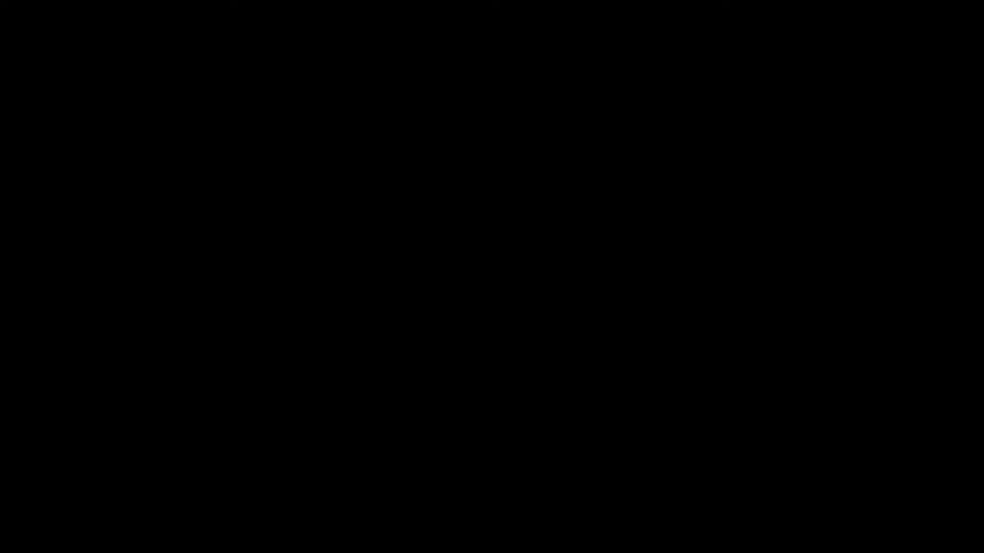
# Scrub the timeline to frame 109 and put the character's Armature into Pose Mode
pyautogui.click(407, 32)
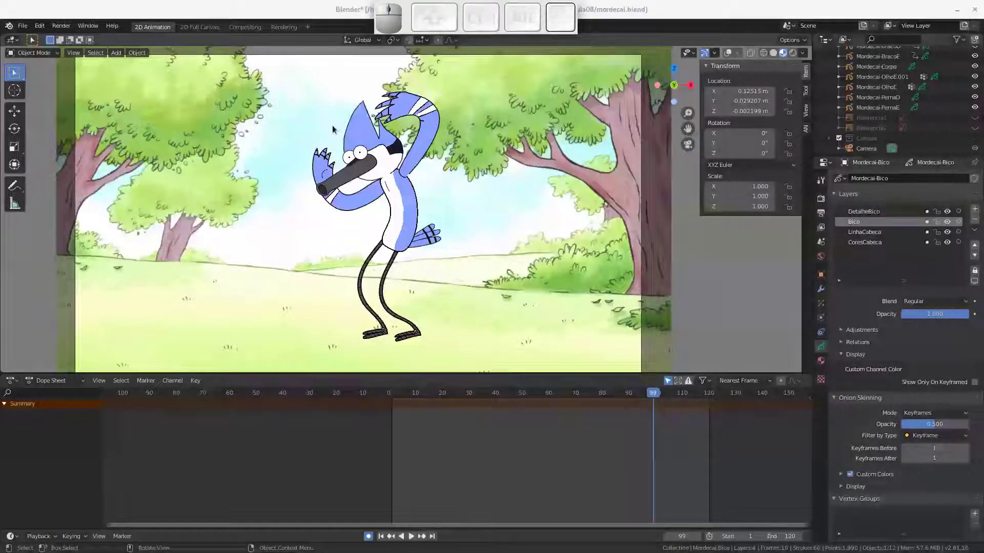
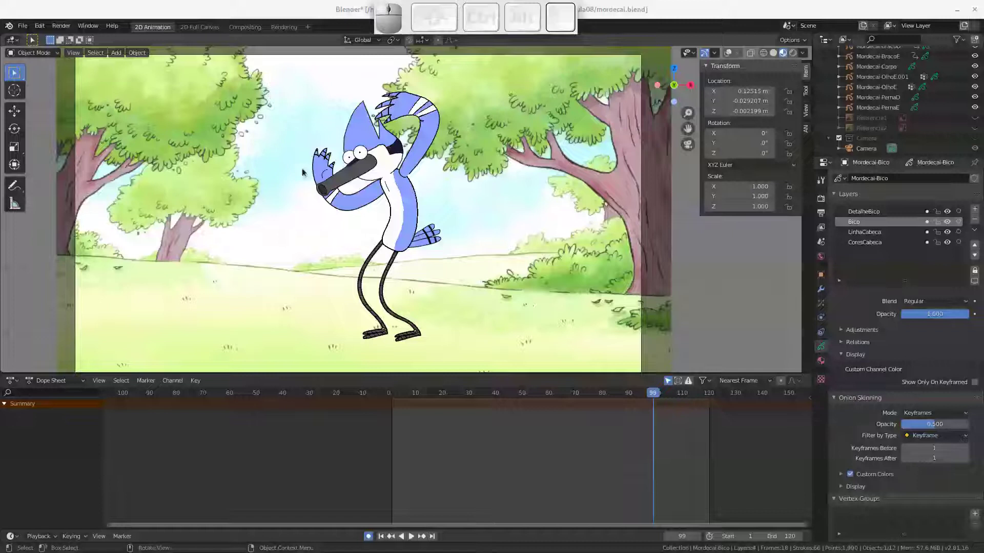
pyautogui.moveTo(622, 396); pyautogui.dragTo(400, 133)
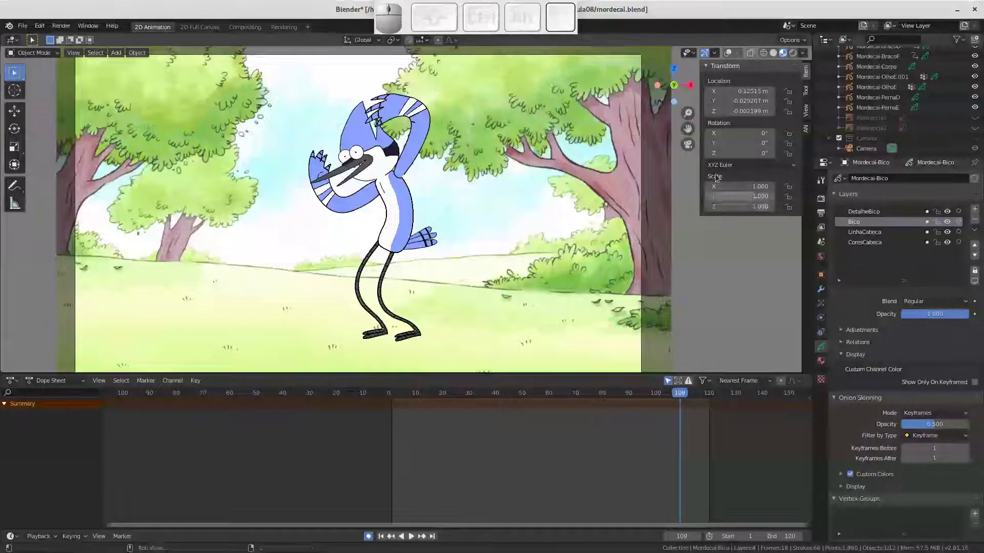
pyautogui.click(732, 57)
pyautogui.click(423, 135)
pyautogui.press('r')
pyautogui.press('Escape')
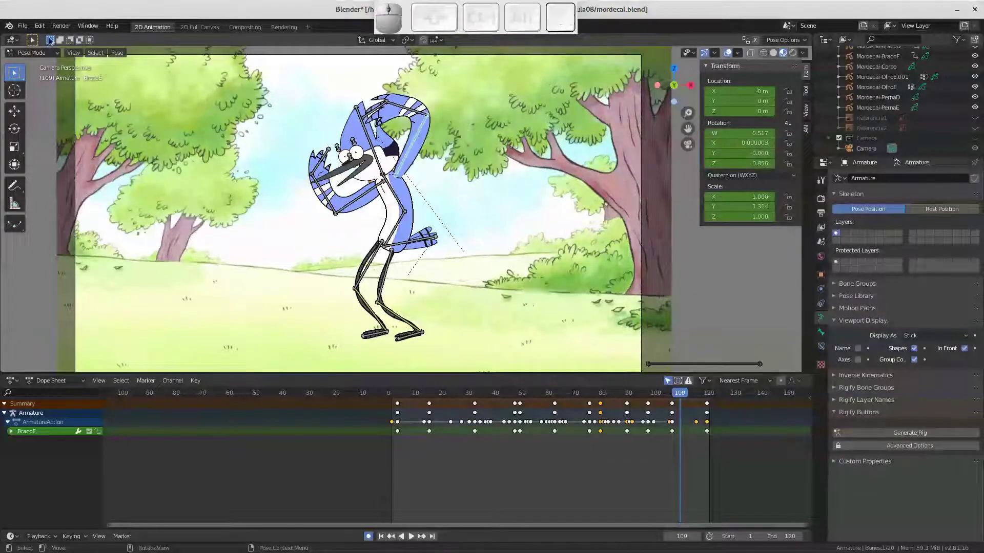
# Start a new 2D Animation file and frame the whole camera view
pyautogui.click(27, 35)
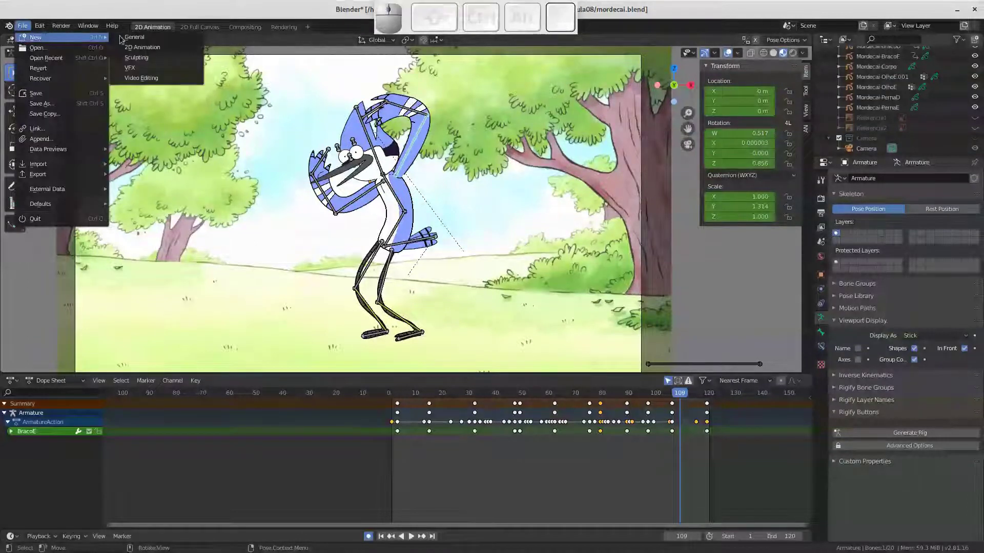
pyautogui.click(141, 49)
pyautogui.click(409, 301)
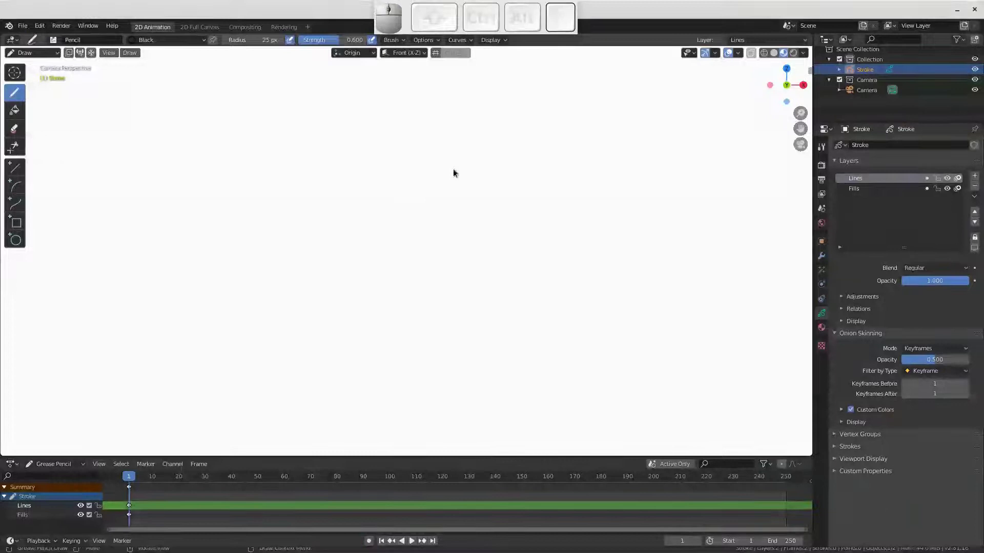
pyautogui.middleClick(453, 187)
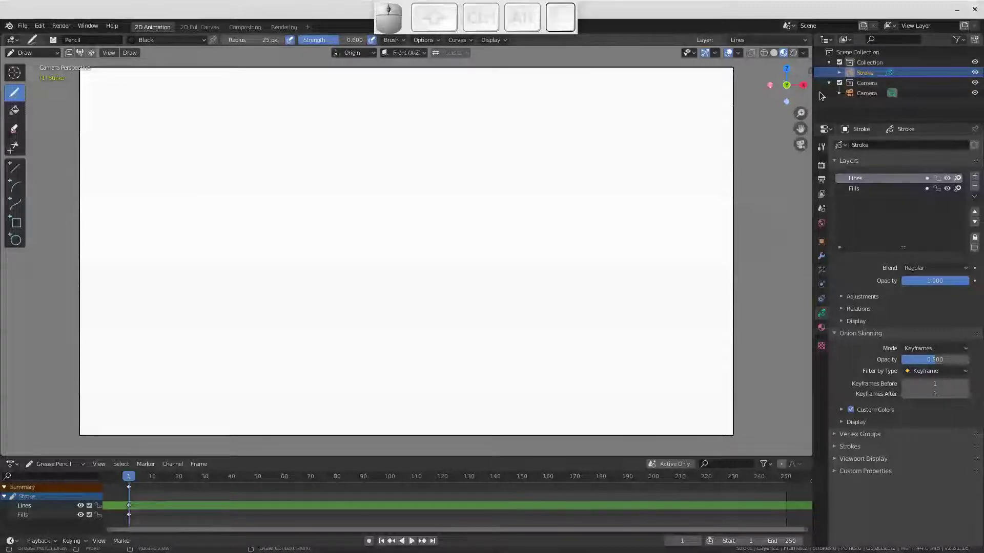
# Rename the Stroke object in the Outliner to MordecaiCabeca
pyautogui.click(869, 77)
pyautogui.press('shift+m')
pyautogui.press('shift+o')
pyautogui.press('shift+r')
pyautogui.press('shift+d')
pyautogui.press('shift+e')
pyautogui.press('shift+c')
pyautogui.press('shift+i')
pyautogui.press('shift+c')
pyautogui.press('shift+a')
pyautogui.press('shift+b')
pyautogui.press('shift+e')
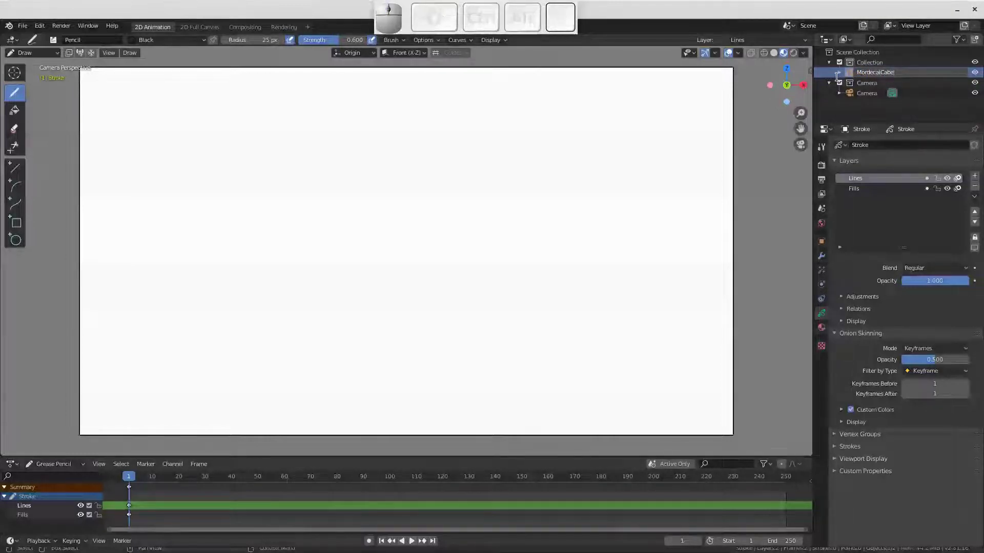
pyautogui.press('c')
pyautogui.press('a')
pyautogui.press('Return')
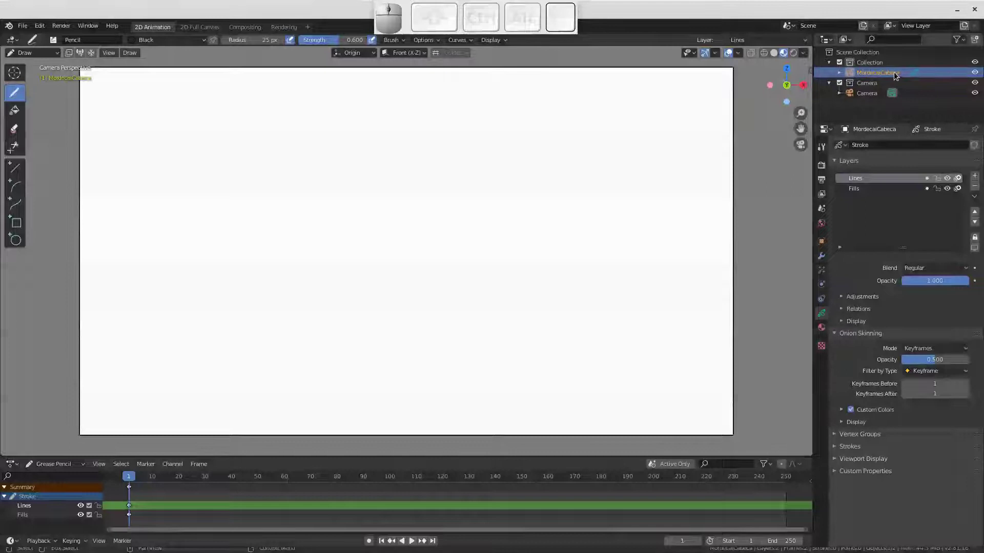
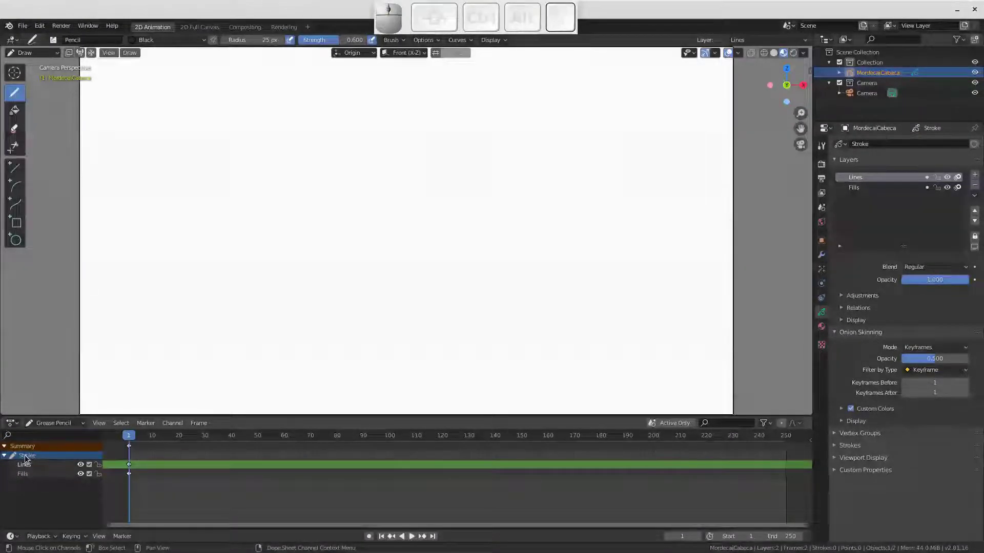
# Copy the object name and paste it so the grease pencil data is also named MordecaiCabeca
pyautogui.click(28, 460)
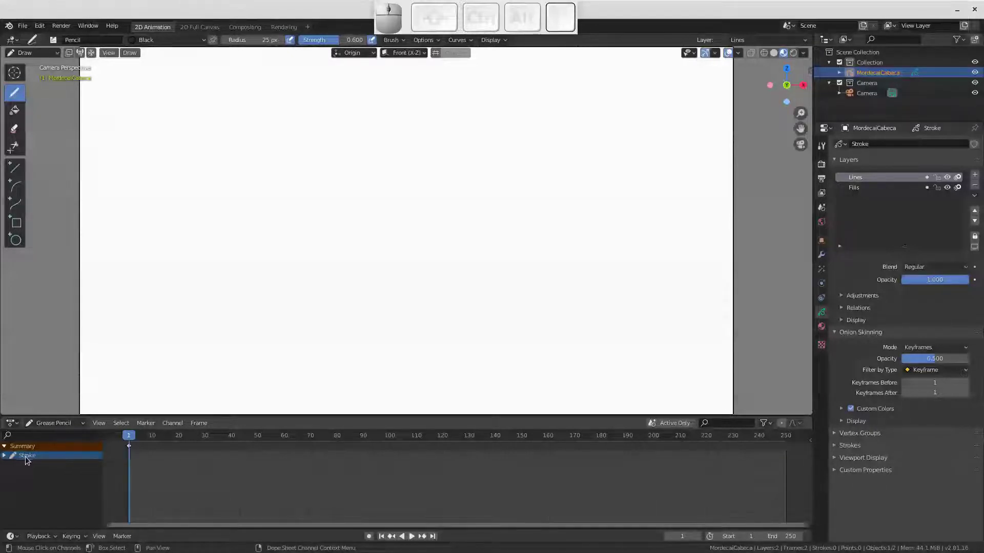
pyautogui.click(5, 458)
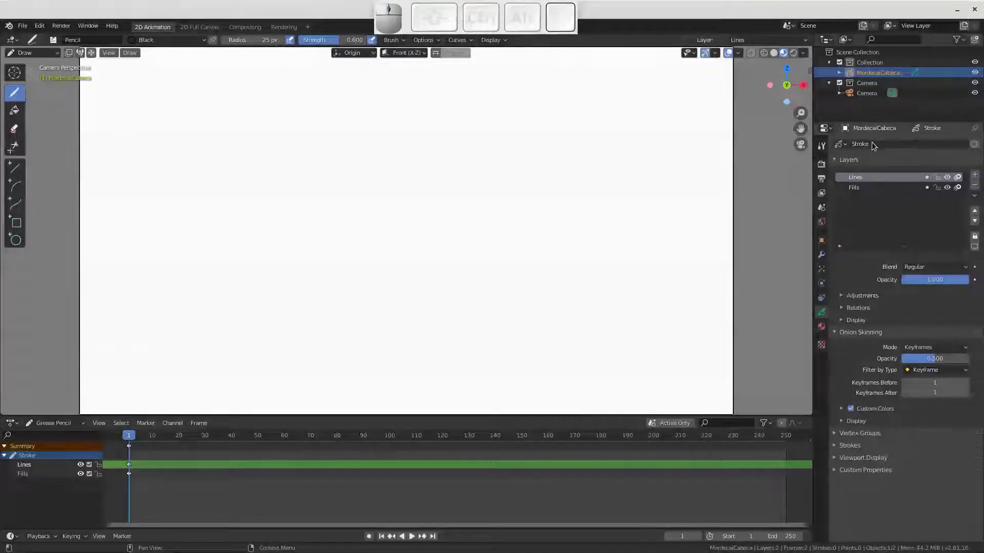
pyautogui.click(884, 75)
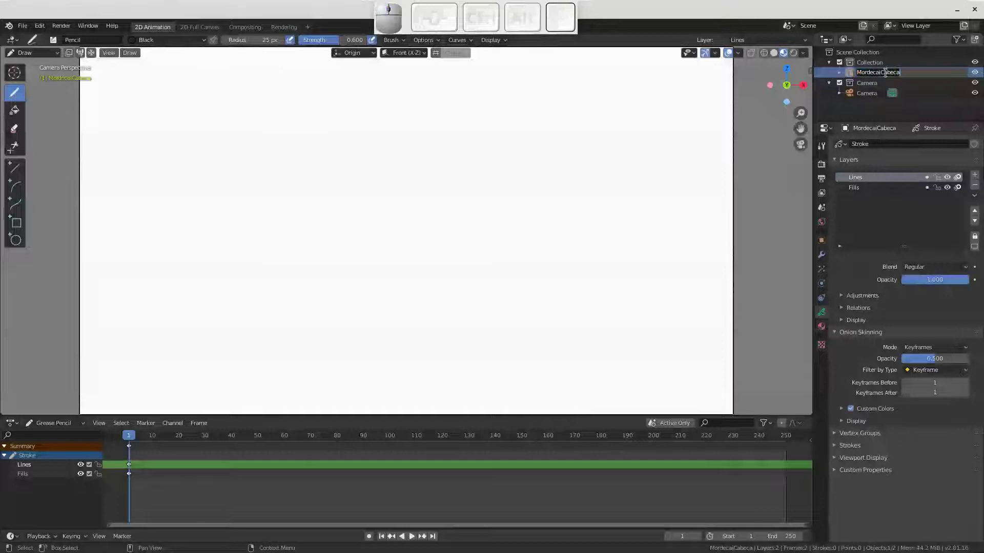
pyautogui.press('ctrl+c')
pyautogui.click(867, 147)
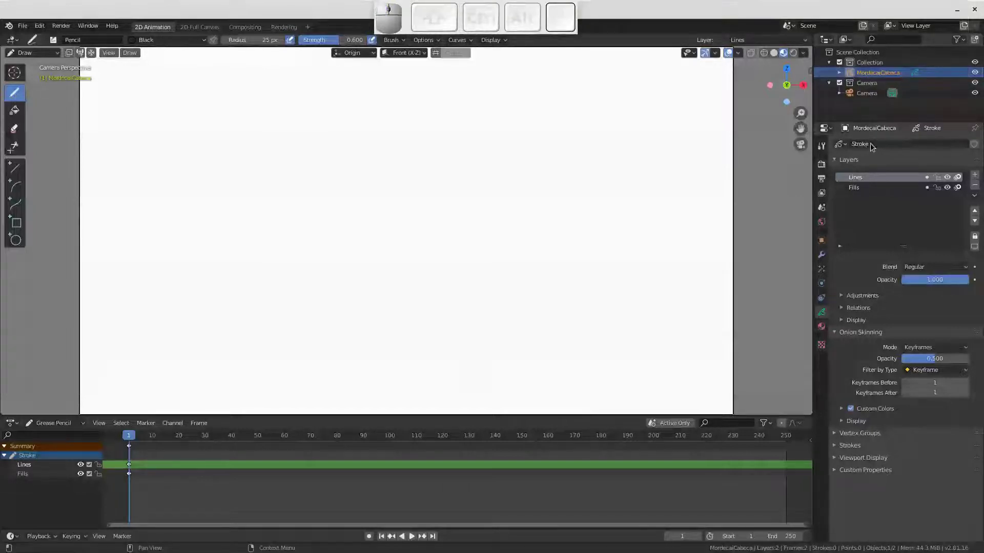
pyautogui.press('ctrl+v')
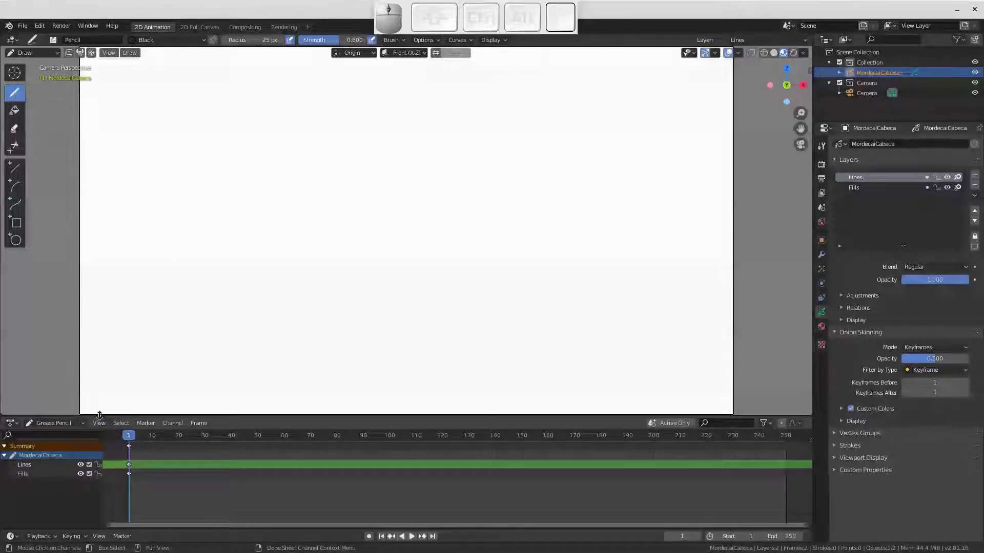
# Shrink the Dope Sheet area to enlarge the viewport
pyautogui.click(104, 420)
pyautogui.moveTo(103, 414); pyautogui.dragTo(78, 60)
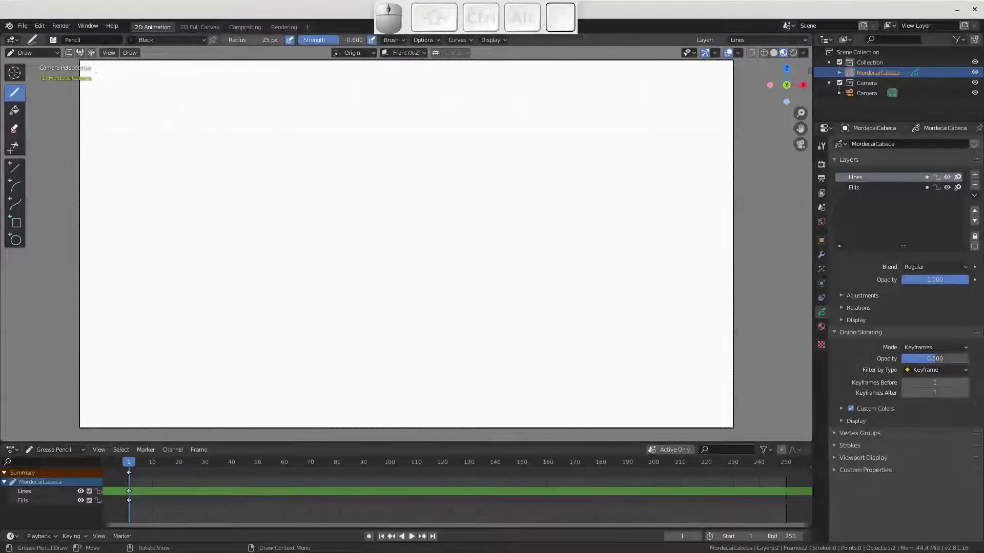
# Switch from Draw to Object Mode and bring up the Add menu for a reference image
pyautogui.click(54, 56)
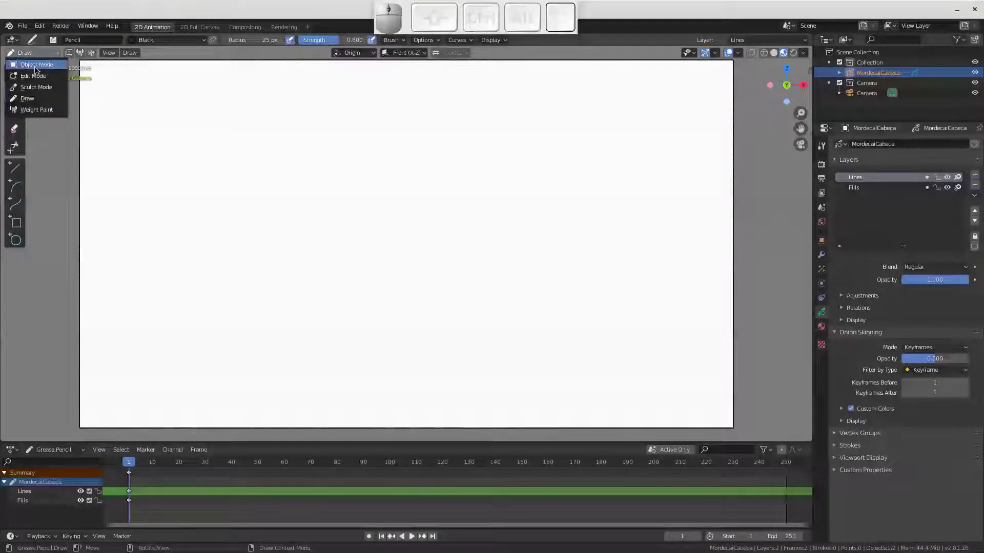
pyautogui.click(45, 69)
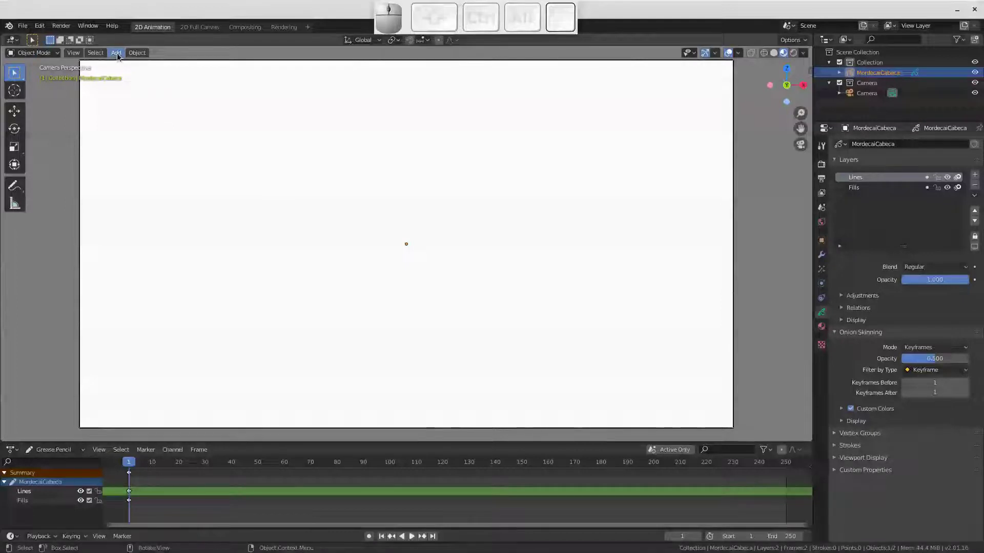
pyautogui.press('shift+a')
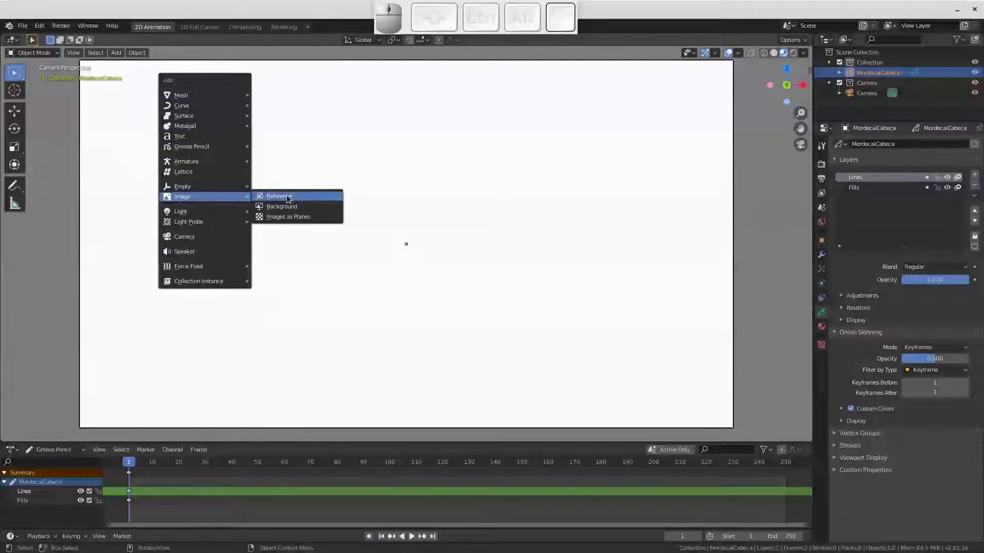
# Load Mordecai7.jpg from the aula08 ref folder as a reference image
pyautogui.click(294, 200)
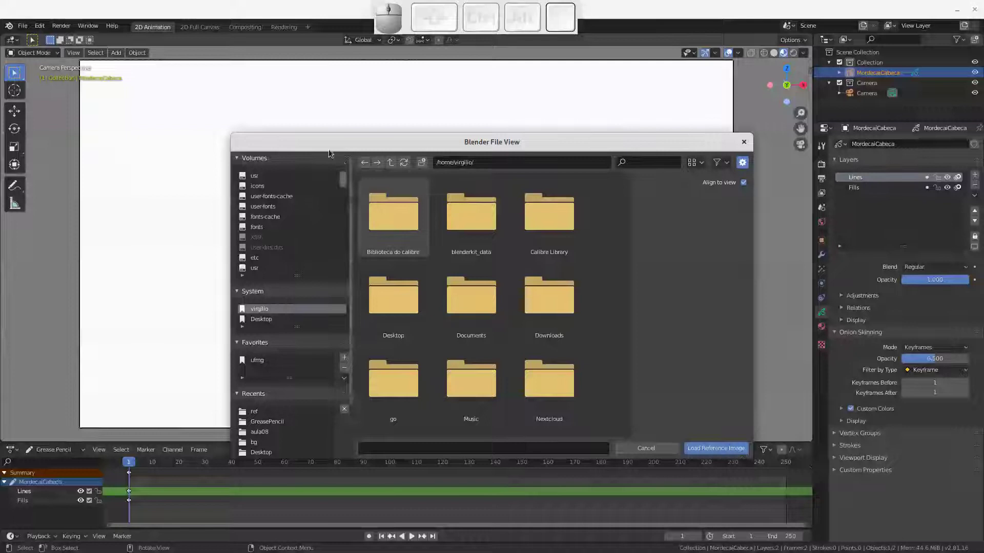
pyautogui.click(277, 430)
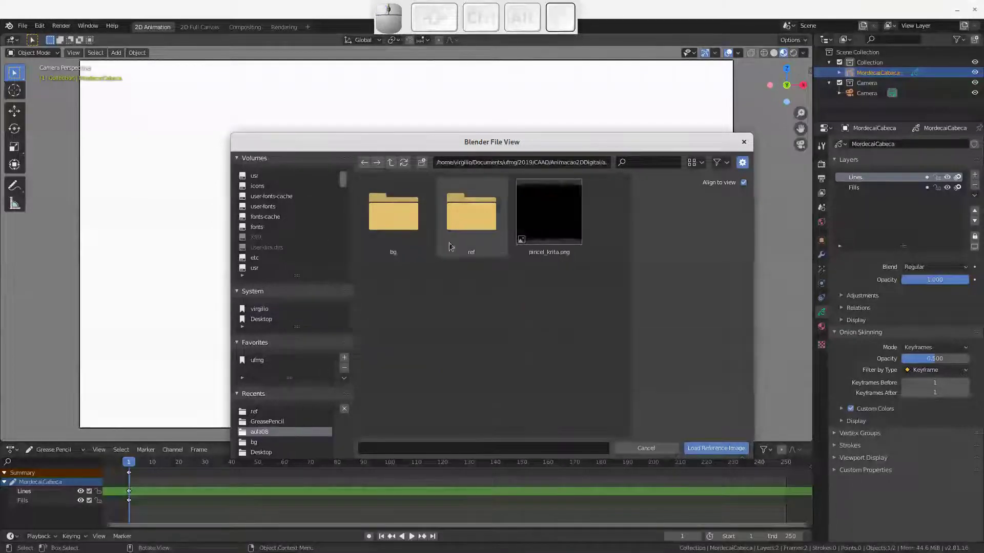
pyautogui.click(475, 216)
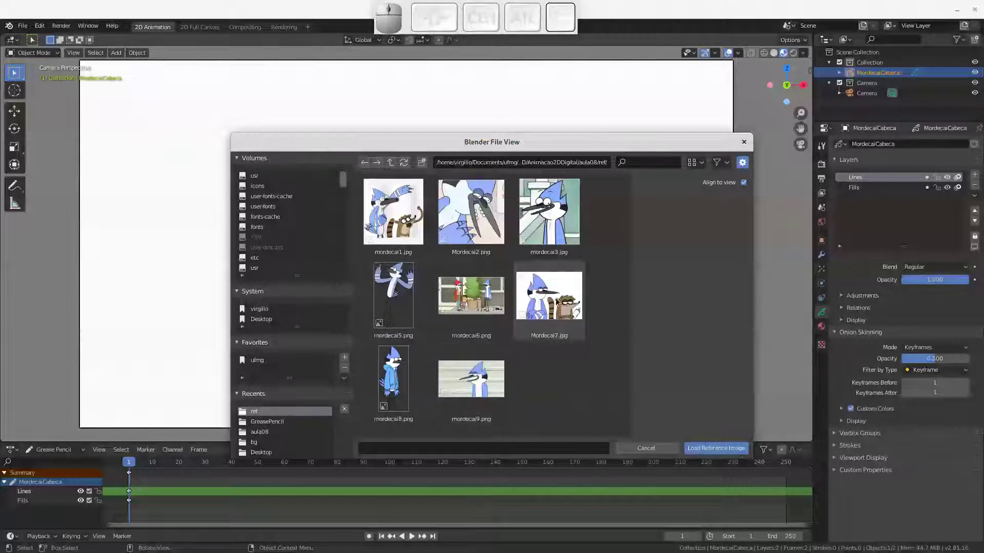
pyautogui.click(559, 300)
pyautogui.click(732, 451)
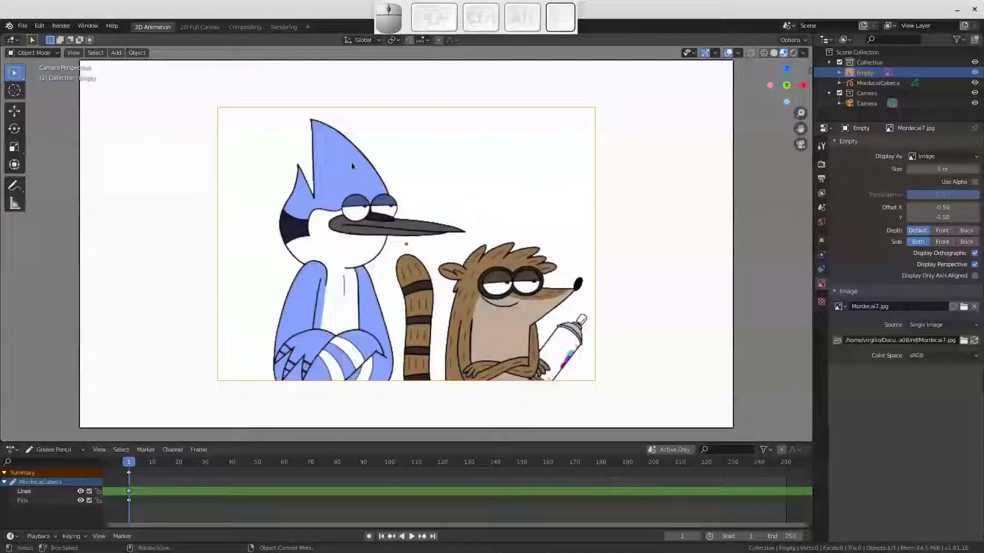
# Load mordecai6.png as a second reference image
pyautogui.press('shift+a')
pyautogui.click(388, 237)
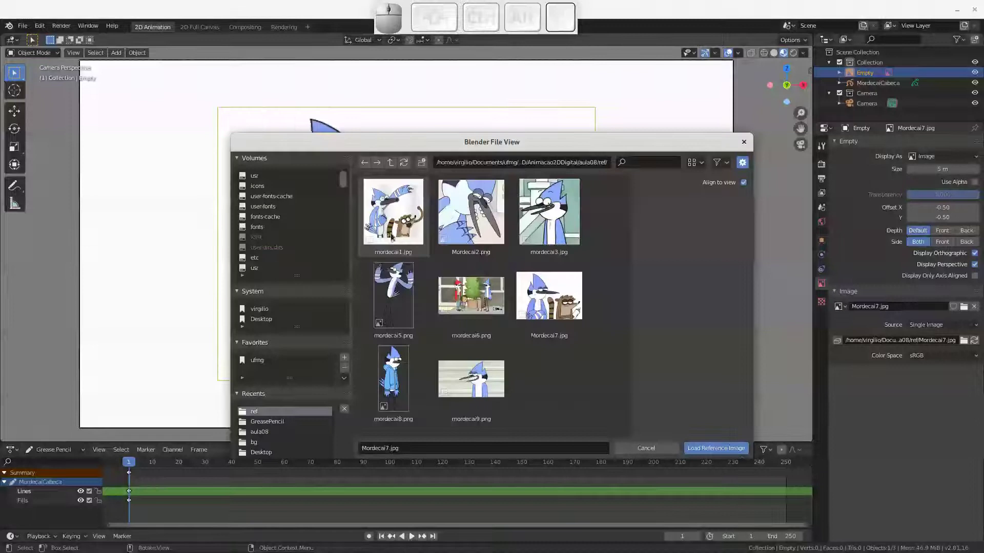
pyautogui.click(489, 296)
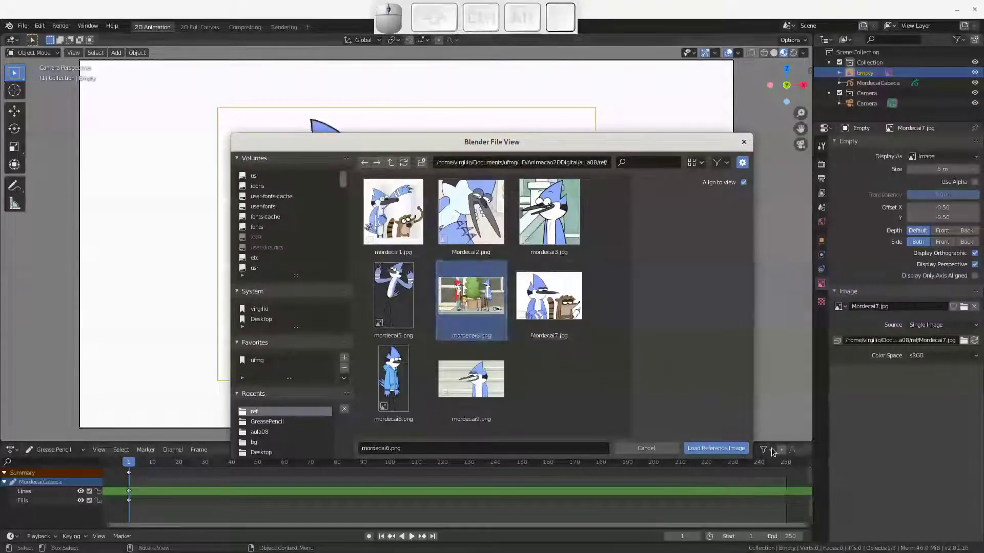
pyautogui.click(724, 451)
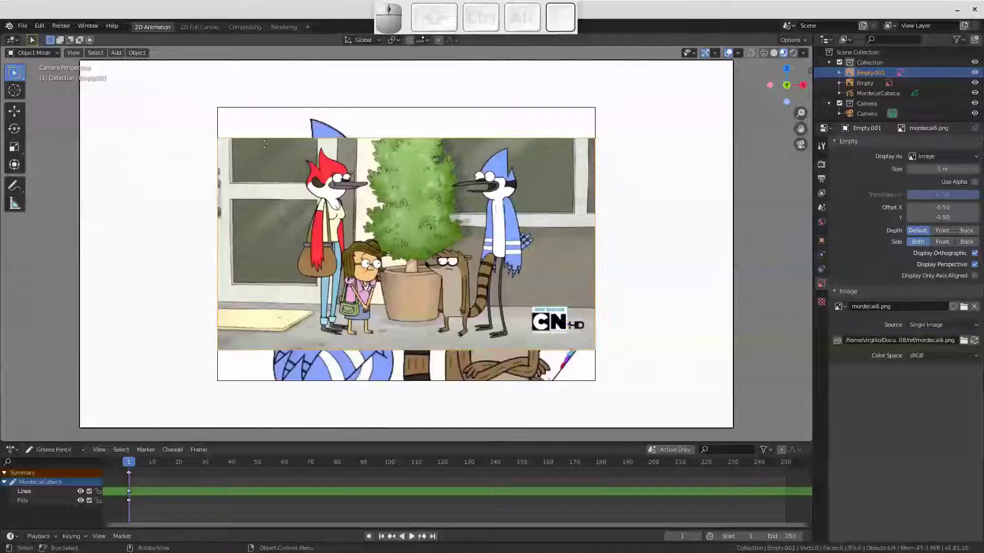
# Move and scale the newly added reference image within the camera frame
pyautogui.press('g')
pyautogui.click(409, 214)
pyautogui.press('s')
pyautogui.click(459, 223)
pyautogui.press('r')
pyautogui.press('Escape')
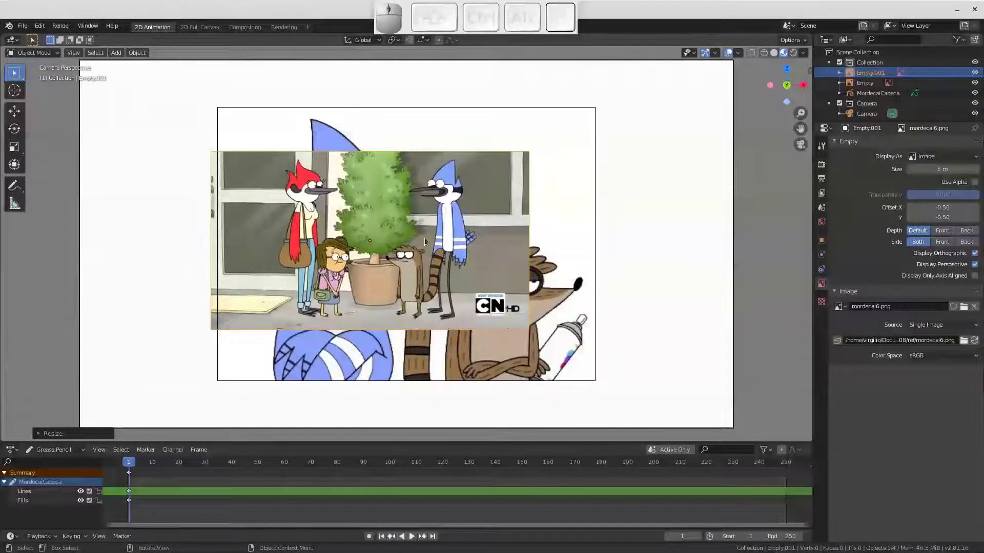
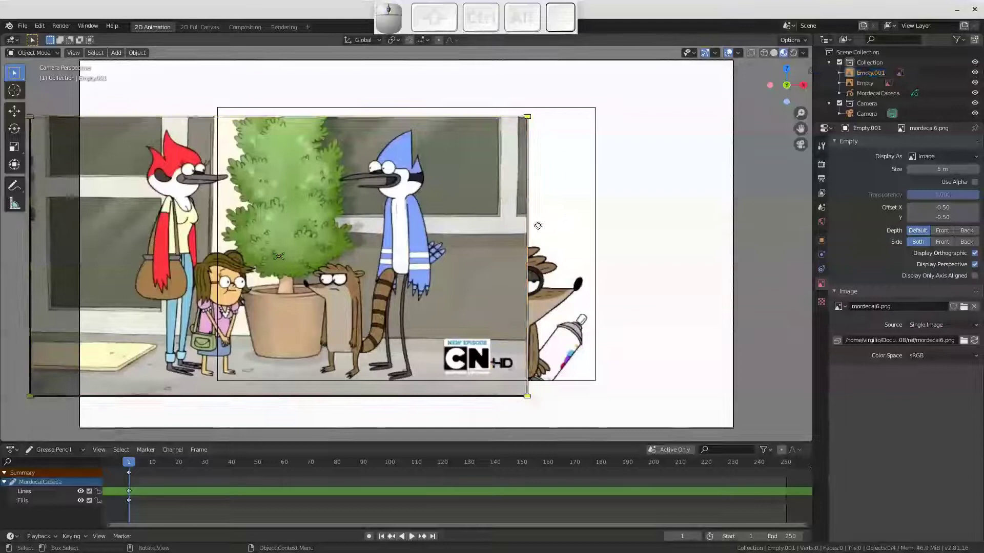
pyautogui.press('g')
pyautogui.click(554, 280)
pyautogui.click(555, 269)
# Shrink the Mordecai7 picture and place it at the upper right over the park scene
pyautogui.click(558, 109)
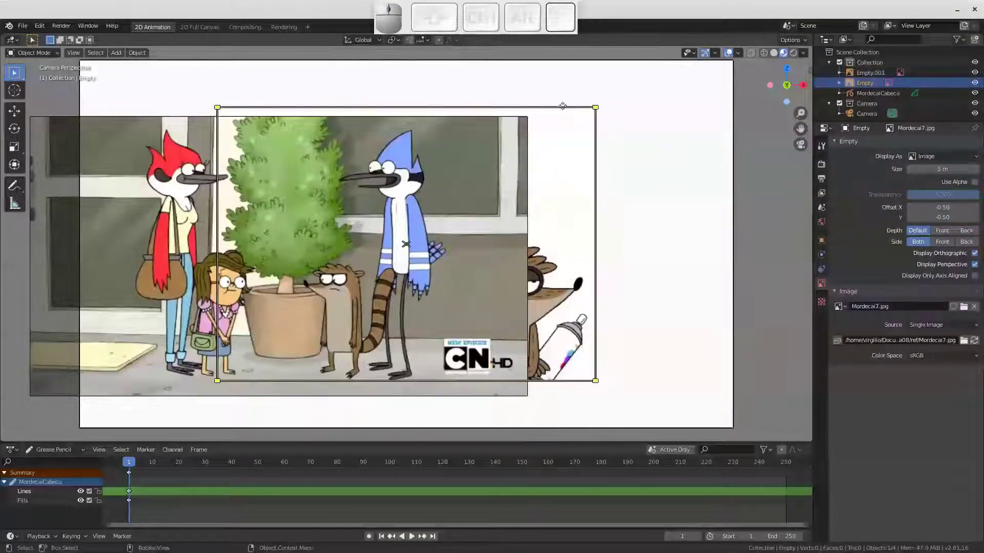
pyautogui.press('g')
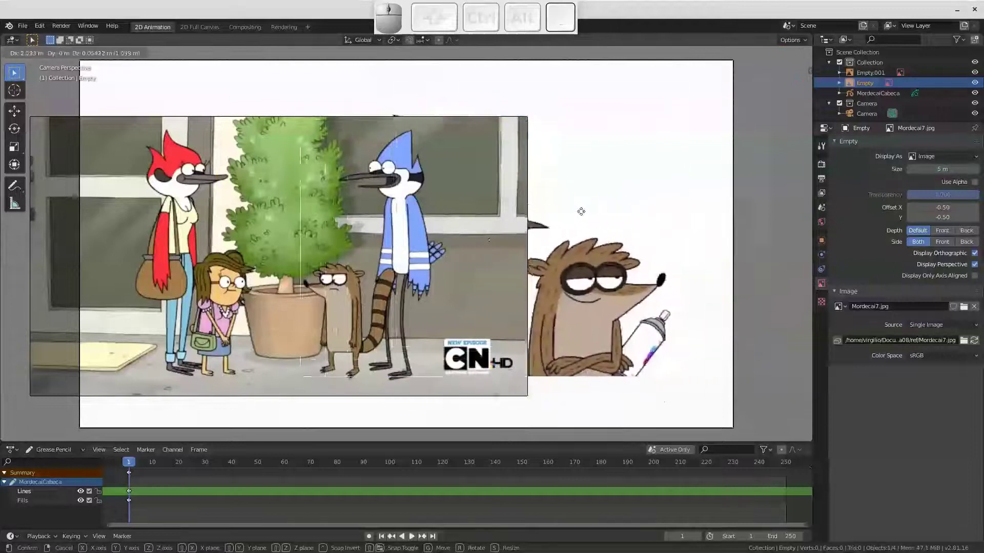
pyautogui.click(732, 202)
pyautogui.press('s')
pyautogui.click(682, 220)
pyautogui.press('g')
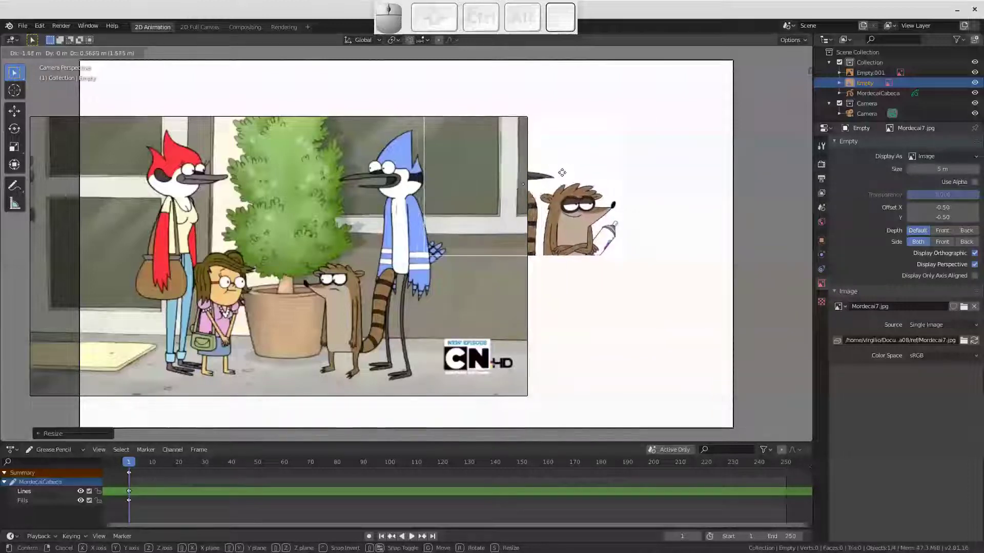
pyautogui.click(564, 178)
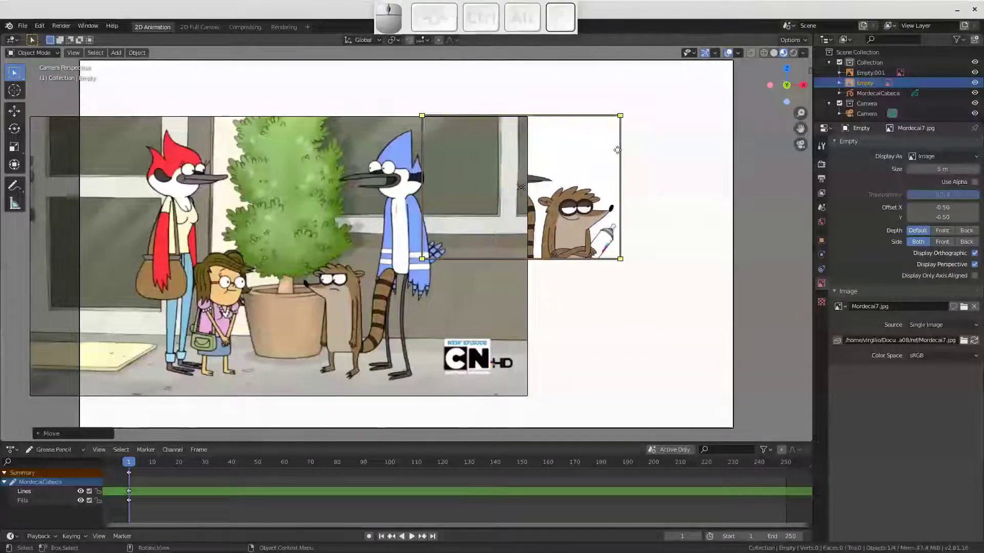
pyautogui.moveTo(478, 207); pyautogui.dragTo(487, 200)
# Orbit to check the reference pictures' depth, then return to the camera view
pyautogui.click(20, 116)
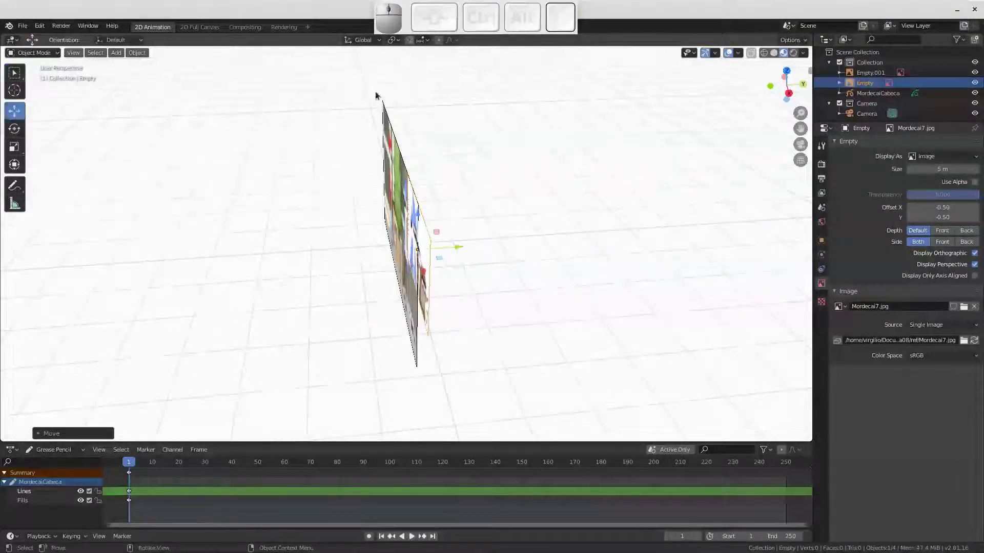
pyautogui.moveTo(462, 250); pyautogui.dragTo(462, 233)
pyautogui.moveTo(439, 209); pyautogui.dragTo(469, 189)
pyautogui.moveTo(535, 190); pyautogui.dragTo(517, 203)
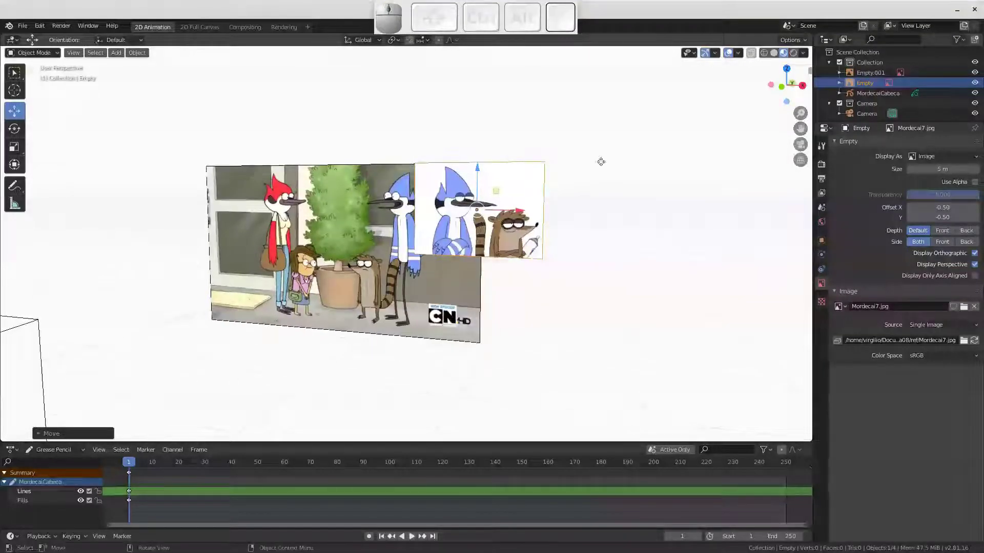
pyautogui.click(804, 149)
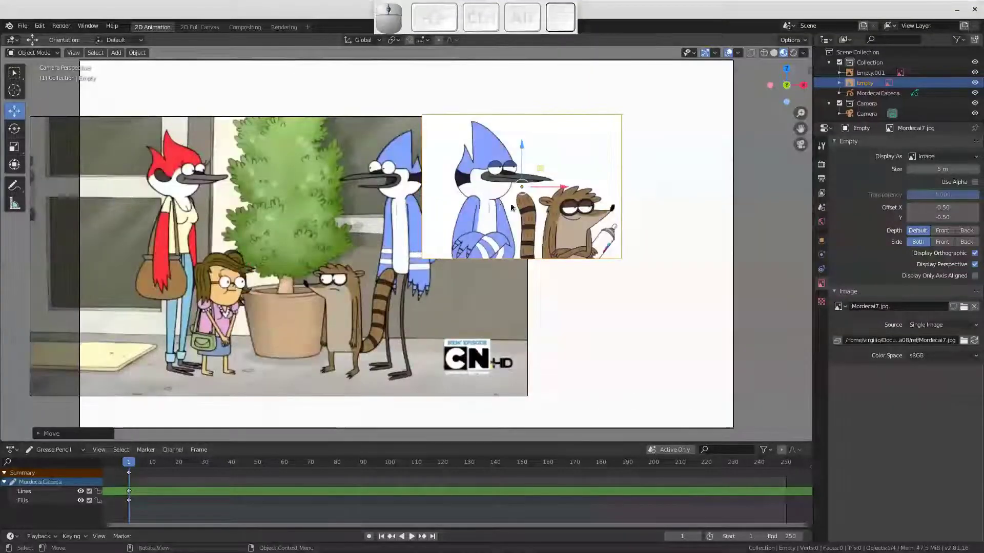
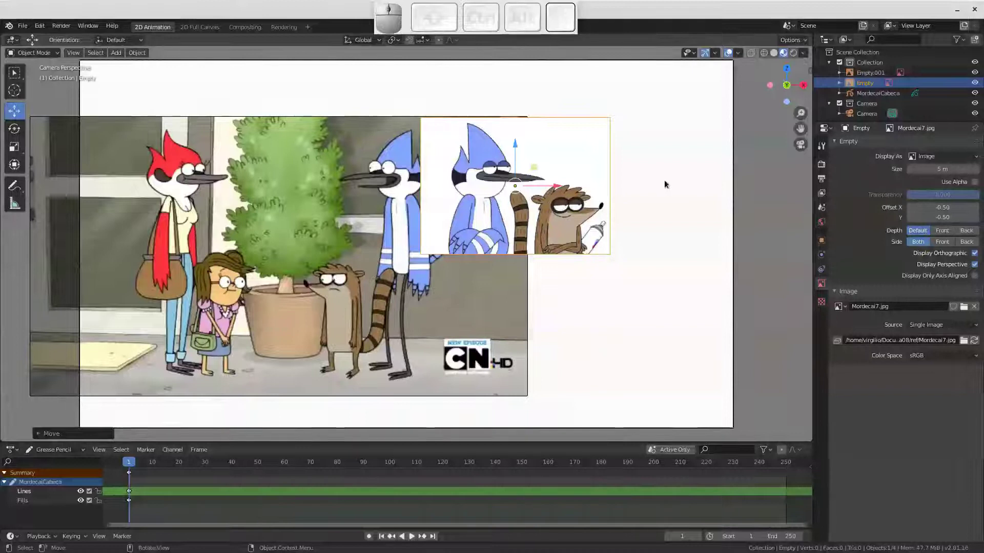
# Test-rotate the Mordecai7 picture 180° about Z twice, returning to camera view
pyautogui.press('r')
pyautogui.press('z')
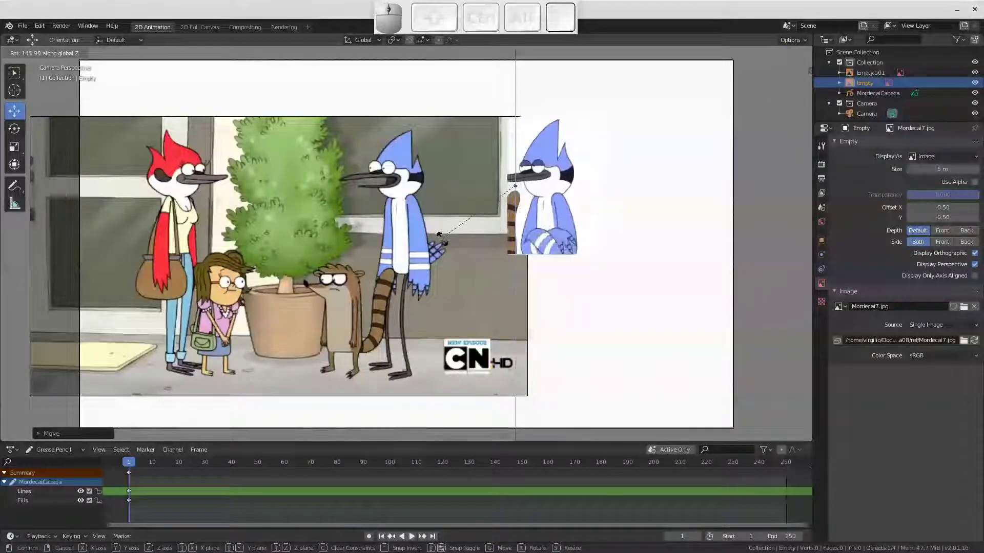
pyautogui.press('1')
pyautogui.press('8')
pyautogui.press('0')
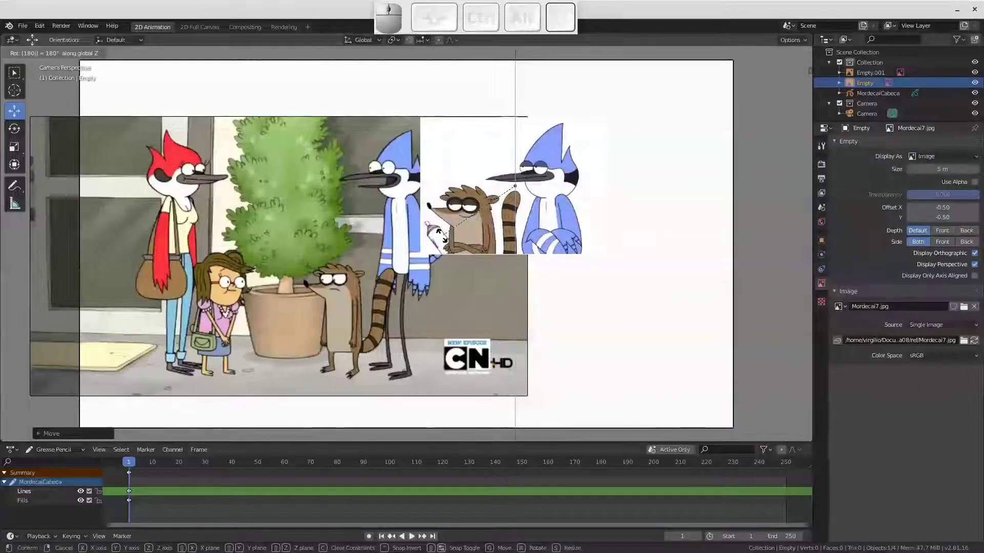
pyautogui.press('Return')
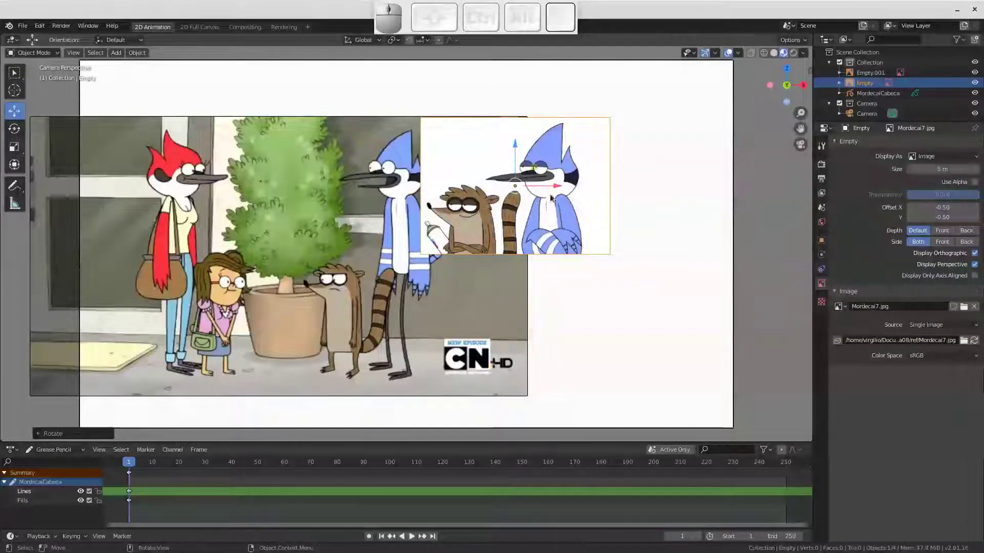
pyautogui.middleClick(555, 208)
pyautogui.press('r')
pyautogui.press('z')
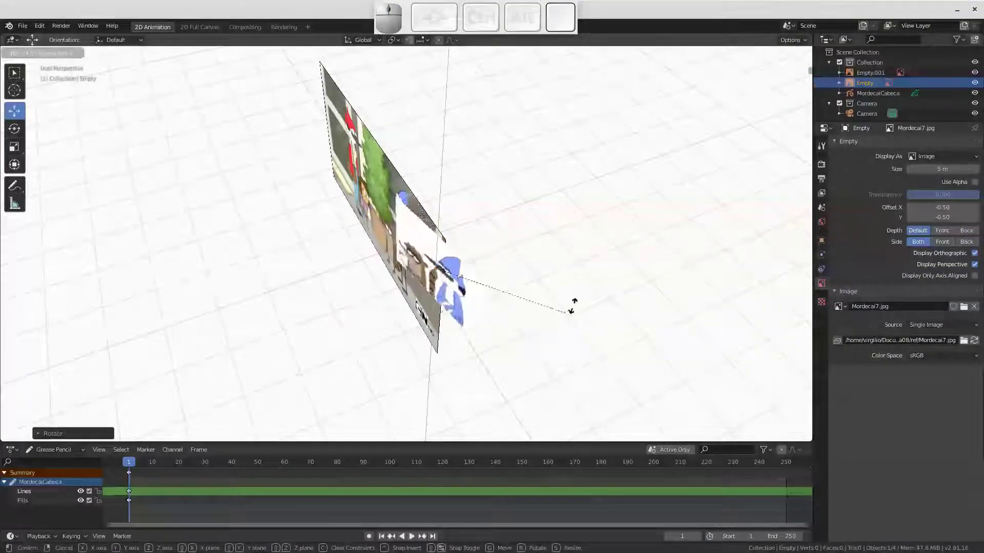
pyautogui.press('1')
pyautogui.press('8')
pyautogui.press('0')
pyautogui.press('Return')
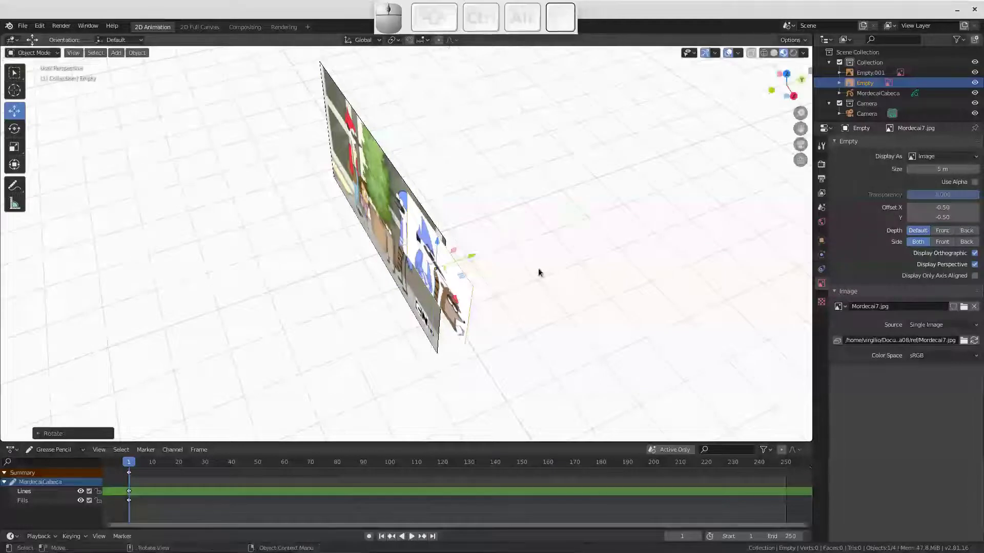
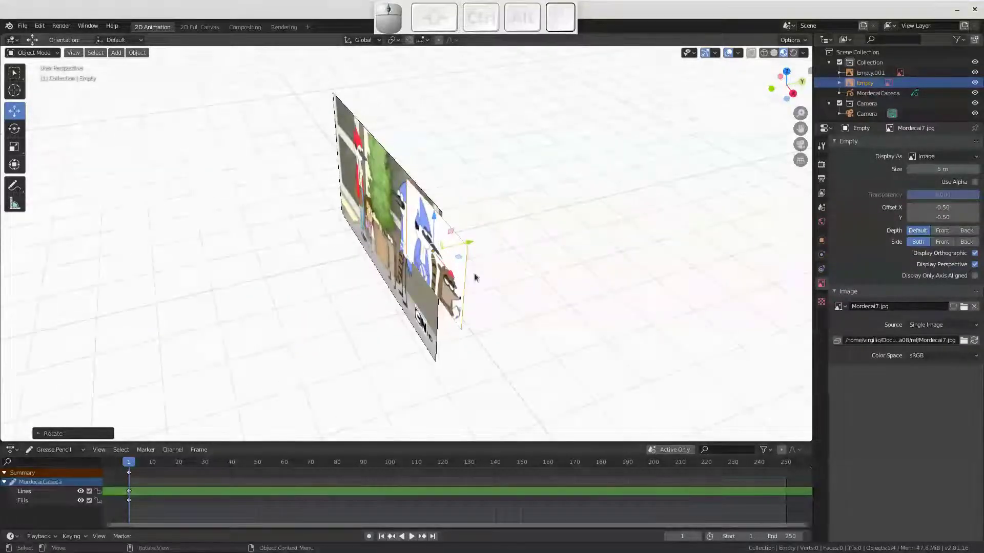
pyautogui.click(804, 146)
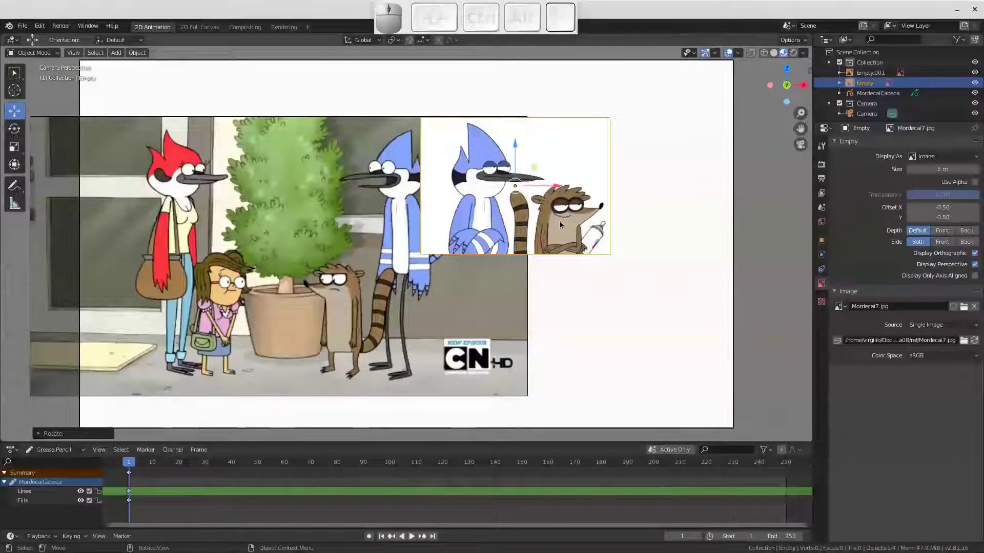
# Mirror the Mordecai7 picture with S X -1 and start moving it into place
pyautogui.press('s')
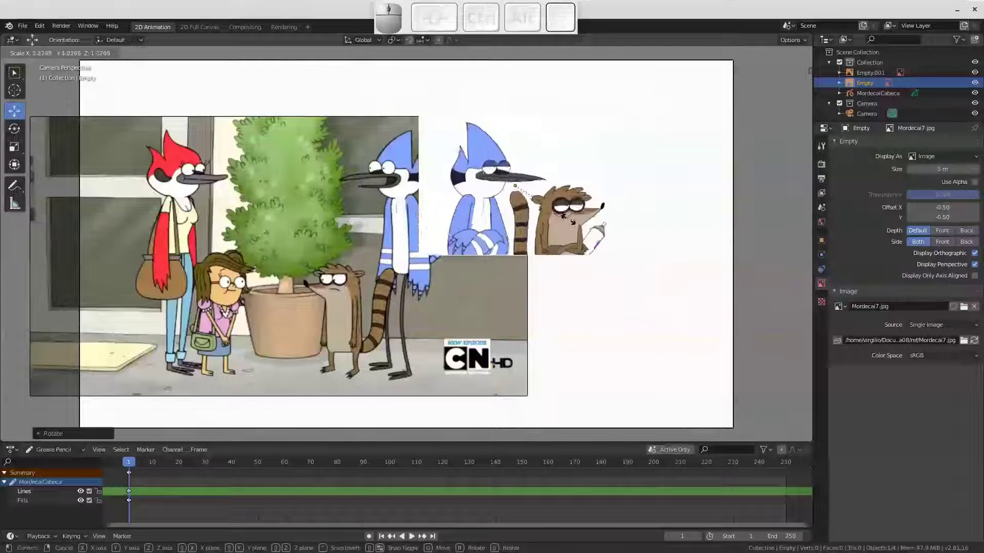
pyautogui.press('x')
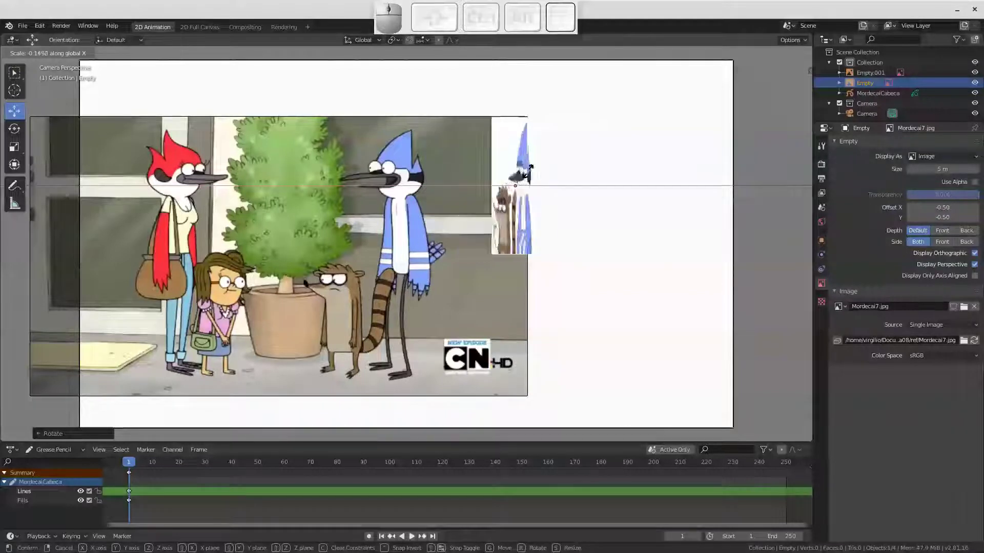
pyautogui.press('Escape')
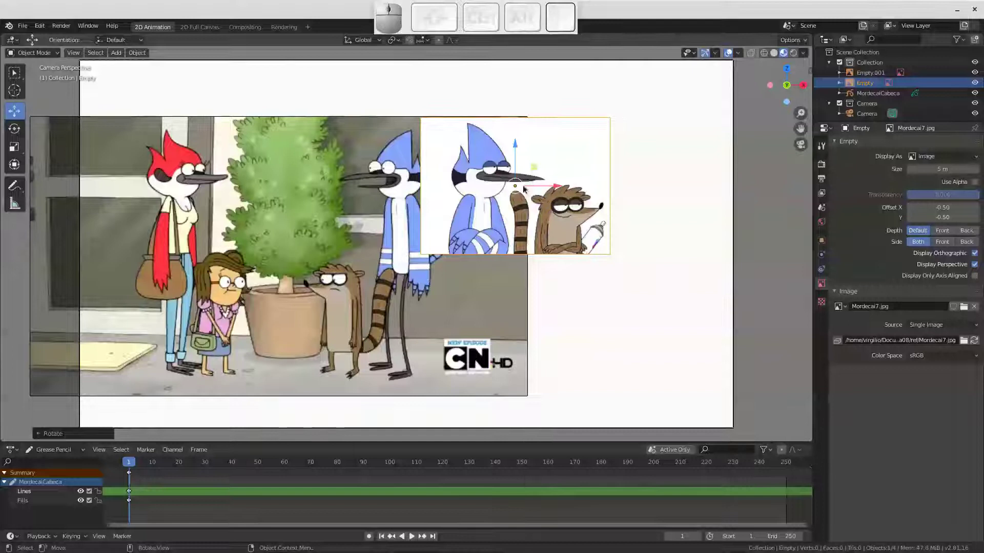
pyautogui.press('s')
pyautogui.press('x')
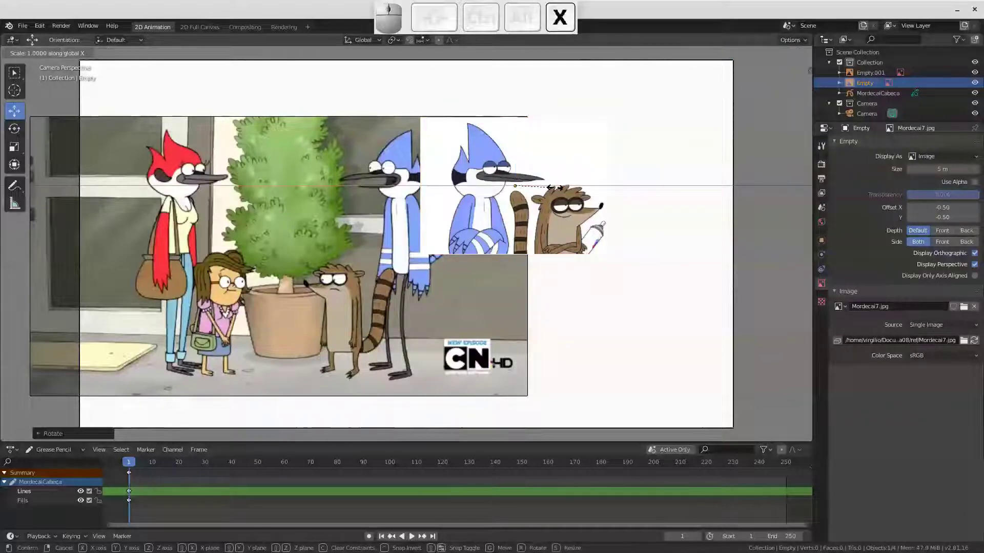
pyautogui.press('-')
pyautogui.press('Return')
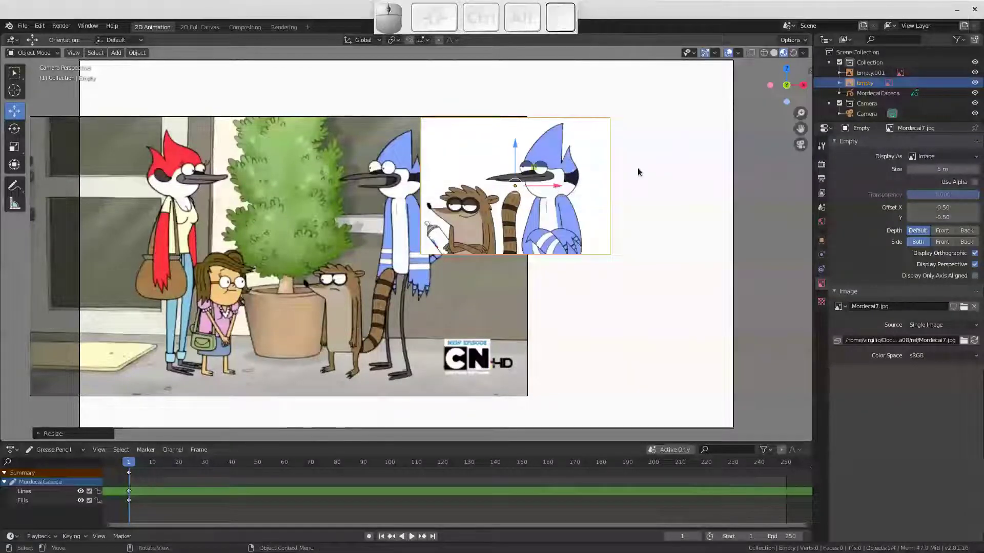
pyautogui.press('g')
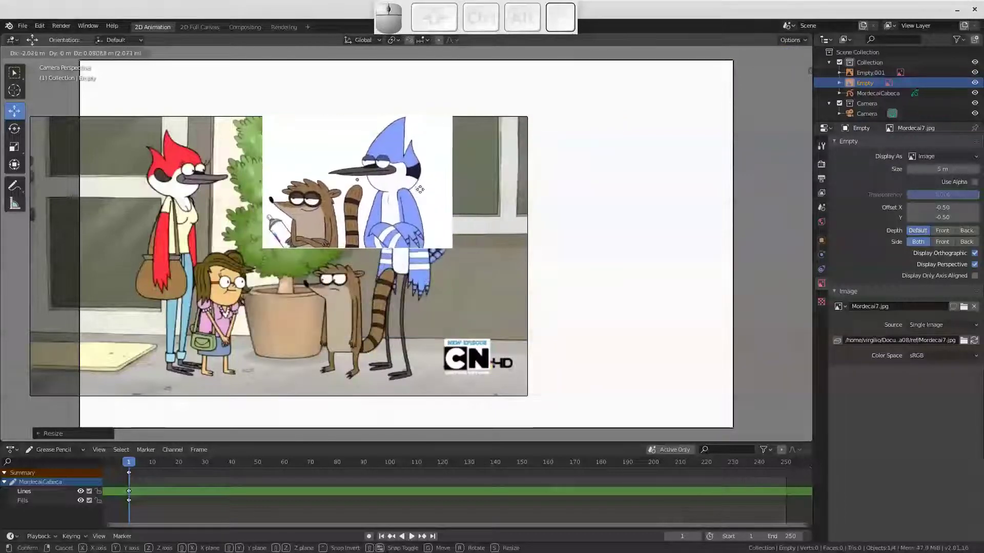
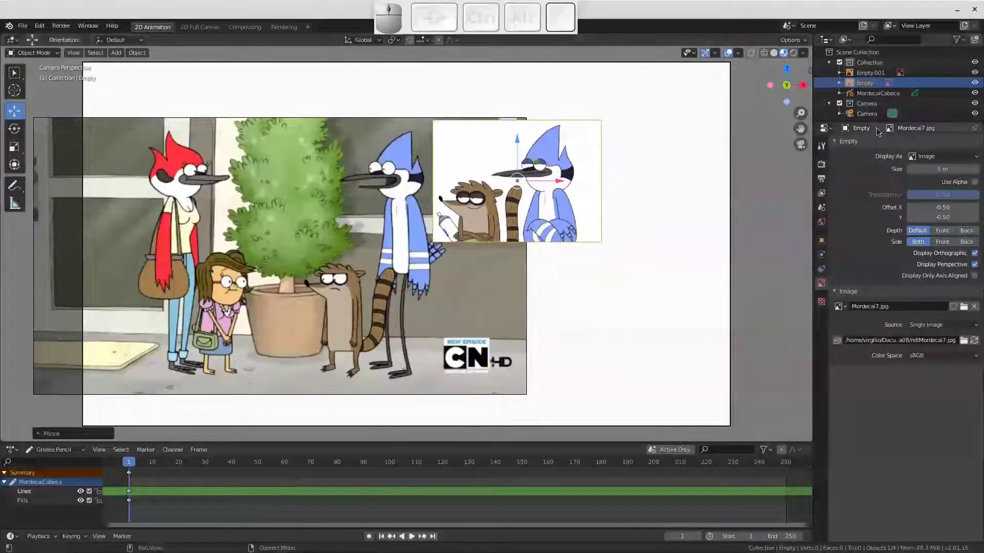
# Select the MordecaiCabeca grease pencil object in the Outliner
pyautogui.click(979, 87)
pyautogui.click(978, 75)
pyautogui.click(978, 85)
pyautogui.click(975, 78)
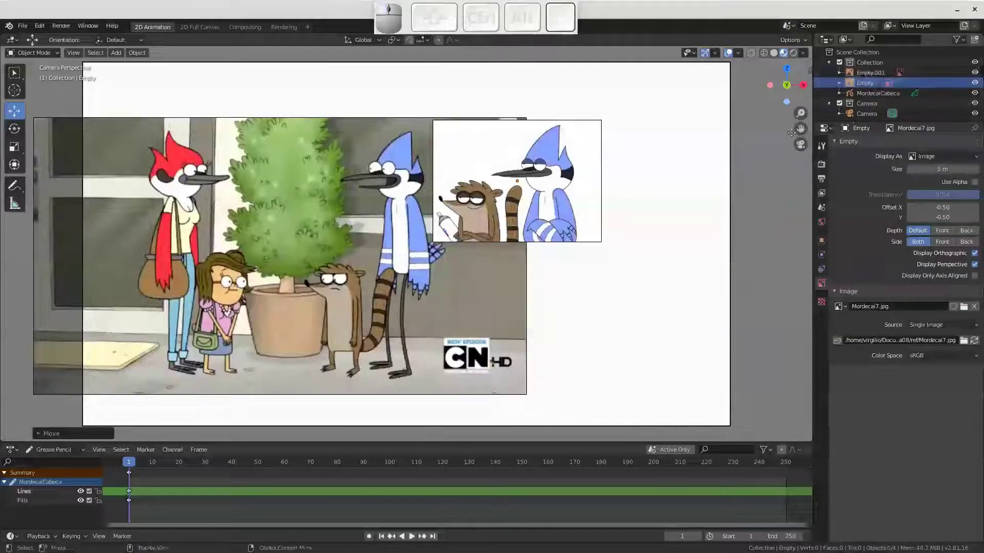
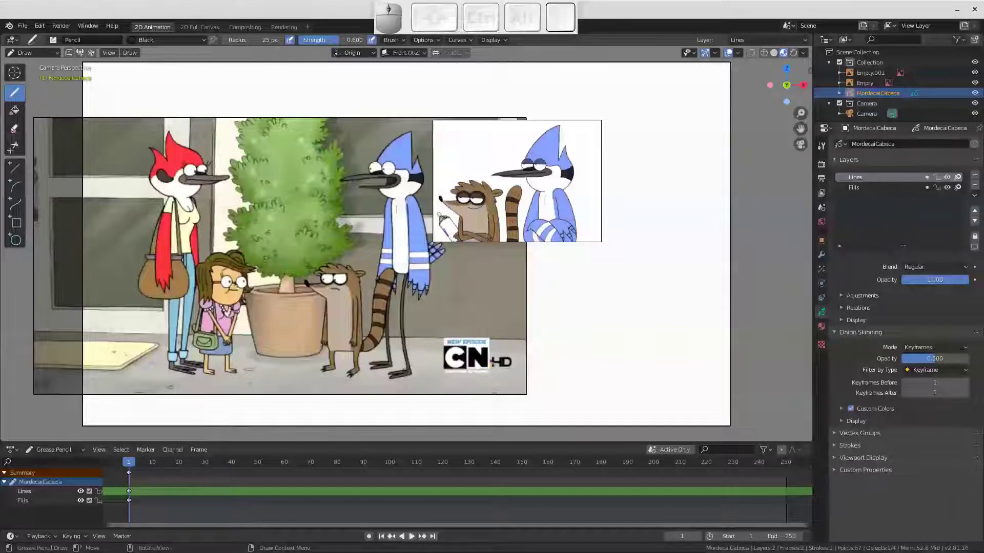
# Orbit to inspect the stray stroke edge-on, then return to the camera view zoomed in
pyautogui.click(48, 55)
pyautogui.click(48, 65)
pyautogui.moveTo(458, 190); pyautogui.dragTo(369, 243)
pyautogui.middleClick(378, 226)
pyautogui.moveTo(379, 197); pyautogui.dragTo(444, 239)
pyautogui.moveTo(452, 248); pyautogui.dragTo(395, 358)
pyautogui.moveTo(408, 275); pyautogui.dragTo(389, 272)
pyautogui.moveTo(399, 266); pyautogui.dragTo(405, 301)
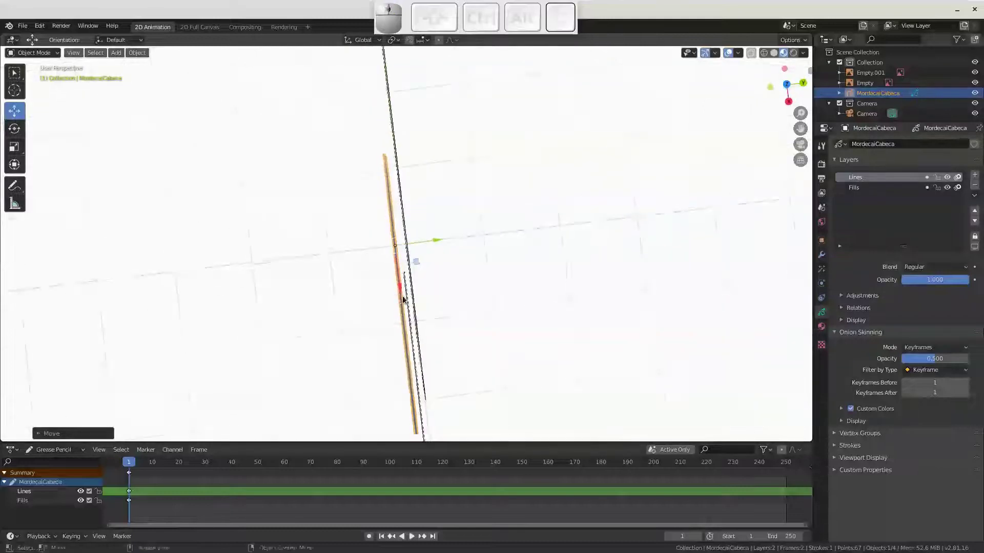
pyautogui.click(804, 149)
pyautogui.middleClick(388, 239)
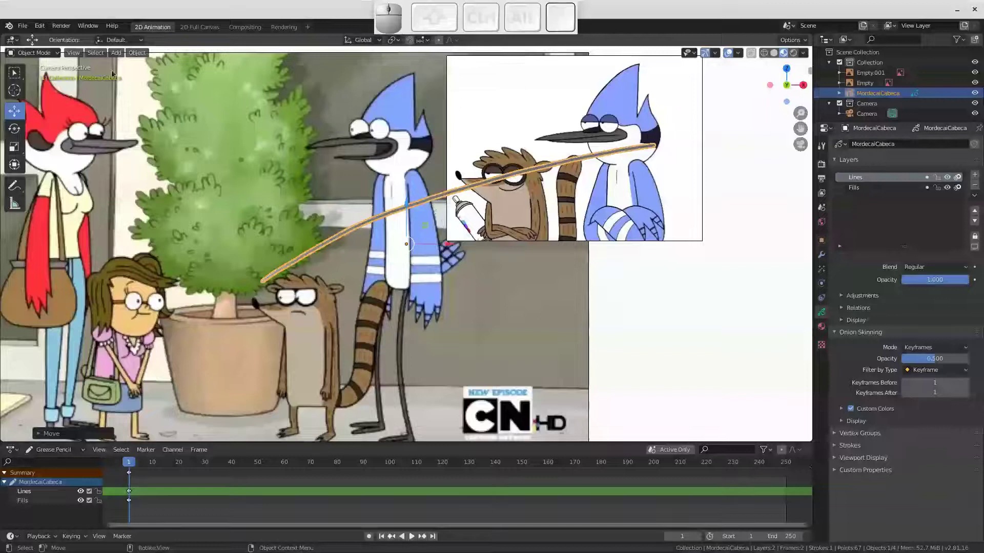
# Switch MordecaiCabeca back into Draw mode
pyautogui.click(48, 55)
pyautogui.click(46, 100)
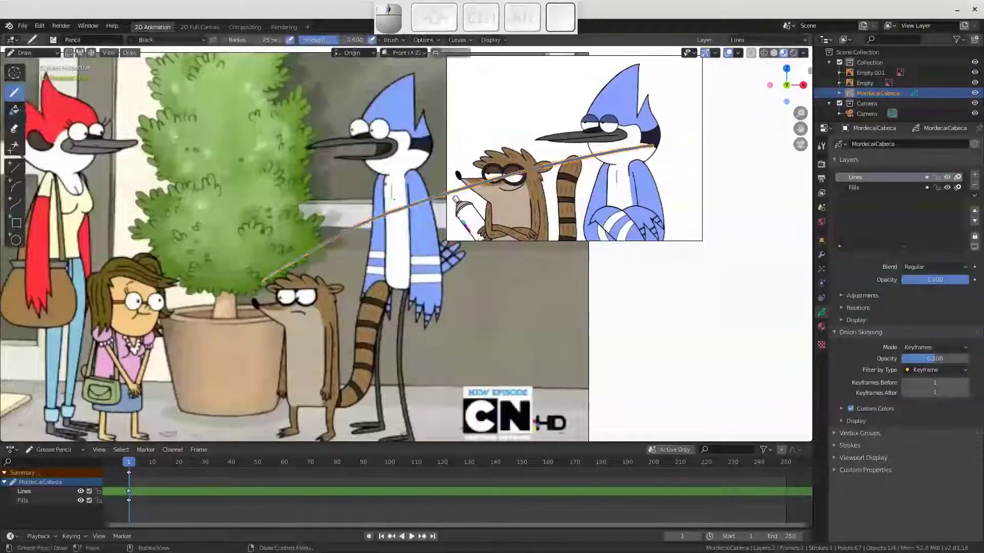
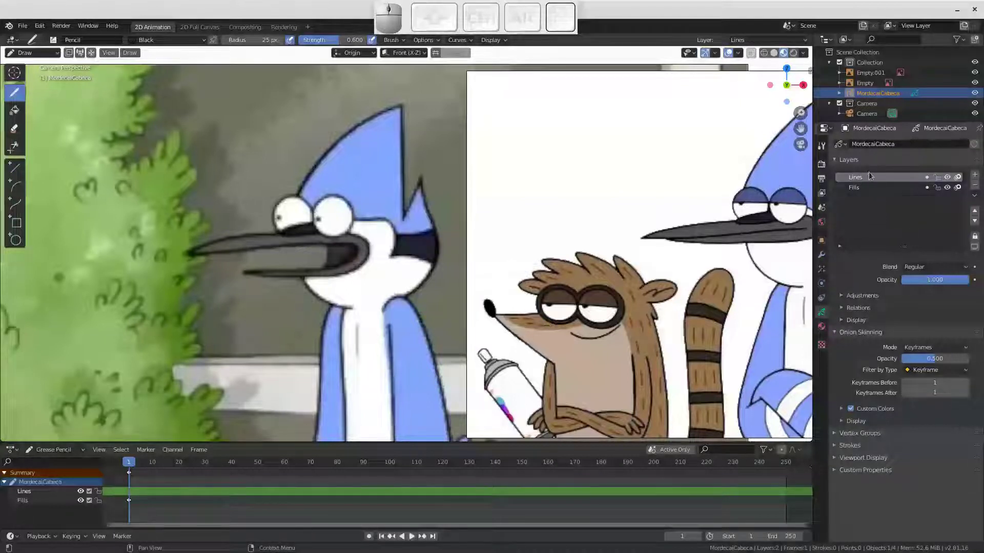
# Show MordecaiCabeca's material list and rename the Black material to Linha
pyautogui.click(825, 328)
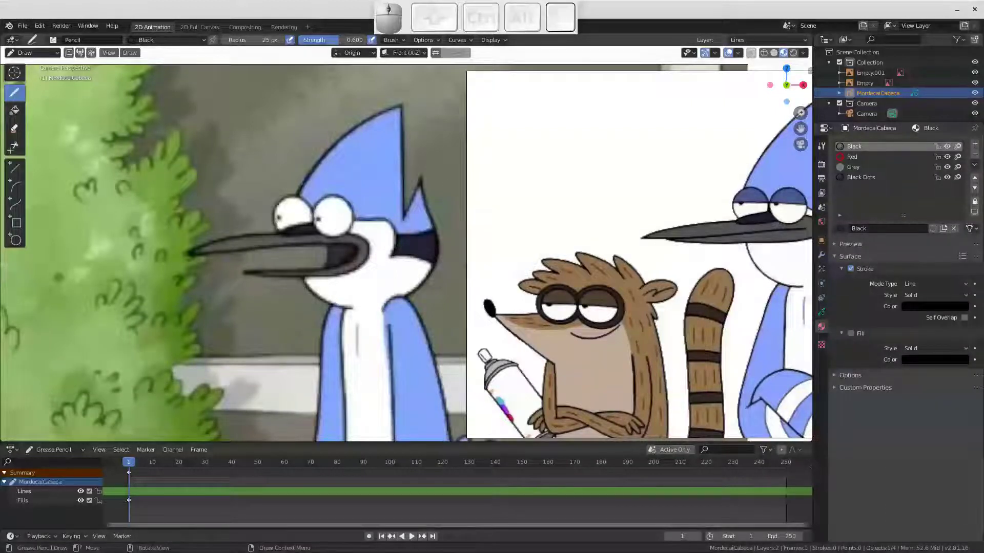
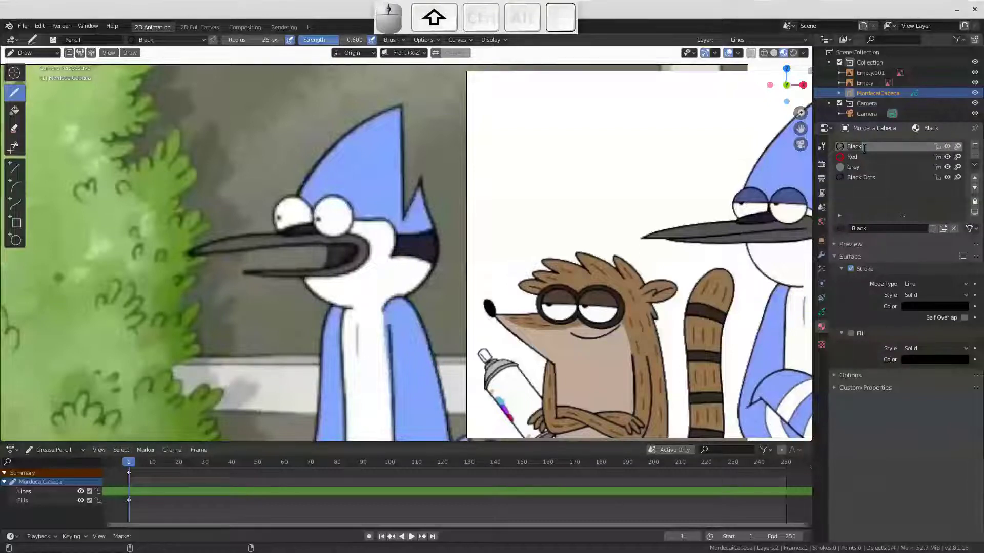
pyautogui.press('shift+l')
pyautogui.press('shift+i')
pyautogui.press('shift+n')
pyautogui.press('shift+h')
pyautogui.press('shift+a')
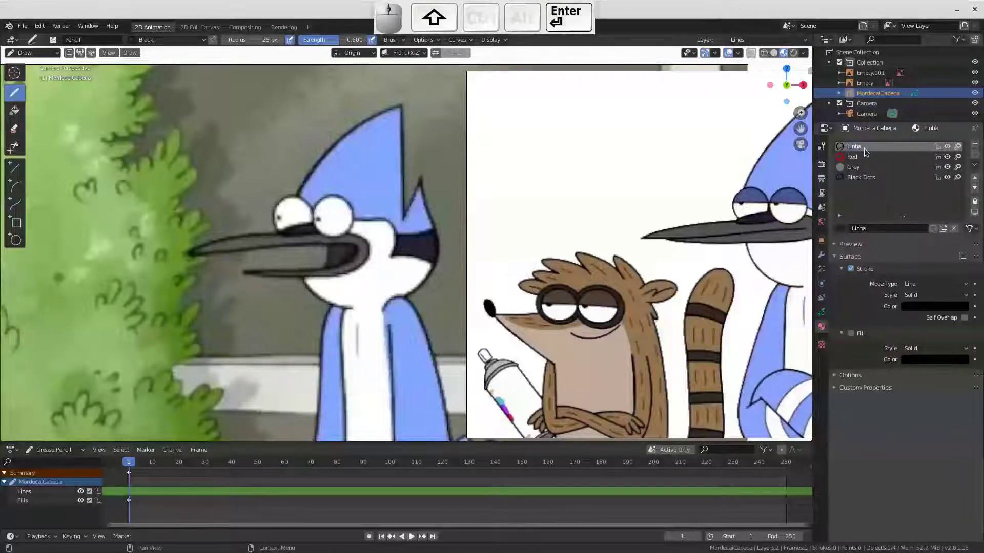
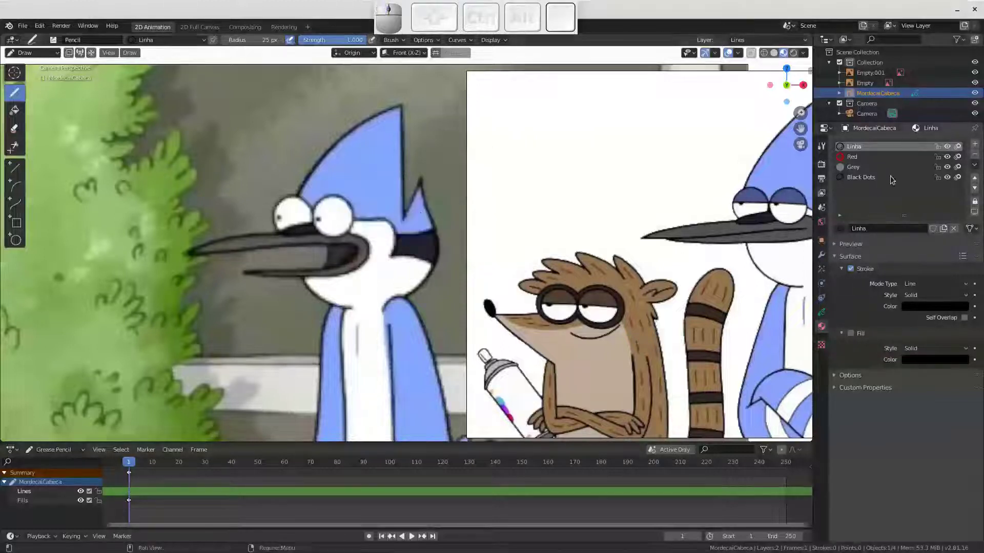
# Rename the Red material to AzulClaro
pyautogui.click(874, 159)
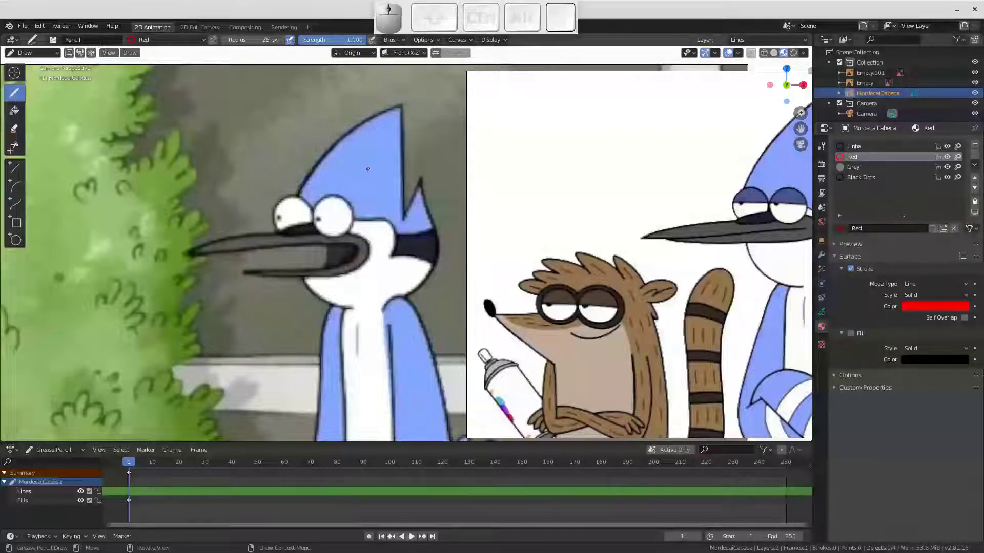
pyautogui.click(880, 231)
pyautogui.press('shift+a')
pyautogui.press('shift+z')
pyautogui.press('shift+u')
pyautogui.press('shift+l')
pyautogui.press('shift+c')
pyautogui.press('shift+a')
pyautogui.press('shift+r')
pyautogui.press('shift+o')
pyautogui.press('shift+Return')
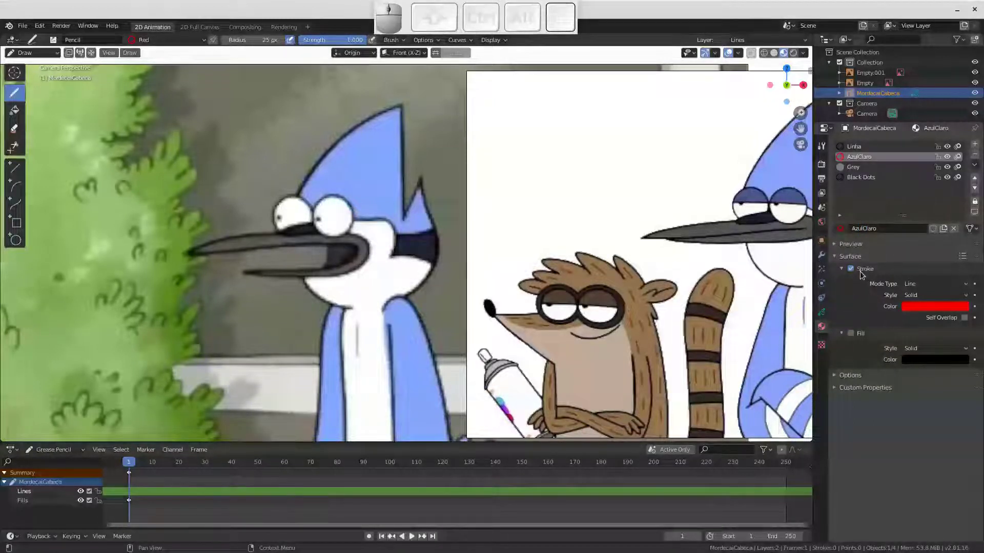
# Make AzulClaro fill-only (stroke off, fill on) and eyedropper its light blue from the image
pyautogui.click(855, 270)
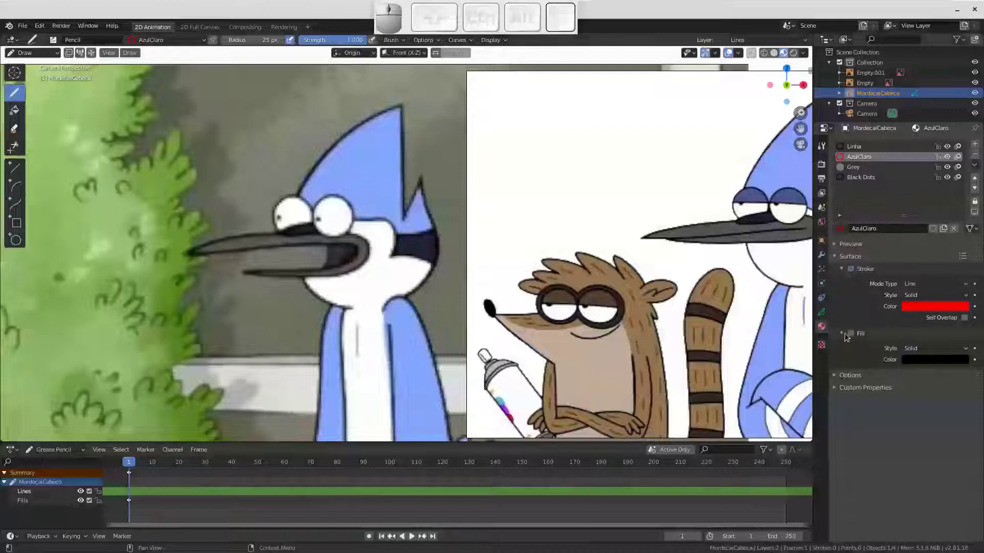
pyautogui.click(854, 336)
pyautogui.click(925, 365)
pyautogui.click(961, 318)
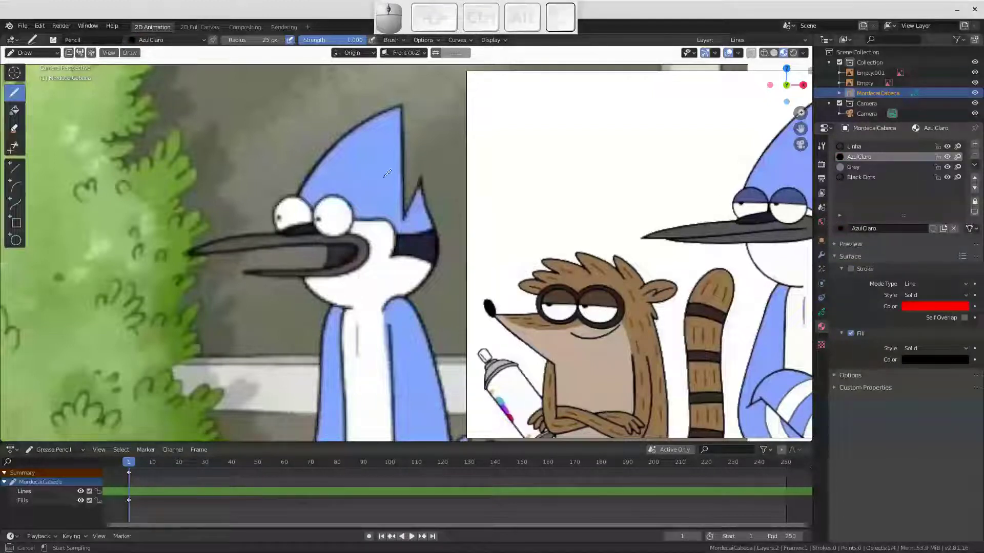
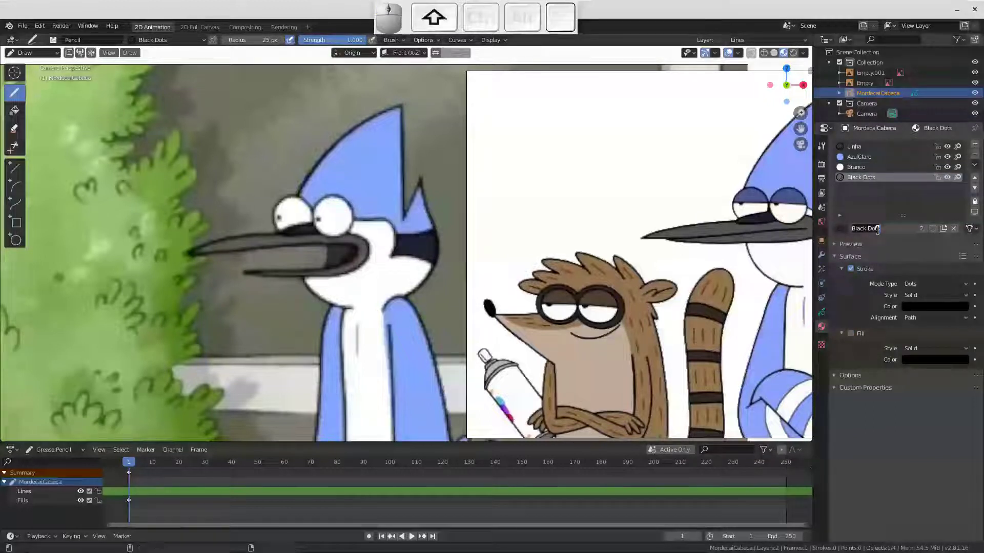
# Name the Black Dots material FaixaCabeca
pyautogui.press('shift+f')
pyautogui.press('shift+a')
pyautogui.press('shift+i')
pyautogui.press('shift+x')
pyautogui.press('shift+a')
pyautogui.press('shift+c')
pyautogui.press('shift+a')
pyautogui.press('shift+b')
pyautogui.press('shift+e')
pyautogui.press('shift+c')
pyautogui.press('shift+a')
pyautogui.press('shift+]')
pyautogui.press('BackSpace')
pyautogui.press('Return')
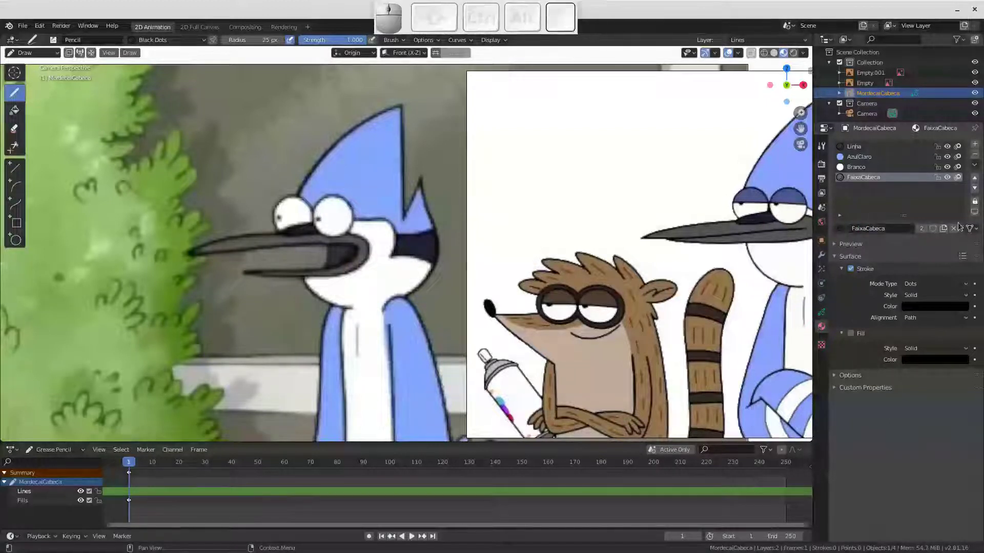
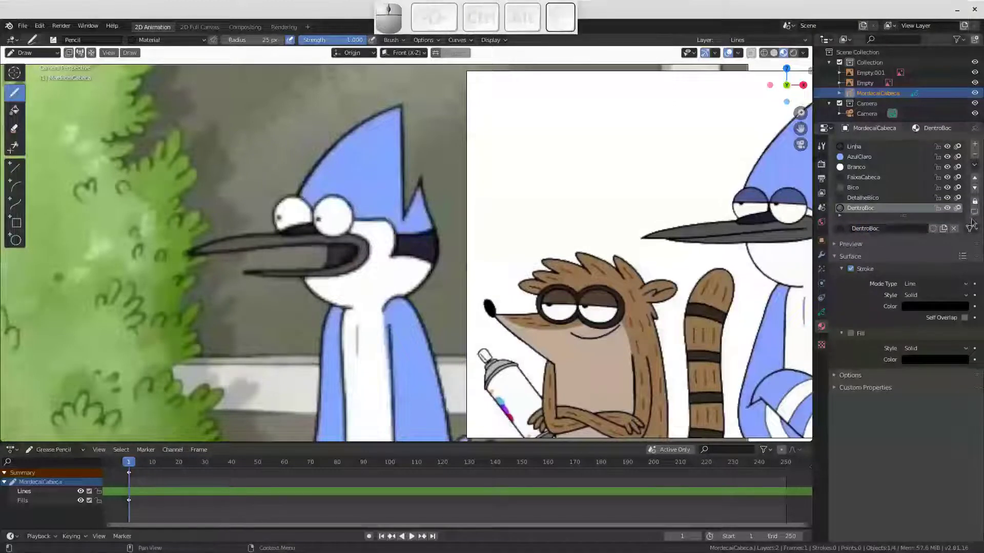
# Name the new material DentroBoca, fill-only, with its colour eyedropped from inside the mouth
pyautogui.doubleClick(902, 232)
pyautogui.press('a')
pyautogui.press('Return')
pyautogui.click(855, 269)
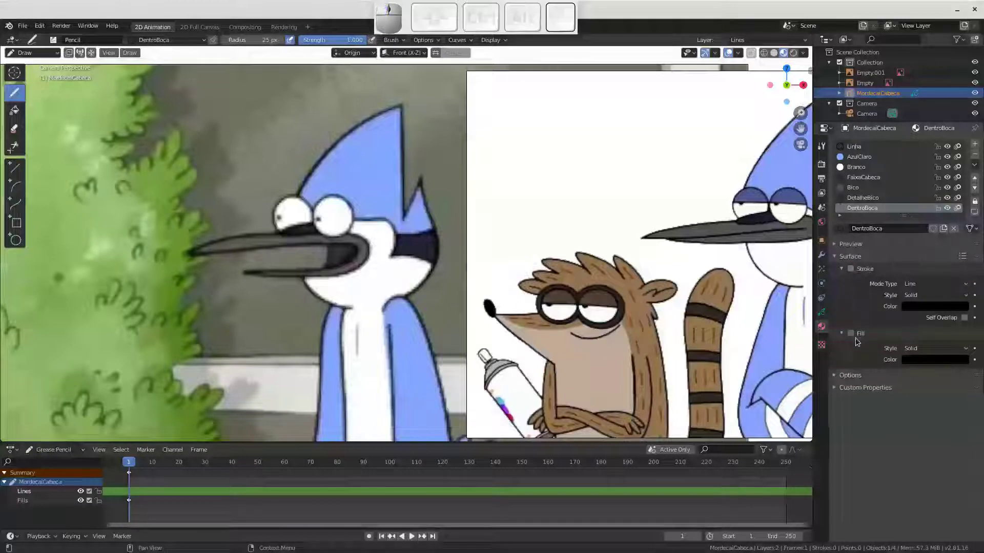
pyautogui.click(855, 335)
pyautogui.click(920, 362)
pyautogui.click(961, 318)
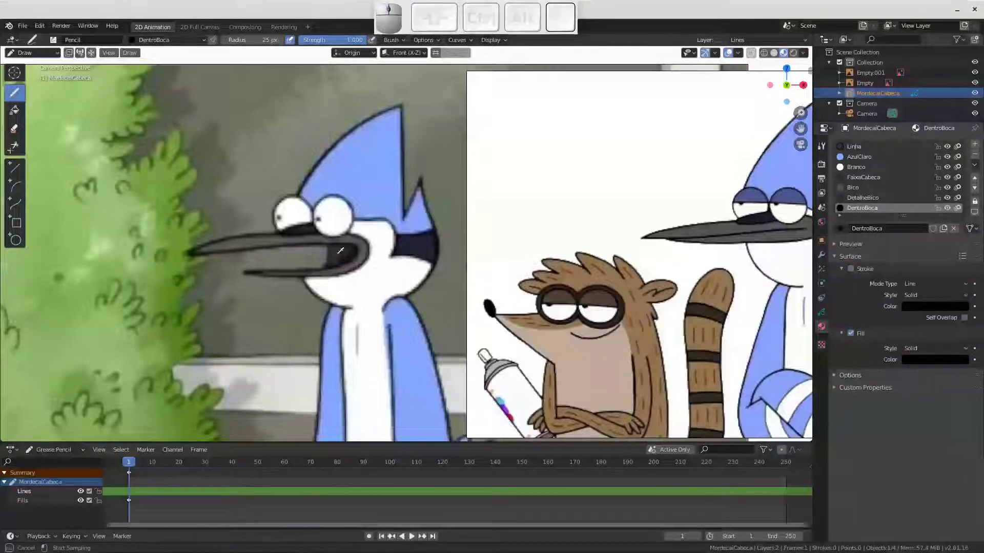
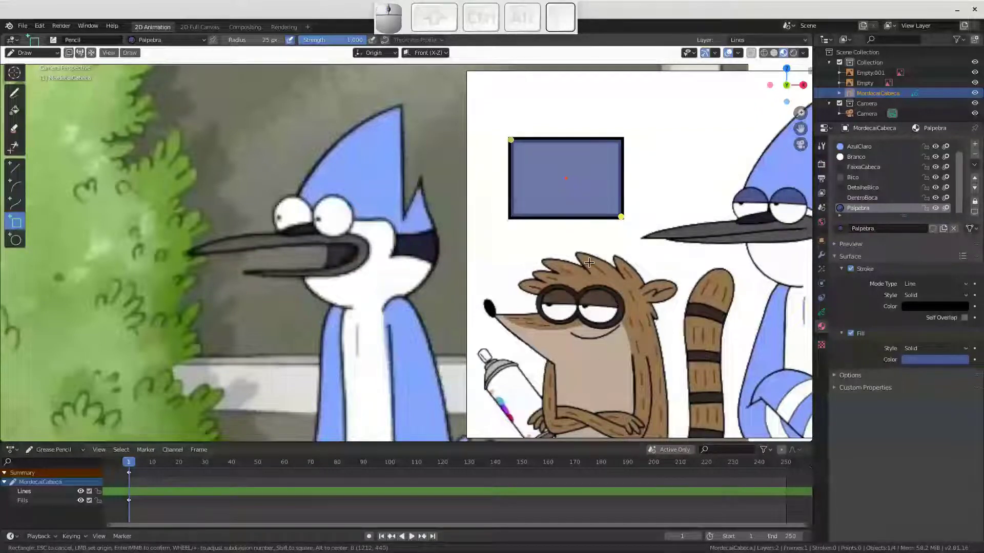
# Confirm the test rectangle so it can be undone
pyautogui.press('Return')
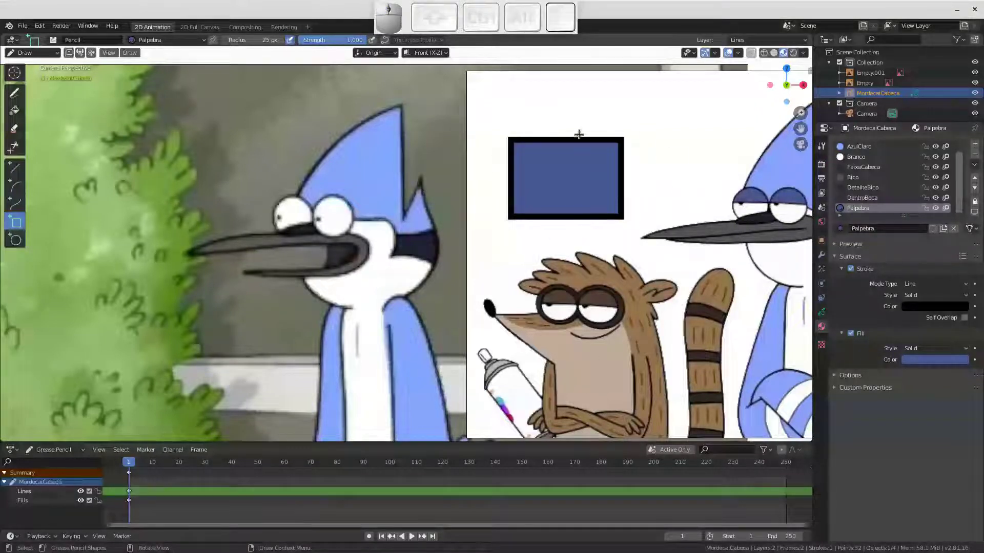
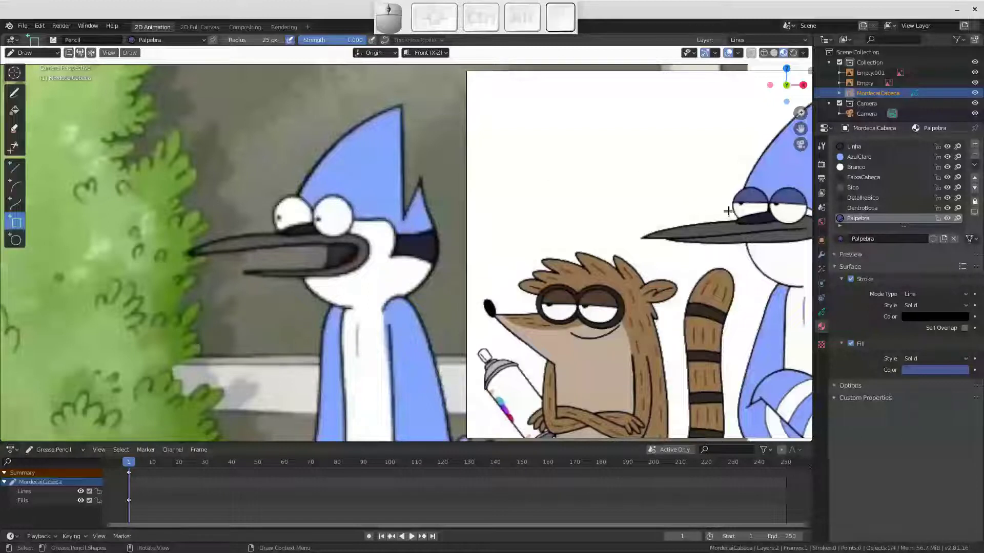
# Show MordecaiCabeca's layer settings in Object Data Properties
pyautogui.click(826, 312)
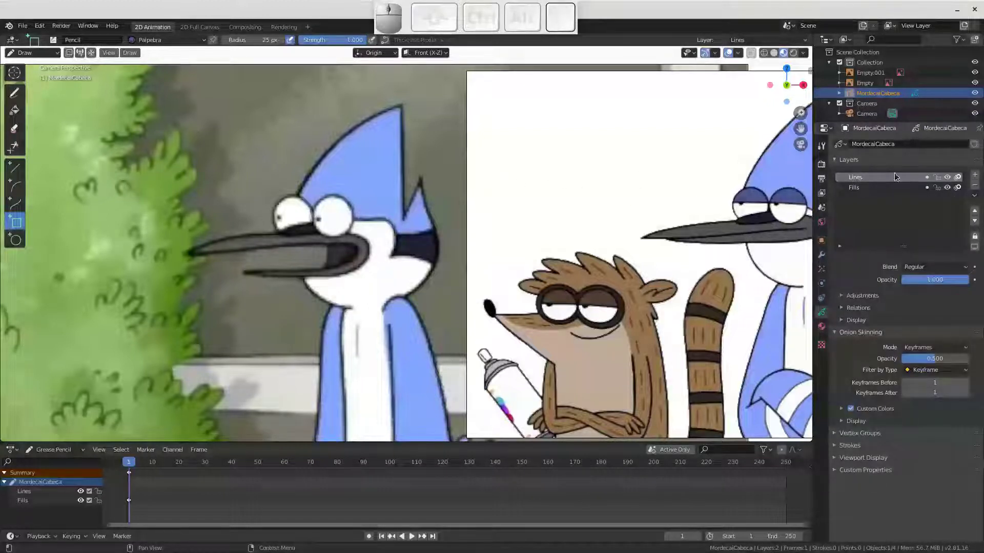
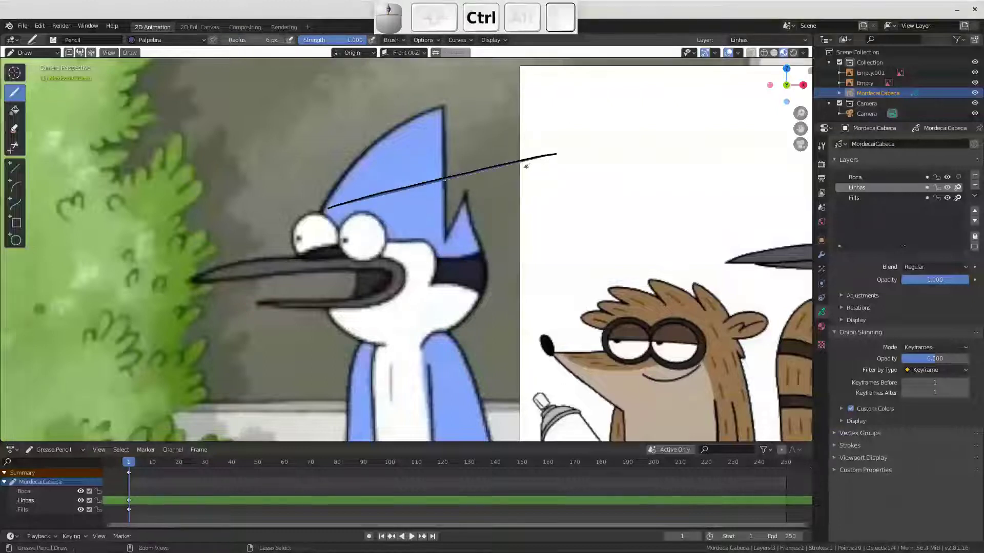
# Undo the two stray strokes drawn on the Linhas layer
pyautogui.press('ctrl+z')
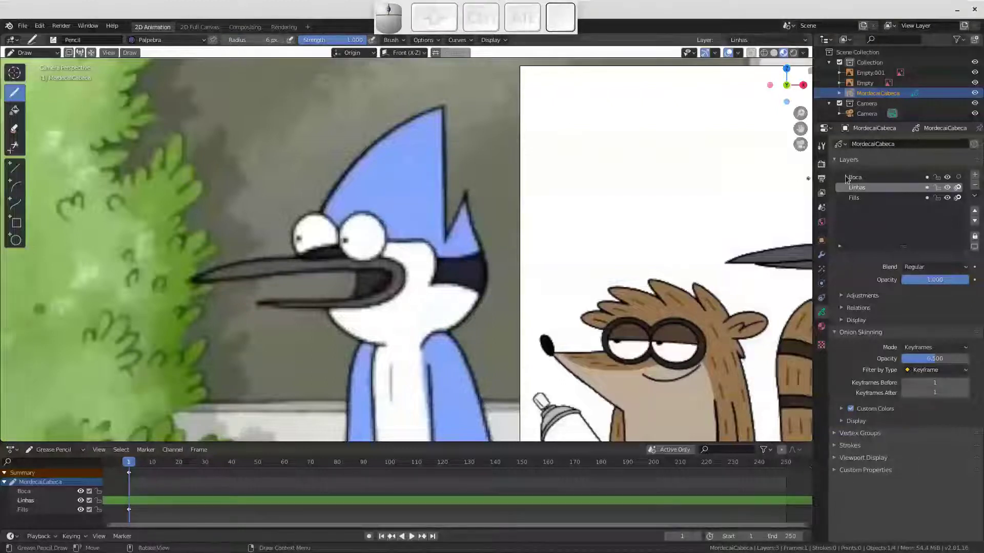
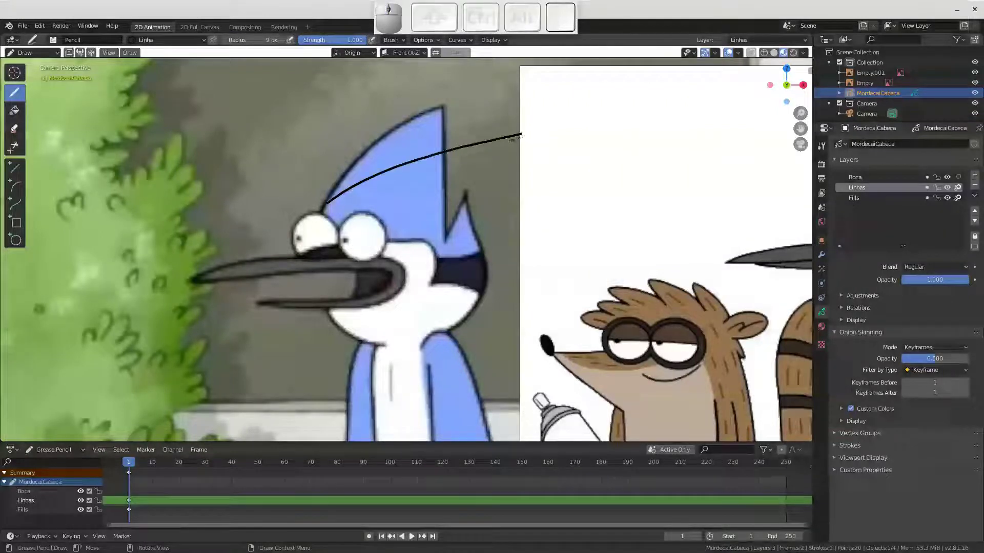
pyautogui.press('ctrl+z')
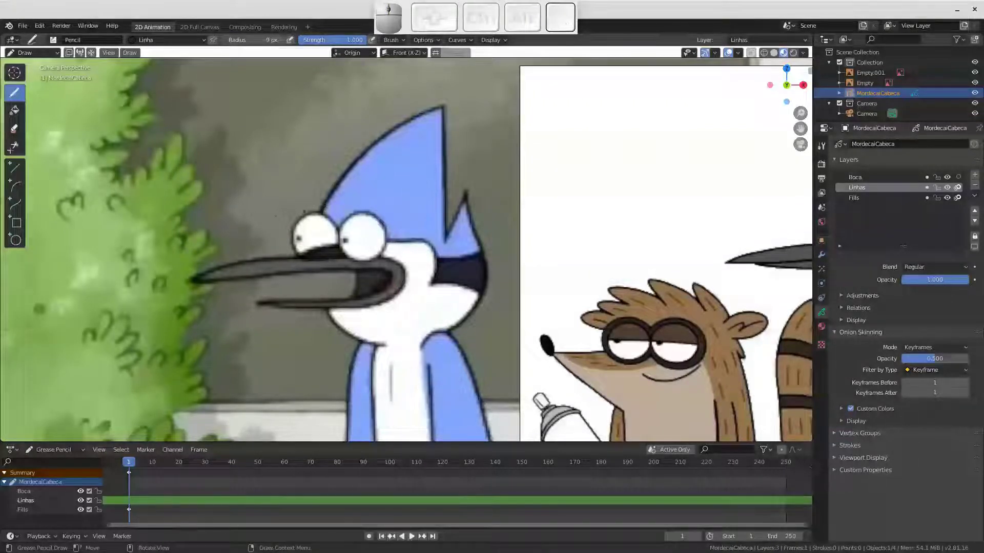
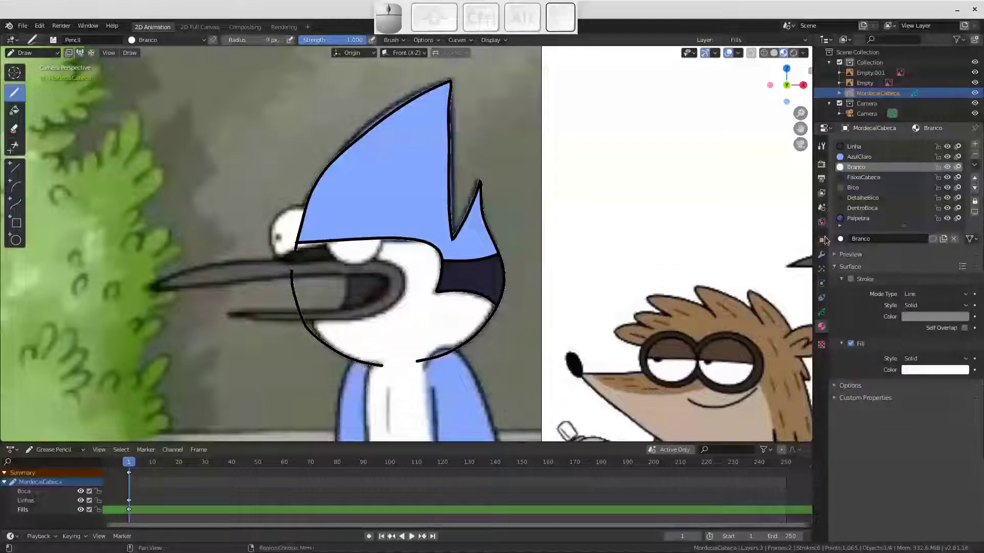
# Show the layer settings again with Fills active
pyautogui.click(825, 313)
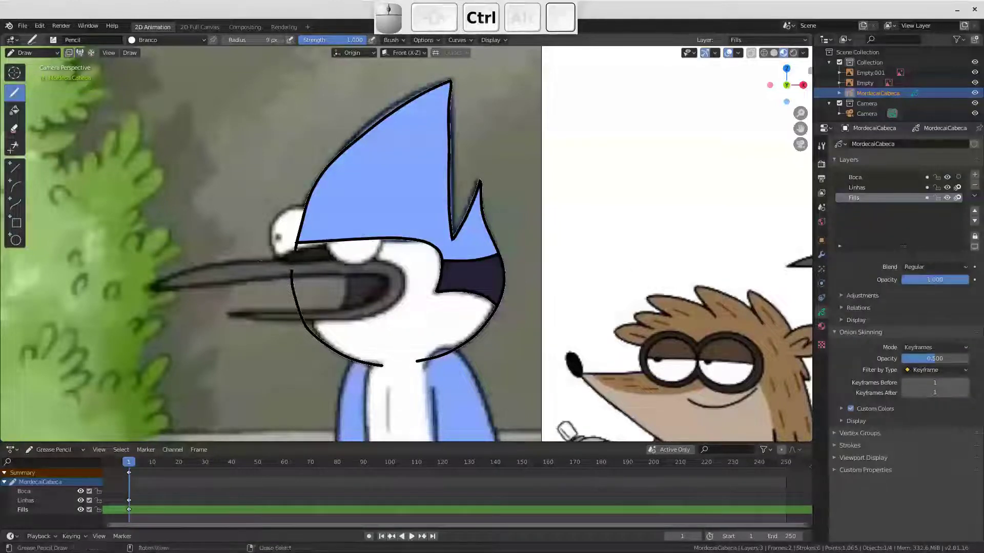
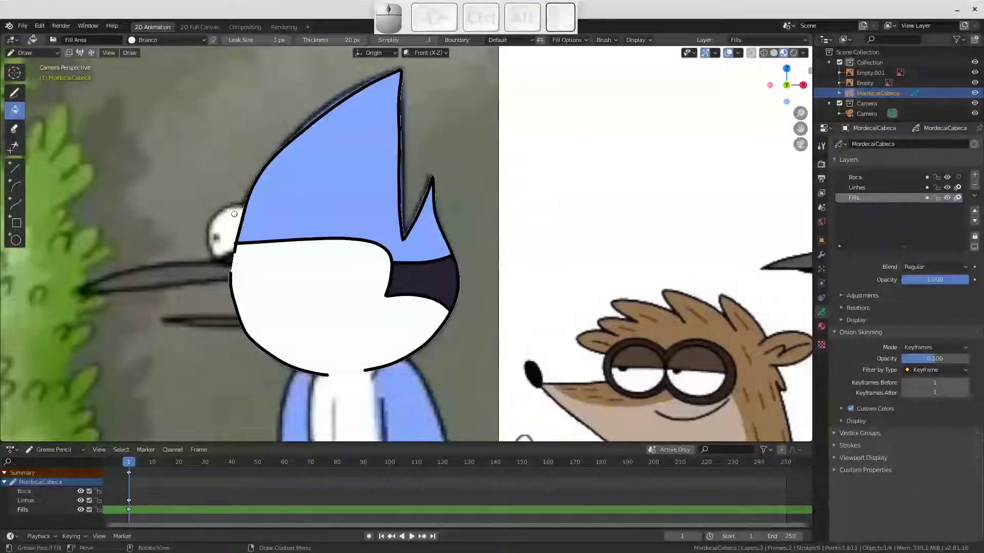
# Sculpt the crest and lower face strokes of Mordecai's head into shape
pyautogui.press('ctrl+Tab')
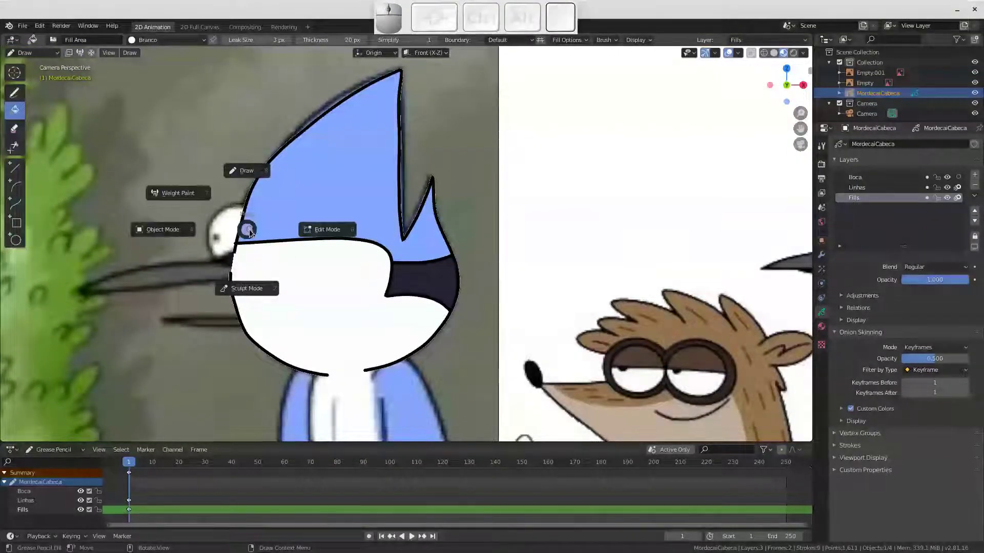
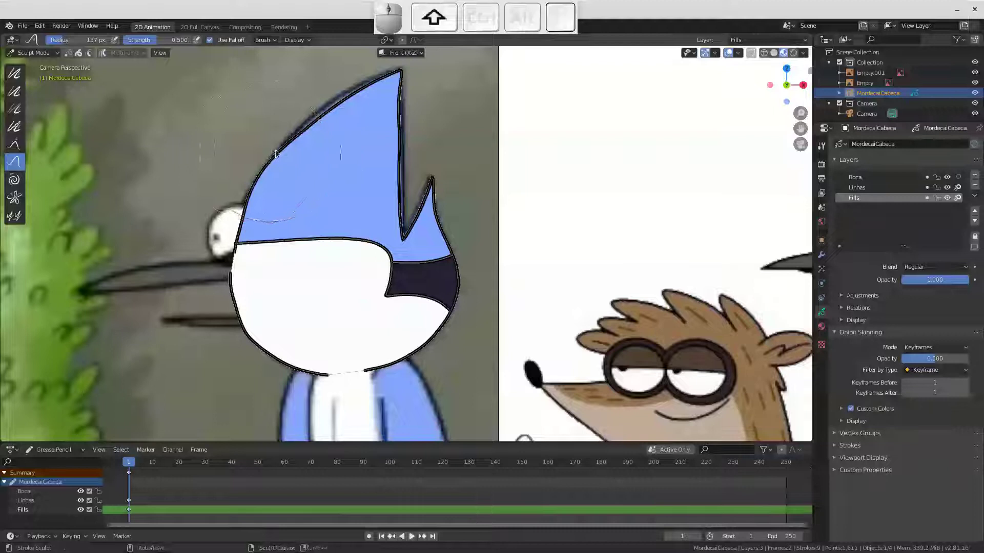
pyautogui.moveTo(293, 145); pyautogui.dragTo(272, 158)
pyautogui.moveTo(282, 152); pyautogui.dragTo(324, 125)
pyautogui.moveTo(324, 122); pyautogui.dragTo(344, 101)
pyautogui.moveTo(336, 108); pyautogui.dragTo(301, 141)
pyautogui.click(301, 141)
pyautogui.click(260, 179)
pyautogui.click(258, 344)
pyautogui.click(248, 330)
pyautogui.click(427, 343)
pyautogui.click(453, 316)
# Reshape the strokes along the beak side of the head
pyautogui.moveTo(455, 307); pyautogui.dragTo(438, 231)
pyautogui.click(438, 204)
pyautogui.click(443, 192)
pyautogui.click(437, 186)
pyautogui.moveTo(394, 169); pyautogui.dragTo(401, 134)
pyautogui.moveTo(399, 123); pyautogui.dragTo(407, 108)
pyautogui.click(404, 119)
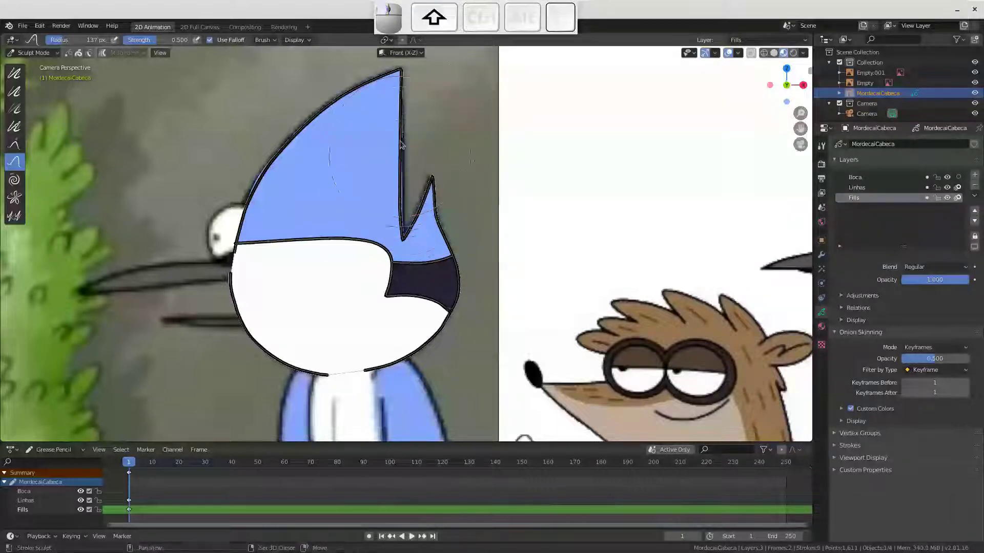
pyautogui.click(401, 158)
pyautogui.moveTo(397, 186); pyautogui.dragTo(356, 221)
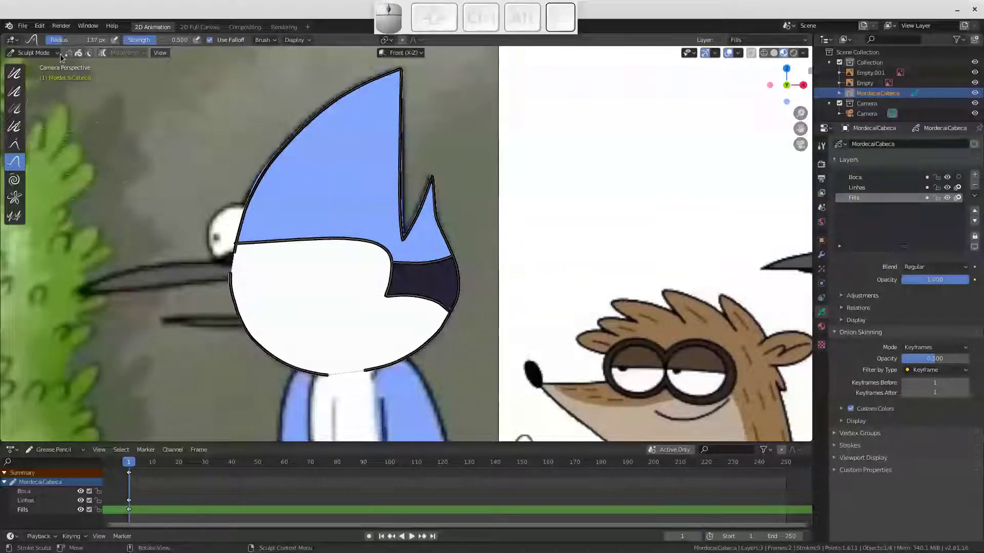
# Switch MordecaiCabeca to Edit Mode, select all stroke points and zoom to the beak
pyautogui.click(54, 56)
pyautogui.click(43, 77)
pyautogui.press('a')
pyautogui.moveTo(277, 233); pyautogui.dragTo(301, 161)
pyautogui.middleClick(290, 188)
pyautogui.click(69, 56)
pyautogui.middleClick(331, 226)
pyautogui.moveTo(324, 268); pyautogui.dragTo(337, 180)
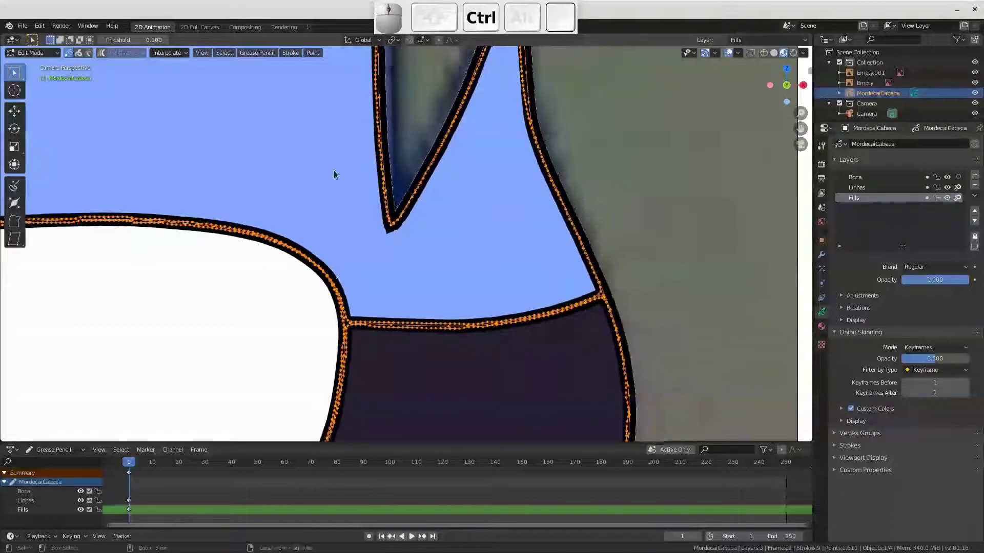
# Run Stroke > Simplify Fixed on all selected head strokes
pyautogui.click(294, 54)
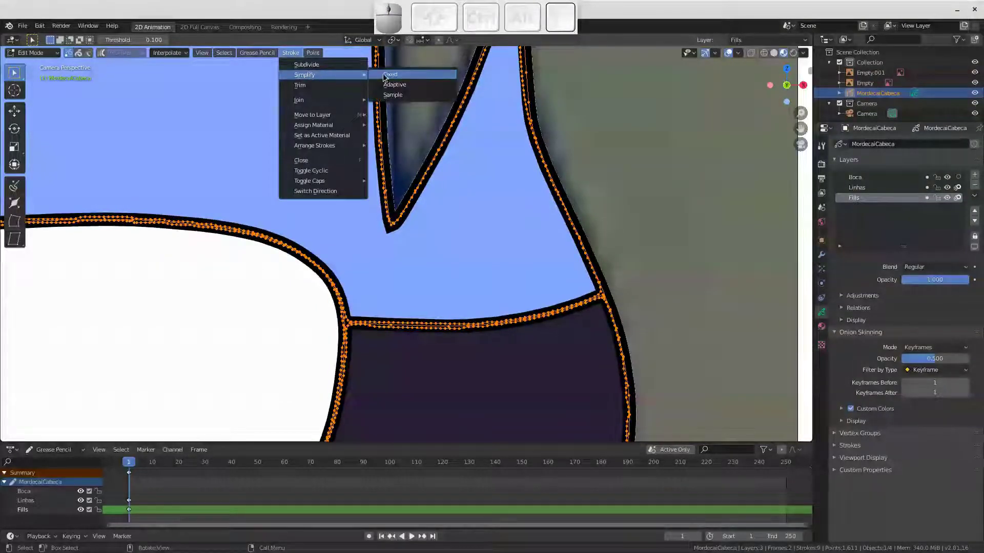
pyautogui.click(392, 77)
pyautogui.click(356, 202)
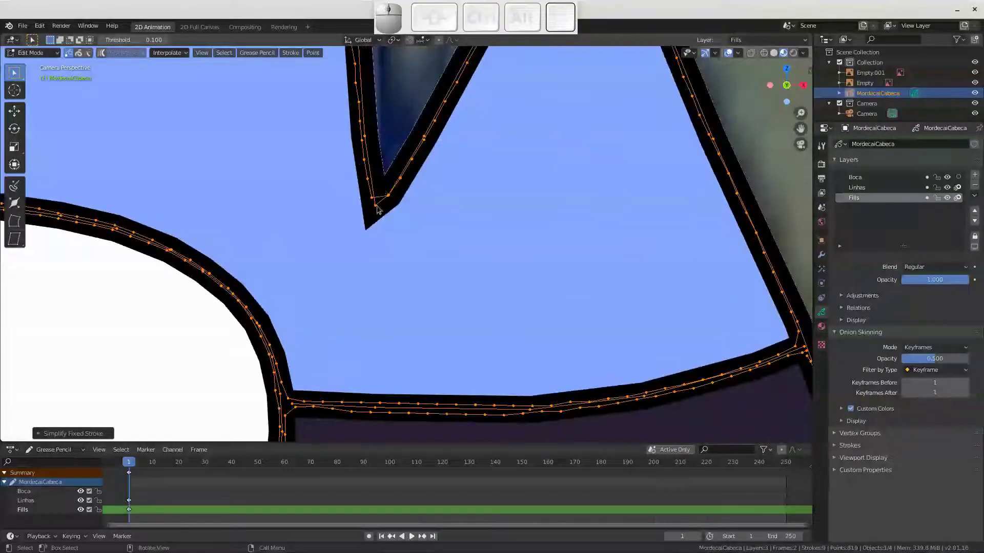
pyautogui.moveTo(378, 204); pyautogui.dragTo(375, 258)
pyautogui.middleClick(372, 252)
pyautogui.click(359, 292)
# Inspect the whole head and set the Simplify Fixed operator to 2 steps
pyautogui.middleClick(341, 279)
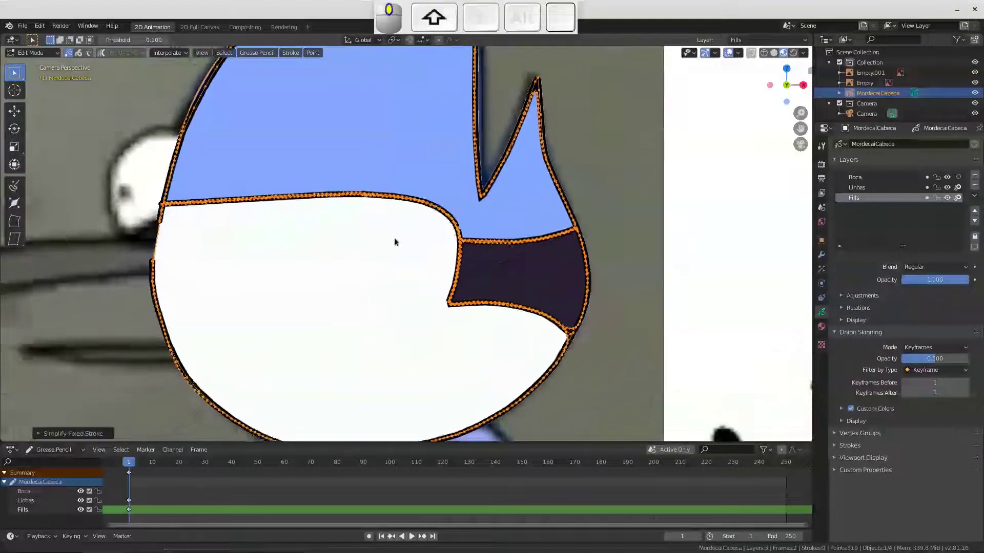
pyautogui.middleClick(387, 251)
pyautogui.middleClick(344, 210)
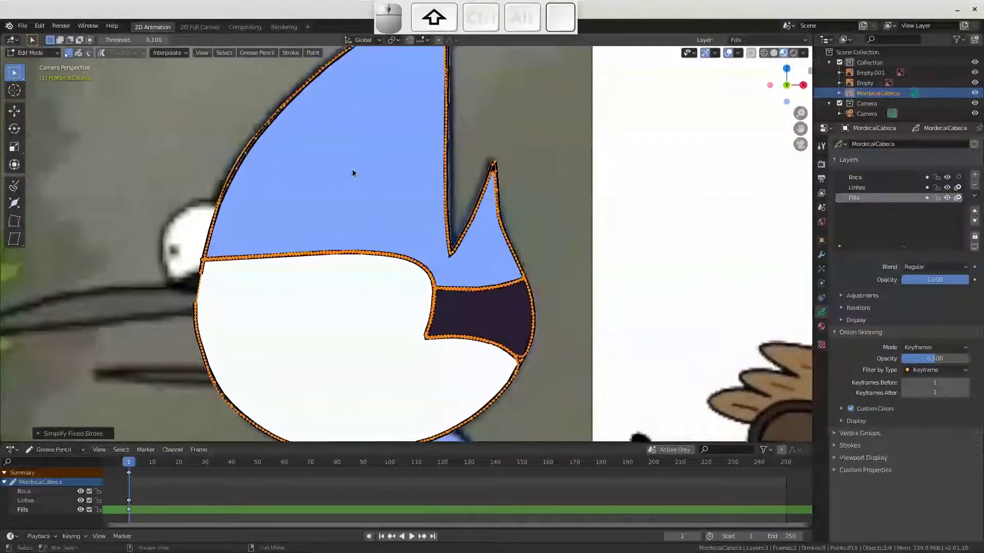
pyautogui.middleClick(346, 180)
pyautogui.middleClick(341, 199)
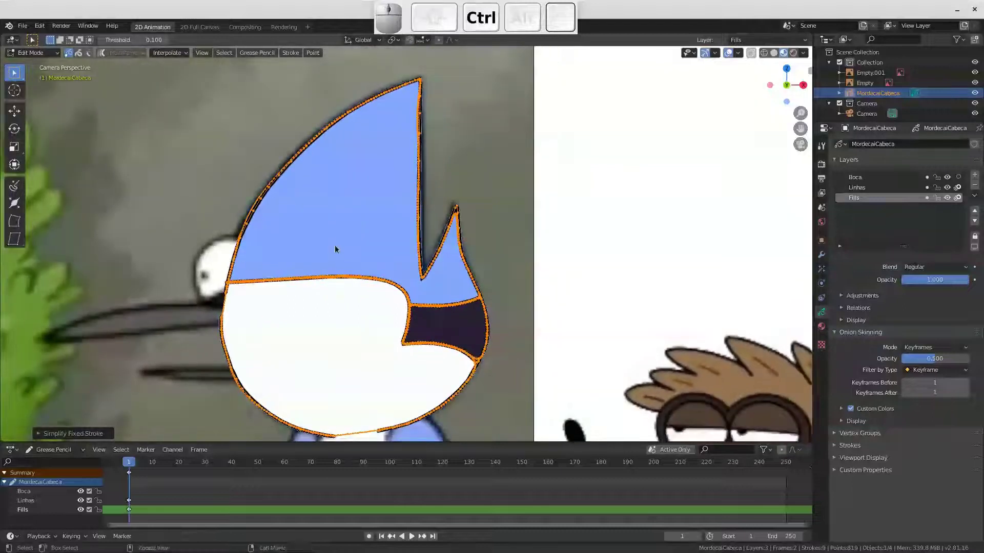
pyautogui.middleClick(342, 231)
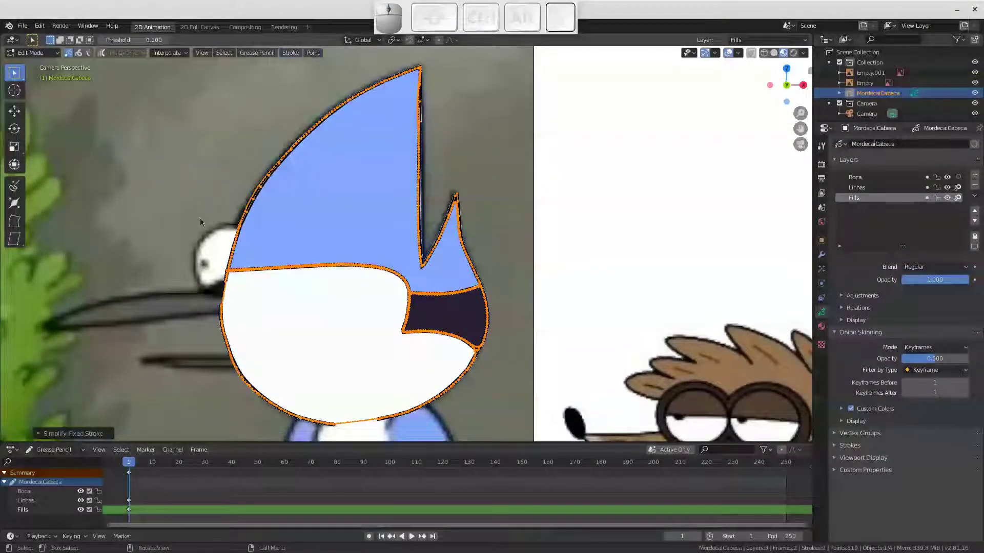
pyautogui.click(40, 435)
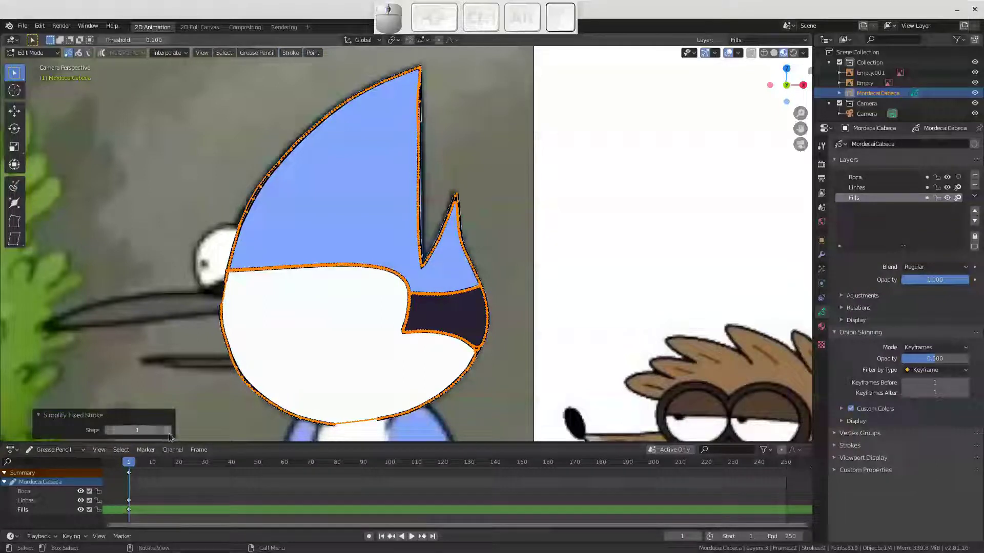
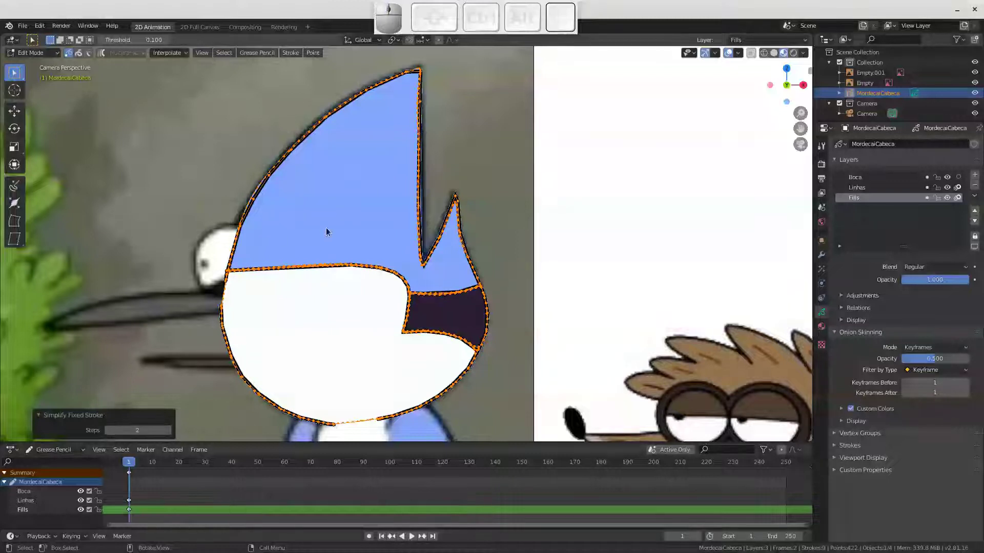
pyautogui.press('Return')
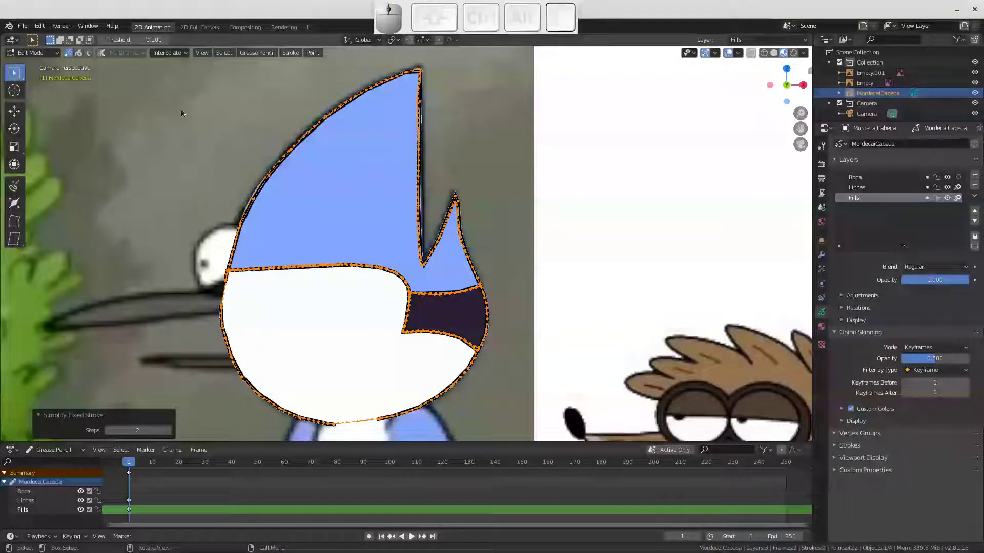
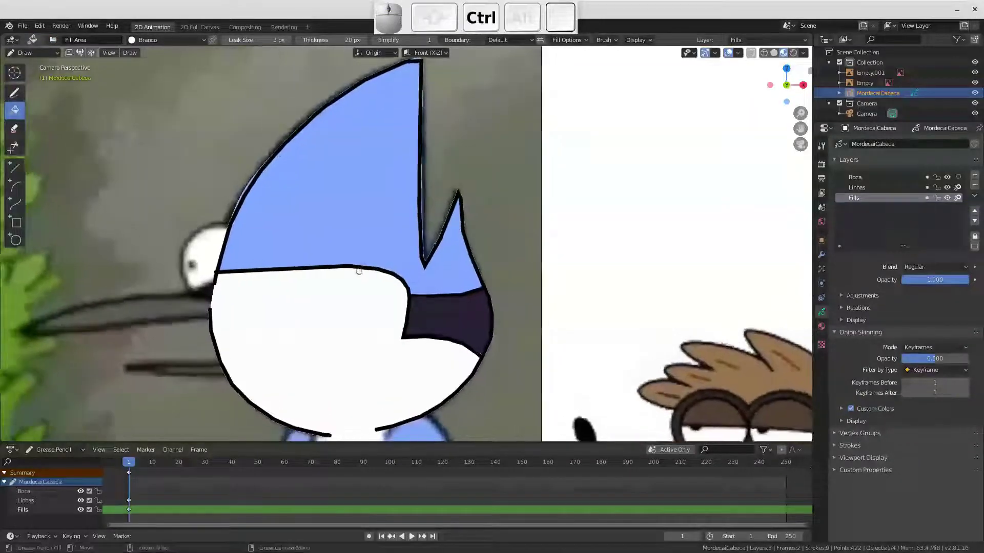
# Undo back into stroke editing and select the head's fill strokes, including the whole blue crest
pyautogui.press('ctrl+z')
pyautogui.press('ctrl+z')
pyautogui.press('ctrl+z')
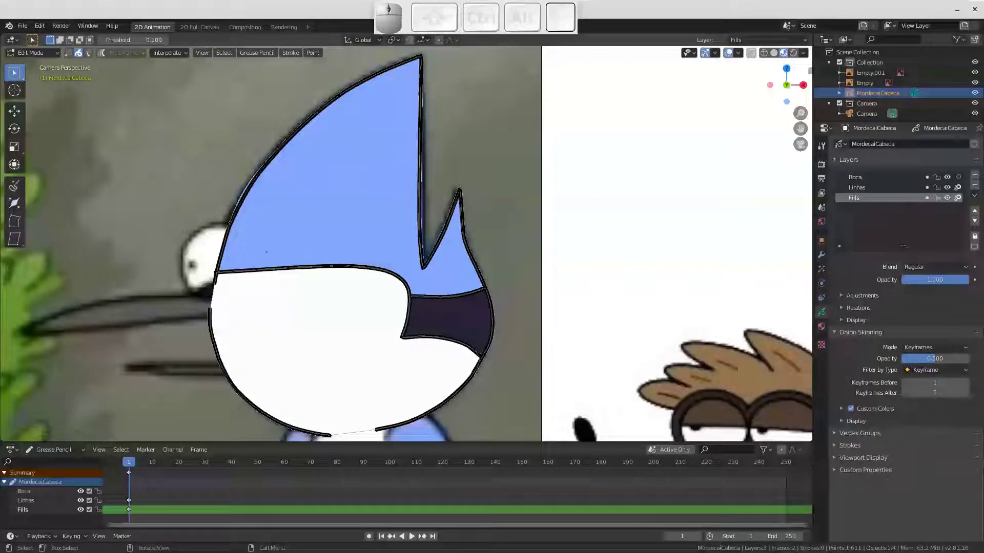
pyautogui.click(74, 55)
pyautogui.moveTo(190, 116); pyautogui.dragTo(362, 264)
pyautogui.middleClick(248, 178)
pyautogui.middleClick(340, 262)
pyautogui.middleClick(259, 208)
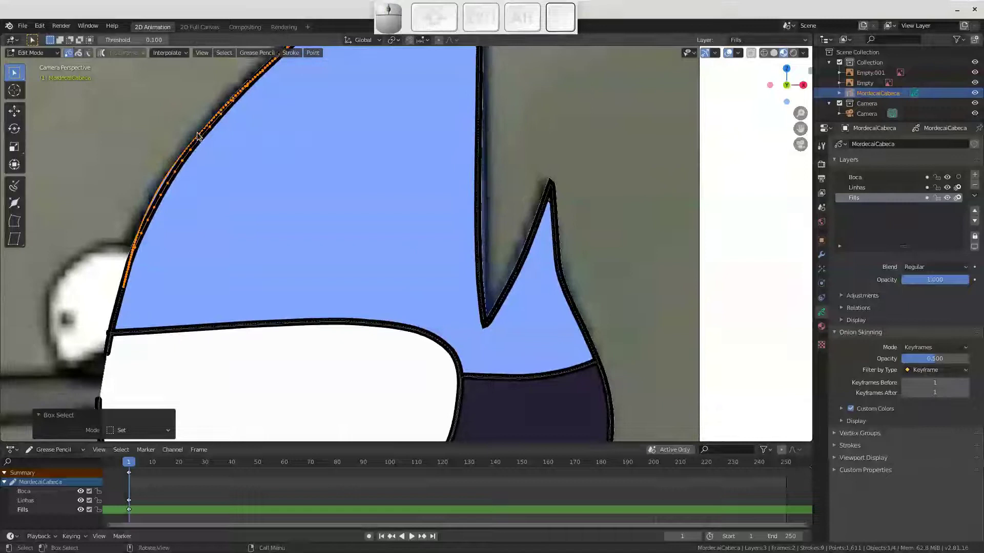
pyautogui.click(206, 131)
pyautogui.click(175, 169)
pyautogui.press('l')
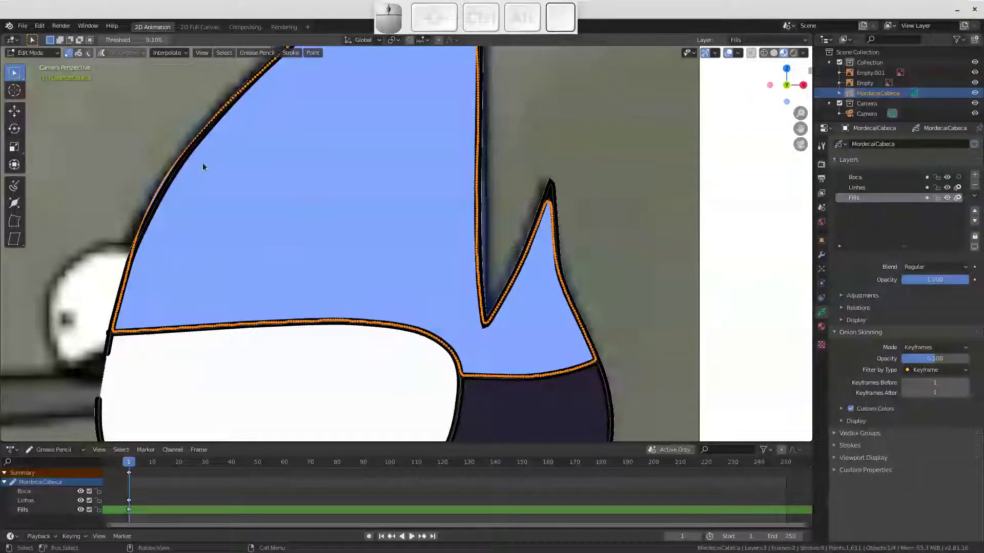
# Hide the Linhas layer, select all fill strokes, then show Linhas again
pyautogui.click(299, 56)
pyautogui.press('Escape')
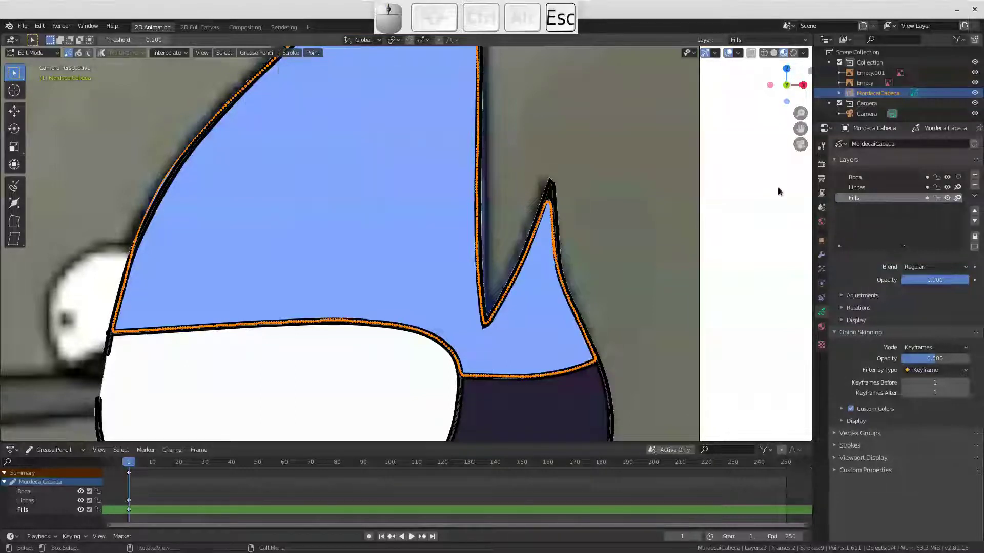
pyautogui.click(953, 191)
pyautogui.middleClick(448, 238)
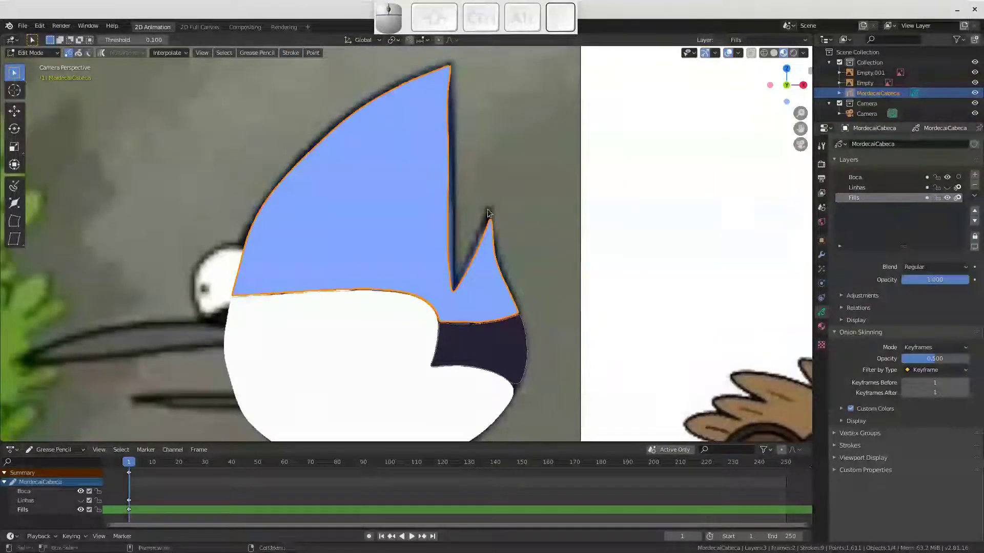
pyautogui.press('a')
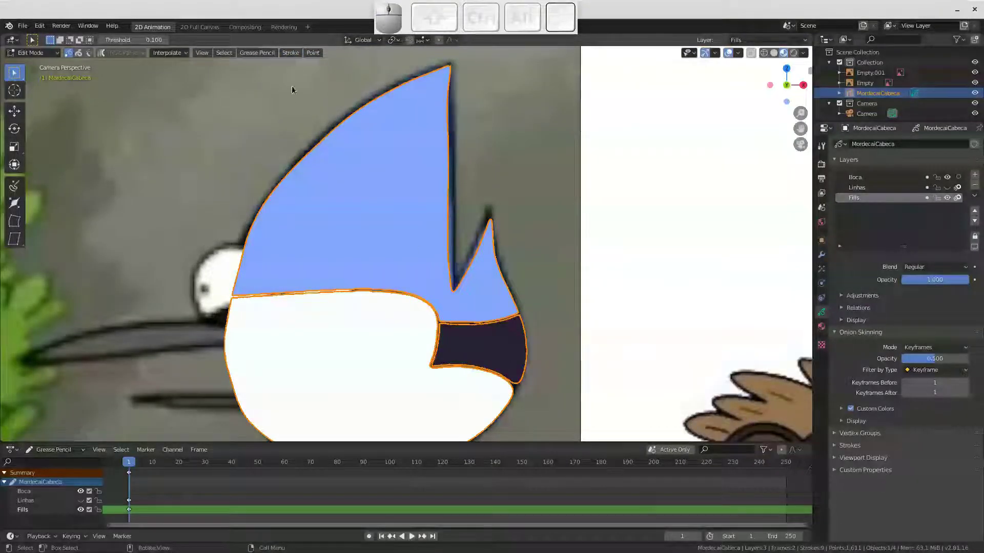
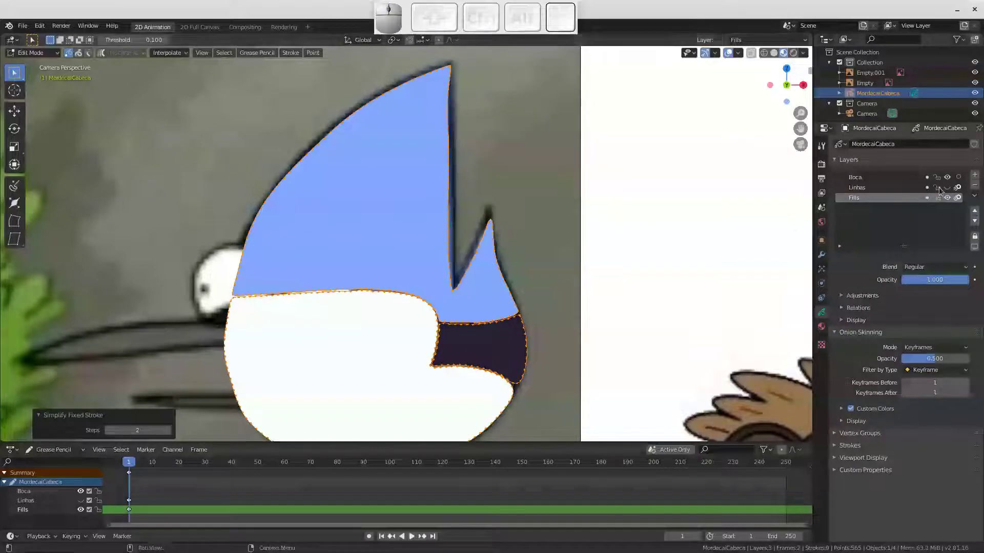
pyautogui.click(948, 191)
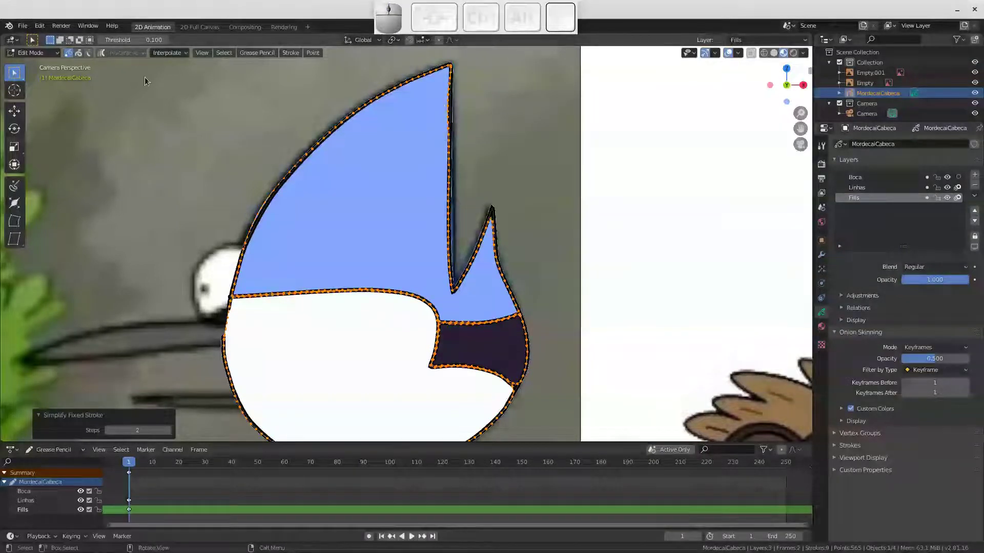
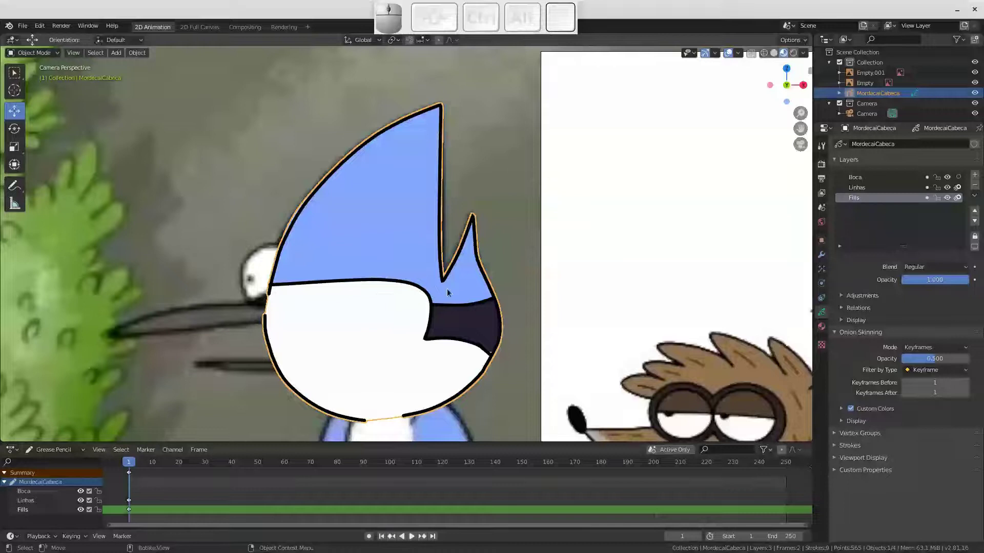
# Duplicate the MordecaiCabeca head with Shift+D, offset slightly, and rename the copy Mordecai-OlhoE
pyautogui.moveTo(365, 286); pyautogui.dragTo(348, 285)
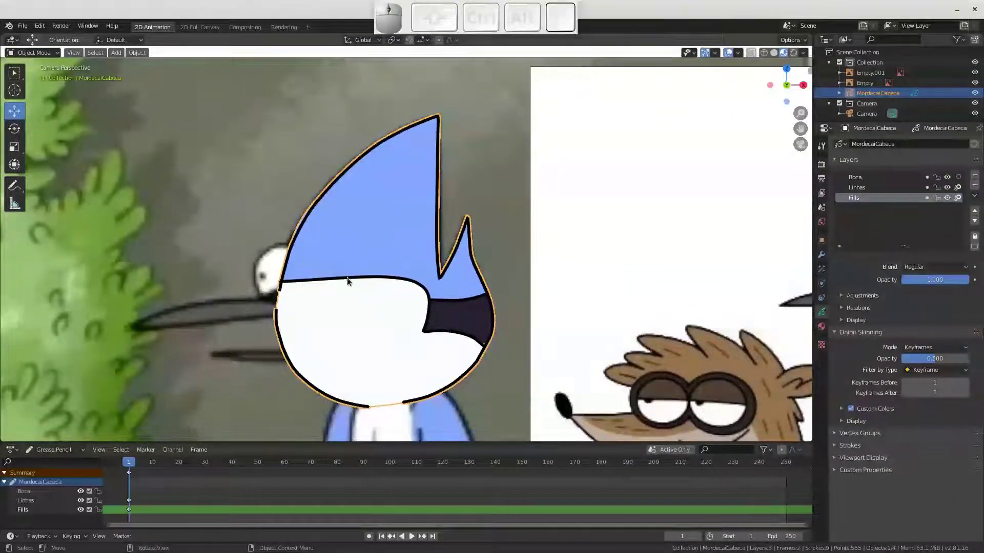
pyautogui.press('g')
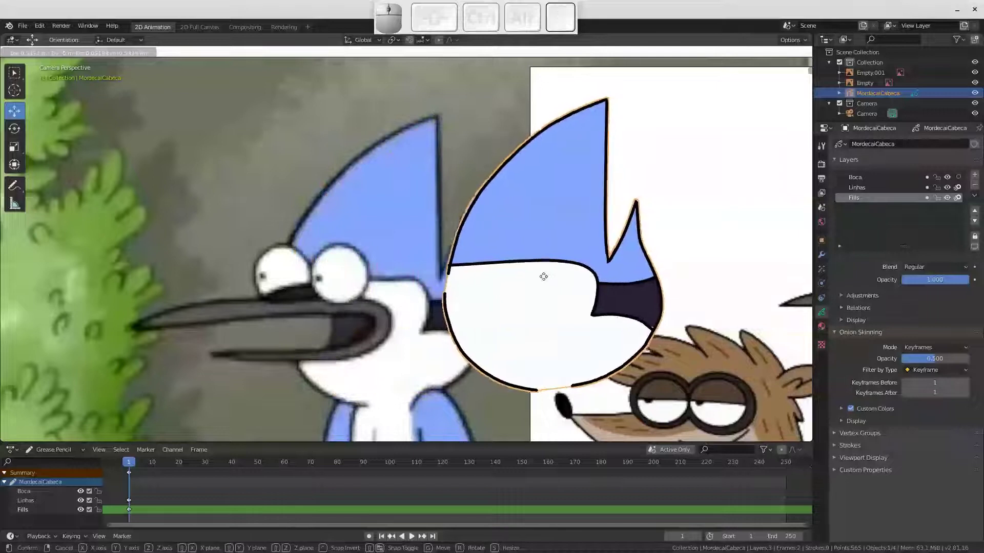
pyautogui.press('Escape')
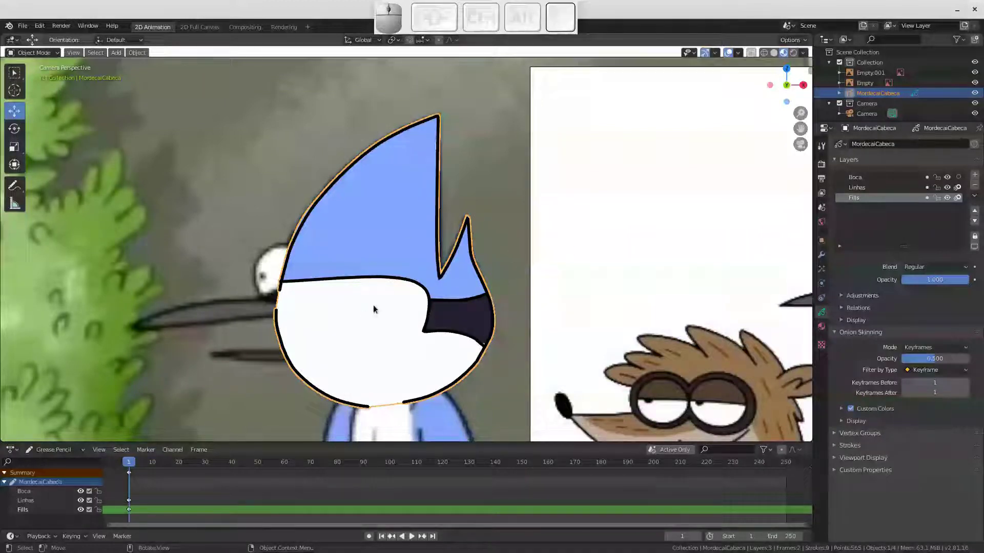
pyautogui.press('shift+d')
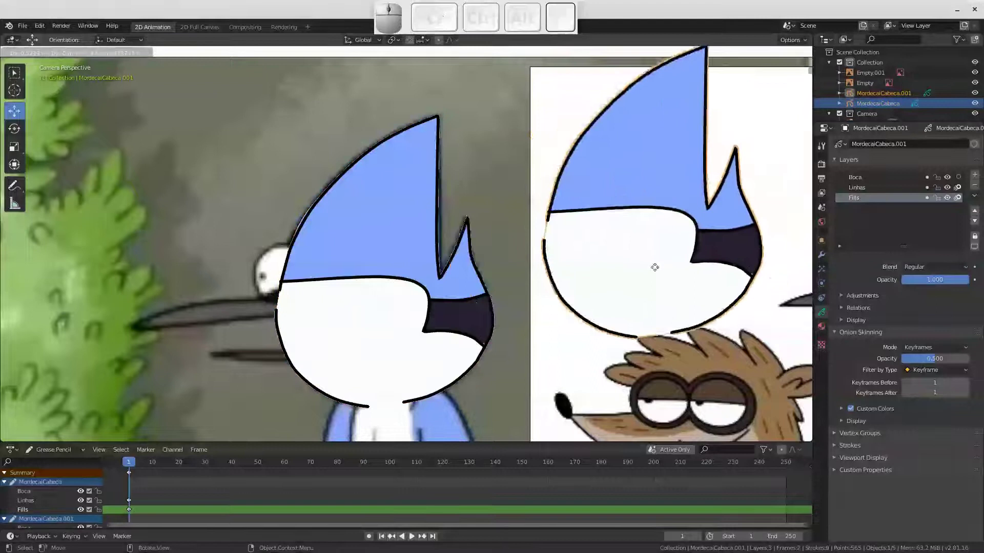
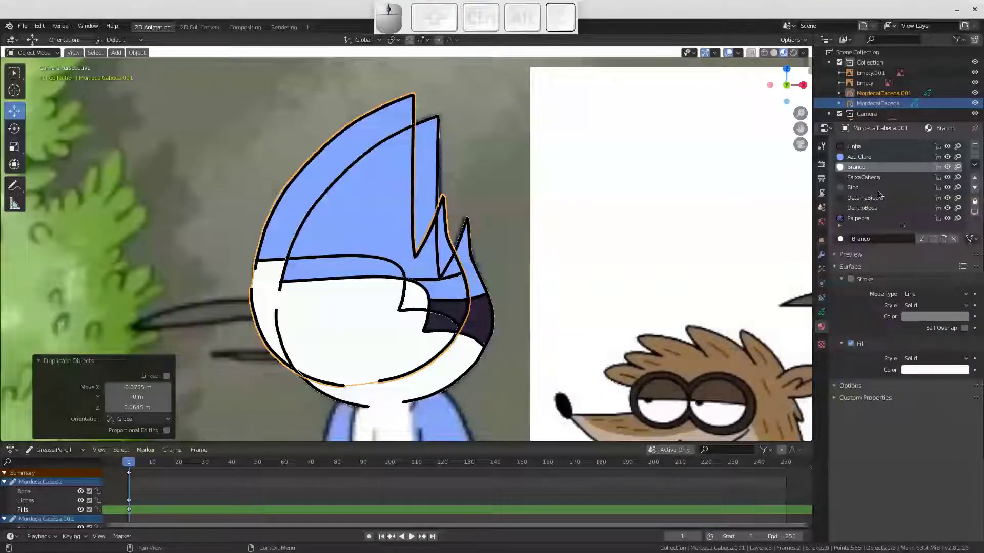
pyautogui.click(826, 314)
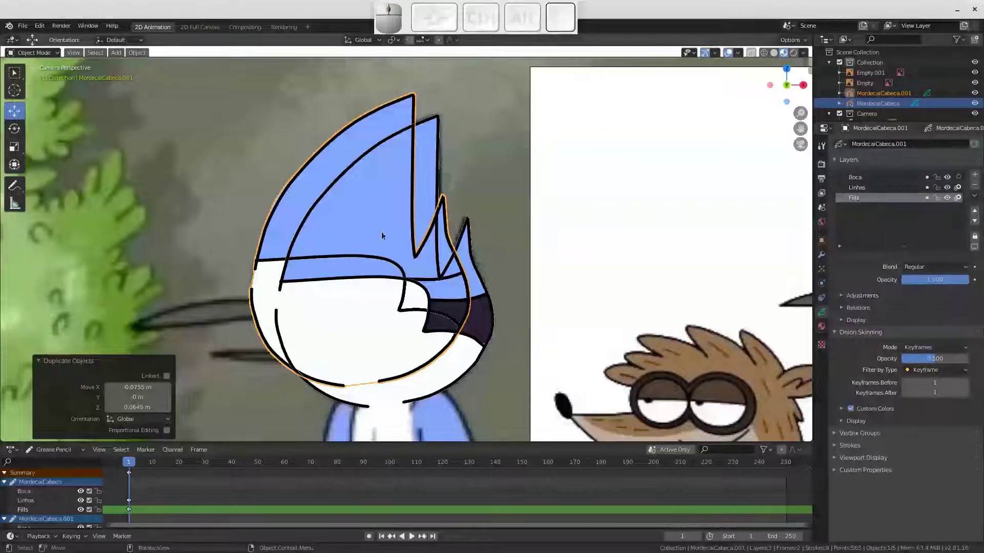
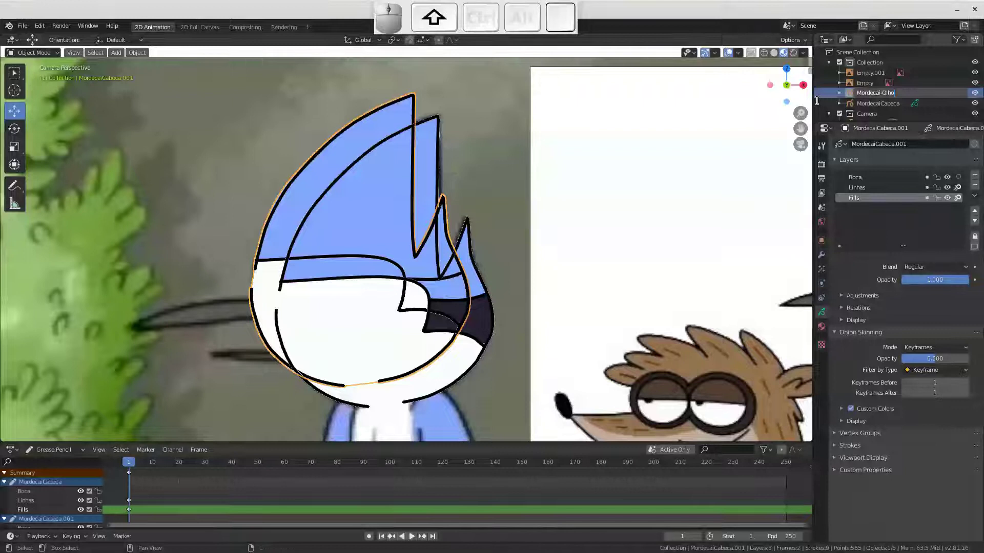
pyautogui.press('shift+e')
pyautogui.press('Return')
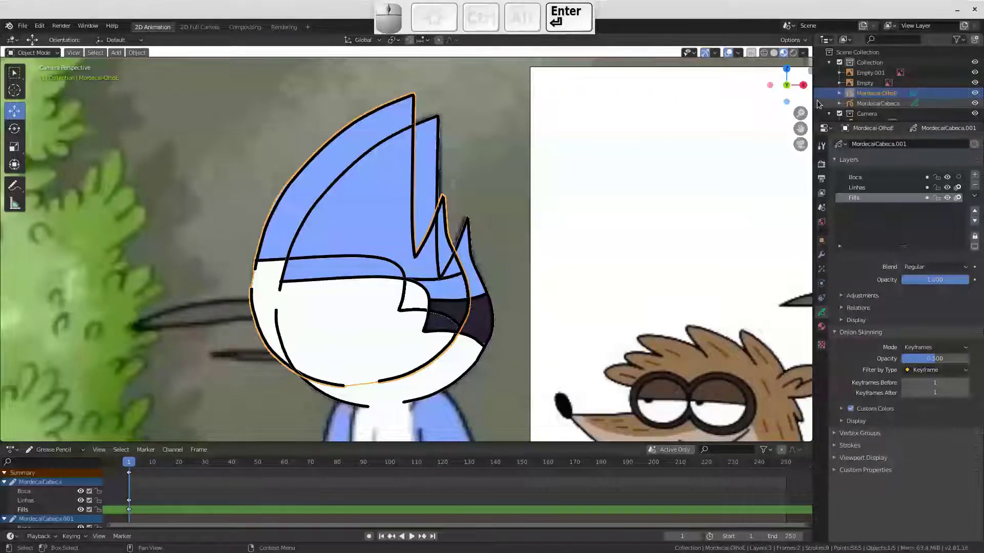
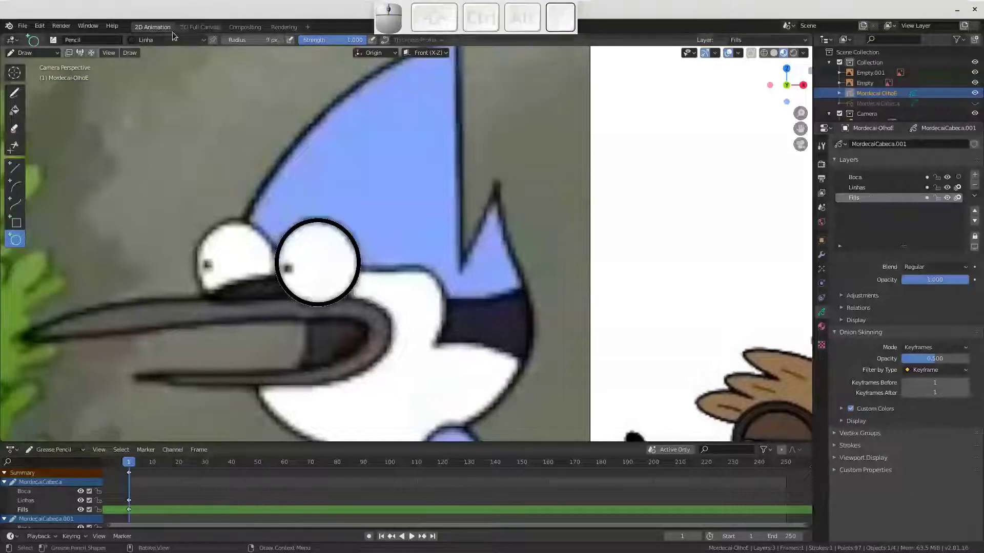
# Switch to the Fill tool and choose the white Branco material for the eye interior
pyautogui.click(21, 113)
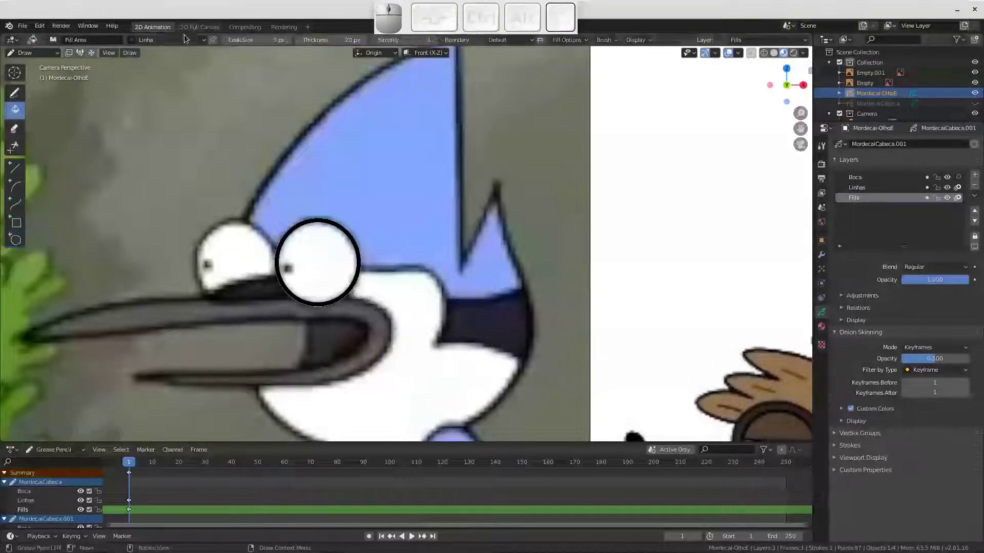
pyautogui.click(168, 44)
pyautogui.click(126, 83)
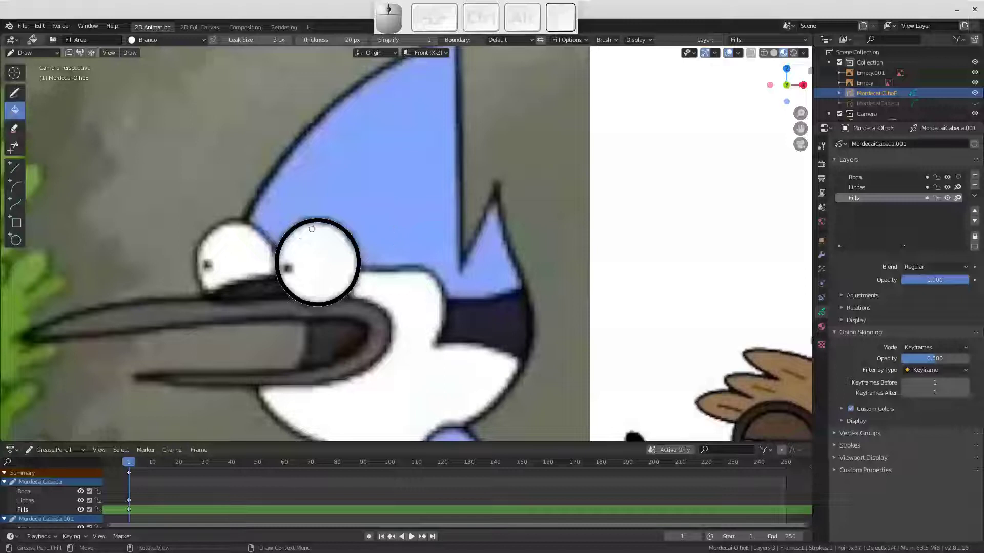
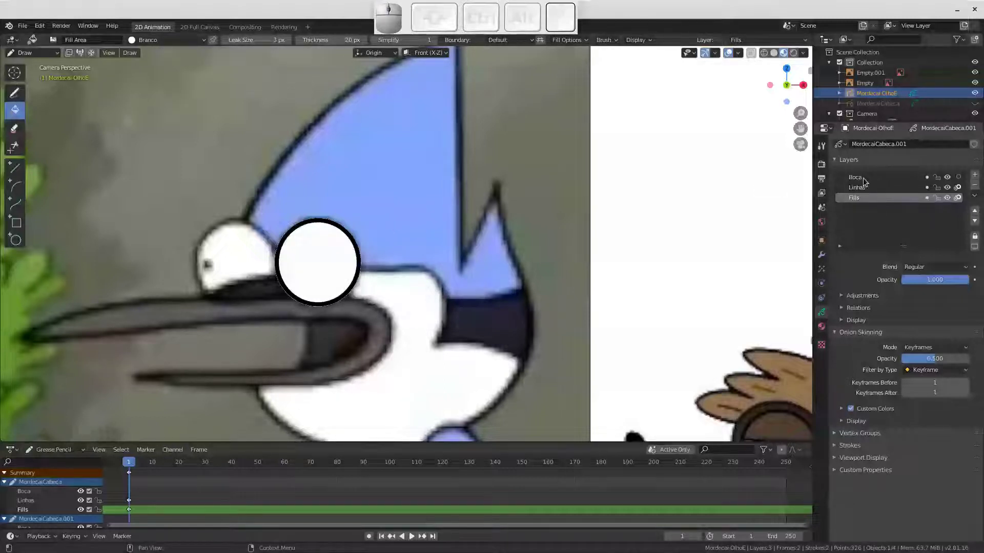
# Rename the Boca layer of Mordecai-OlhoE to Palpebra
pyautogui.click(863, 181)
pyautogui.click(862, 180)
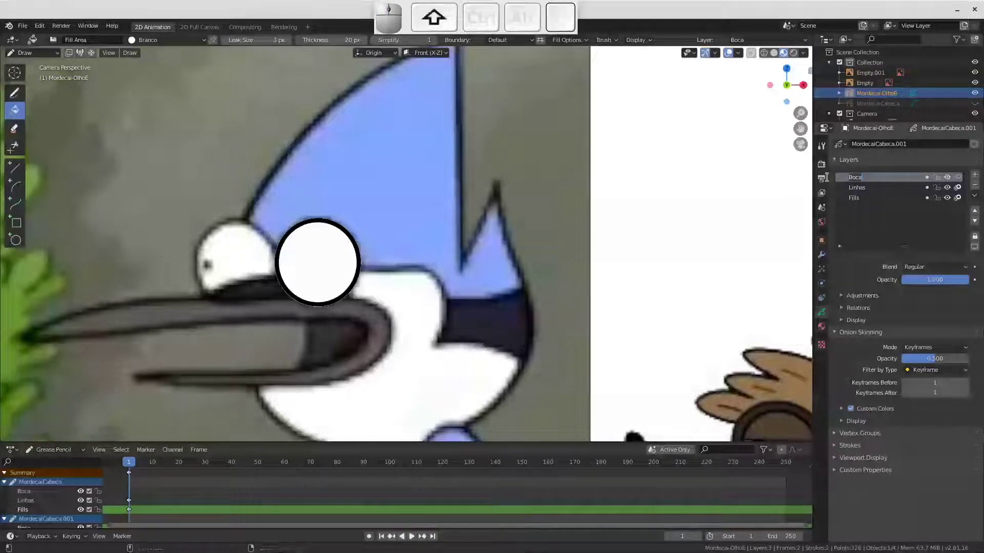
pyautogui.press('shift+p')
pyautogui.press('shift+a')
pyautogui.press('shift+l')
pyautogui.press('shift+p')
pyautogui.press('shift+e')
pyautogui.press('shift+b')
pyautogui.press('shift+r')
pyautogui.press('shift+Return')
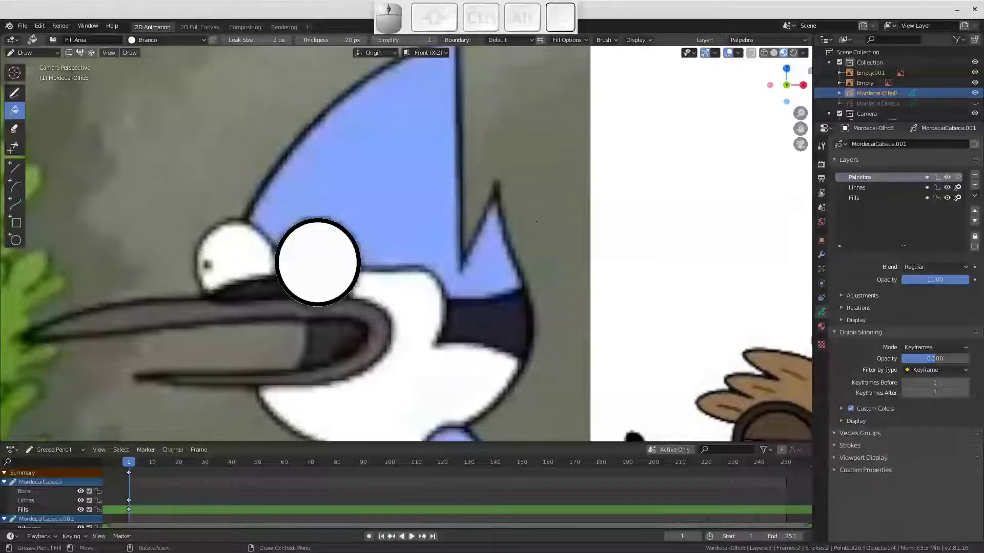
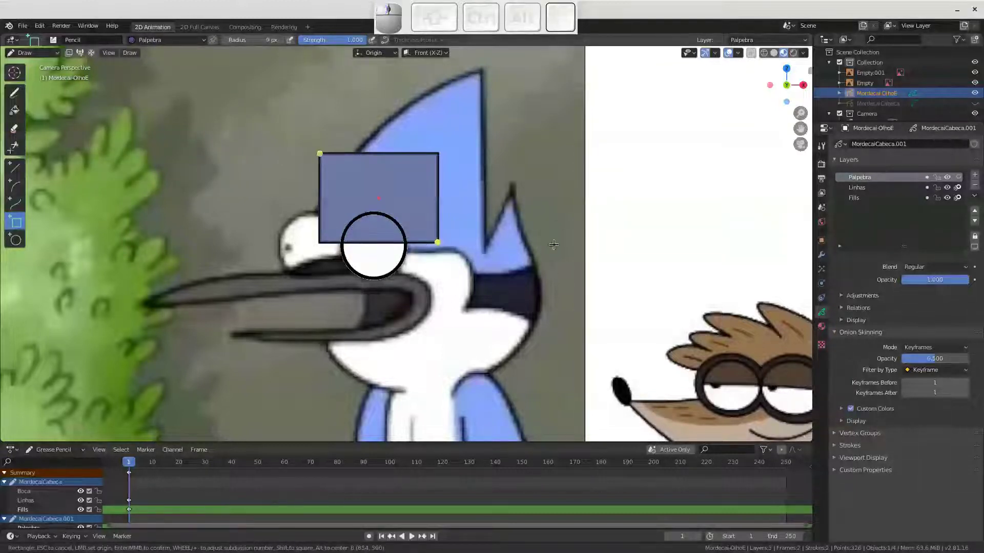
# Finish the blue eyelid rectangle and enable masking on Palpebra so it shows only inside the eye circle
pyautogui.press('Return')
pyautogui.click(284, 242)
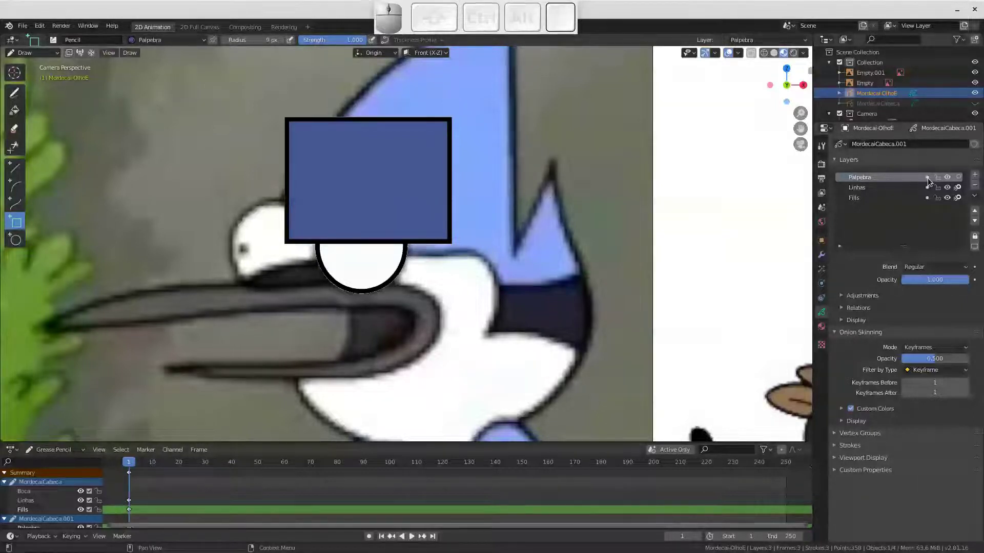
pyautogui.click(929, 180)
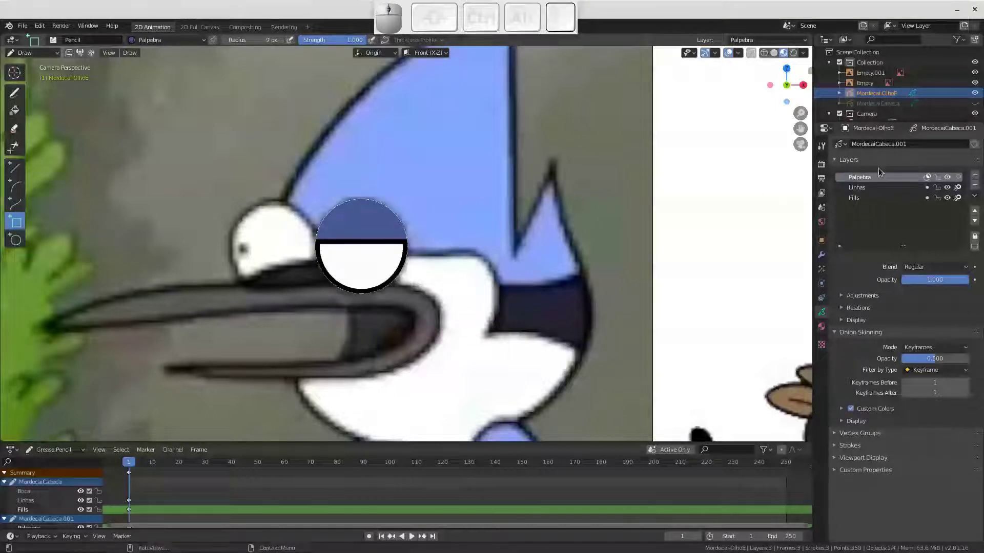
pyautogui.click(929, 180)
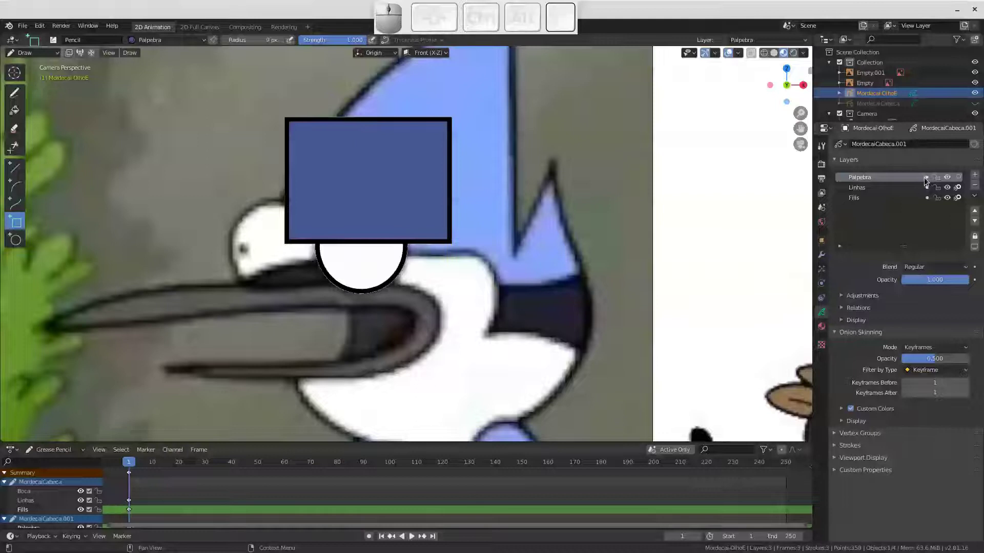
pyautogui.click(930, 179)
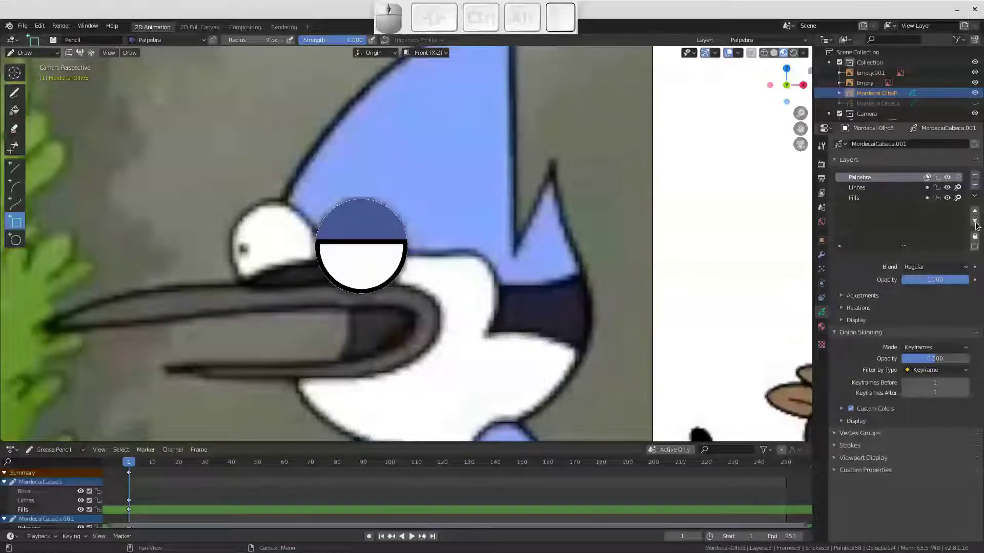
# Move the Palpebra layer below Linhas so the black outline draws over the eyelid
pyautogui.click(978, 223)
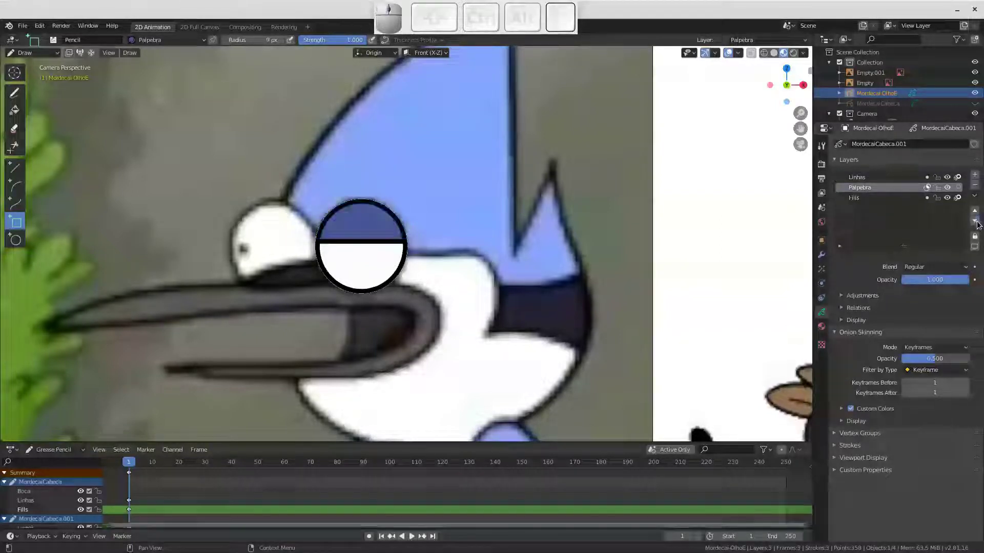
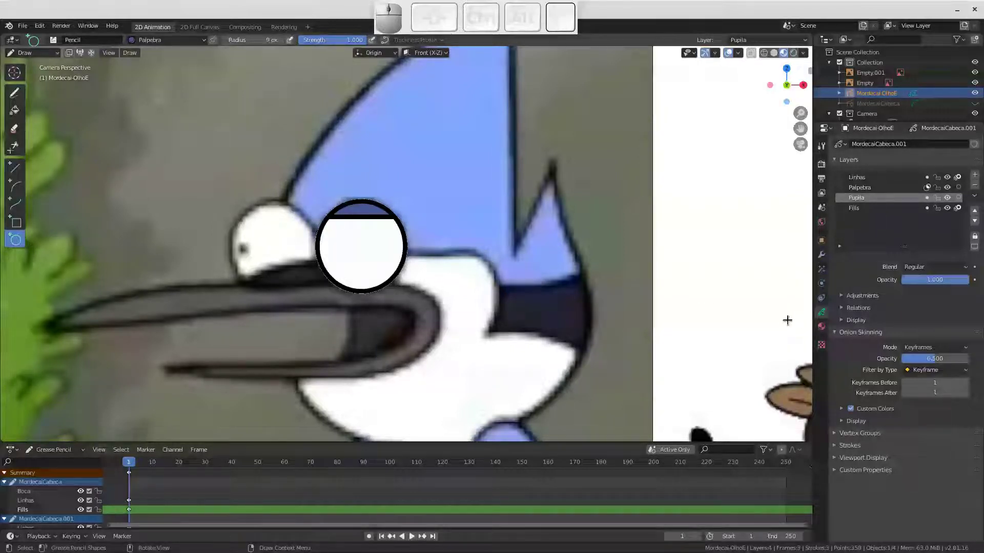
# Add the black fill-only Preto material in Material Properties, then return to the layers
pyautogui.click(825, 330)
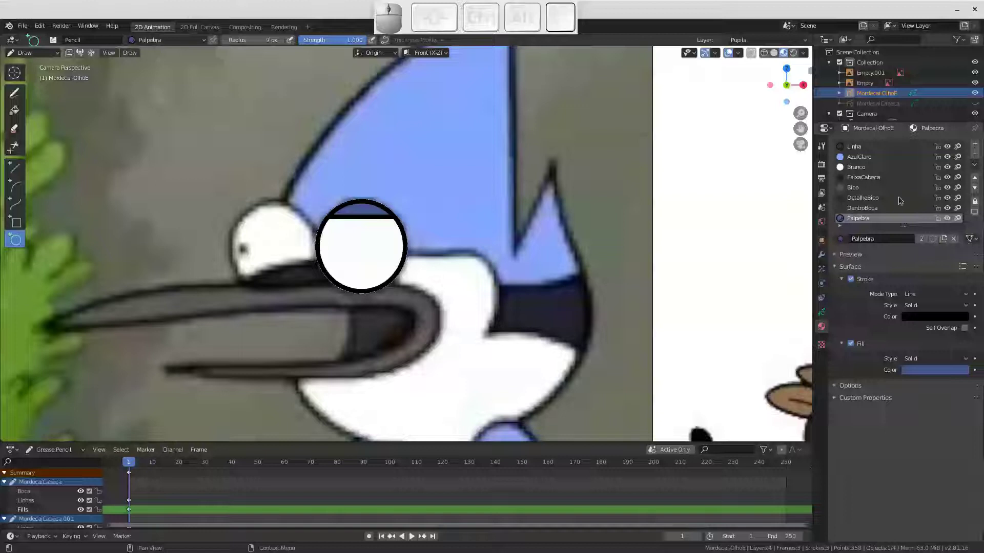
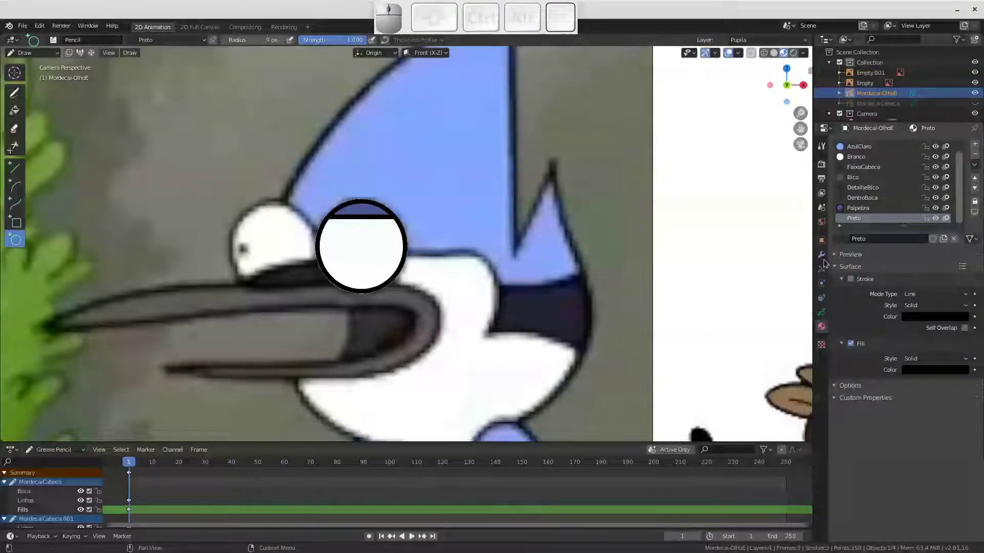
pyautogui.click(819, 315)
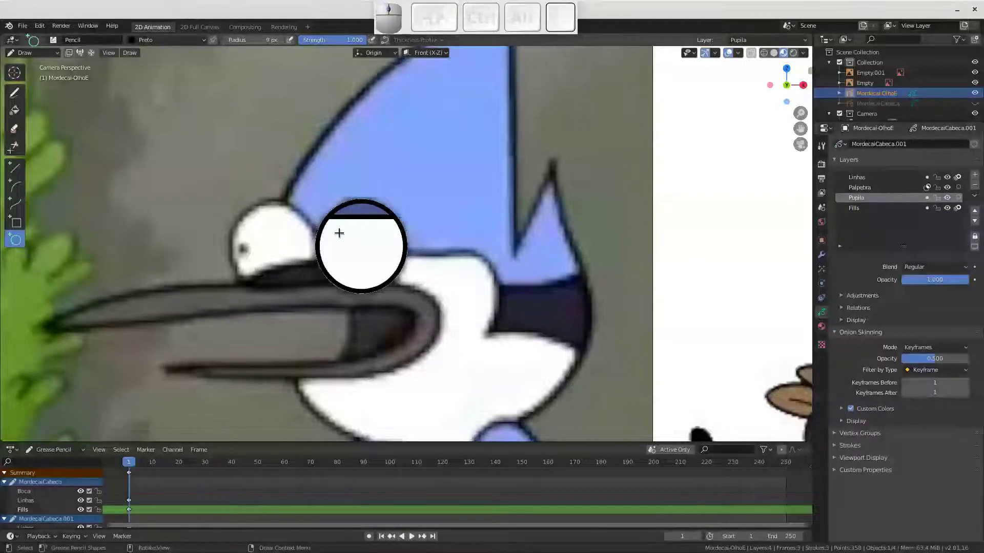
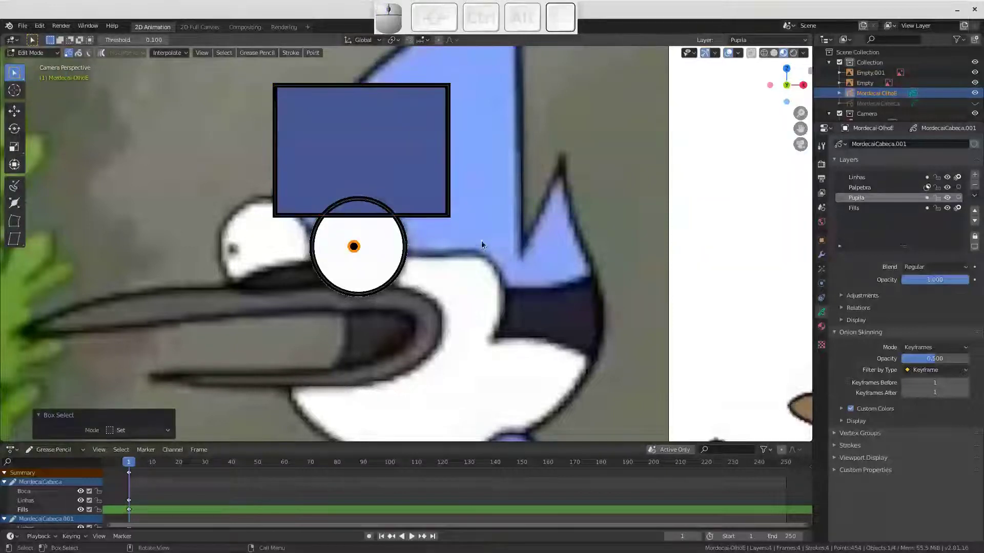
# Move the small black pupil with G onto the left edge of the eye circle
pyautogui.press('g')
pyautogui.click(283, 261)
pyautogui.press('Tab')
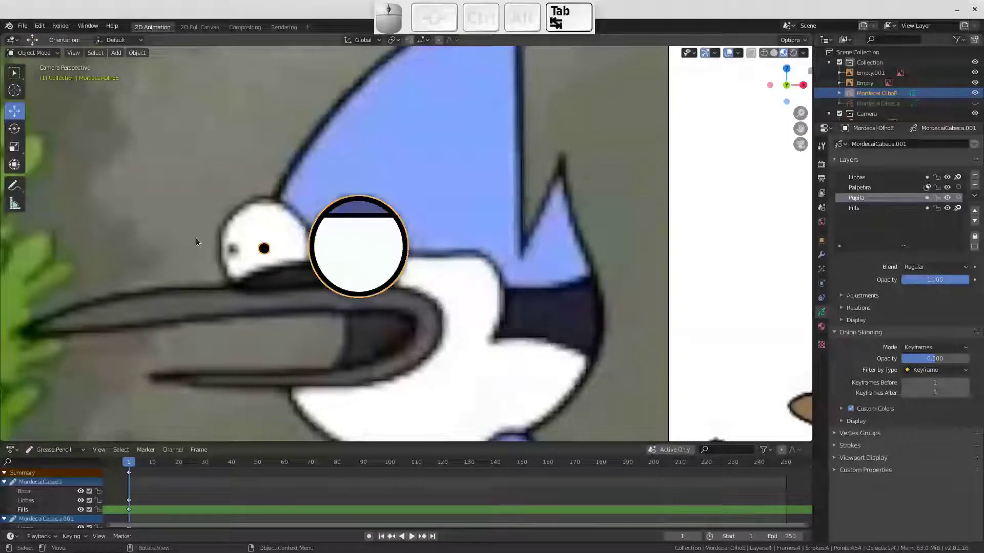
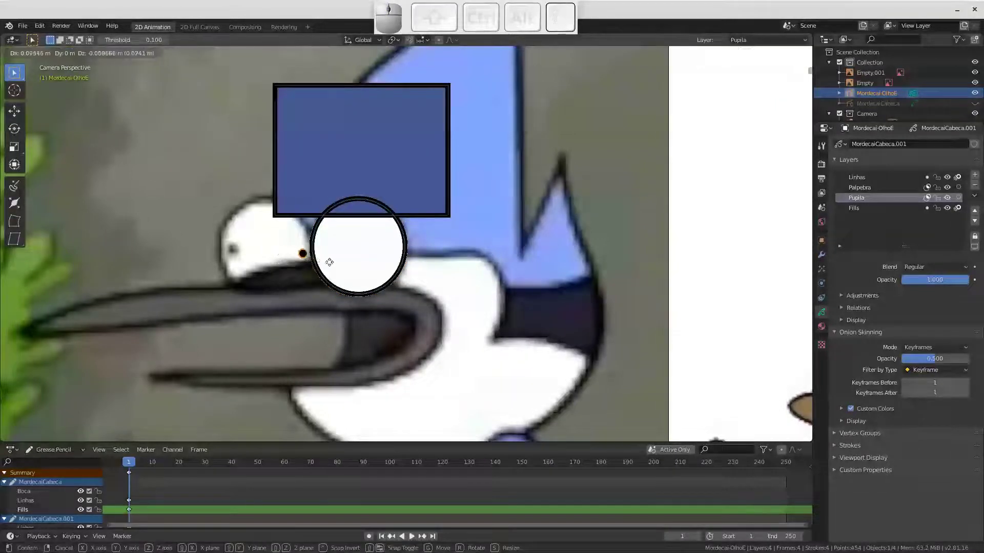
pyautogui.click(341, 266)
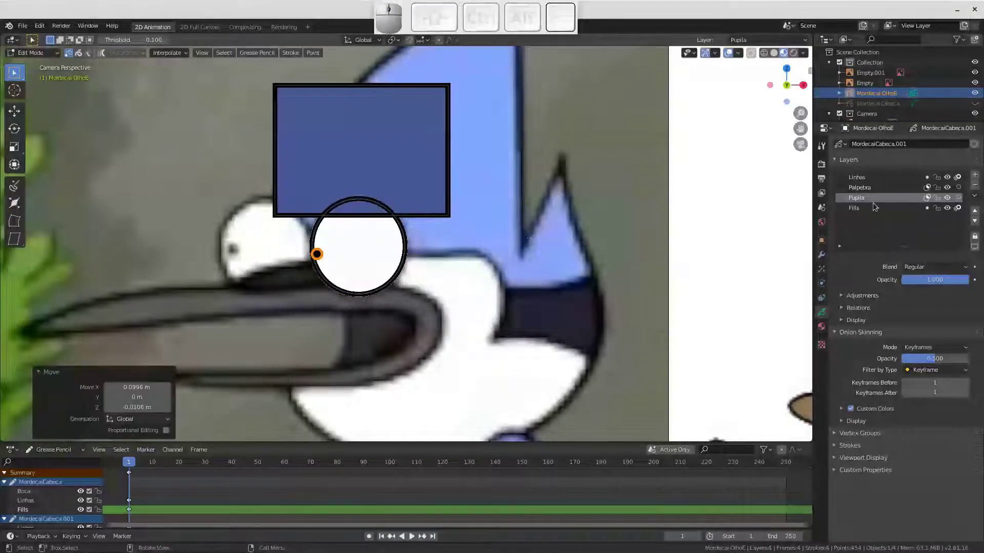
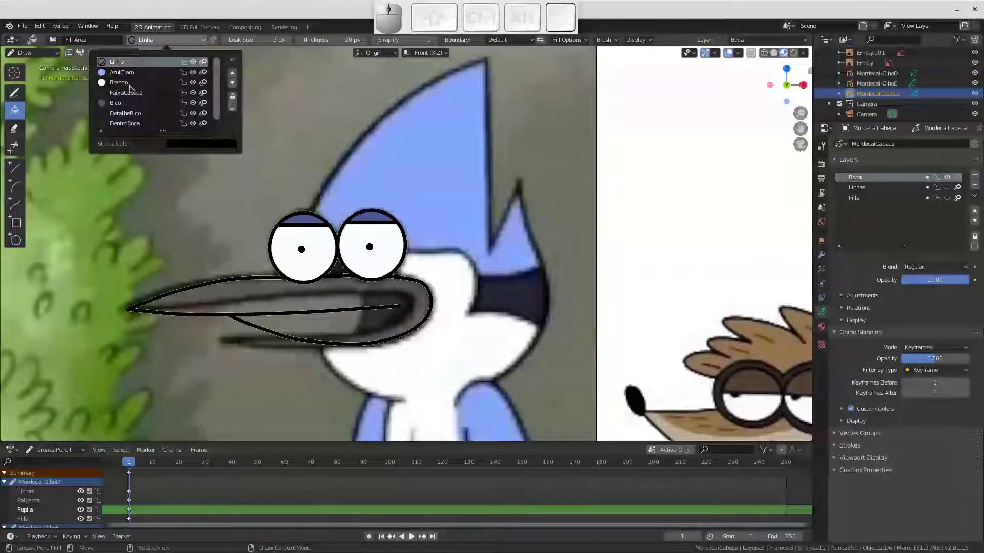
# Fill the beak with grey Bico using Draw Strokes on Back after undoing the first fill, and show Linhas again
pyautogui.click(115, 108)
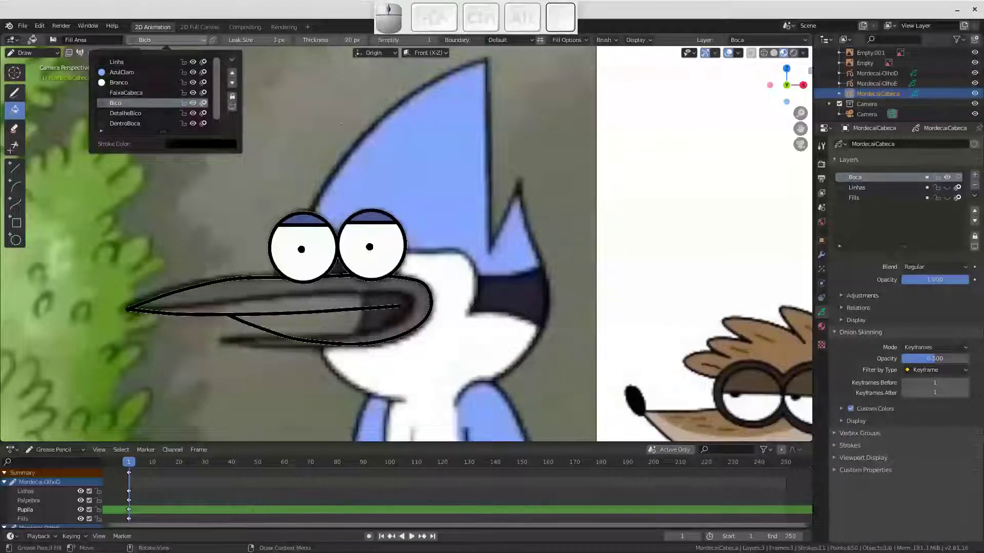
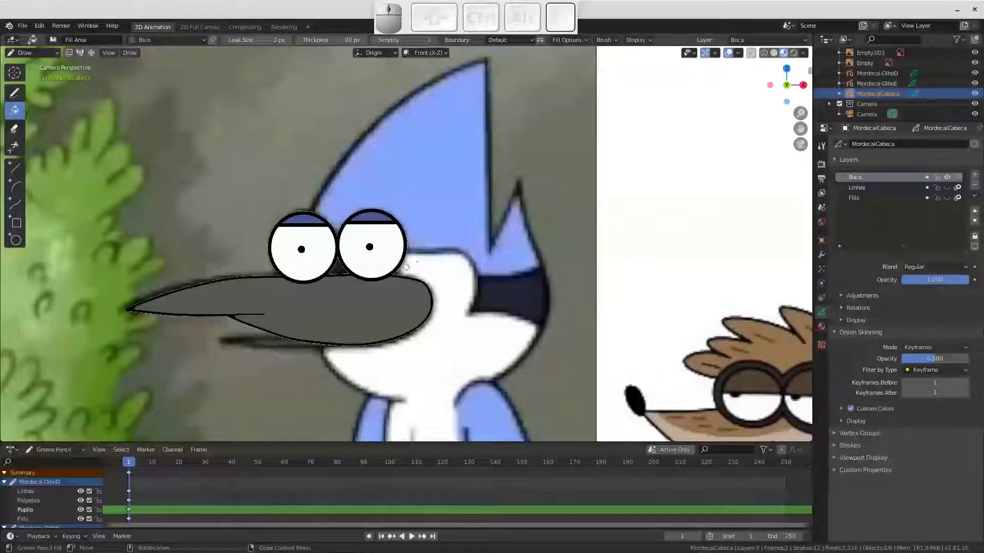
pyautogui.press('ctrl+z')
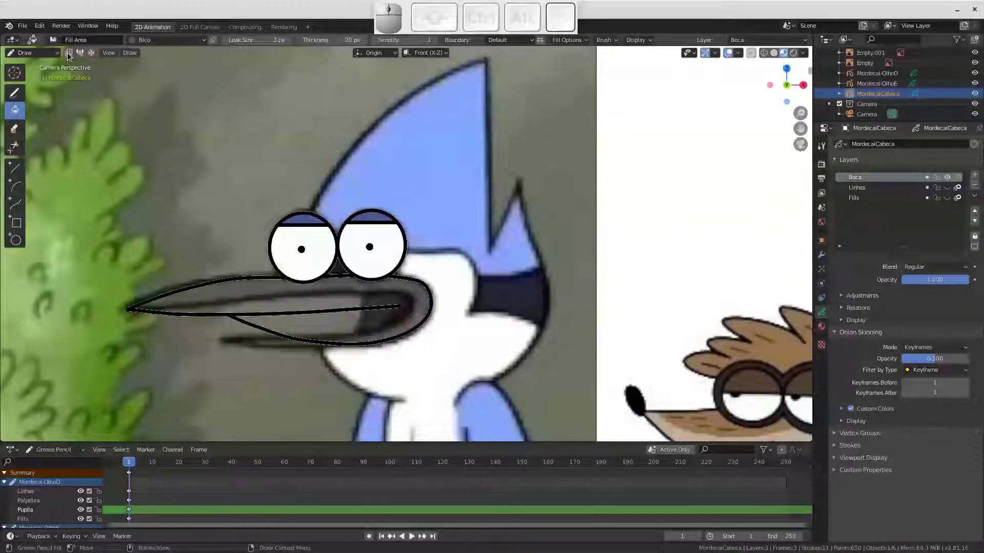
pyautogui.click(70, 56)
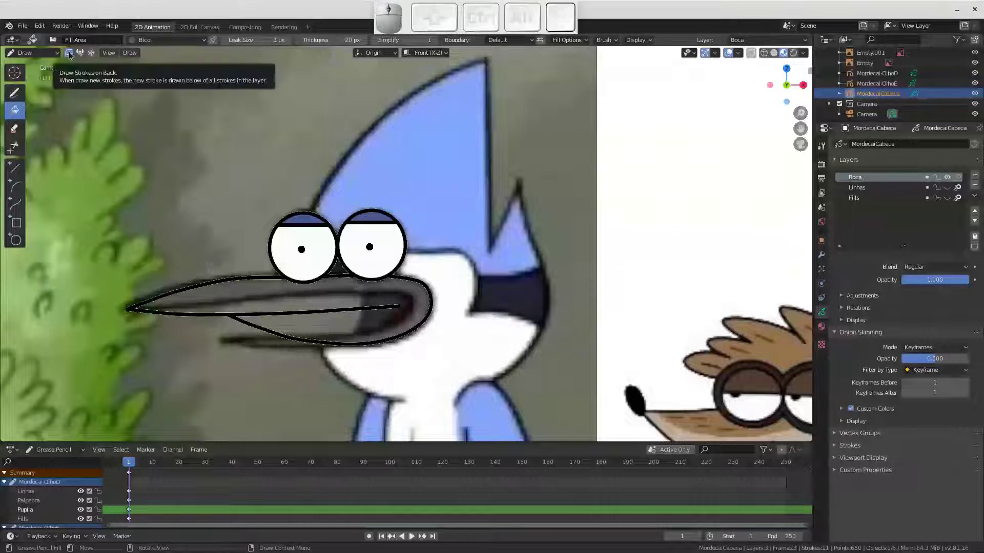
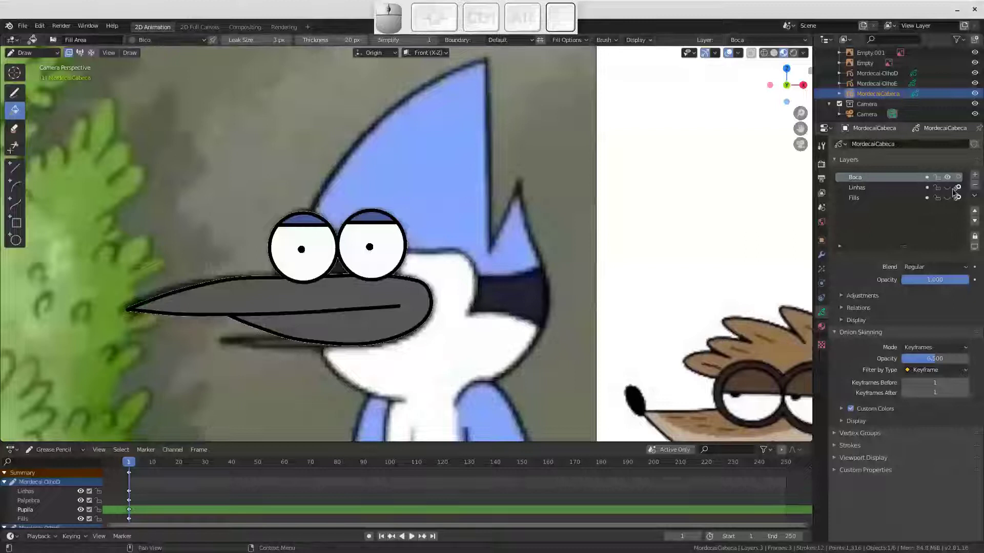
pyautogui.click(949, 190)
pyautogui.click(954, 202)
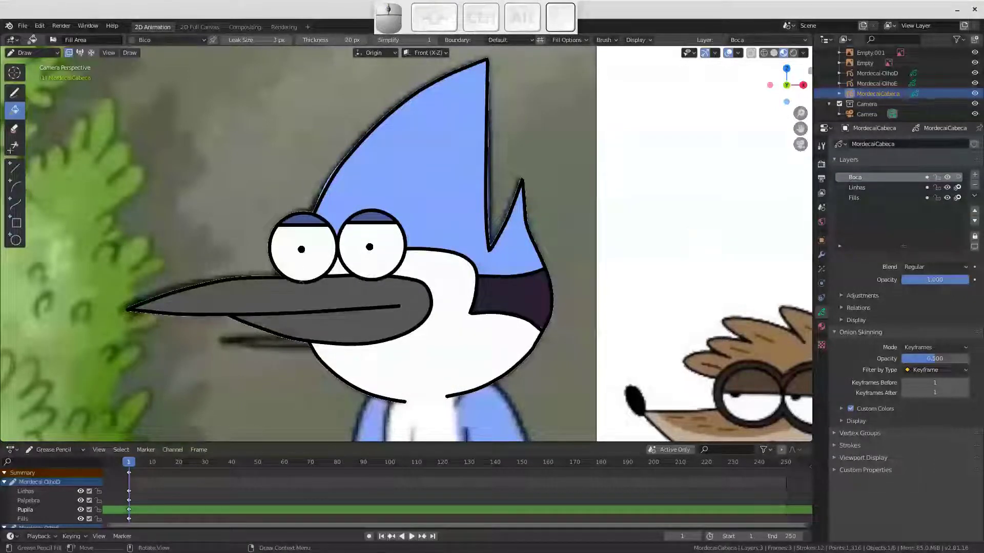
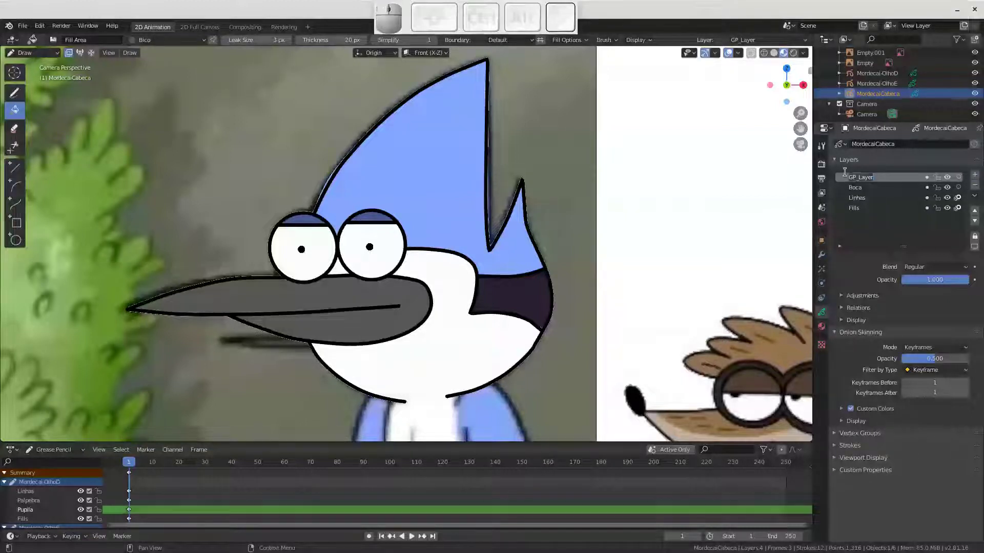
# Name the new layer on MordecaiCabeca DetalheBoca
pyautogui.press('shift+d')
pyautogui.press('shift+e')
pyautogui.press('shift+t')
pyautogui.press('shift+a')
pyautogui.press('shift+l')
pyautogui.press('shift+h')
pyautogui.press('shift+e')
pyautogui.press('shift+b')
pyautogui.press('shift+o')
pyautogui.press('shift+c')
pyautogui.press('shift+a')
pyautogui.press('shift+Return')
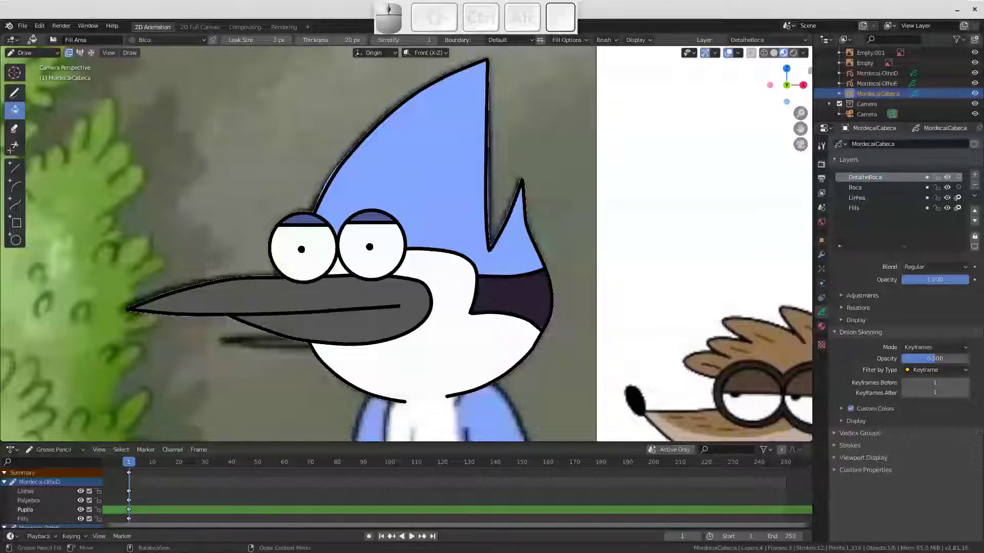
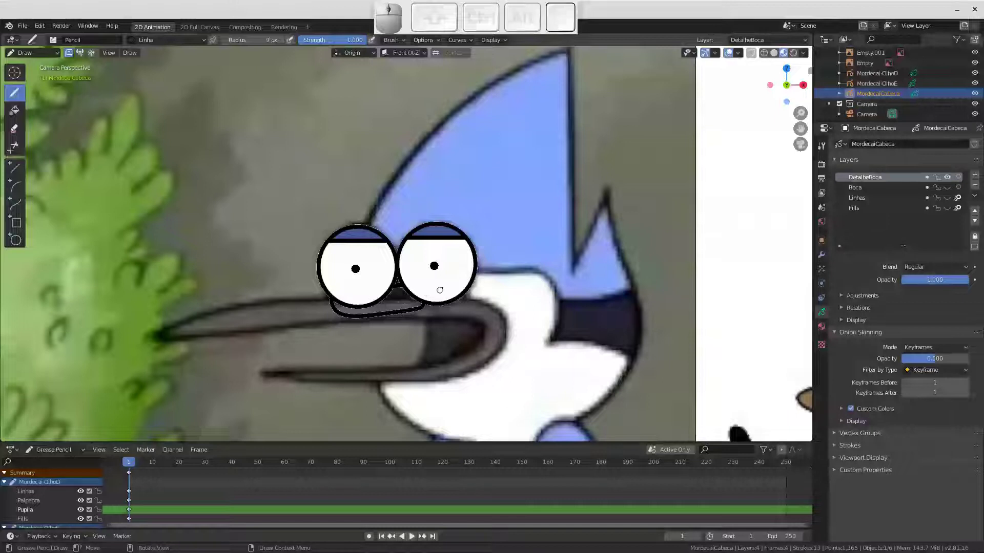
# Switch to the Fill tool with the DetalheBoco material for the mouth detail
pyautogui.click(134, 43)
pyautogui.click(134, 116)
pyautogui.click(50, 121)
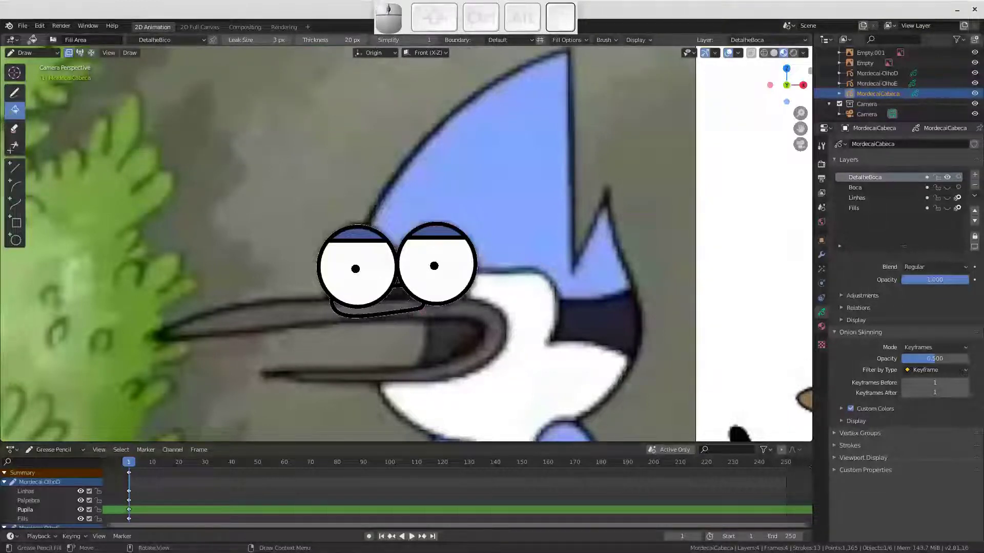
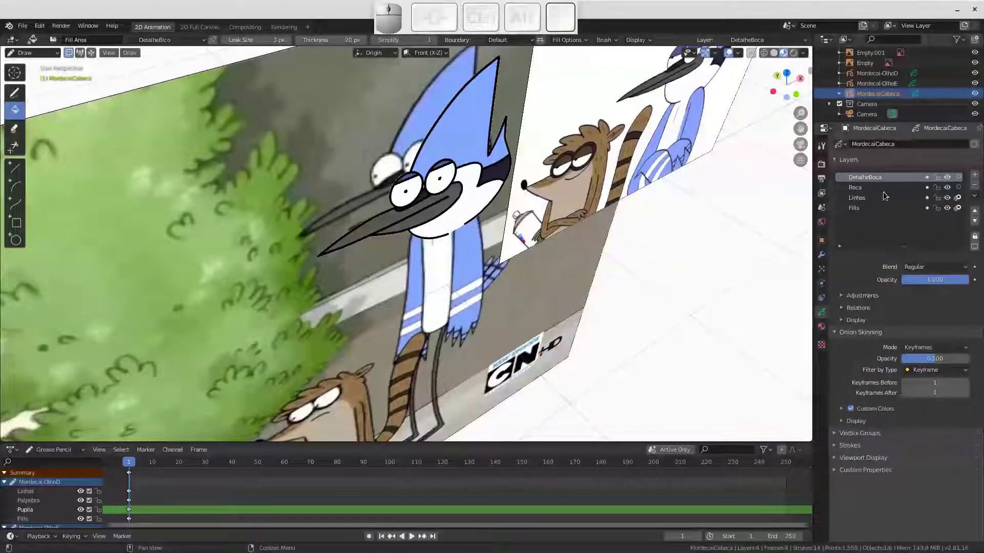
# Lock the Linhas and Fills layers and nudge the beak strokes along Y in Edit Mode
pyautogui.moveTo(939, 200); pyautogui.dragTo(946, 190)
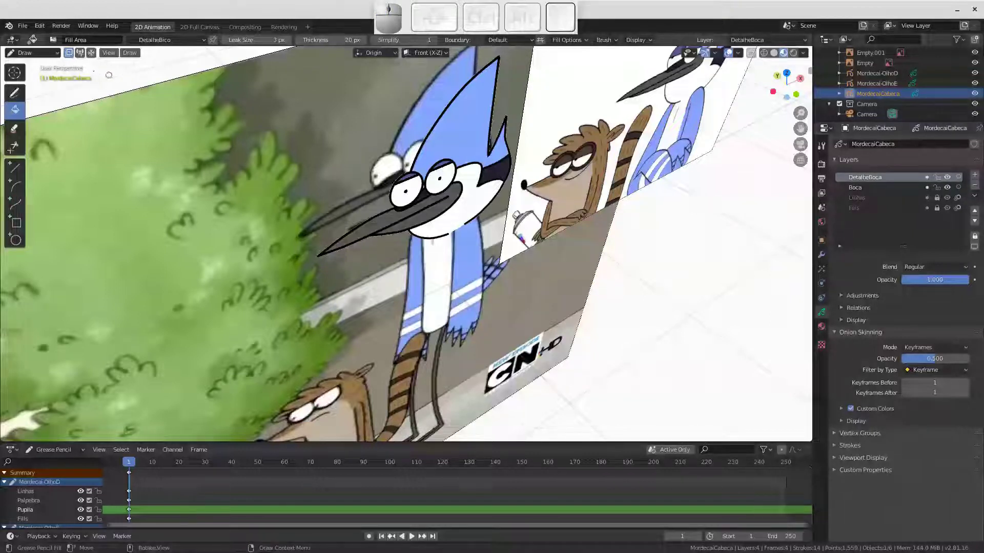
pyautogui.click(57, 58)
pyautogui.click(45, 76)
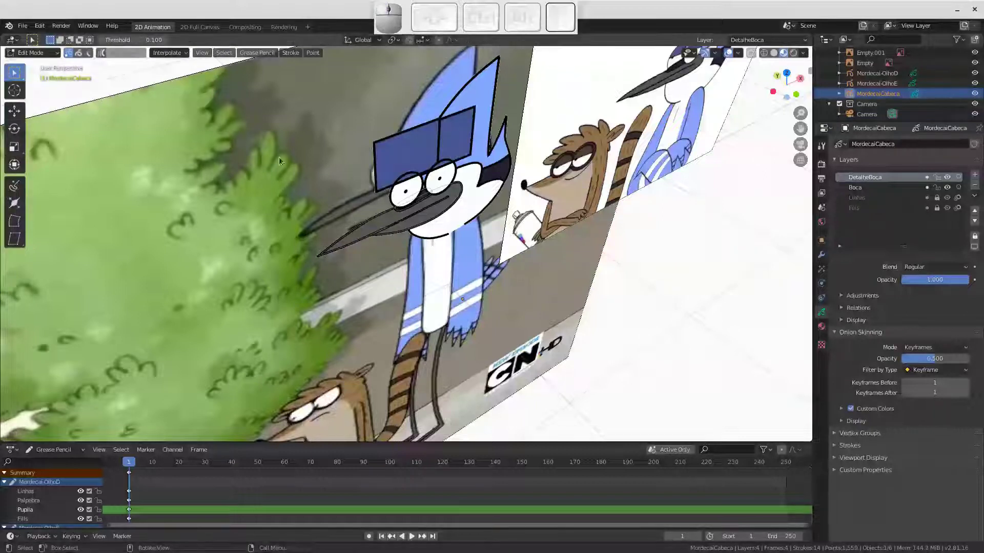
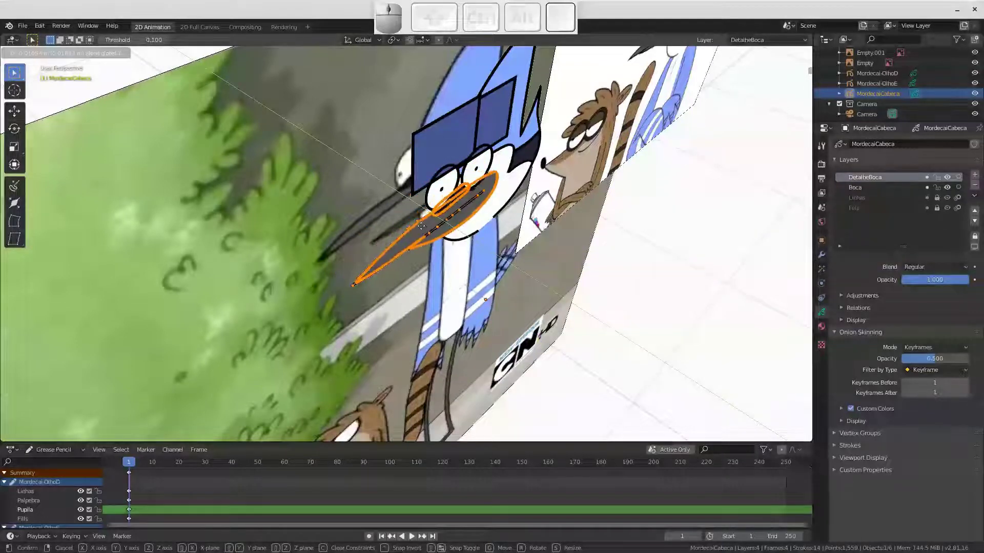
pyautogui.press('space')
pyautogui.click(458, 190)
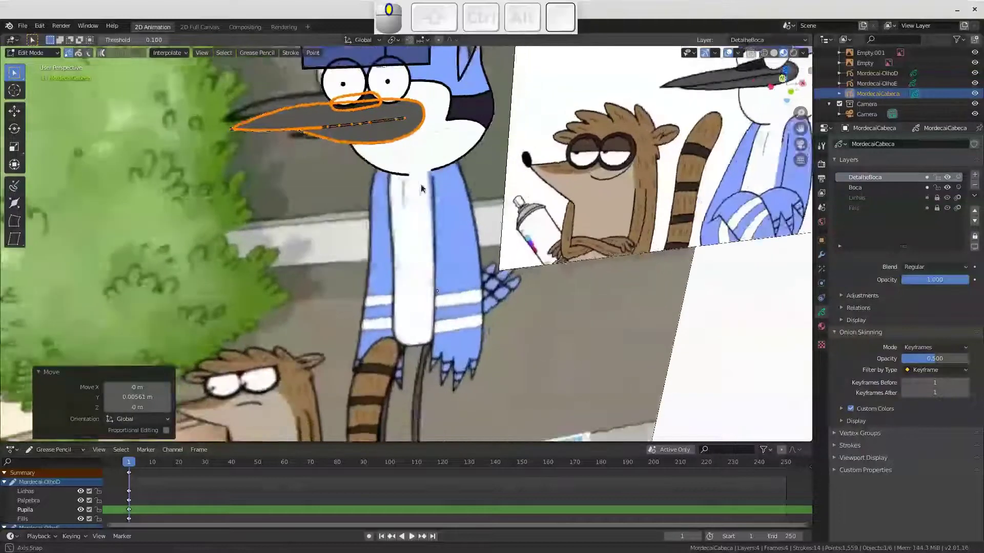
pyautogui.press('Tab')
# Select the right eye Mordecai-OlhoD and start moving it constrained to the Y axis
pyautogui.click(408, 165)
pyautogui.middleClick(448, 215)
pyautogui.click(377, 161)
pyautogui.middleClick(388, 185)
pyautogui.press('g')
pyautogui.press('y')
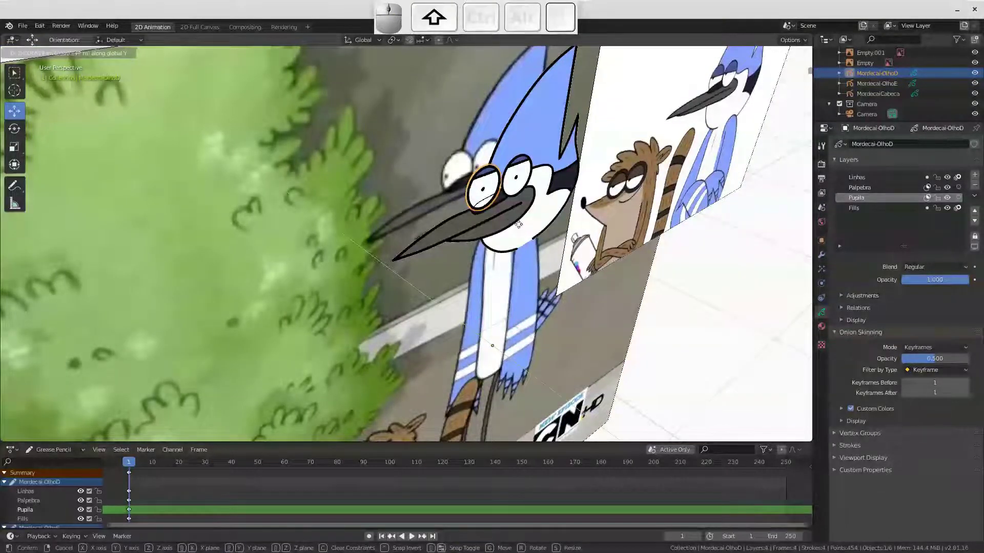
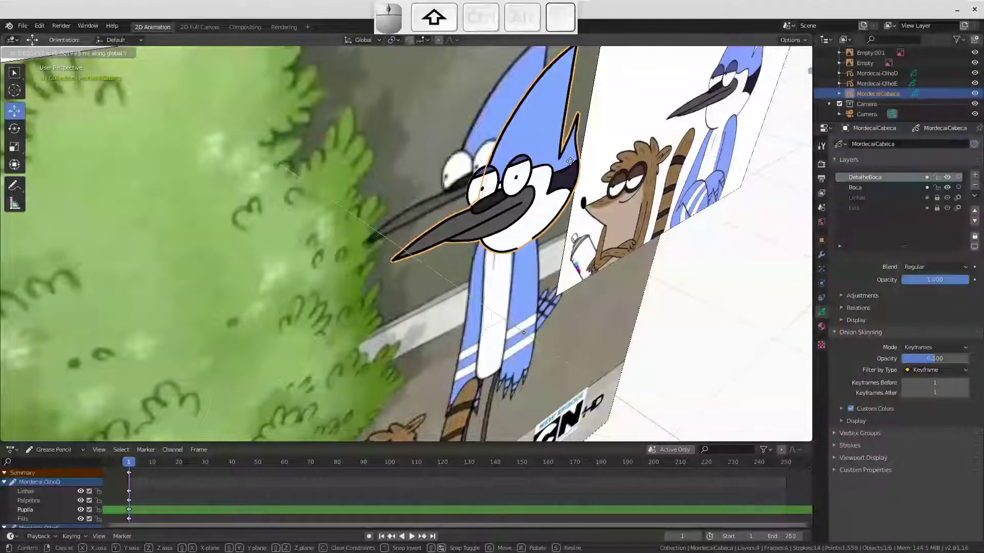
# Confirm the small Y nudge of MordecaiCabeca and straighten the view to face Mordecai
pyautogui.press('shift+space')
pyautogui.moveTo(483, 203); pyautogui.dragTo(450, 183)
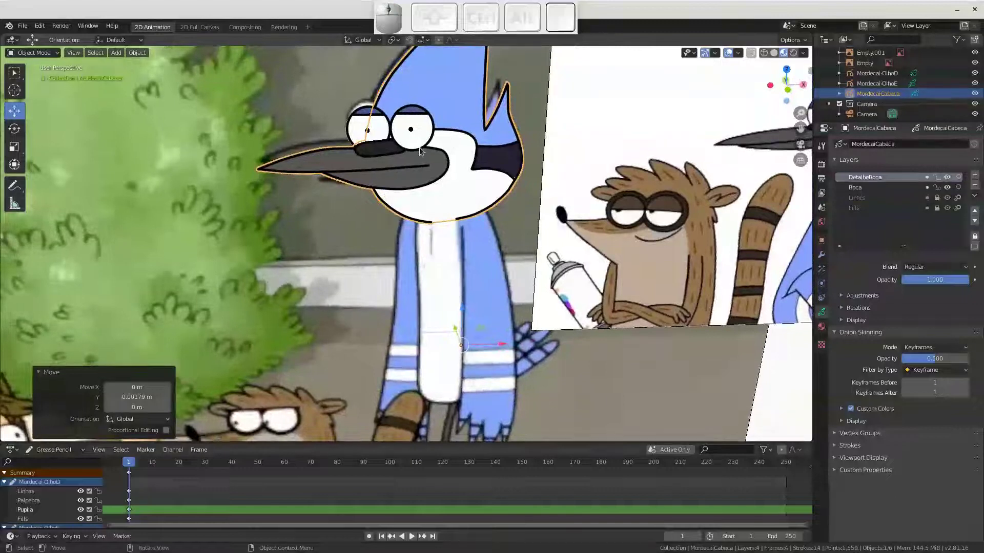
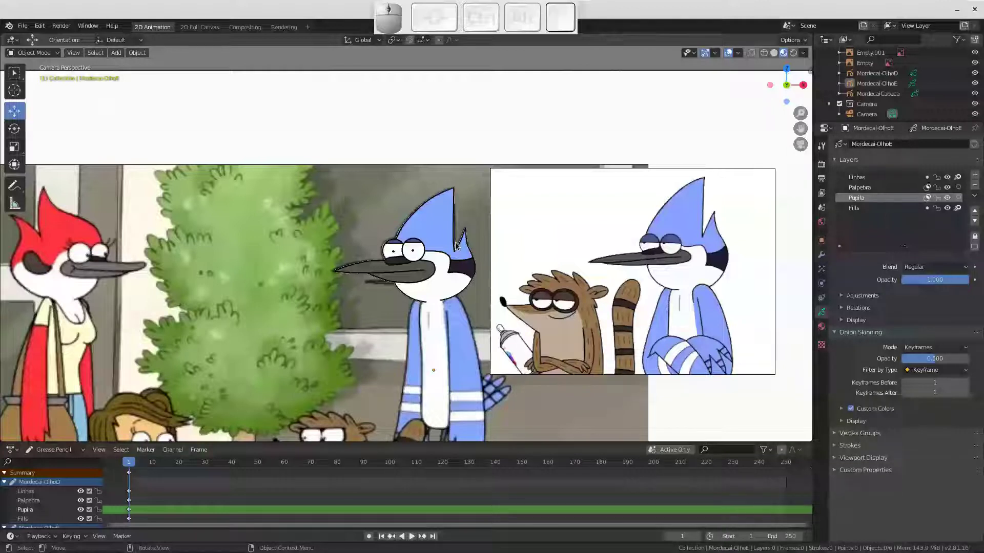
# Delete an object from the scene and close the view in on Mordecai's head
pyautogui.moveTo(433, 261); pyautogui.dragTo(448, 167)
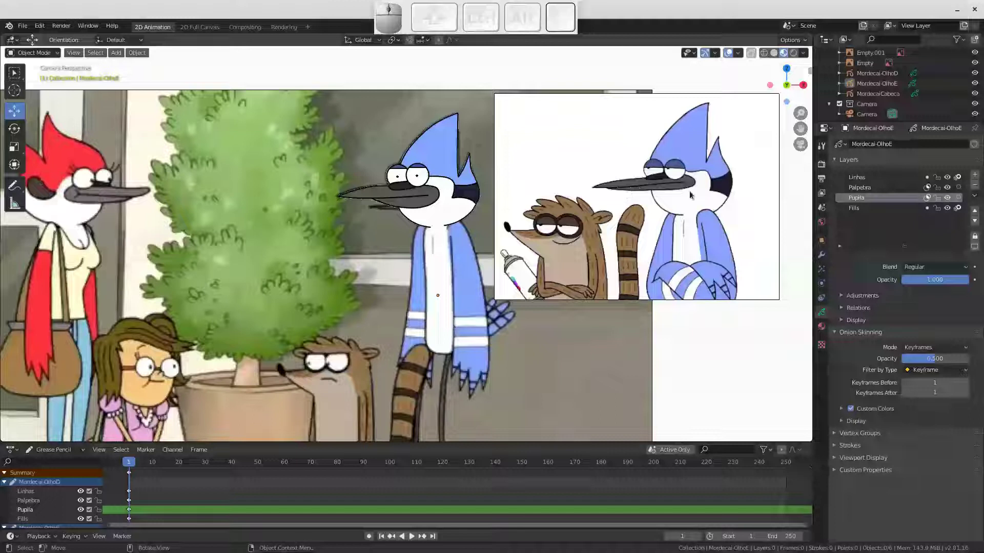
pyautogui.click(712, 200)
pyautogui.press('x')
pyautogui.click(712, 201)
pyautogui.middleClick(384, 190)
pyautogui.moveTo(403, 182); pyautogui.dragTo(438, 233)
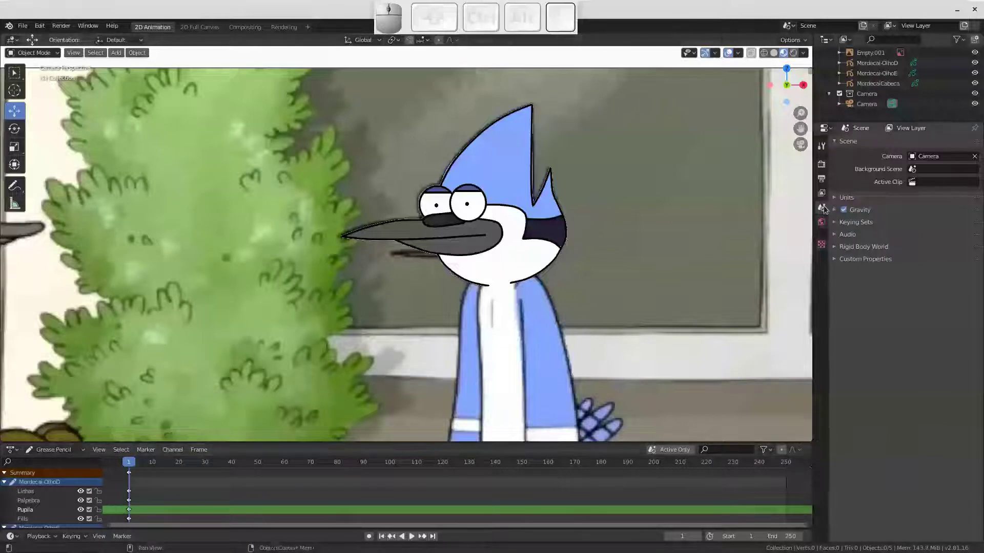
# Select the MordecaiCabeca head drawing and make its Boca mouth layer active
pyautogui.click(530, 207)
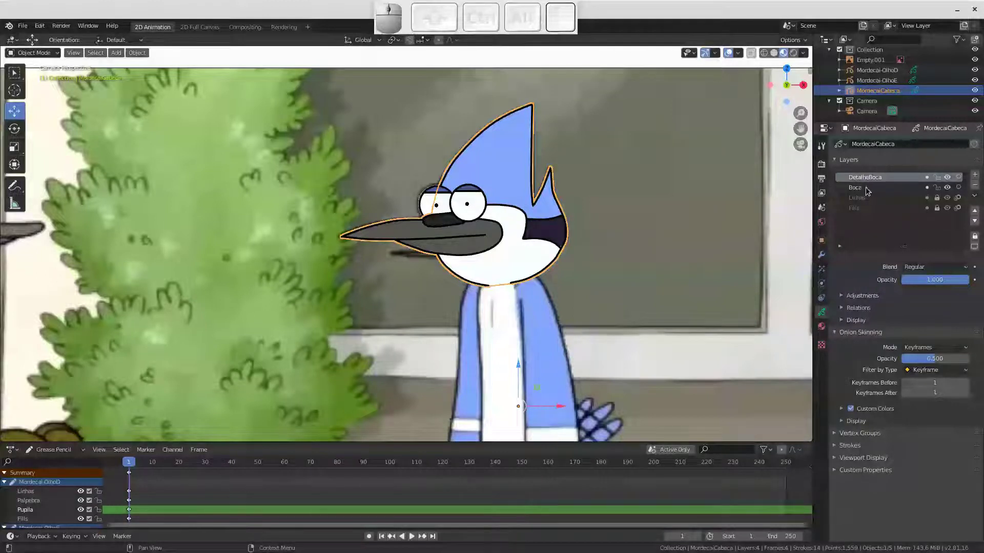
pyautogui.click(865, 189)
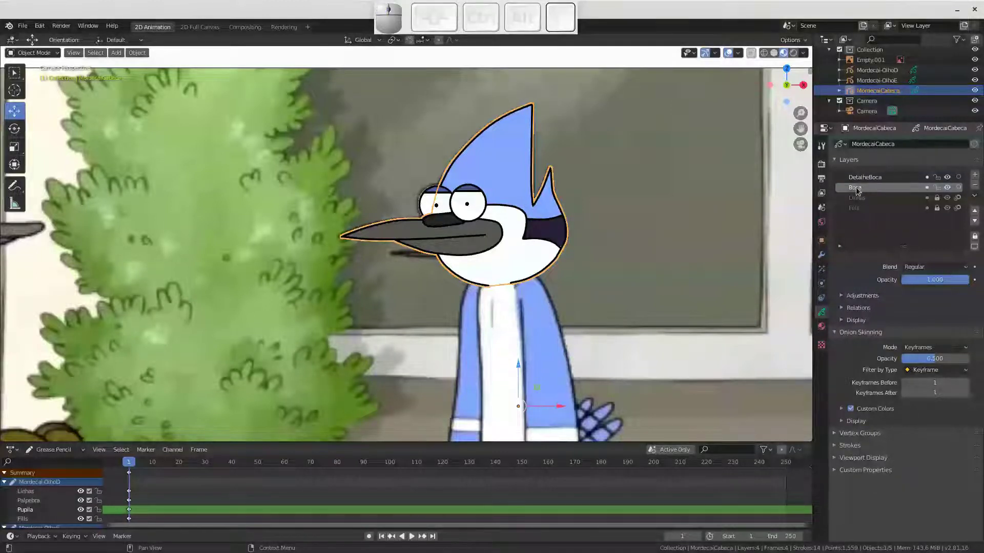
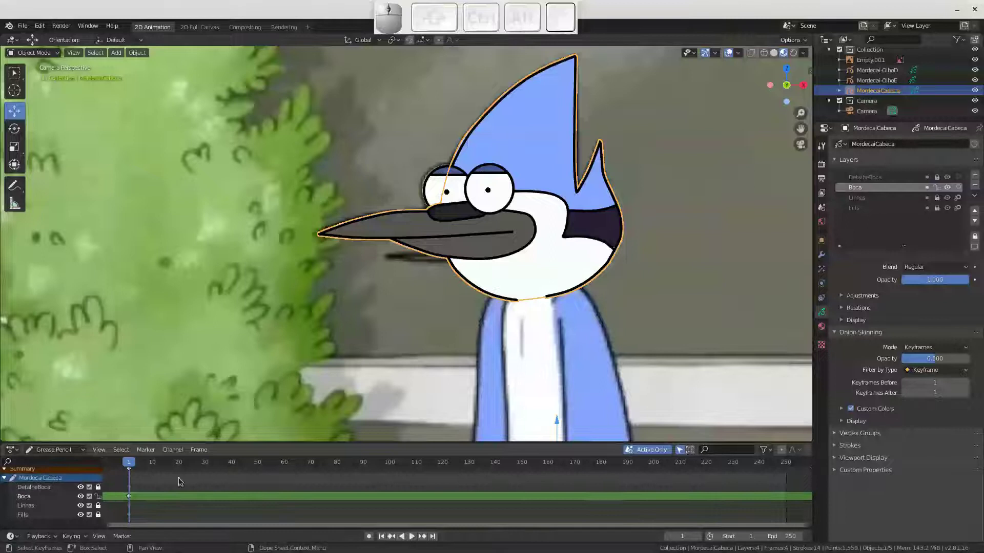
# Select the head's frame-1 keyframes in the Dope Sheet and switch MordecaiCabeca to Draw mode
pyautogui.click(101, 491)
pyautogui.moveTo(101, 513); pyautogui.dragTo(31, 499)
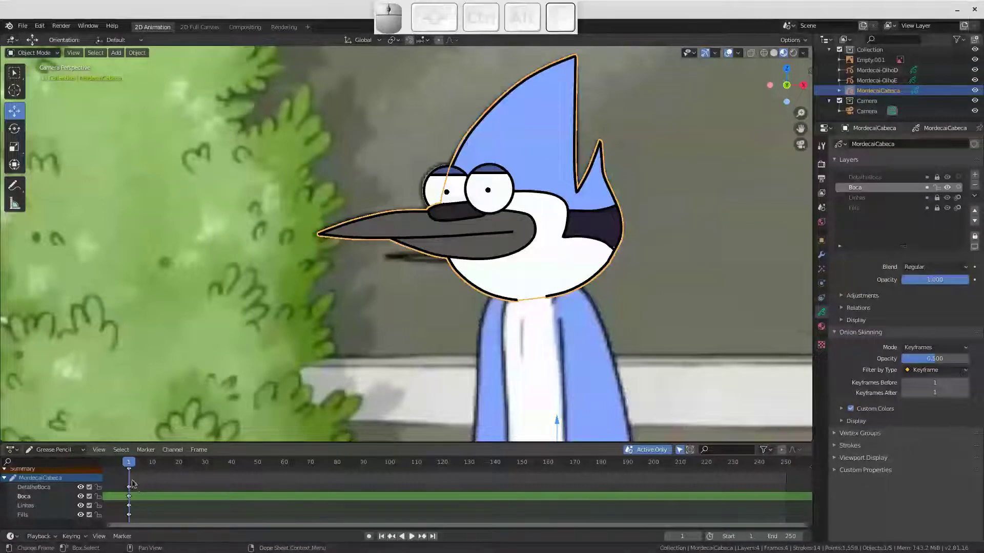
pyautogui.moveTo(133, 475); pyautogui.dragTo(132, 497)
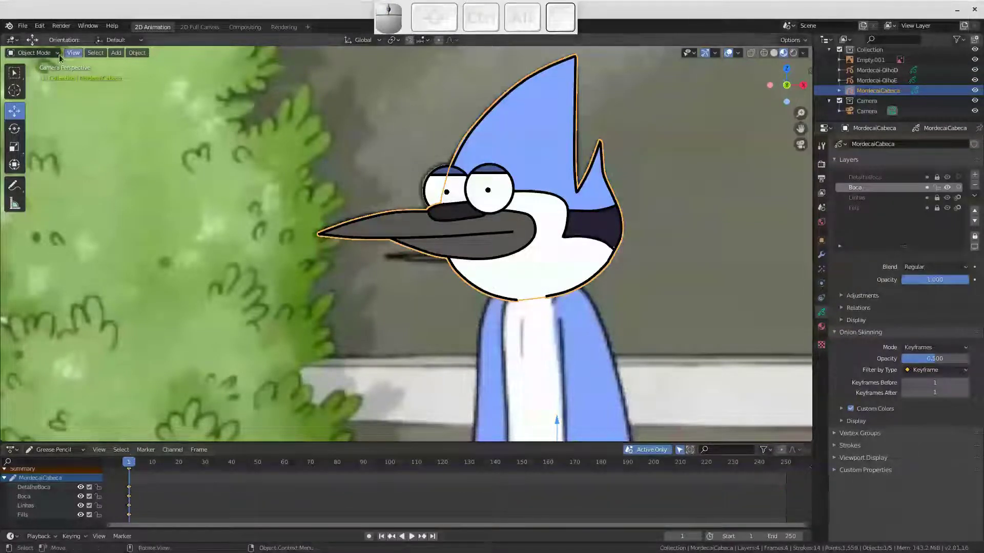
pyautogui.click(49, 55)
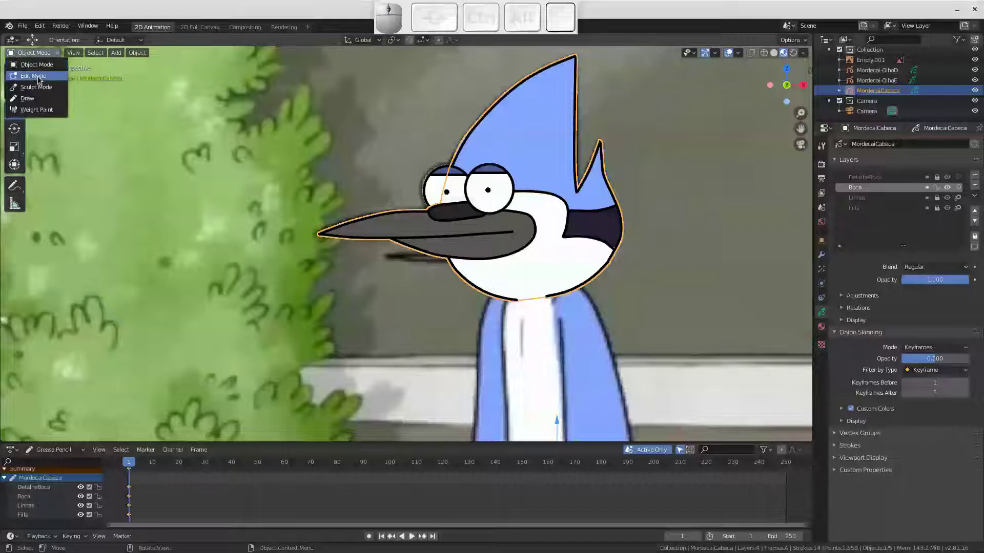
pyautogui.click(31, 100)
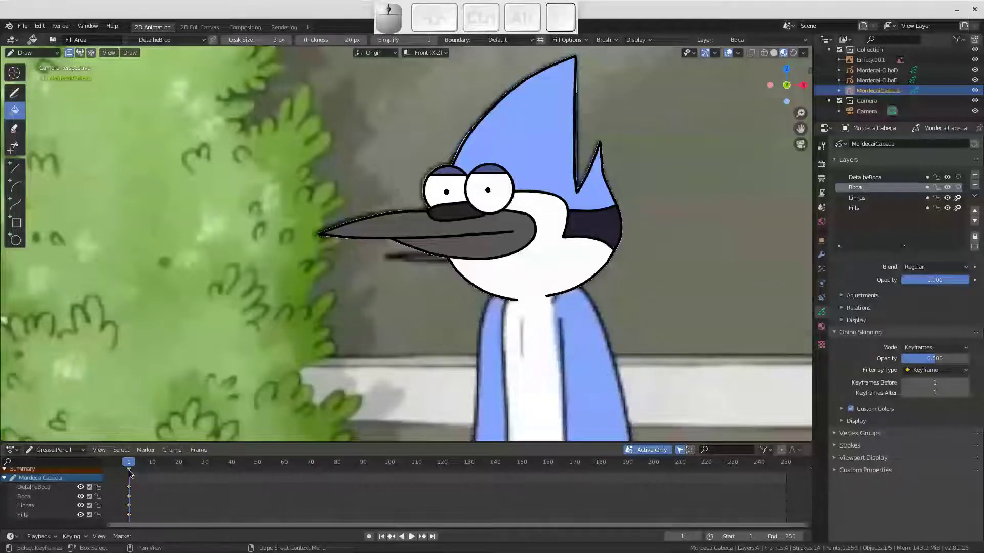
# Select all the head's keyframes and duplicate them with Shift+D for a new drawing frame
pyautogui.moveTo(141, 481); pyautogui.dragTo(142, 508)
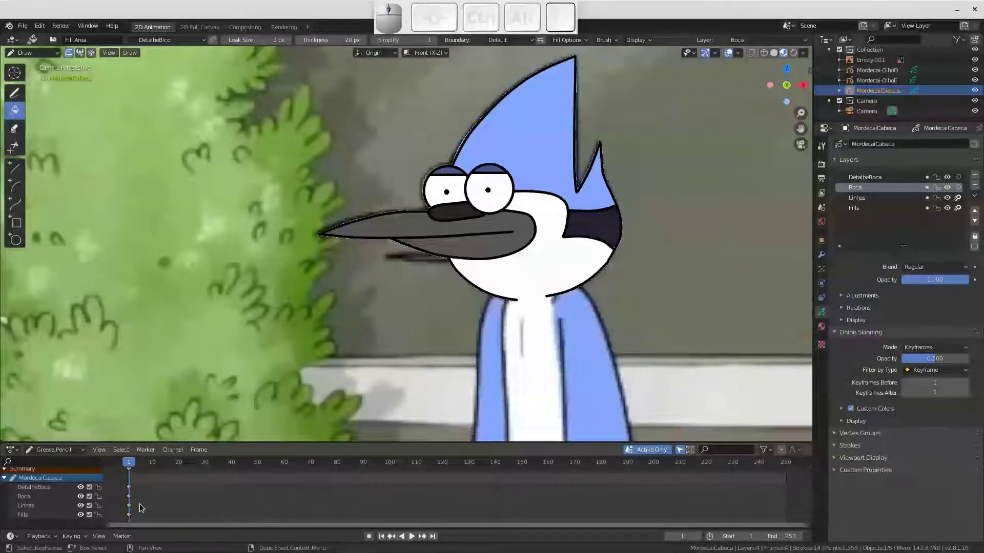
pyautogui.press('shift+d')
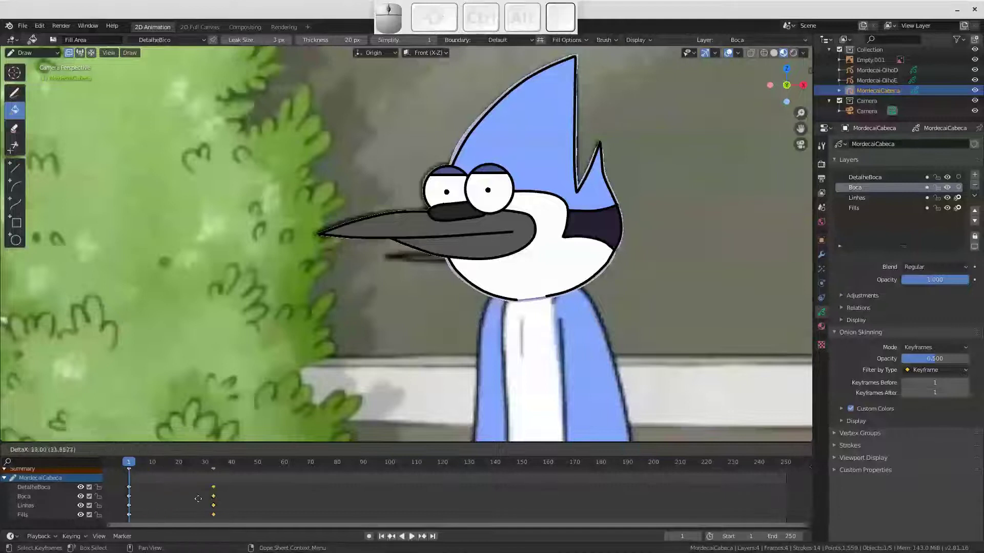
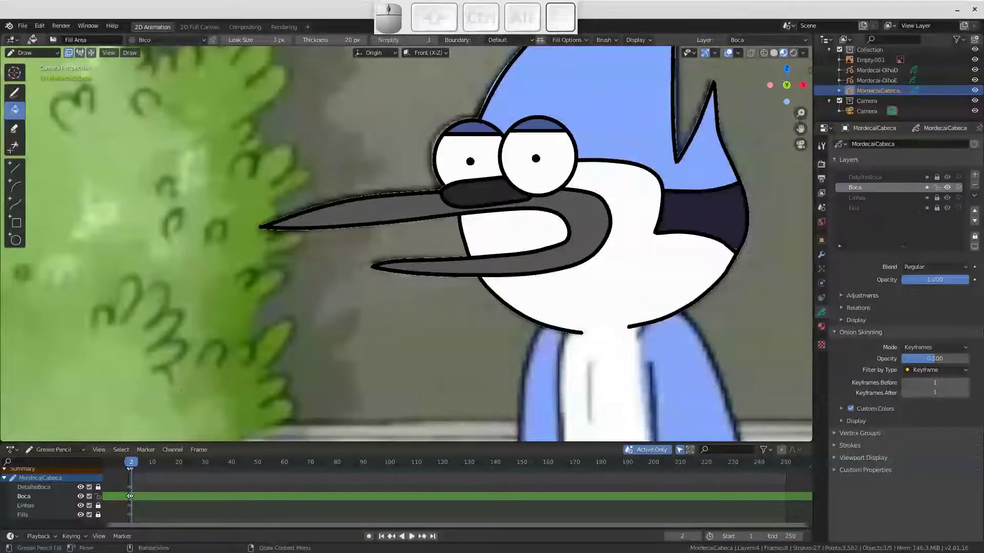
# Flip between frames to compare the open-beak mouth poses, ending on frame 3
pyautogui.press('Left')
pyautogui.press('Right')
pyautogui.press('Left')
pyautogui.press('Right')
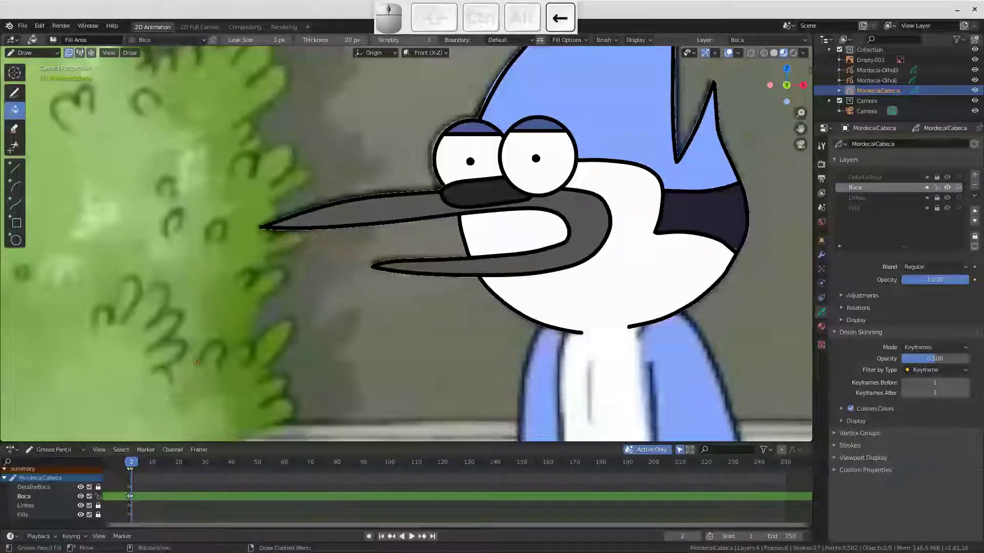
pyautogui.press('Left')
pyautogui.press('Right')
pyautogui.press('Right')
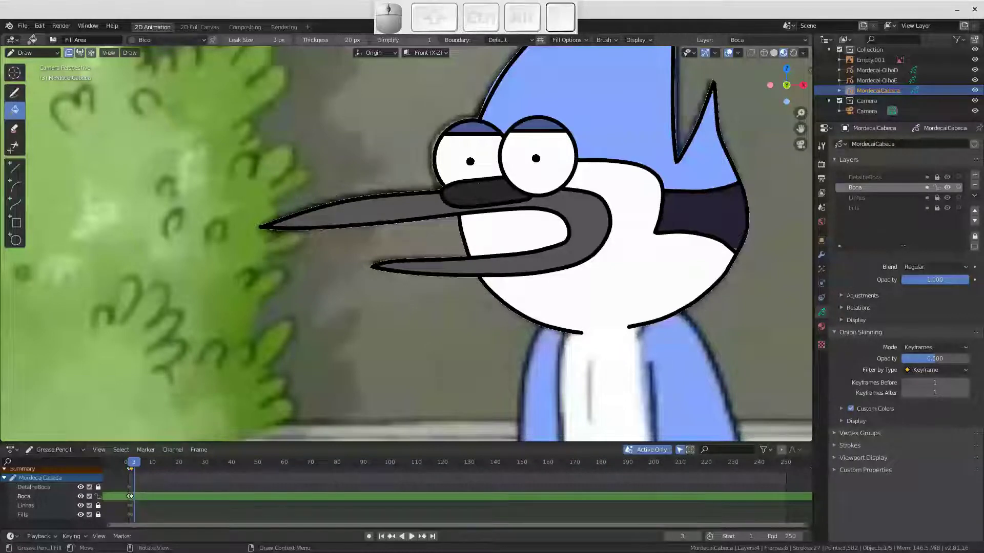
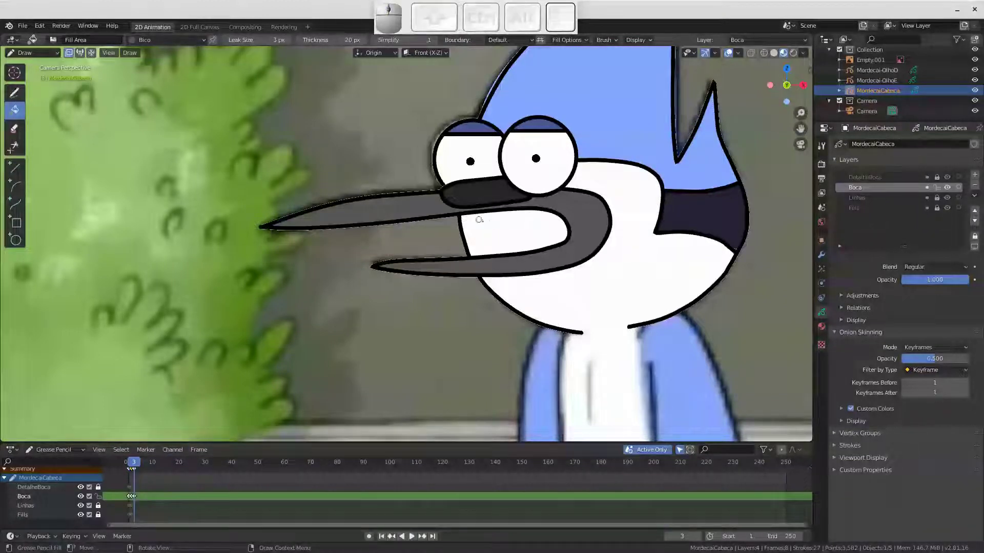
# Fill the beak on frame 3's Boca layer solid grey, toggling the mouth detail layer to check it
pyautogui.press('x')
pyautogui.click(439, 258)
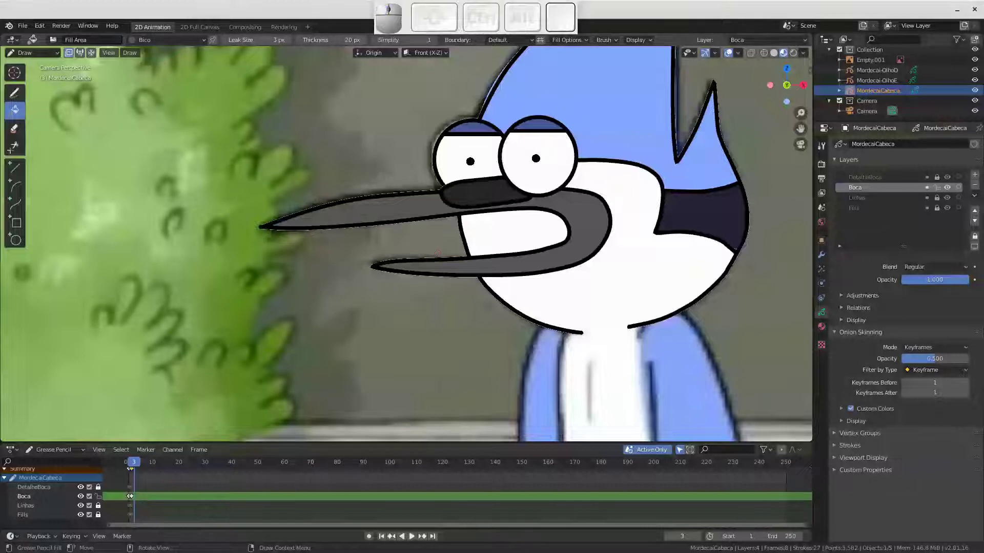
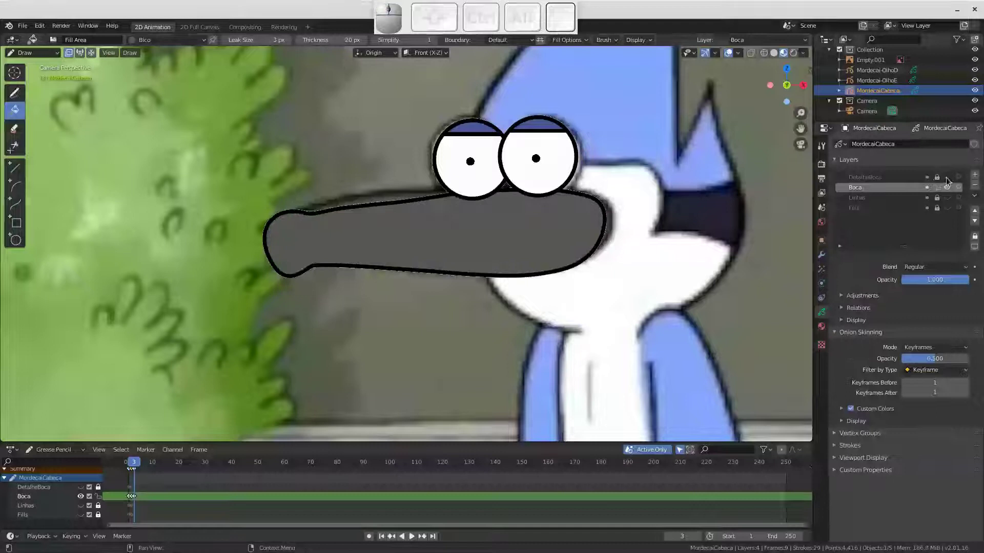
pyautogui.click(951, 187)
pyautogui.click(953, 203)
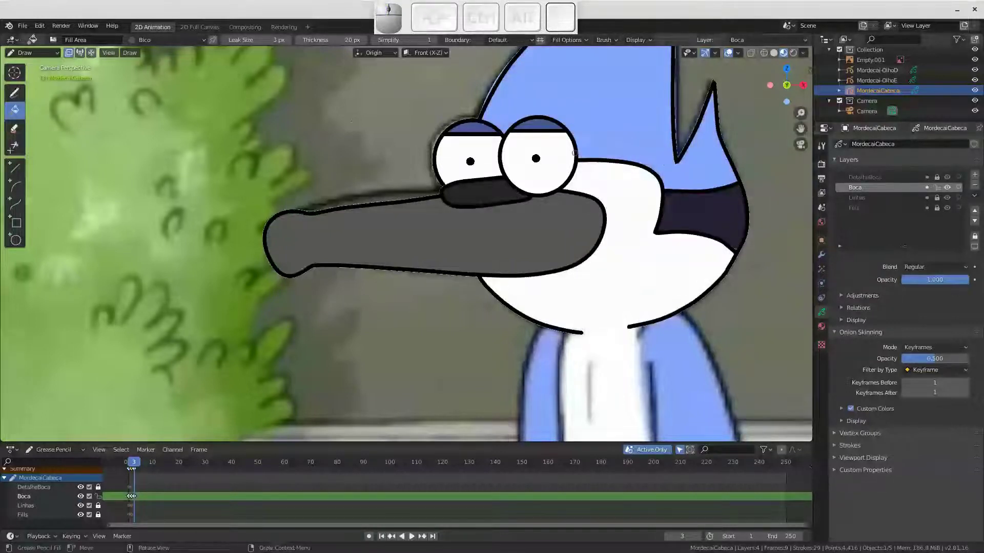
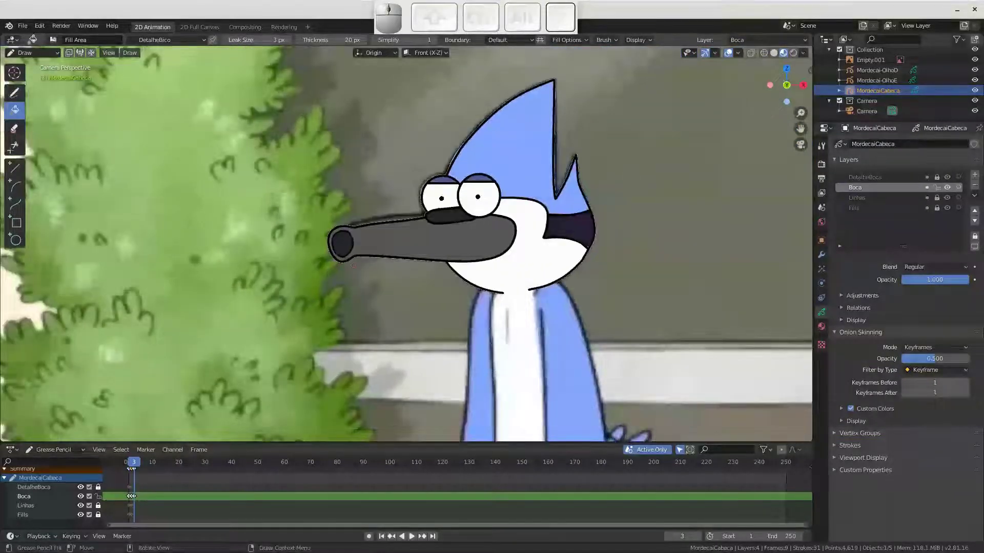
# Step through the head frames and settle back on frame 2
pyautogui.press('Left')
pyautogui.press('Left')
pyautogui.press('Right')
pyautogui.press('Right')
pyautogui.press('Left')
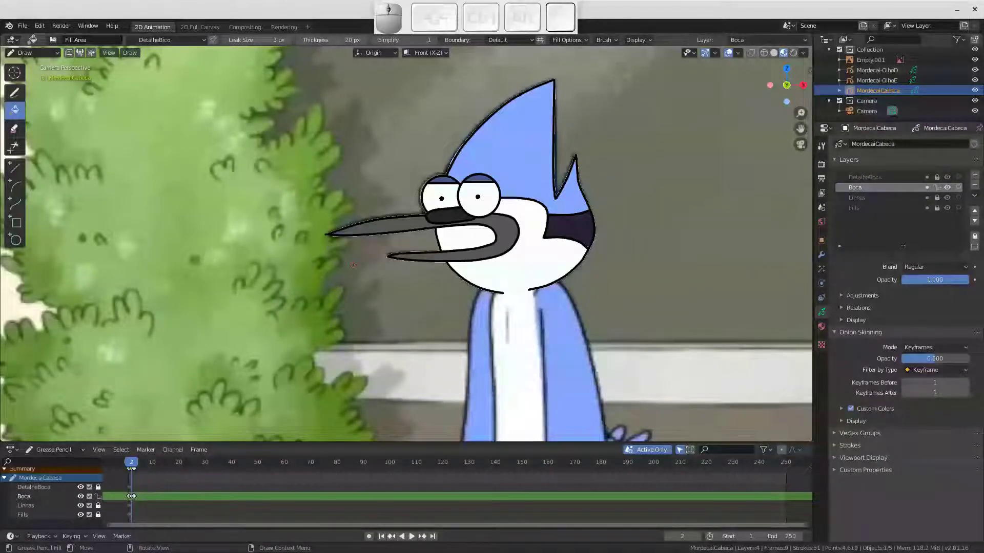
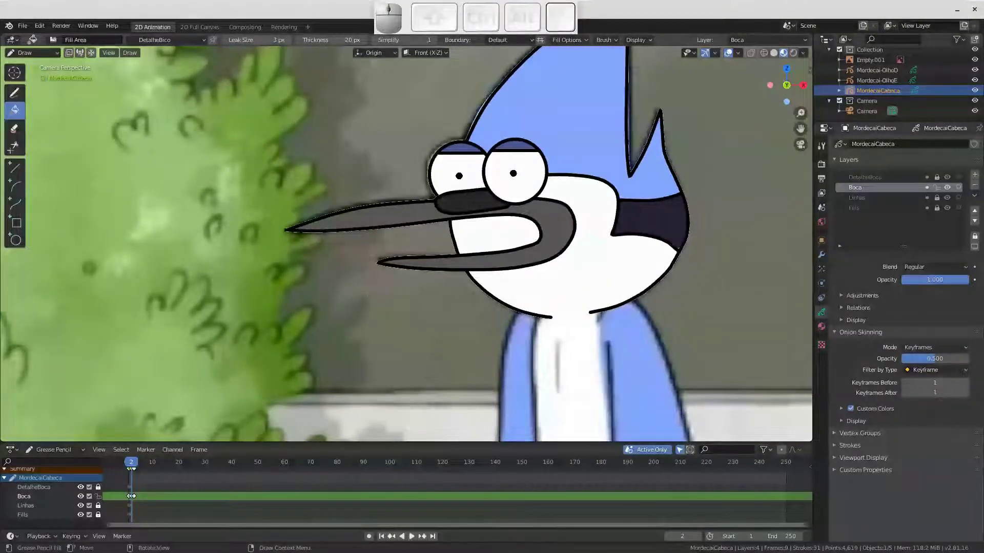
# Hide the Boca layer via its eye icon in the Layers list and select the Fills layer
pyautogui.click(940, 185)
pyautogui.moveTo(939, 202); pyautogui.dragTo(914, 218)
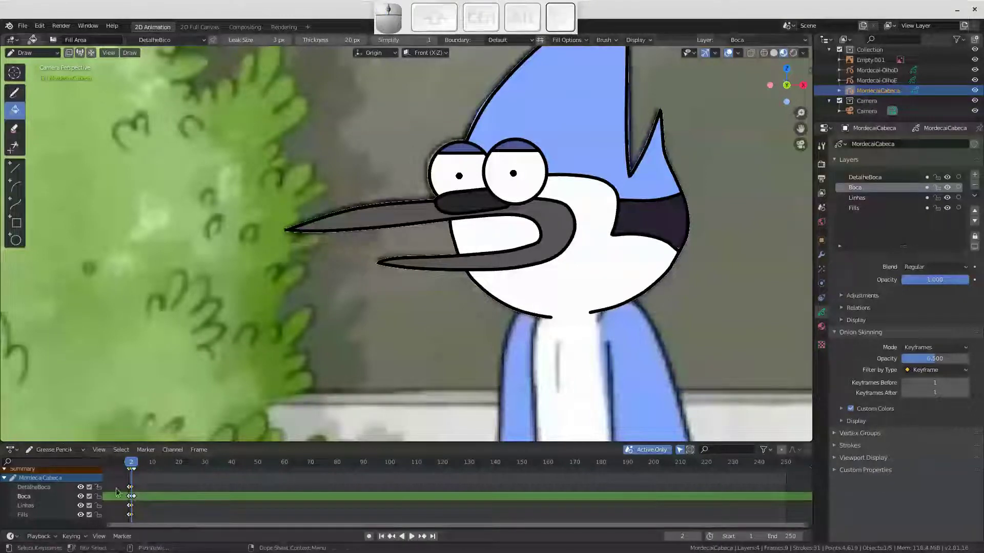
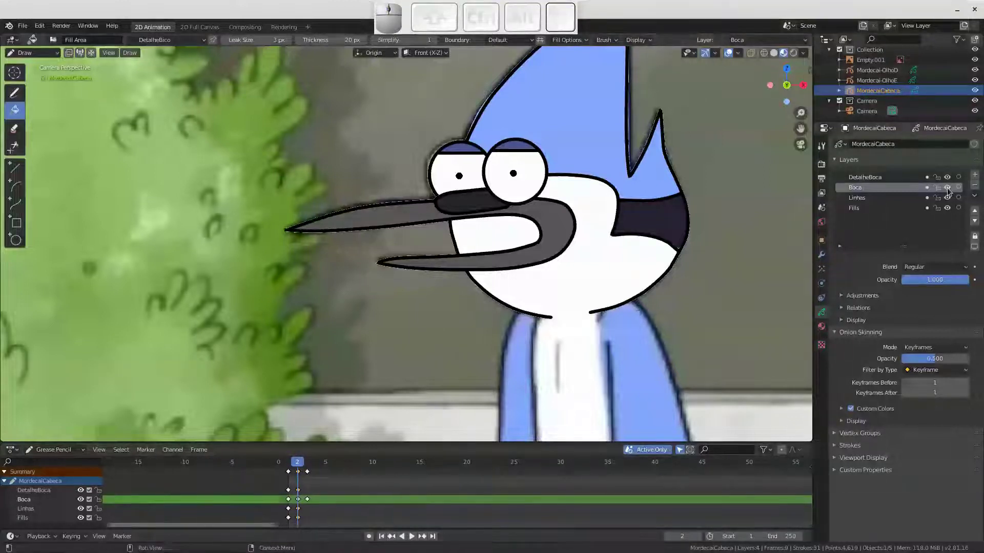
pyautogui.click(948, 191)
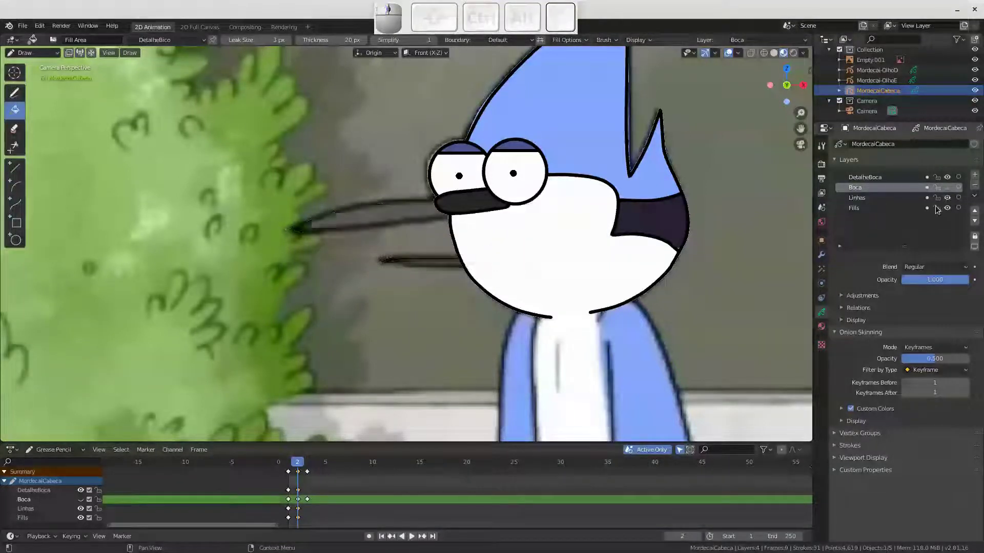
pyautogui.click(952, 192)
pyautogui.click(941, 192)
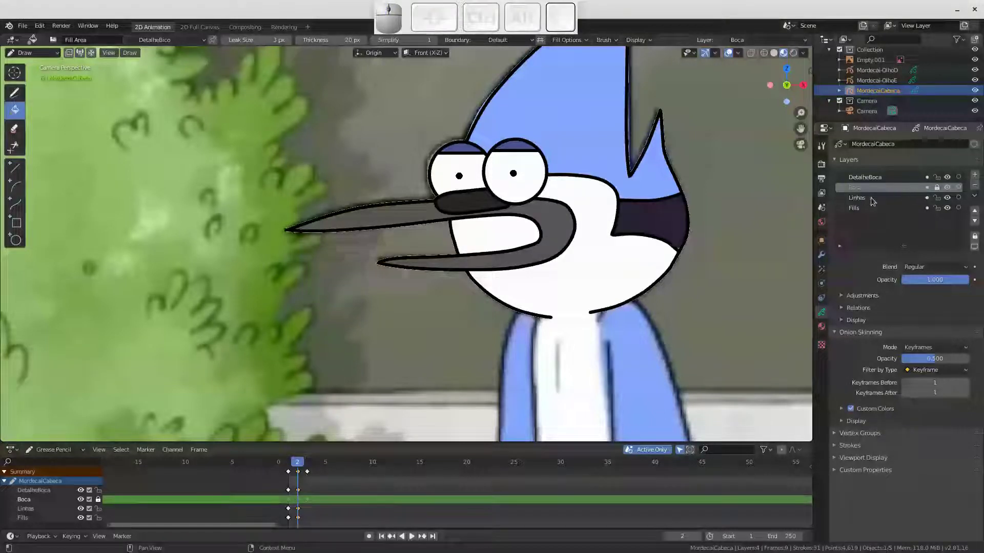
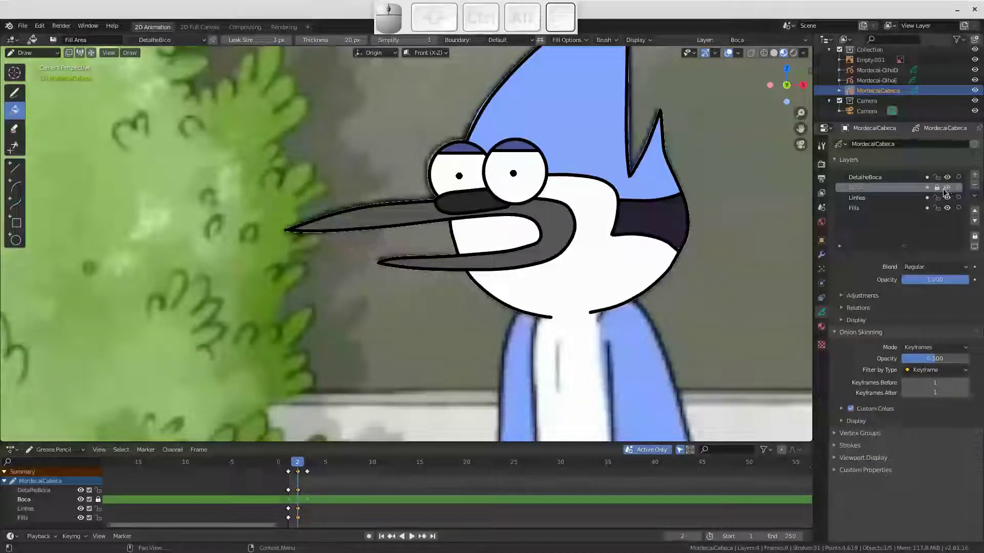
pyautogui.click(949, 190)
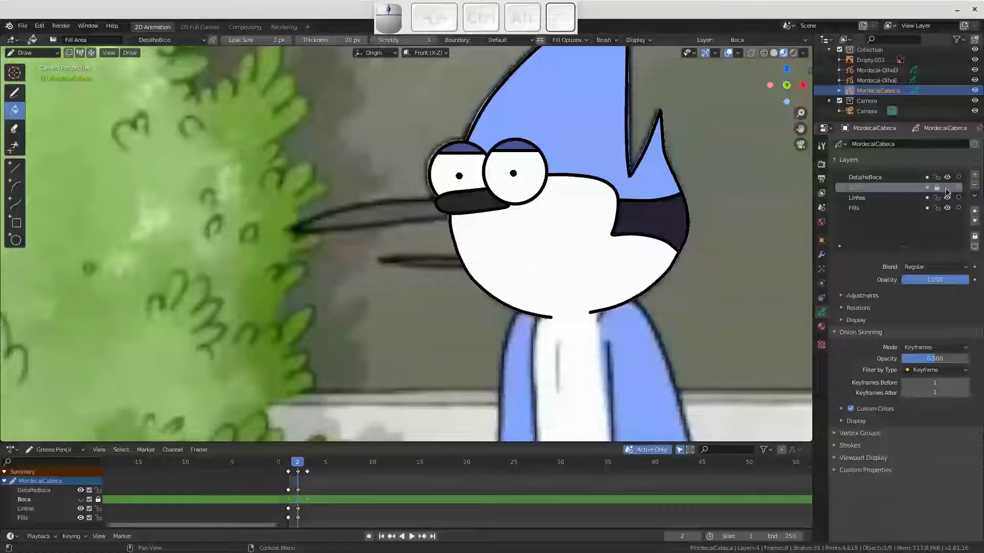
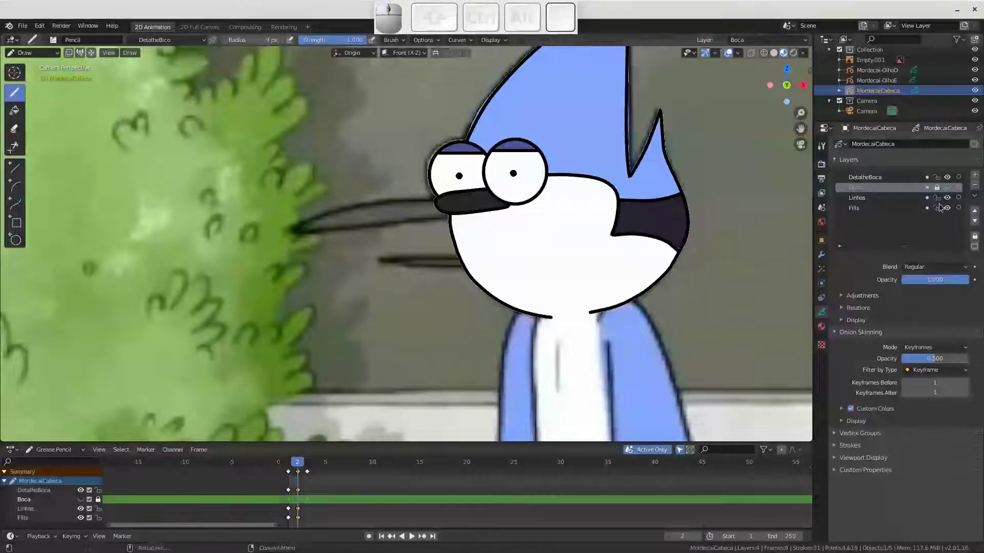
# Make the Linhas outline layer active and switch to the soft eraser tool
pyautogui.click(863, 212)
pyautogui.click(871, 200)
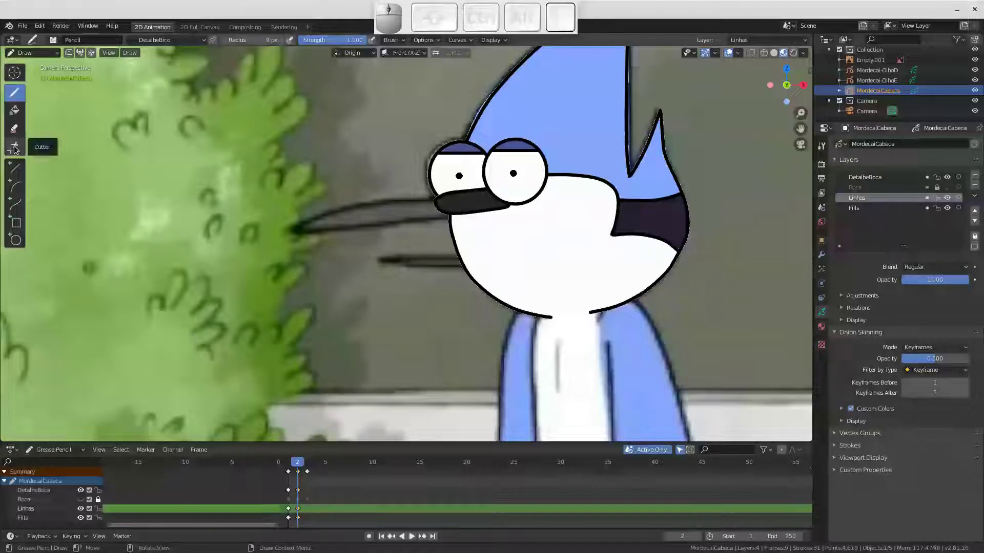
pyautogui.click(21, 133)
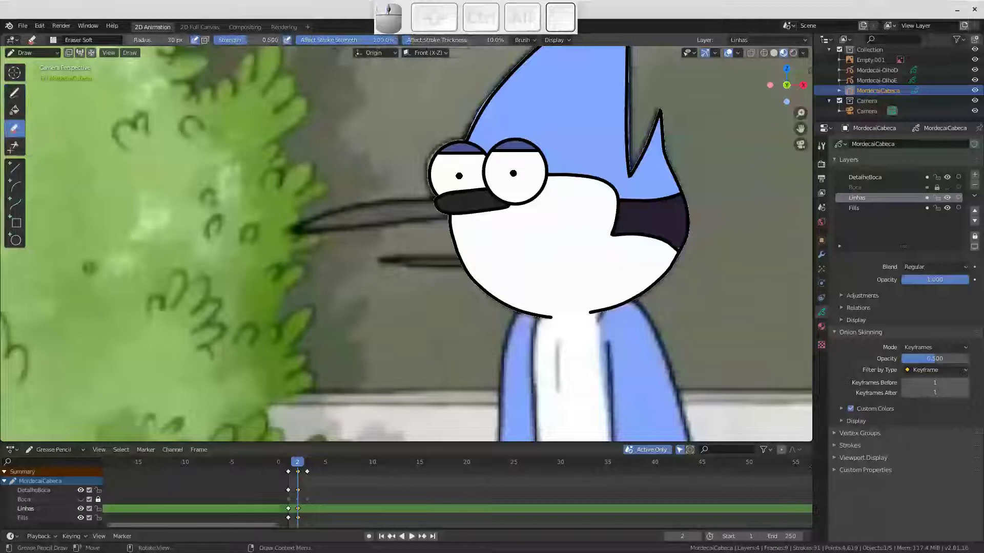
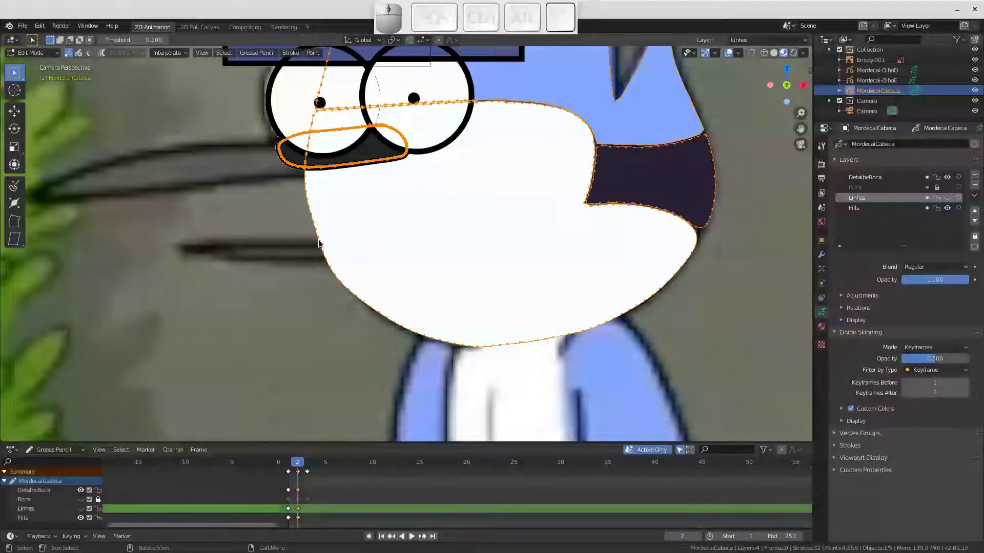
# Select the closed-beak outline stroke on Linhas and delete its points on frame 2
pyautogui.click(322, 237)
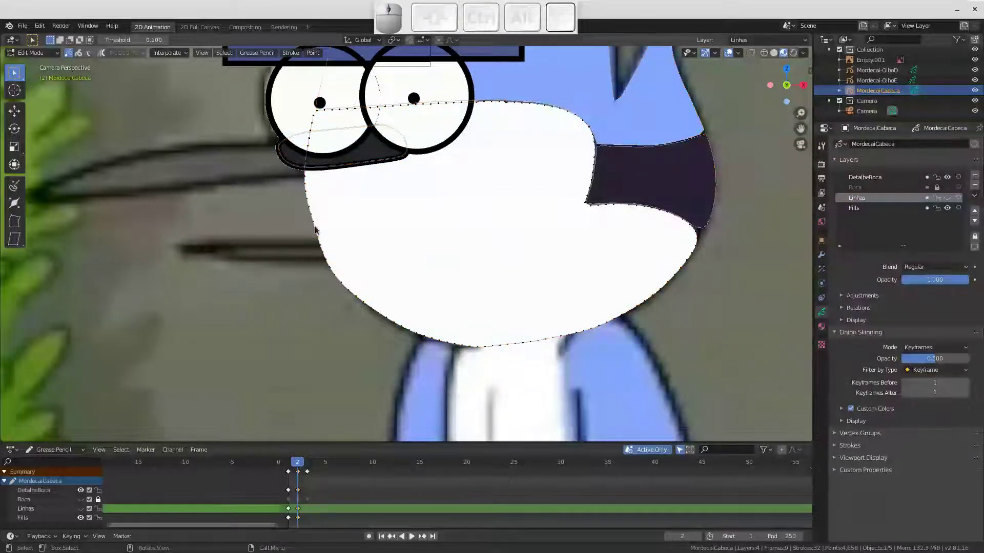
pyautogui.click(317, 230)
pyautogui.press('l')
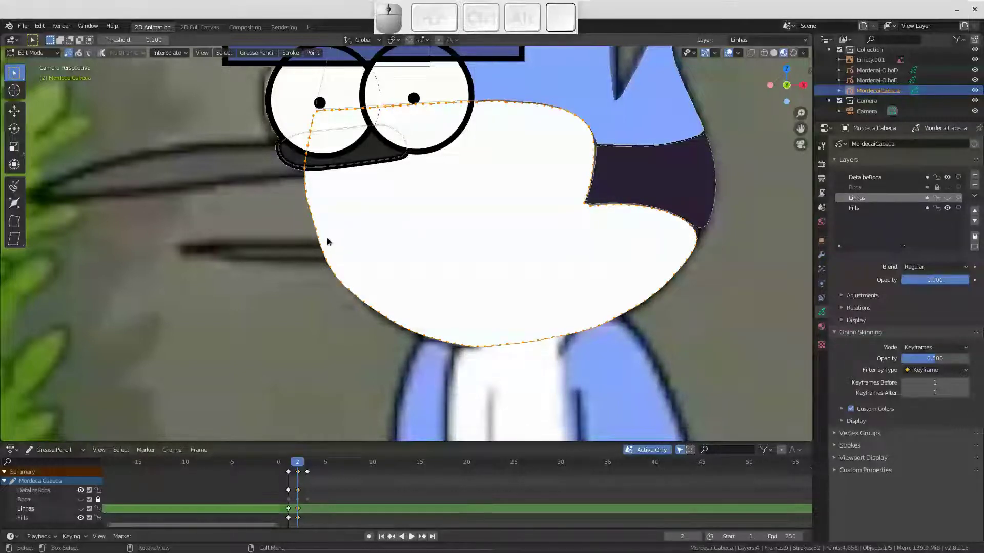
pyautogui.press('x')
pyautogui.click(324, 155)
pyautogui.click(948, 199)
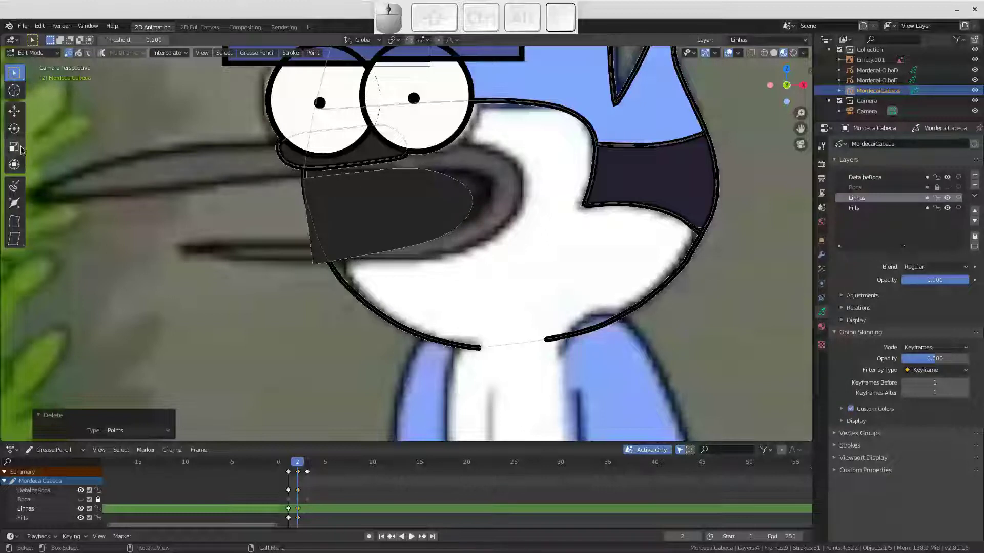
# Switch the head back to Draw mode with the Fill tool ready
pyautogui.click(53, 56)
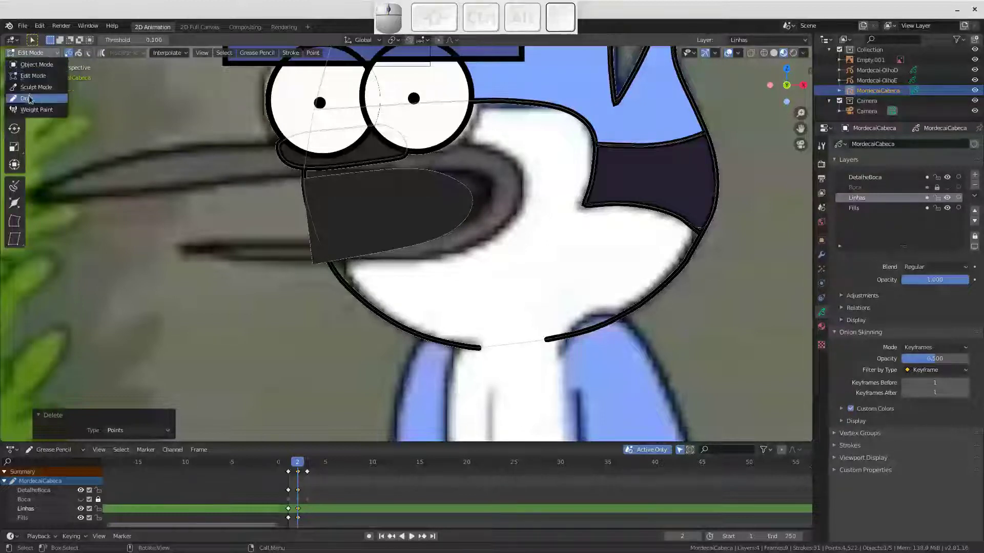
pyautogui.click(34, 99)
pyautogui.click(18, 111)
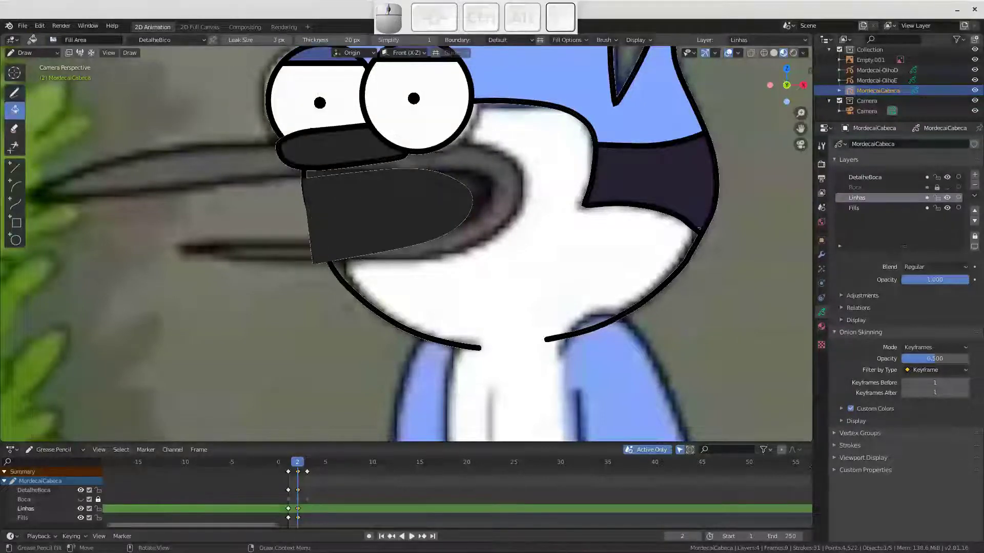
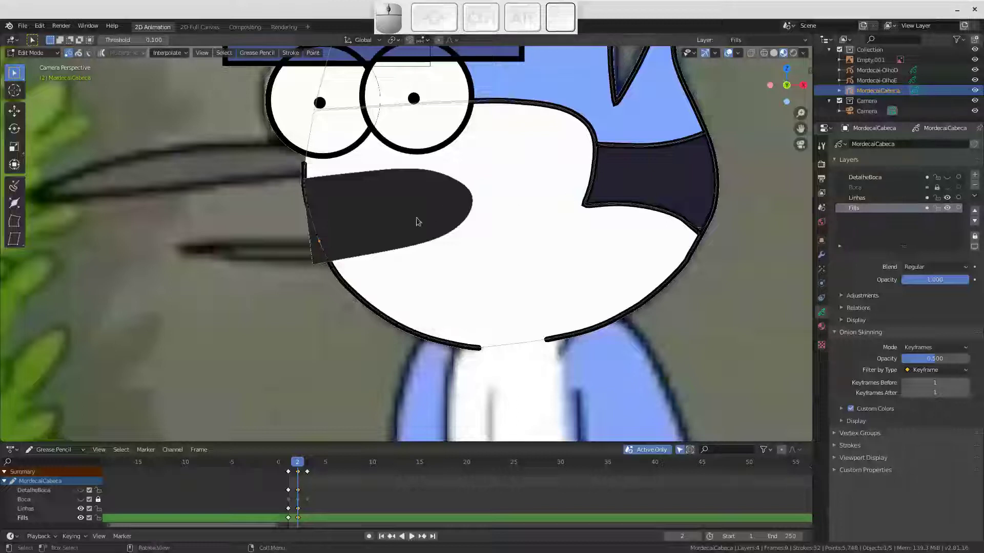
# Select the black mouth fill stroke on the Fills layer and delete its points
pyautogui.click(314, 268)
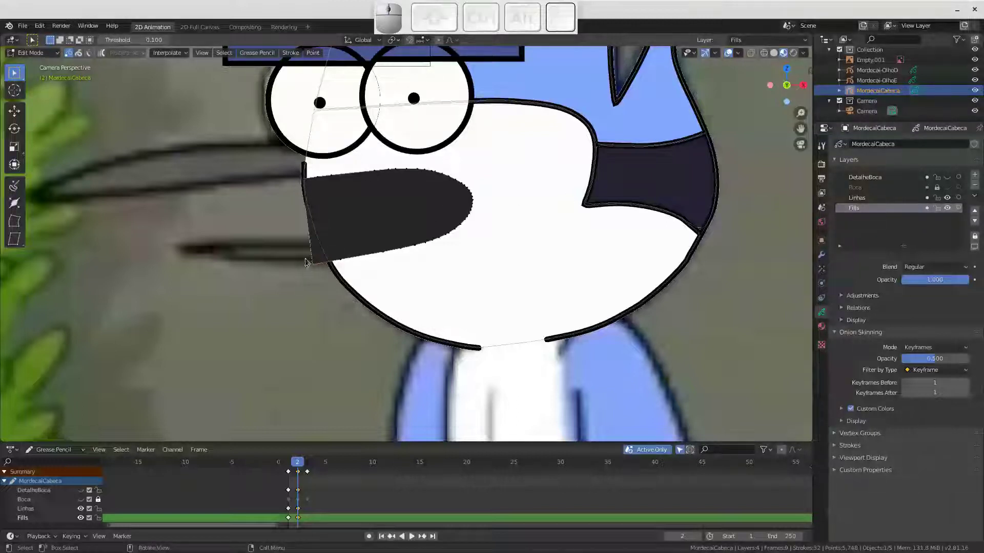
pyautogui.press('l')
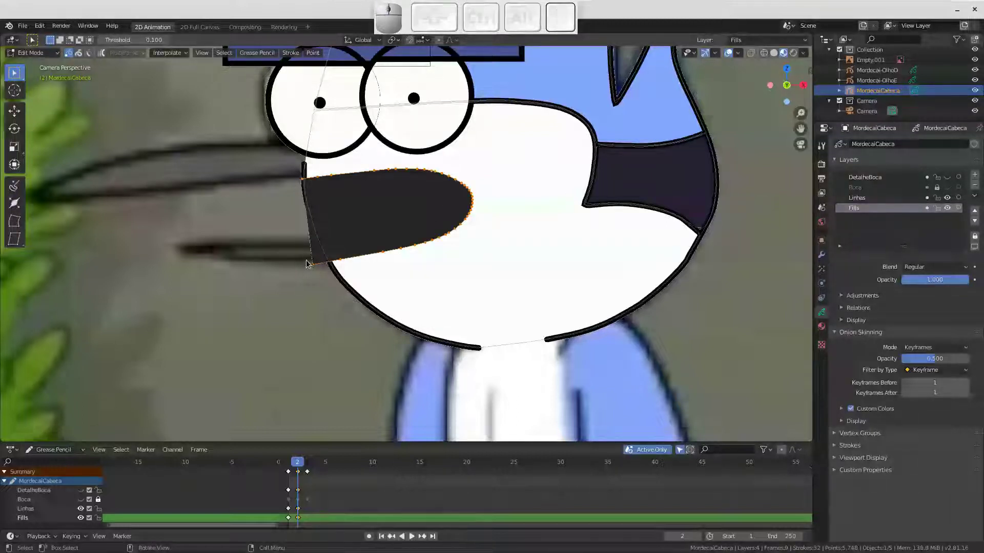
pyautogui.press('x')
pyautogui.click(304, 265)
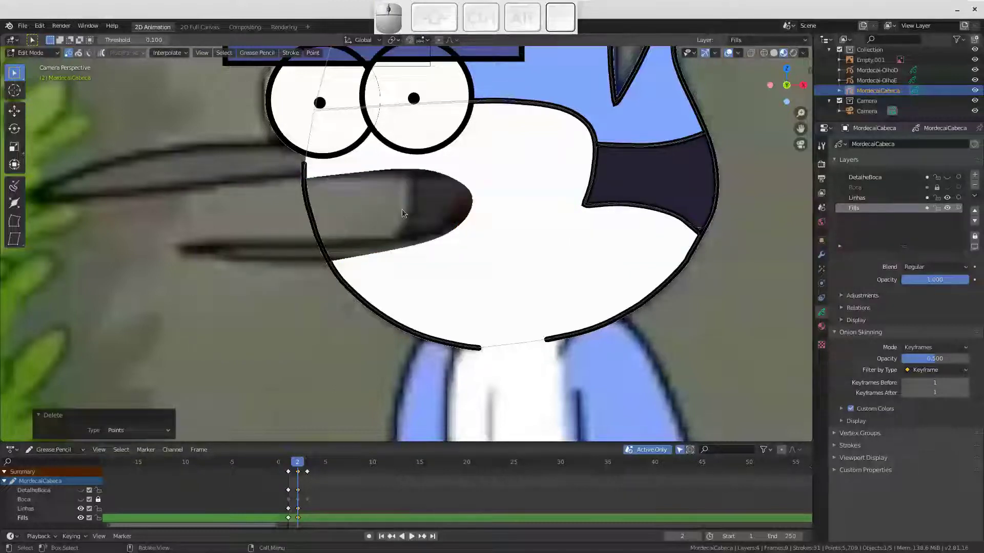
pyautogui.click(452, 193)
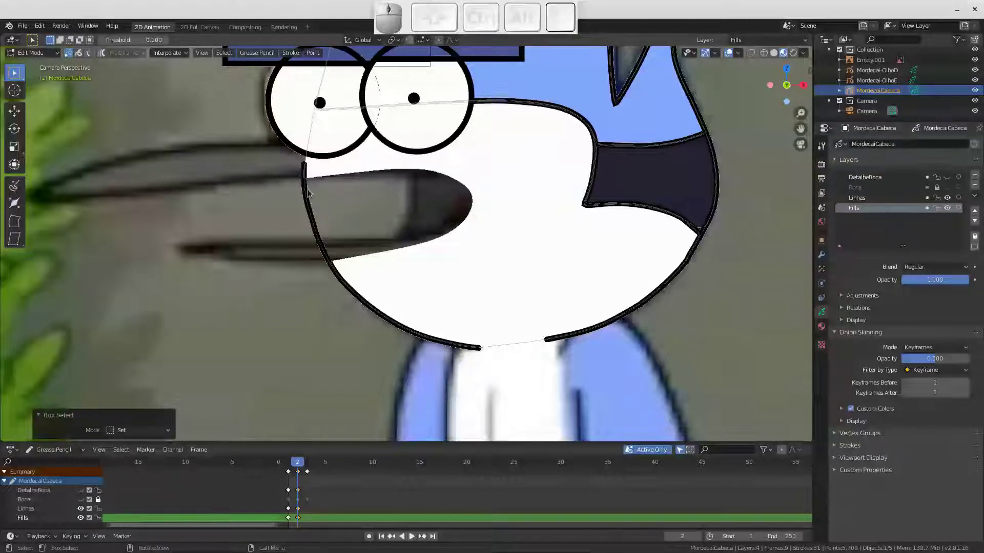
# Delete the leftover outline points along the face edge and beak base, then bring the whole character into view
pyautogui.moveTo(300, 186); pyautogui.dragTo(327, 212)
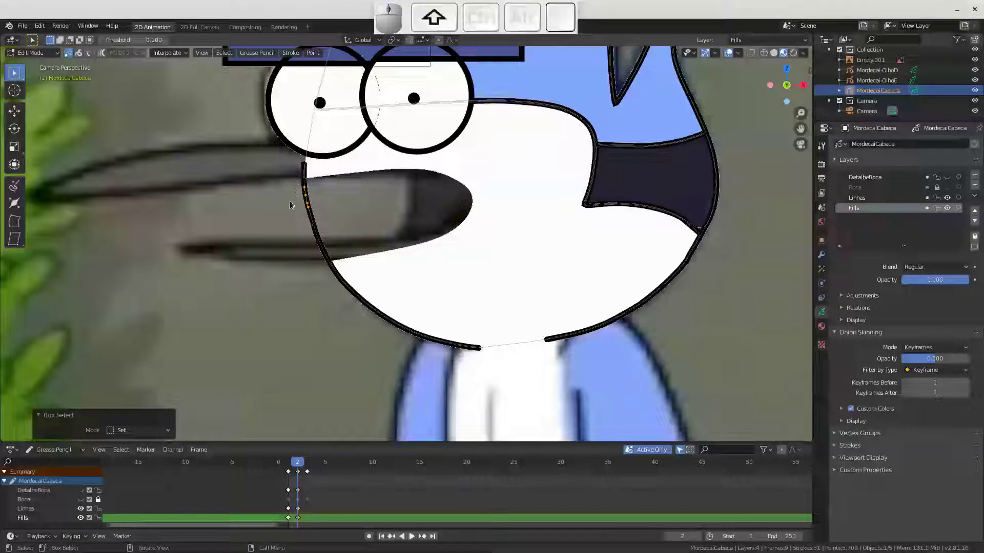
pyautogui.moveTo(333, 248); pyautogui.dragTo(354, 249)
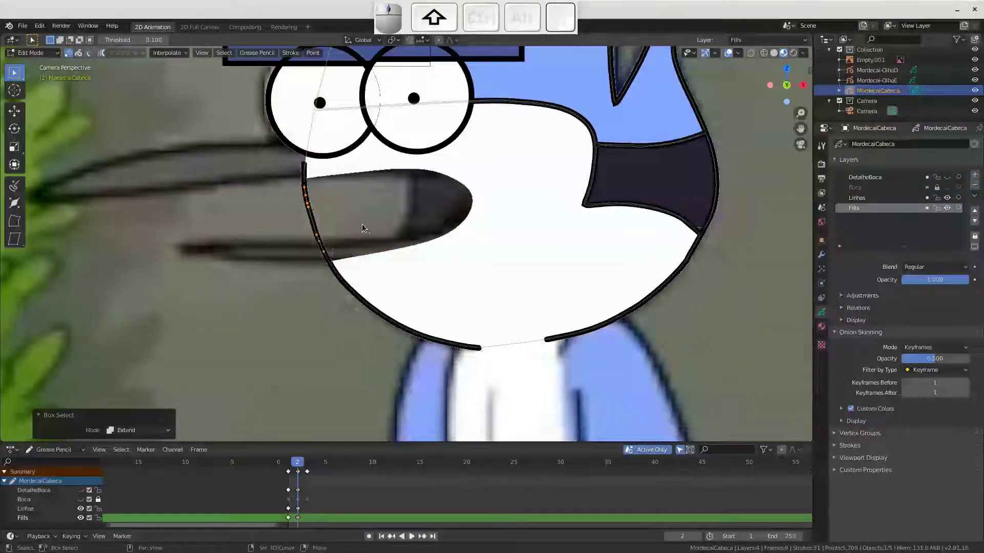
pyautogui.press('Delete')
pyautogui.click(353, 229)
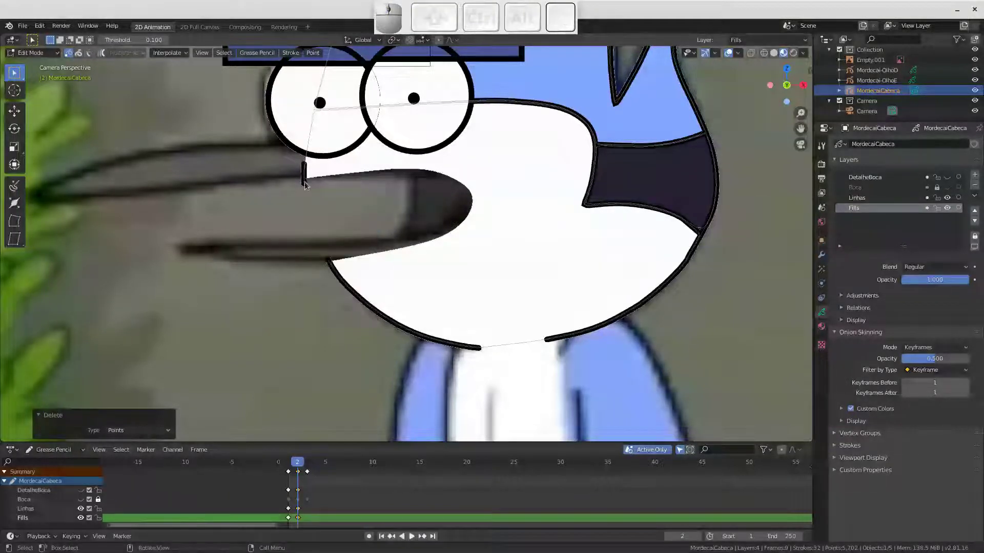
pyautogui.click(308, 187)
pyautogui.press('Delete')
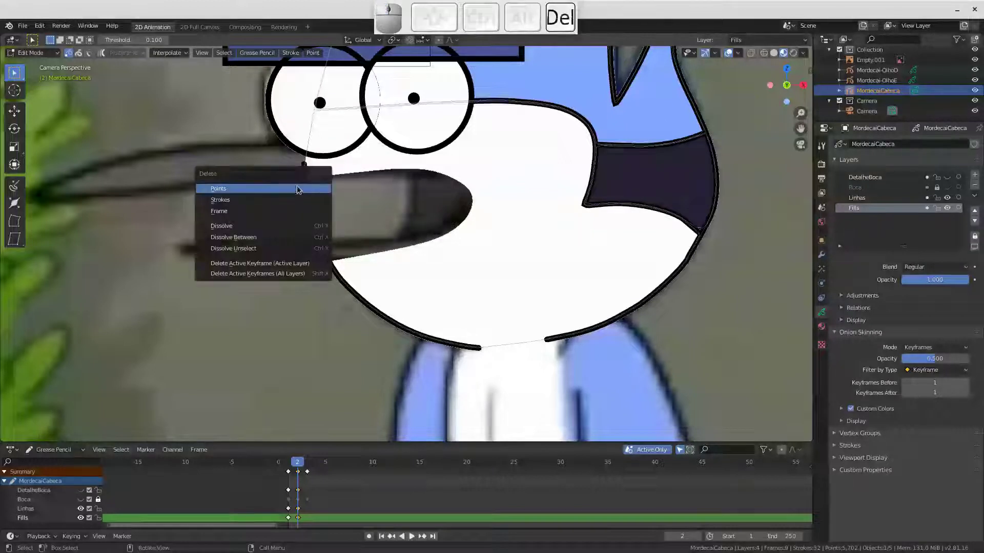
pyautogui.click(300, 191)
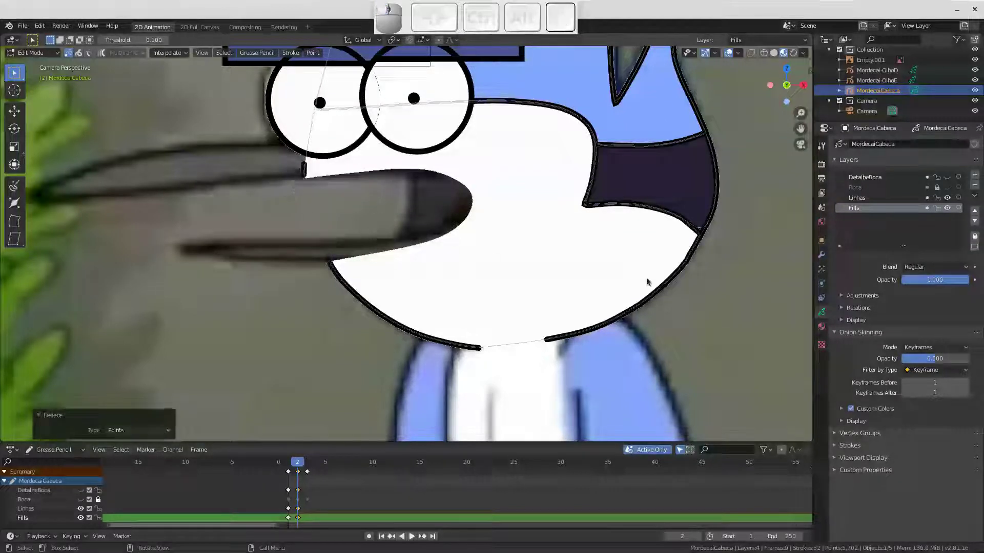
pyautogui.click(949, 190)
pyautogui.moveTo(450, 193); pyautogui.dragTo(498, 202)
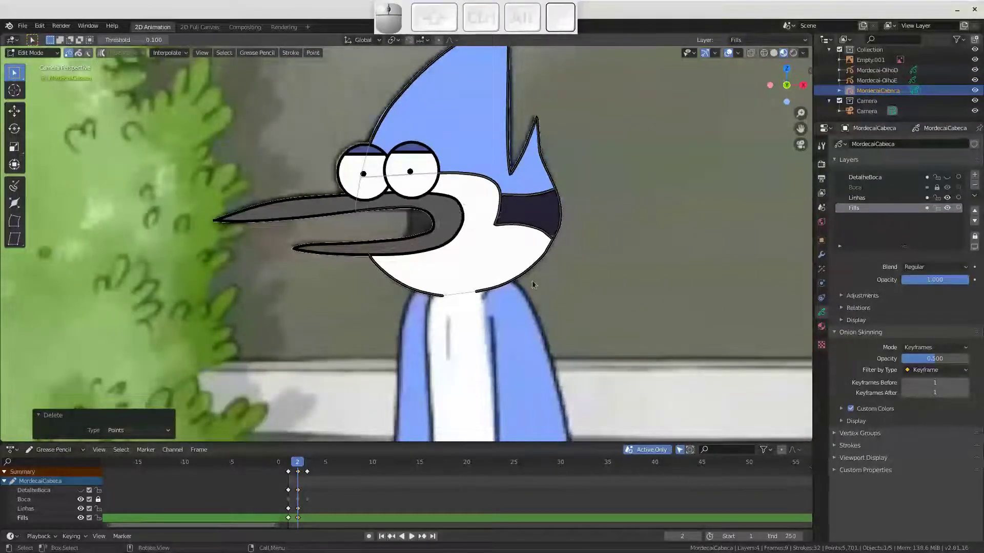
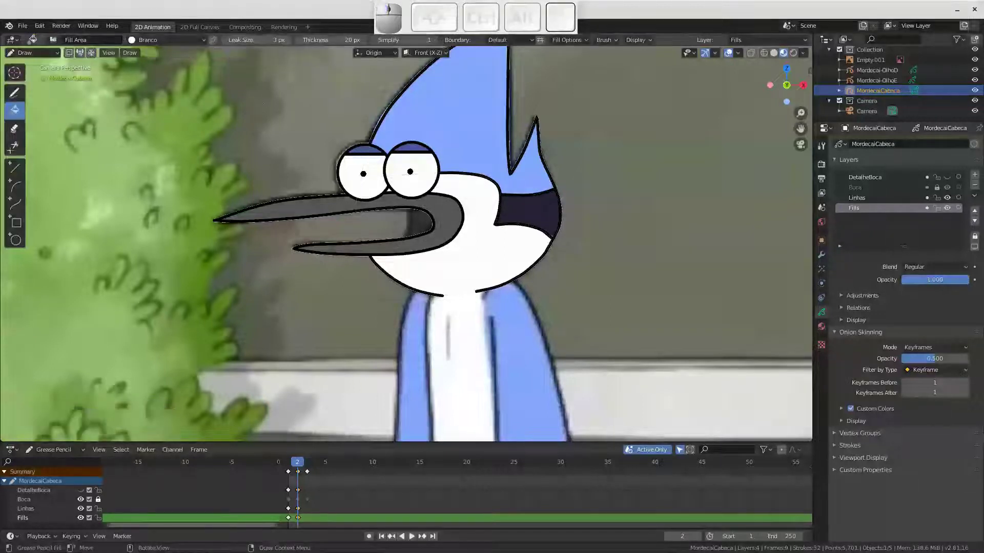
# Step through frames 1–3 to compare the closed, rounded and open beak poses, ending on frame 1
pyautogui.press('Left')
pyautogui.press('Right')
pyautogui.press('Right')
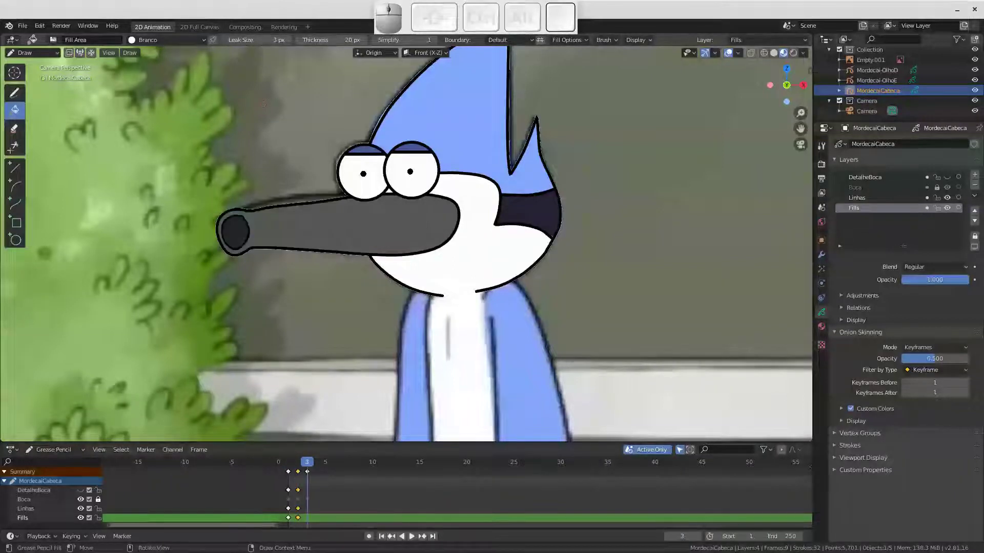
pyautogui.press('Left')
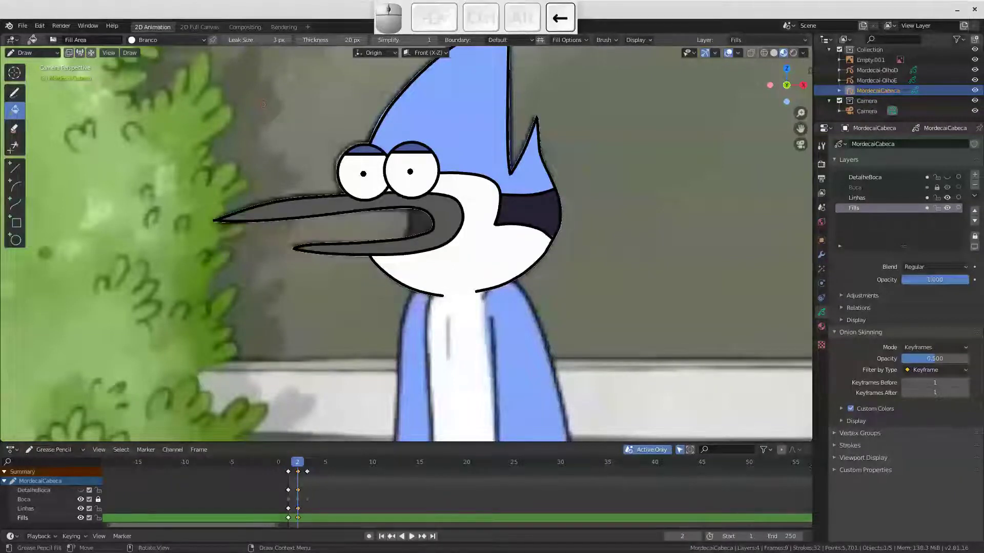
pyautogui.press('Right')
pyautogui.press('Right')
pyautogui.press('Left')
pyautogui.press('Left')
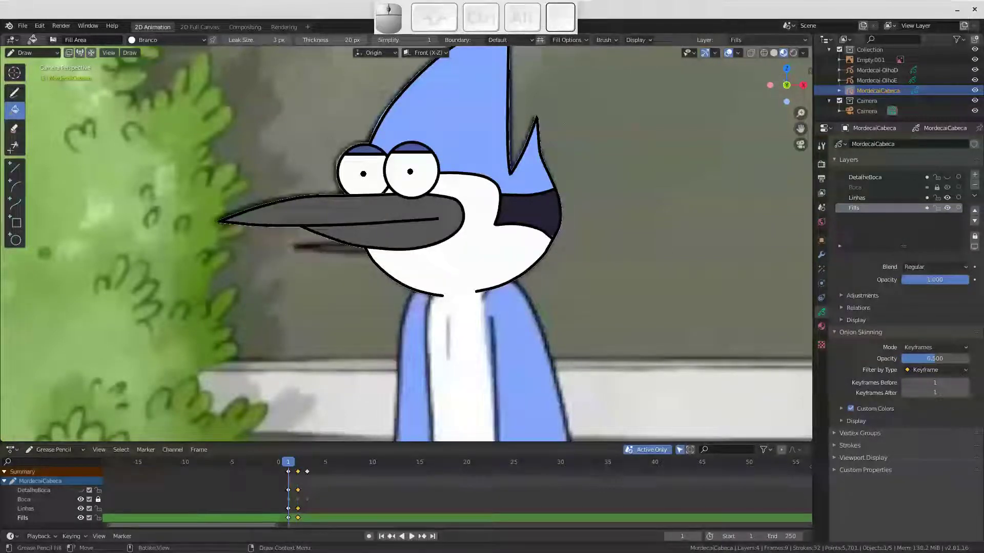
pyautogui.click(953, 179)
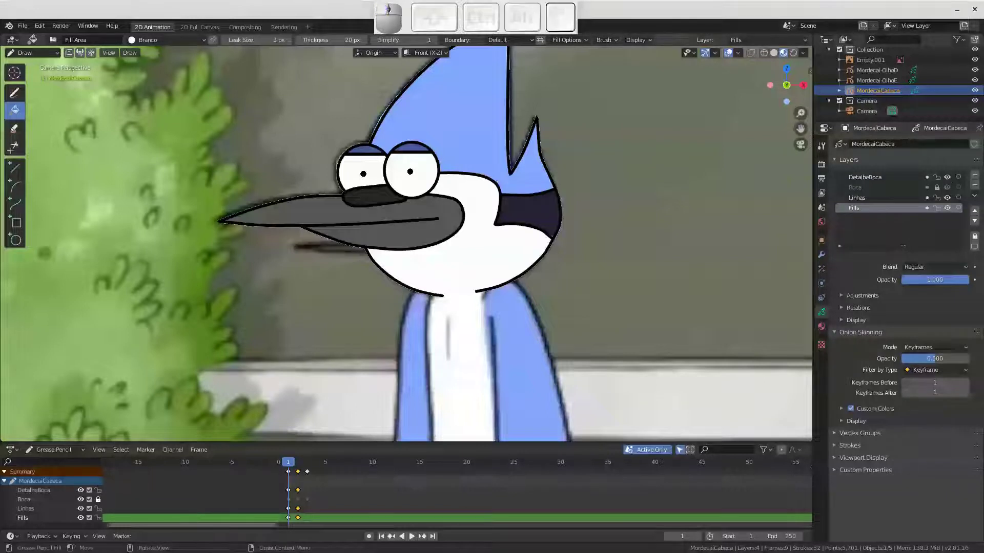
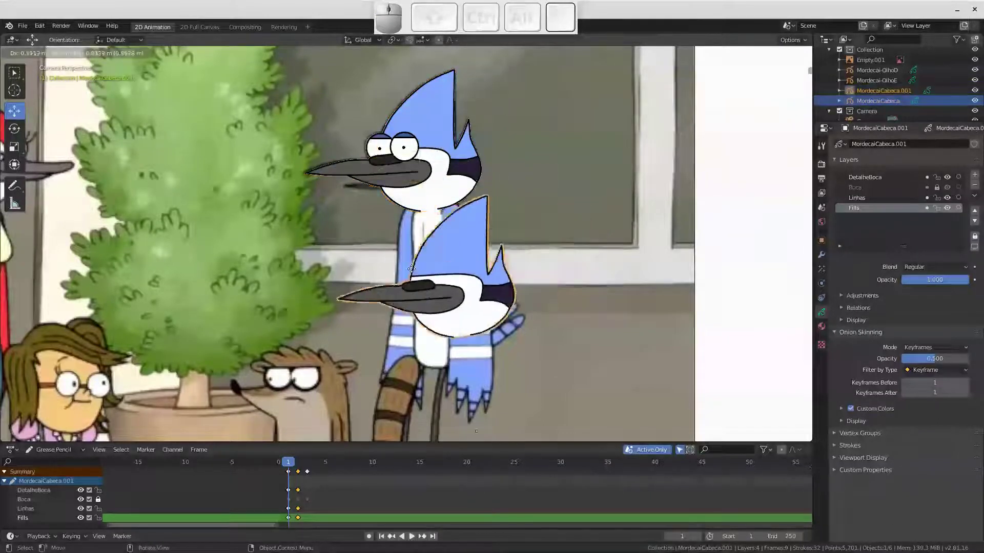
# Cancel the move and rename the head copy MordecaiBracoE in the Outliner
pyautogui.press('Escape')
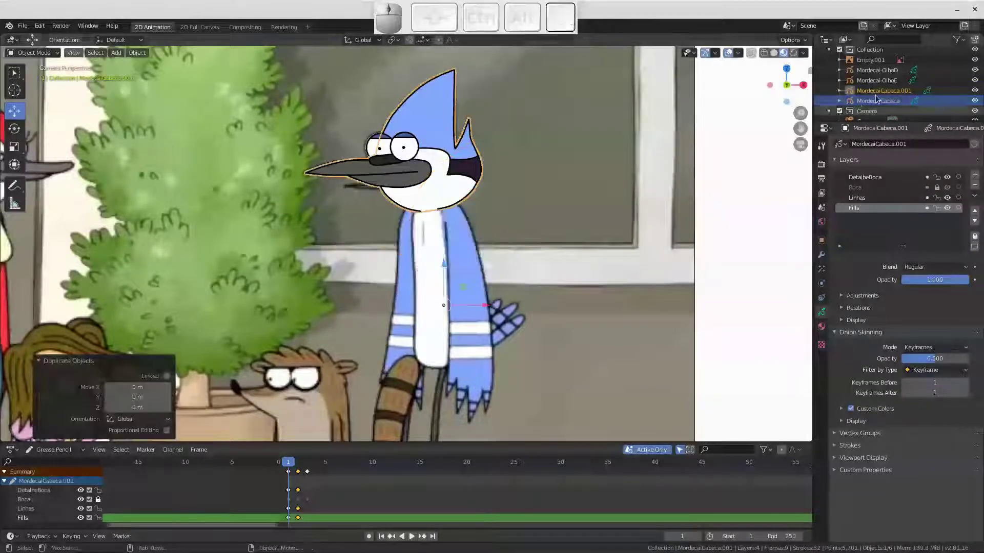
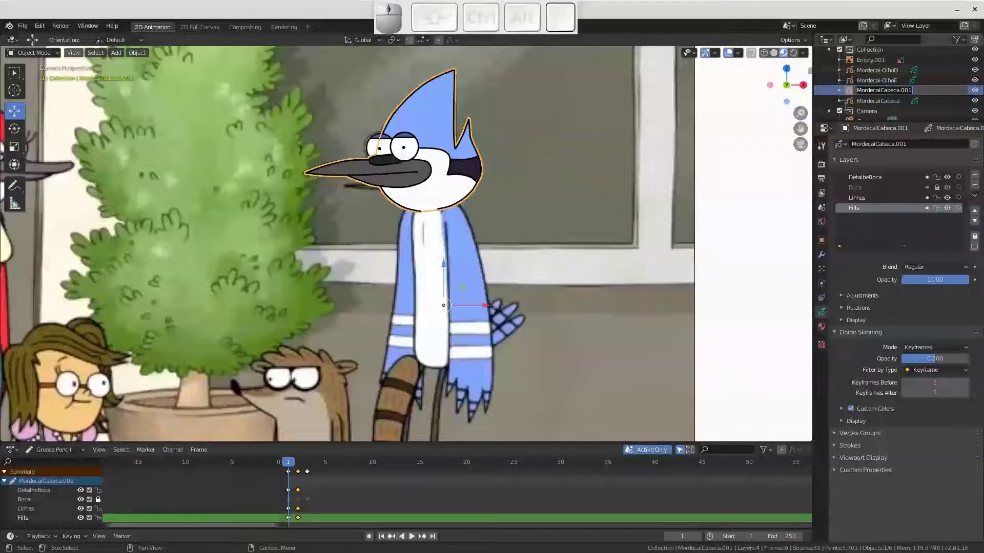
pyautogui.press('shift+m')
pyautogui.press('shift+r')
pyautogui.press('shift+d')
pyautogui.press('shift+e')
pyautogui.press('shift+c')
pyautogui.press('shift+a')
pyautogui.press('shift+i')
pyautogui.press('shift+b')
pyautogui.press('shift+r')
pyautogui.press('shift+a')
pyautogui.press('shift+c')
pyautogui.press('shift+-')
pyautogui.press('Return')
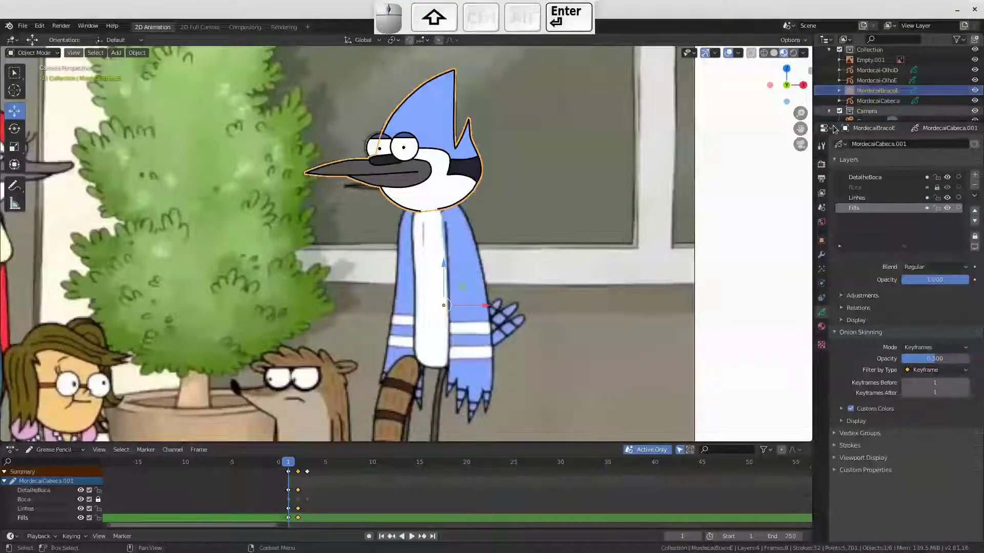
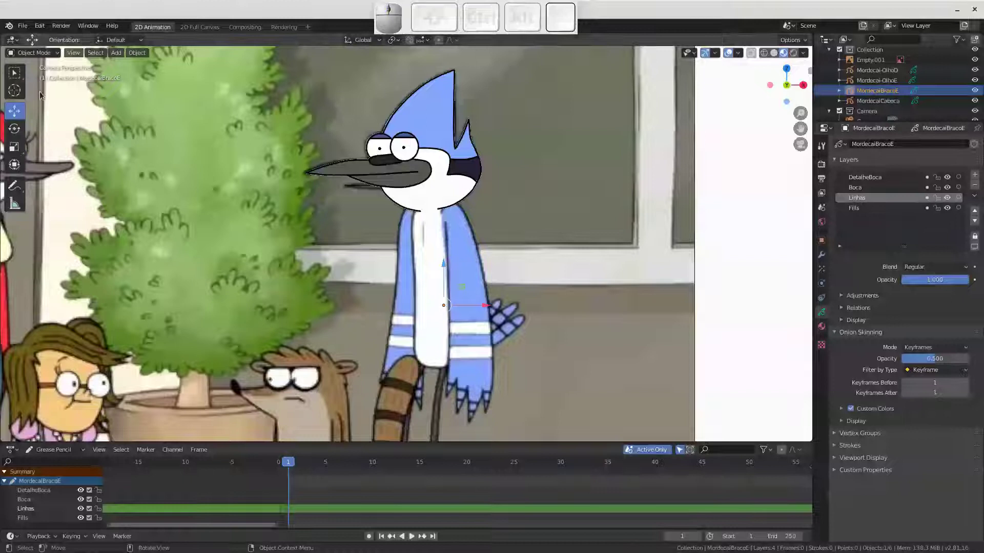
pyautogui.click(50, 55)
# Return to Draw mode to trace the left arm outline with the Linha pencil
pyautogui.click(42, 100)
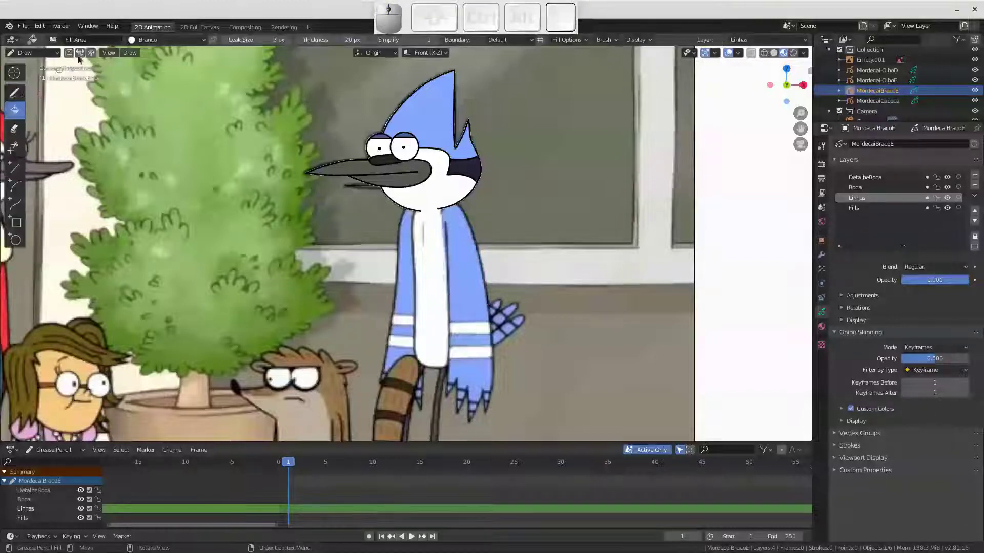
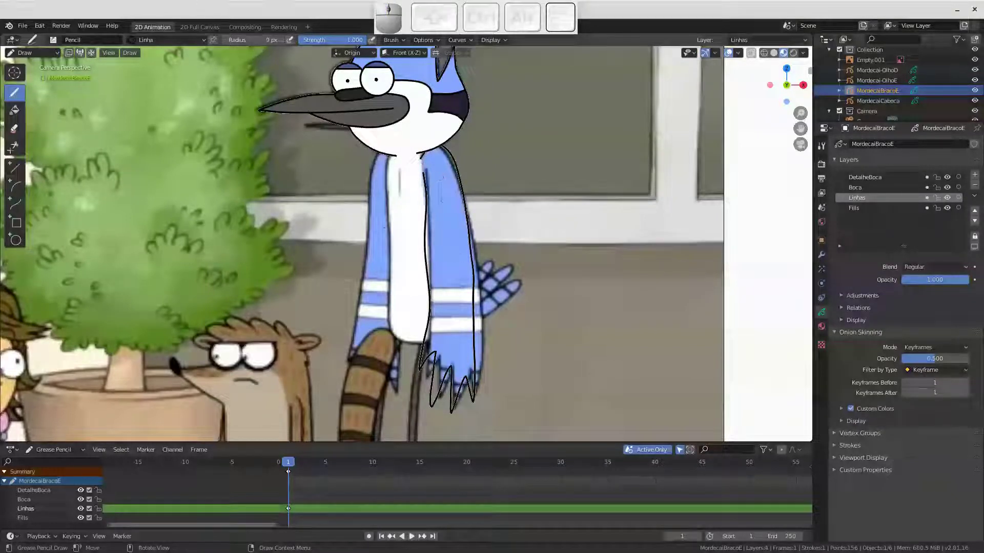
# Enter Sculpt Mode and set up a small Push brush for the arm strokes
pyautogui.press('ctrl+Tab')
pyautogui.click(407, 300)
pyautogui.press('f')
pyautogui.moveTo(424, 258); pyautogui.dragTo(412, 257)
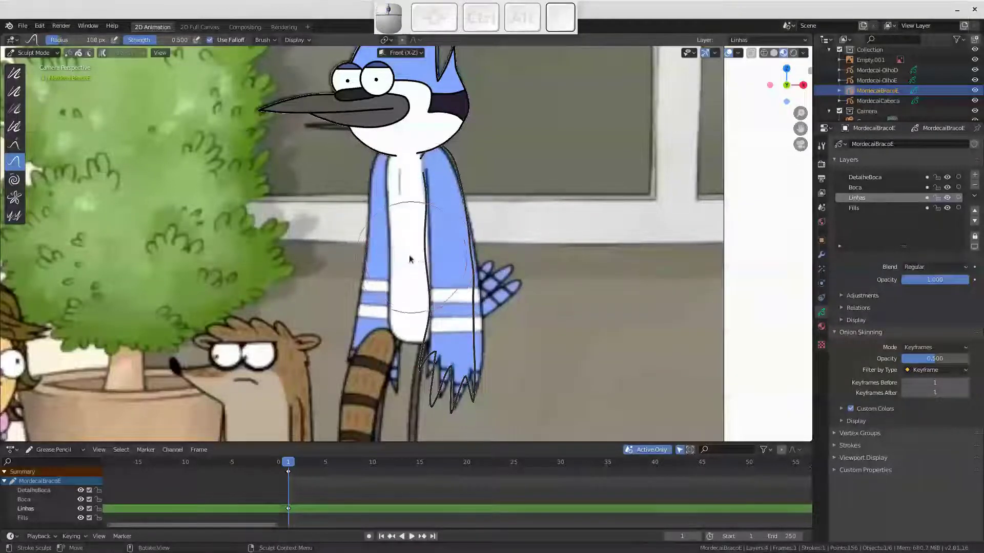
pyautogui.press('f')
pyautogui.click(389, 256)
# Push the arm outline and jagged sleeve end toward the reference edges
pyautogui.moveTo(418, 253); pyautogui.dragTo(424, 237)
pyautogui.moveTo(426, 231); pyautogui.dragTo(496, 244)
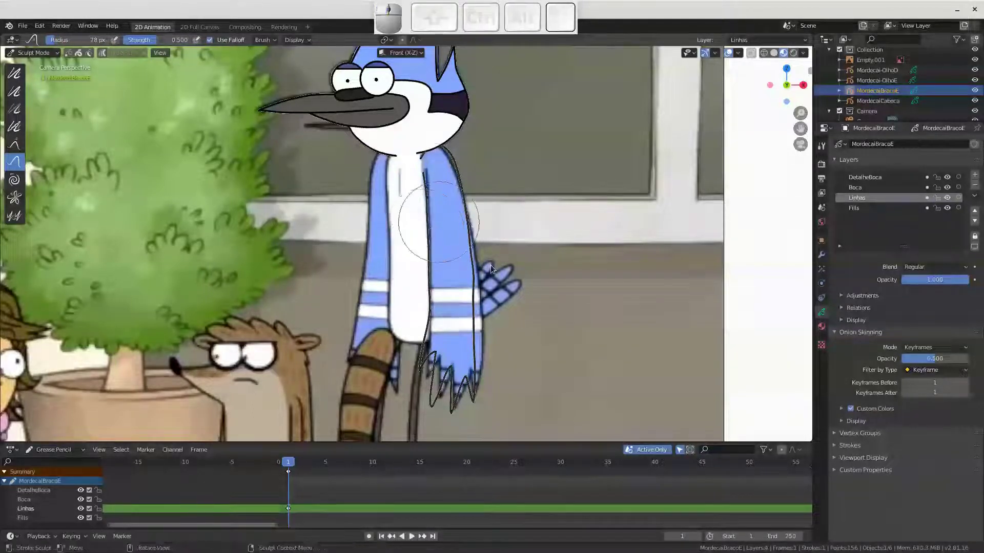
pyautogui.moveTo(485, 298); pyautogui.dragTo(479, 329)
pyautogui.moveTo(480, 330); pyautogui.dragTo(484, 356)
pyautogui.click(487, 359)
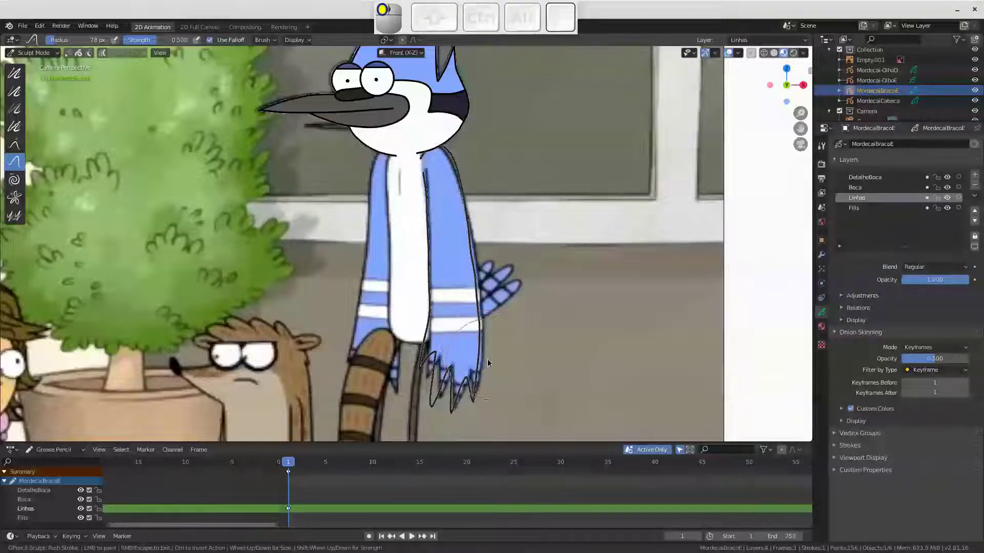
pyautogui.moveTo(486, 368); pyautogui.dragTo(442, 391)
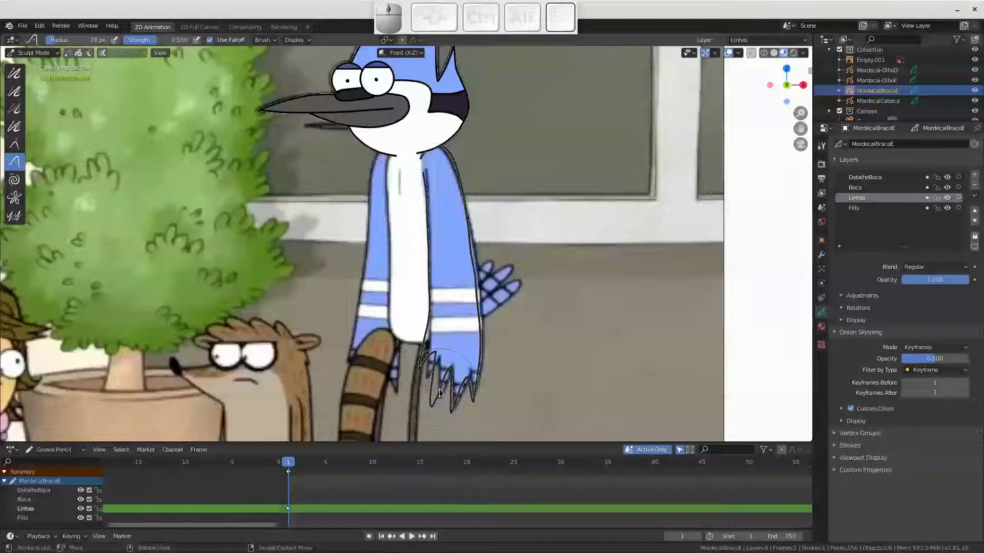
pyautogui.click(446, 389)
pyautogui.moveTo(441, 405); pyautogui.dragTo(424, 369)
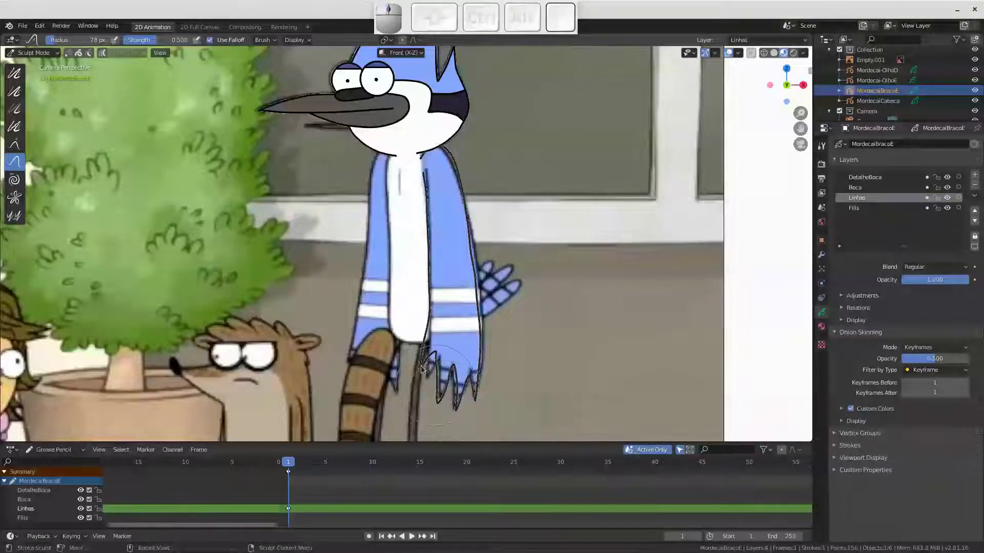
pyautogui.moveTo(426, 350); pyautogui.dragTo(426, 375)
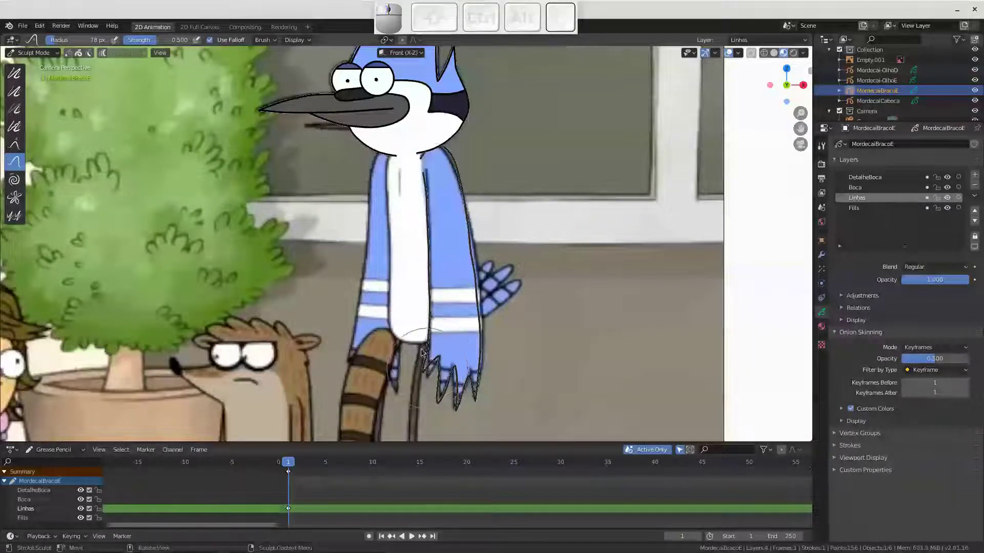
pyautogui.moveTo(457, 334); pyautogui.dragTo(481, 298)
pyautogui.moveTo(474, 280); pyautogui.dragTo(406, 315)
pyautogui.moveTo(406, 297); pyautogui.dragTo(726, 192)
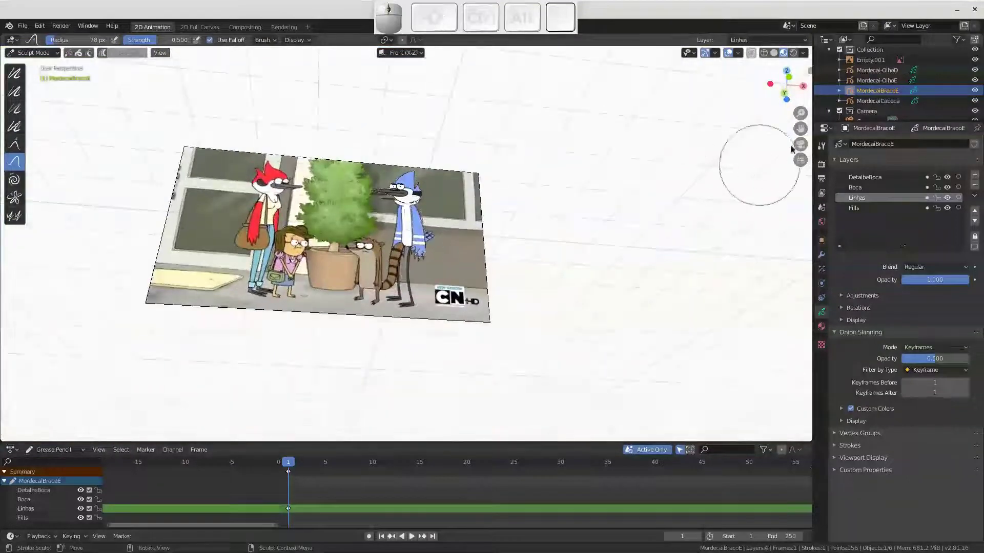
pyautogui.click(804, 148)
# Zoom on the sleeve and nudge the spikes and the arm edge near the hand into place
pyautogui.middleClick(389, 324)
pyautogui.moveTo(385, 325); pyautogui.dragTo(365, 314)
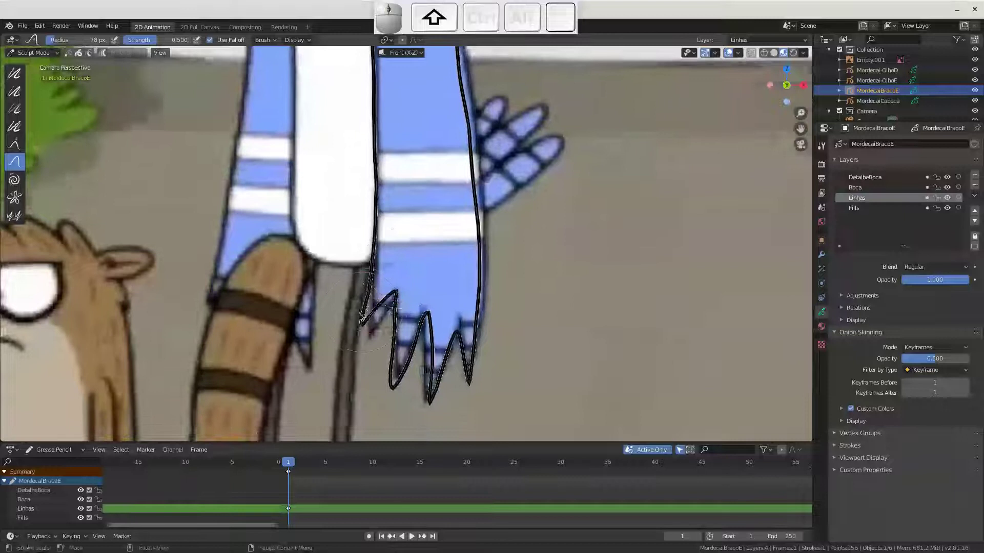
pyautogui.moveTo(363, 326); pyautogui.dragTo(417, 329)
pyautogui.moveTo(398, 384); pyautogui.dragTo(436, 371)
pyautogui.moveTo(432, 350); pyautogui.dragTo(483, 315)
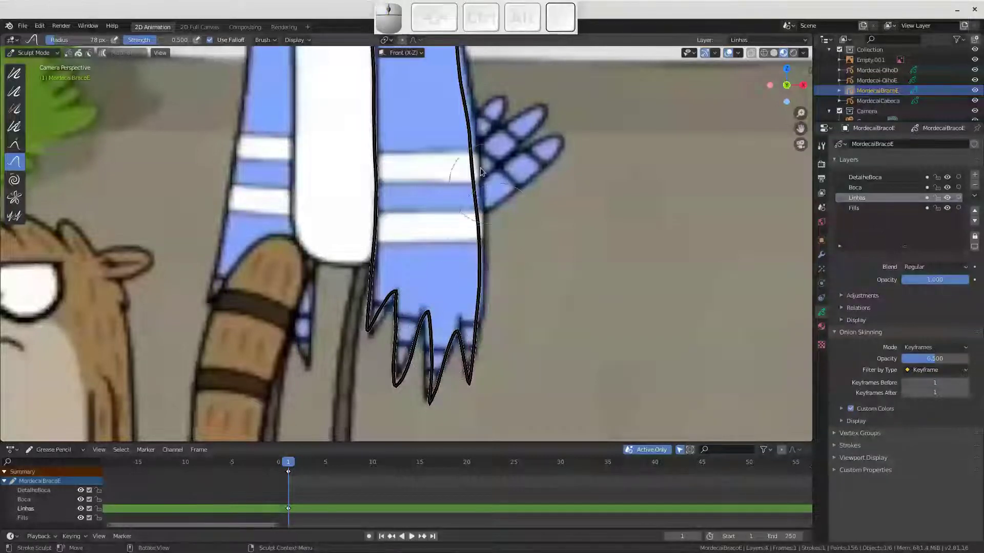
pyautogui.press('f')
pyautogui.click(520, 182)
pyautogui.moveTo(479, 102); pyautogui.dragTo(479, 173)
pyautogui.moveTo(481, 177); pyautogui.dragTo(476, 154)
# Smooth the upper arm outline and return to Draw mode
pyautogui.middleClick(473, 166)
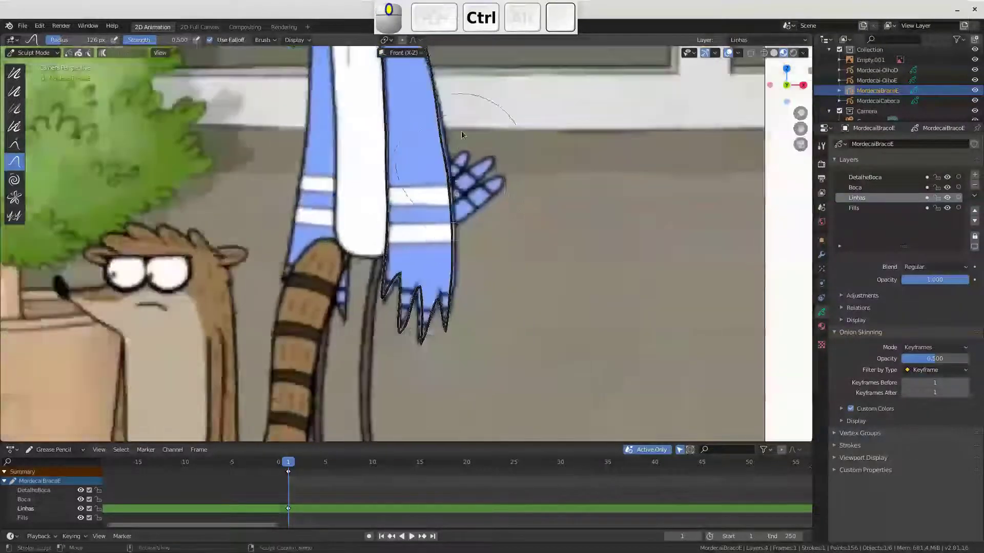
pyautogui.click(454, 134)
pyautogui.middleClick(446, 164)
pyautogui.moveTo(435, 177); pyautogui.dragTo(417, 155)
pyautogui.moveTo(406, 110); pyautogui.dragTo(397, 169)
pyautogui.moveTo(389, 164); pyautogui.dragTo(397, 296)
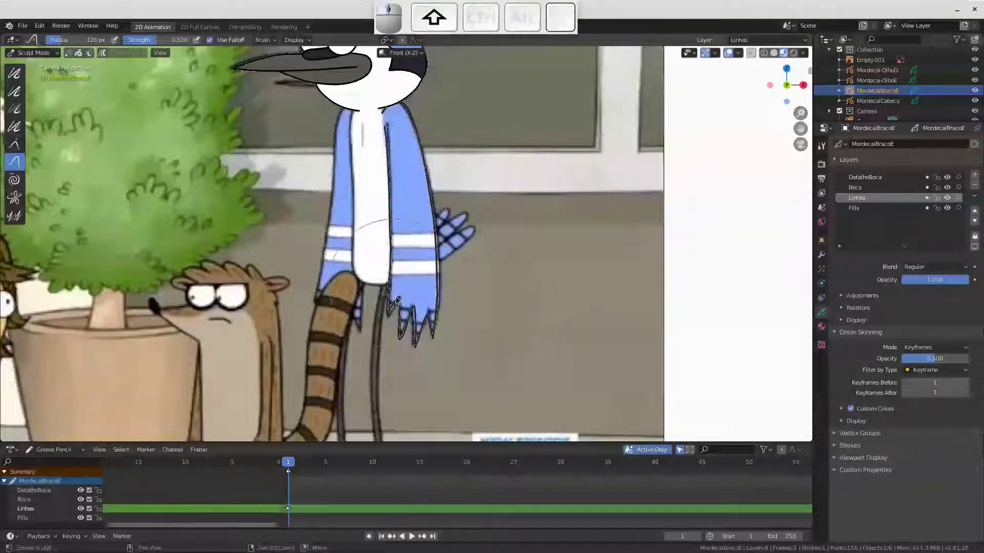
pyautogui.click(402, 304)
pyautogui.click(407, 323)
pyautogui.click(419, 337)
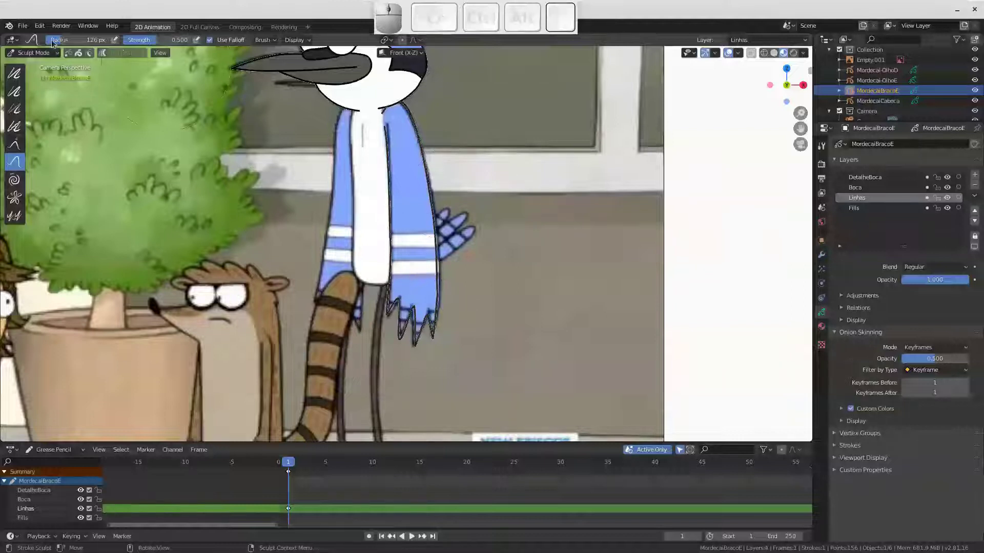
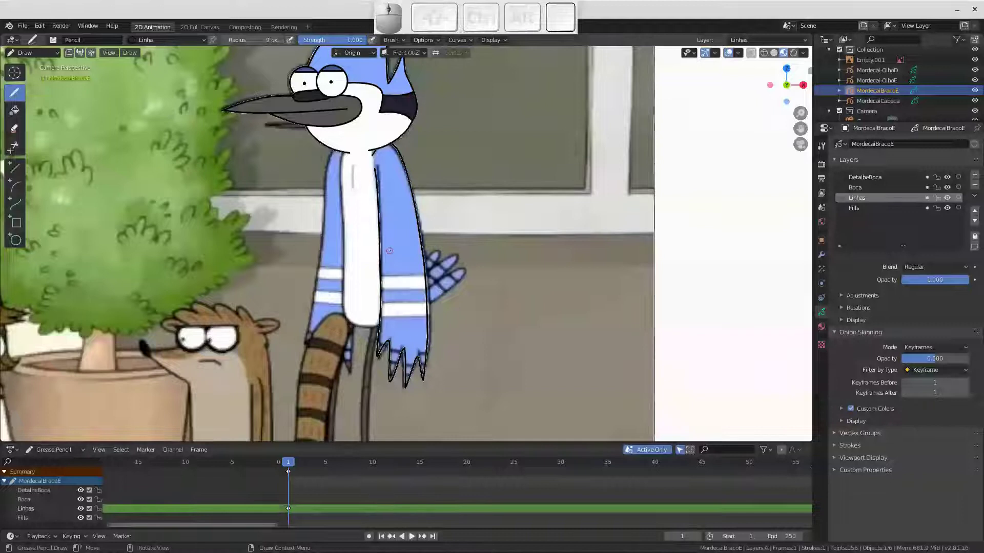
# Check the arm outline stroke in Edit Mode, then go back to Draw mode
pyautogui.press('Tab')
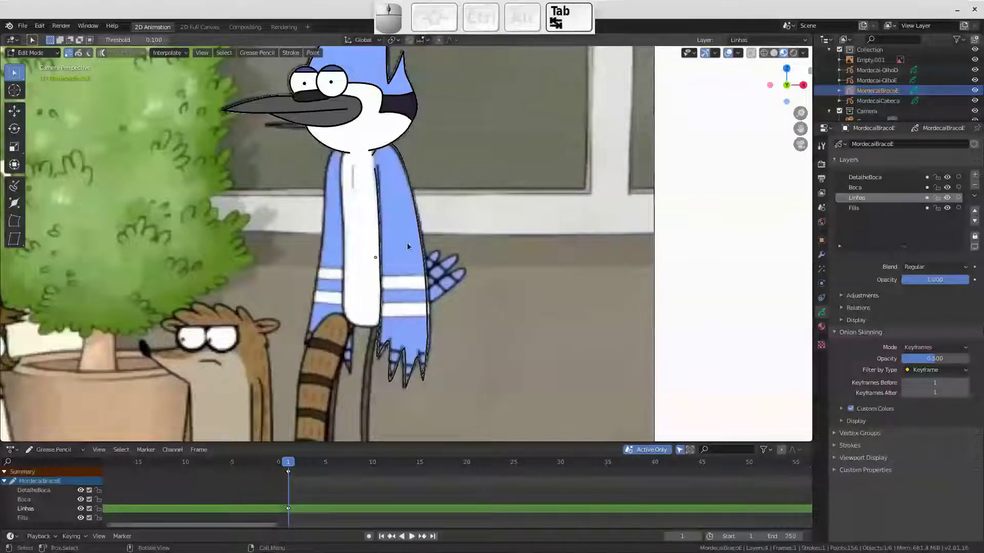
pyautogui.press('a')
pyautogui.moveTo(405, 228); pyautogui.dragTo(406, 201)
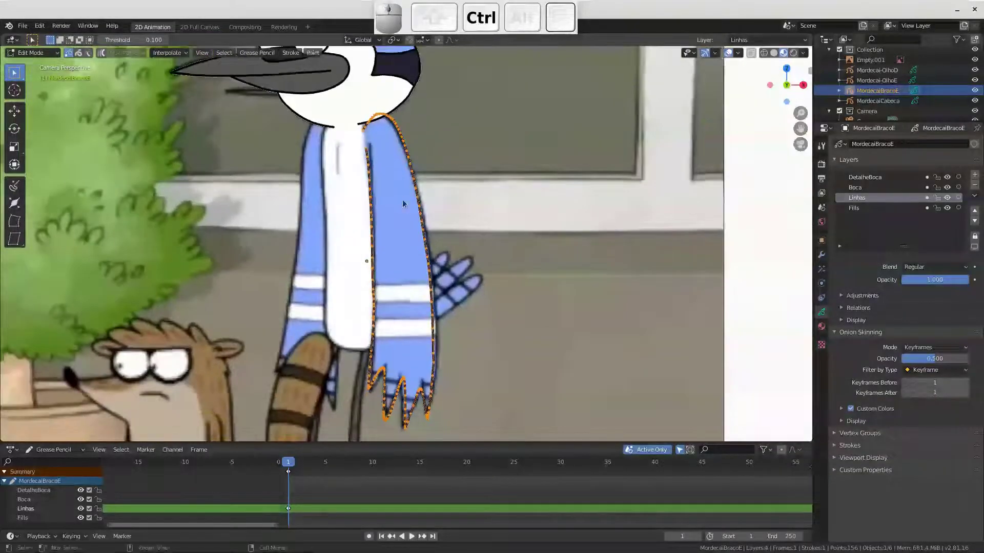
pyautogui.press('Tab')
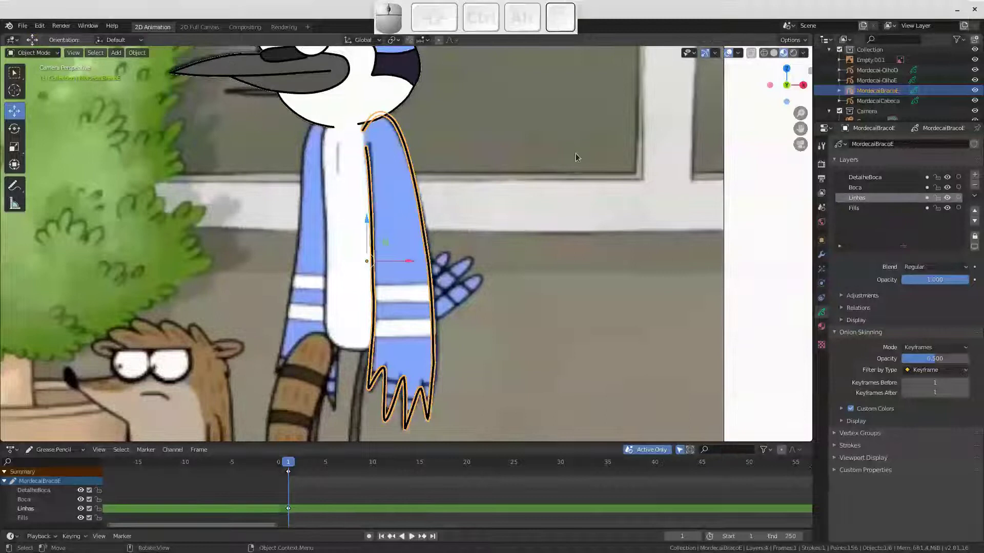
pyautogui.click(45, 56)
pyautogui.click(40, 100)
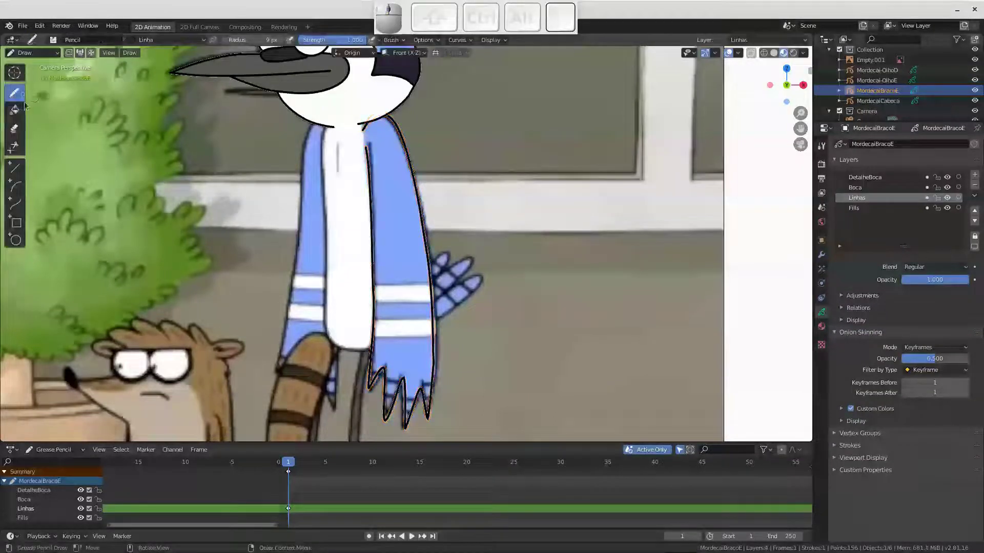
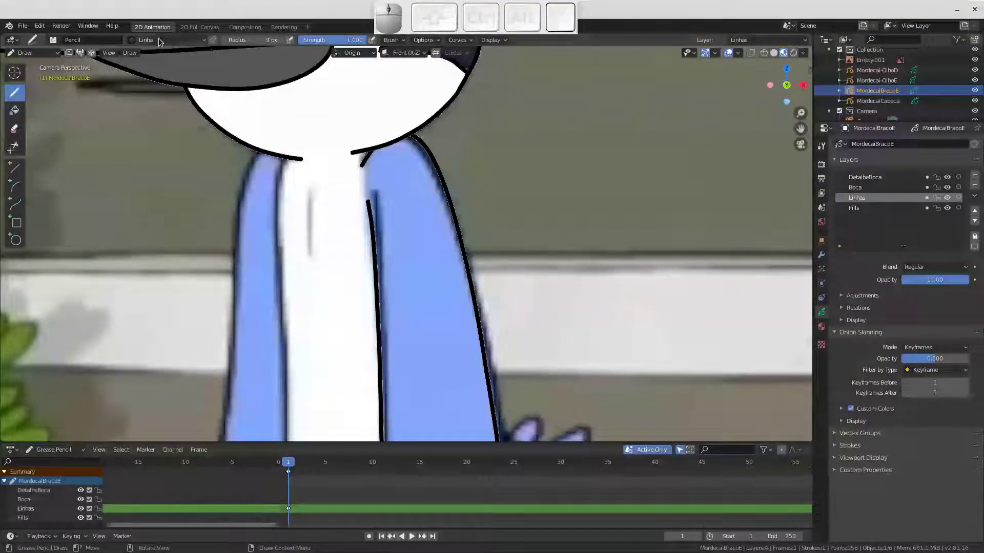
# Choose the light blue AzulClaro material for filling the arm
pyautogui.click(156, 44)
pyautogui.click(135, 75)
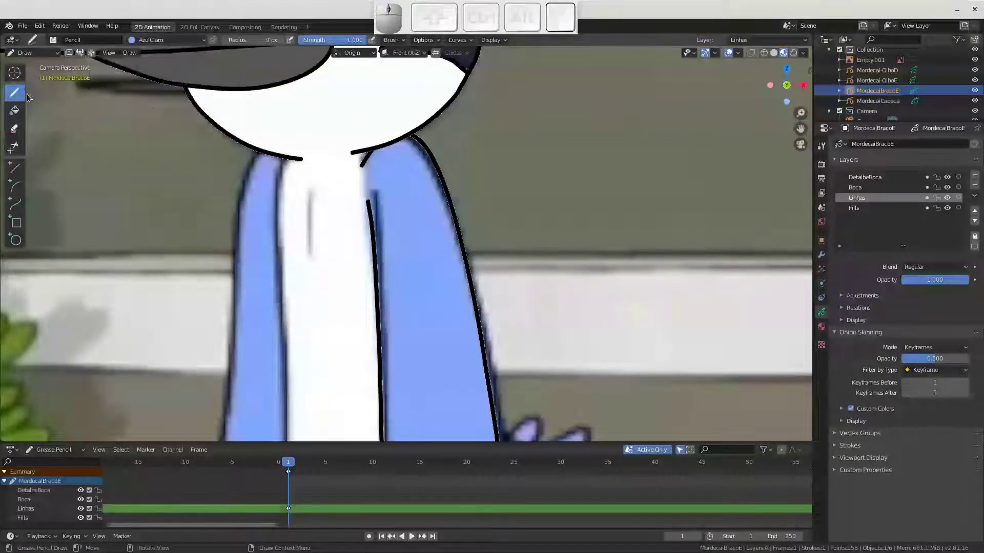
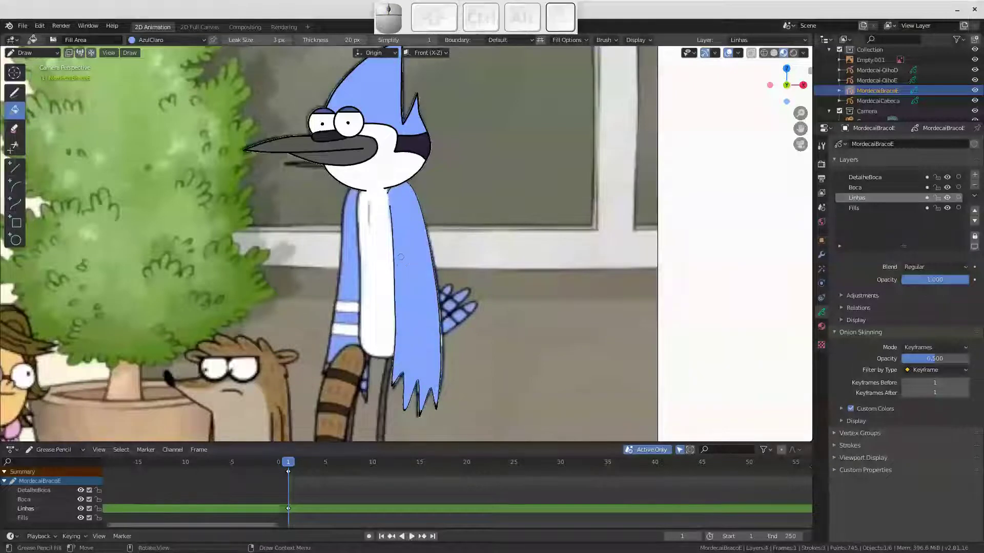
pyautogui.press('ctrl+z')
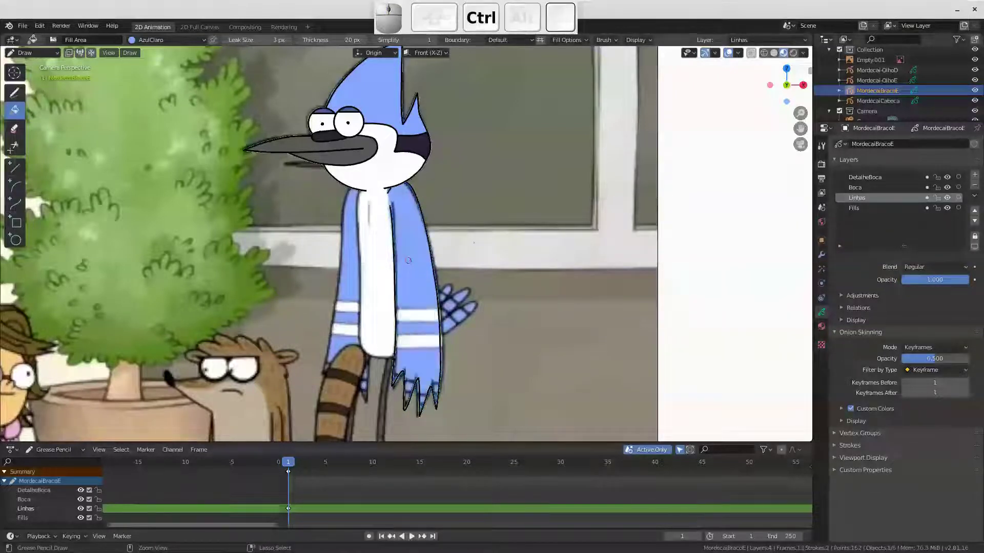
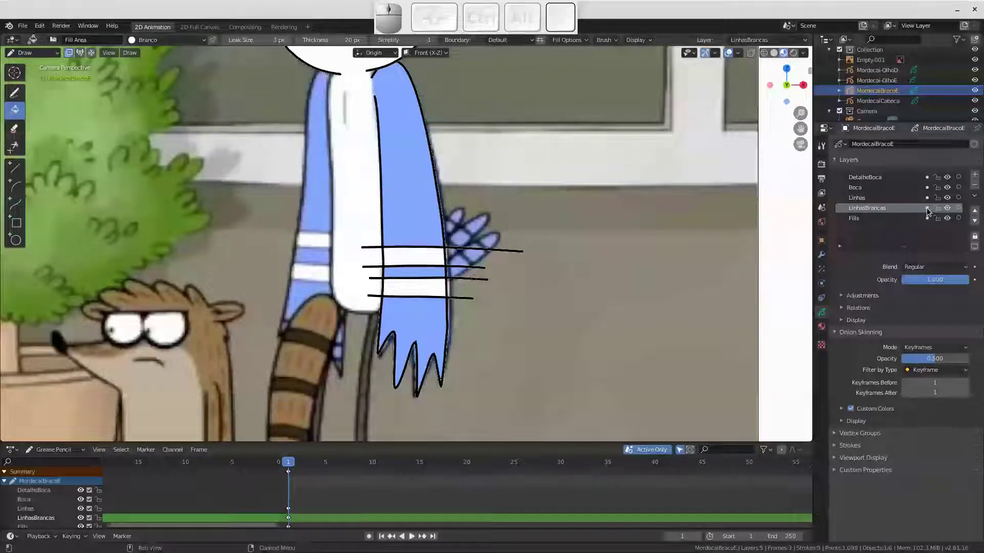
# Hide the white stripe guide lines and switch back to the black Linha material
pyautogui.click(930, 211)
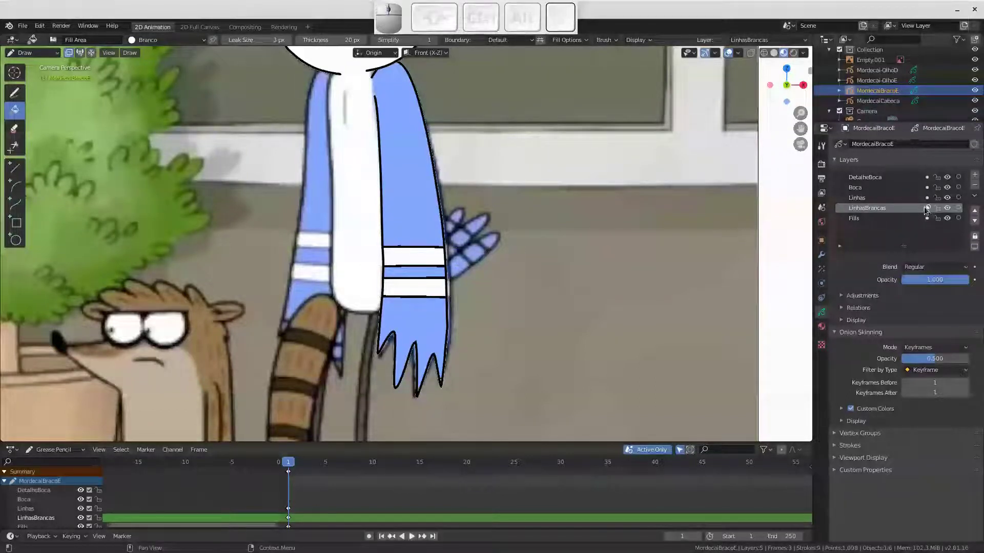
pyautogui.click(929, 211)
pyautogui.moveTo(931, 210); pyautogui.dragTo(897, 213)
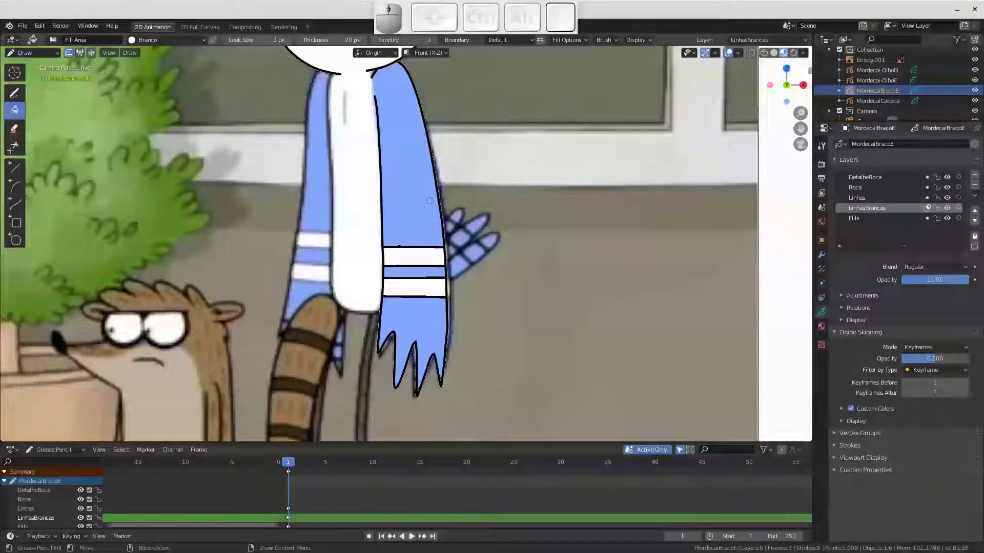
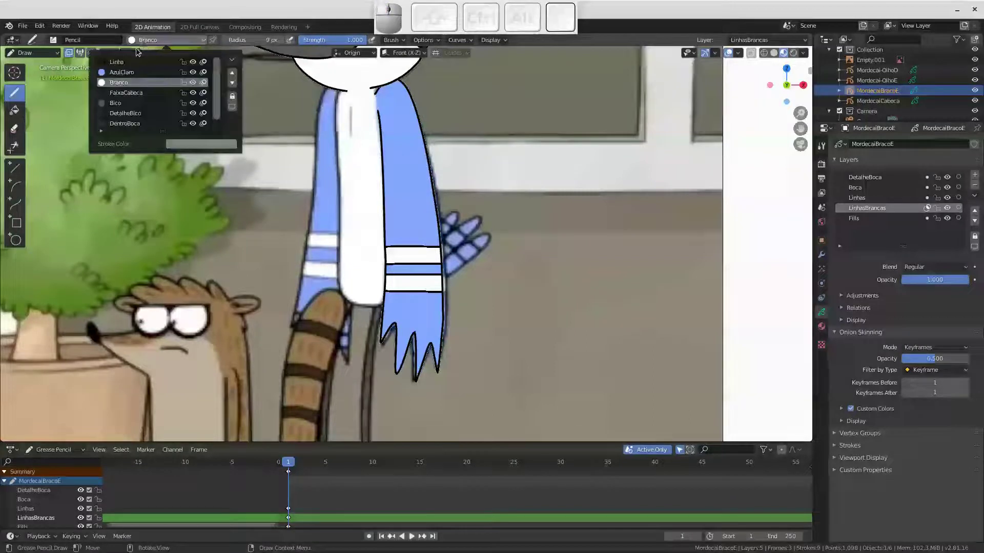
pyautogui.click(124, 64)
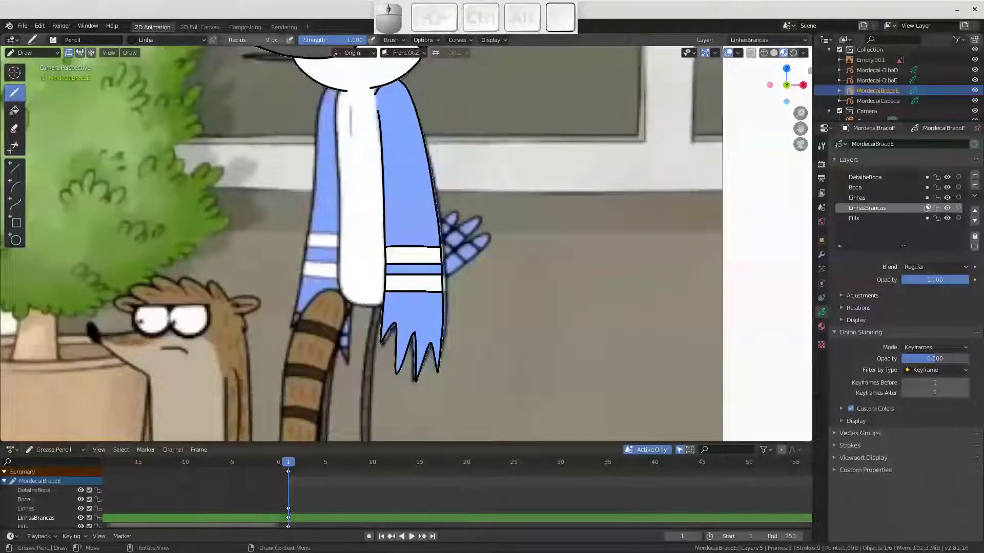
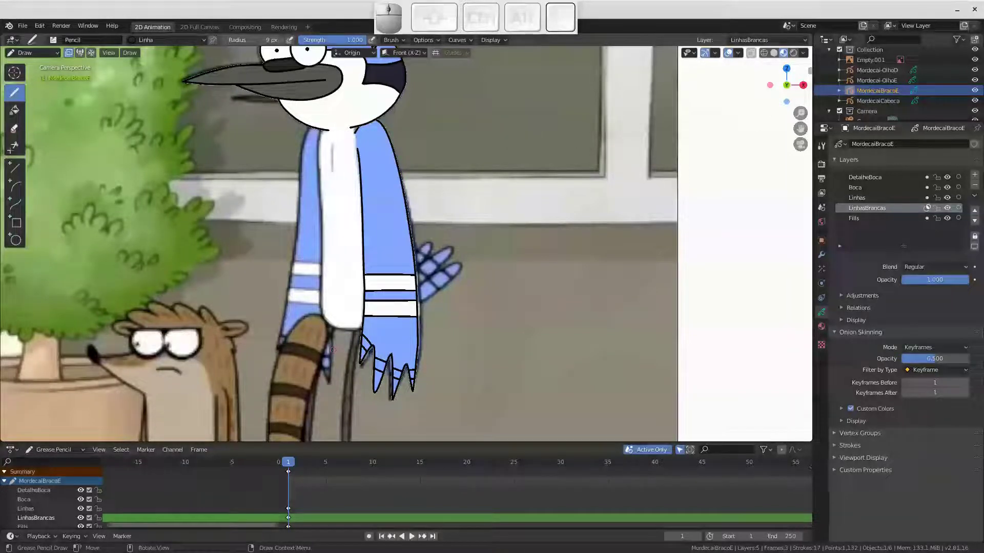
# In Edit Mode, box-select the old hand outline points and delete them
pyautogui.press('Right')
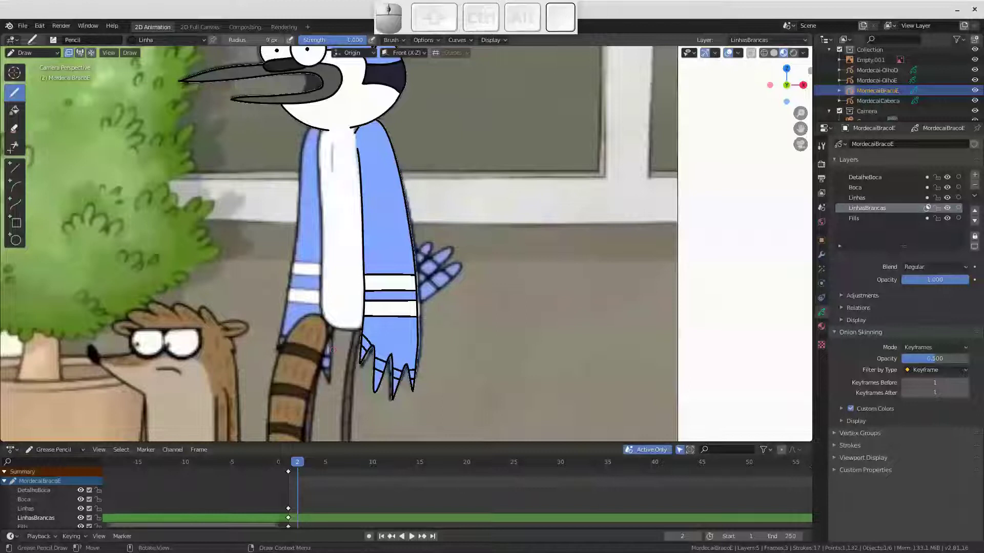
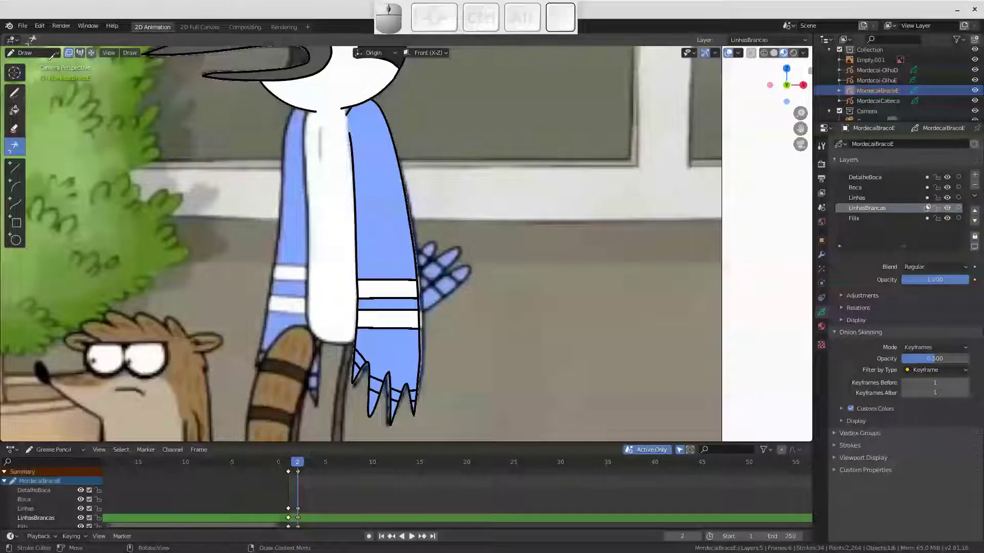
pyautogui.click(58, 61)
pyautogui.click(40, 80)
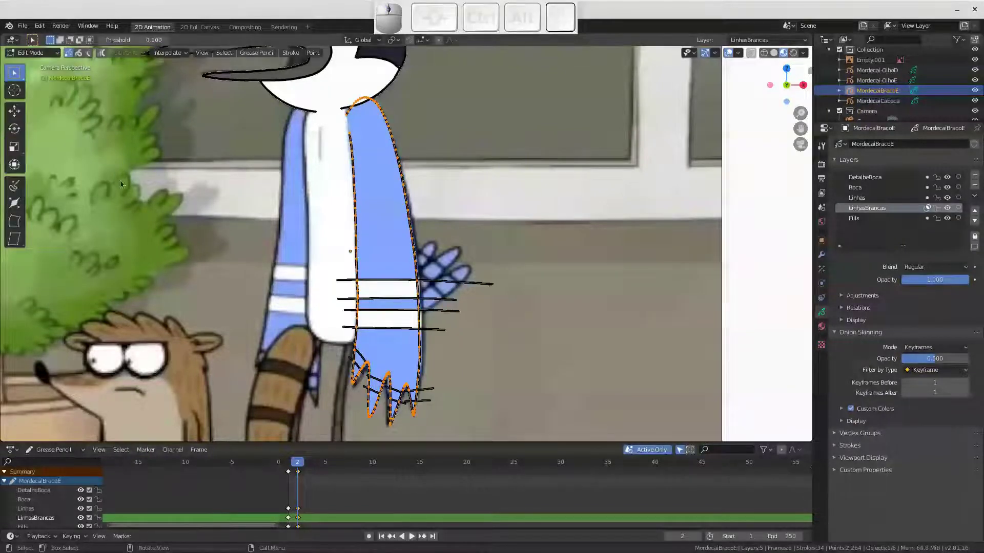
pyautogui.moveTo(335, 343); pyautogui.dragTo(448, 438)
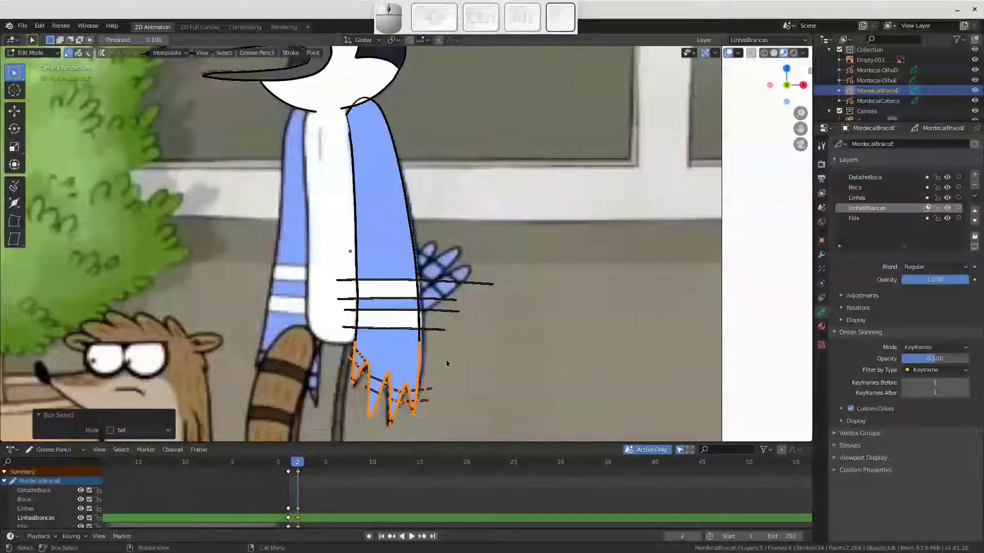
pyautogui.press('x')
pyautogui.click(441, 386)
# Return to Object Mode and zoom in on the lower end of the arm
pyautogui.middleClick(395, 346)
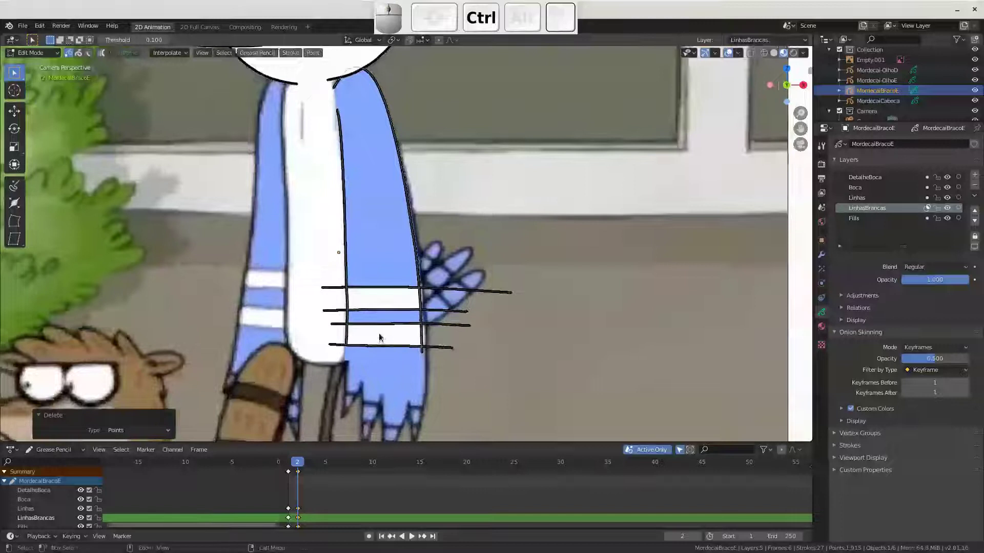
pyautogui.press('Tab')
pyautogui.moveTo(417, 347); pyautogui.dragTo(481, 271)
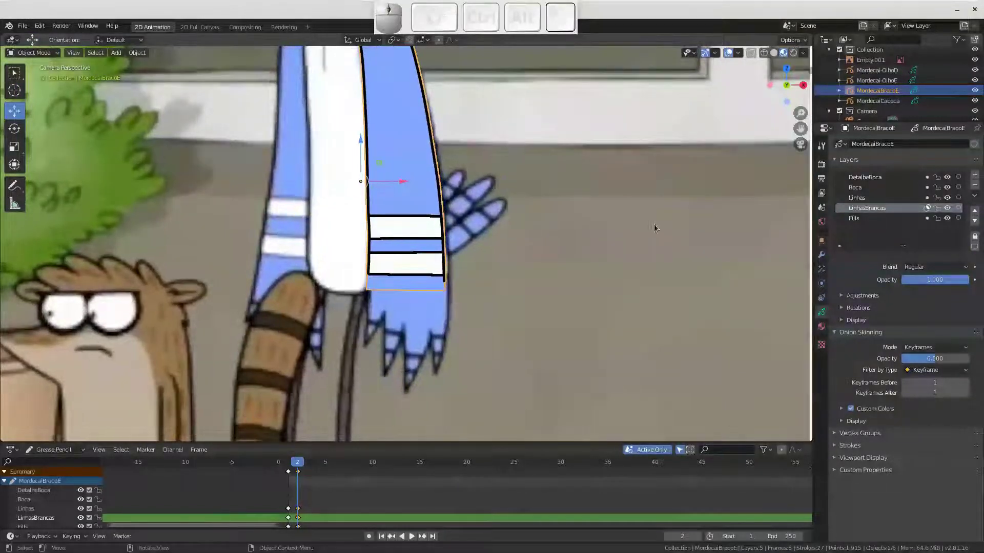
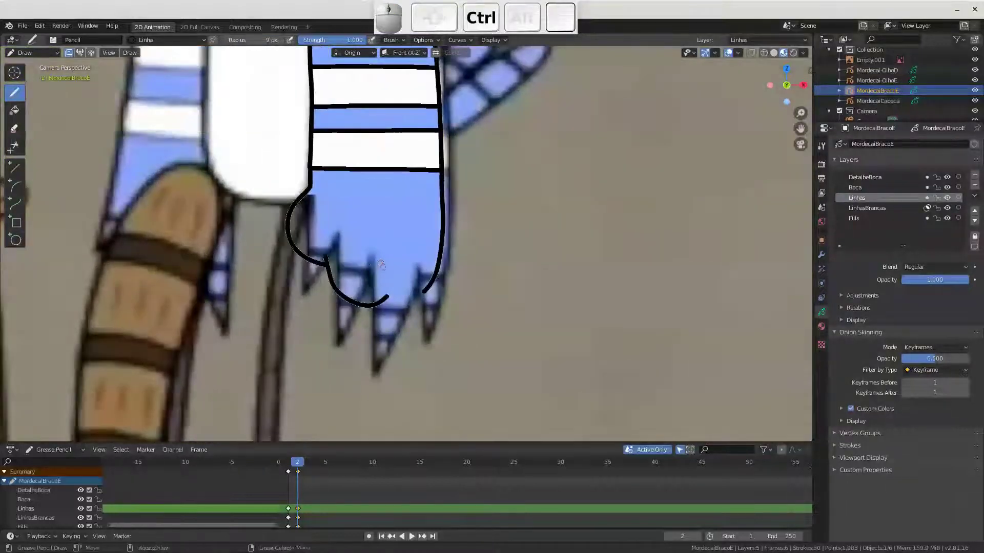
# Switch to Sculpt Mode to shape the new hand outline
pyautogui.press('ctrl+Tab')
pyautogui.click(376, 359)
# Shrink the Push brush and round the hand outline into a finger shape
pyautogui.press('f')
pyautogui.click(391, 335)
pyautogui.moveTo(377, 294); pyautogui.dragTo(335, 263)
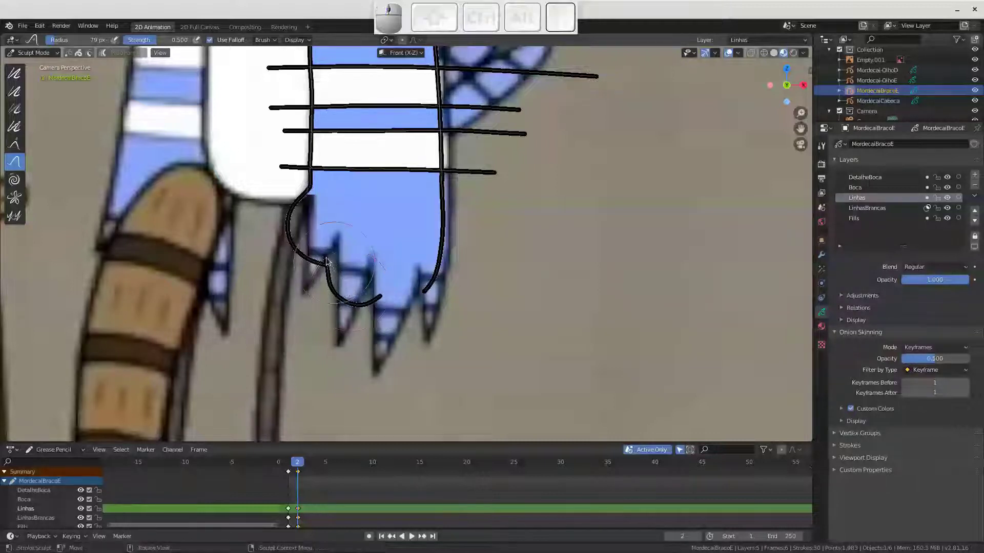
pyautogui.moveTo(323, 258); pyautogui.dragTo(363, 299)
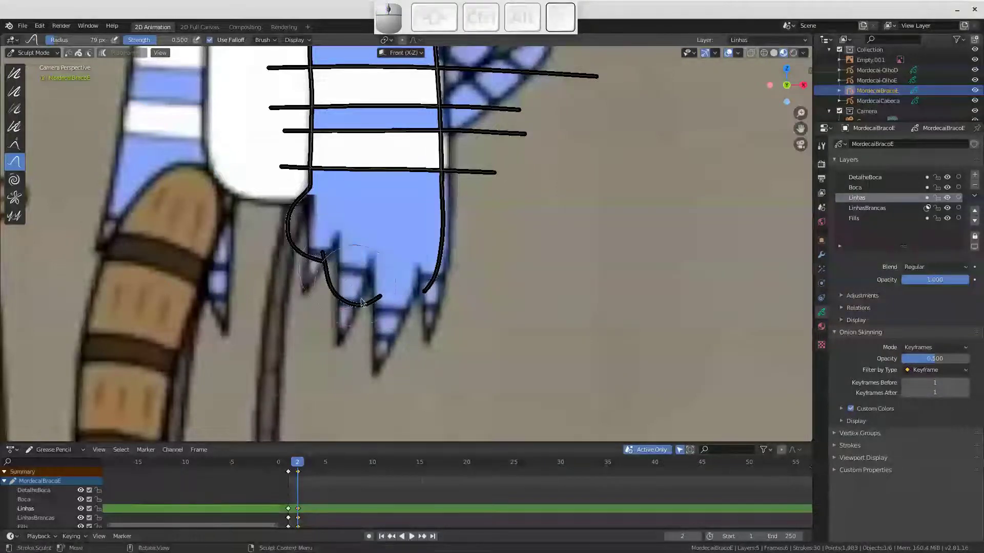
pyautogui.click(361, 298)
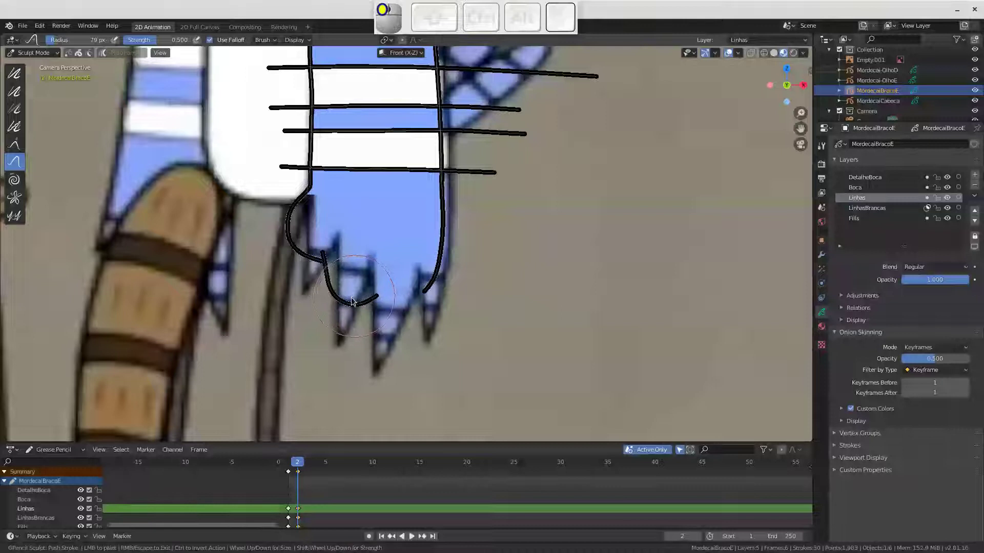
# Reframe the hand and head back toward Draw mode
pyautogui.middleClick(374, 300)
pyautogui.click(378, 299)
pyautogui.middleClick(341, 235)
pyautogui.click(46, 57)
pyautogui.middleClick(36, 96)
# Pull the finger stroke end points onto the hand outline
pyautogui.click(34, 100)
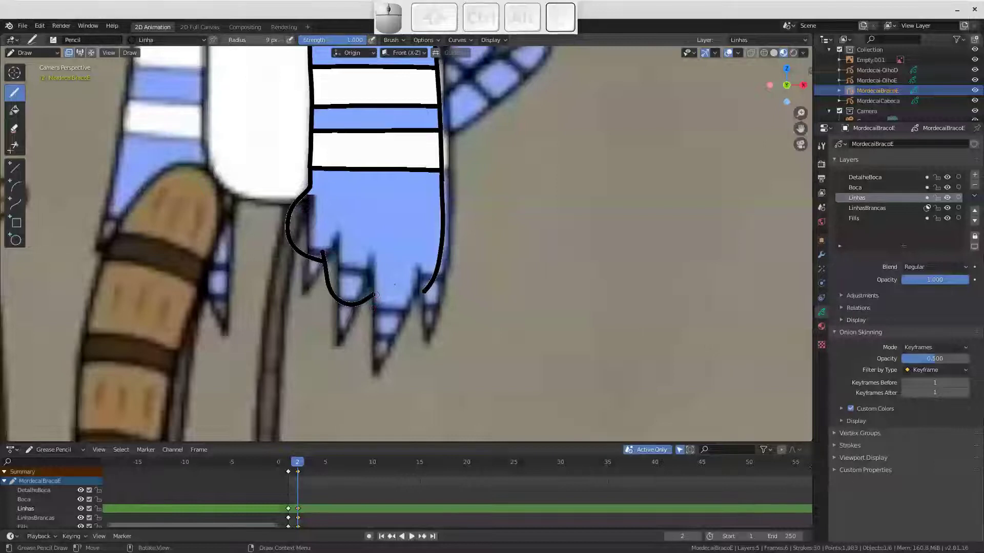
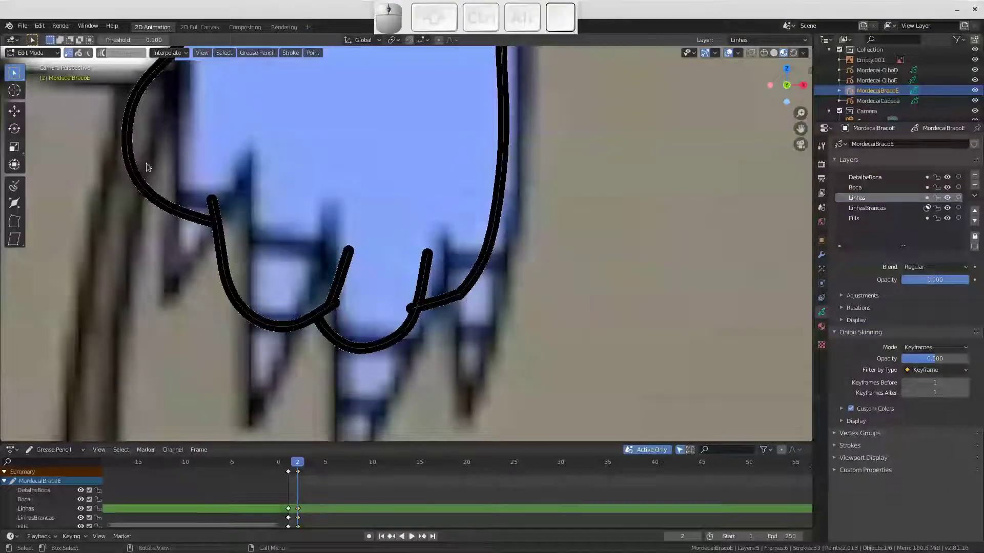
pyautogui.click(337, 305)
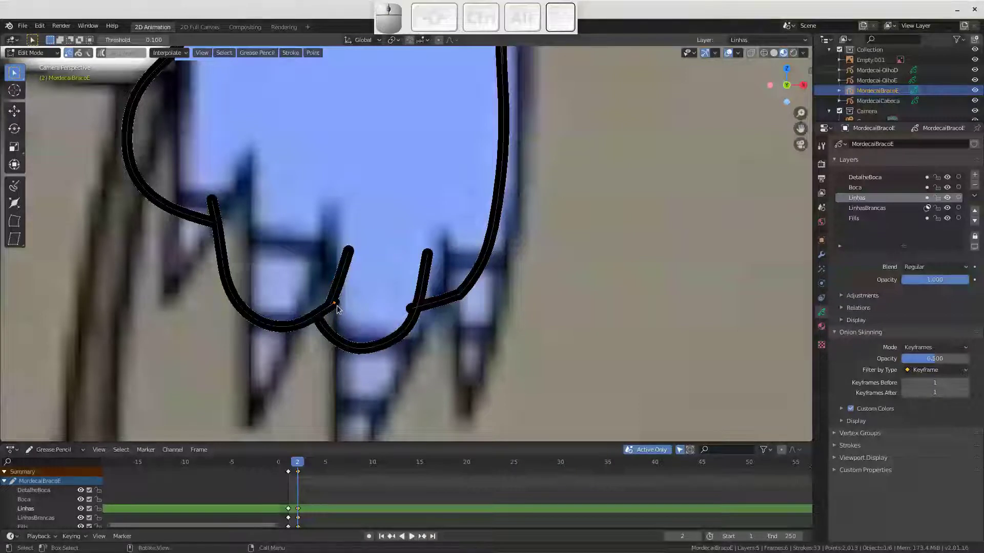
pyautogui.press('x')
pyautogui.moveTo(339, 309); pyautogui.dragTo(325, 322)
pyautogui.click(335, 311)
pyautogui.press('space')
pyautogui.click(334, 309)
pyautogui.press('ctrl+j')
pyautogui.click(341, 307)
pyautogui.press('x')
pyautogui.click(337, 305)
# Move the remaining finger points so the finger joins the palm cleanly
pyautogui.click(347, 287)
pyautogui.press('^')
pyautogui.press('x')
pyautogui.click(352, 281)
pyautogui.click(356, 256)
pyautogui.press('g')
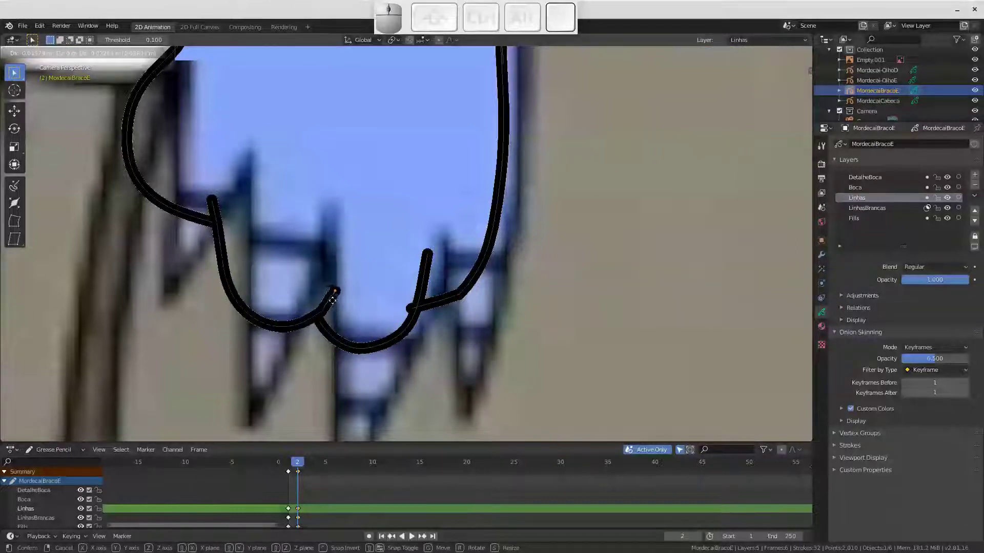
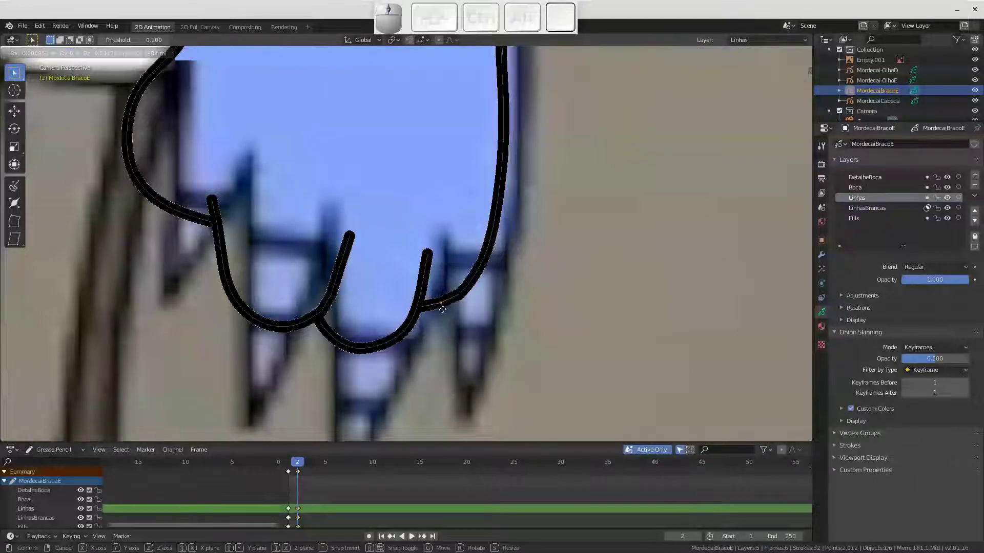
pyautogui.click(446, 311)
# Zoom back out to view the whole arm and hand
pyautogui.moveTo(407, 256); pyautogui.dragTo(394, 246)
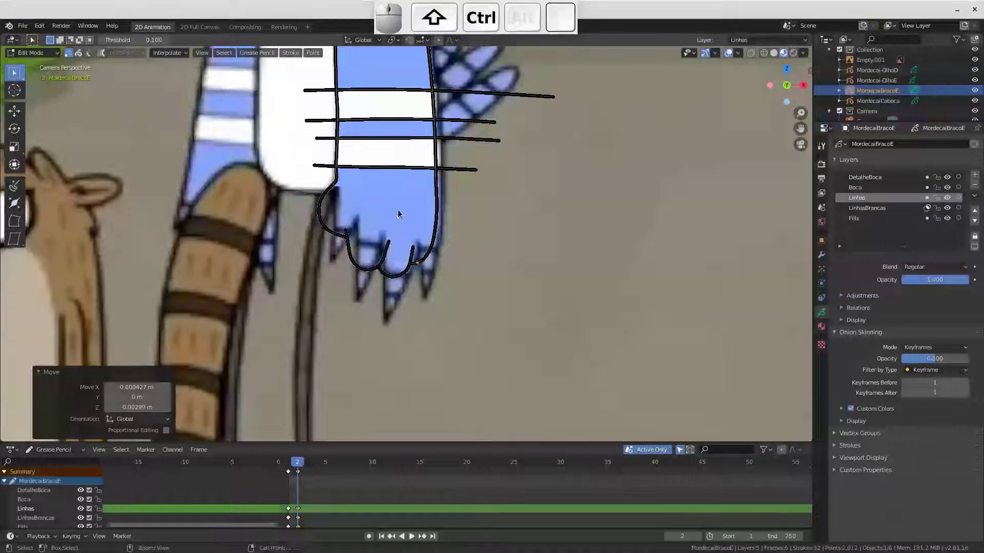
pyautogui.moveTo(390, 230); pyautogui.dragTo(342, 229)
pyautogui.click(338, 234)
pyautogui.click(319, 222)
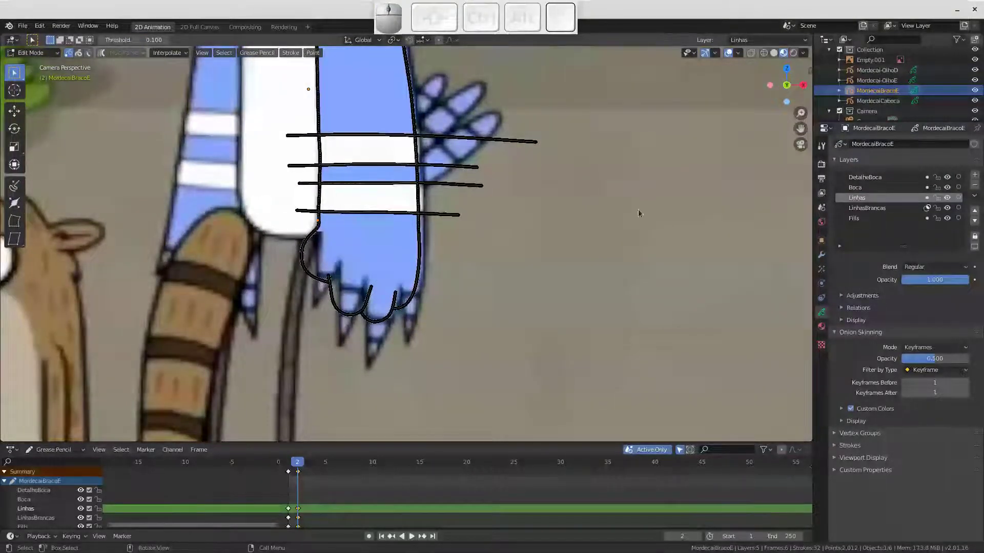
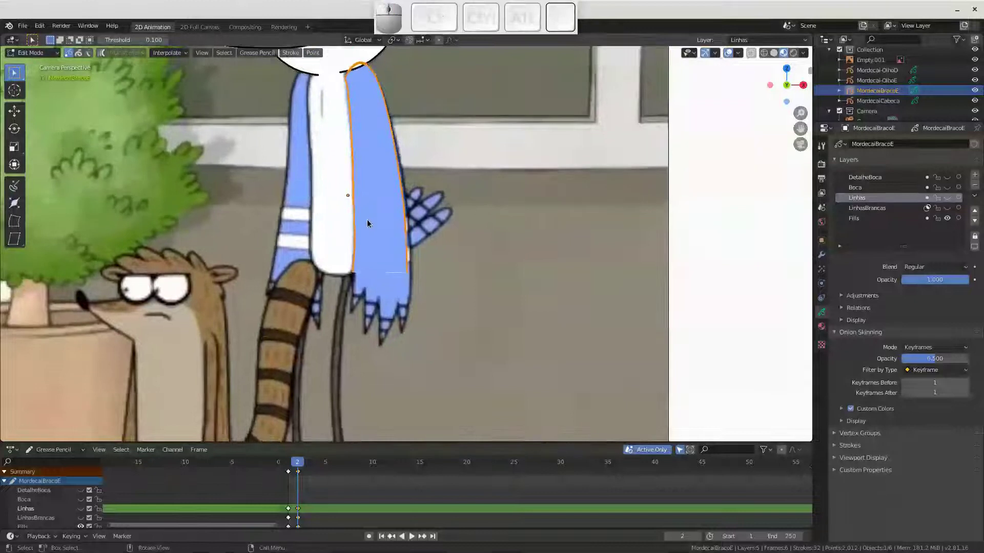
# Deselect the strokes and make the Fills layer active on MordecaiBracoE
pyautogui.press('x')
pyautogui.click(372, 220)
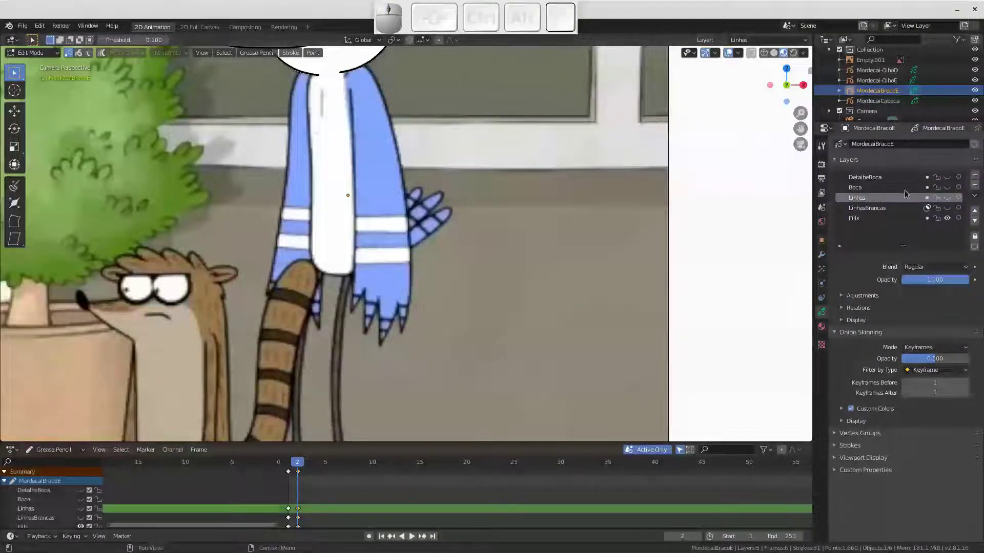
pyautogui.click(950, 201)
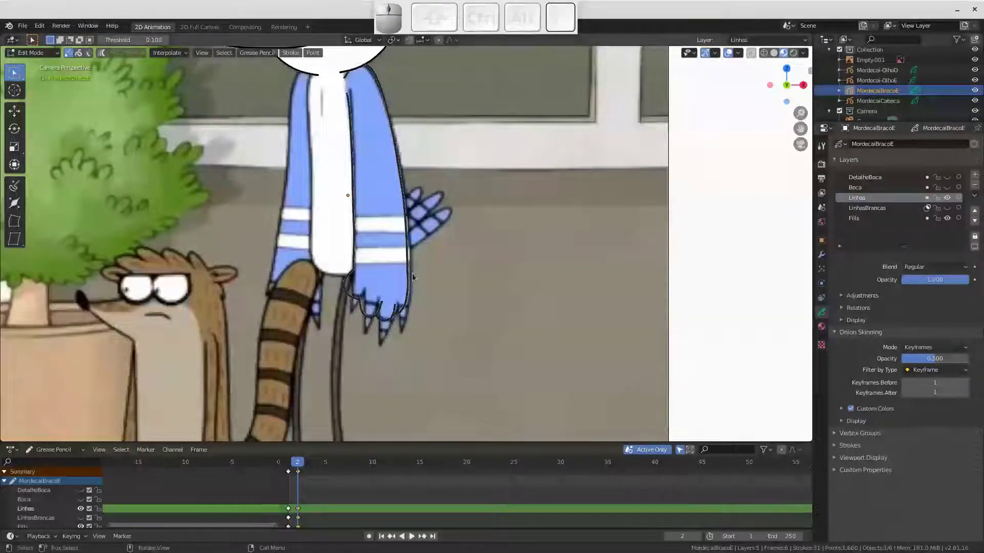
pyautogui.click(867, 219)
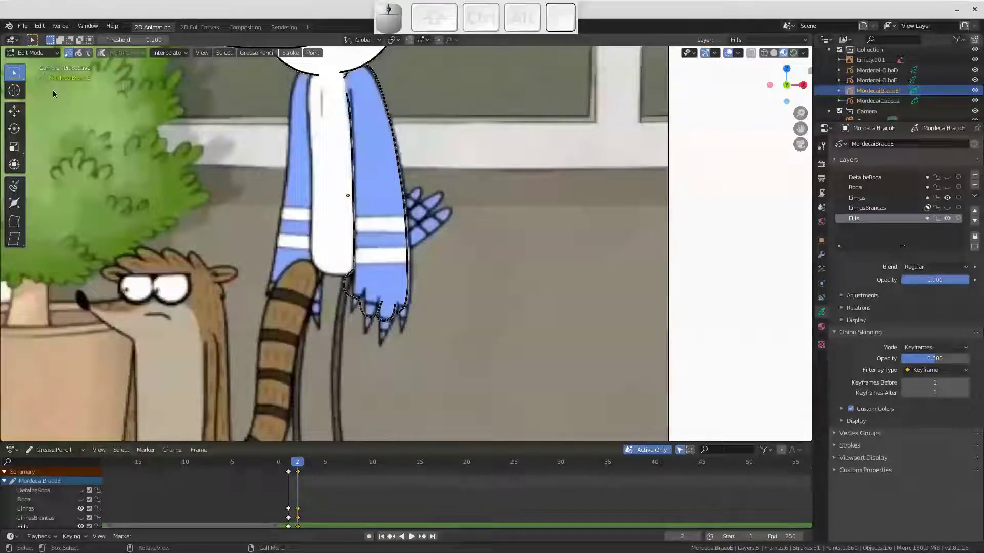
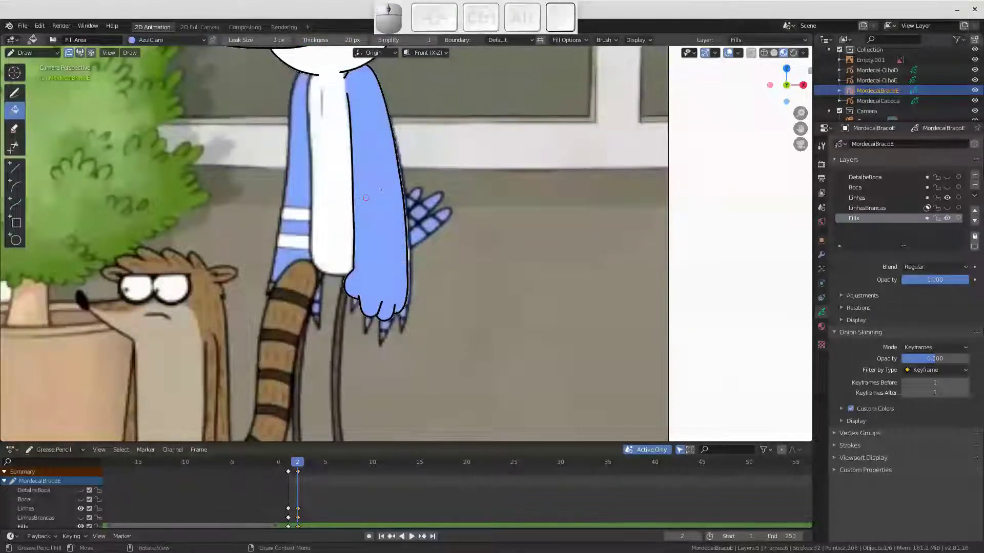
# Fill the hand with light blue and show the LinhasBrancas stripe lines again
pyautogui.click(950, 209)
pyautogui.click(953, 191)
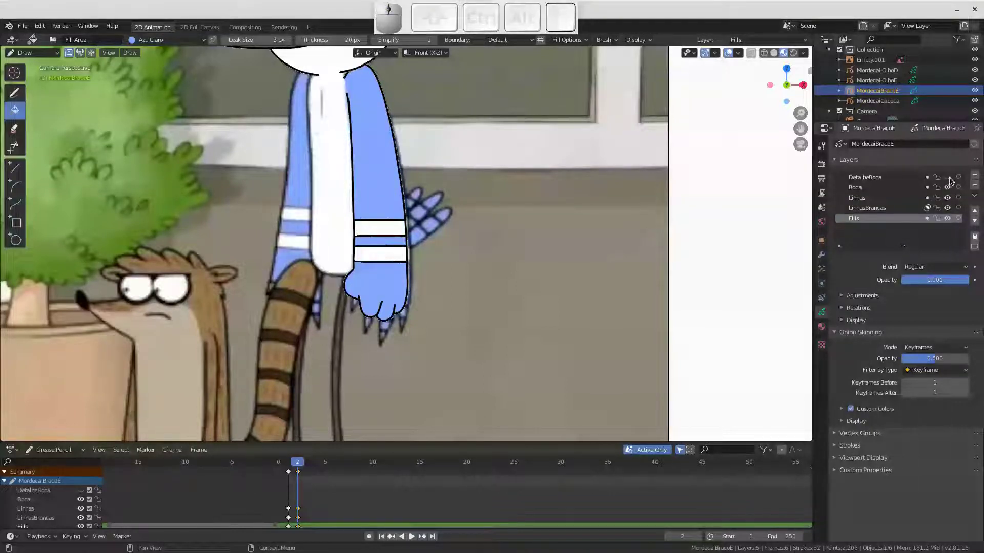
# Delete the unused DetalheBoca and Boca layers, then check frames 1 and 2
pyautogui.click(904, 178)
pyautogui.click(977, 187)
pyautogui.click(976, 186)
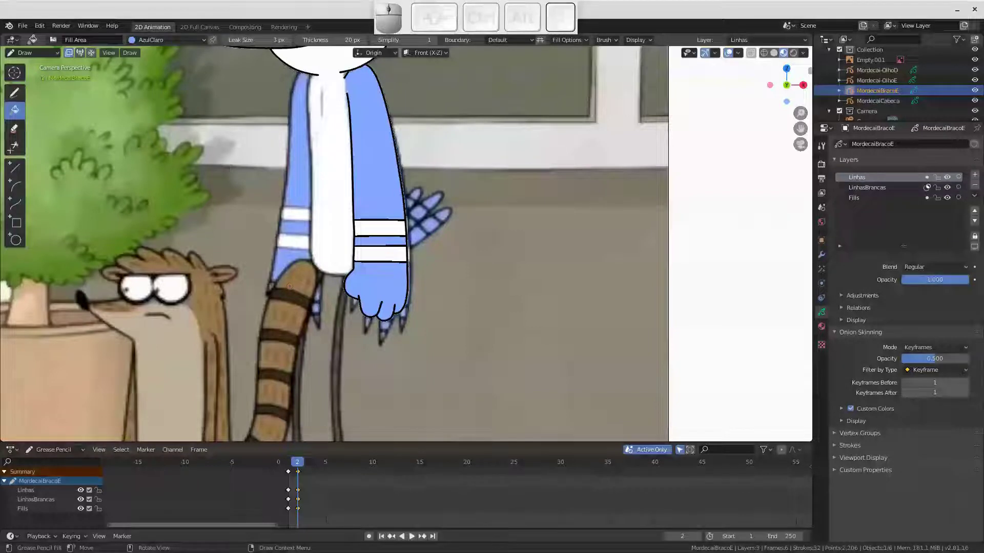
pyautogui.press('Left')
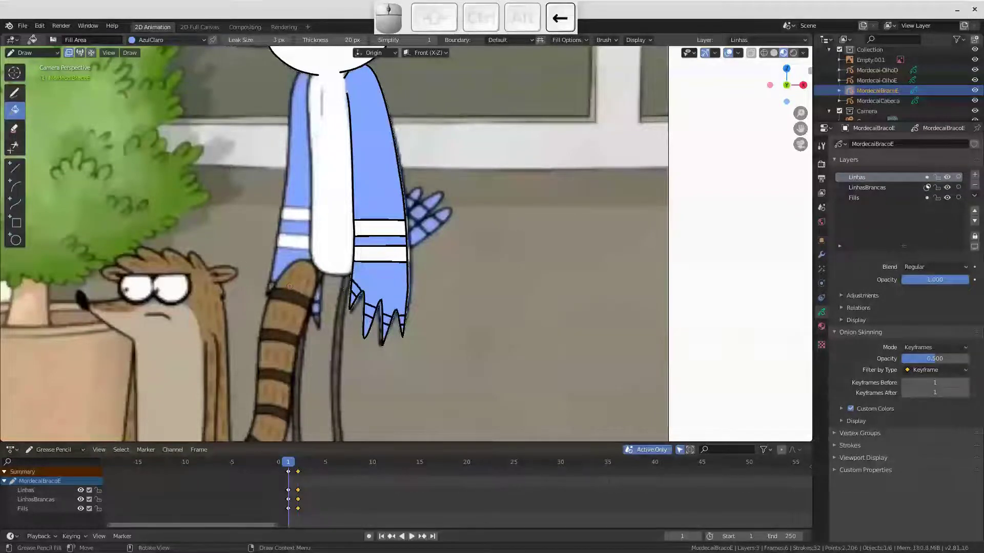
pyautogui.press('Return')
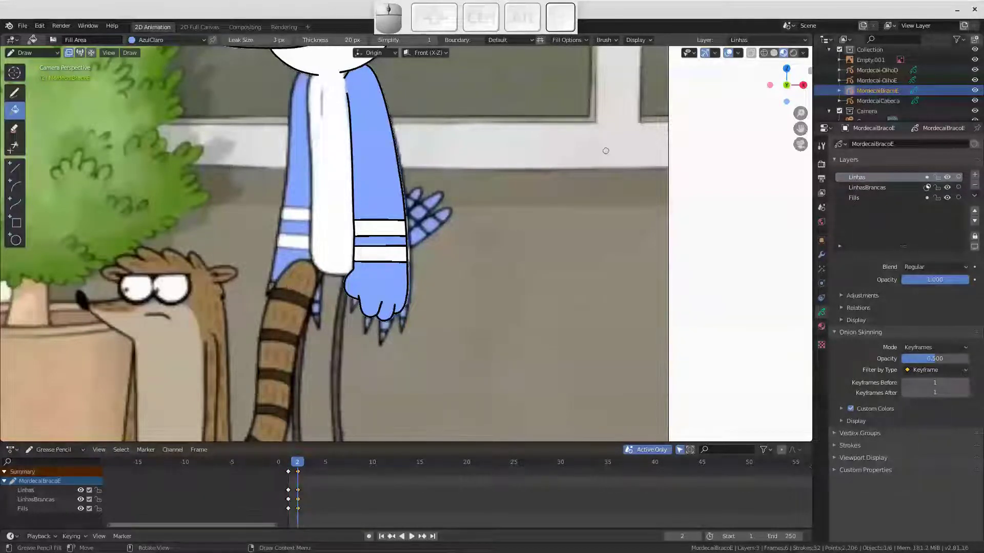
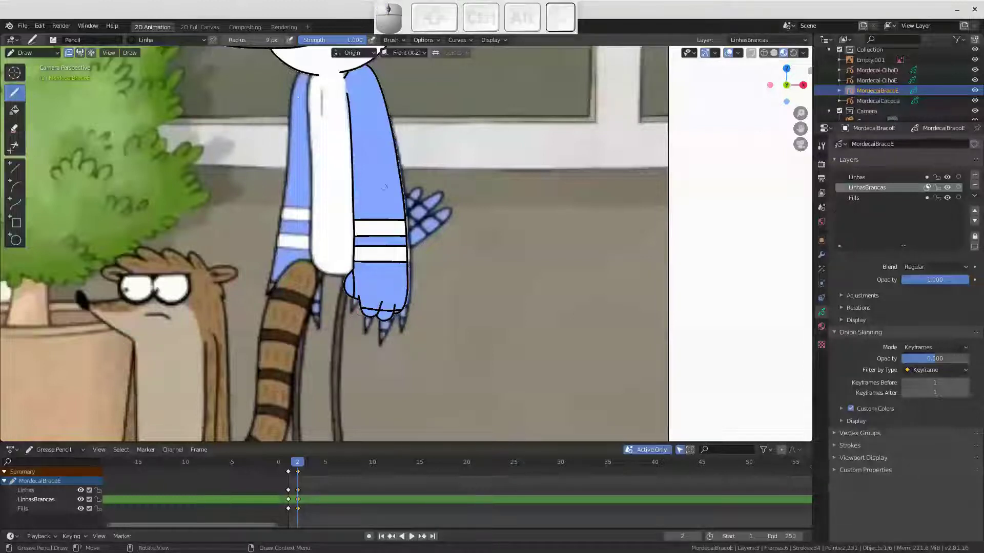
# Step through frames 1 and 2 to review the finished arm drawing
pyautogui.press('Left')
pyautogui.press('Return')
pyautogui.press('Right')
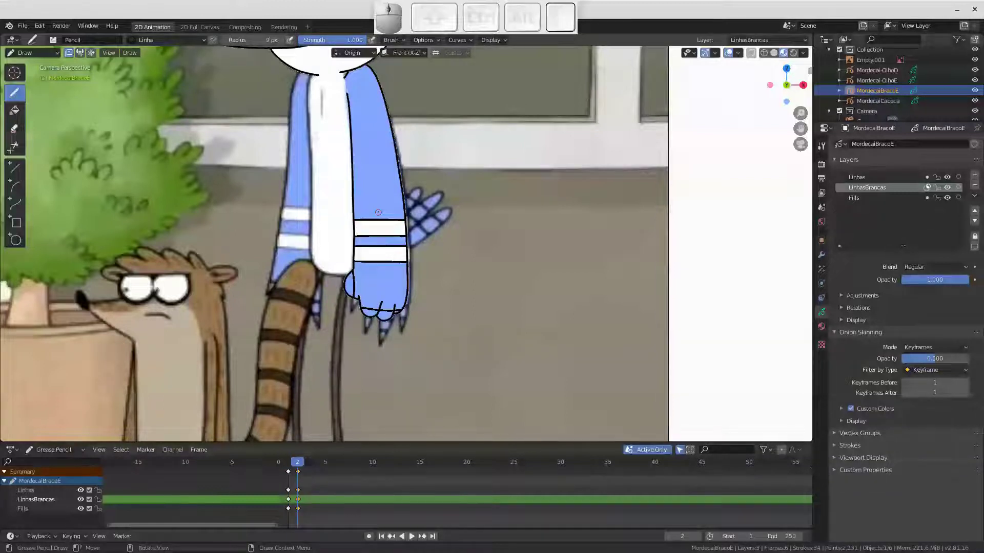
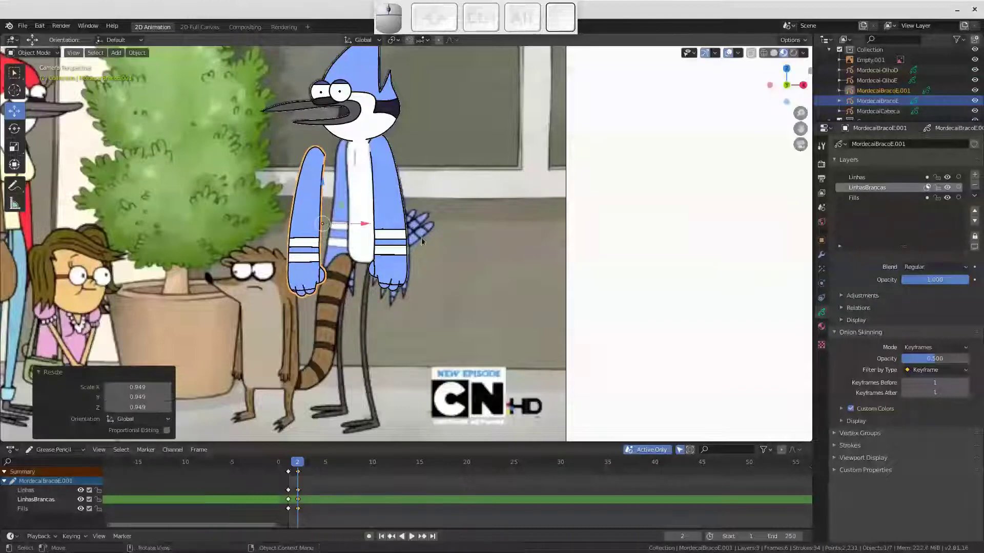
# Delete the duplicated arm copy and bring Mordecai closer in the viewport
pyautogui.press('x')
pyautogui.click(319, 255)
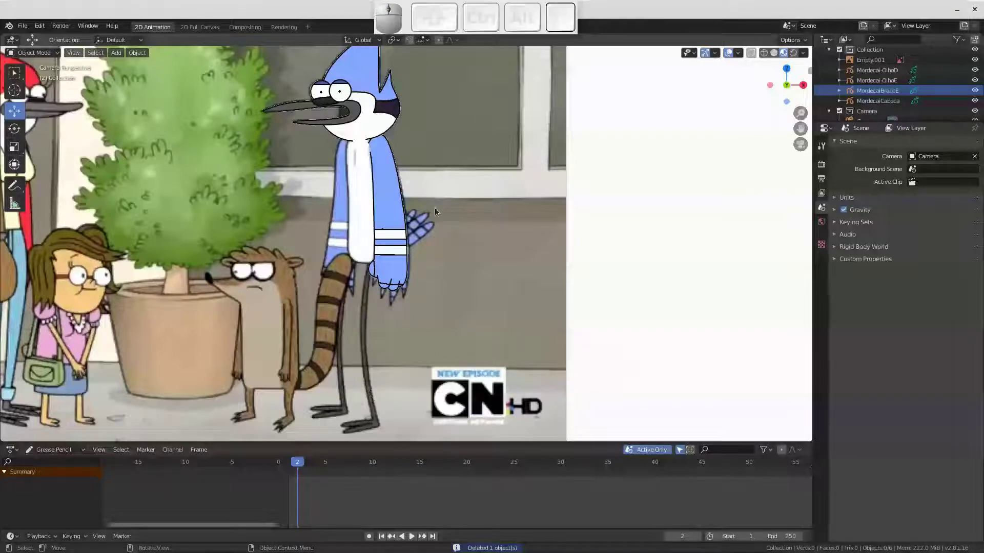
pyautogui.moveTo(369, 201); pyautogui.dragTo(369, 210)
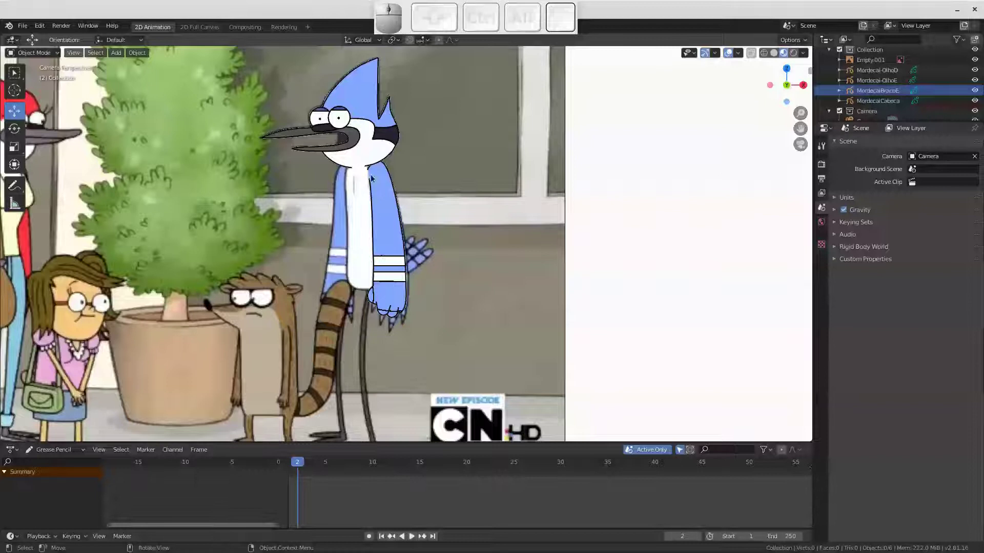
pyautogui.moveTo(382, 193); pyautogui.dragTo(387, 209)
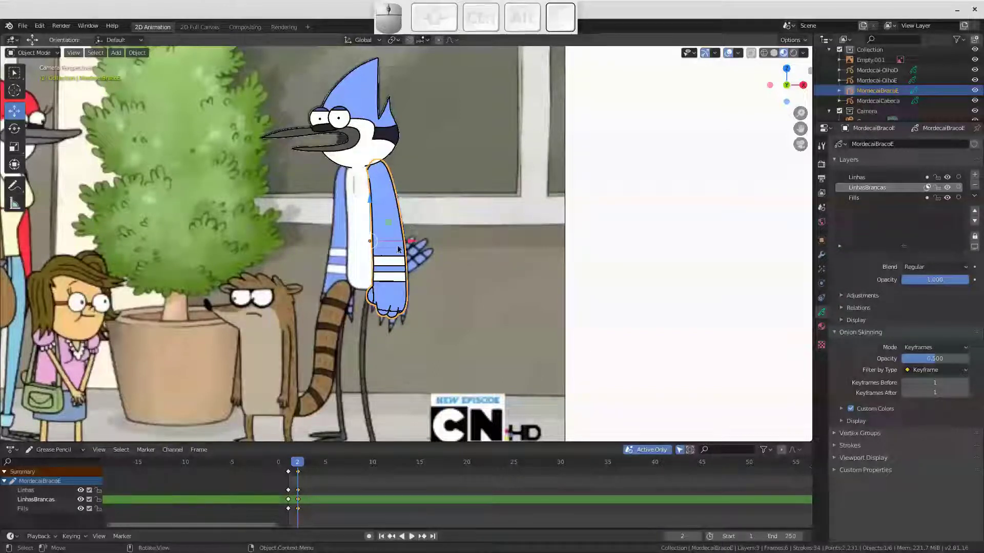
pyautogui.moveTo(368, 130); pyautogui.dragTo(340, 130)
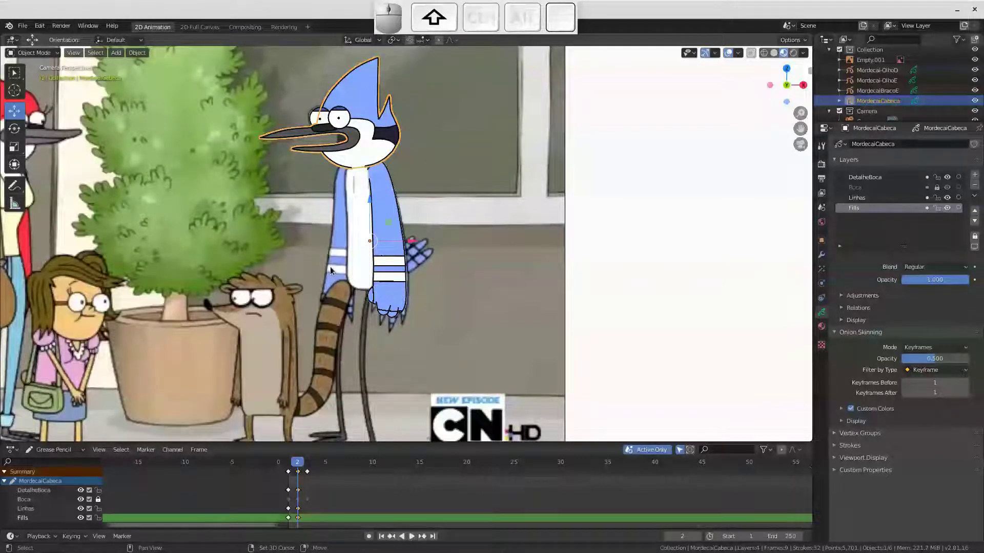
# Add a single-bone armature over Mordecai's chest and look through the scene camera again
pyautogui.press('shift+a')
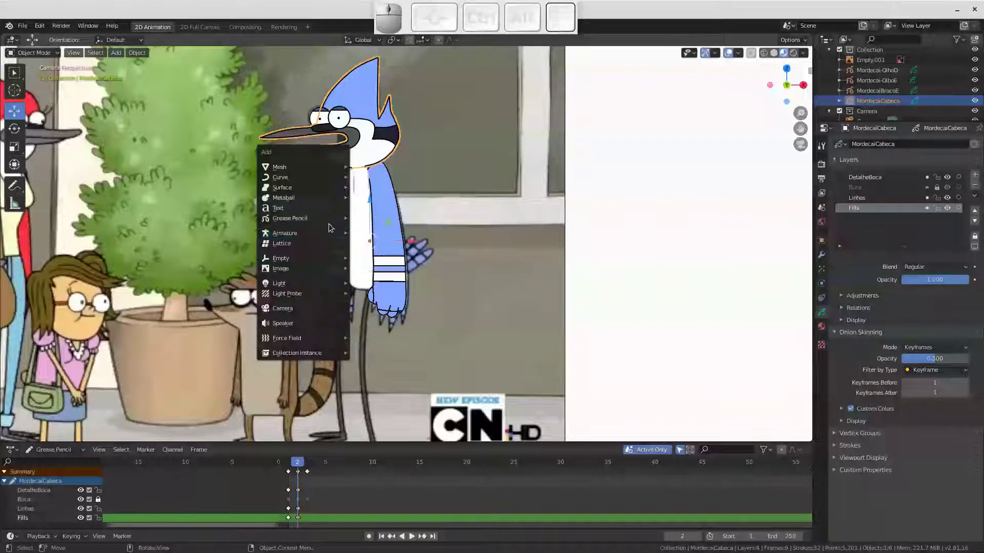
pyautogui.click(390, 234)
pyautogui.press('g')
pyautogui.press('Escape')
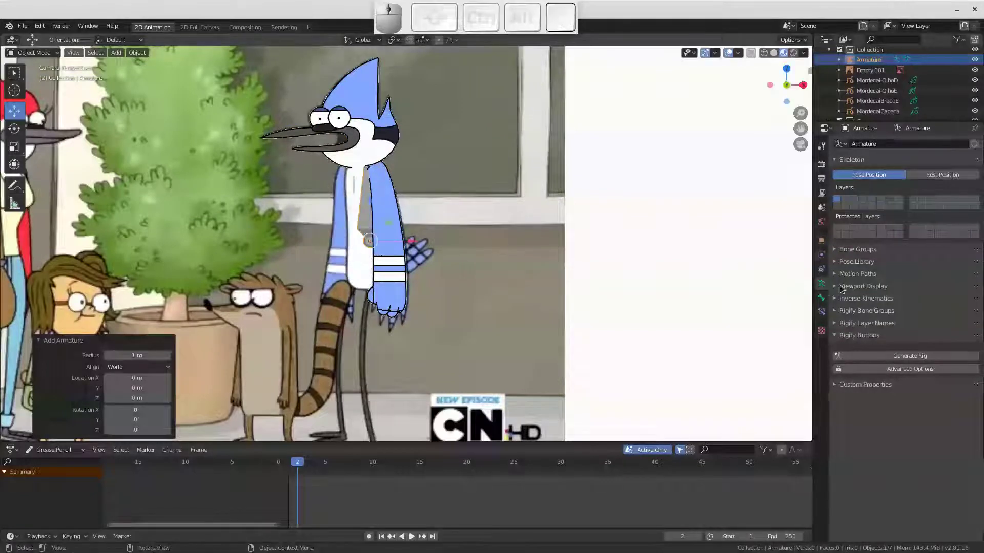
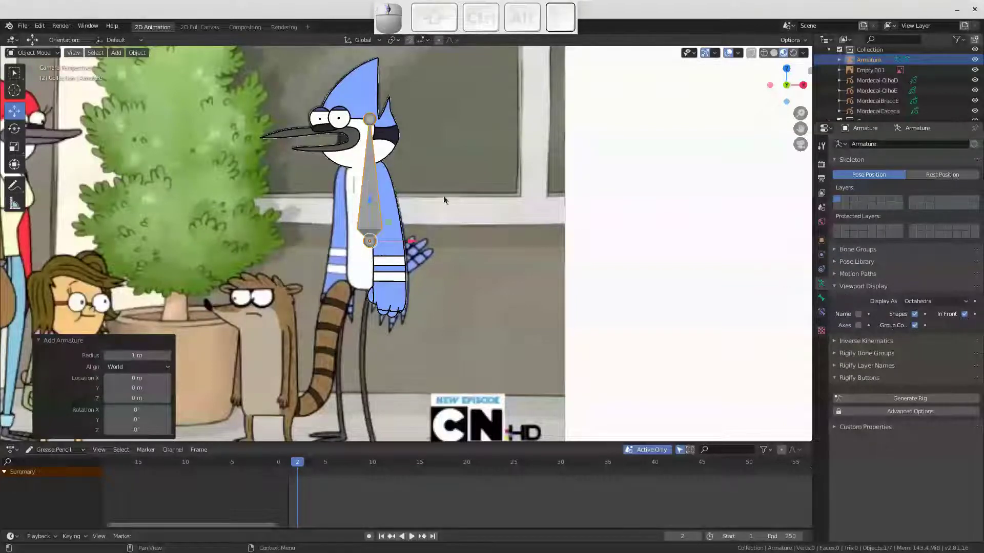
pyautogui.moveTo(366, 221); pyautogui.dragTo(416, 241)
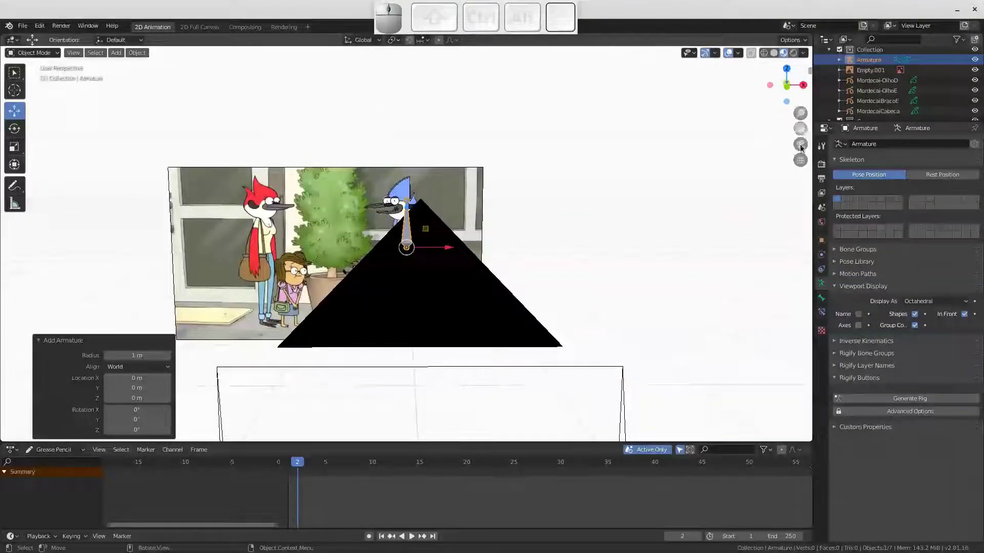
pyautogui.click(807, 151)
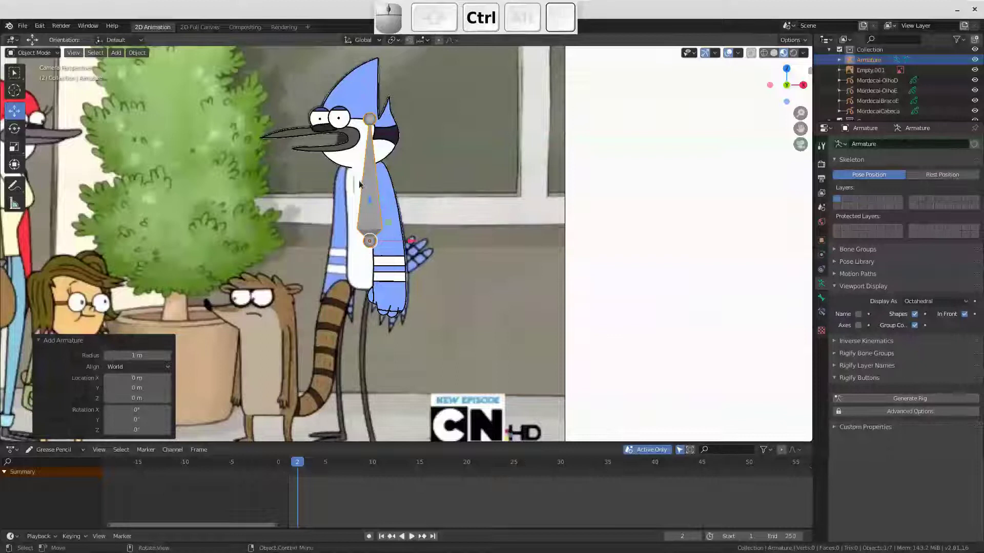
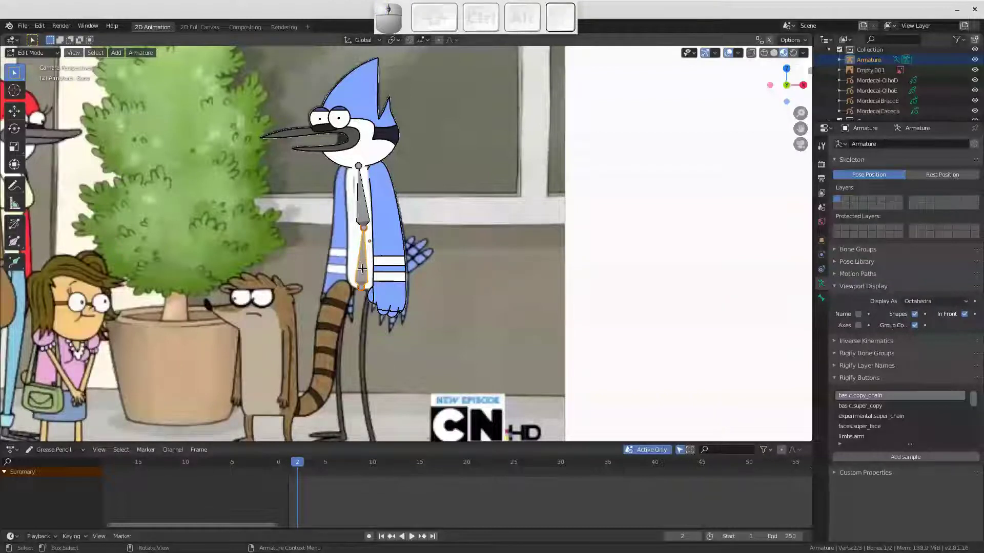
# Rename the torso bone to Bariga and switch its direction
pyautogui.press('F2')
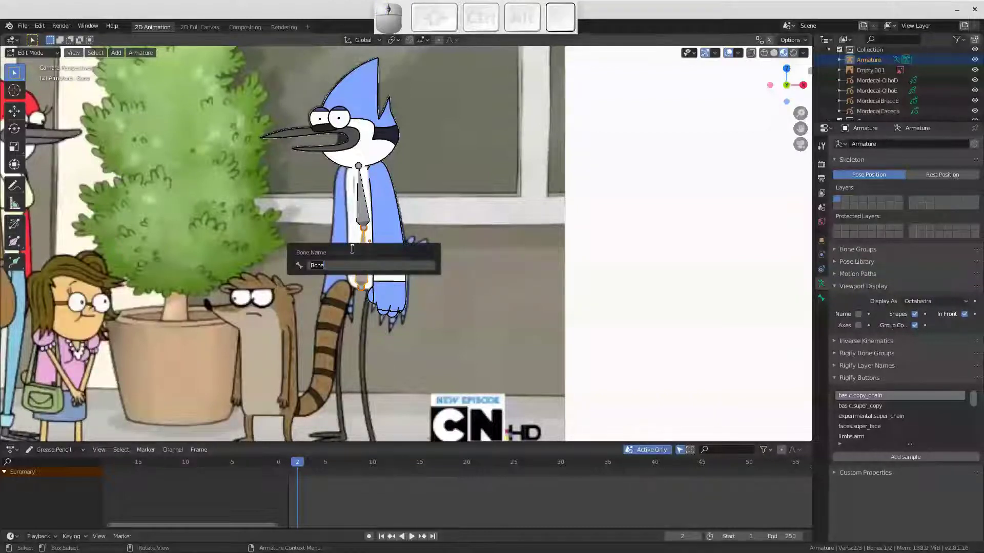
pyautogui.press('shift+b')
pyautogui.press('shift+a')
pyautogui.press('shift+r')
pyautogui.press('shift+i')
pyautogui.press('shift+g')
pyautogui.press('shift+a')
pyautogui.press('shift+Return')
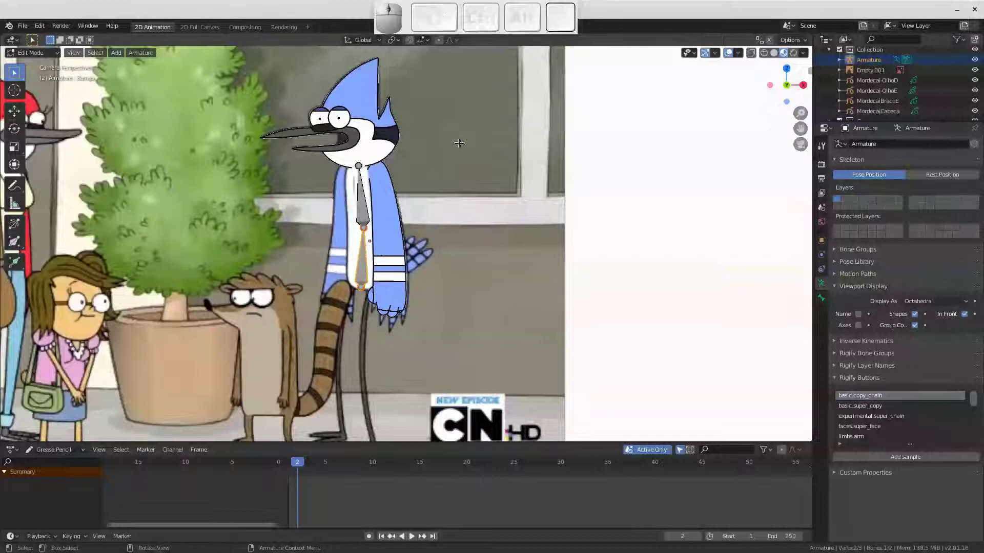
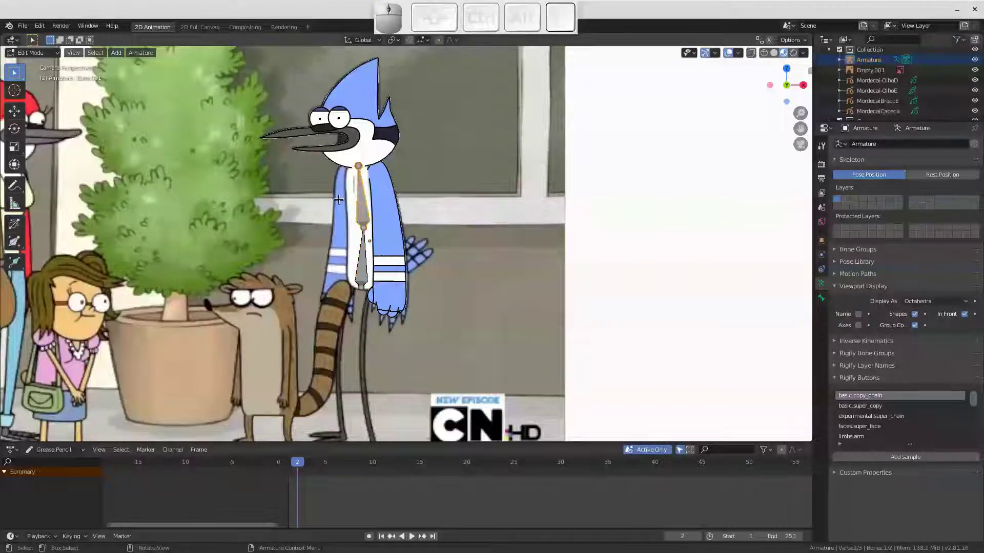
pyautogui.press('F2')
pyautogui.write('tr')
pyautogui.press('Return')
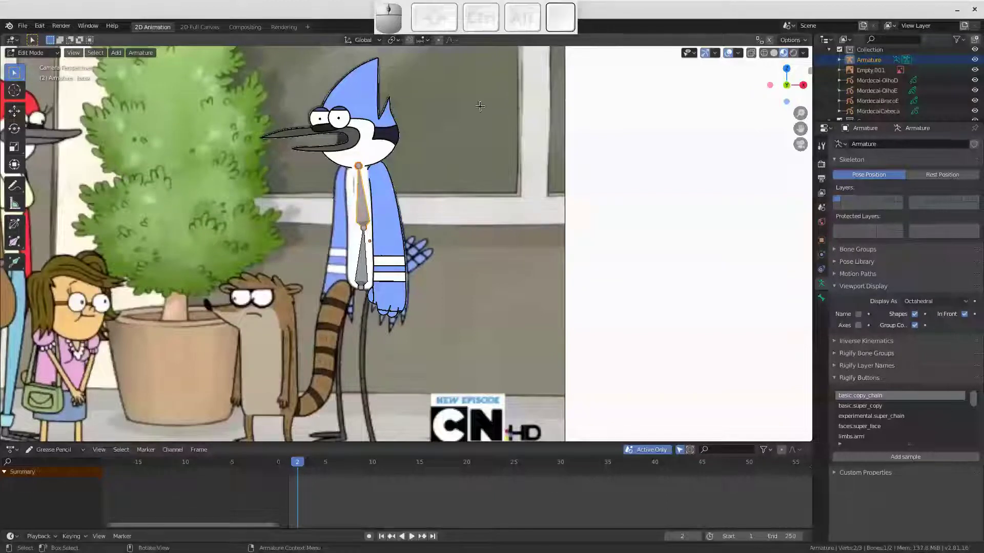
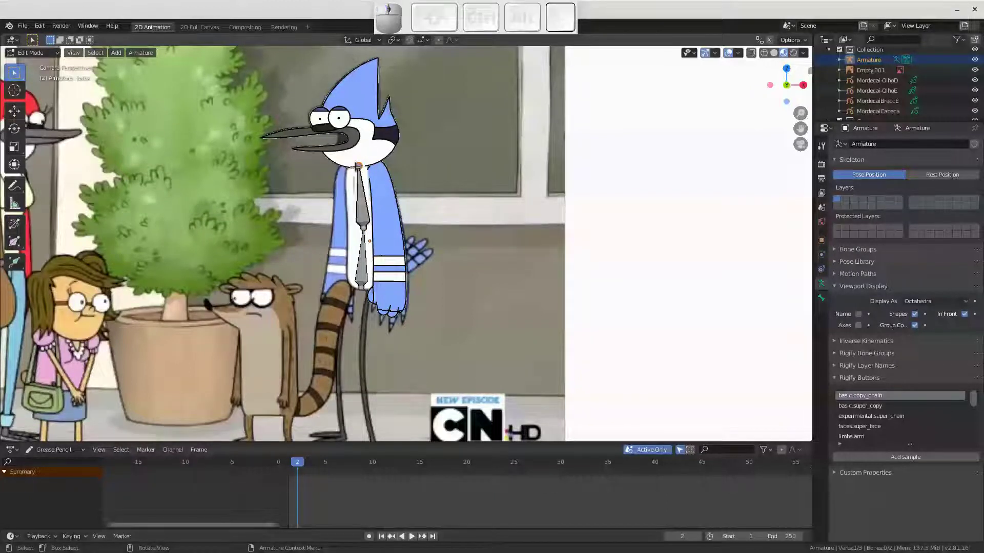
# Extrude a bone from the neck up to the head top and name it Cabca
pyautogui.press('e')
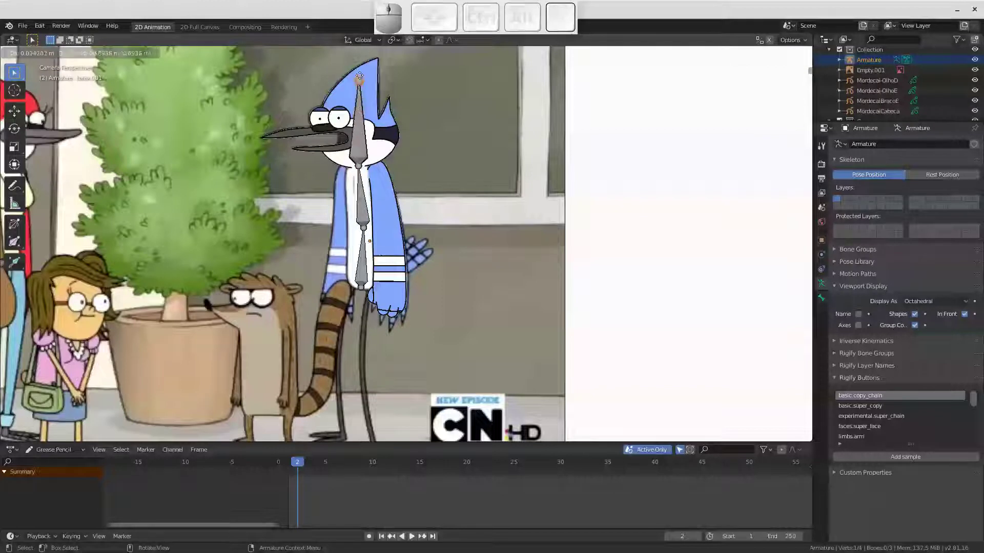
pyautogui.press('z')
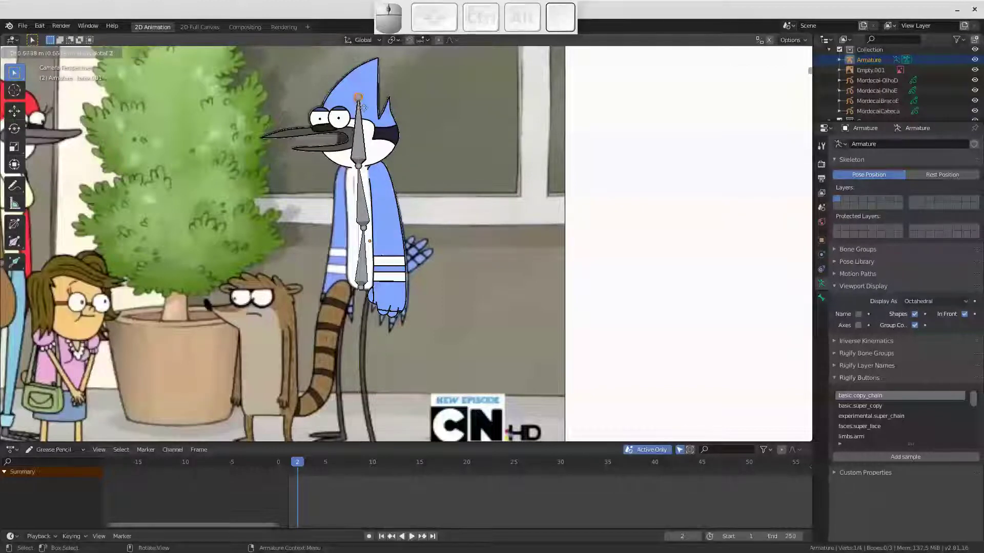
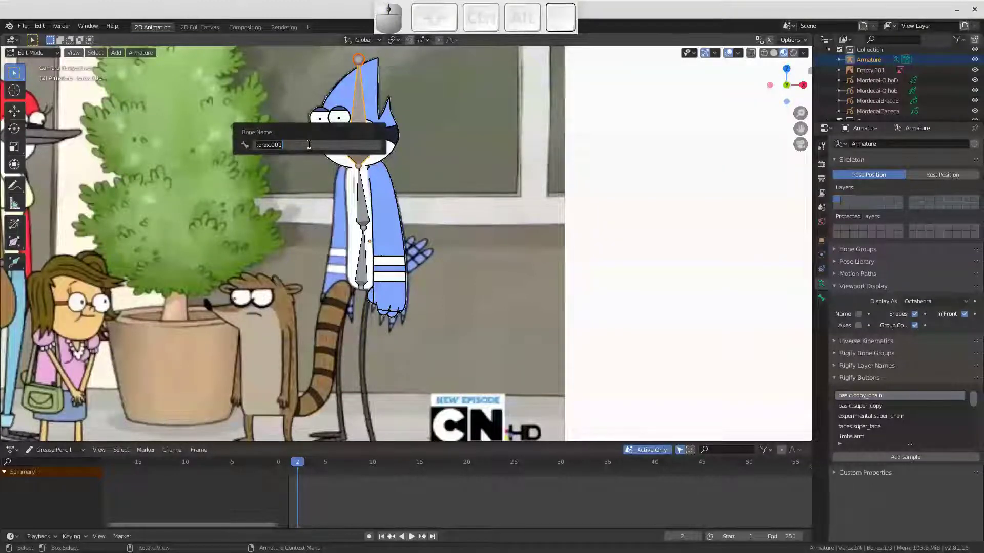
pyautogui.press('shift+c')
pyautogui.press('shift+a')
pyautogui.press('shift+b')
pyautogui.press('shift+c')
pyautogui.press('shift+a')
pyautogui.press('shift+Return')
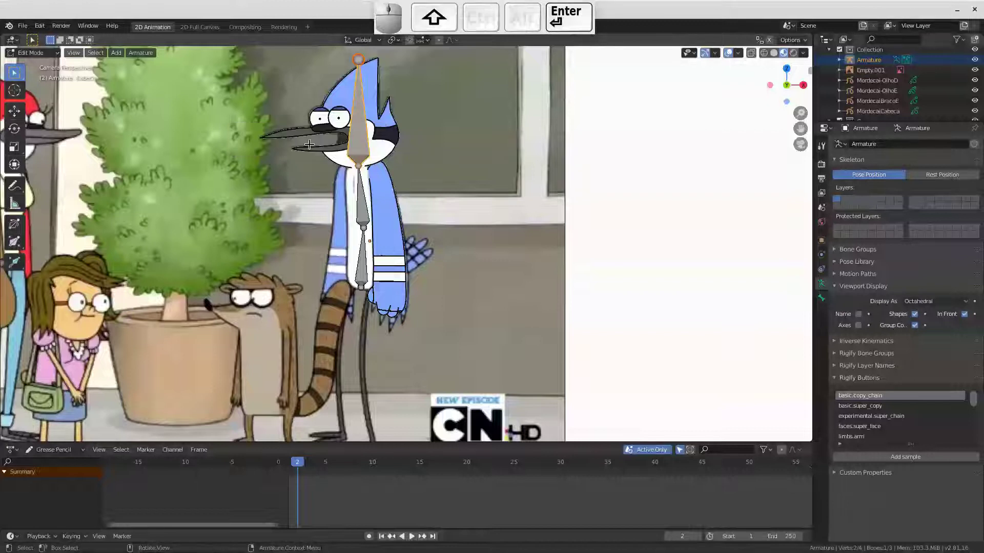
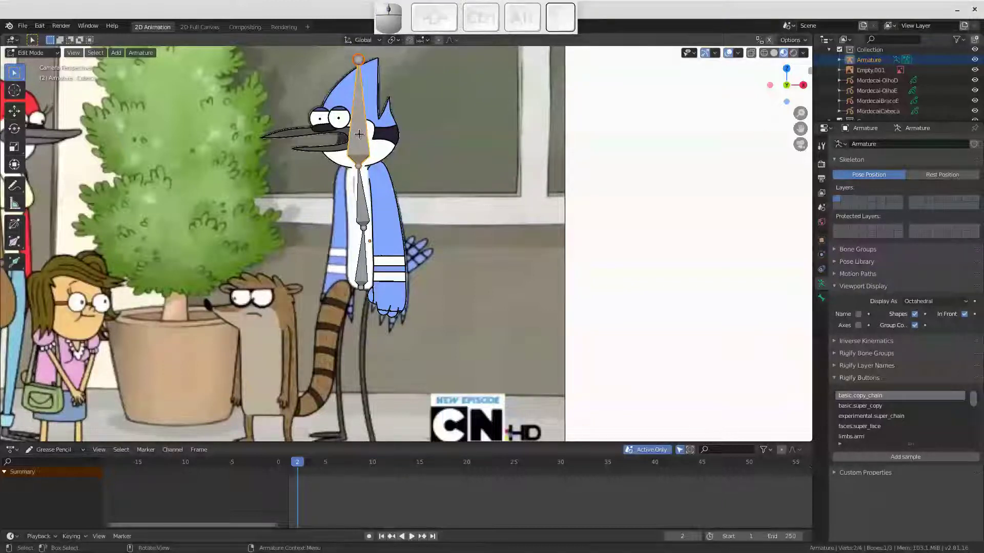
# Duplicate the head bone and move the copy onto Mordecai's arm
pyautogui.press('shift+d')
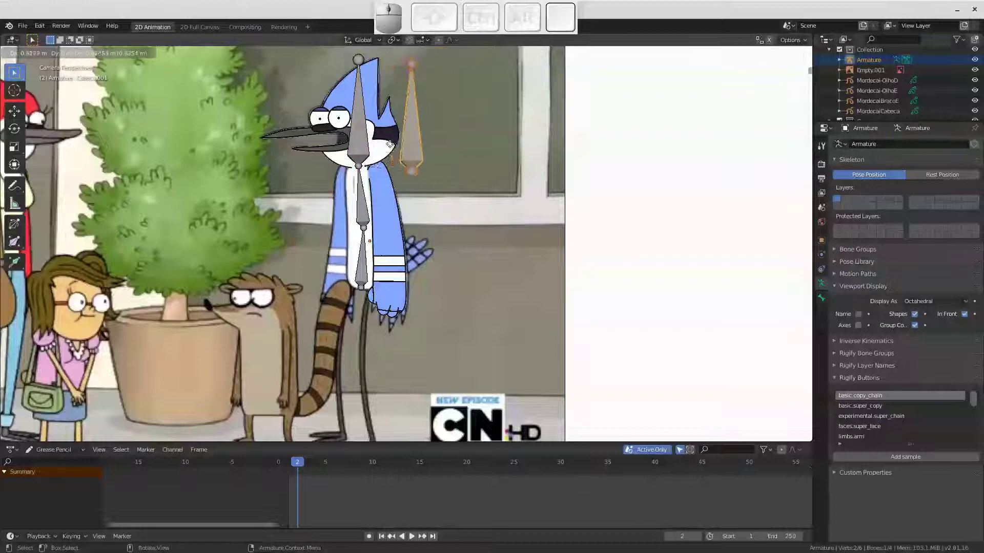
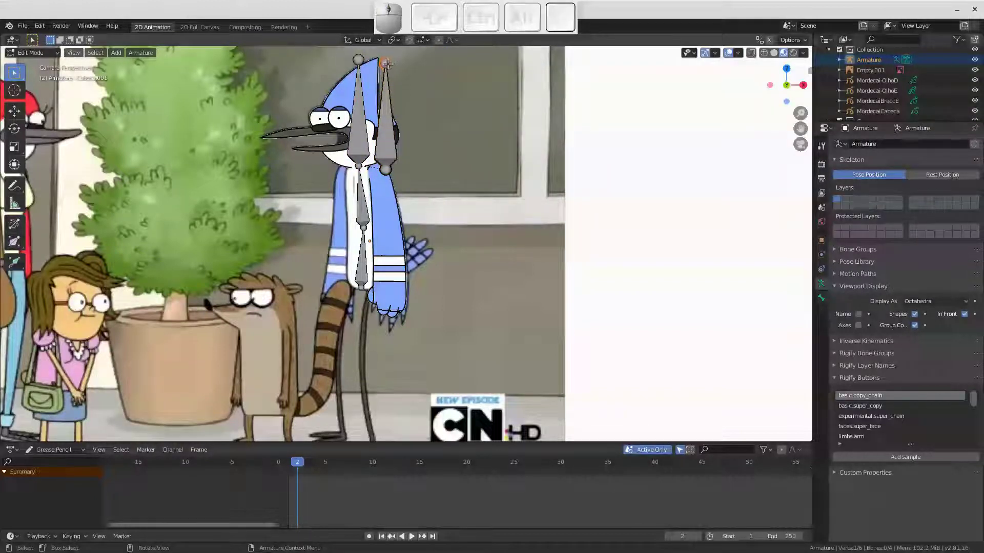
pyautogui.press('g')
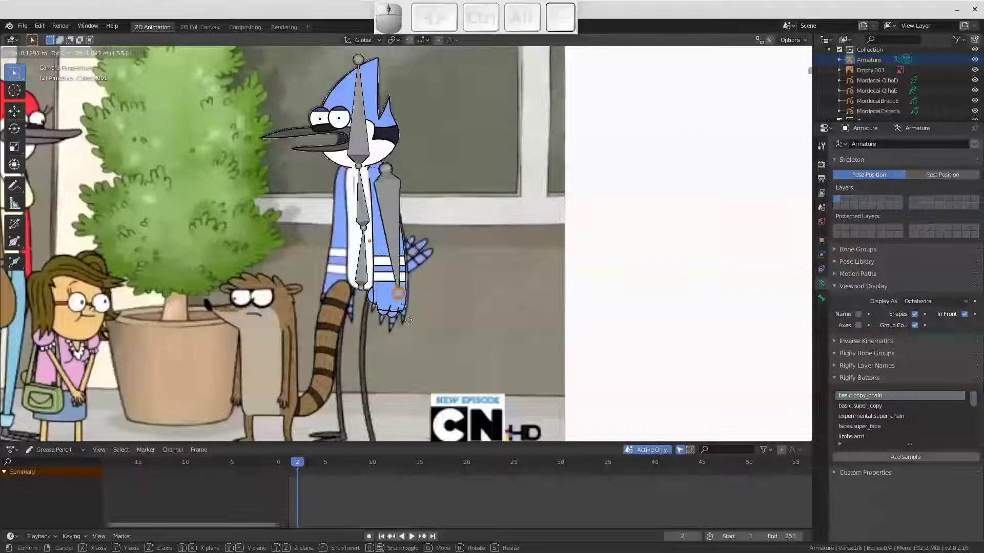
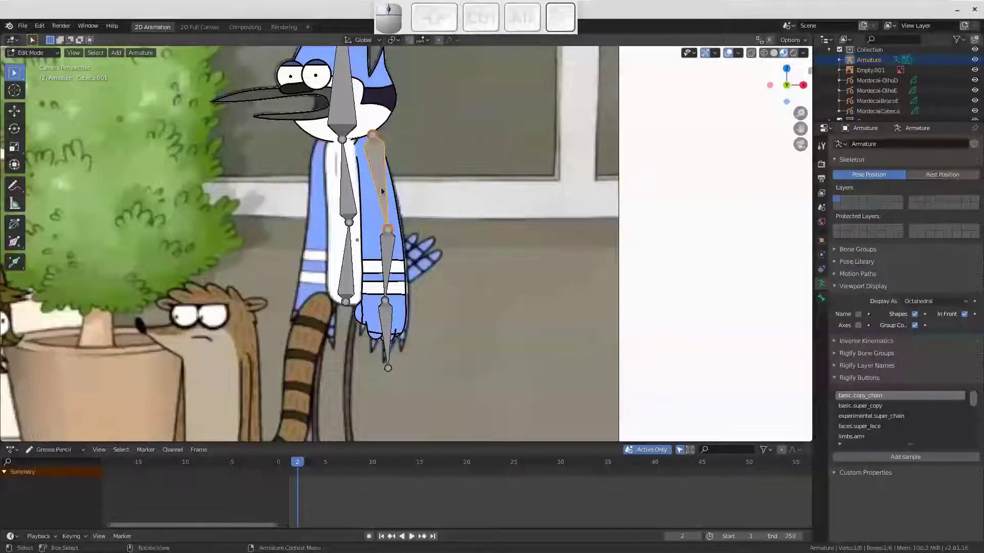
# Rename the upper arm bone to Brcoe
pyautogui.press('F2')
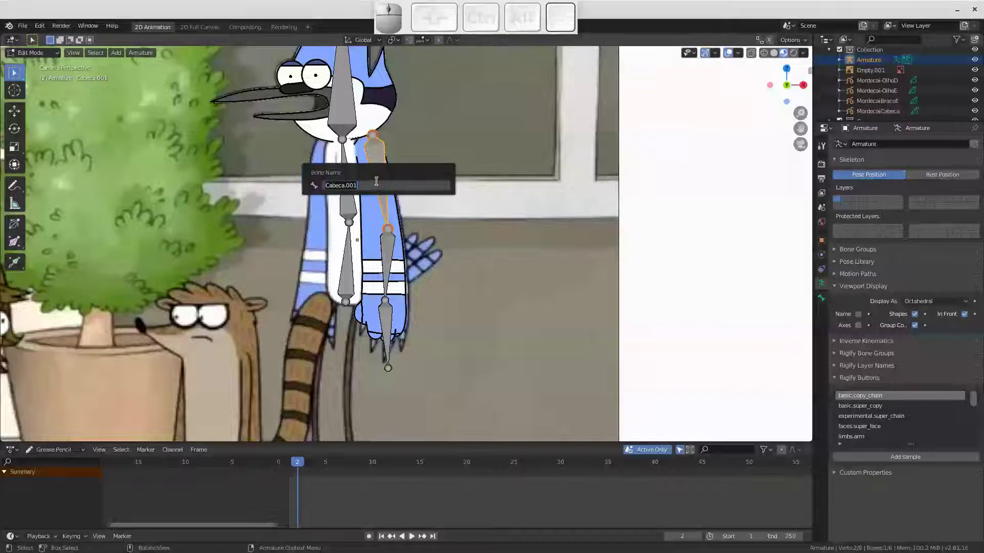
pyautogui.press('shift+b')
pyautogui.press('shift+r')
pyautogui.press('shift+c')
pyautogui.press('shift+o')
pyautogui.press('shift+e')
pyautogui.press('shift+]')
pyautogui.press('BackSpace')
pyautogui.press('Return')
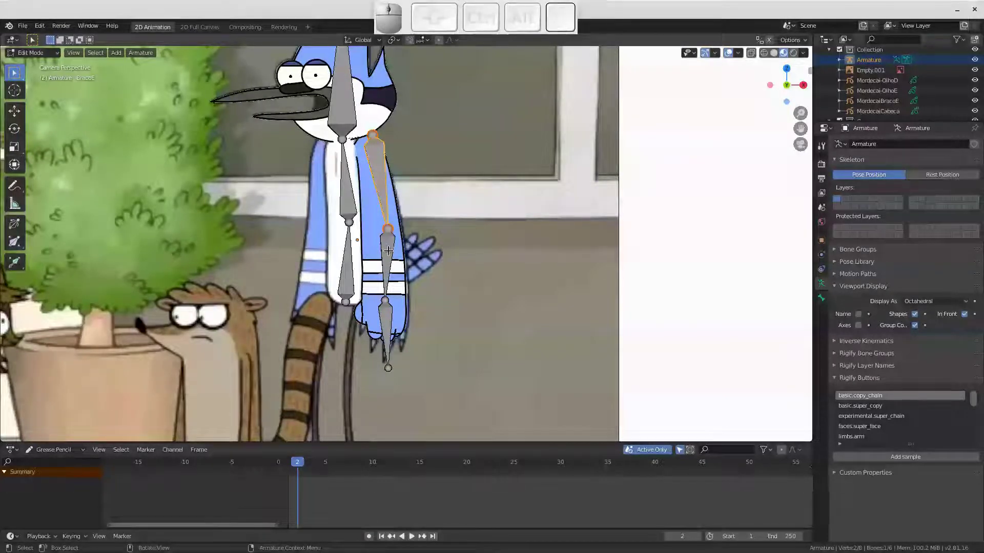
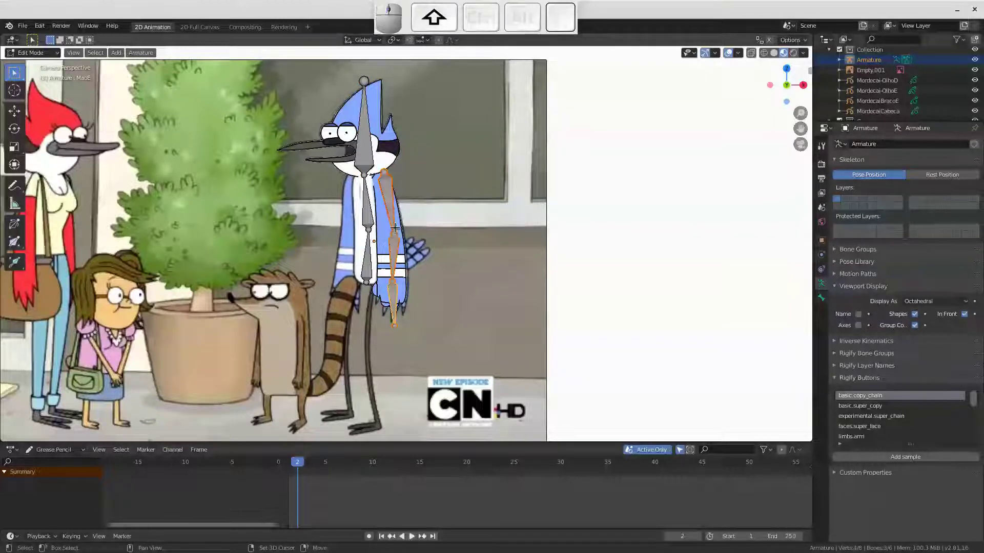
# Copy the arm bones to the other side and set Batch Rename to act on Bones
pyautogui.press('shift+d')
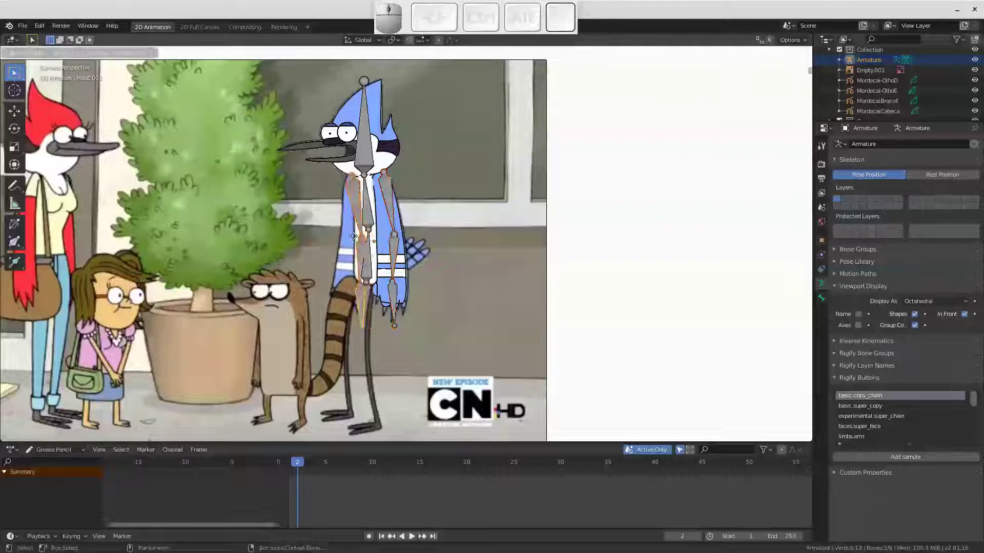
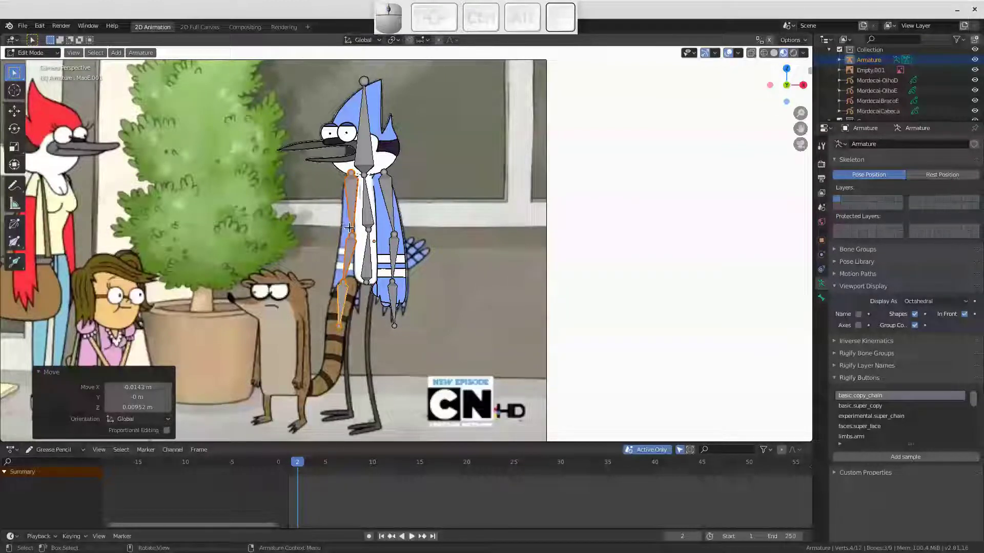
pyautogui.press('ctrl+F2')
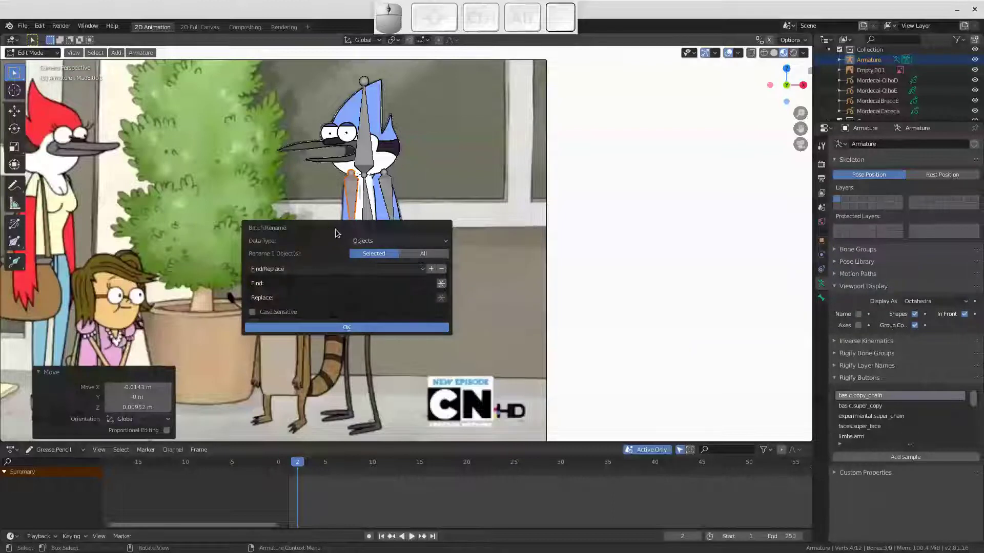
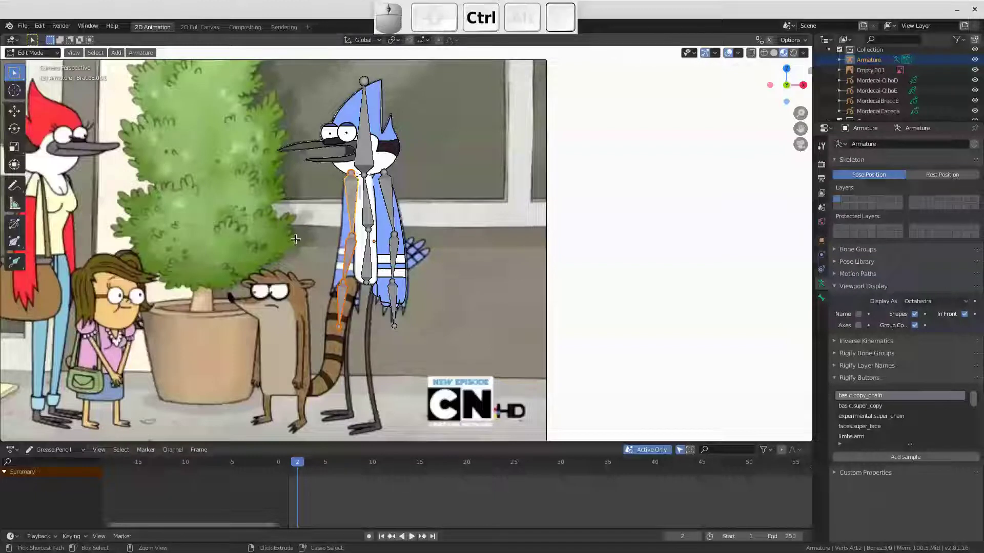
pyautogui.press('ctrl+F2')
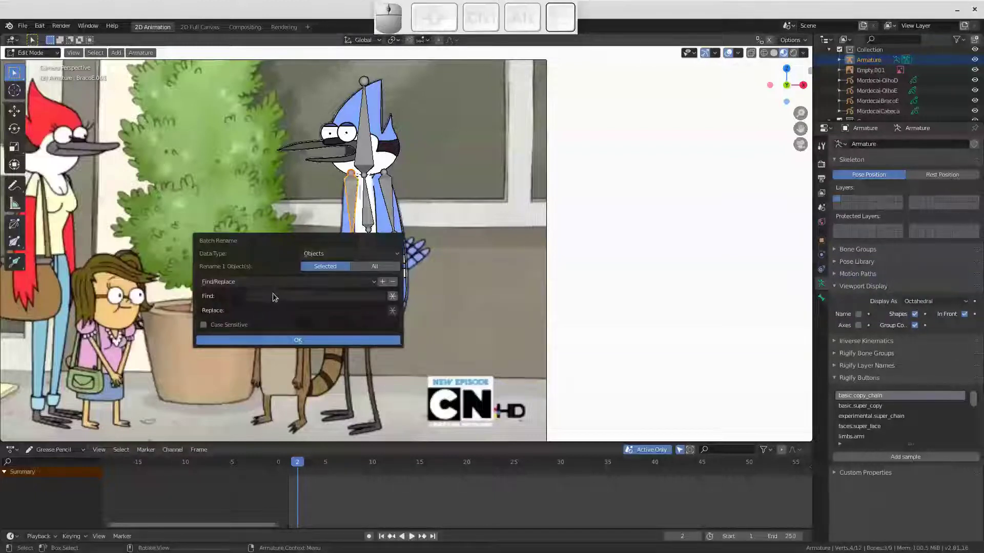
pyautogui.click(339, 256)
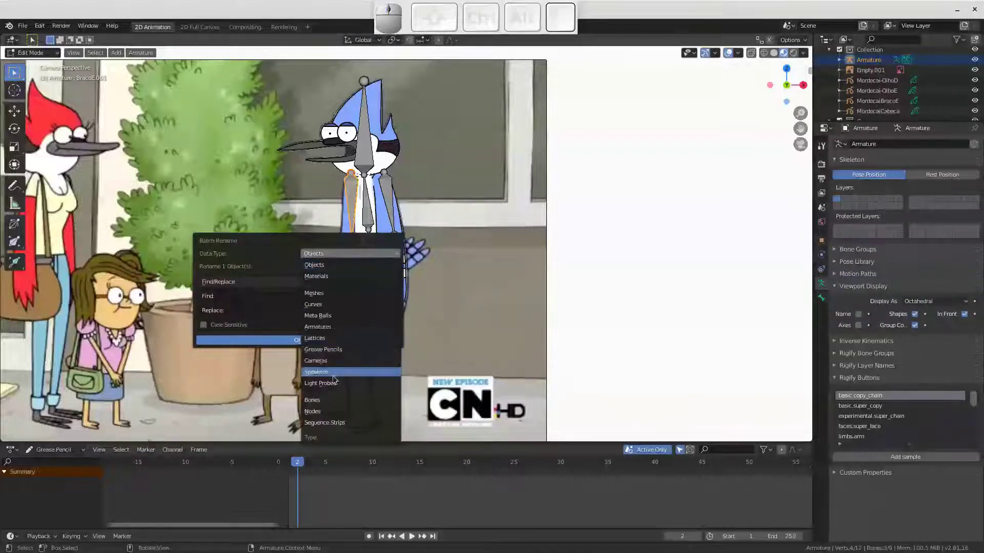
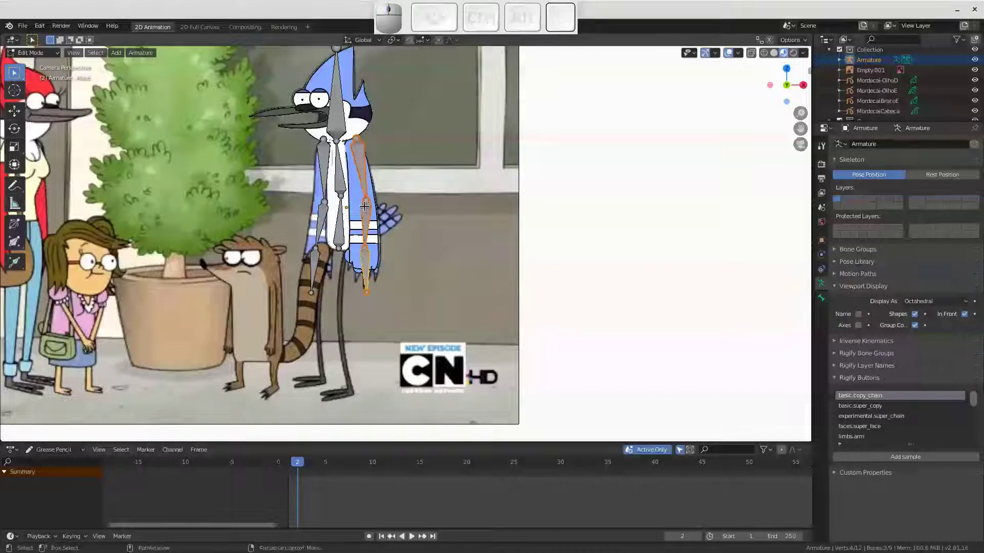
# Extend bones down from the hip and name them Coxae and Pe
pyautogui.press('shift+d')
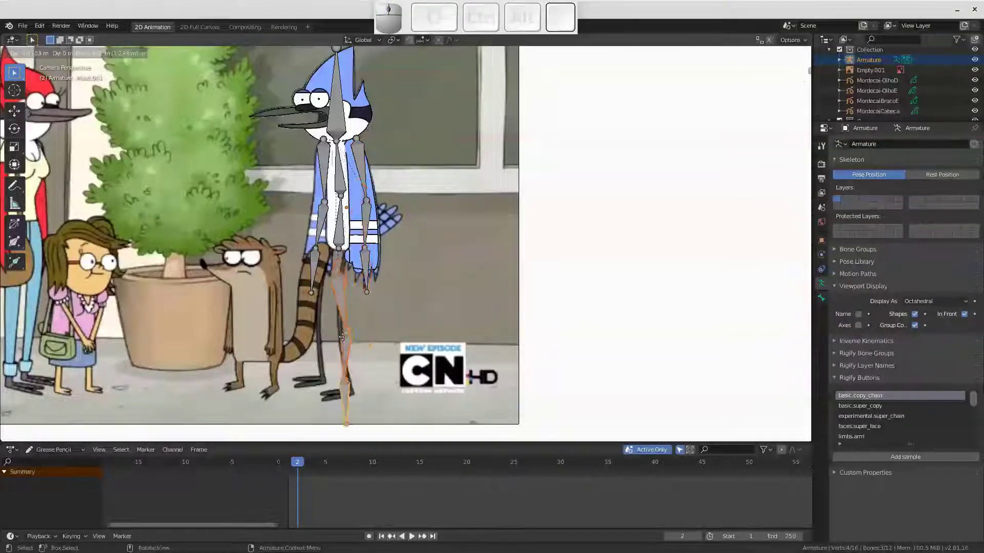
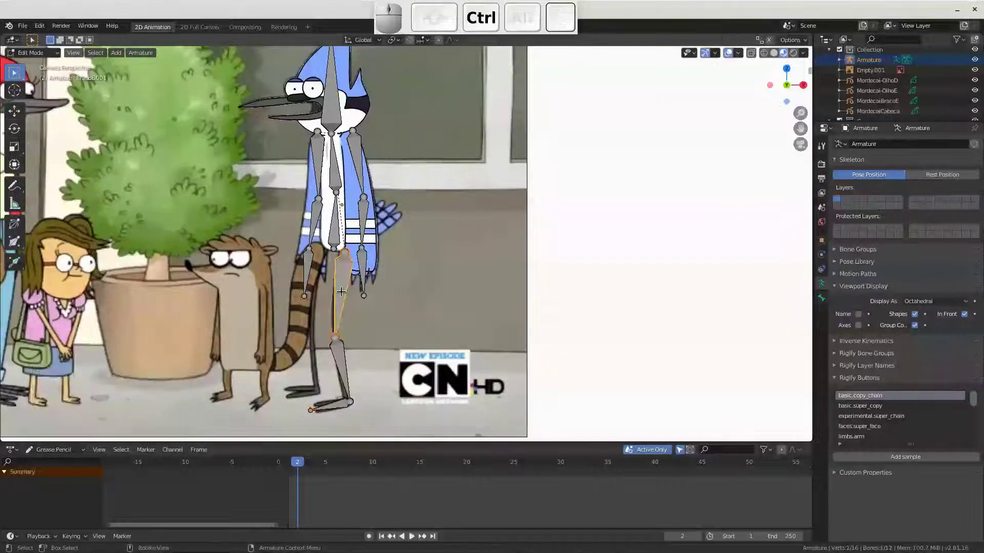
pyautogui.press('F2')
pyautogui.press('shift+c')
pyautogui.press('shift+o')
pyautogui.press('shift+x')
pyautogui.press('shift+a')
pyautogui.press('shift+e')
pyautogui.press('shift+Return')
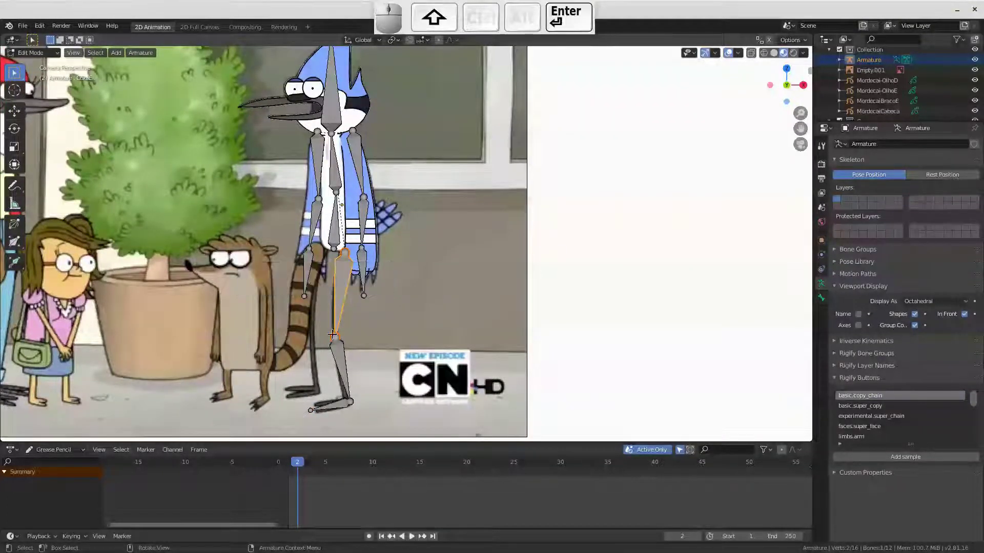
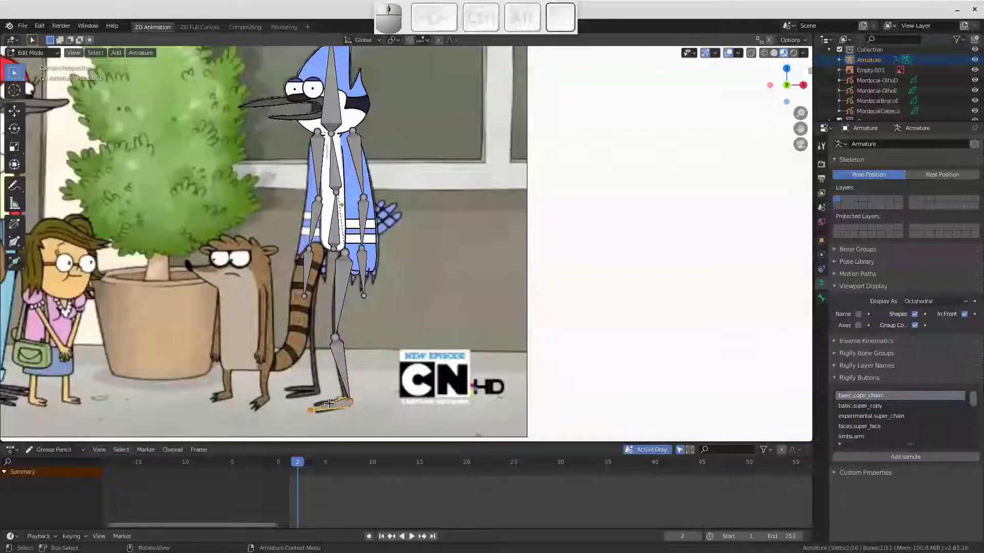
pyautogui.press('F2')
pyautogui.press('shift+p')
pyautogui.press('shift+e')
pyautogui.press('shift+Return')
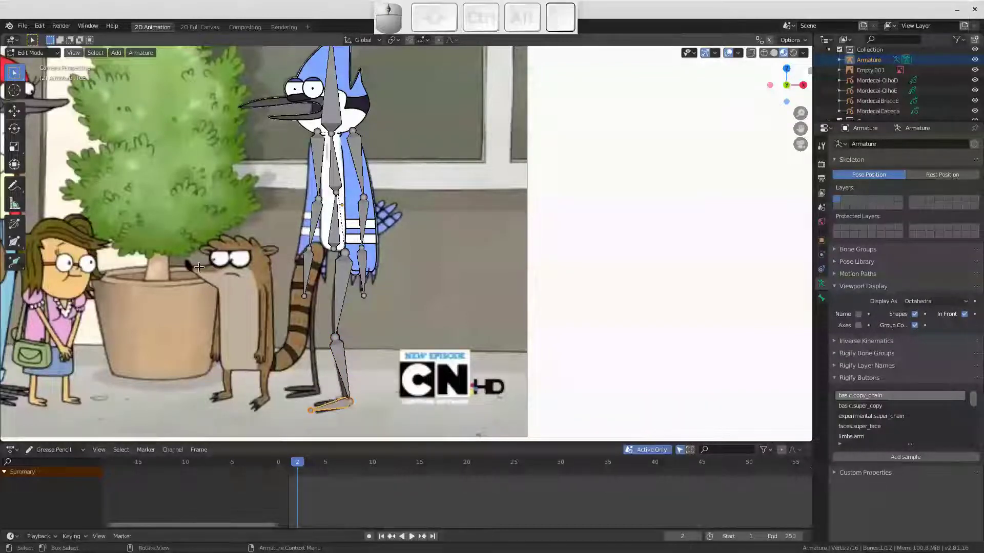
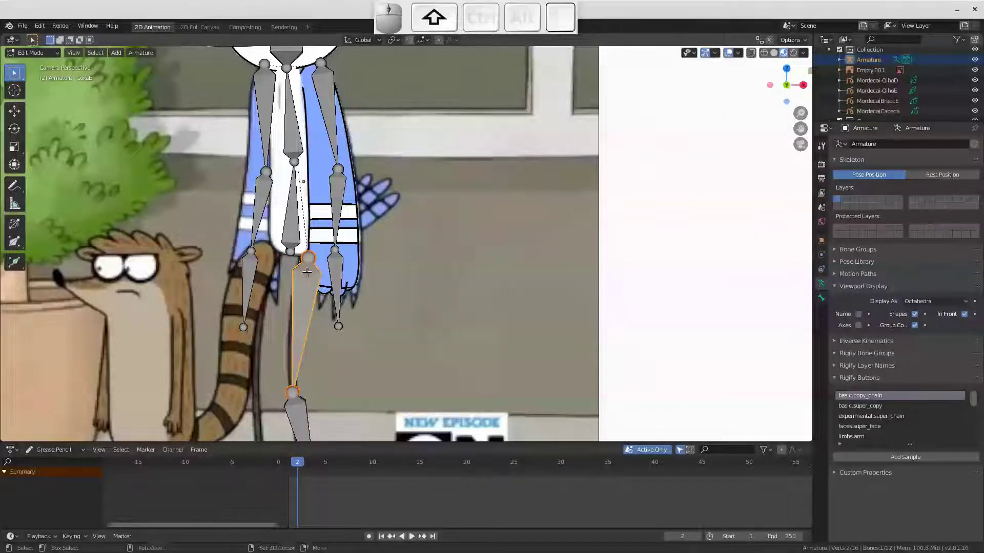
# Parent the thigh to the hip bone and duplicate the whole leg chain for the other leg
pyautogui.click(292, 221)
pyautogui.press('ctrl+p')
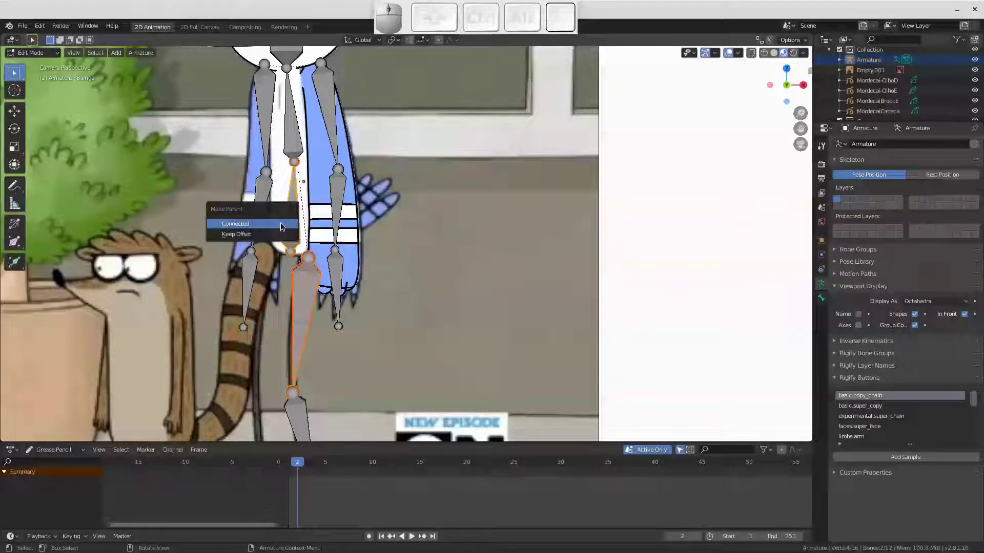
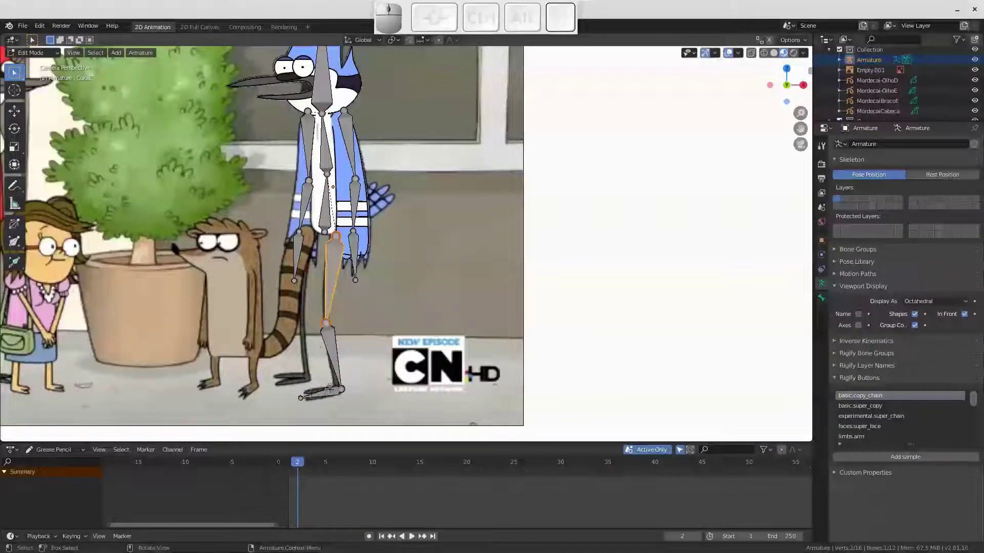
pyautogui.press('l')
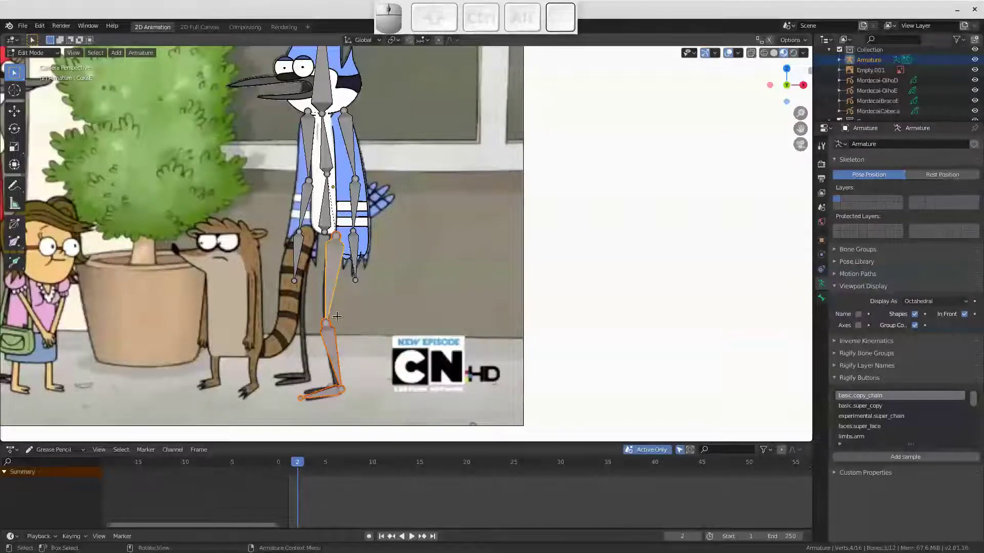
pyautogui.press('shift+d')
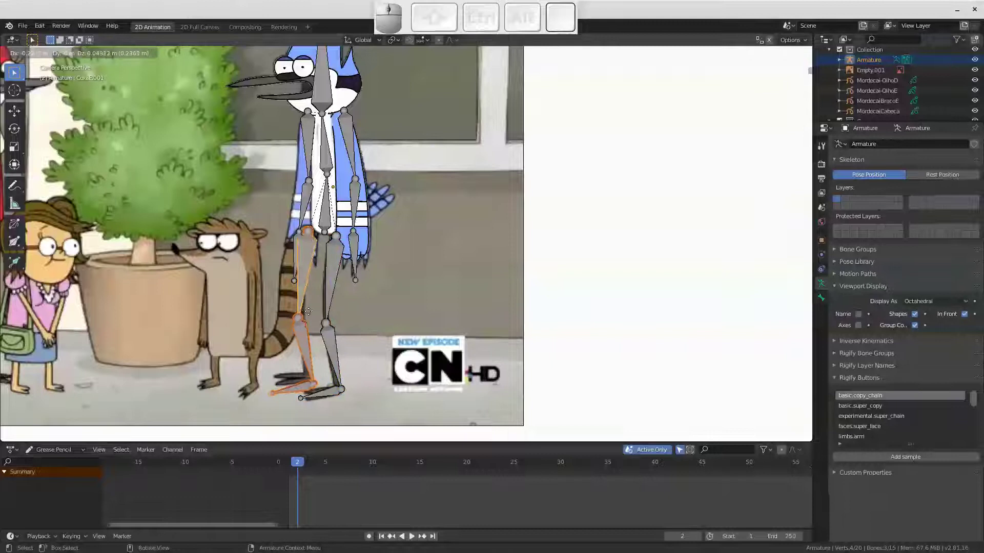
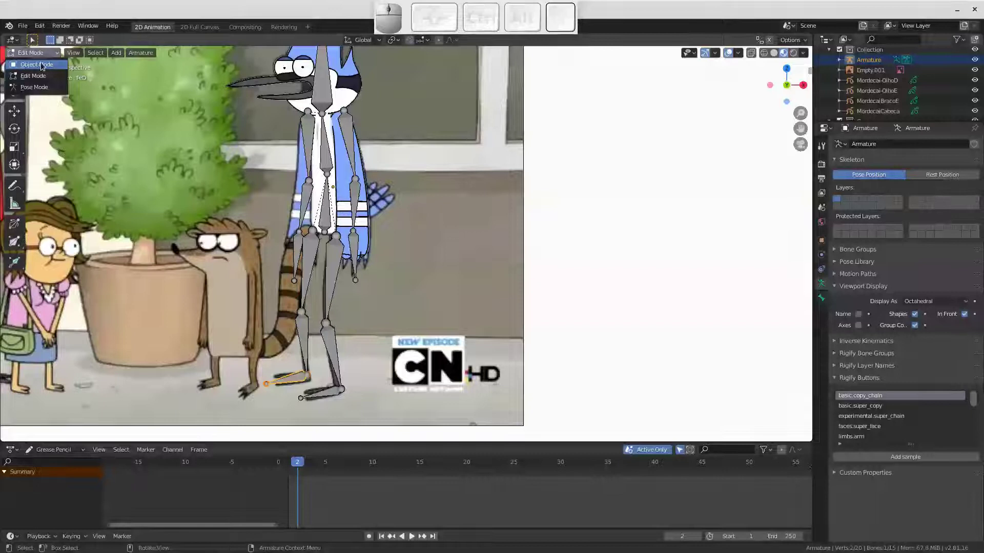
# Switch the armature to Pose Mode and test-rotate bones with R
pyautogui.click(41, 88)
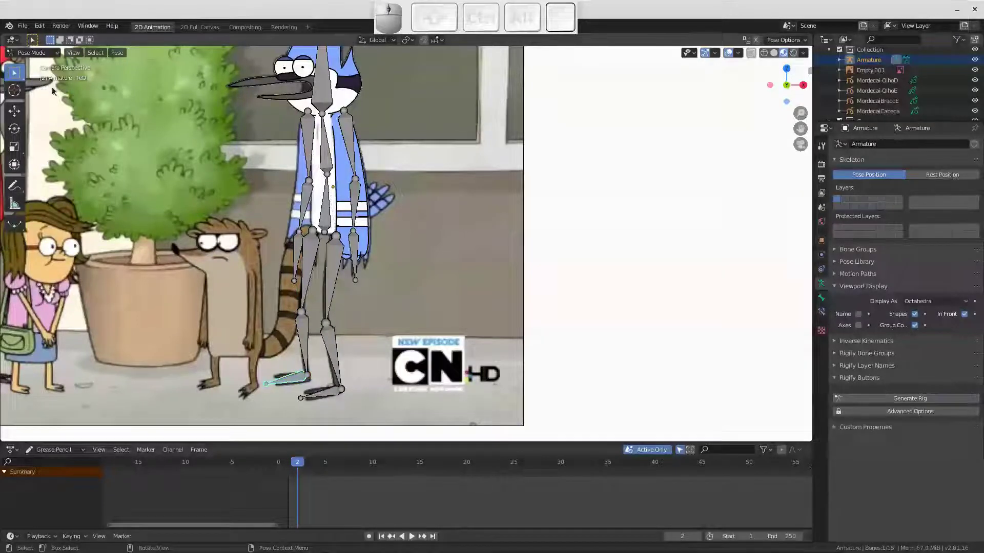
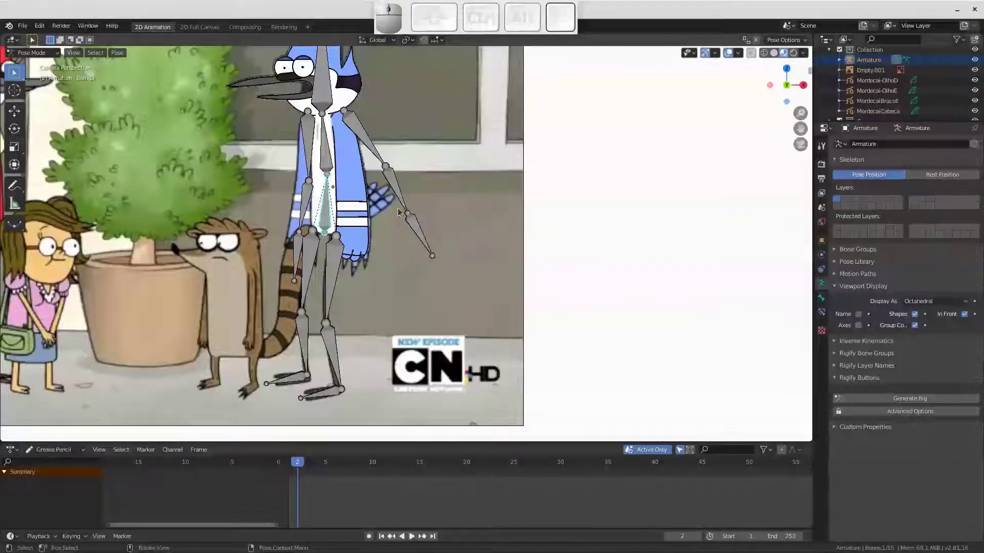
pyautogui.press('r')
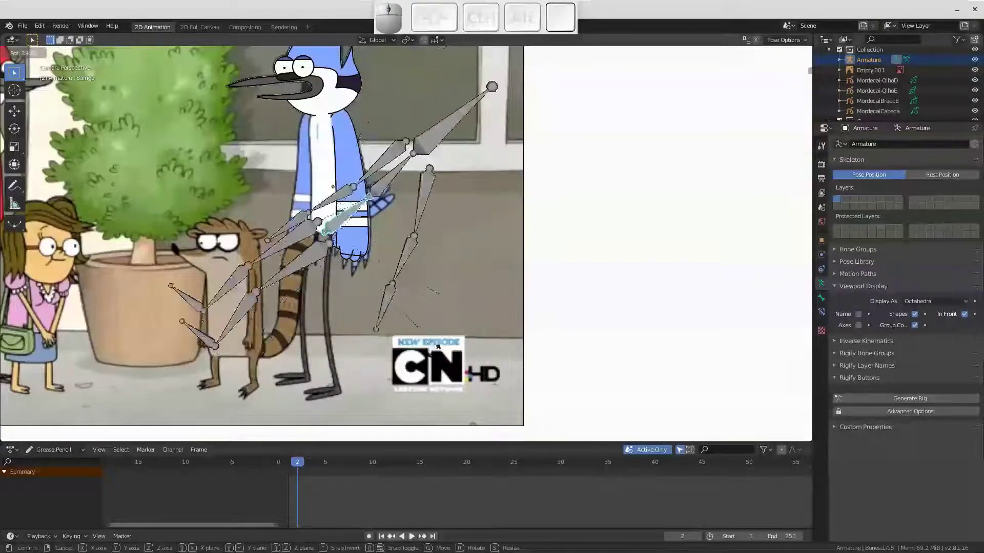
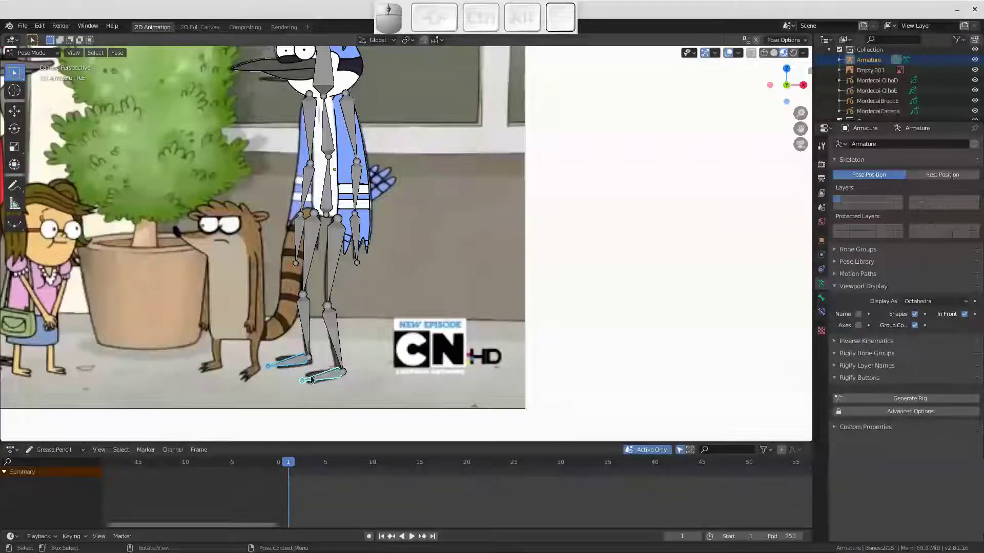
# Tab into Edit Mode to readjust a foot bone and return to Pose Mode
pyautogui.press('Tab')
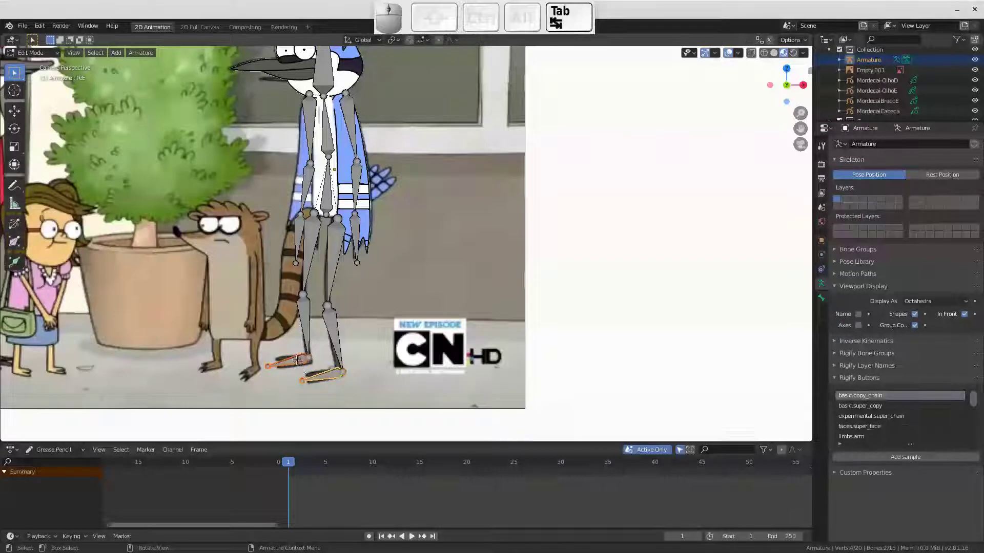
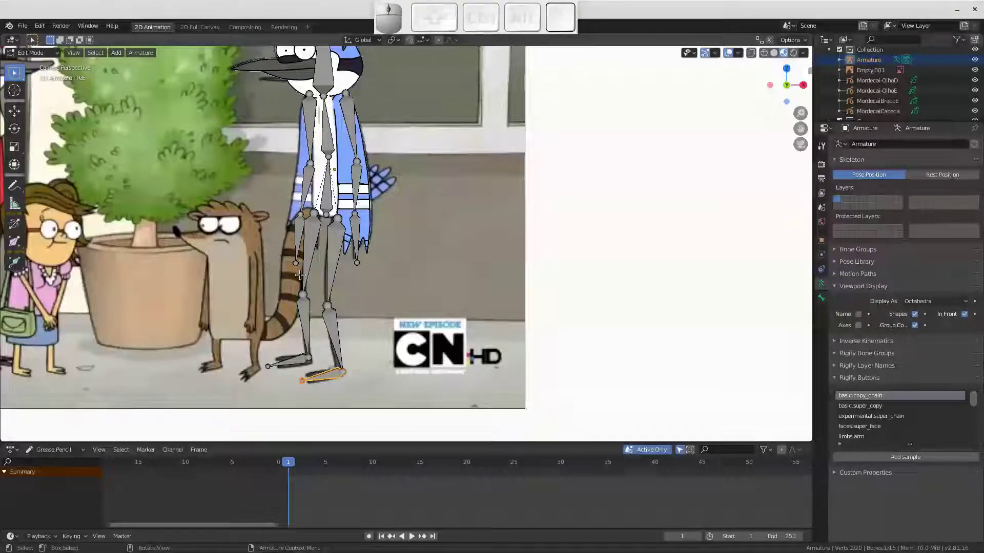
pyautogui.press('Tab')
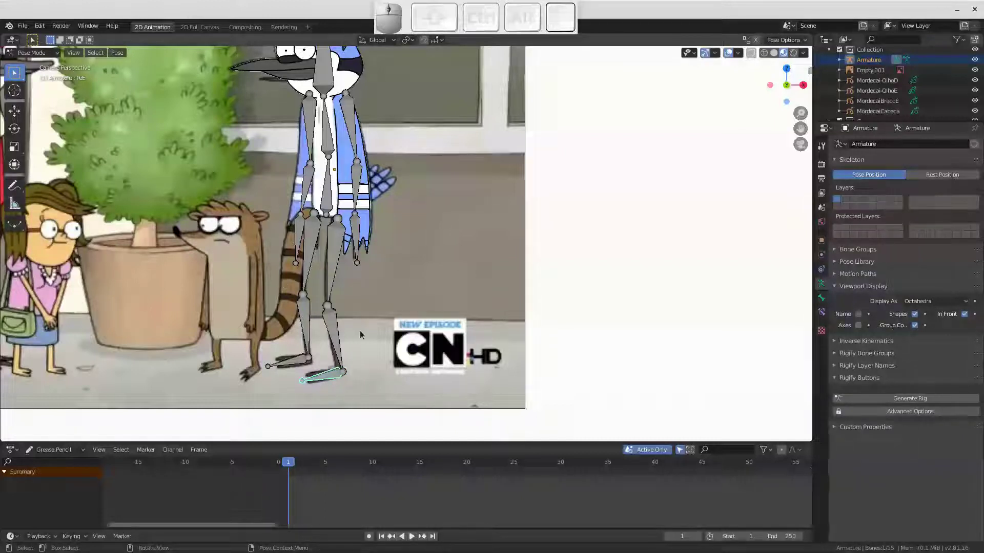
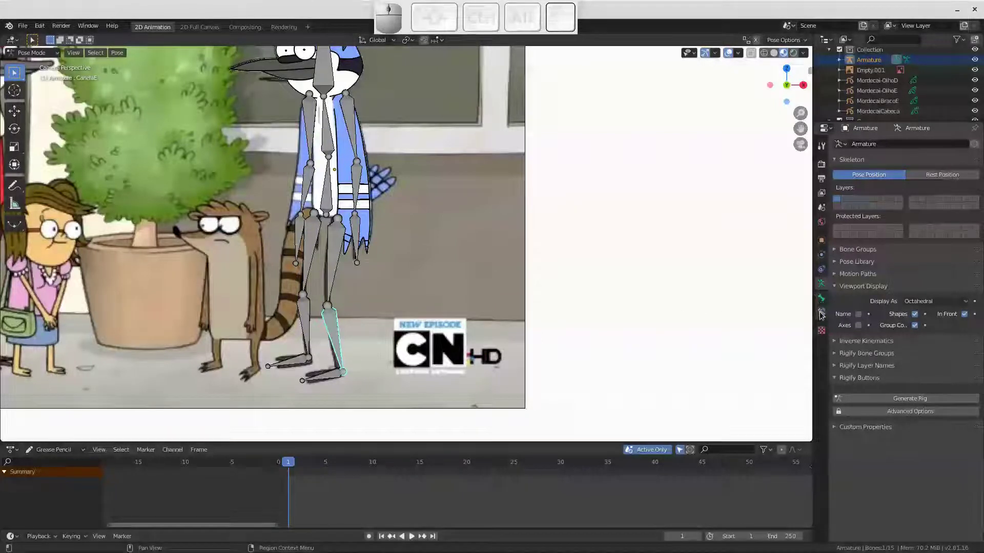
# Add an Inverse Kinematics constraint to the CanelaE shin targeting the PeE foot bone, chain length 2
pyautogui.click(823, 313)
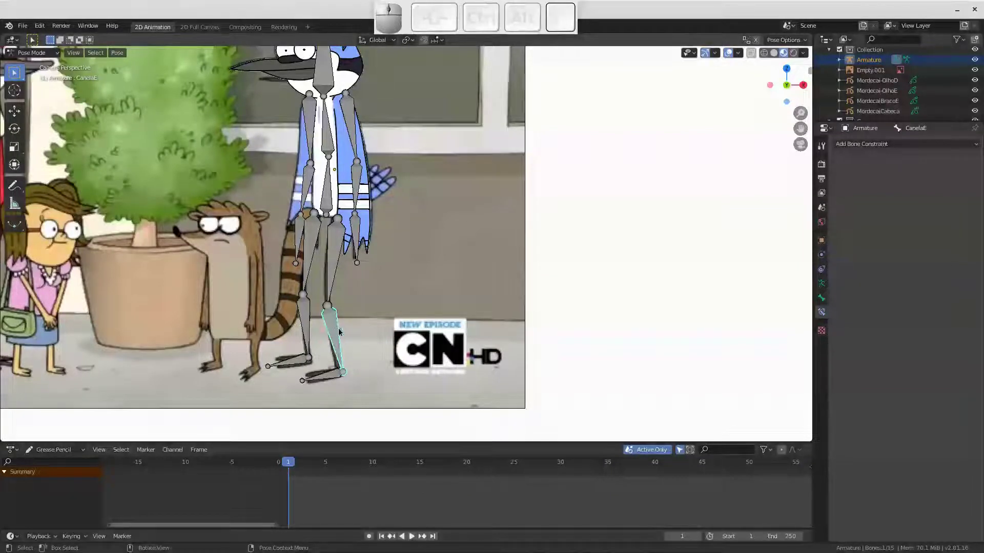
pyautogui.click(335, 376)
pyautogui.click(352, 345)
pyautogui.click(930, 148)
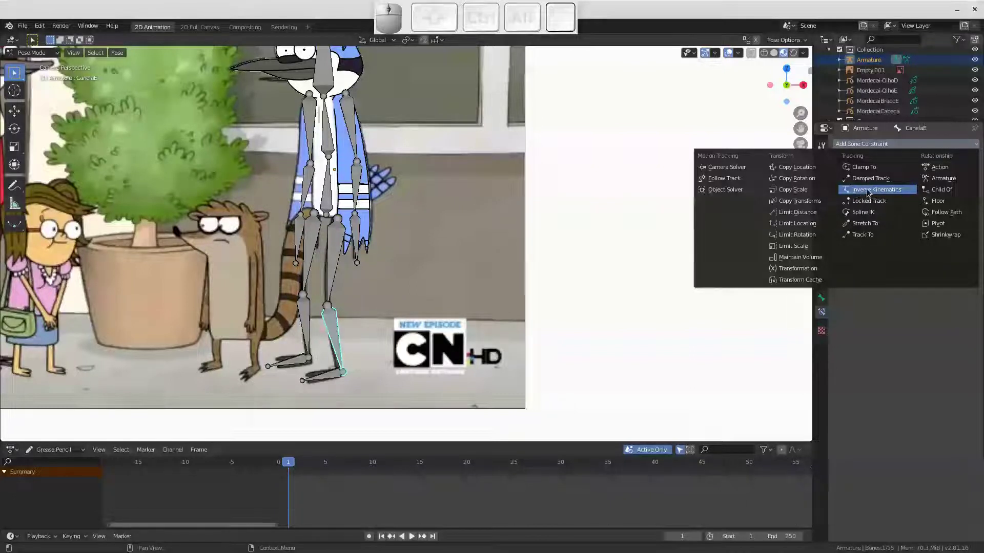
pyautogui.click(873, 193)
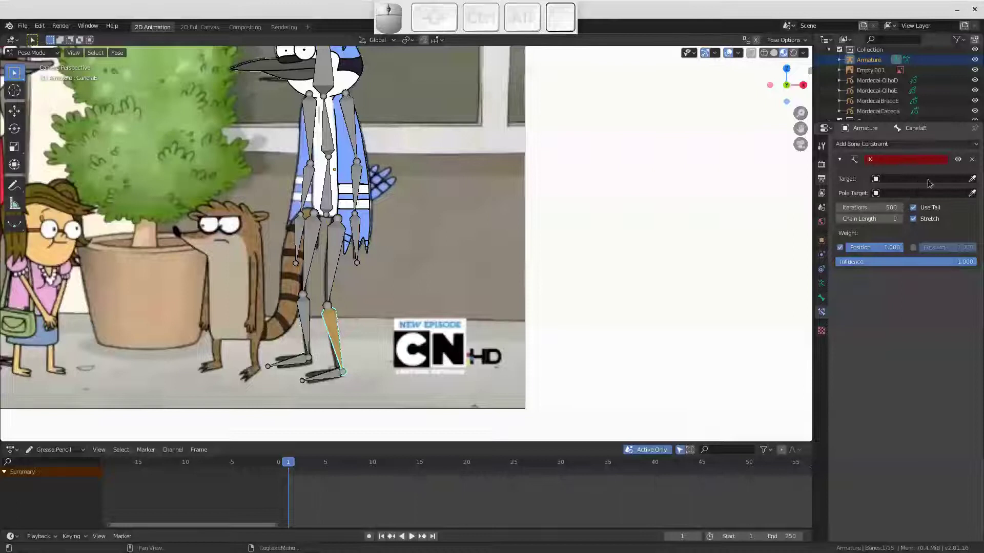
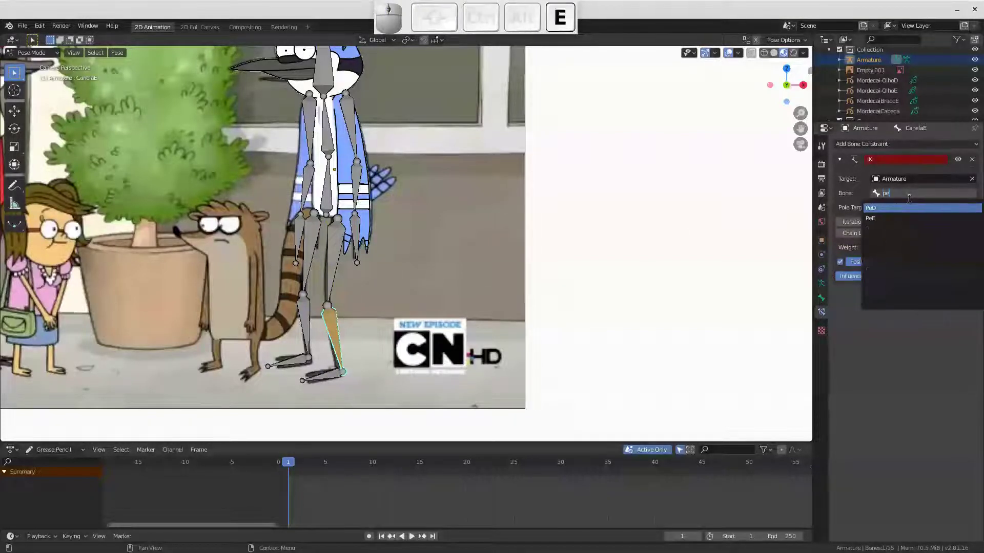
pyautogui.press('Return')
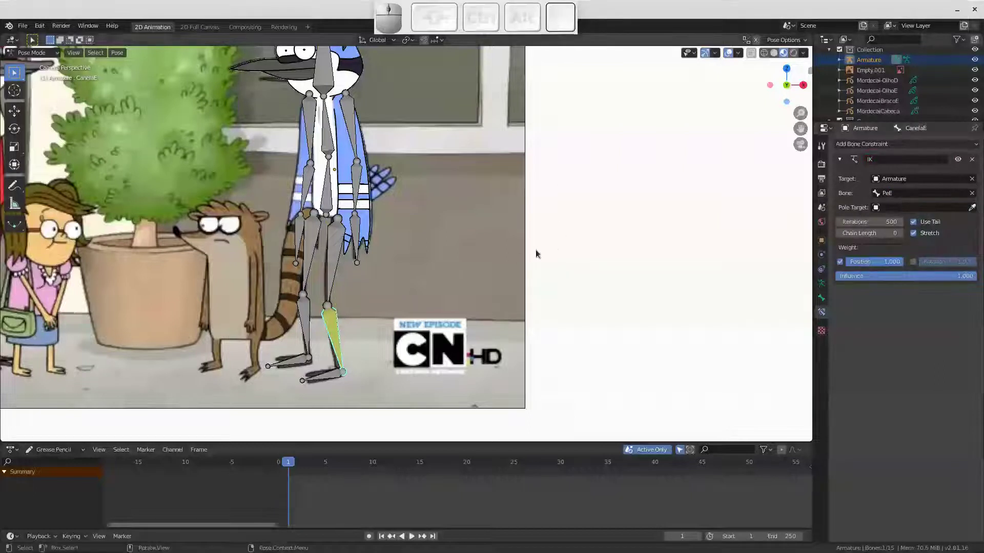
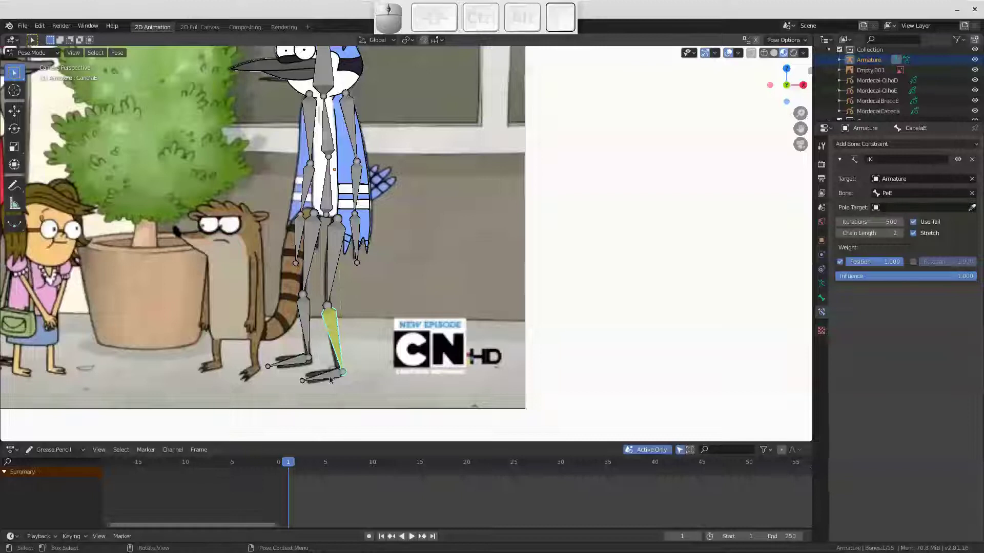
# Test-move the PeE foot bone to check the leg bends, then return it to rest
pyautogui.click(332, 375)
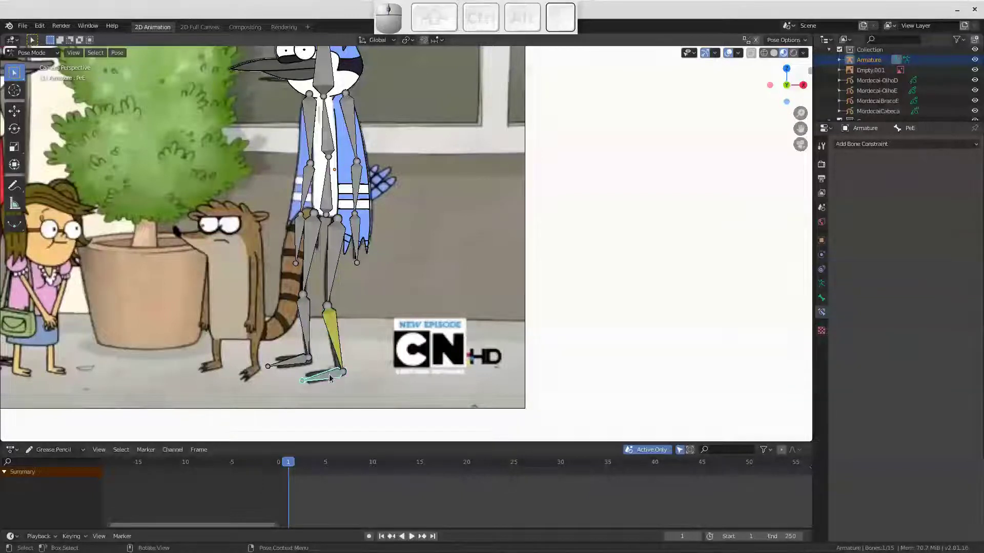
pyautogui.press('g')
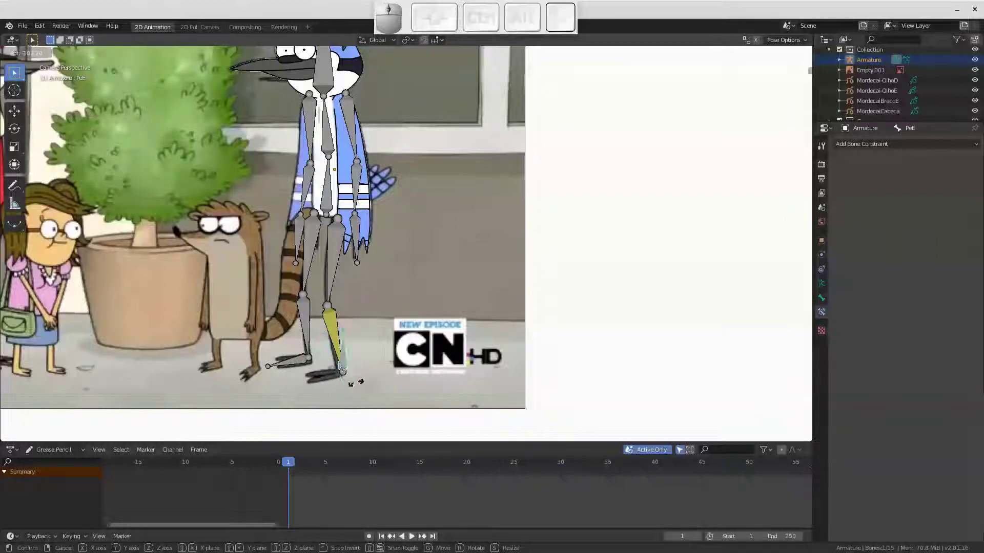
pyautogui.press('Escape')
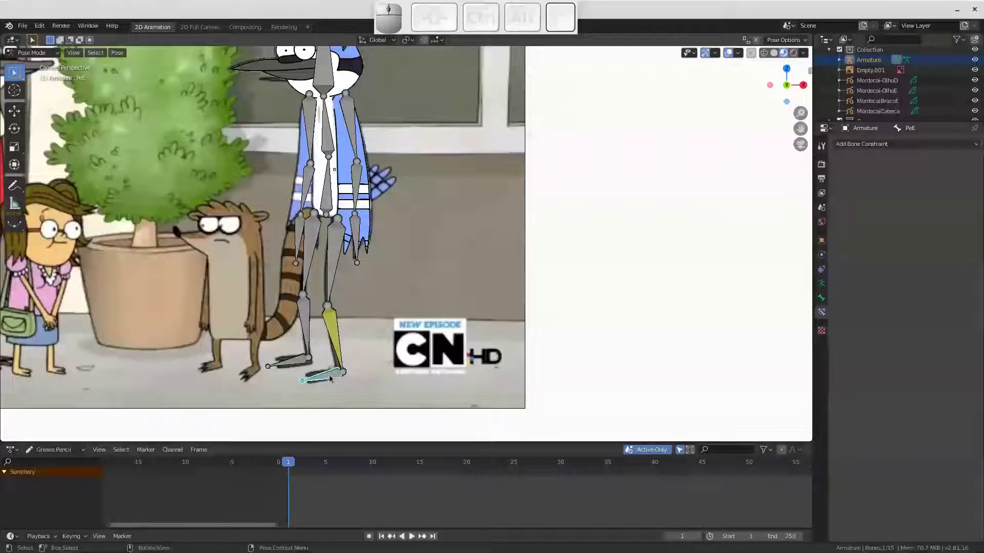
# In Edit Mode clear the foot bone's parent so it moves independently of the leg
pyautogui.press('Tab')
pyautogui.press('g')
pyautogui.press('Escape')
pyautogui.press('alt+p')
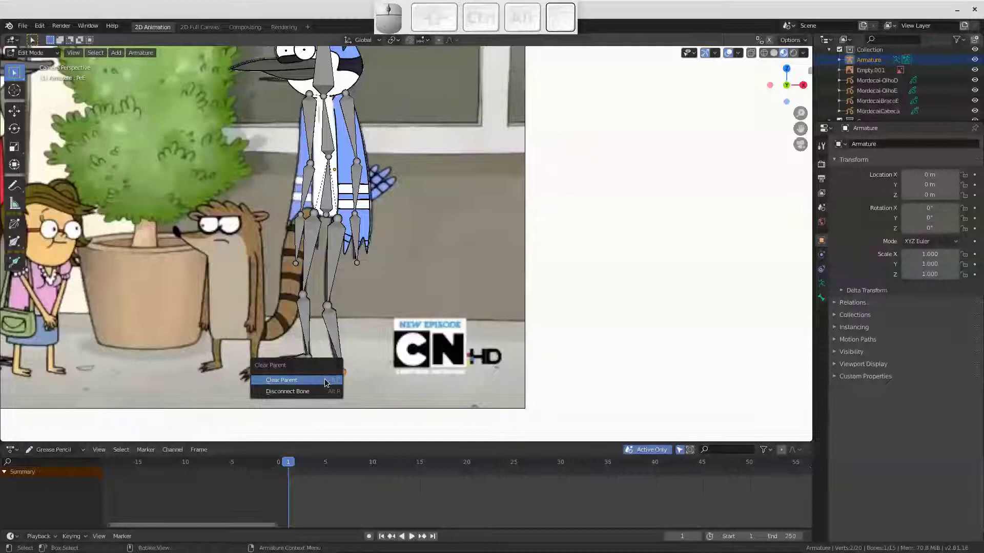
pyautogui.press('Return')
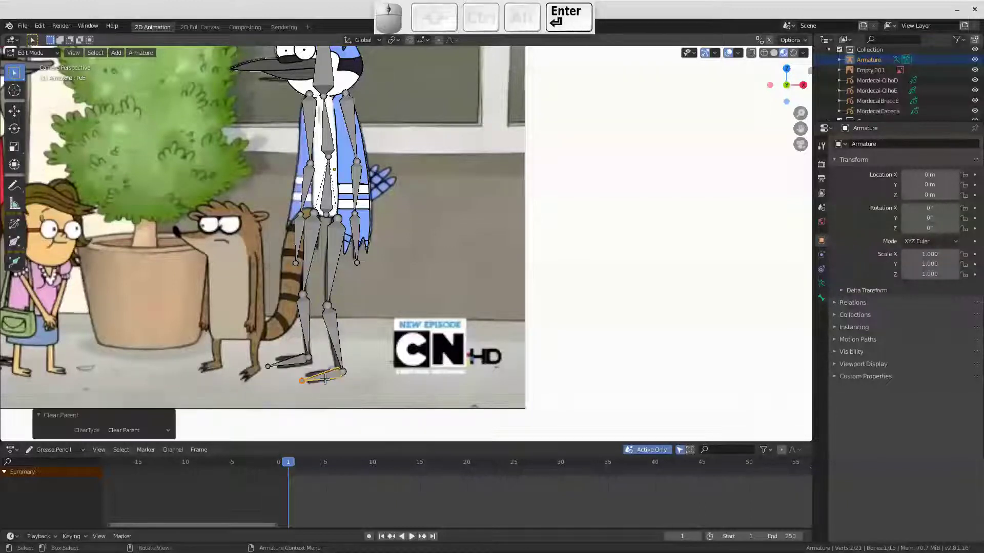
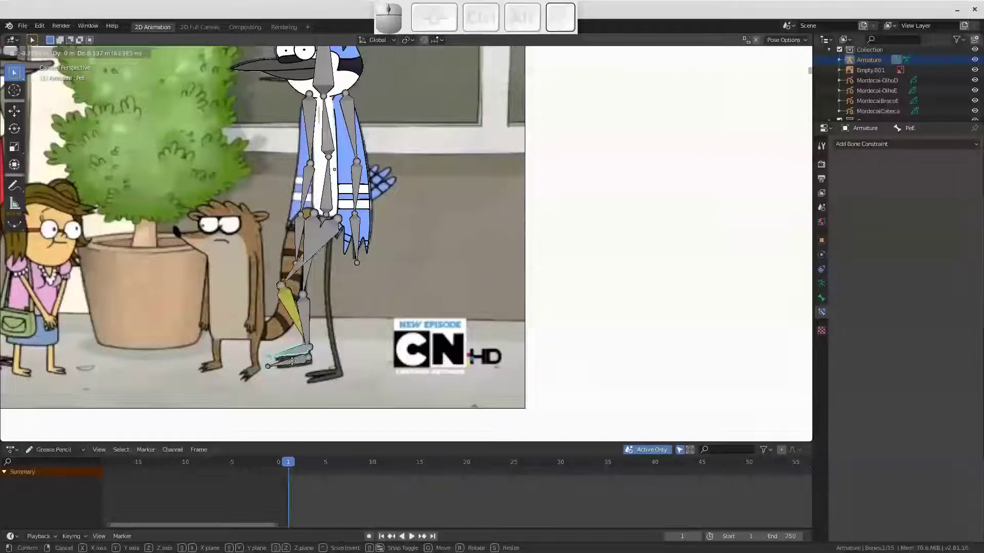
# Test-move the foot and the Barriga belly bone to see the legs follow via IK, then cancel
pyautogui.press('Escape')
pyautogui.click(332, 201)
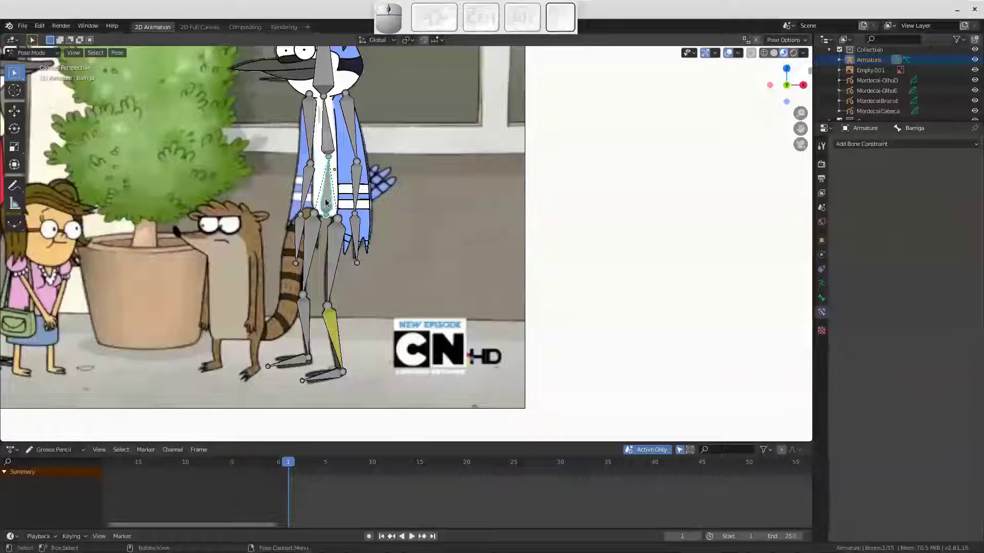
pyautogui.press('g')
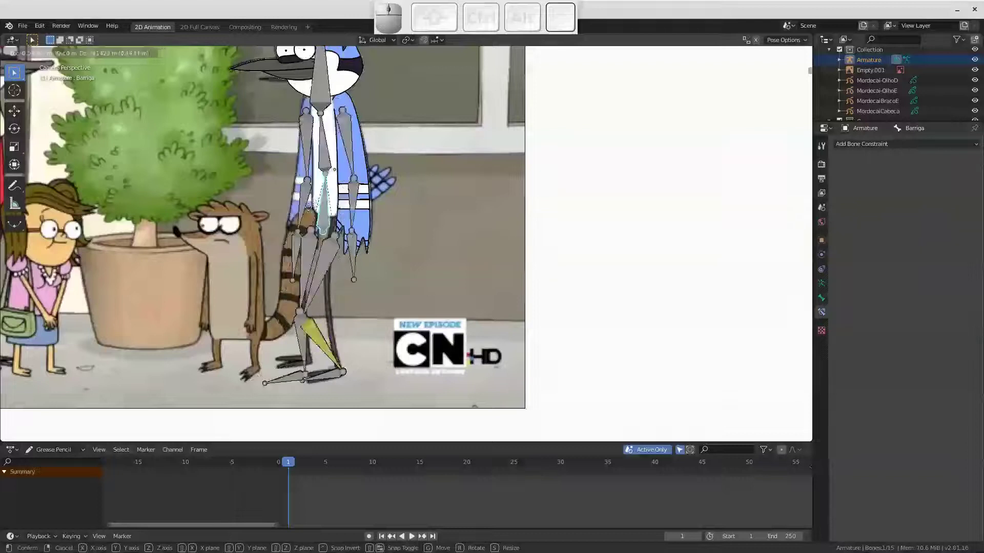
pyautogui.press('Escape')
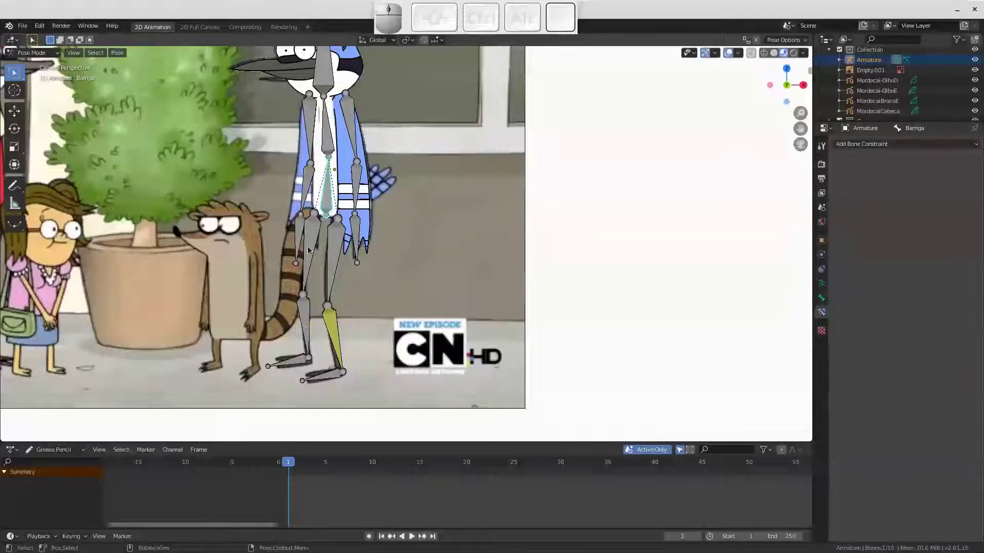
# With PeD selected and CanelaD active, add IK To Active Bone via Shift+I
pyautogui.click(303, 317)
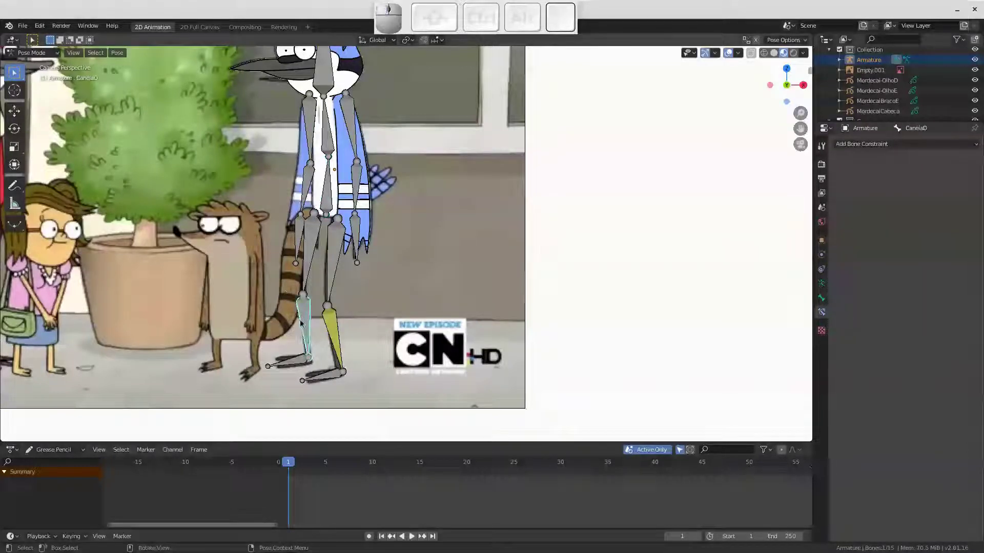
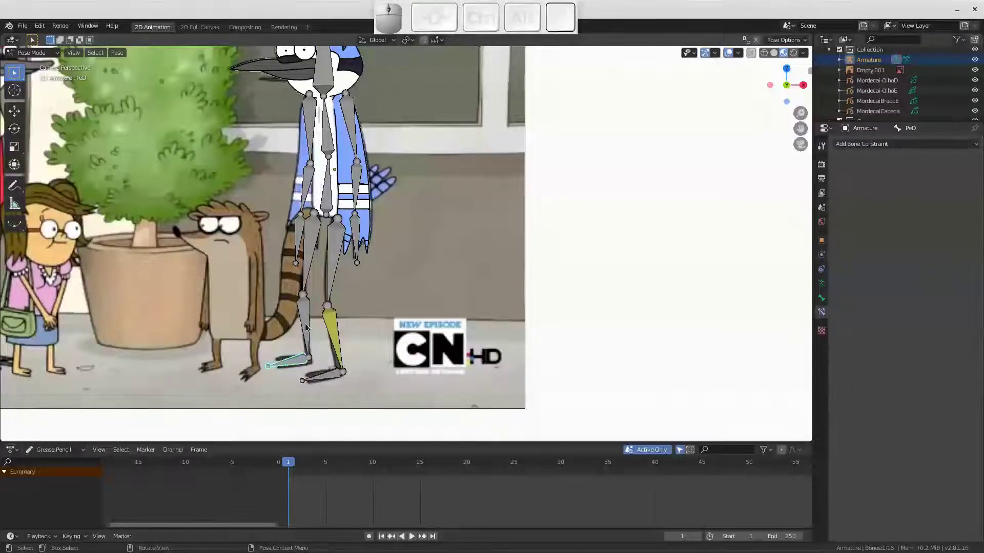
pyautogui.click(310, 326)
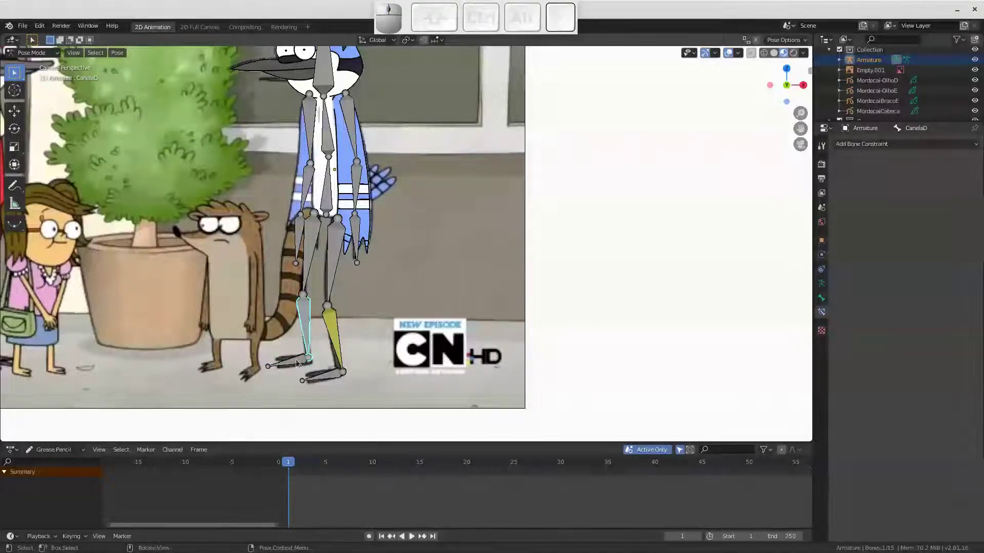
pyautogui.click(295, 363)
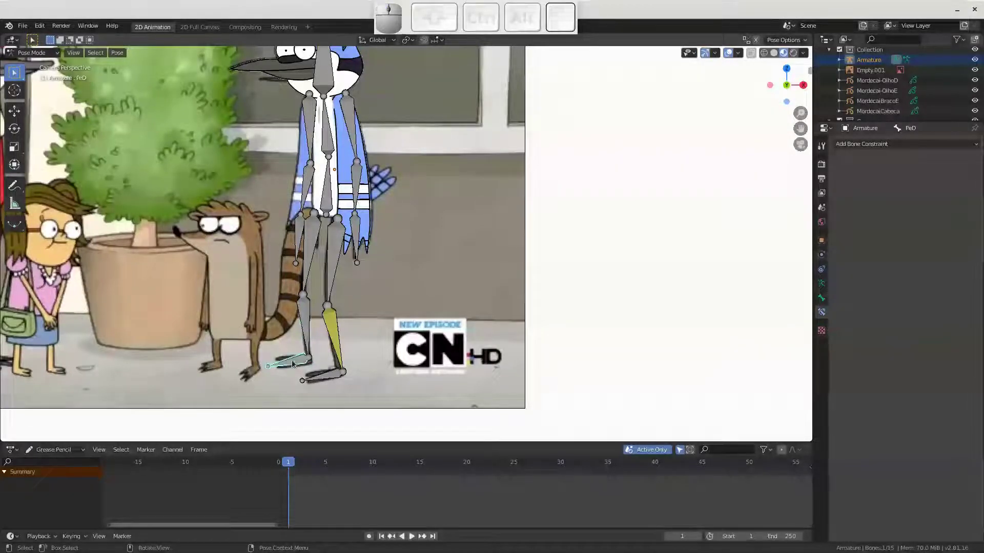
pyautogui.click(308, 329)
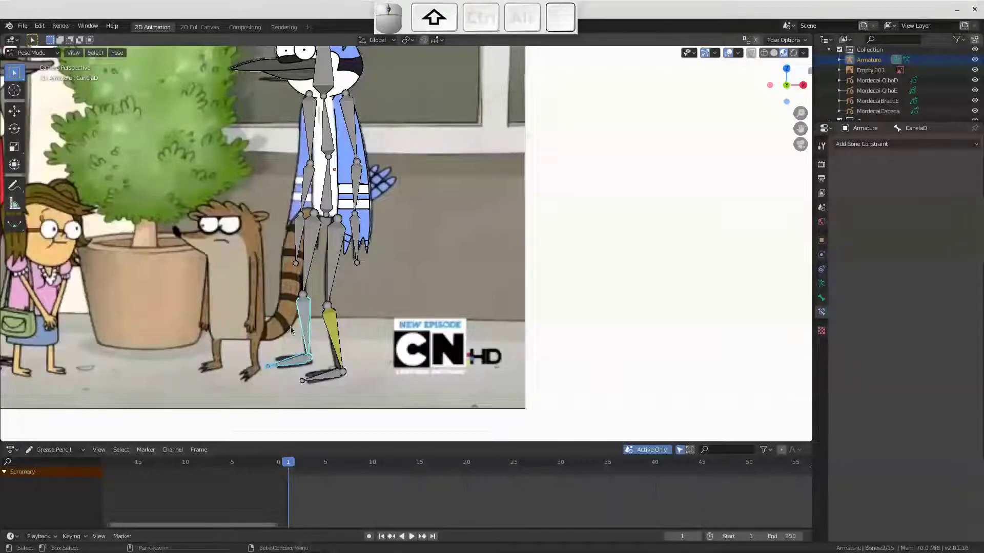
pyautogui.press('shift+i')
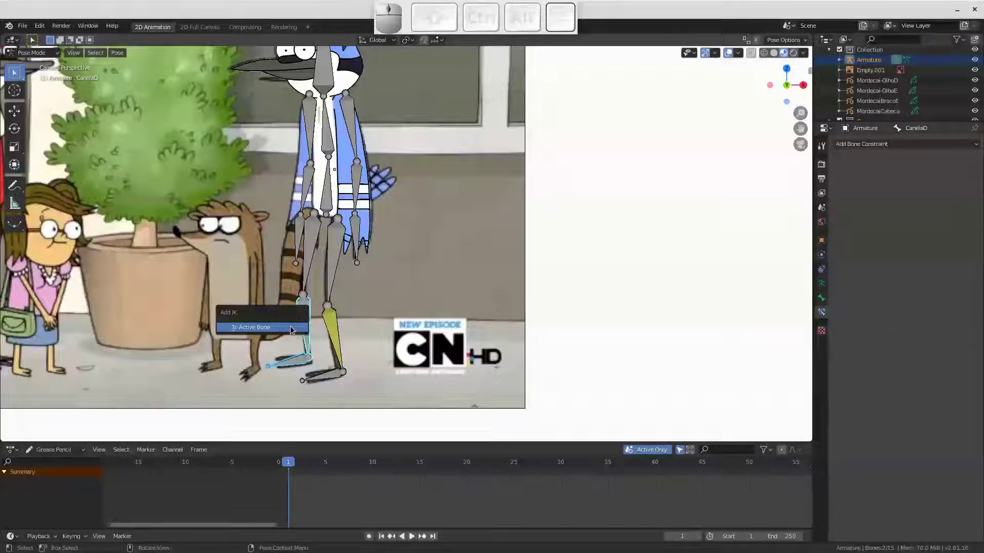
pyautogui.press('Return')
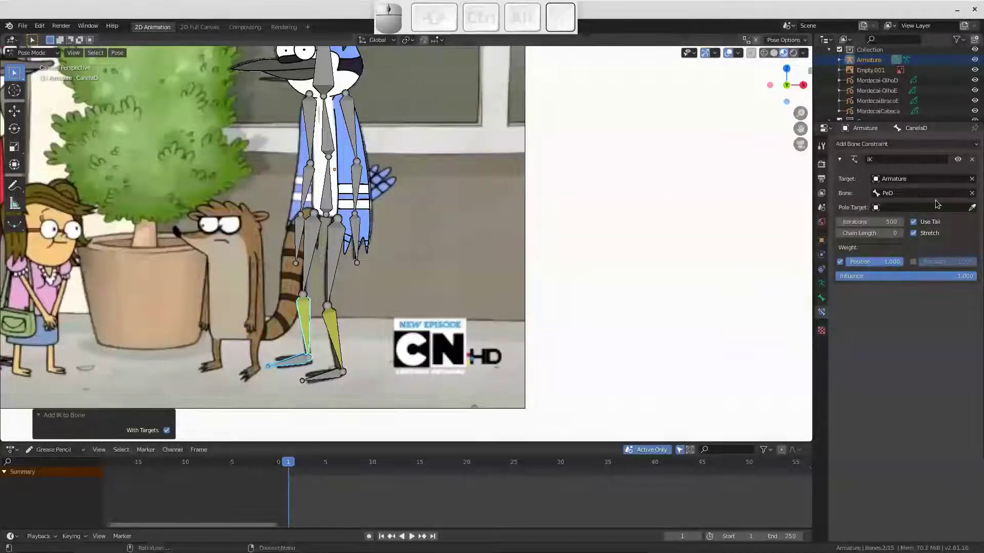
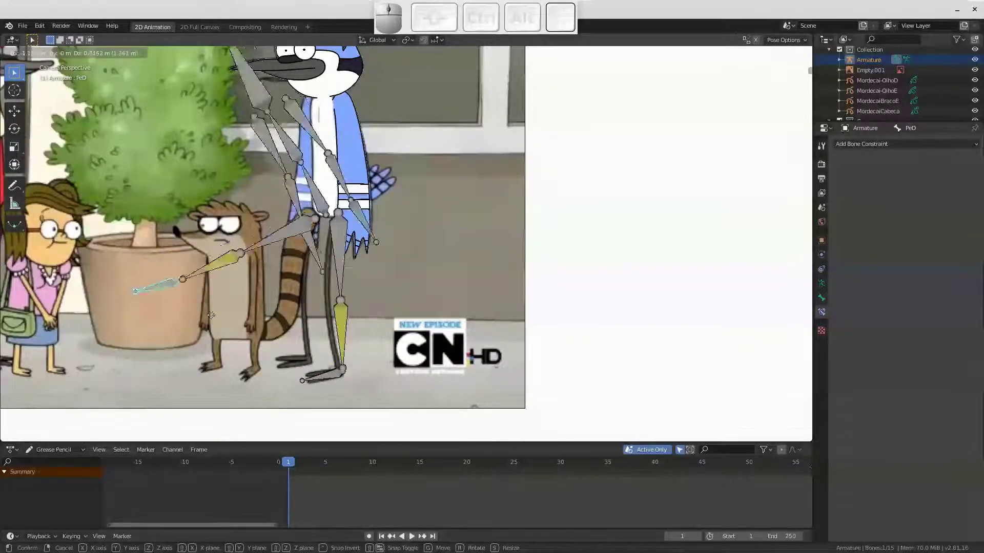
pyautogui.press('Escape')
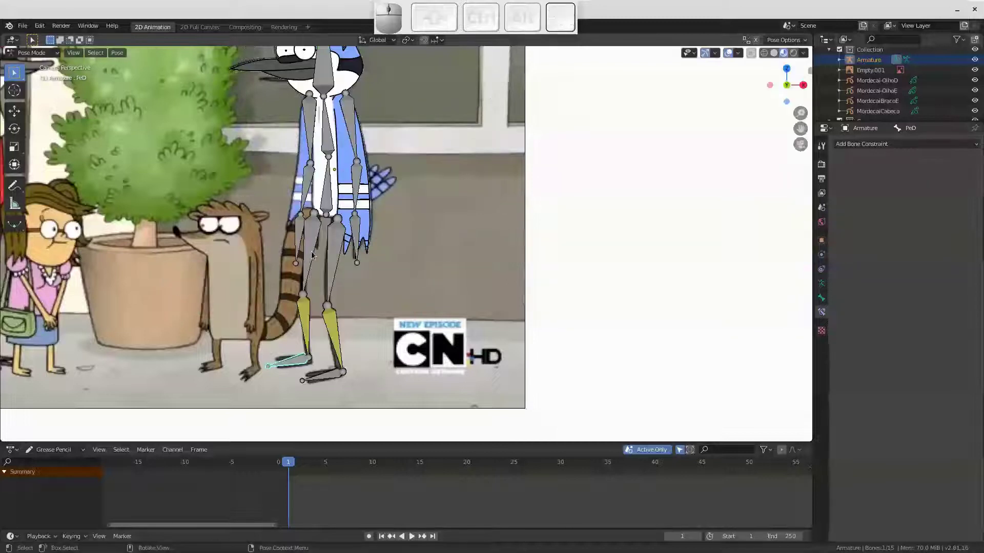
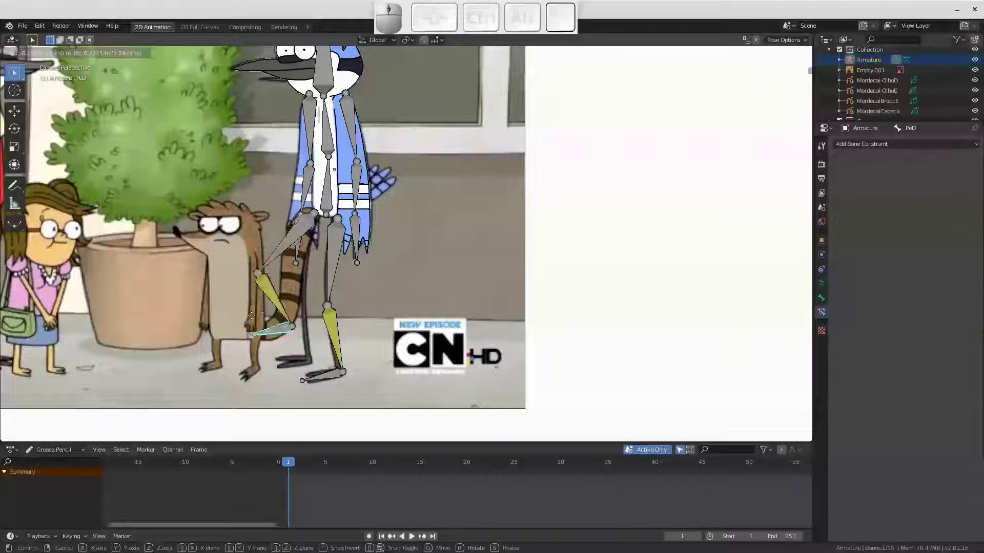
pyautogui.press('Escape')
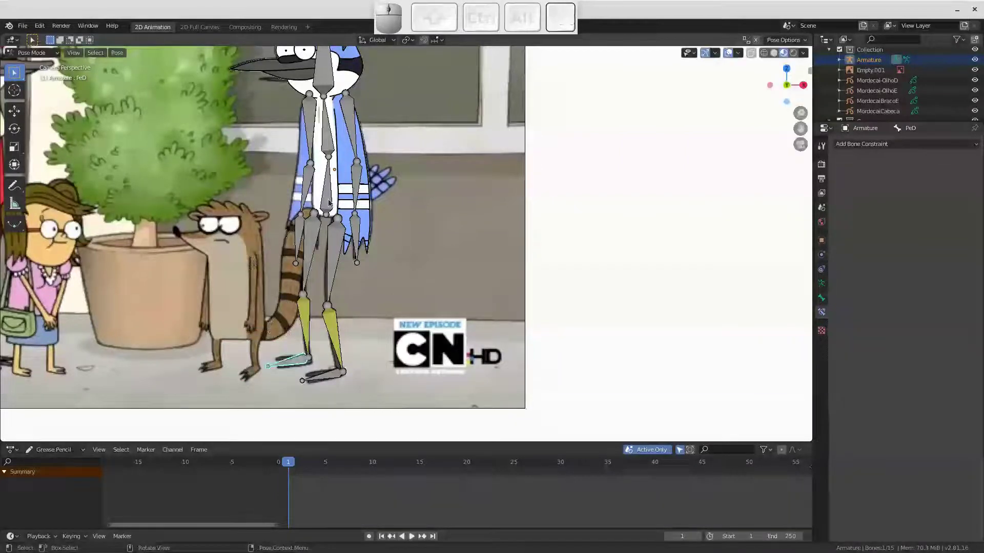
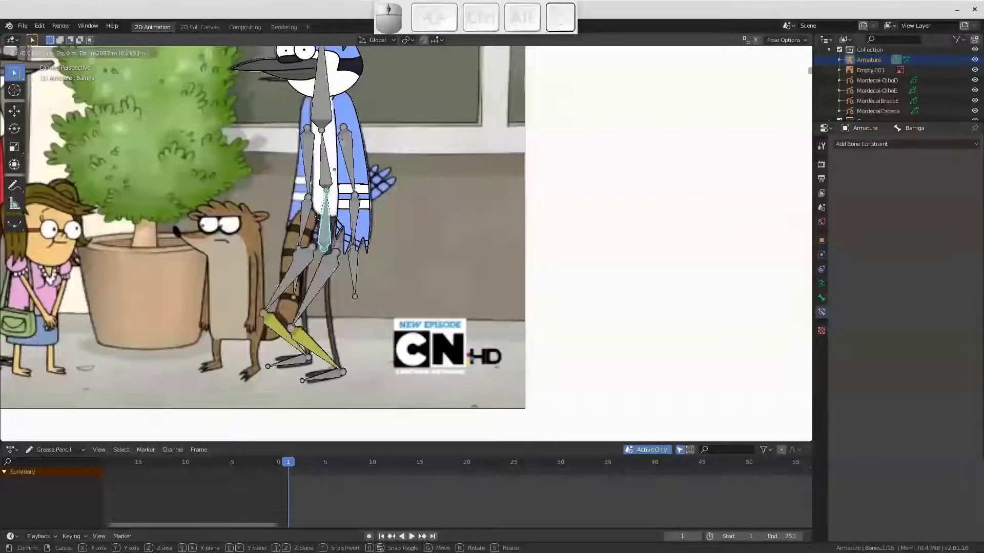
pyautogui.press('Escape')
pyautogui.middleClick(331, 212)
pyautogui.moveTo(365, 248); pyautogui.dragTo(397, 227)
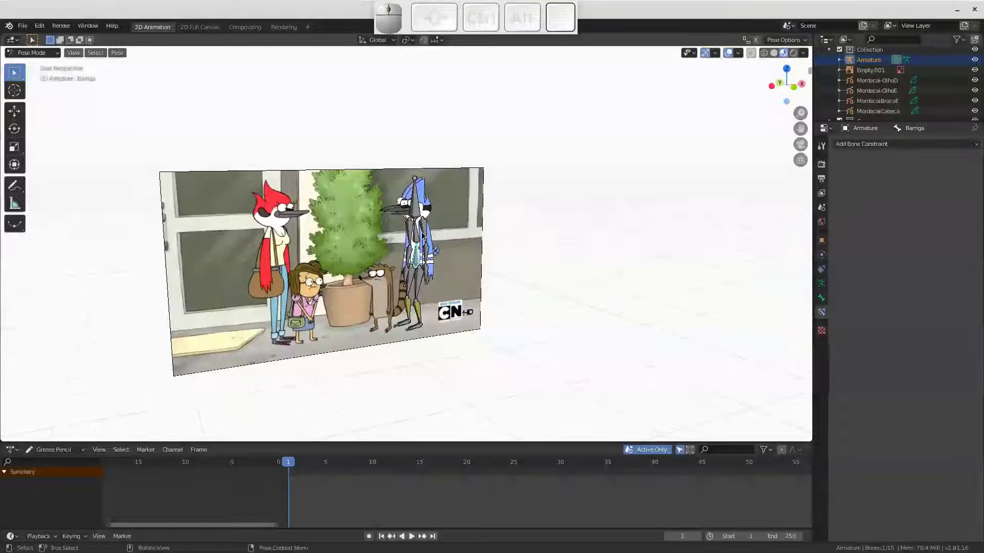
pyautogui.click(804, 150)
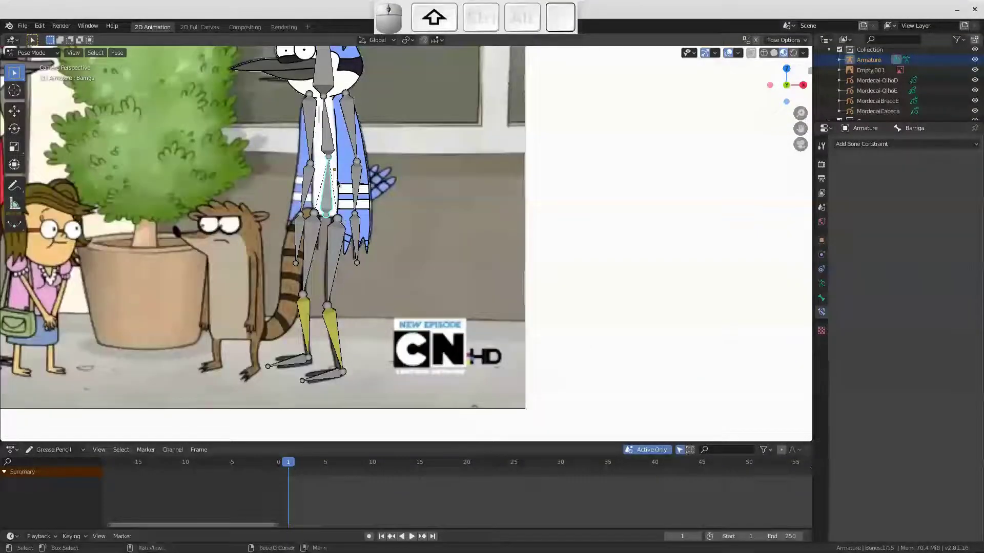
pyautogui.moveTo(340, 186); pyautogui.dragTo(362, 229)
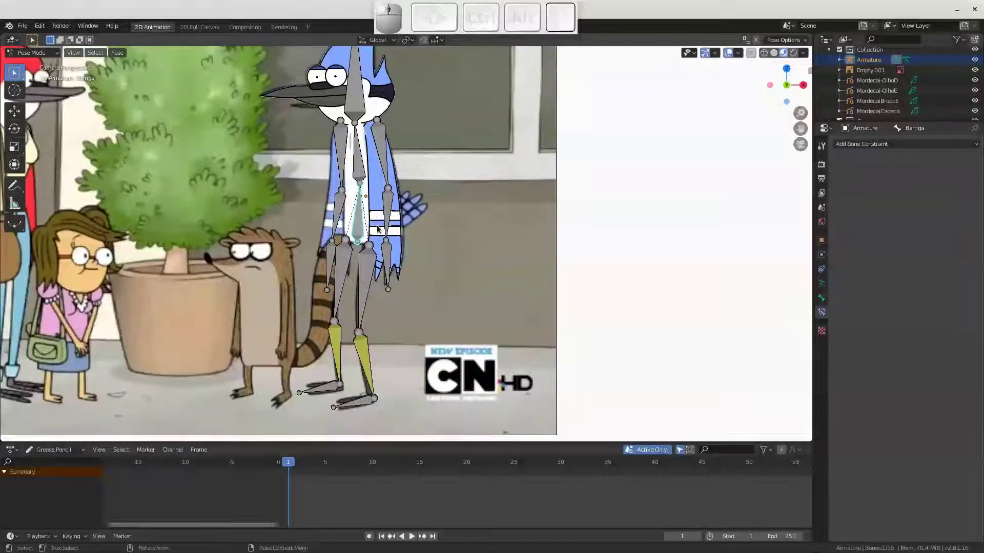
# Save the scene as mordecai.blend in the project folder beside bg and ref
pyautogui.press('ctrl+s')
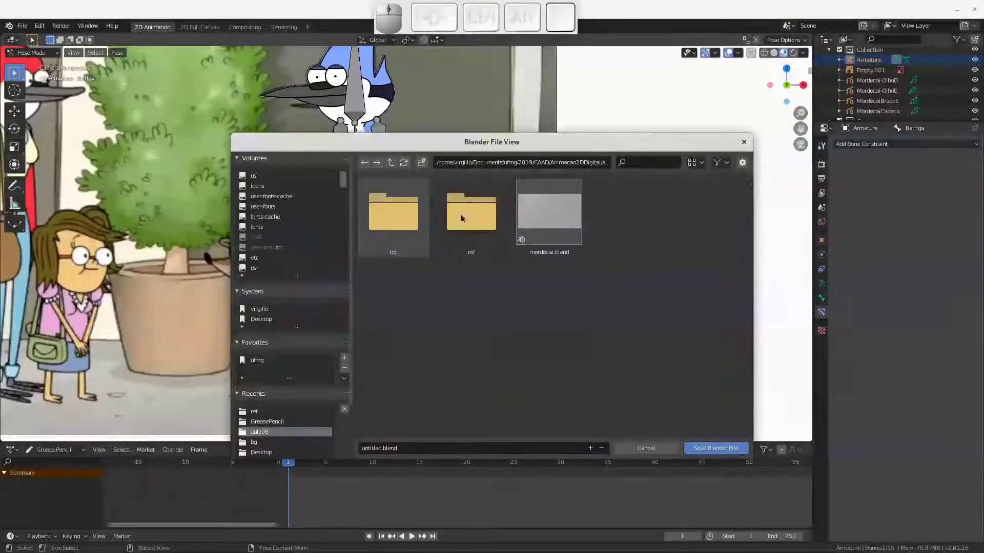
pyautogui.click(376, 448)
pyautogui.press('m')
pyautogui.press('o')
pyautogui.press('r')
pyautogui.press('d')
pyautogui.press('e')
pyautogui.press('c')
pyautogui.press('a')
pyautogui.press('i')
pyautogui.press('Return')
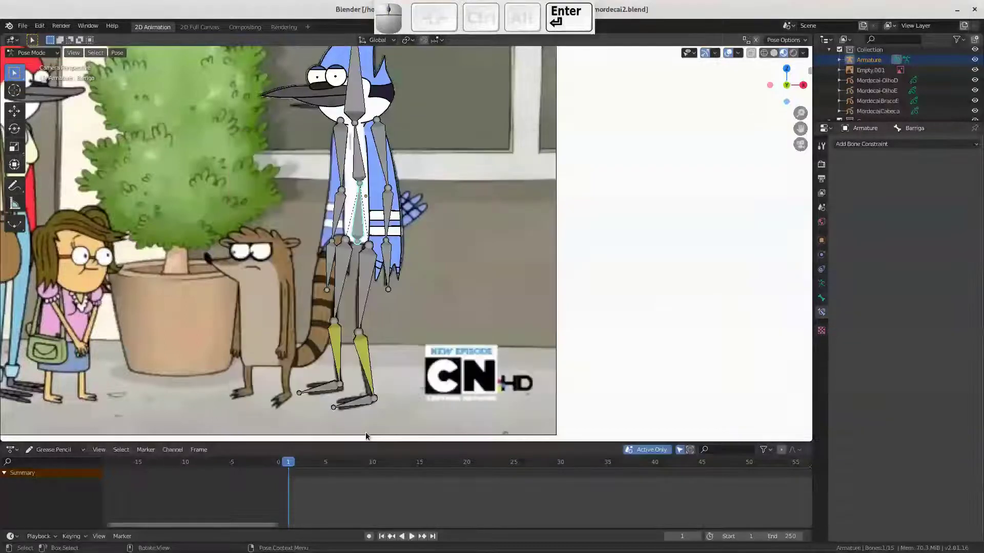
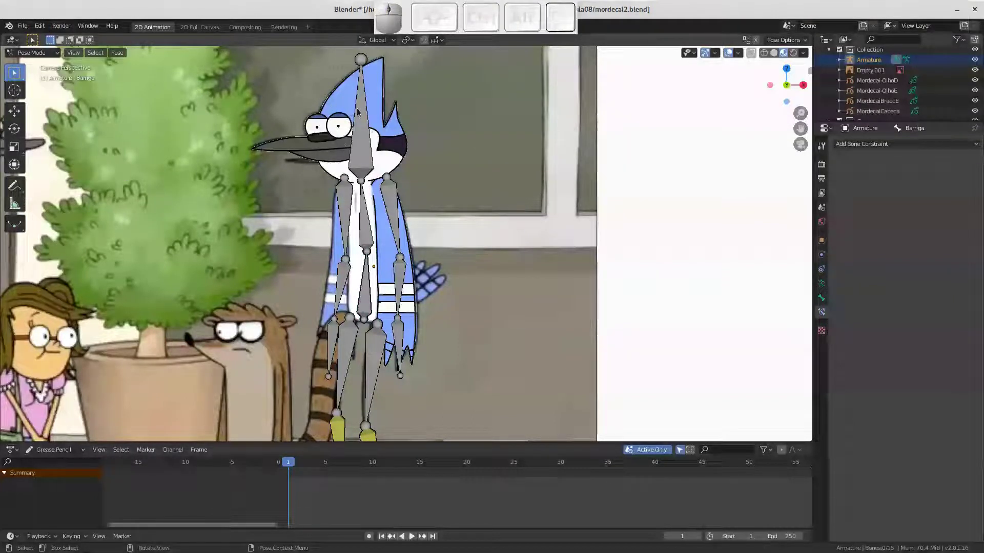
# Turn off object mode locking, select the Cabeca head bone and test-move the head drawing
pyautogui.click(42, 26)
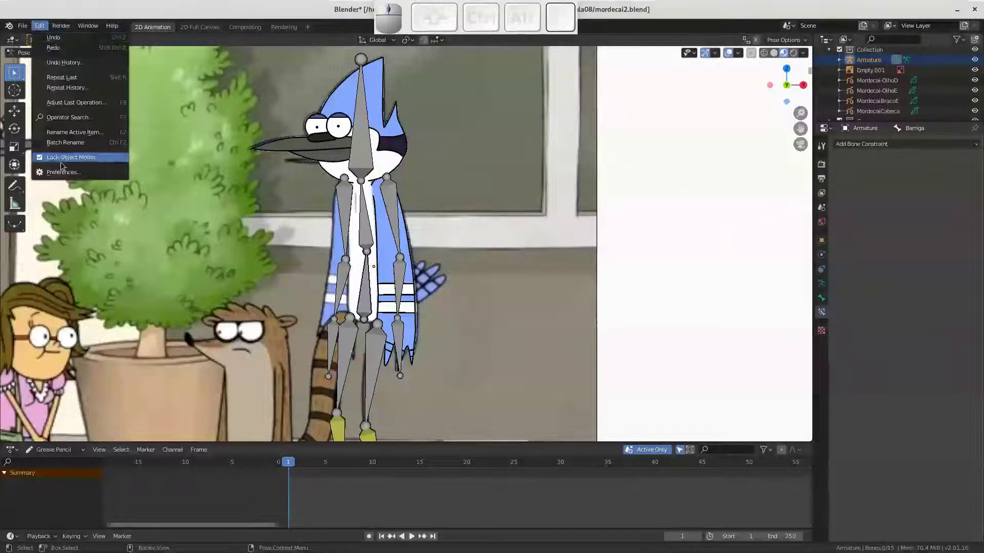
pyautogui.click(401, 135)
pyautogui.click(364, 148)
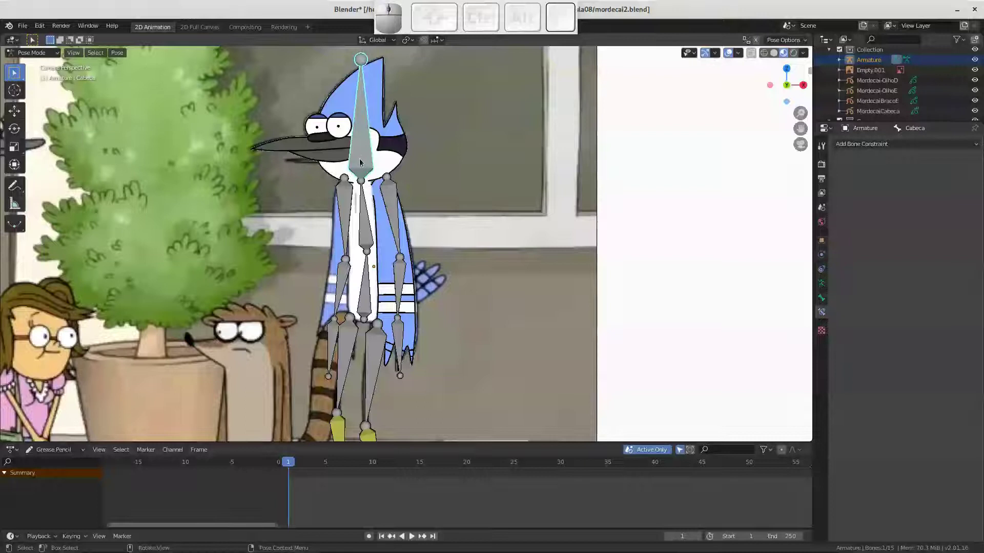
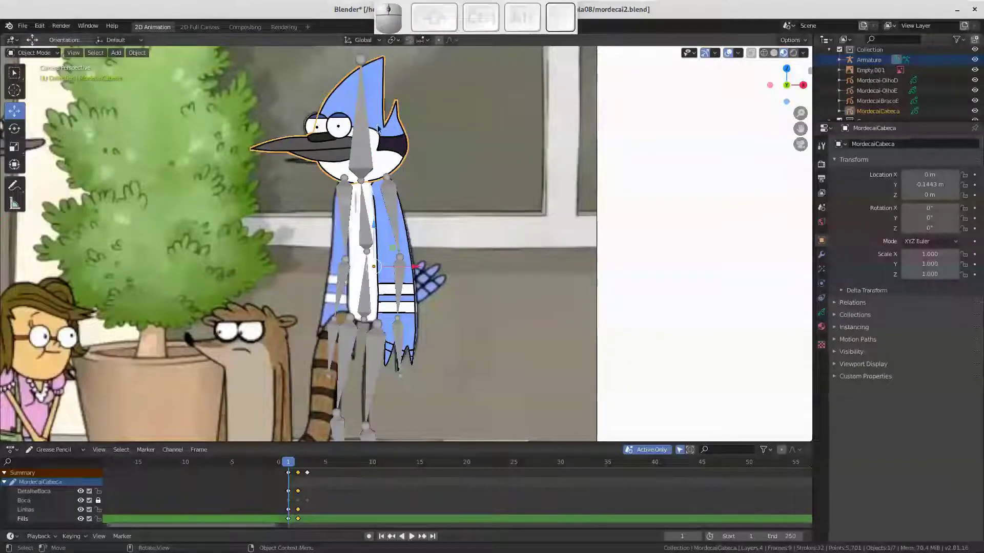
pyautogui.press('g')
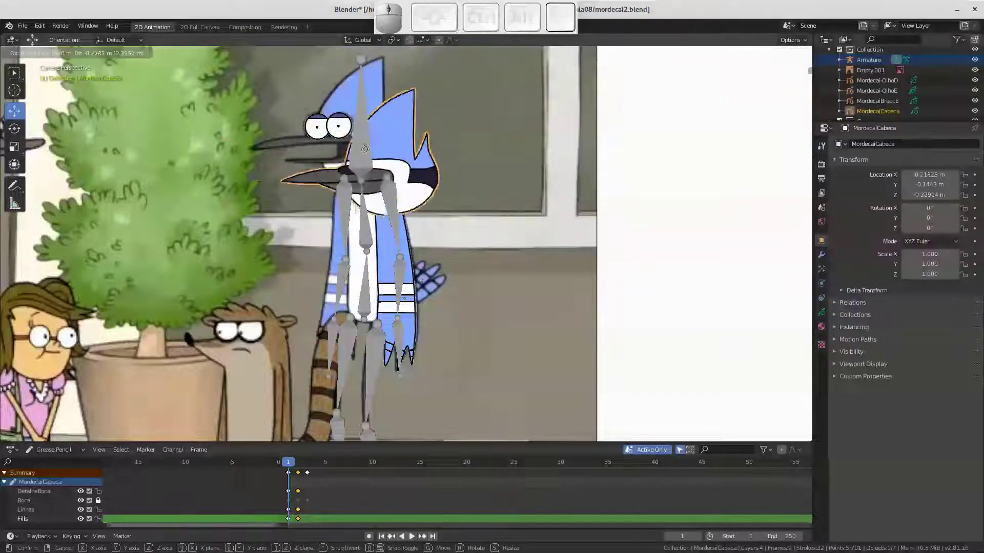
pyautogui.press('Escape')
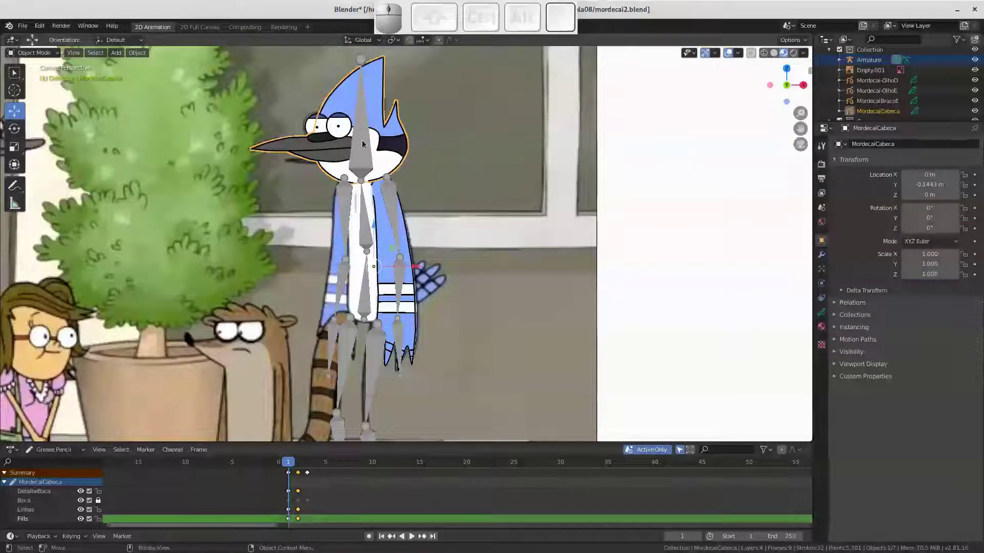
# Select the head drawing with the Cabeca bone and bring up the Ctrl+P parenting options
pyautogui.click(365, 146)
pyautogui.click(405, 151)
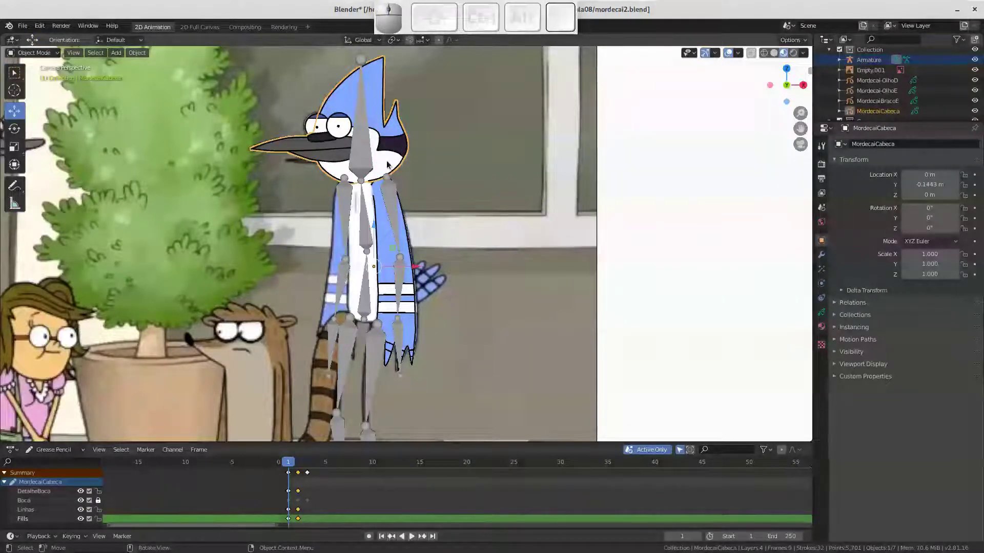
pyautogui.click(365, 137)
pyautogui.press('ctrl+p')
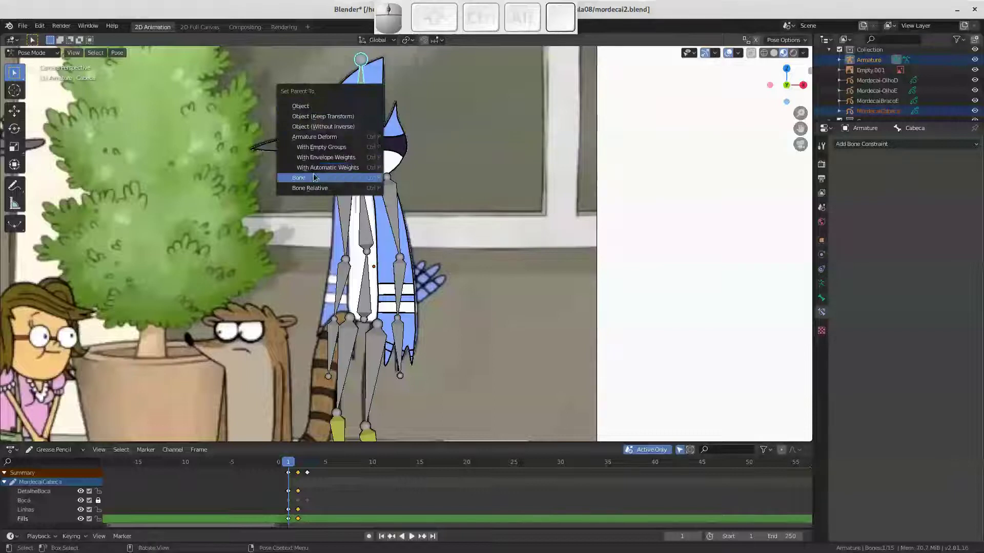
pyautogui.click(314, 182)
pyautogui.click(368, 146)
pyautogui.press('r')
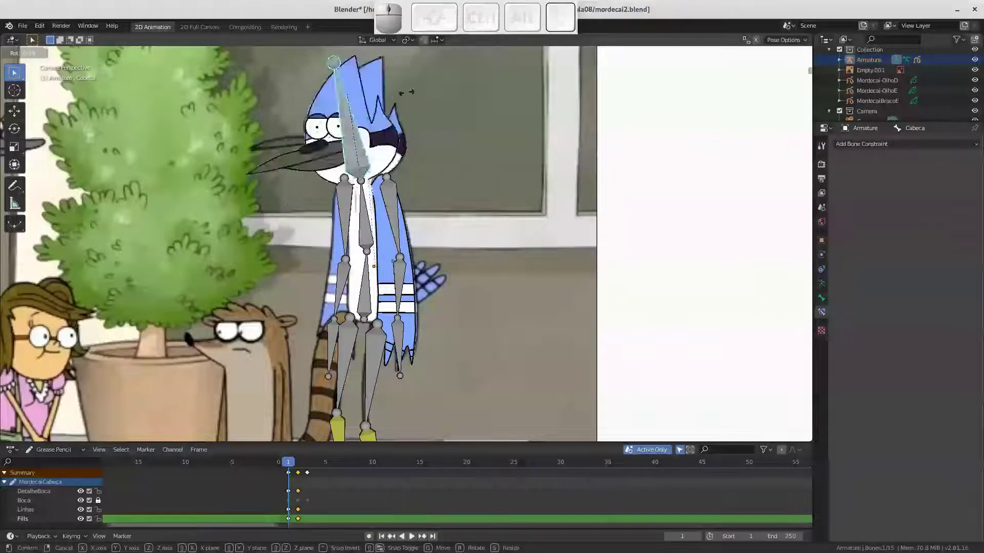
pyautogui.press('Escape')
pyautogui.middleClick(364, 124)
pyautogui.moveTo(355, 136); pyautogui.dragTo(375, 171)
pyautogui.middleClick(363, 174)
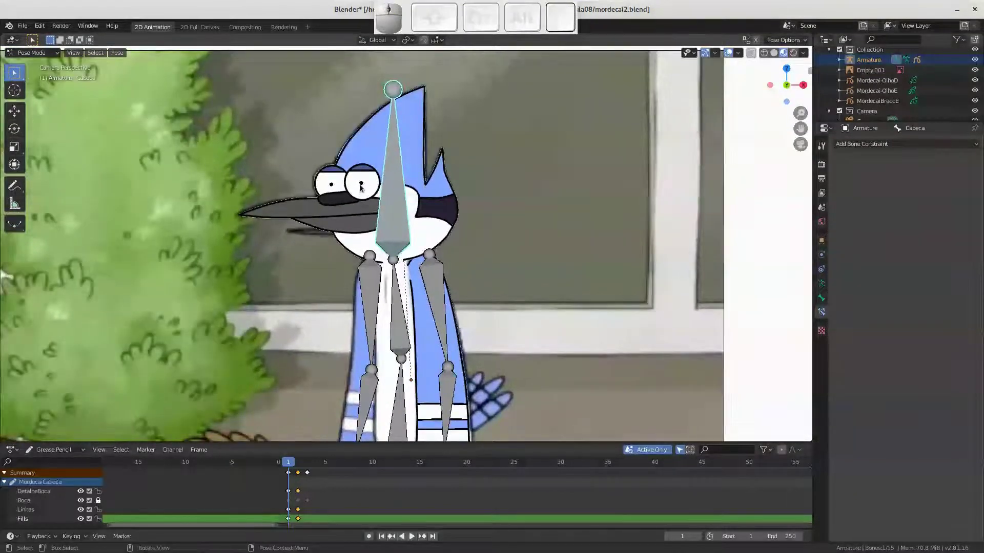
pyautogui.click(367, 188)
pyautogui.press('space')
pyautogui.click(396, 194)
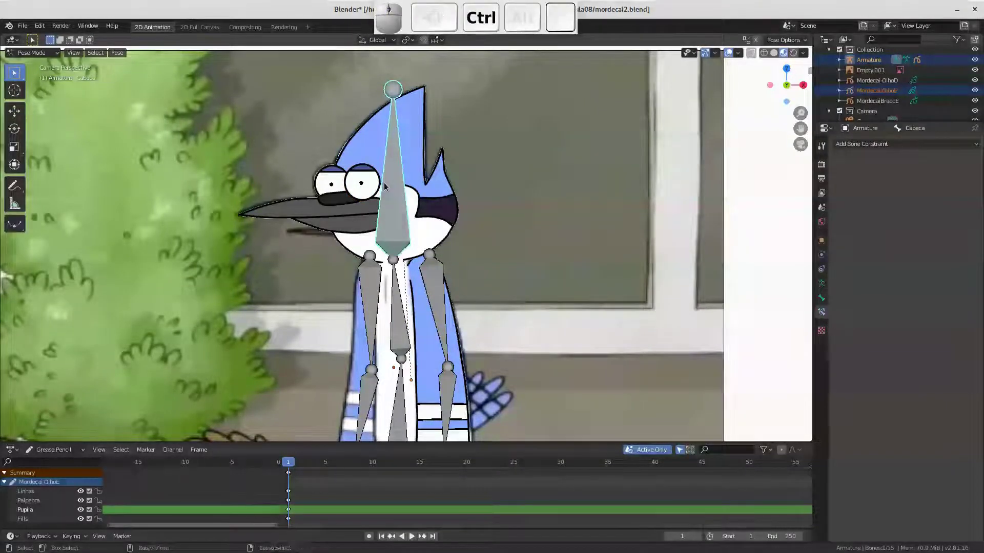
pyautogui.click(365, 187)
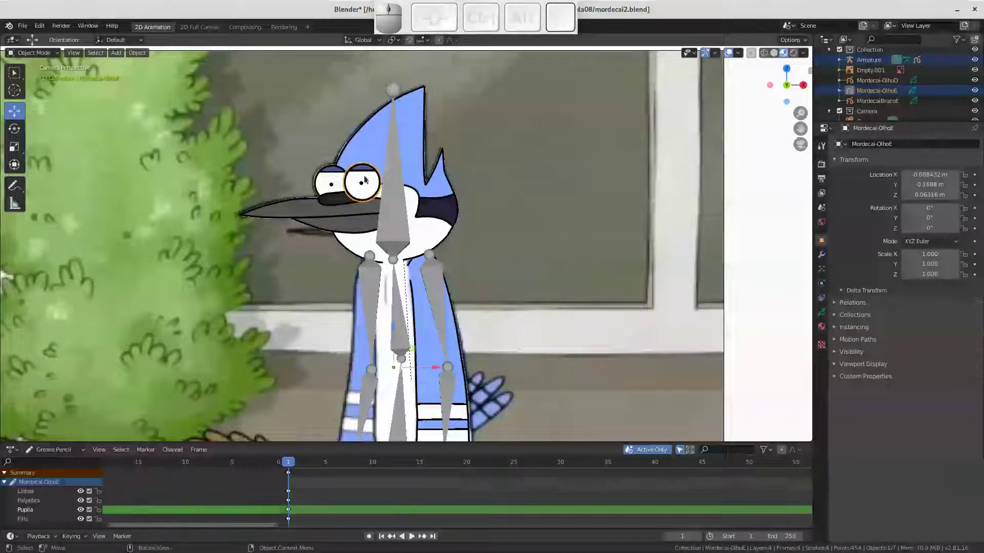
pyautogui.click(393, 191)
pyautogui.moveTo(356, 183); pyautogui.dragTo(382, 164)
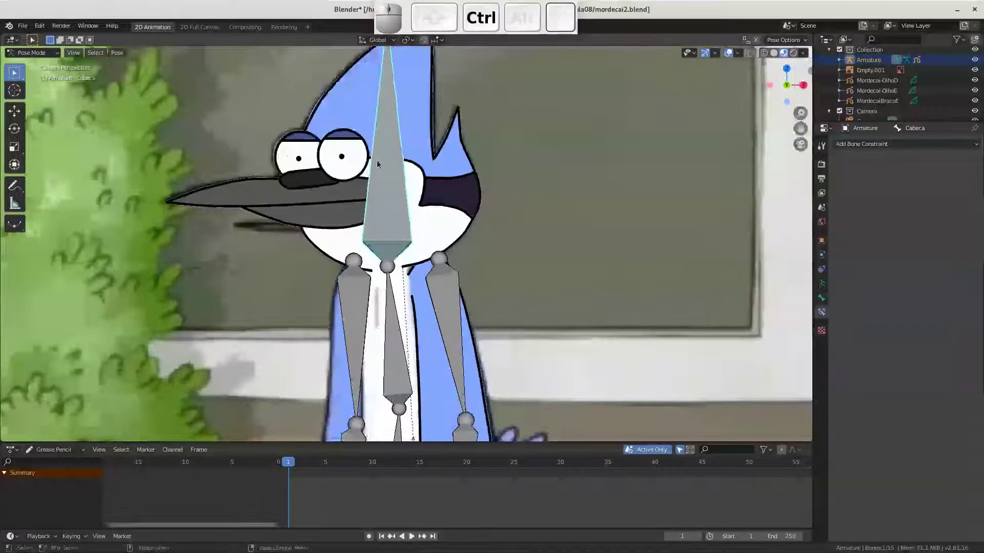
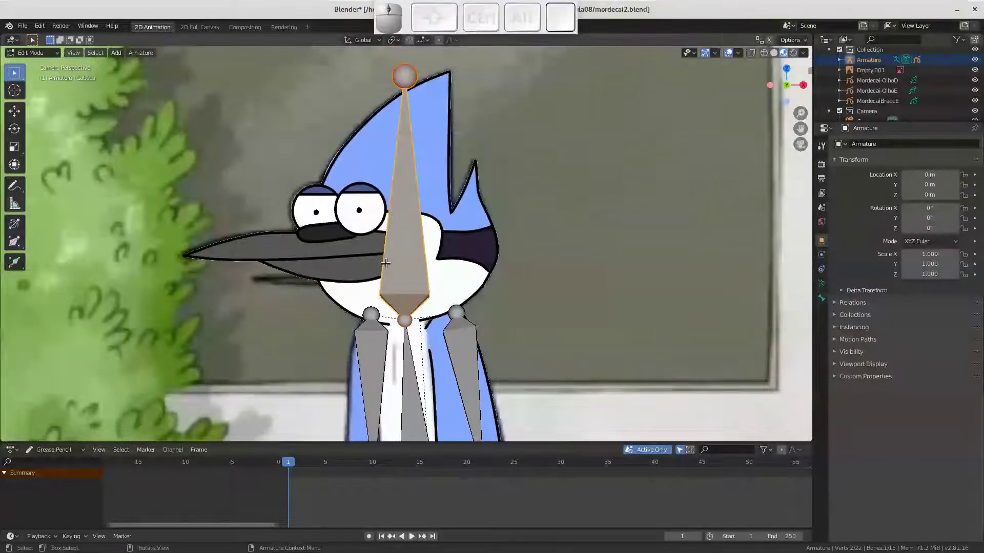
# Create a small PalpebraD eyelid bone above one eye and duplicate it over the other eye
pyautogui.press('shift+d')
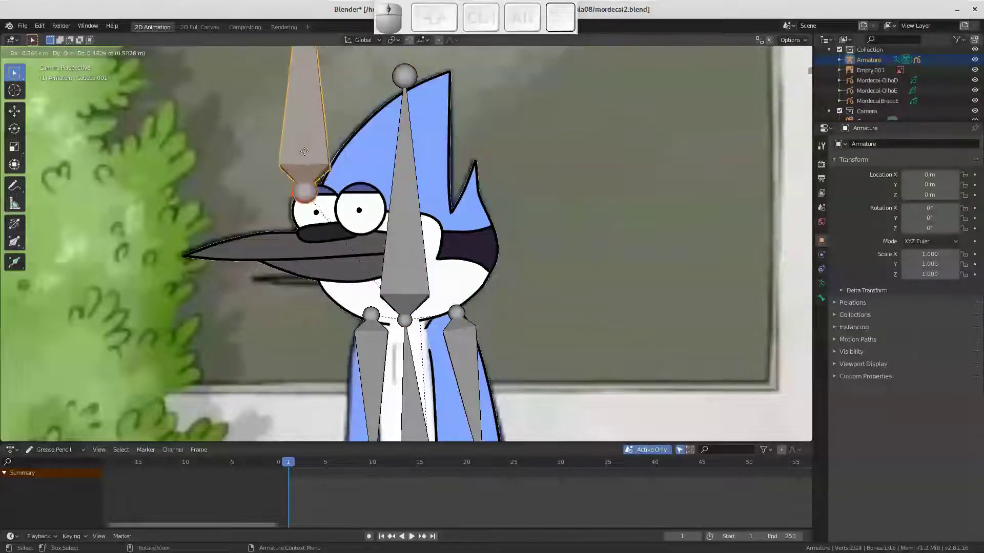
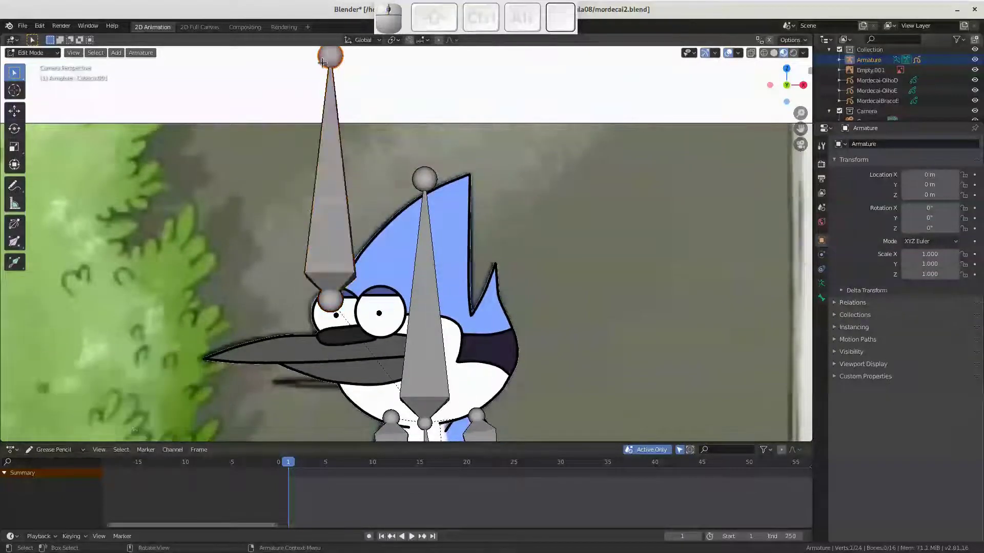
pyautogui.press('g')
pyautogui.press('z')
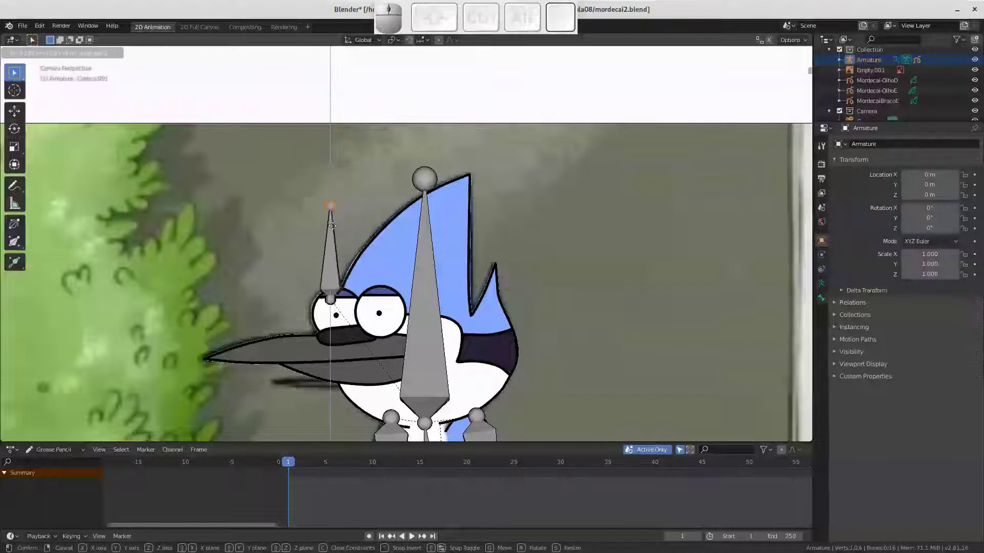
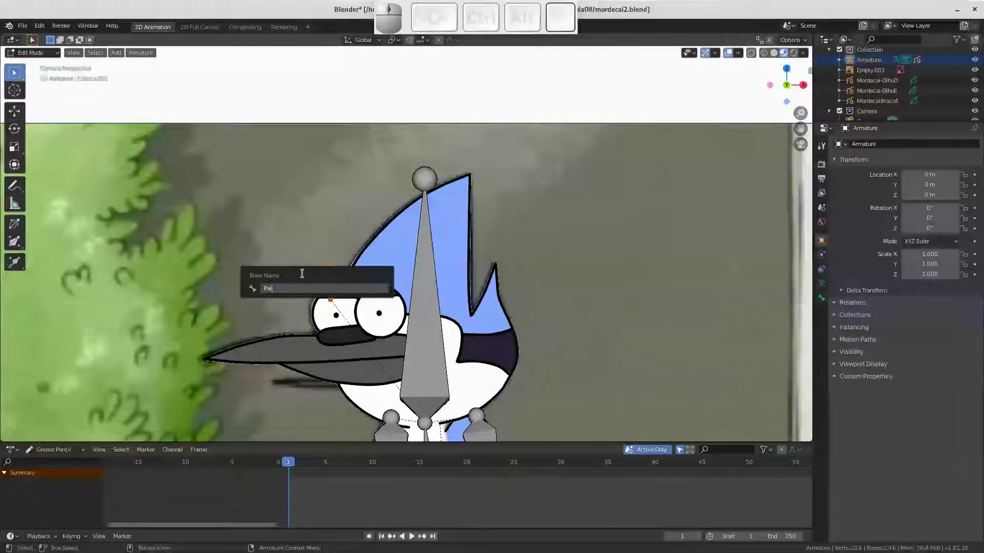
pyautogui.press('p')
pyautogui.press('r')
pyautogui.press('a')
pyautogui.press('shift+d')
pyautogui.press('Return')
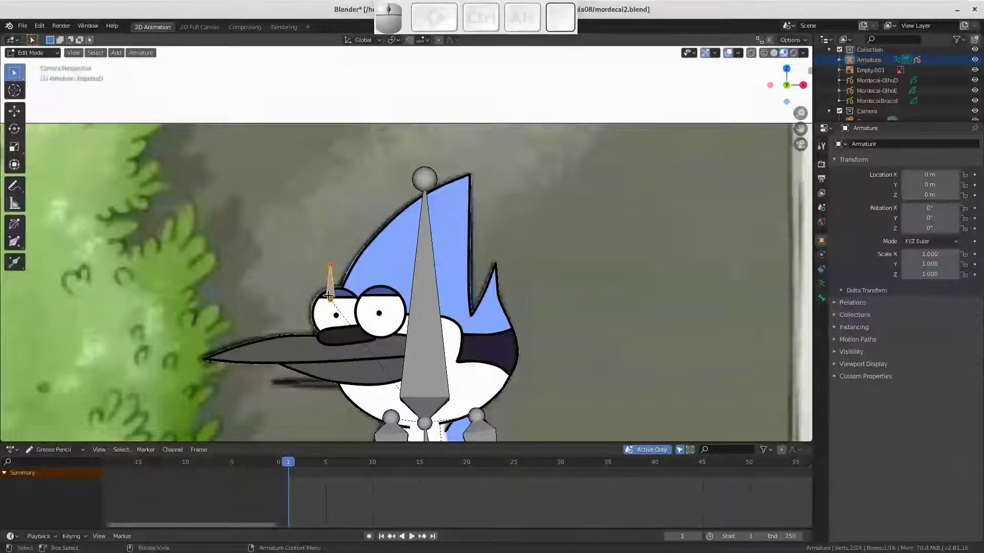
pyautogui.press('shift+d')
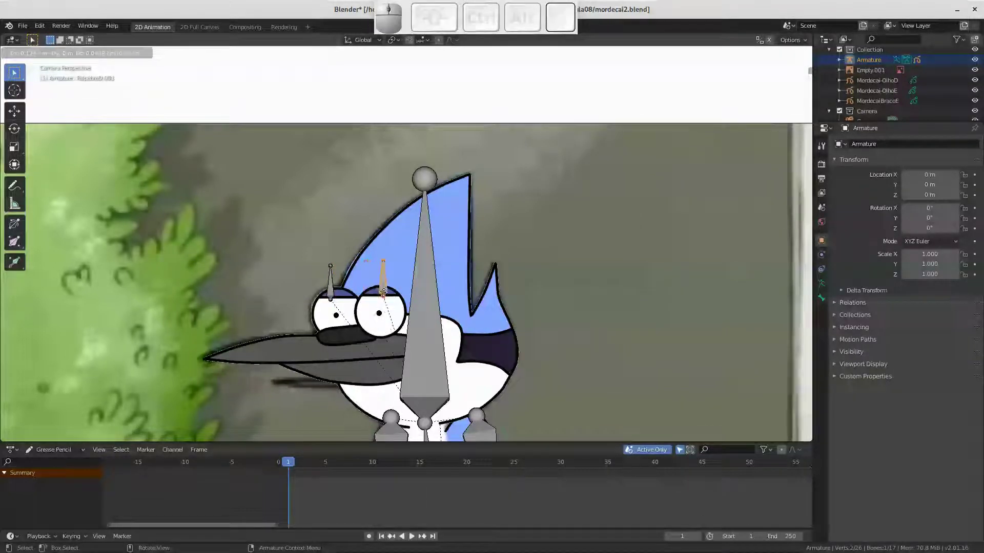
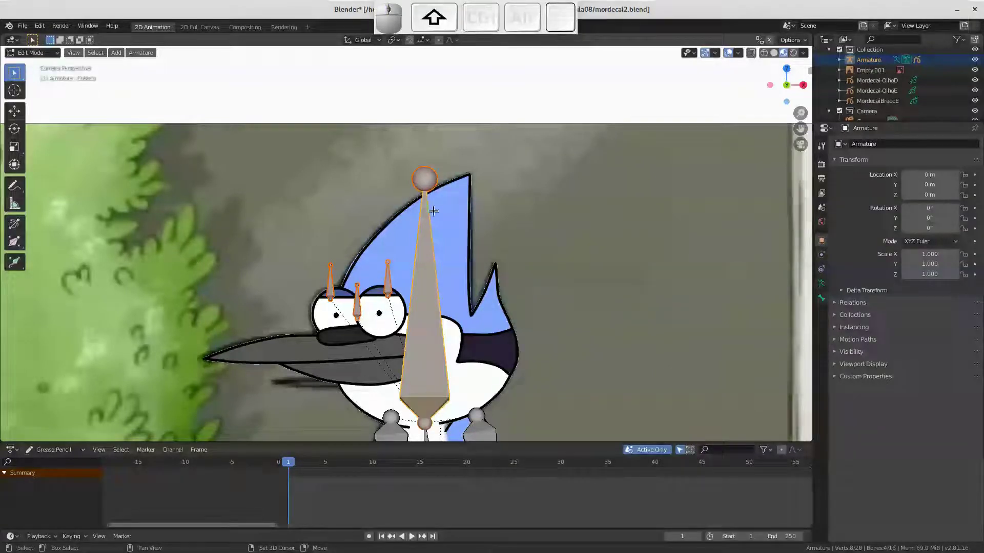
# Parent the eye bones to the Cabeca head bone with Keep Offset and test-rotate the head
pyautogui.press('ctrl+p')
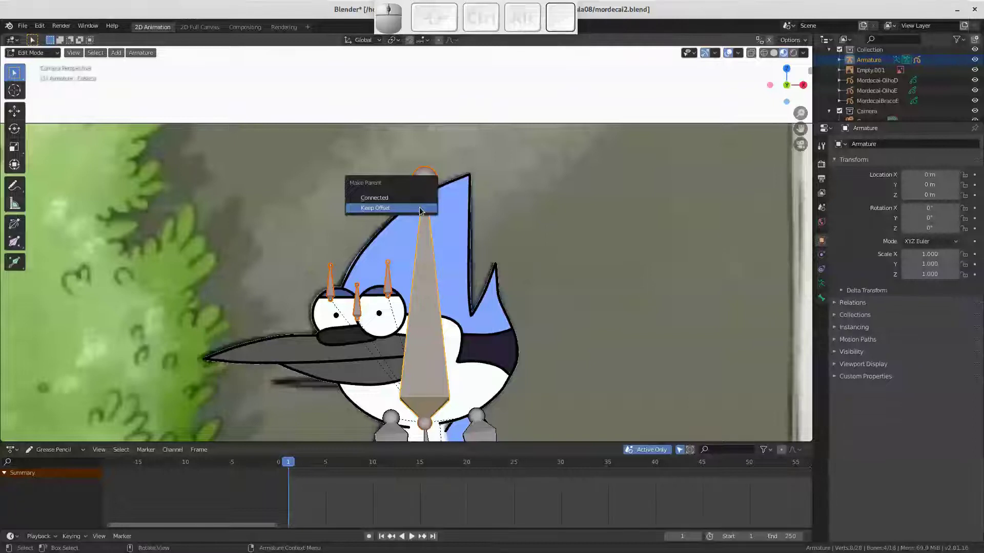
pyautogui.press('Return')
pyautogui.press('Tab')
pyautogui.click(431, 266)
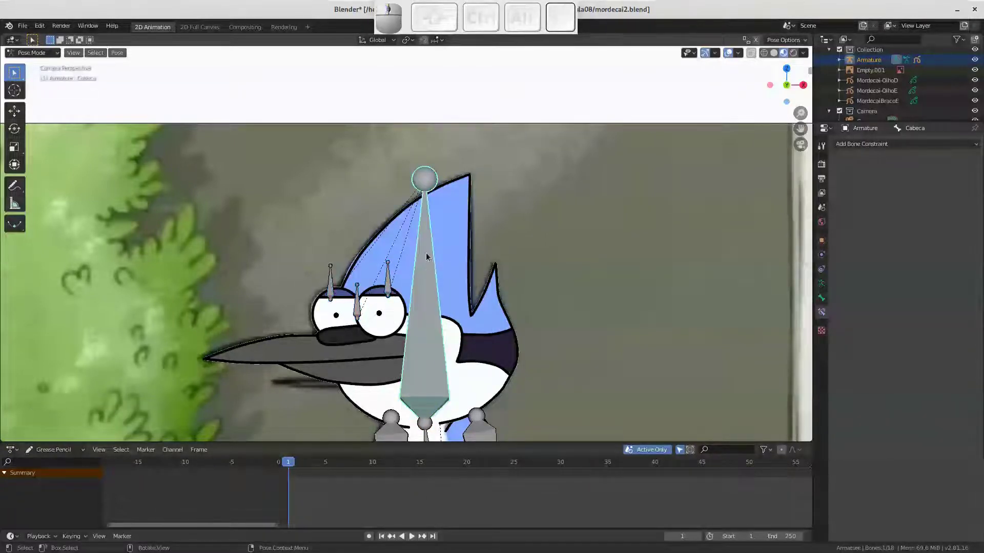
pyautogui.press('r')
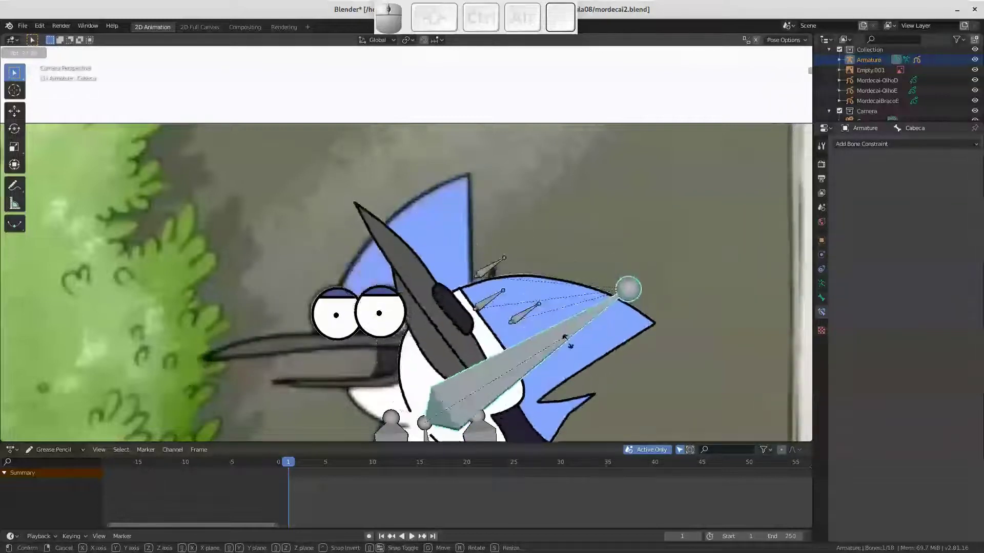
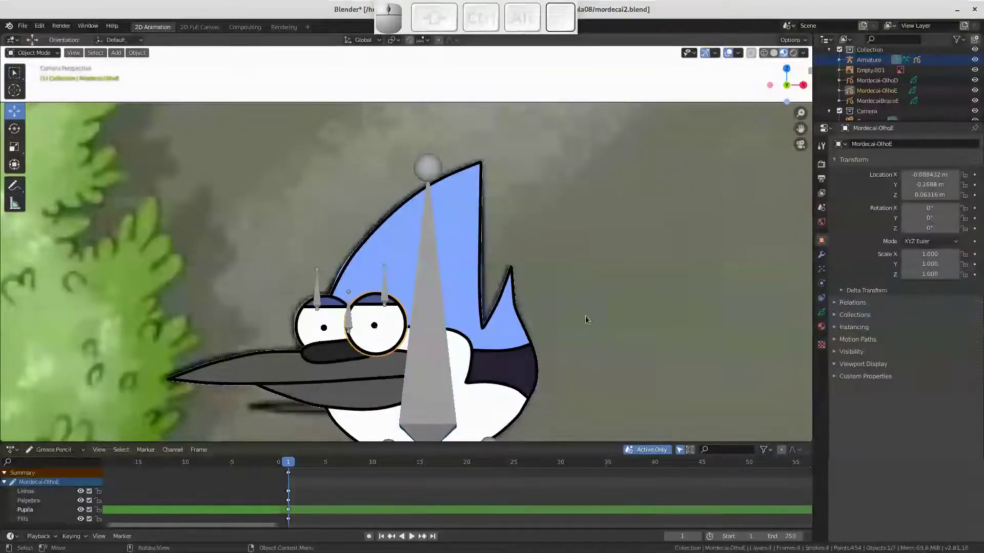
pyautogui.press('g')
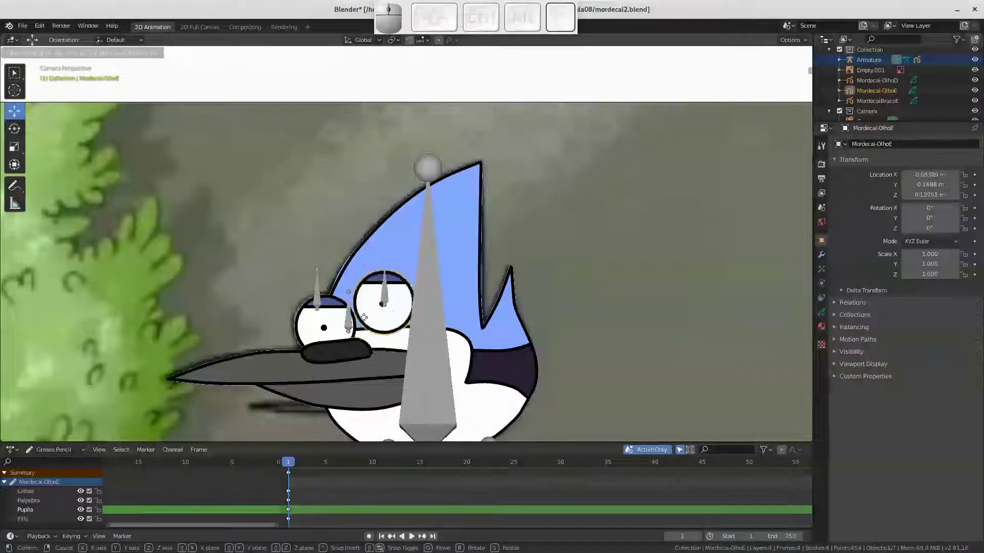
pyautogui.press('Escape')
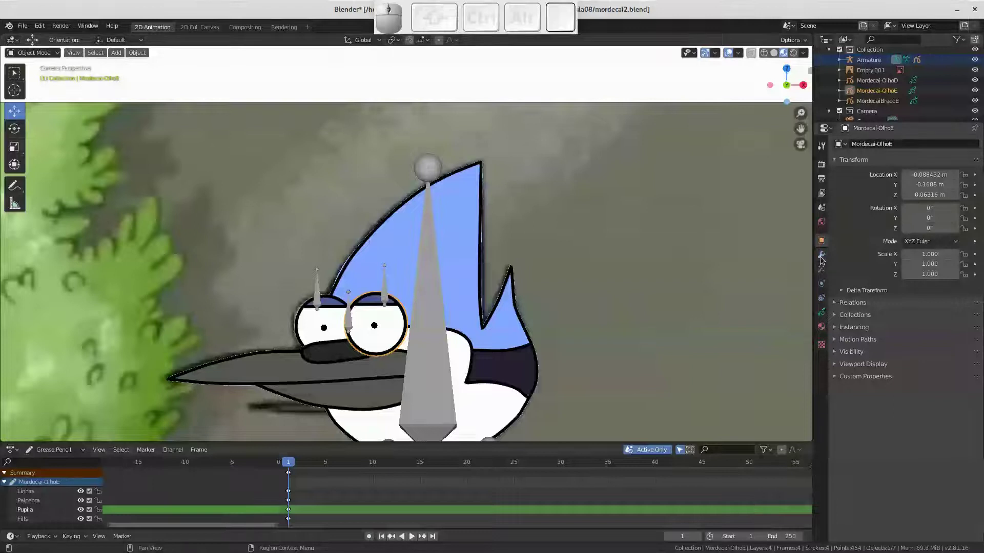
# Add an Armature grease pencil modifier to Mordecai-OlhoE and start picking the Armature object
pyautogui.click(822, 262)
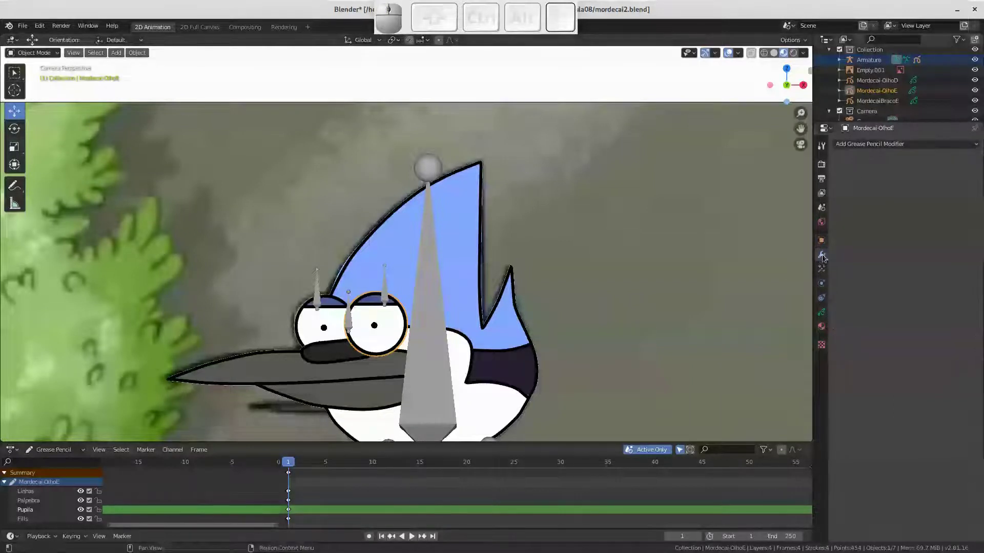
pyautogui.click(907, 144)
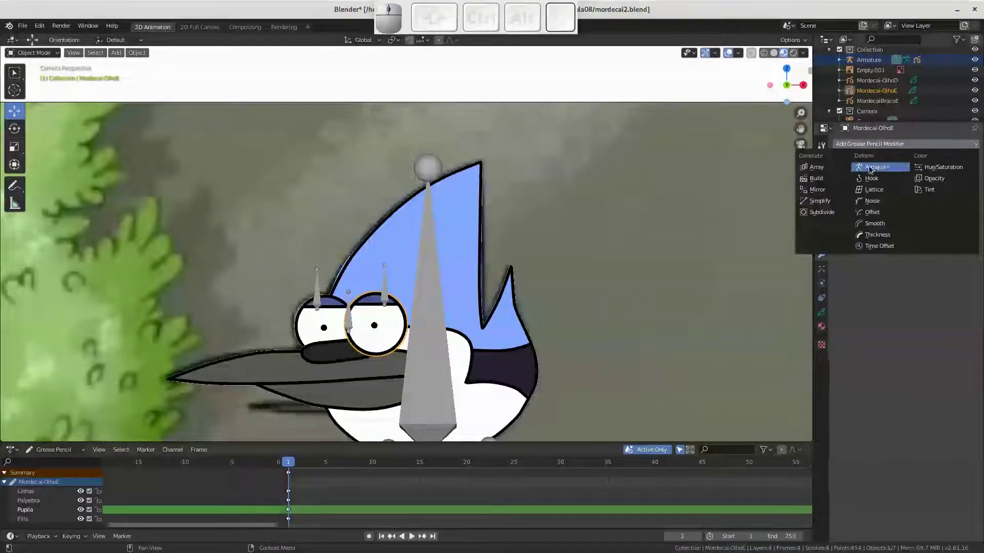
pyautogui.click(883, 169)
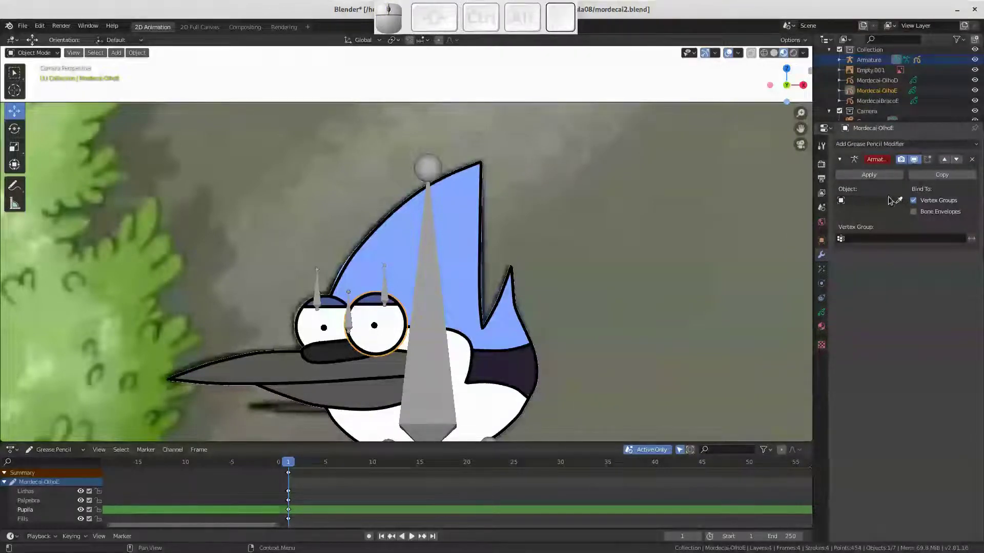
pyautogui.click(903, 203)
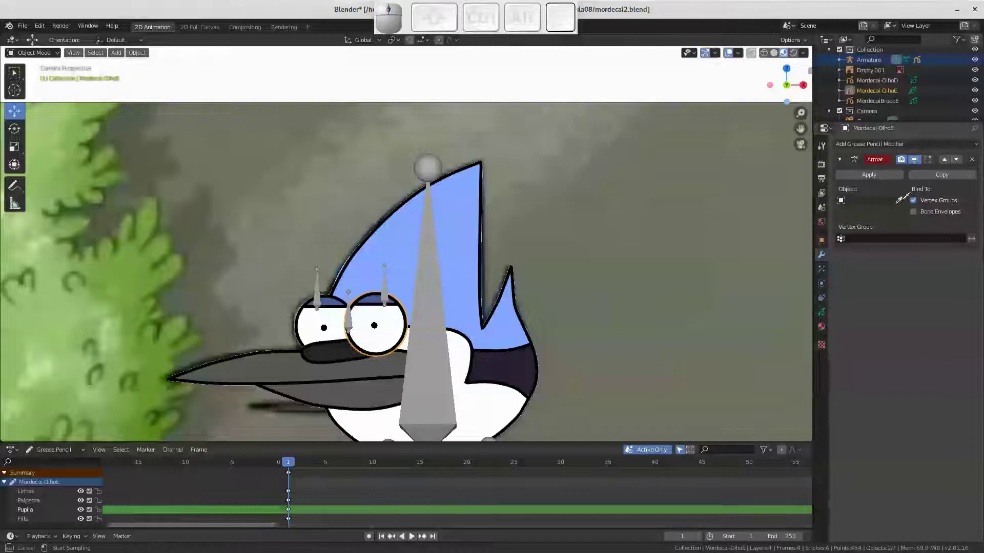
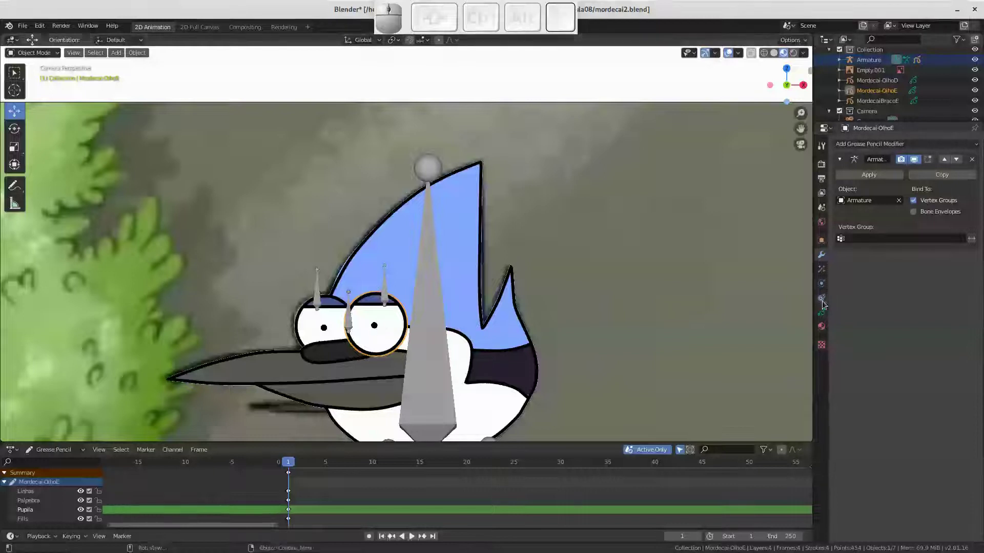
# Show the eye drawing's data settings, check the eye and head bone names, then reselect Mordecai-OlhoE
pyautogui.click(823, 314)
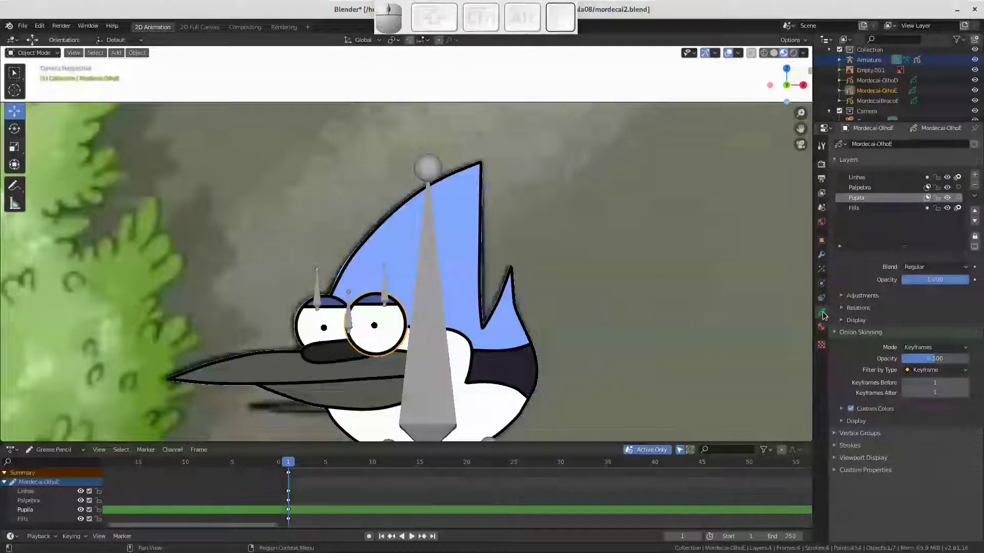
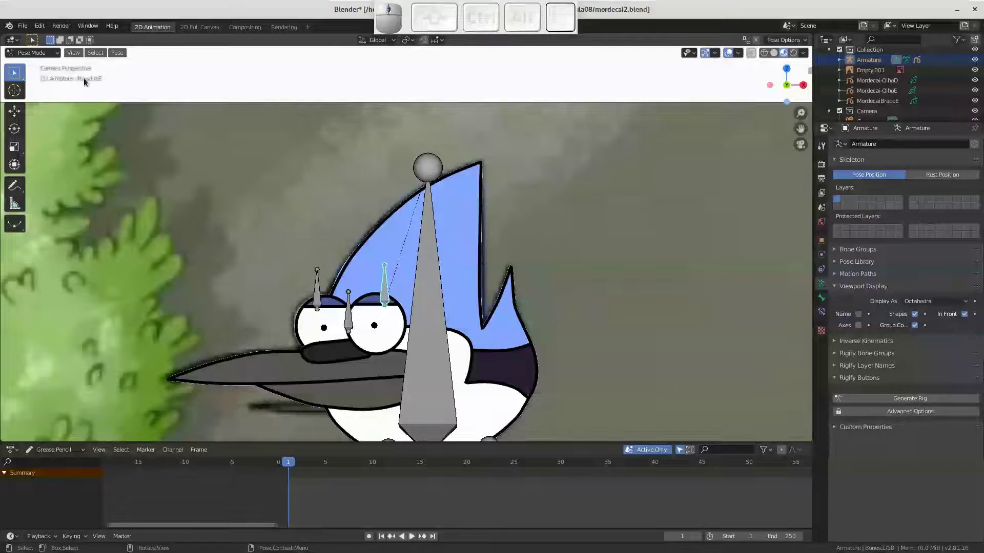
pyautogui.click(352, 326)
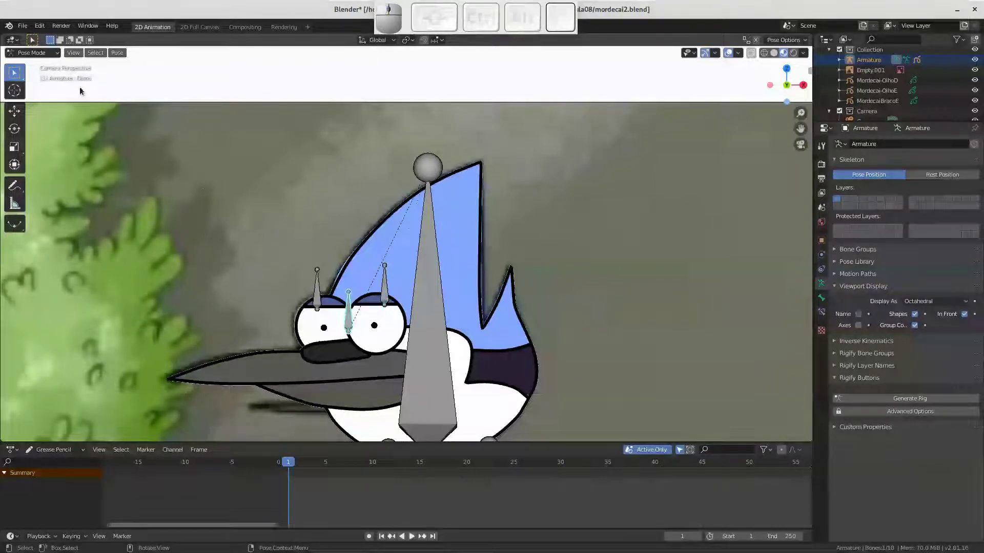
pyautogui.click(422, 278)
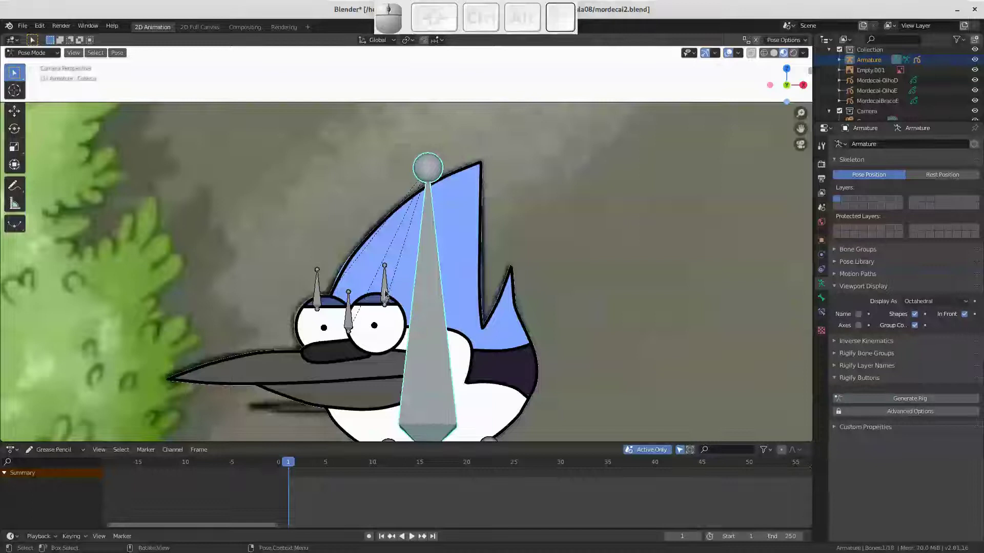
pyautogui.click(388, 292)
pyautogui.moveTo(353, 319); pyautogui.dragTo(374, 328)
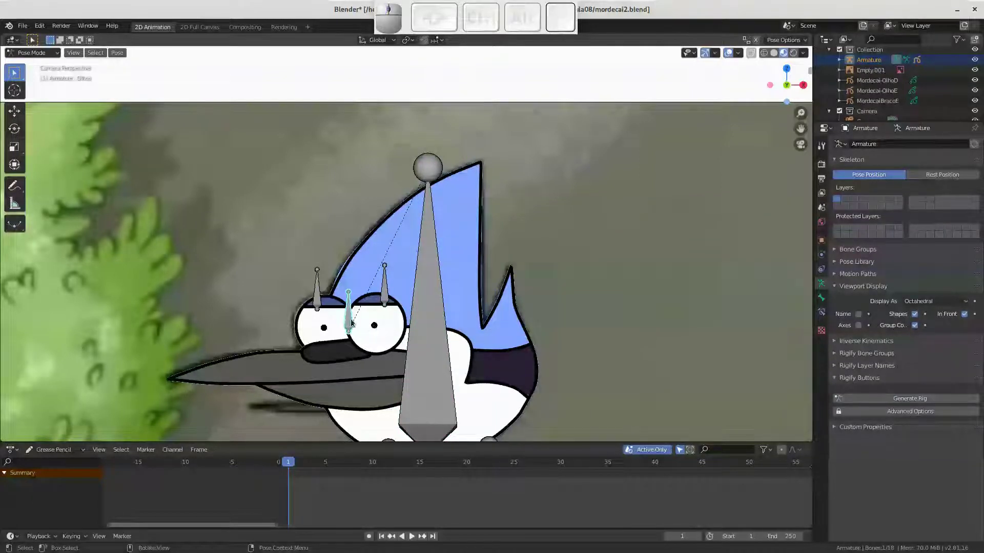
pyautogui.click(384, 342)
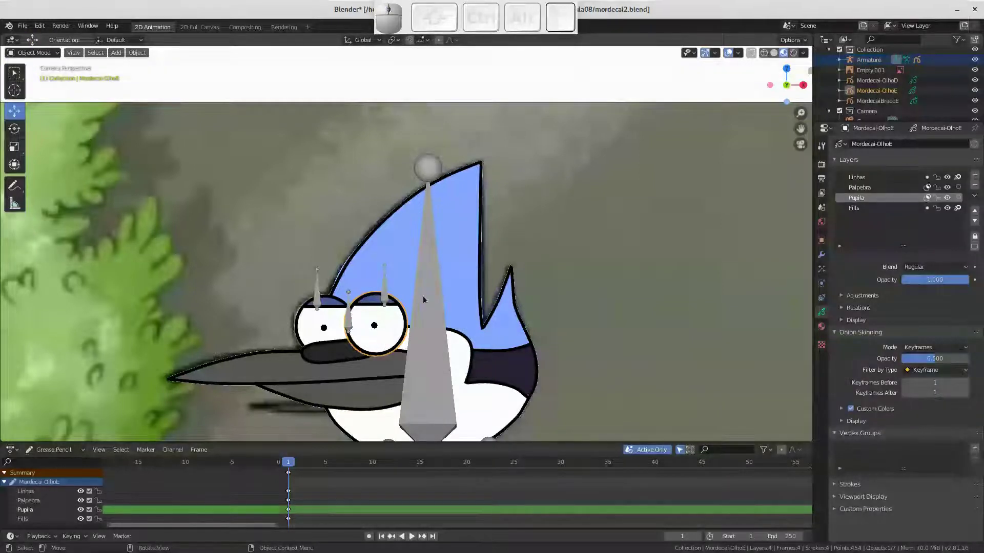
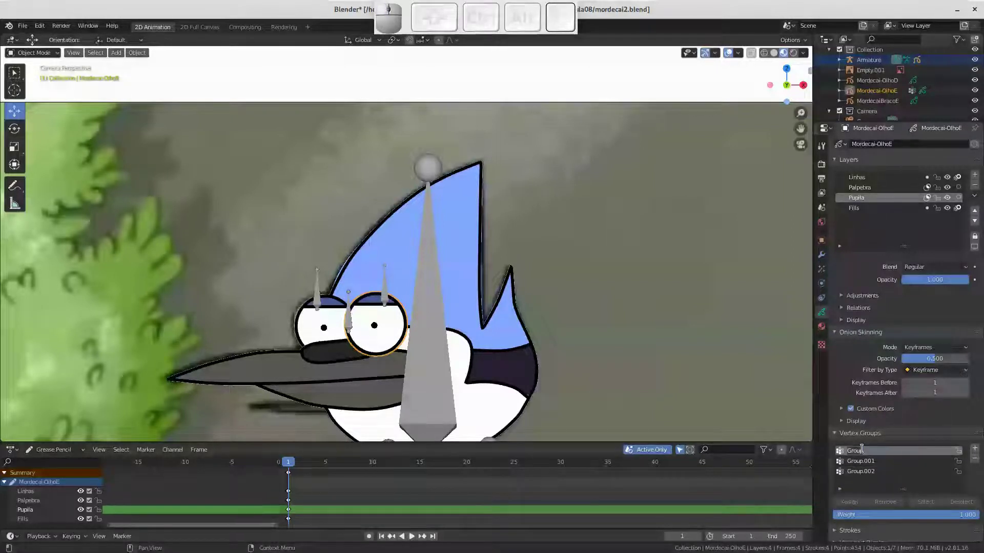
# Rename the left eye drawing's first vertex group to Cabeca
pyautogui.press('shift+c')
pyautogui.press('shift+a')
pyautogui.press('shift+e')
pyautogui.press('shift+b')
pyautogui.press('BackSpace')
pyautogui.press('b')
pyautogui.press('c')
pyautogui.press('Return')
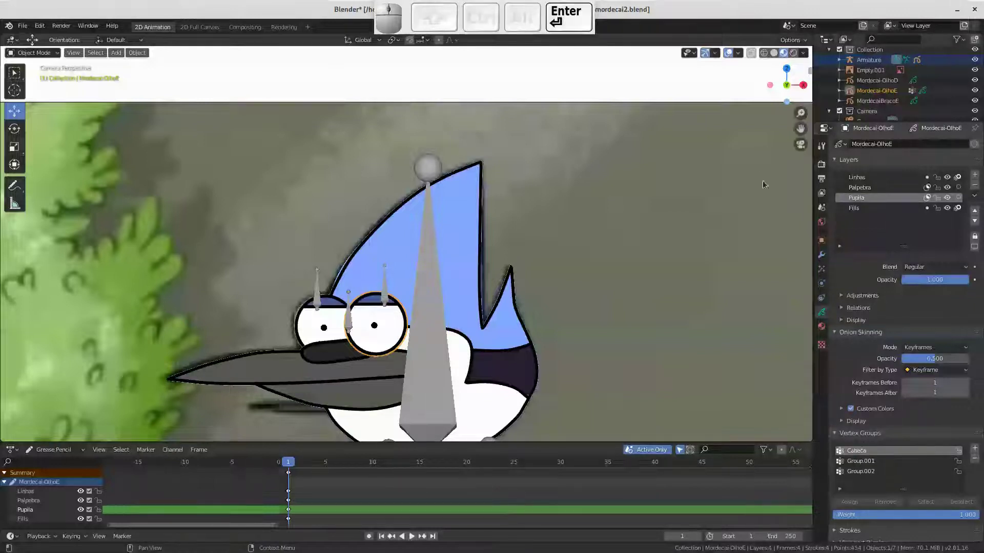
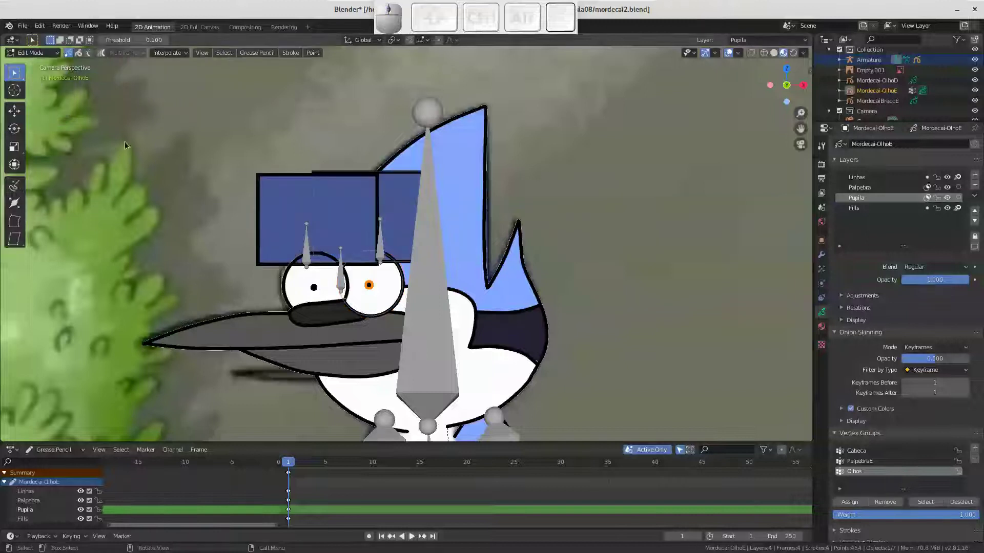
# Assign the left pupil's points to the Olhos vertex group
pyautogui.middleClick(360, 303)
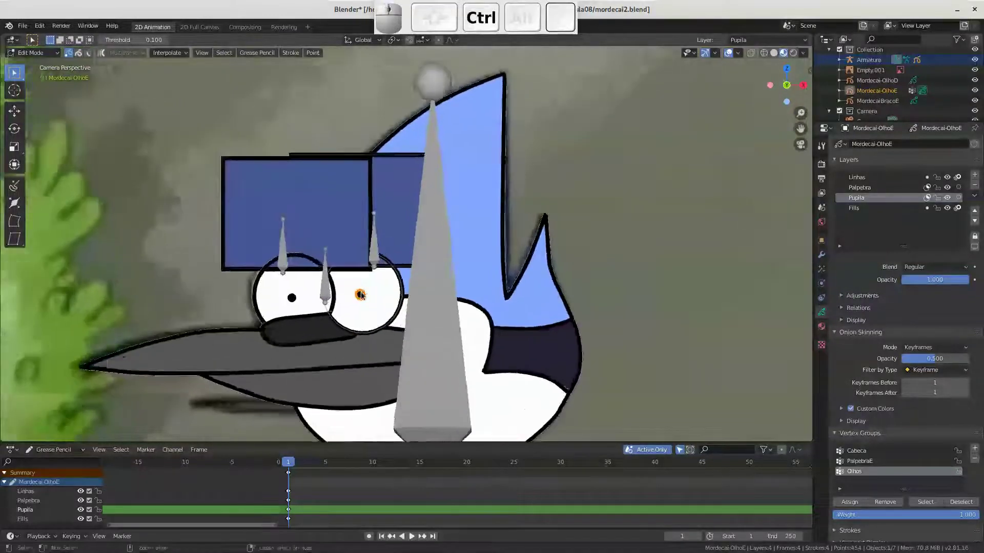
pyautogui.moveTo(356, 290); pyautogui.dragTo(375, 310)
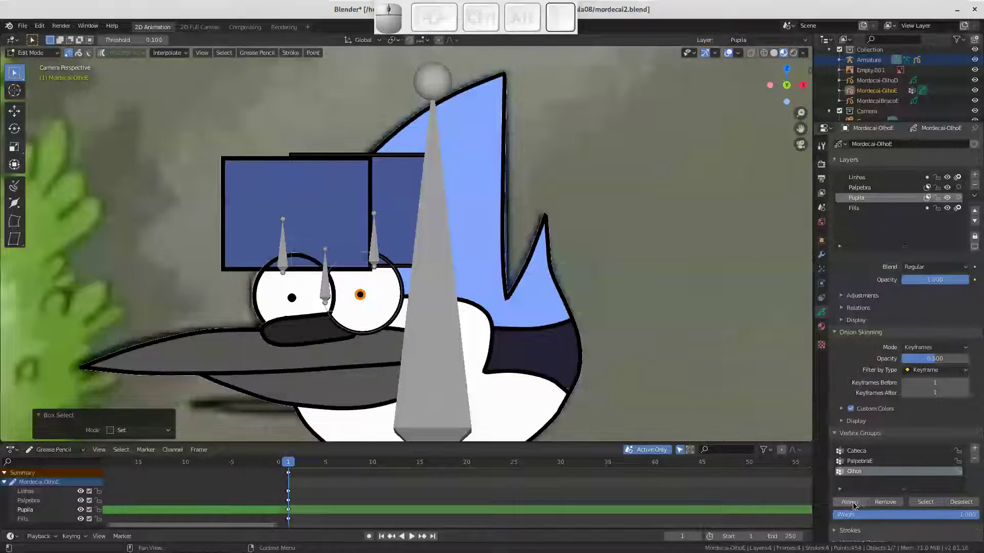
pyautogui.click(857, 504)
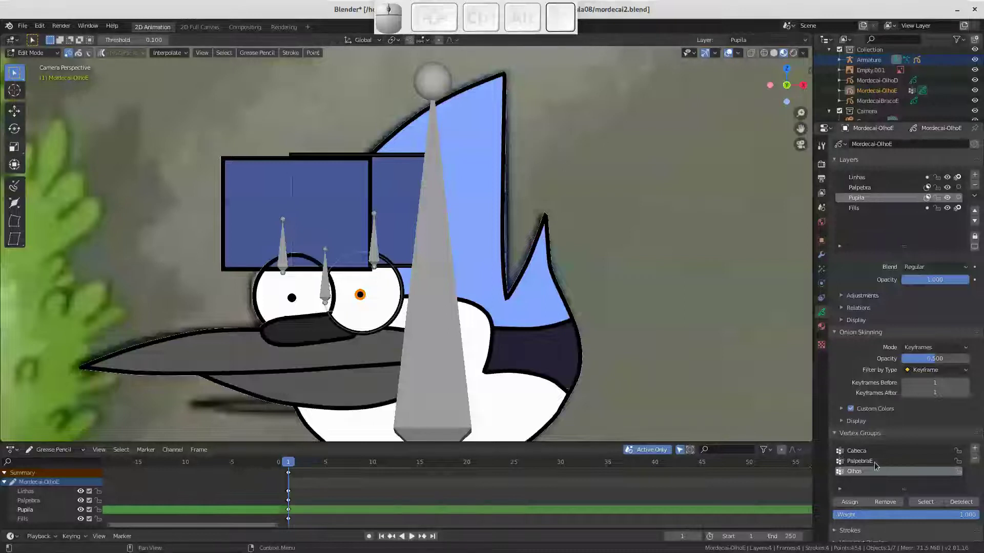
# Assign the left eyelid shape's points to the PalpebraE vertex group
pyautogui.click(870, 462)
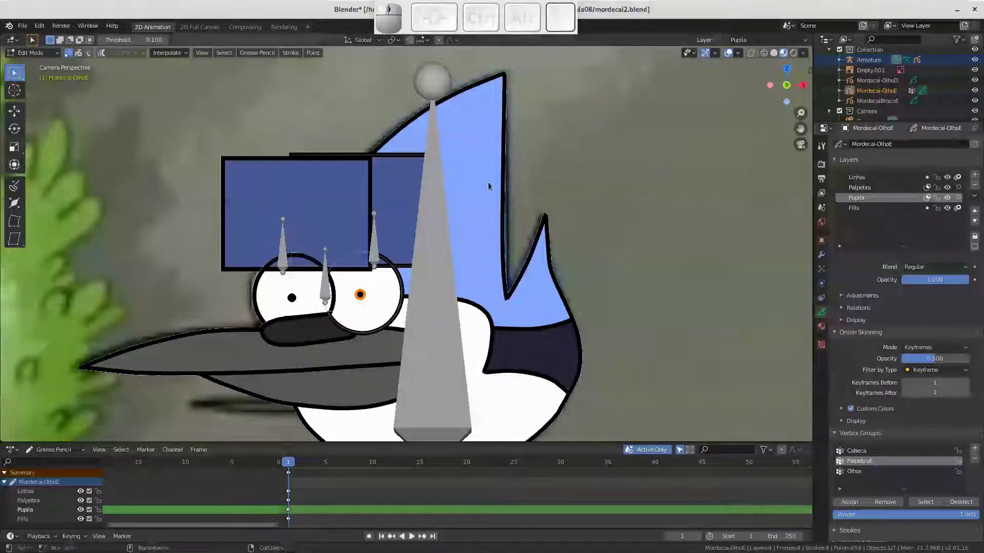
pyautogui.click(404, 143)
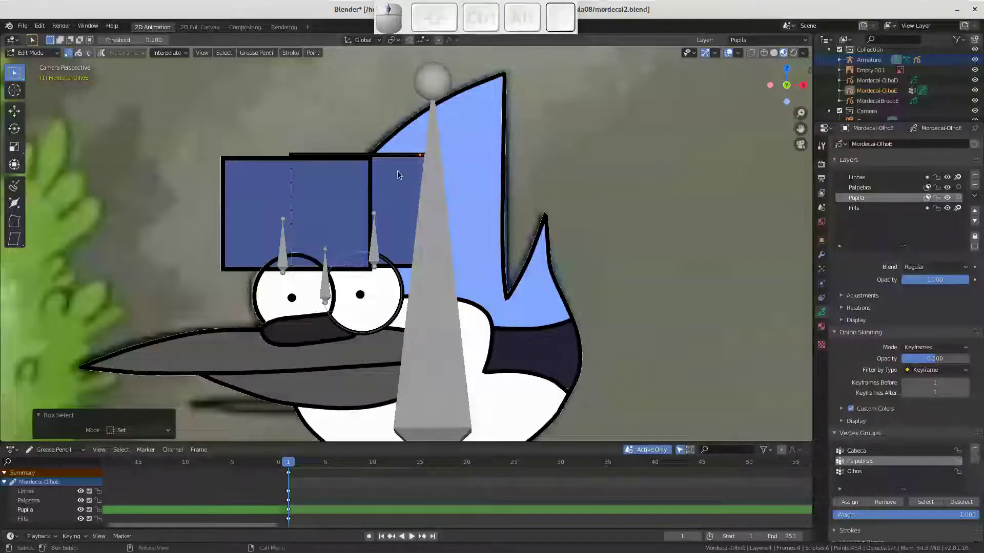
pyautogui.press('l')
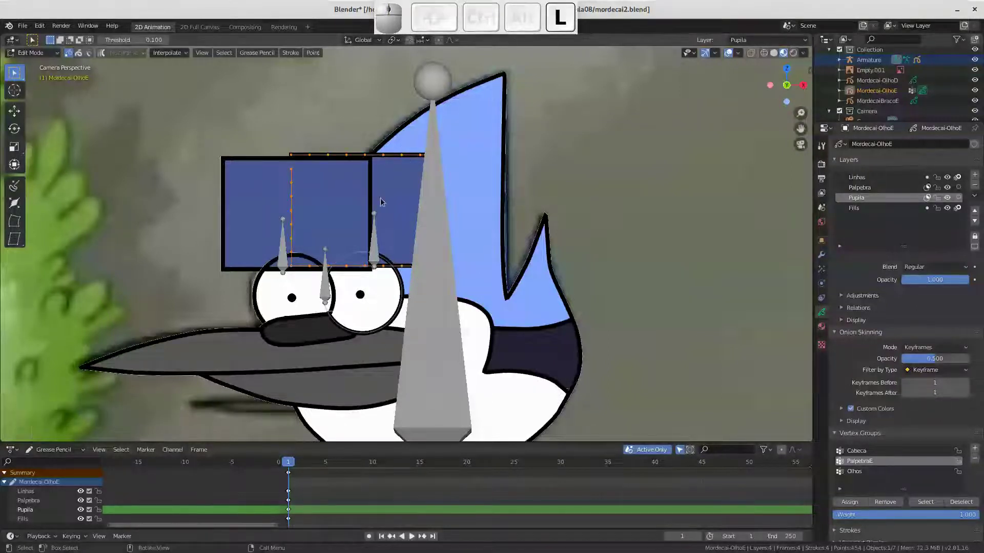
pyautogui.press('g')
pyautogui.press('Escape')
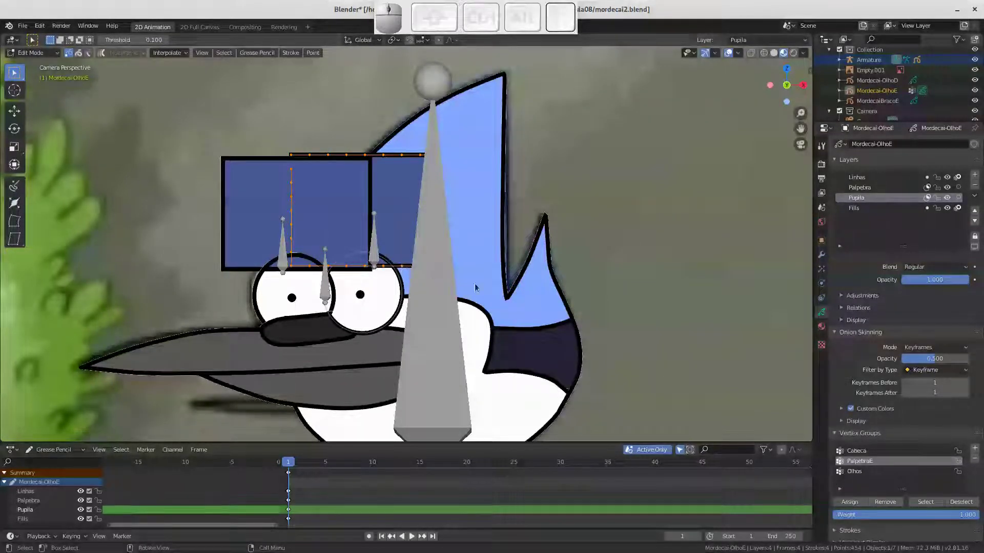
pyautogui.click(853, 504)
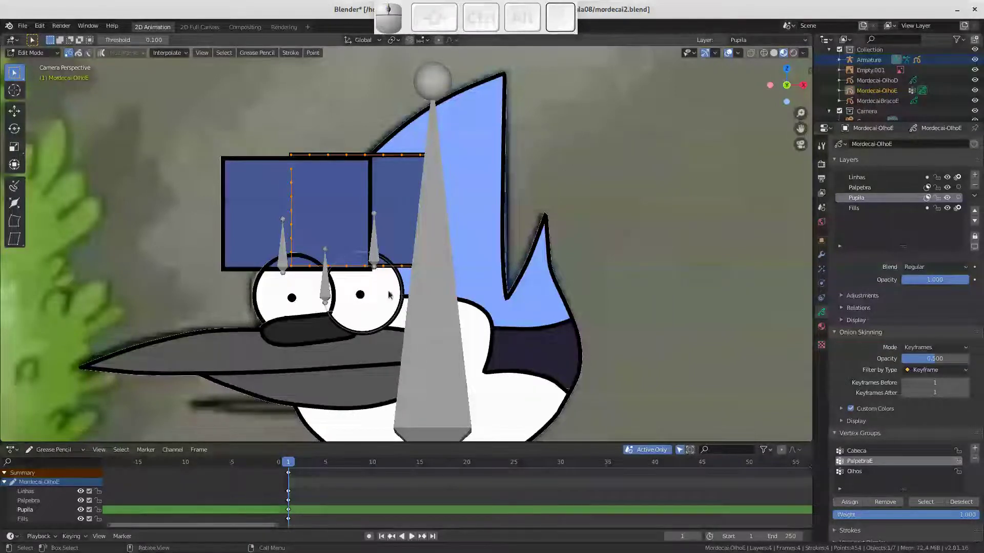
# Select the whole left eye outline stroke for group assignment
pyautogui.moveTo(394, 289); pyautogui.dragTo(418, 330)
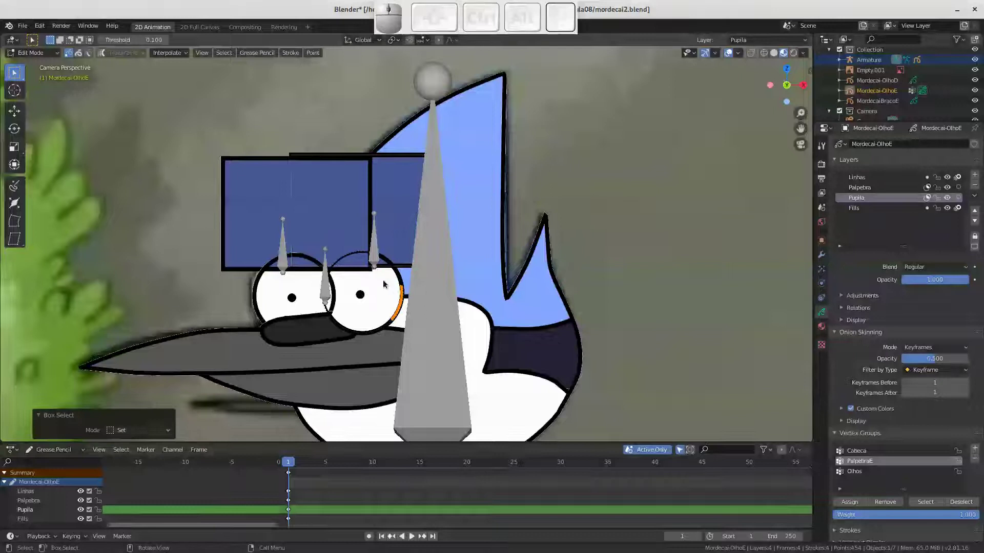
pyautogui.moveTo(390, 288); pyautogui.dragTo(395, 297)
pyautogui.moveTo(395, 297); pyautogui.dragTo(400, 293)
pyautogui.press('l')
pyautogui.press('g')
pyautogui.press('Escape')
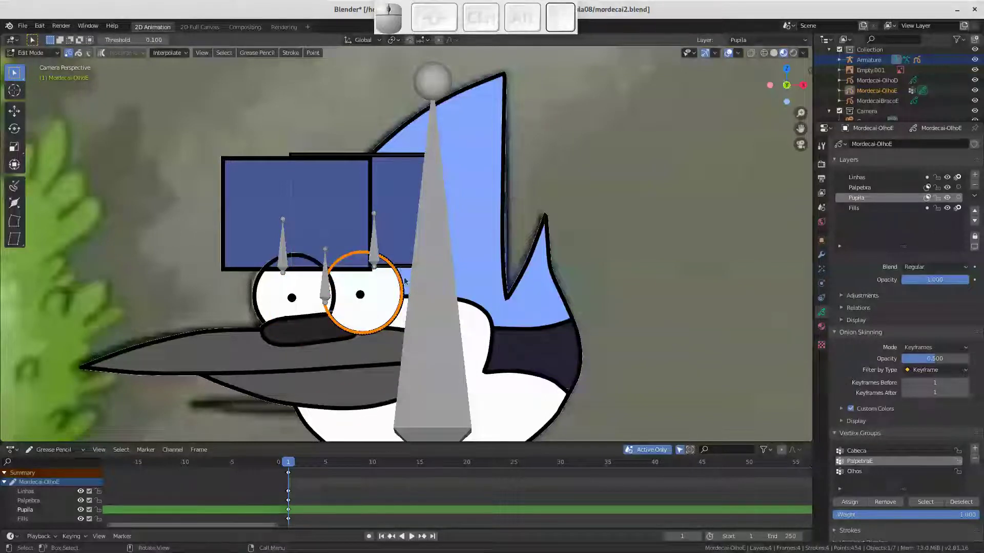
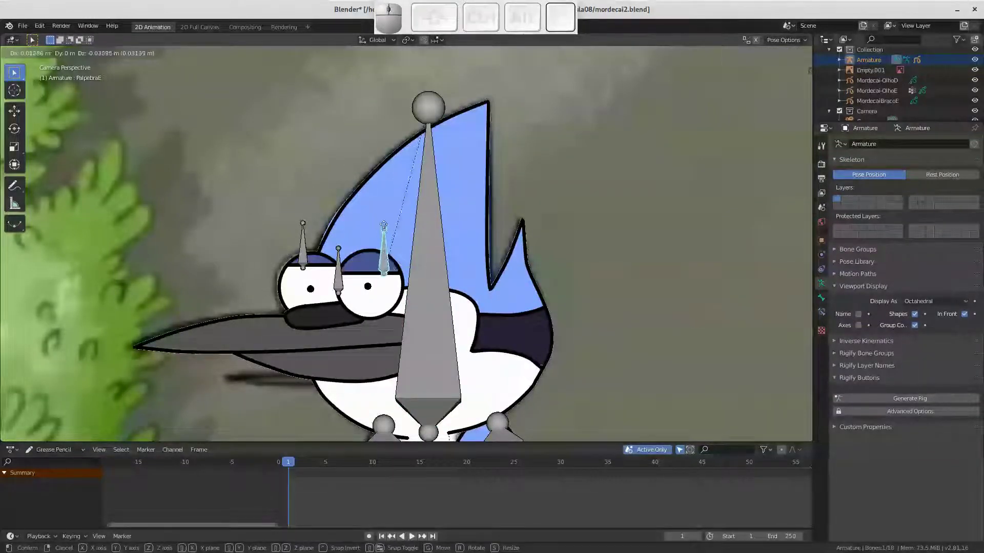
# Test-move the eyelid and eye bones, cancel, and select the right eye drawing Mordecai-OlhoD
pyautogui.press('Escape')
pyautogui.click(345, 280)
pyautogui.press('g')
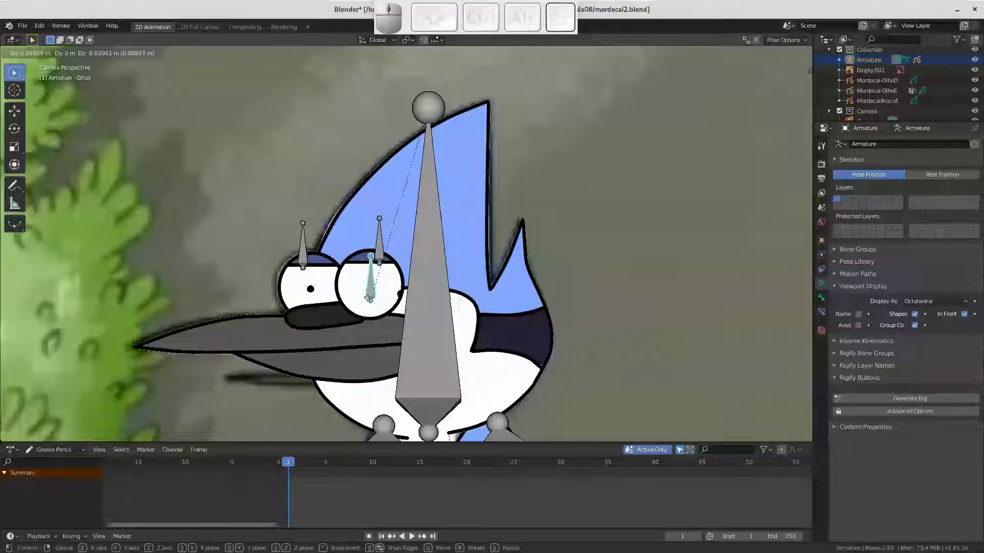
pyautogui.press('Escape')
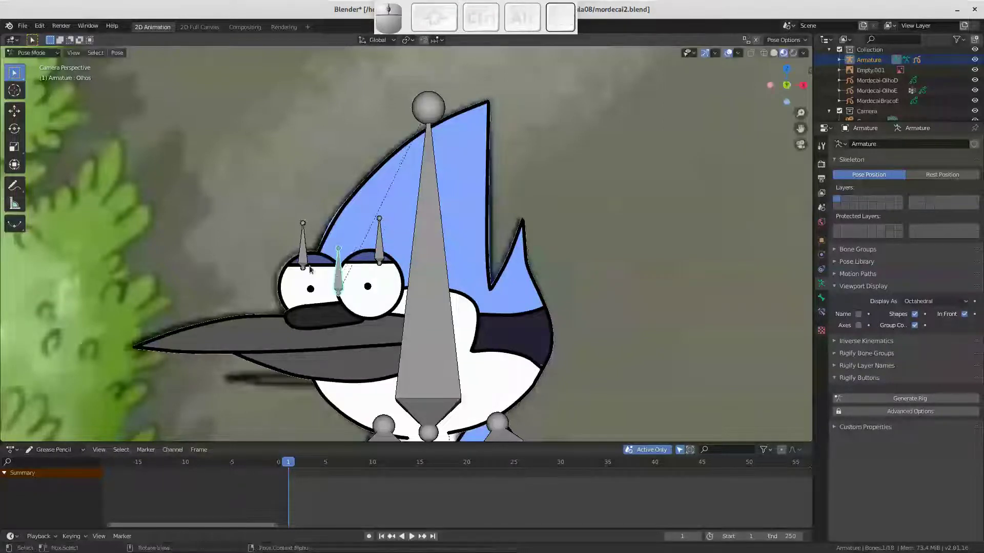
pyautogui.click(286, 286)
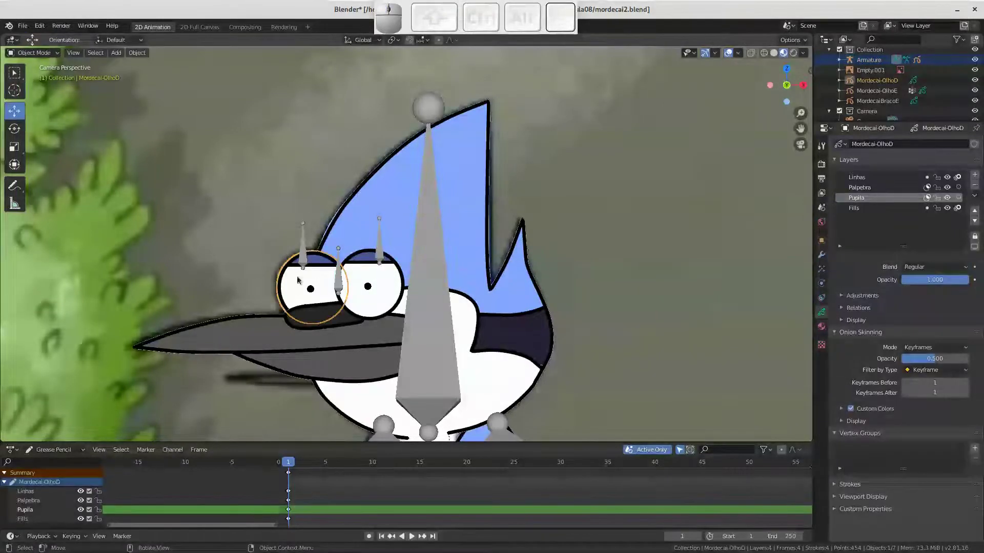
# Rename the right eye's first vertex group to Cabeca
pyautogui.moveTo(975, 451); pyautogui.dragTo(942, 456)
pyautogui.click(888, 454)
pyautogui.press('shift+c')
pyautogui.press('shift+e')
pyautogui.press('shift+b')
pyautogui.press('shift+c')
pyautogui.press('shift+a')
pyautogui.press('shift+Return')
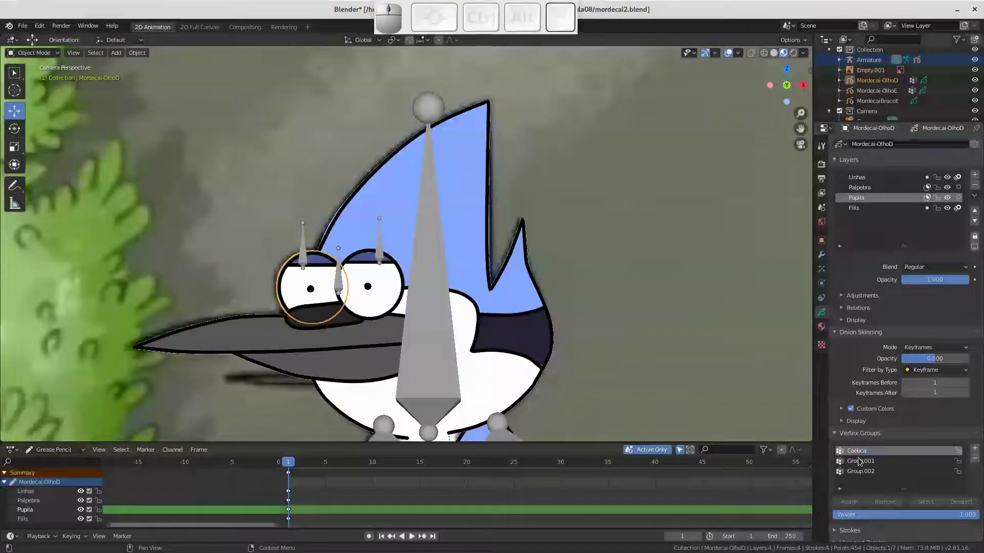
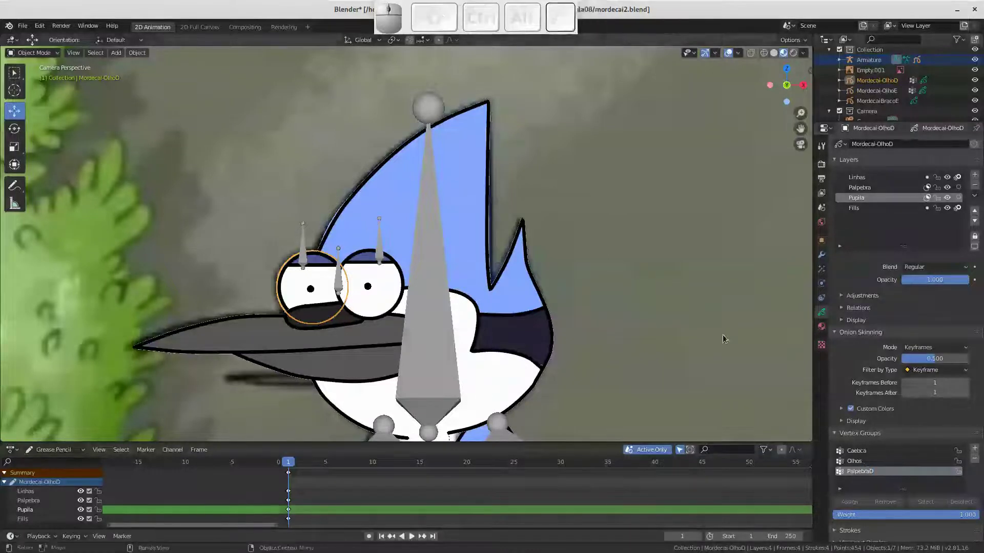
# Give Mordecai-OlhoD an Armature modifier targeting the Armature object
pyautogui.click(826, 255)
pyautogui.click(913, 143)
pyautogui.click(879, 169)
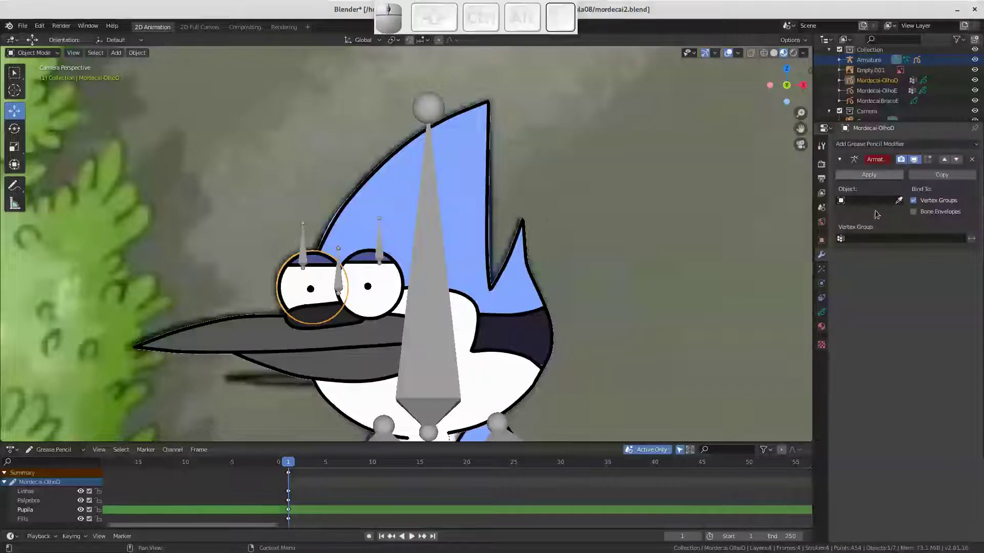
pyautogui.click(902, 201)
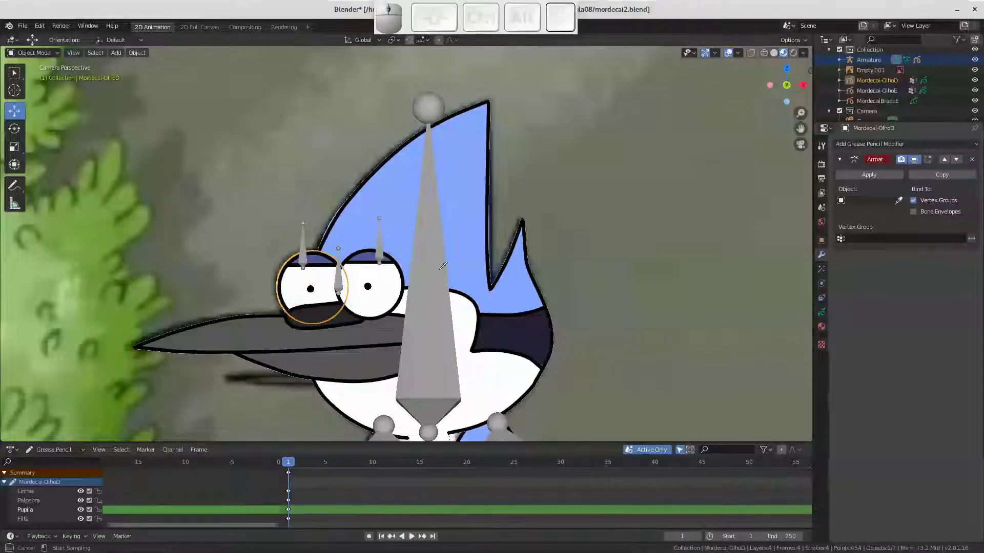
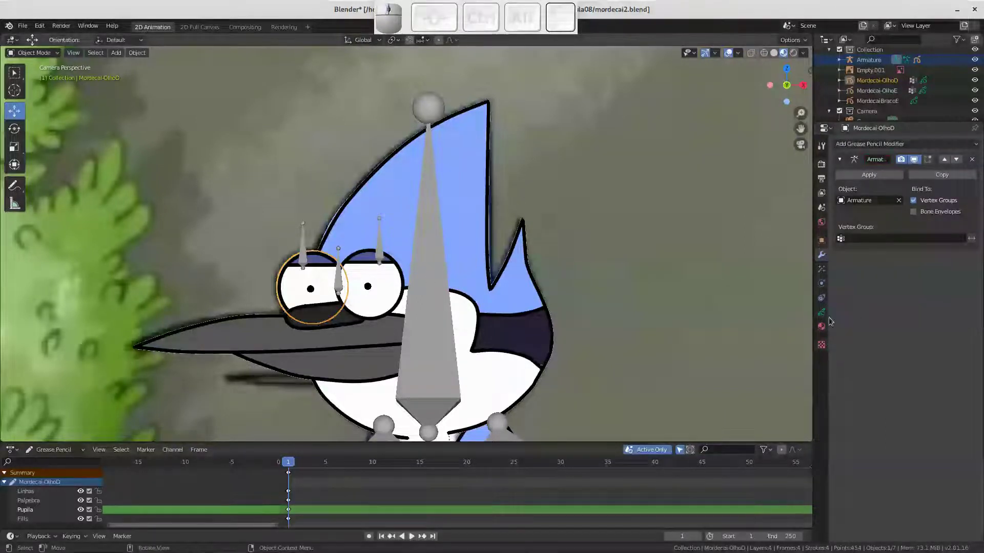
pyautogui.click(826, 318)
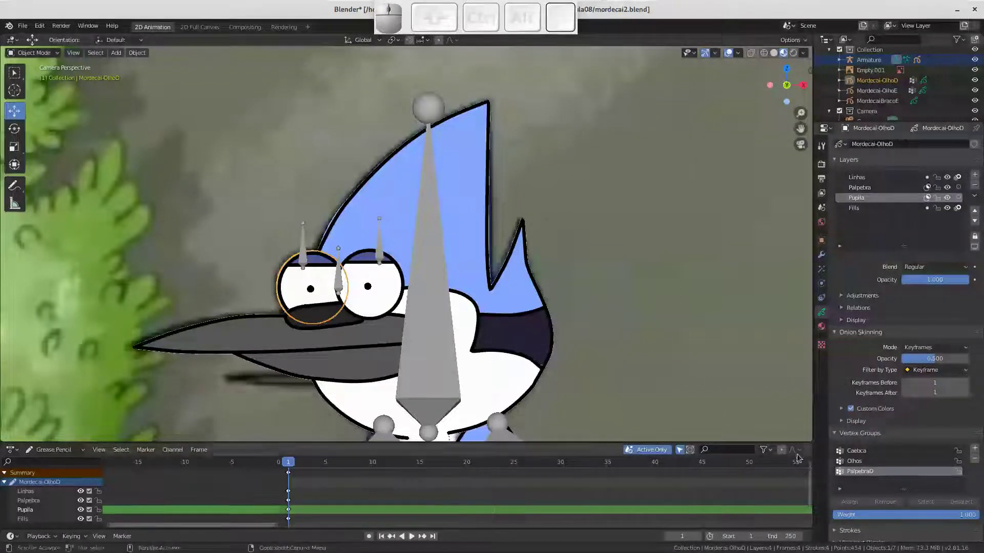
# Assign the right eyelid shape's points to the PalpebraD vertex group
pyautogui.press('Tab')
pyautogui.moveTo(299, 240); pyautogui.dragTo(283, 237)
pyautogui.press('l')
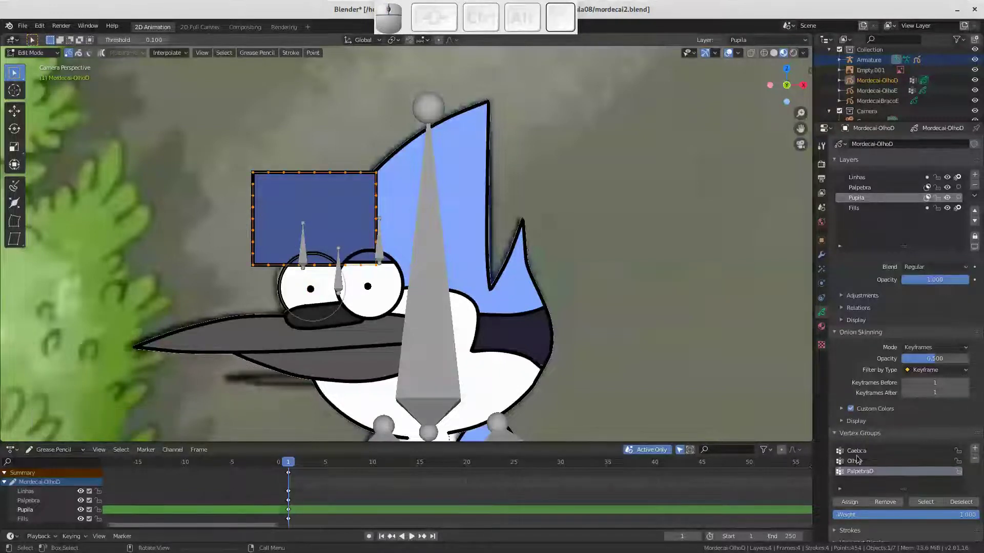
pyautogui.click(854, 502)
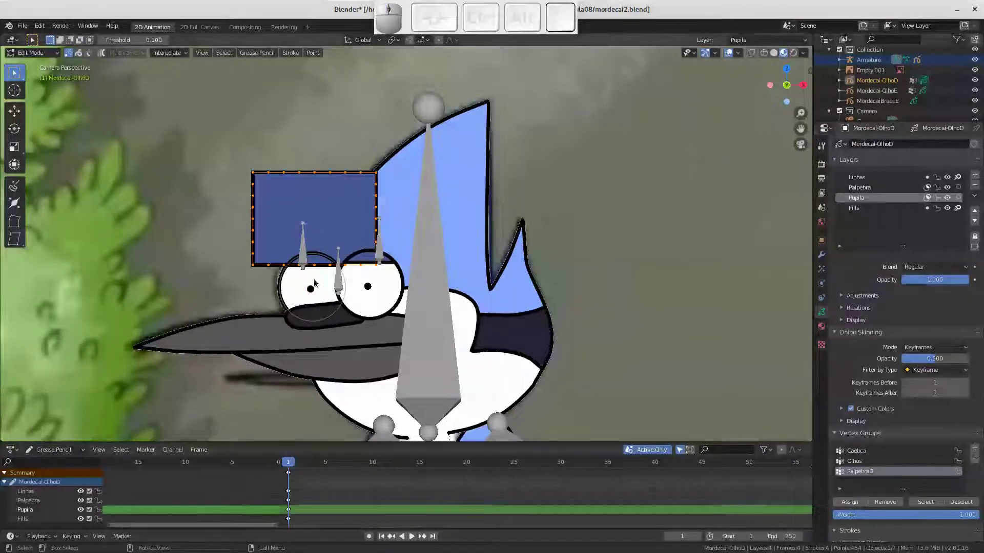
# Assign the right eye outline points to Cabeca, leave point editing and test-move the eye bone
pyautogui.moveTo(322, 298); pyautogui.dragTo(348, 311)
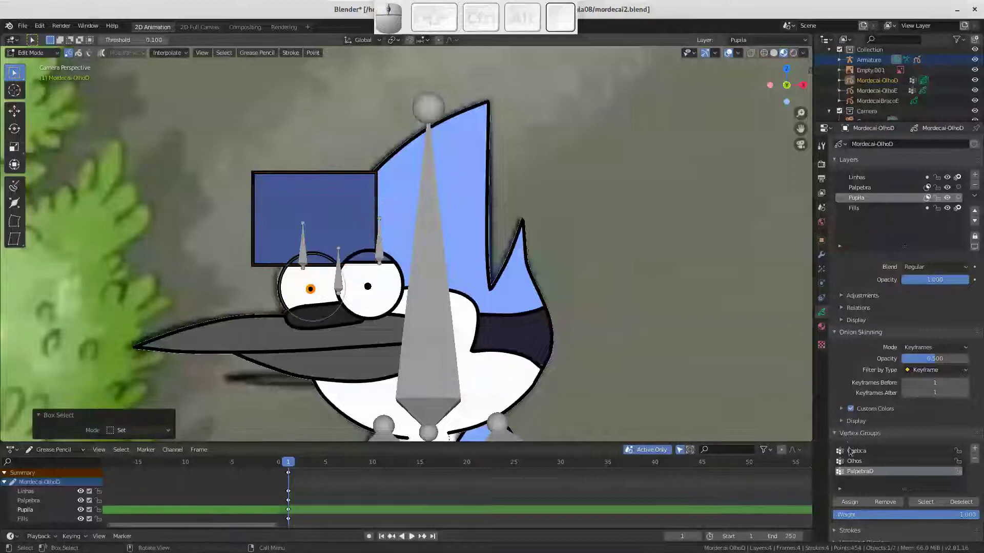
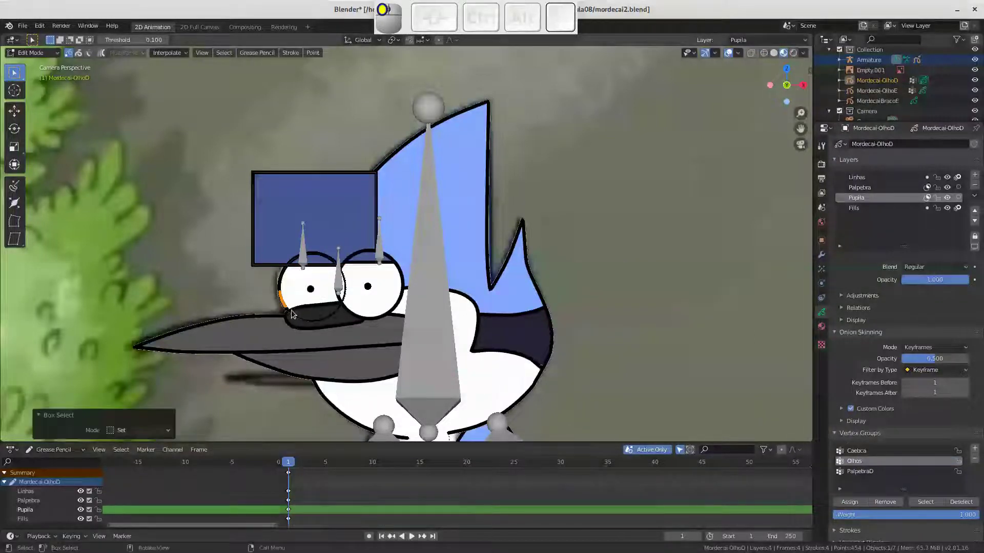
pyautogui.press('l')
pyautogui.click(869, 458)
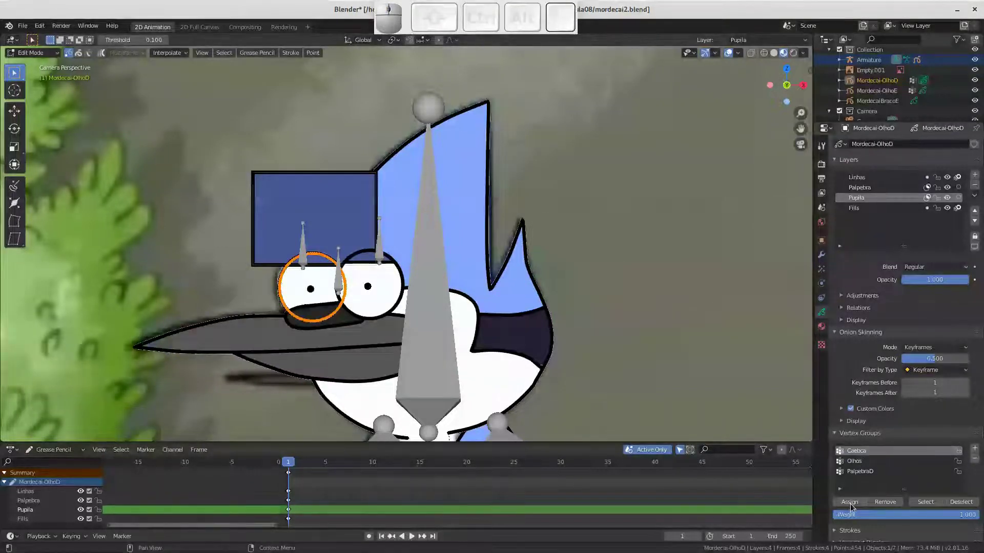
pyautogui.click(860, 504)
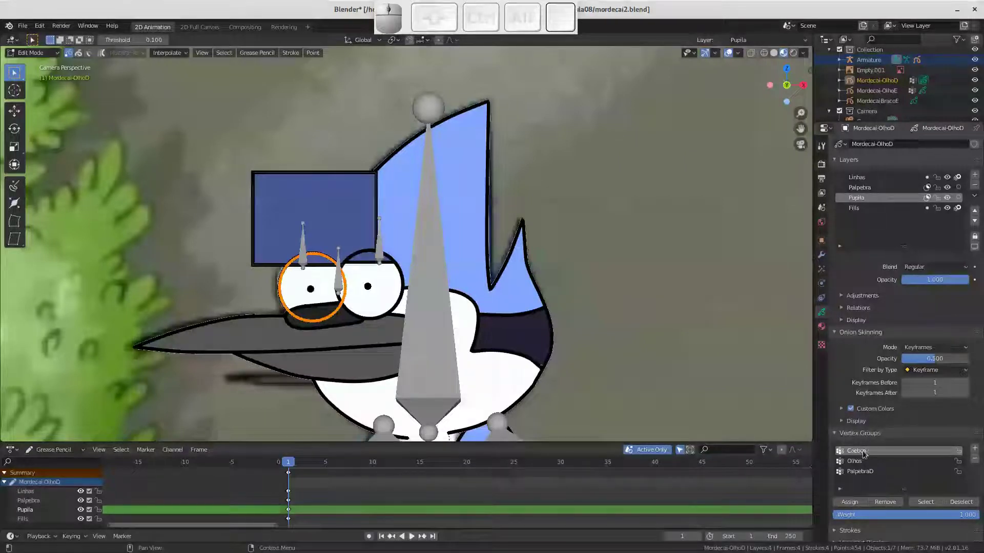
pyautogui.press('Tab')
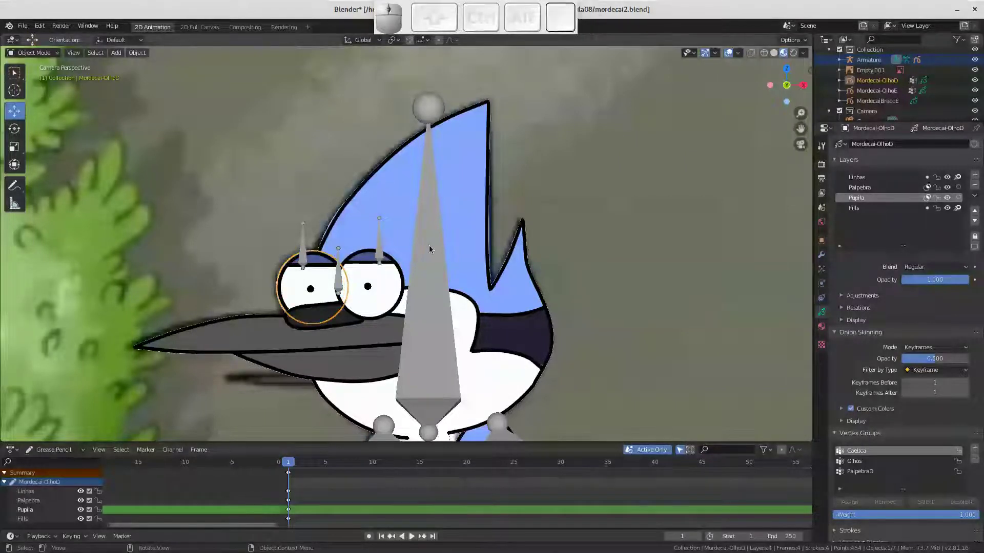
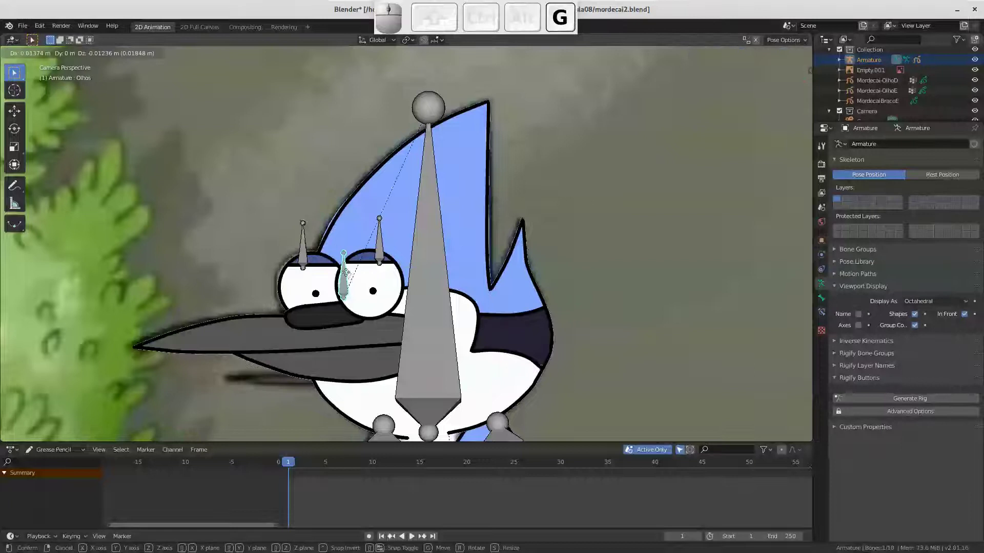
pyautogui.press('Escape')
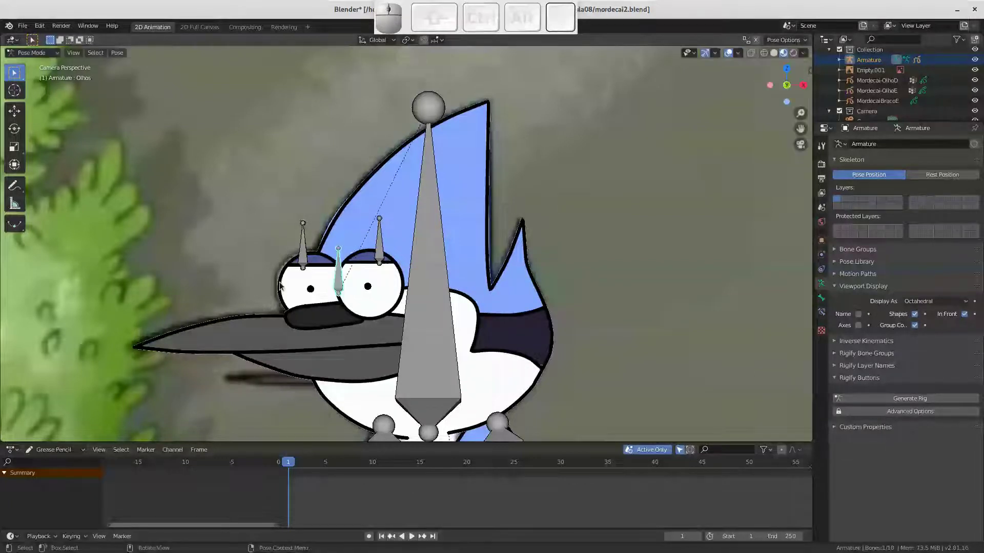
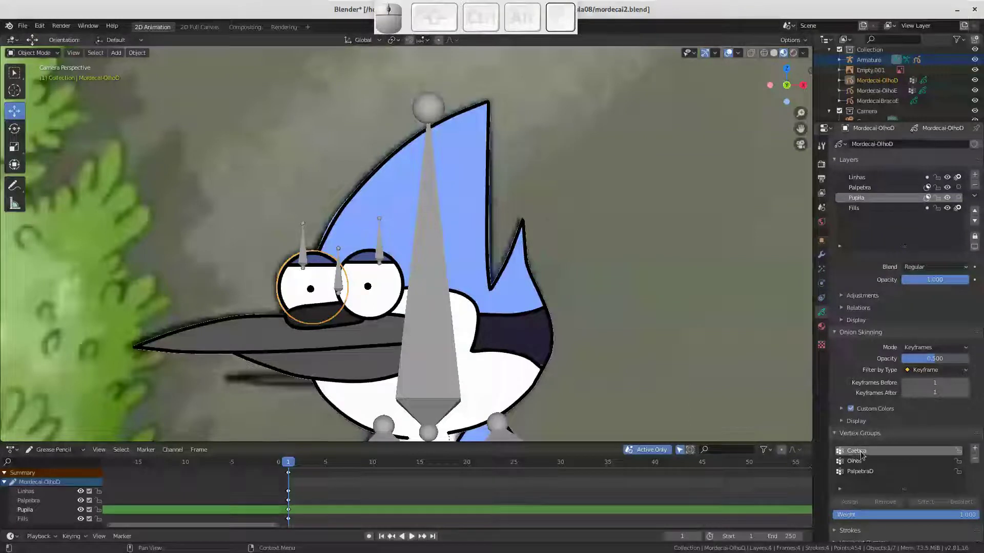
# Correct the spelling of the Cabeca vertex group name
pyautogui.click(860, 455)
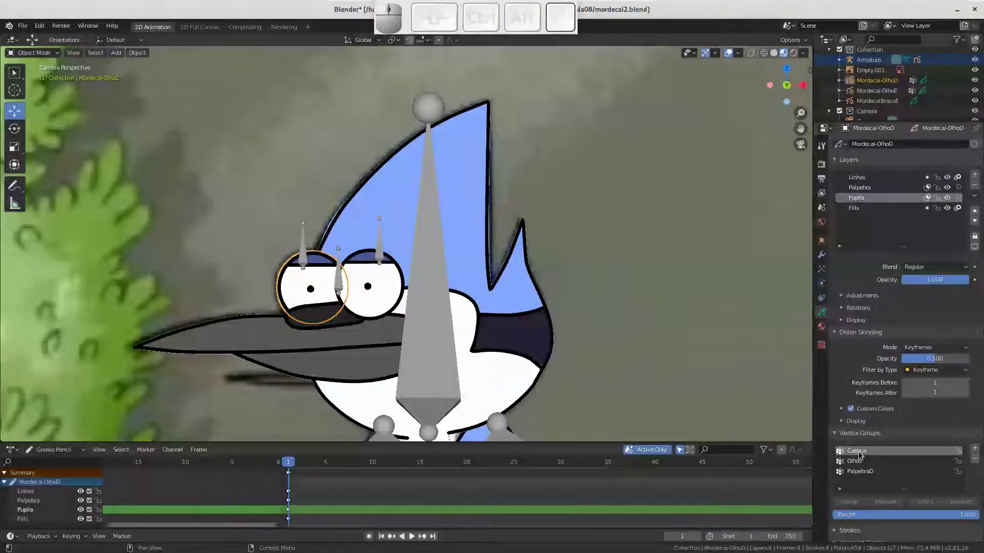
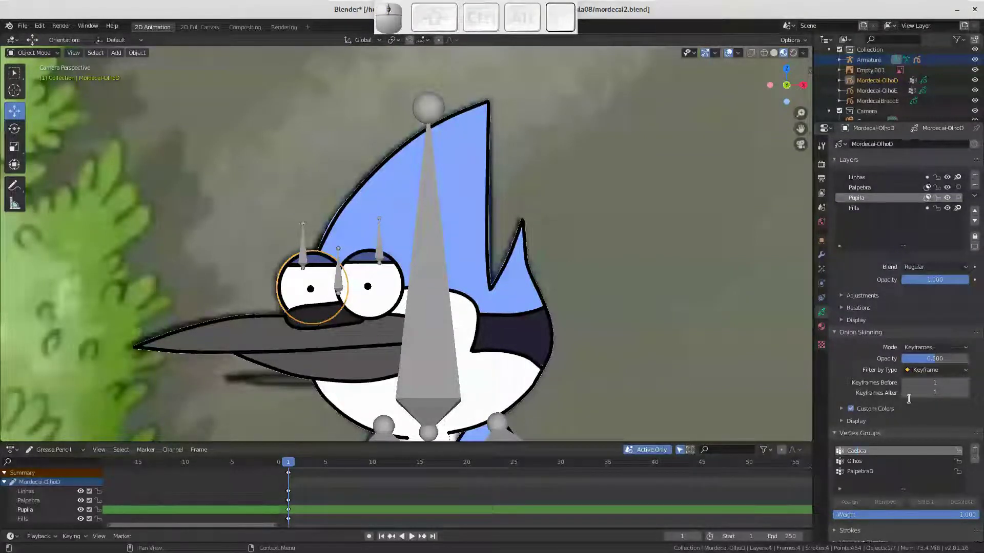
pyautogui.press('BackSpace')
pyautogui.press('e')
pyautogui.press('Return')
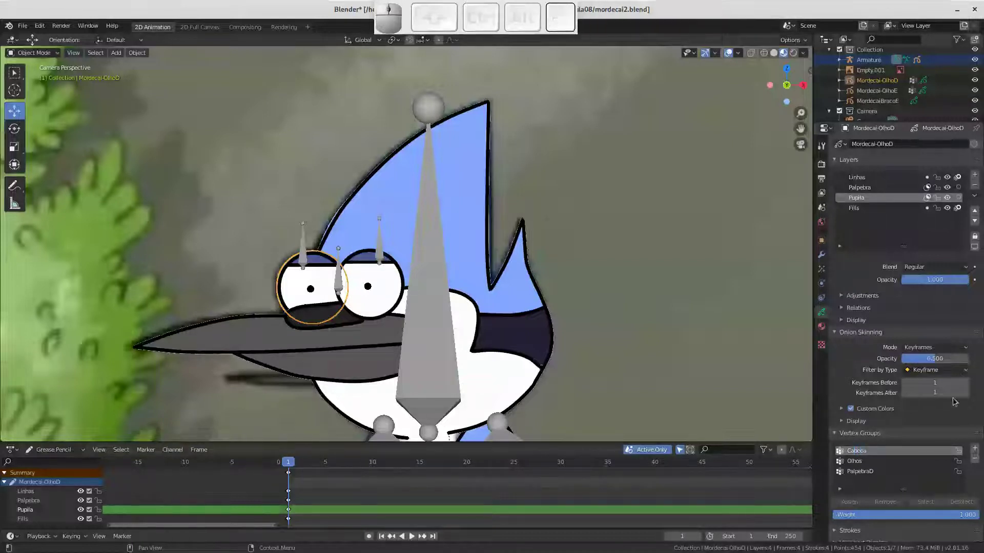
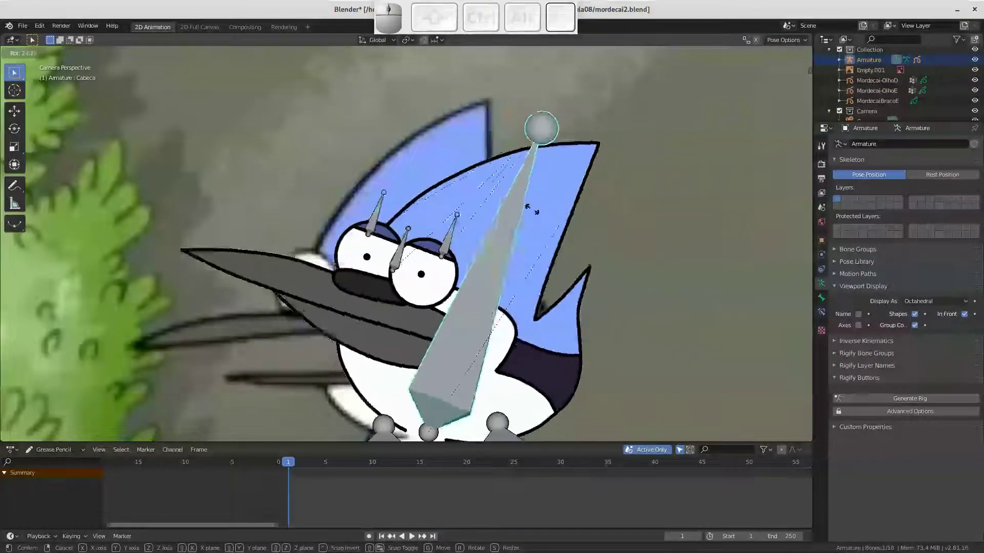
# Cancel the head tilt, save the file and frame the whole Mordecai character in view
pyautogui.press('Escape')
pyautogui.moveTo(469, 259); pyautogui.dragTo(435, 298)
pyautogui.click(434, 289)
pyautogui.press('ctrl+s')
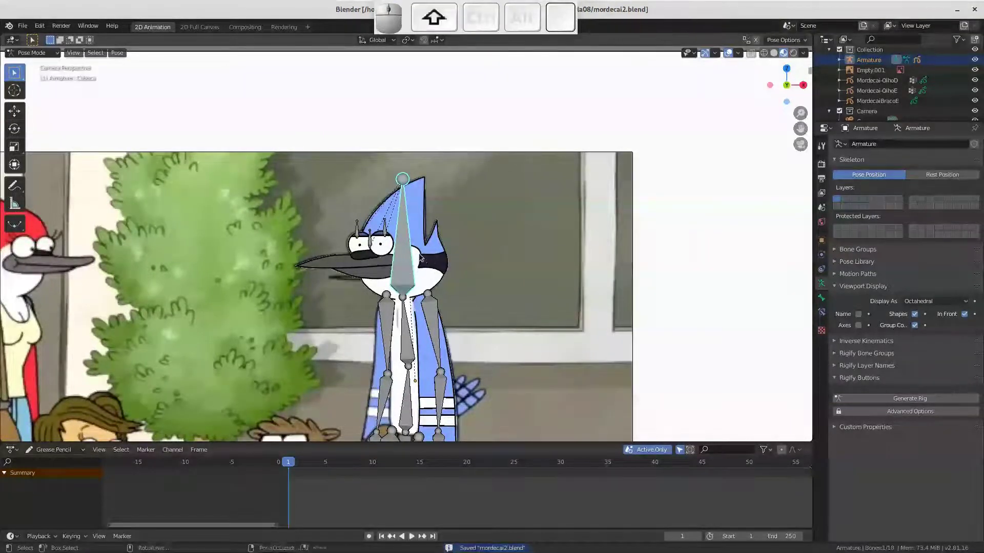
pyautogui.moveTo(418, 263); pyautogui.dragTo(382, 278)
pyautogui.middleClick(390, 277)
pyautogui.moveTo(295, 464); pyautogui.dragTo(345, 396)
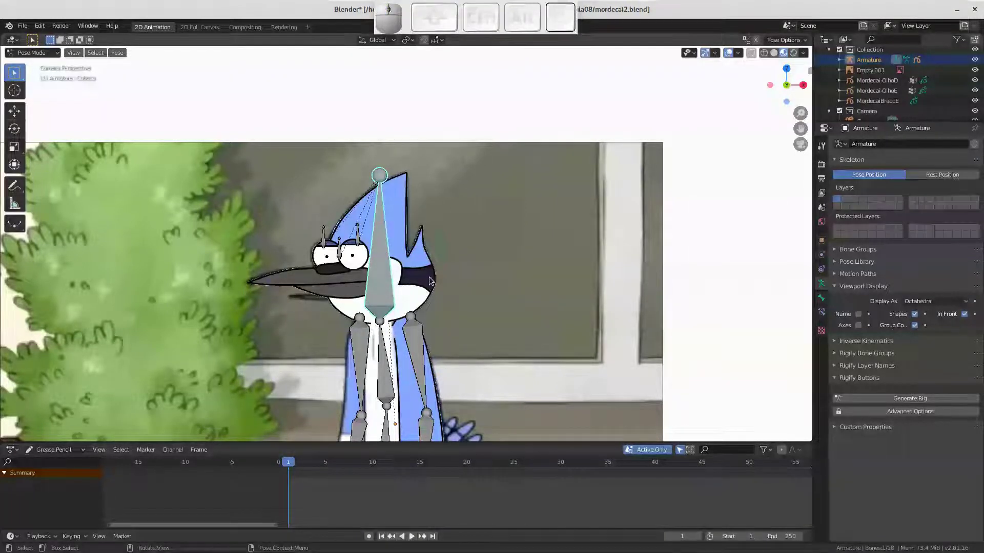
# Add a Time Offset modifier in Fixed Frame mode to the MordecaiCabeca head drawing
pyautogui.click(432, 267)
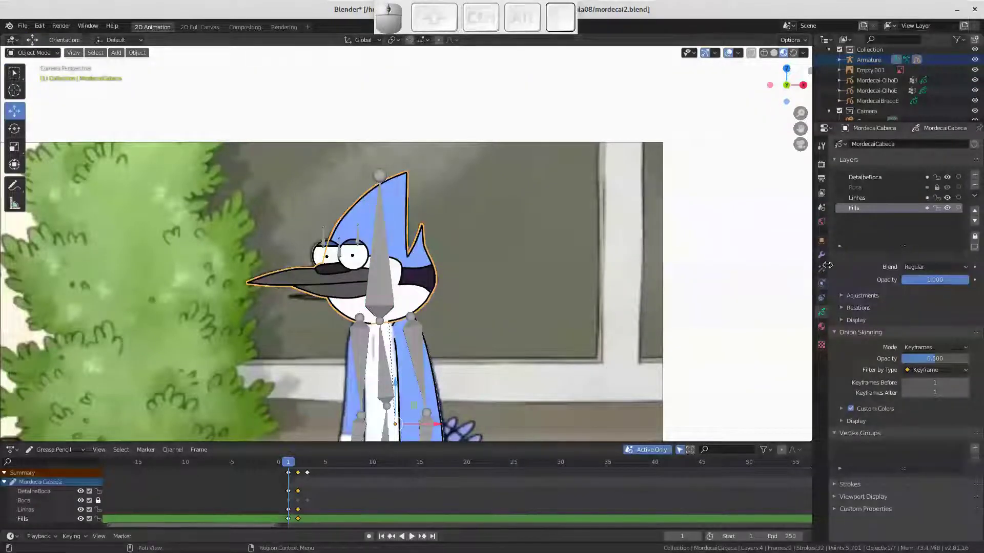
pyautogui.click(824, 258)
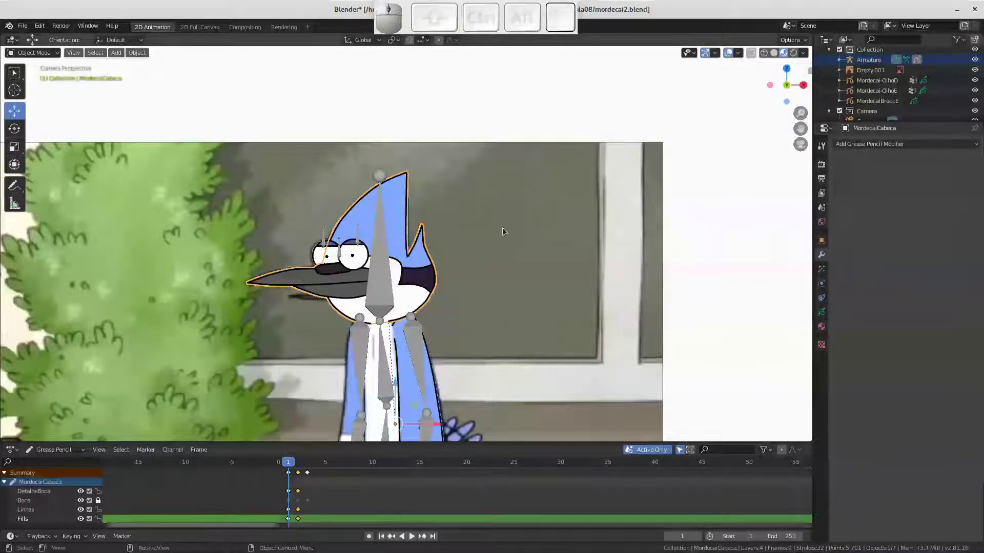
pyautogui.click(866, 148)
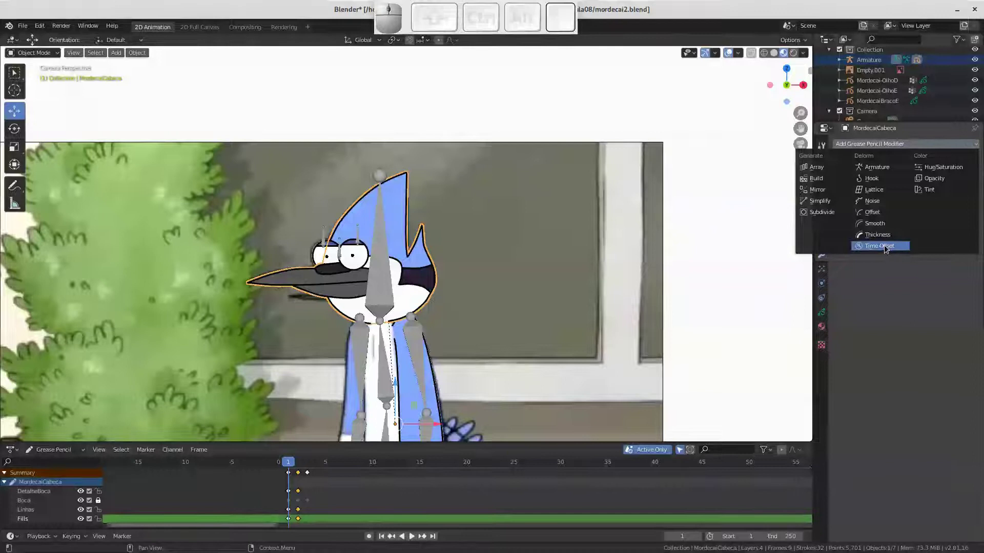
pyautogui.click(887, 248)
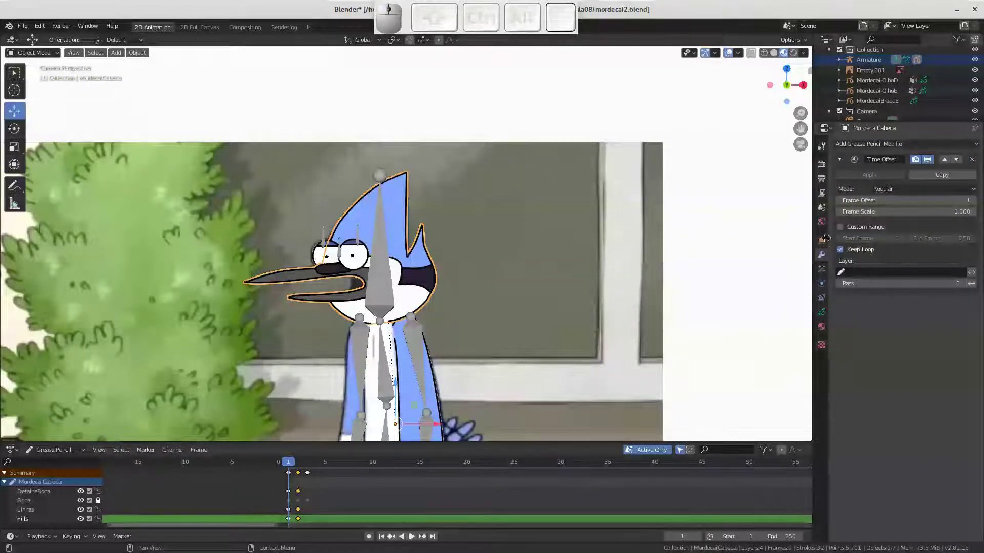
pyautogui.click(915, 190)
pyautogui.click(911, 225)
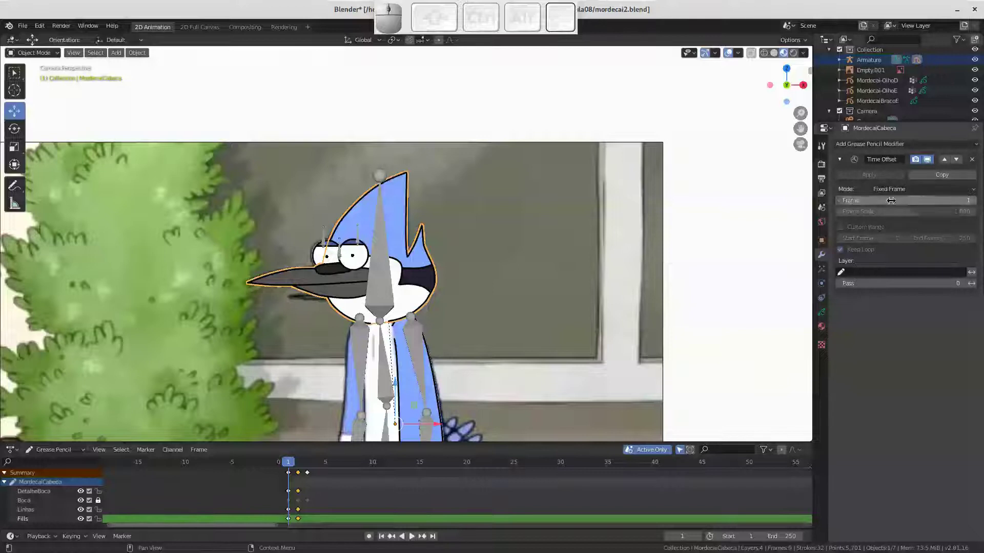
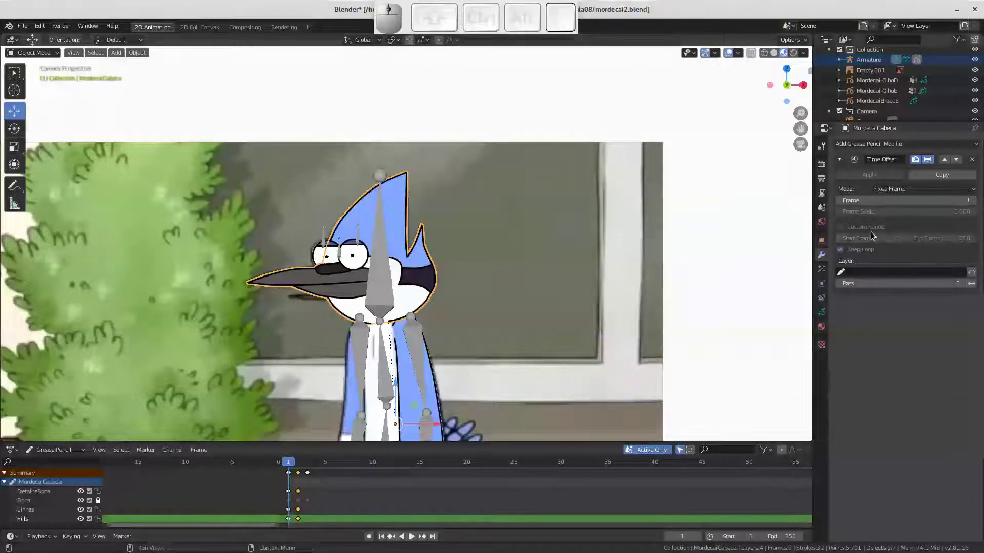
# Select Mordecai's armature for posing
pyautogui.click(383, 267)
pyautogui.click(420, 268)
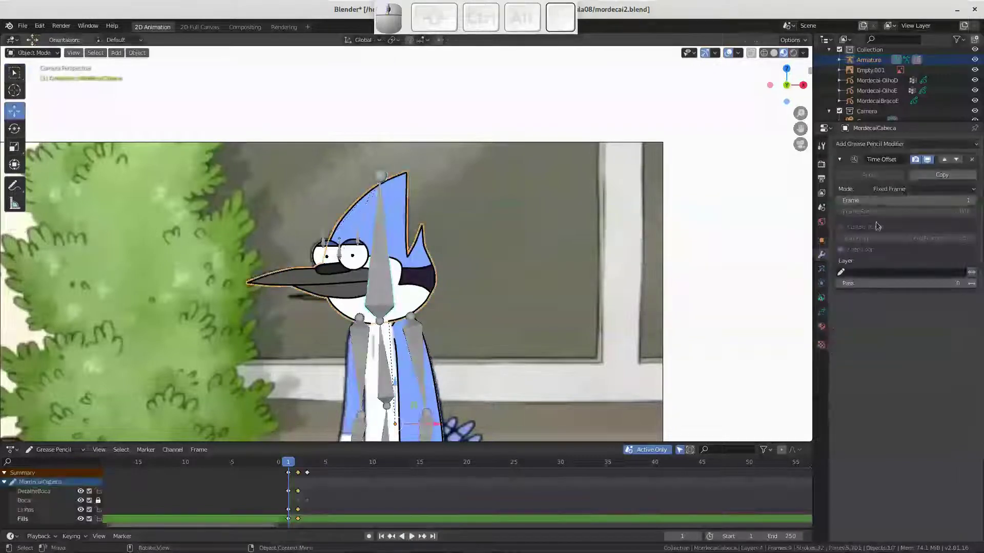
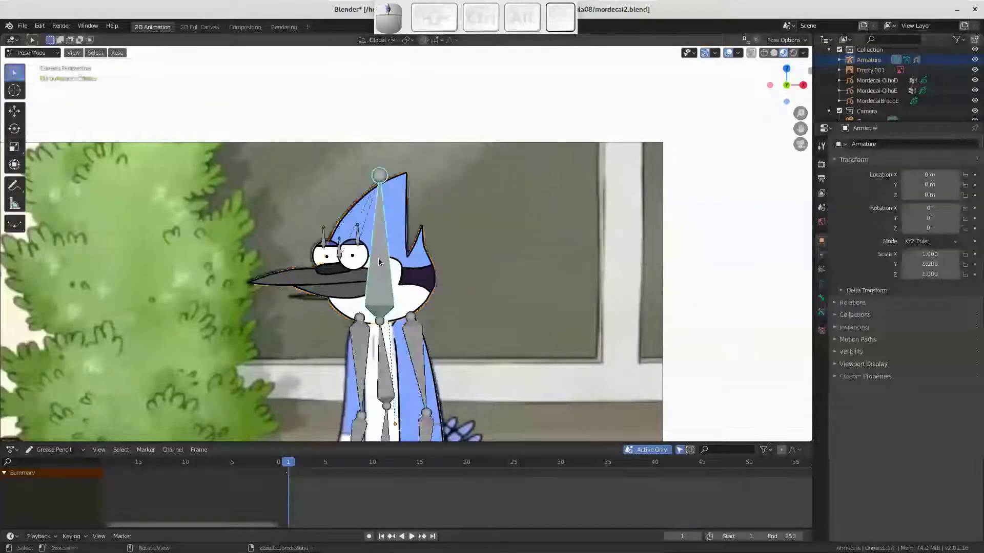
# Test-rotate the Cabeca head bone several times, cancelling each tilt to keep the head upright
pyautogui.press('r')
pyautogui.press('Escape')
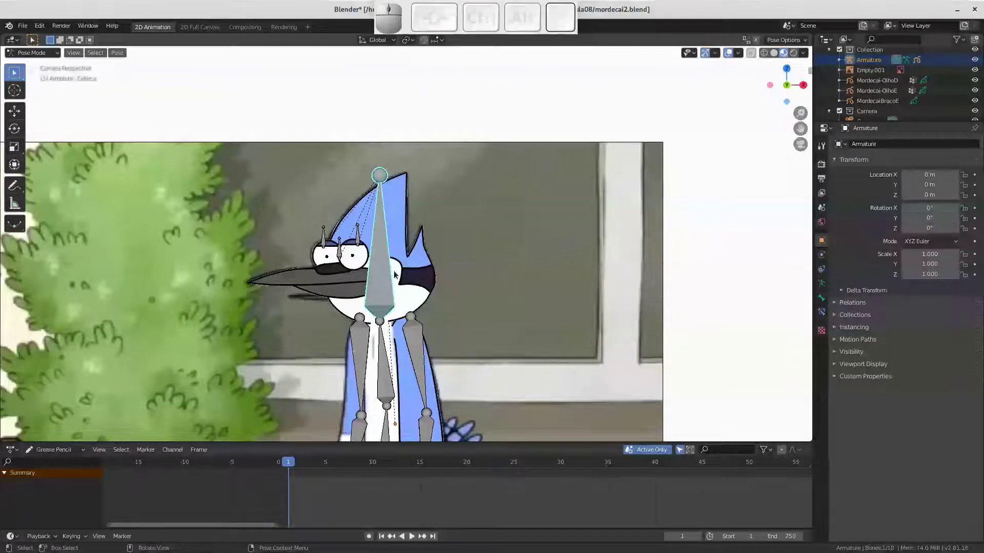
pyautogui.press('r')
pyautogui.press('Escape')
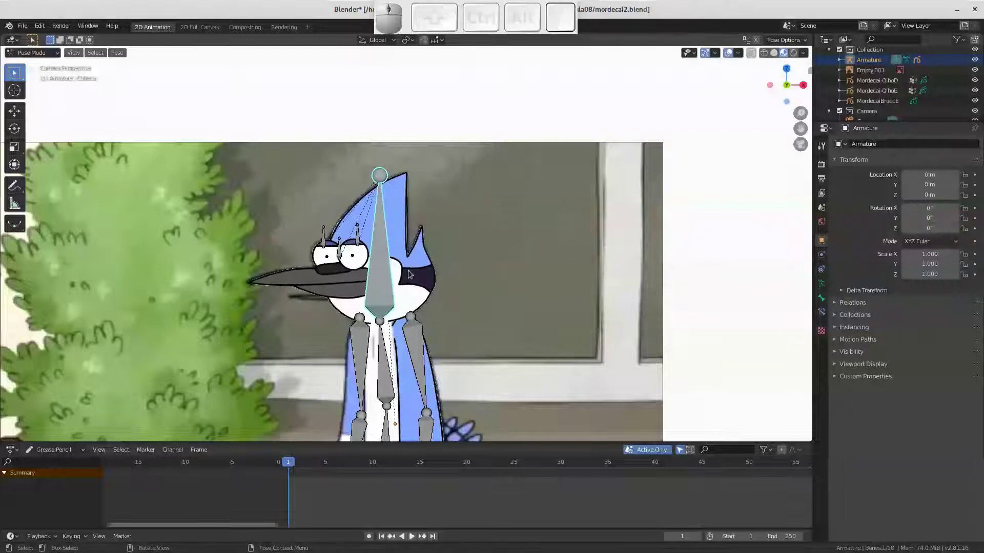
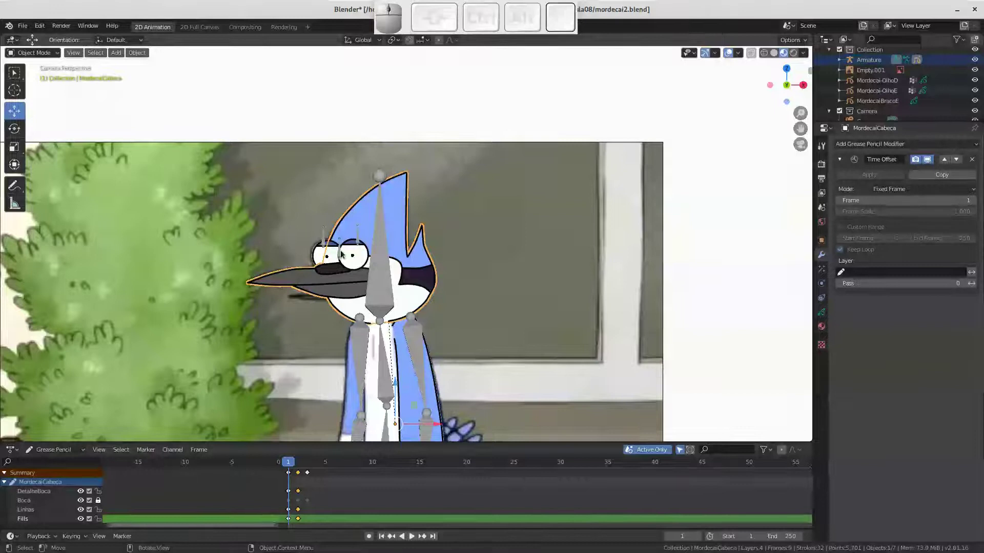
pyautogui.click(377, 256)
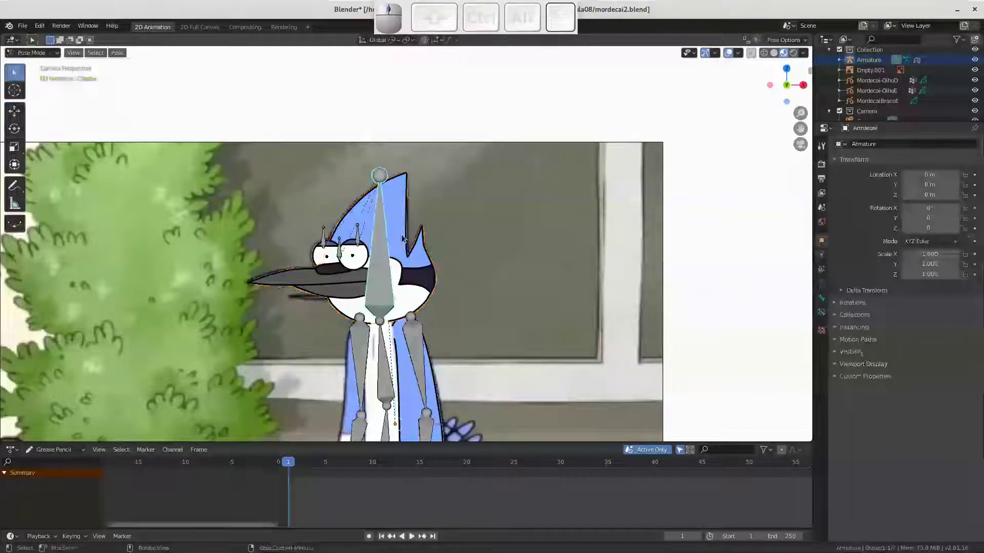
pyautogui.press('r')
pyautogui.press('Escape')
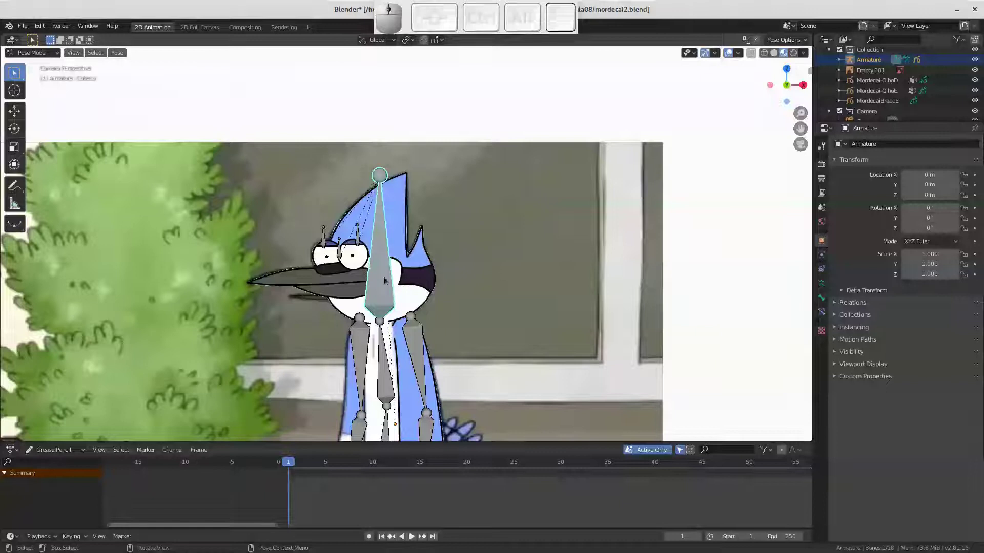
pyautogui.press('r')
pyautogui.press('Escape')
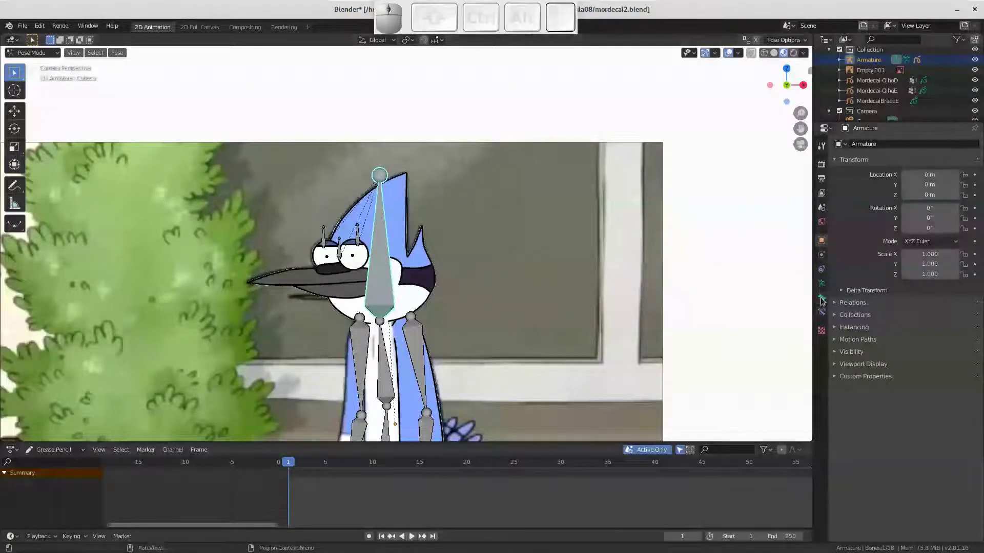
# Add a custom property to the Cabeca bone and name it Boca
pyautogui.click(823, 299)
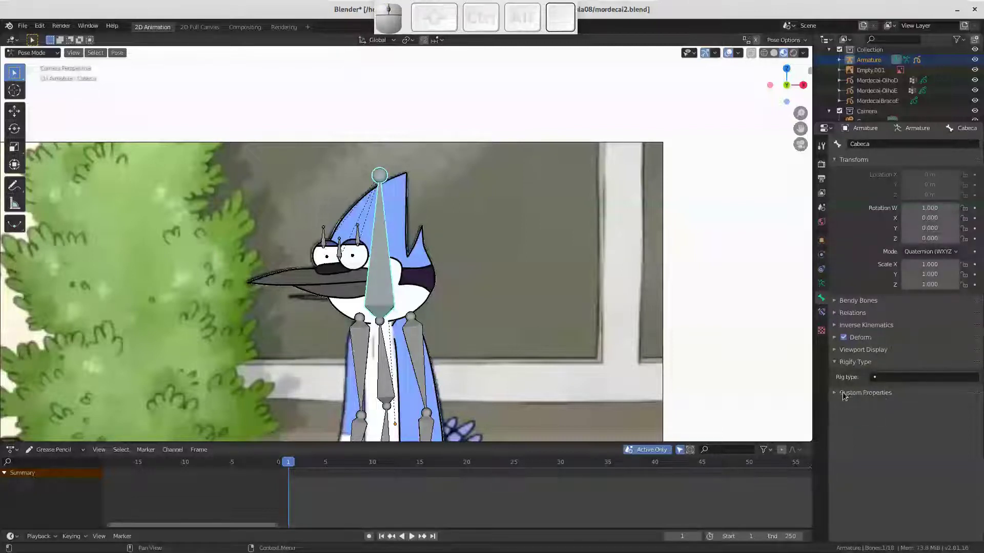
pyautogui.click(836, 395)
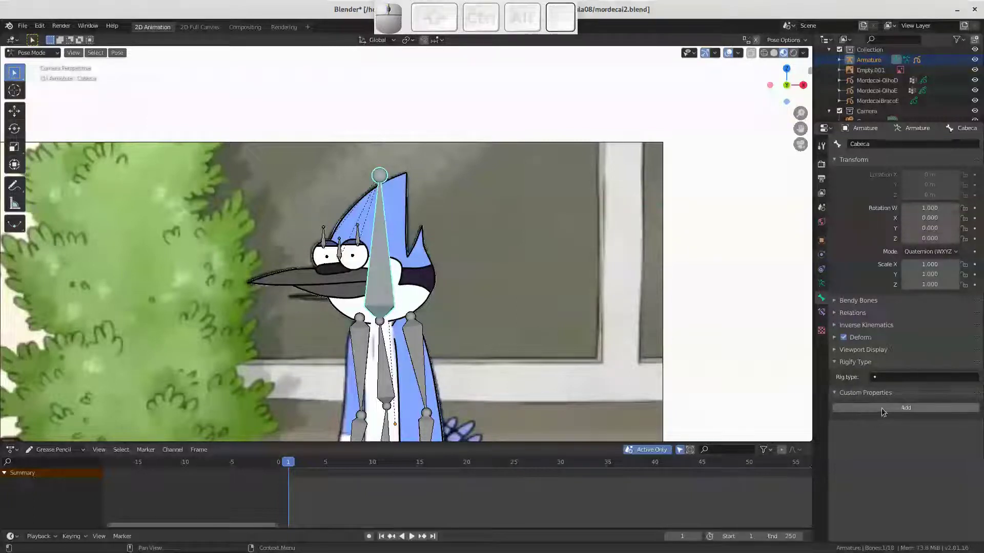
pyautogui.click(910, 411)
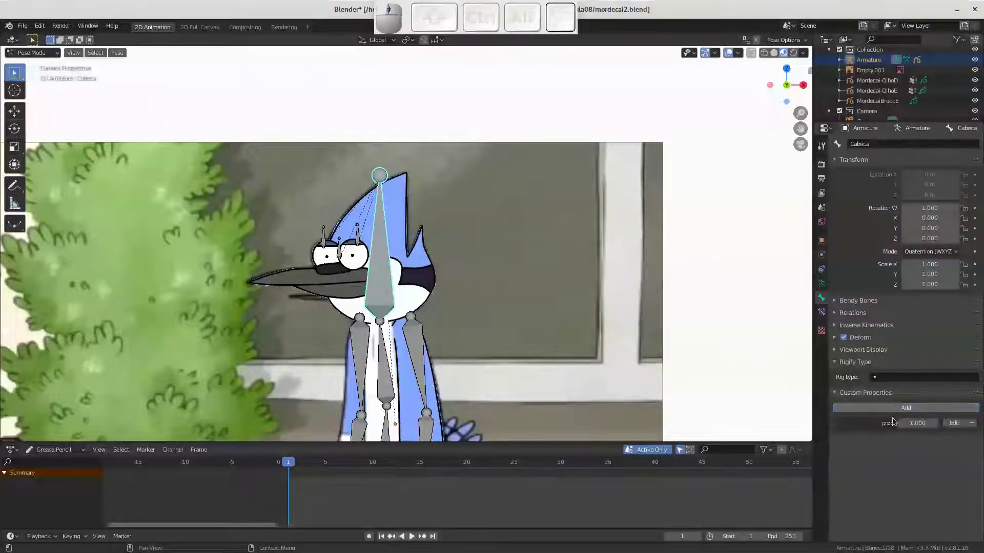
pyautogui.click(956, 428)
pyautogui.click(887, 442)
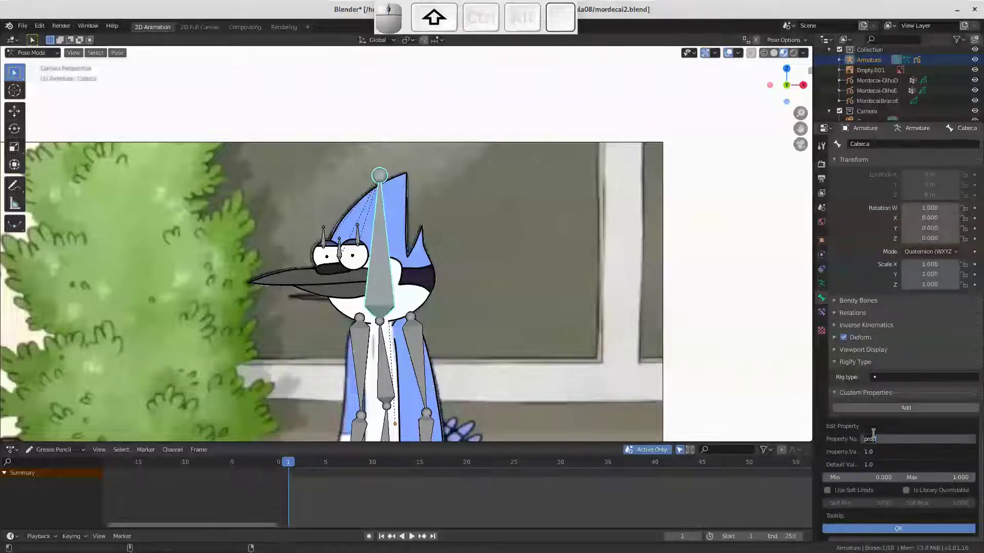
pyautogui.press('shift+b')
pyautogui.press('shift+o')
pyautogui.press('shift+c')
pyautogui.press('shift+Return')
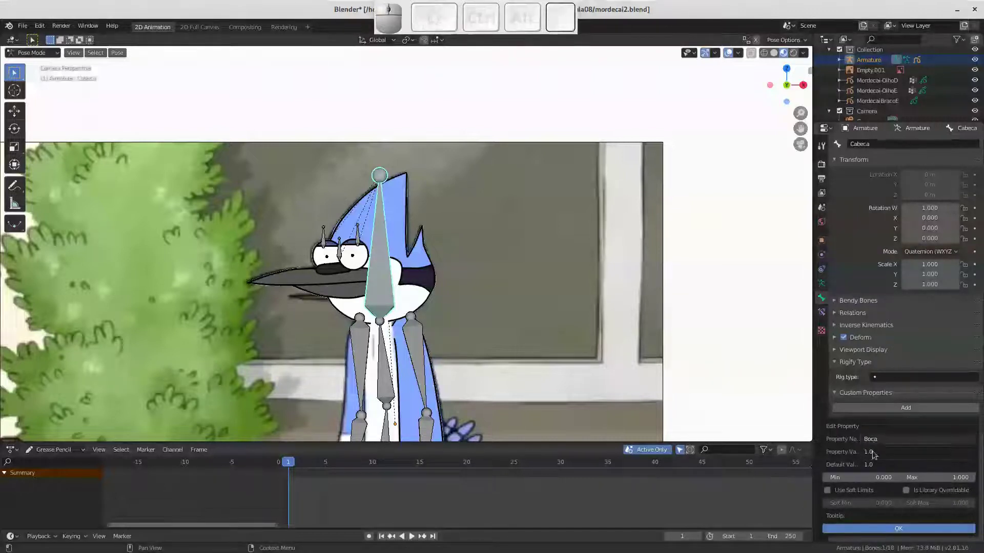
pyautogui.click(876, 455)
pyautogui.press('1')
pyautogui.press('Escape')
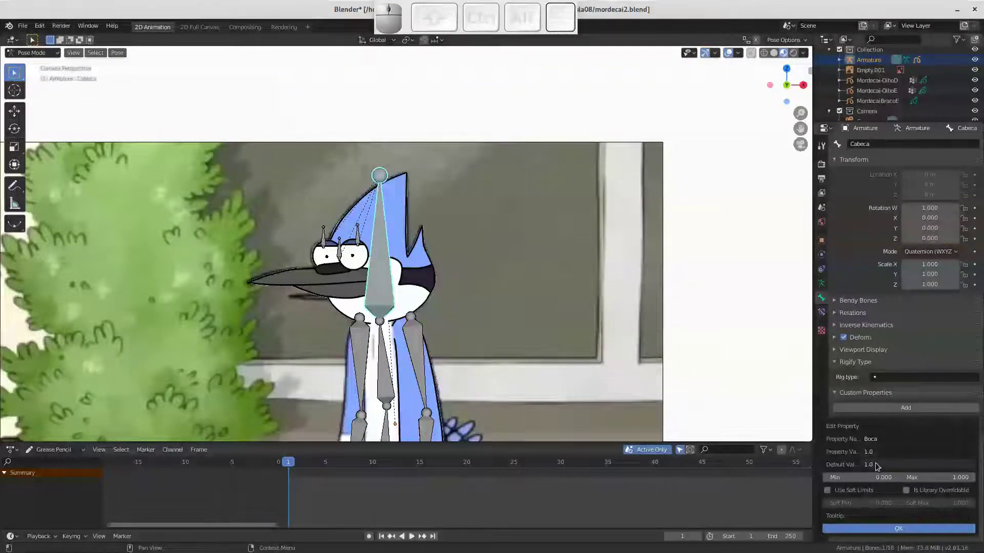
# Set Boca's value and default to whole-number 1, minimum 1 and maximum 3
pyautogui.click(881, 453)
pyautogui.press('1')
pyautogui.press('Tab')
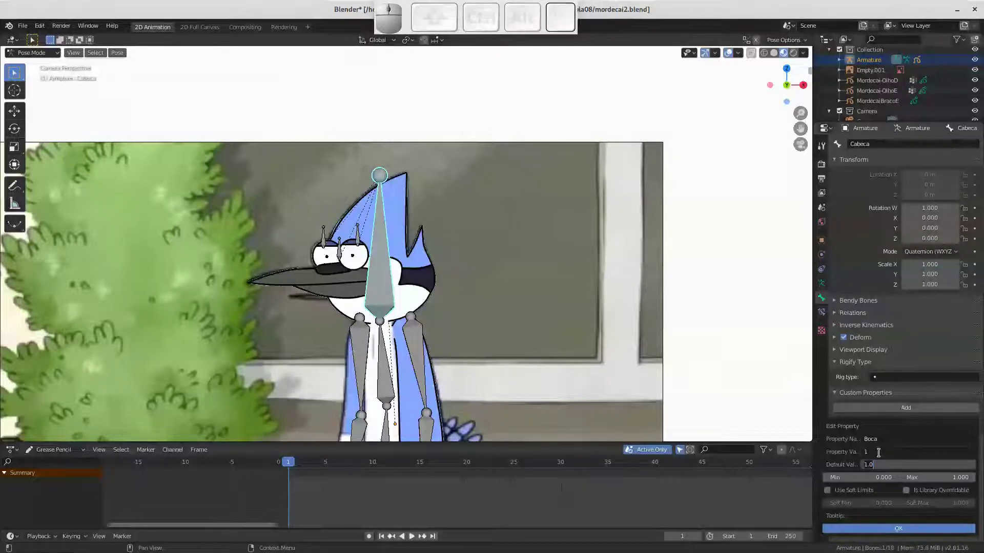
pyautogui.press('1')
pyautogui.press('Tab')
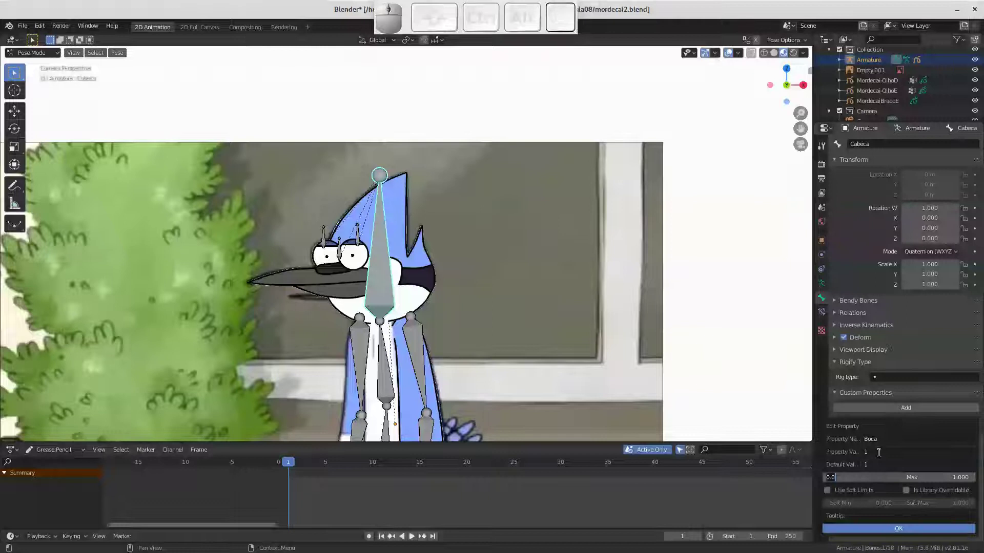
pyautogui.press('1')
pyautogui.press('Tab')
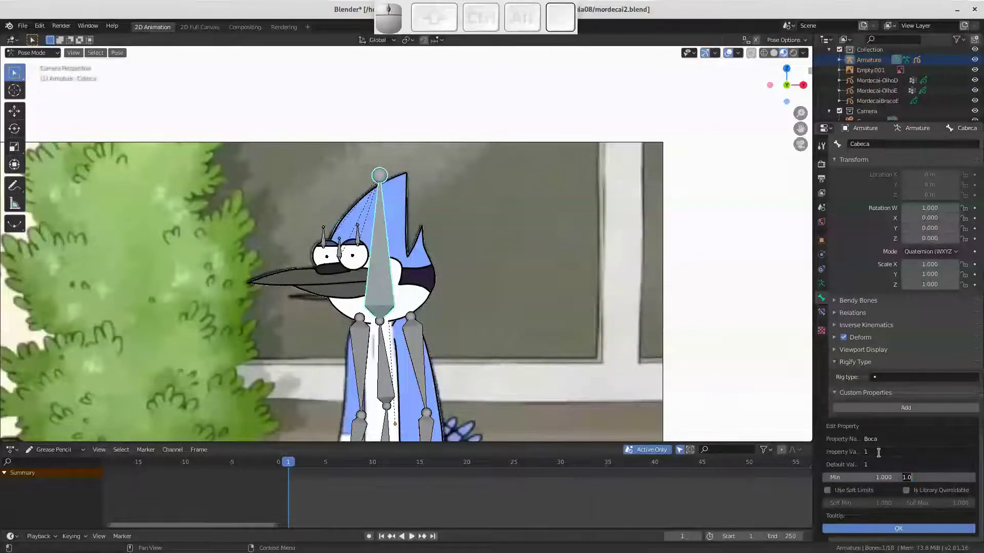
pyautogui.press('3')
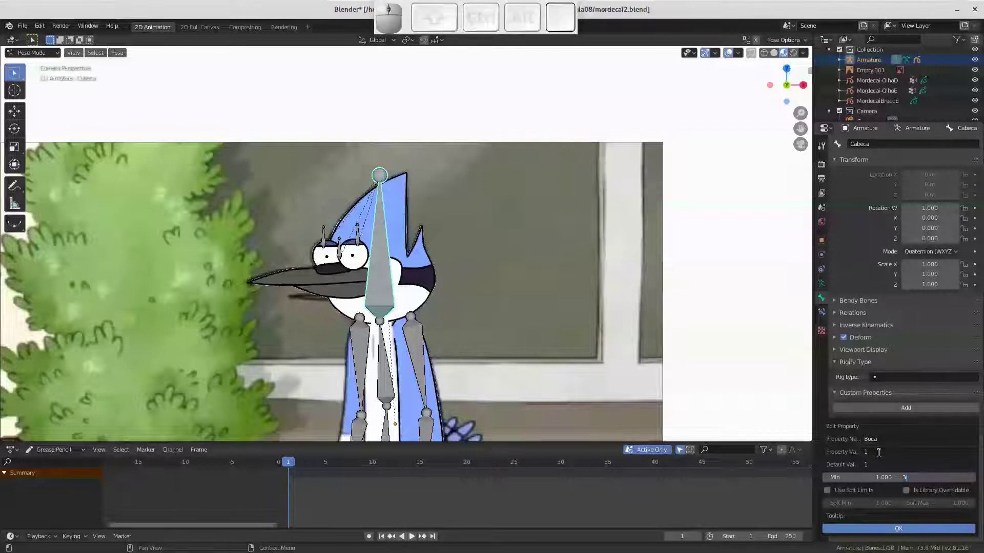
pyautogui.press('Return')
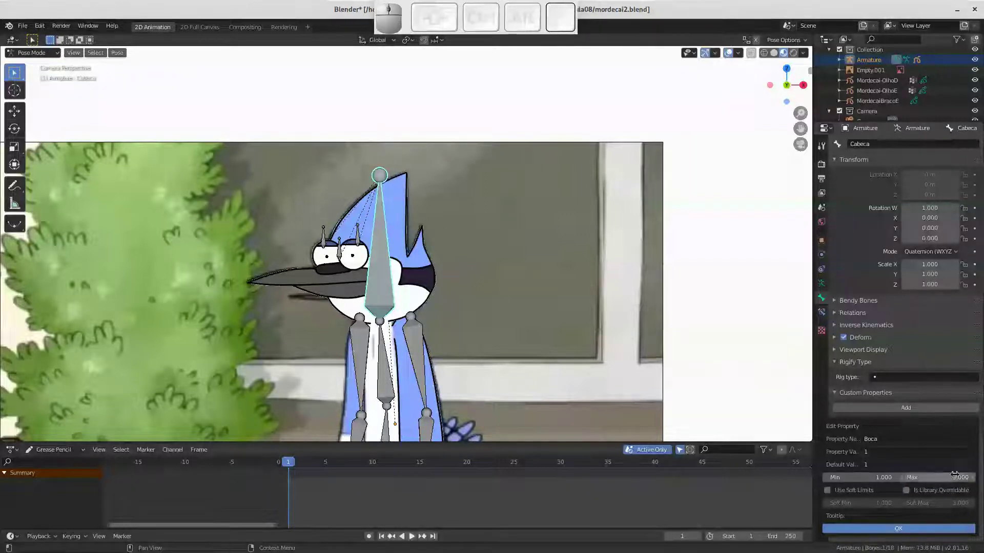
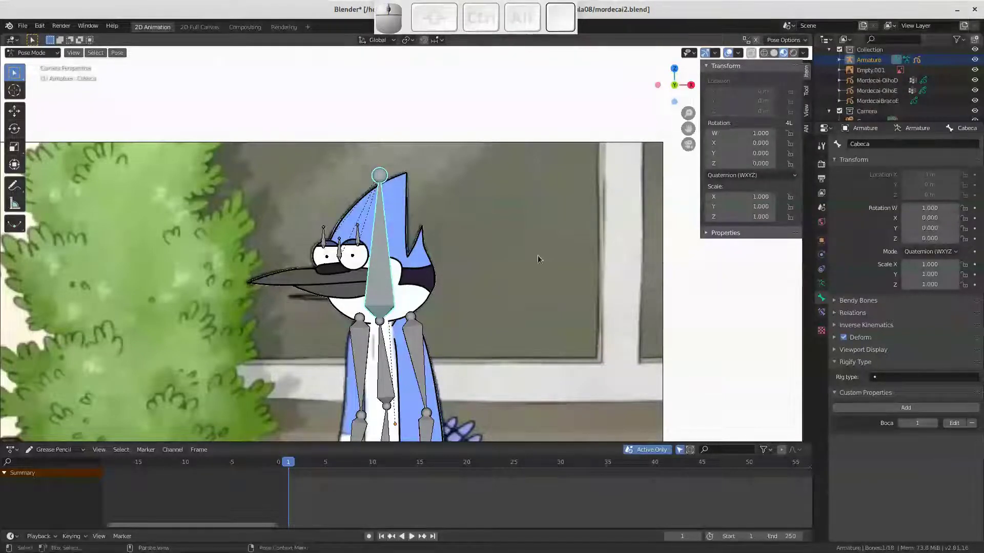
# Show the sidebar, check the arm bone, then reselect Cabeca and test-rotate the head
pyautogui.press('n')
pyautogui.press('n')
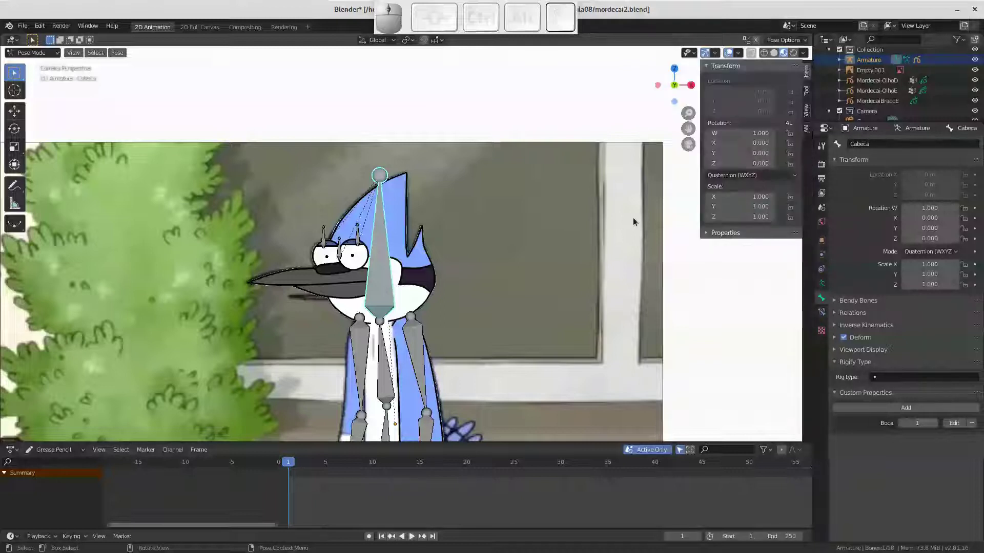
pyautogui.click(708, 236)
pyautogui.click(420, 344)
pyautogui.middleClick(388, 350)
pyautogui.moveTo(368, 351); pyautogui.dragTo(384, 356)
pyautogui.click(411, 359)
pyautogui.click(419, 355)
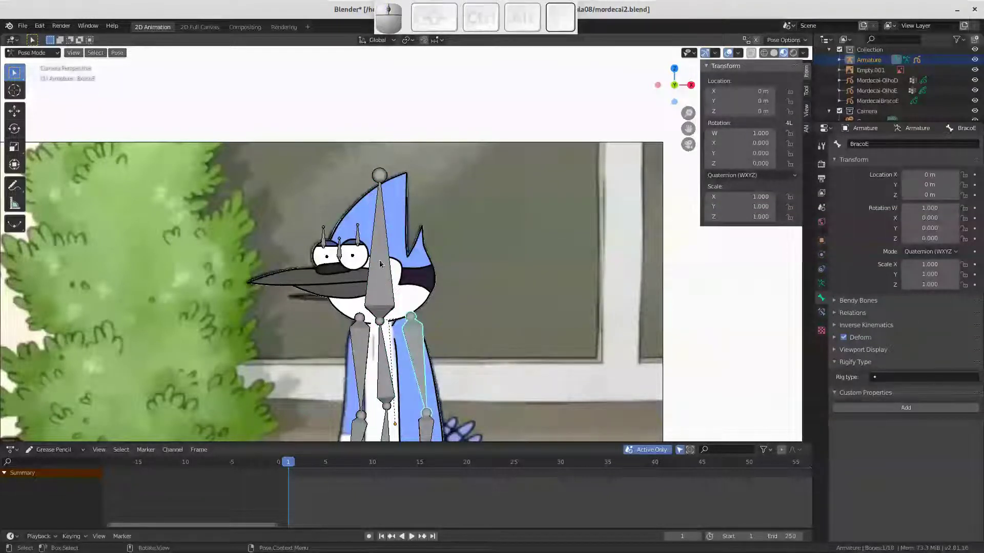
pyautogui.click(382, 257)
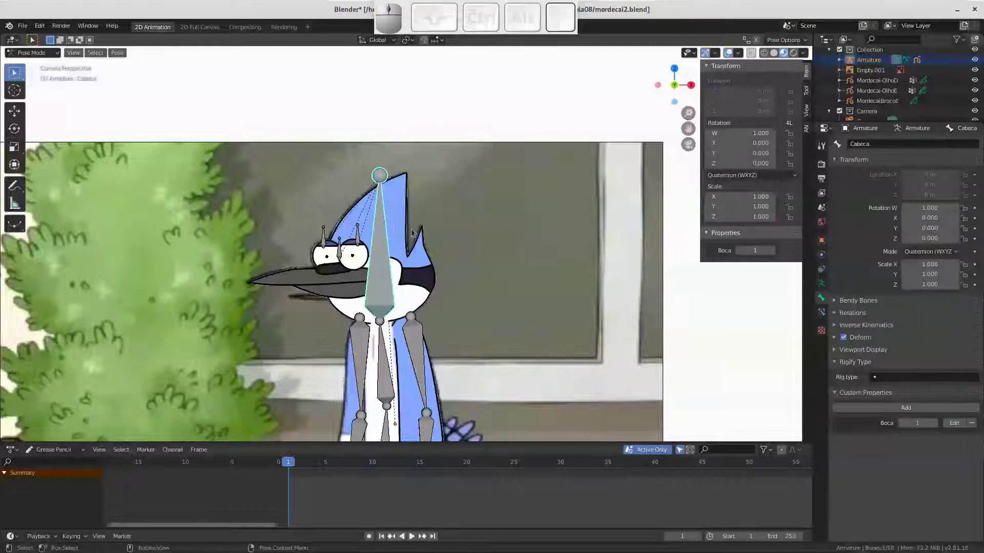
pyautogui.press('r')
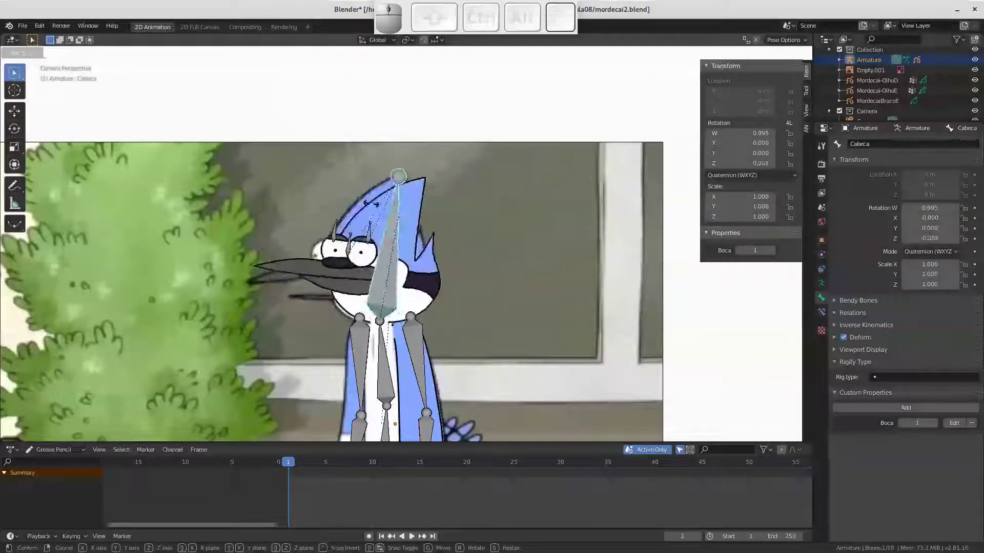
pyautogui.press('Escape')
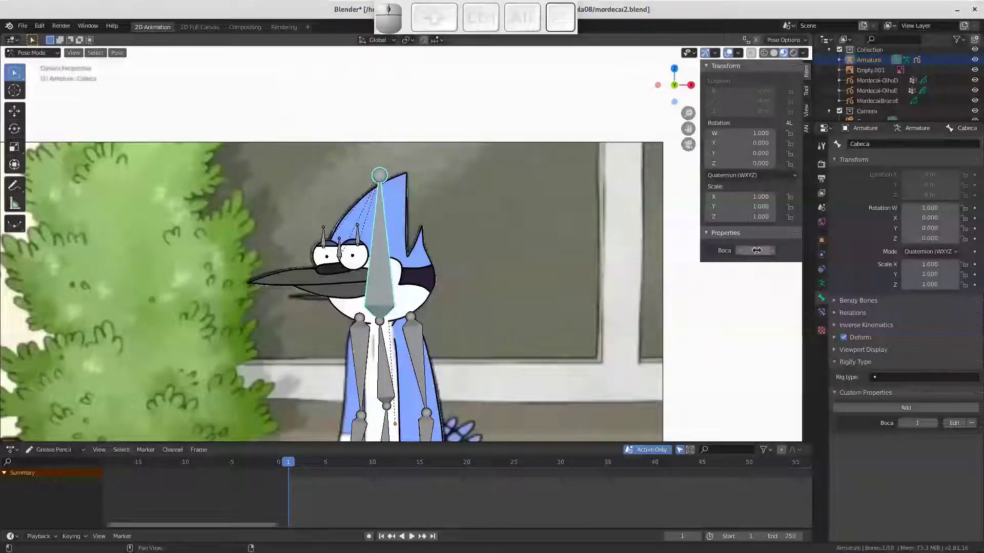
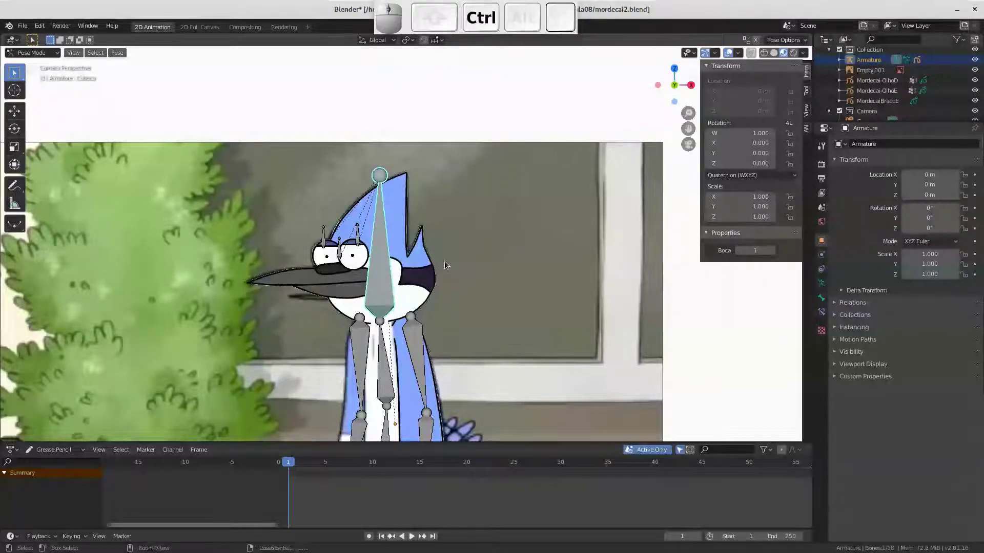
# Save the file, pull back to the whole park scene and select Mordecai's arm drawing
pyautogui.press('ctrl+s')
pyautogui.moveTo(445, 260); pyautogui.dragTo(465, 205)
pyautogui.moveTo(461, 220); pyautogui.dragTo(430, 228)
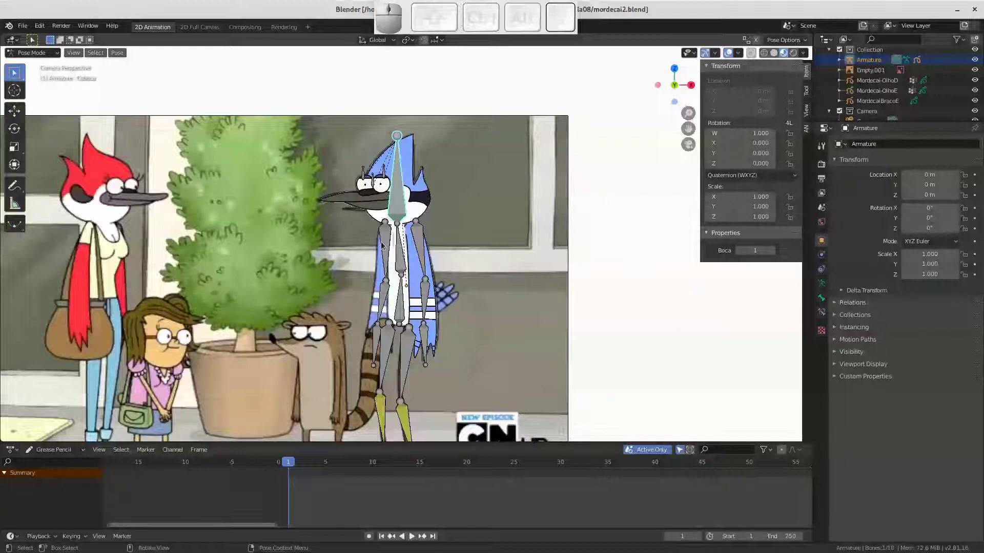
pyautogui.middleClick(406, 303)
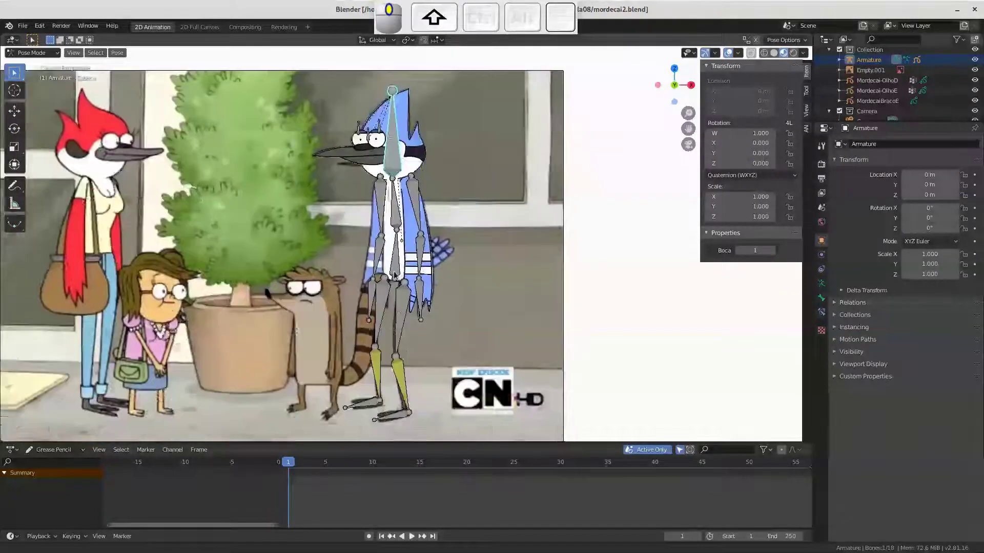
pyautogui.middleClick(401, 311)
pyautogui.middleClick(404, 273)
pyautogui.click(420, 277)
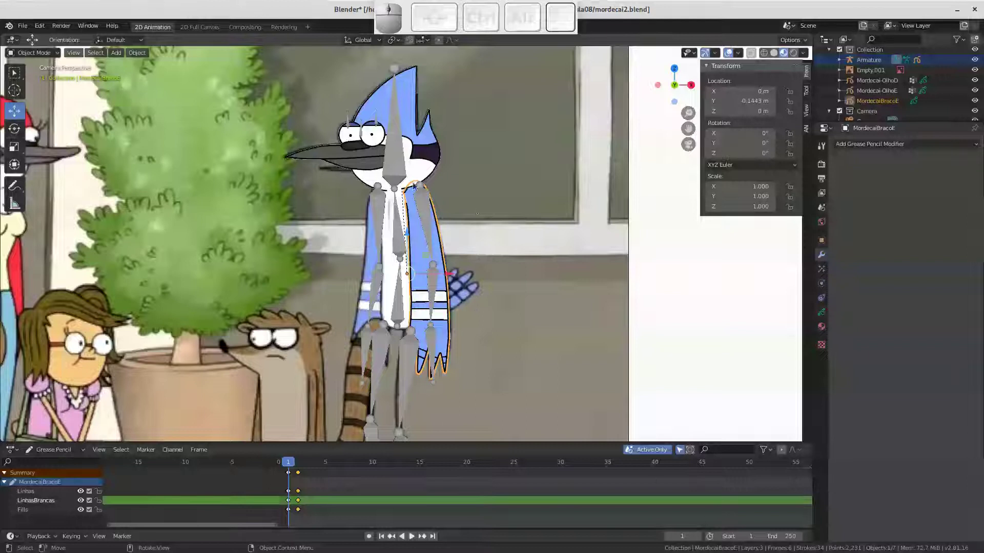
pyautogui.moveTo(403, 153); pyautogui.dragTo(457, 135)
pyautogui.press('r')
pyautogui.press('Escape')
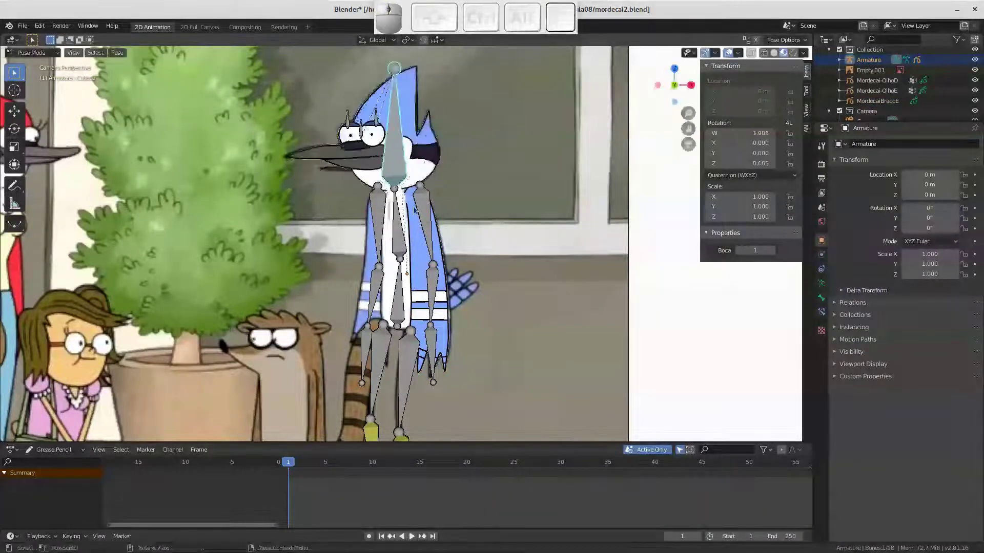
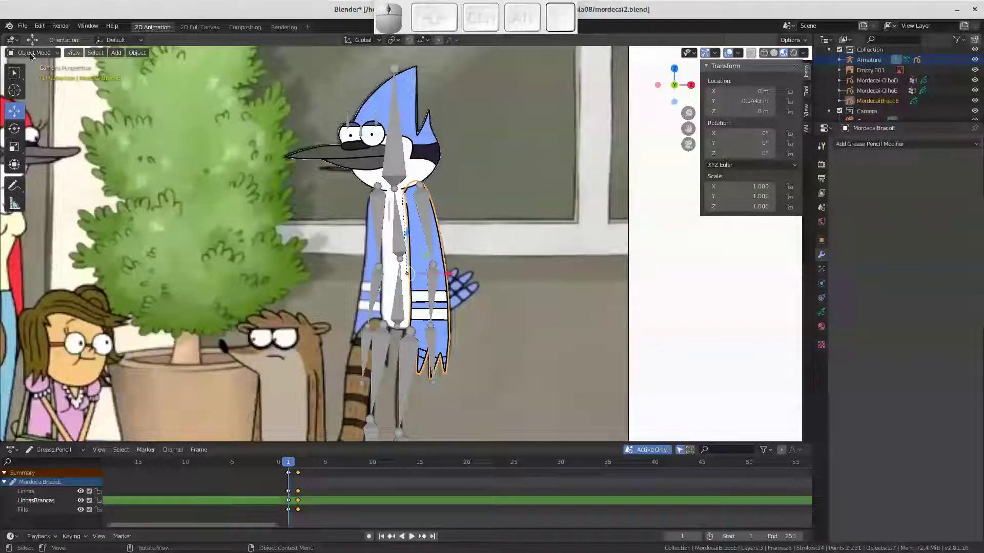
# Add a Lattice object and position it over Mordecai's left arm
pyautogui.press('shift+a')
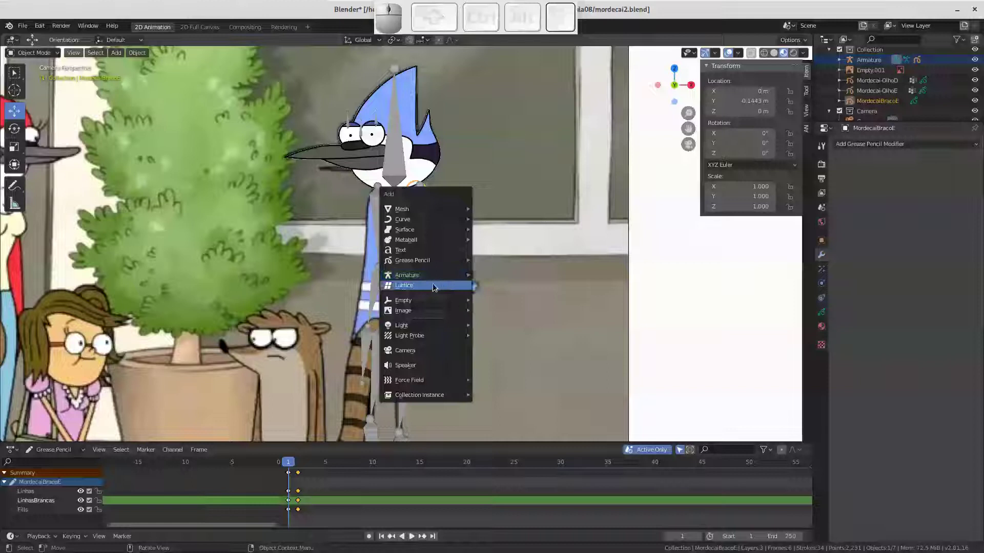
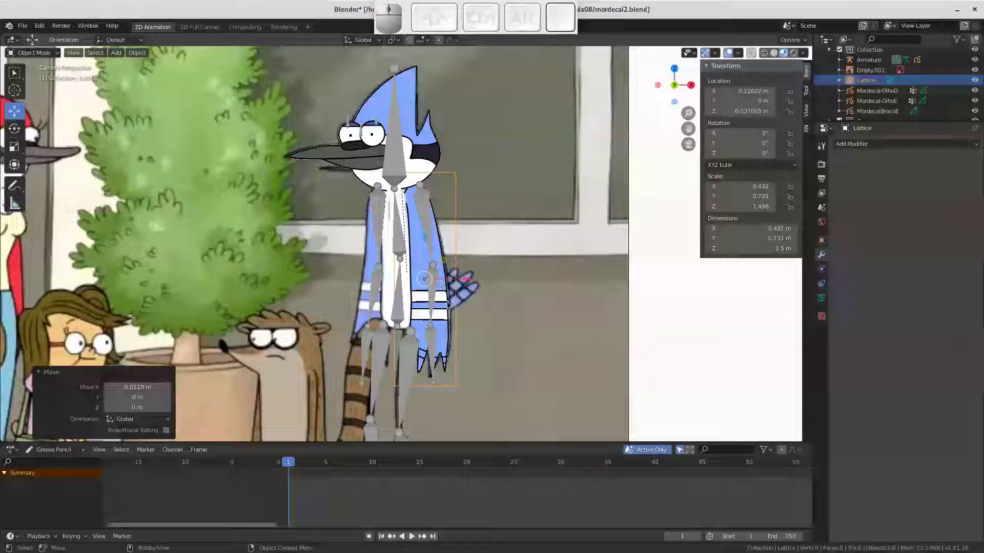
pyautogui.press('g')
pyautogui.press('space')
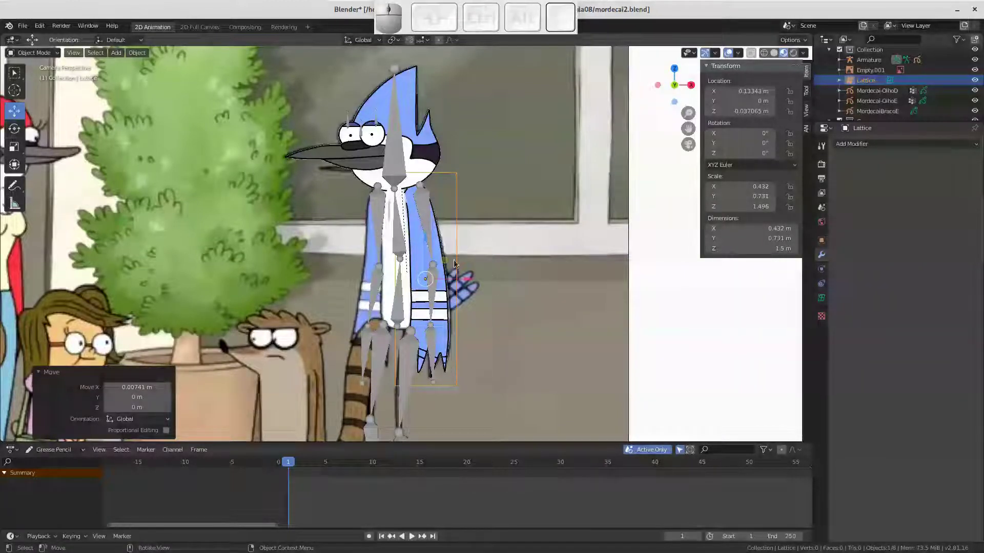
# Orbit to check the lattice, return to camera view and hide the Armature and Empty.001 background
pyautogui.moveTo(467, 267); pyautogui.dragTo(449, 274)
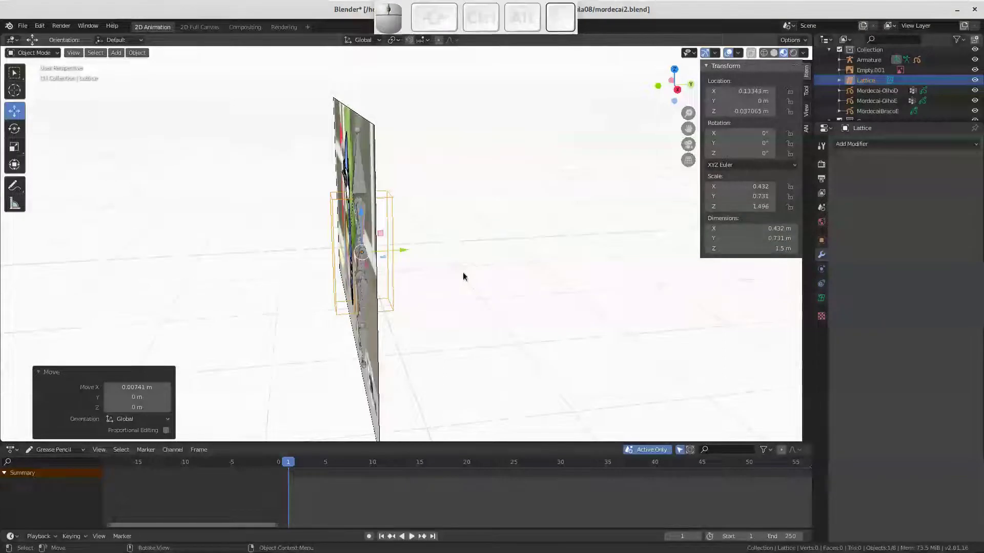
pyautogui.moveTo(423, 259); pyautogui.dragTo(471, 259)
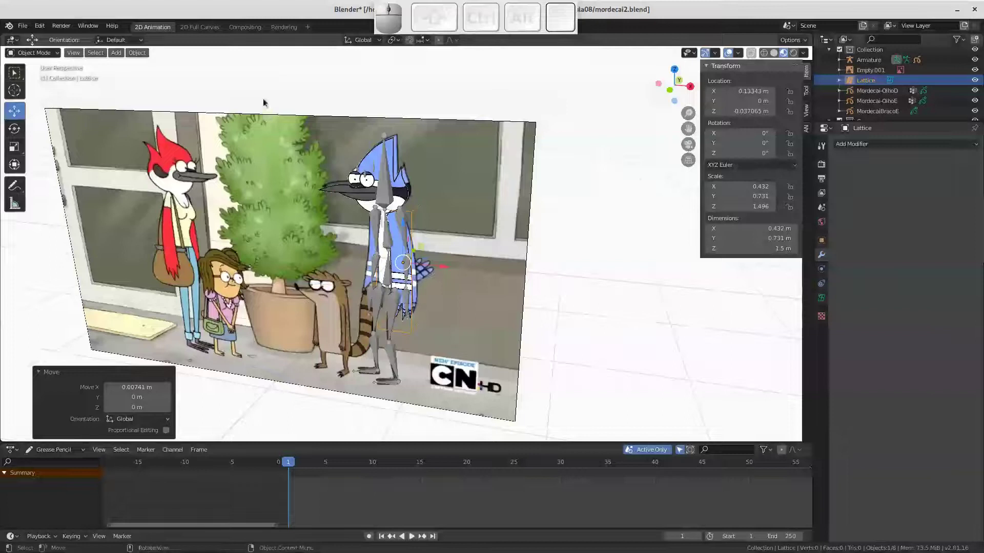
pyautogui.click(690, 150)
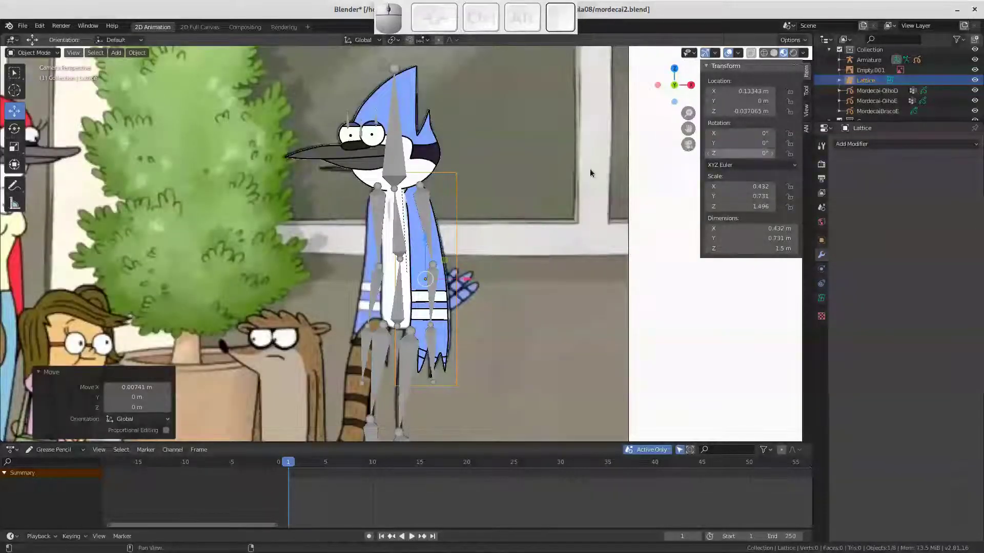
pyautogui.click(978, 73)
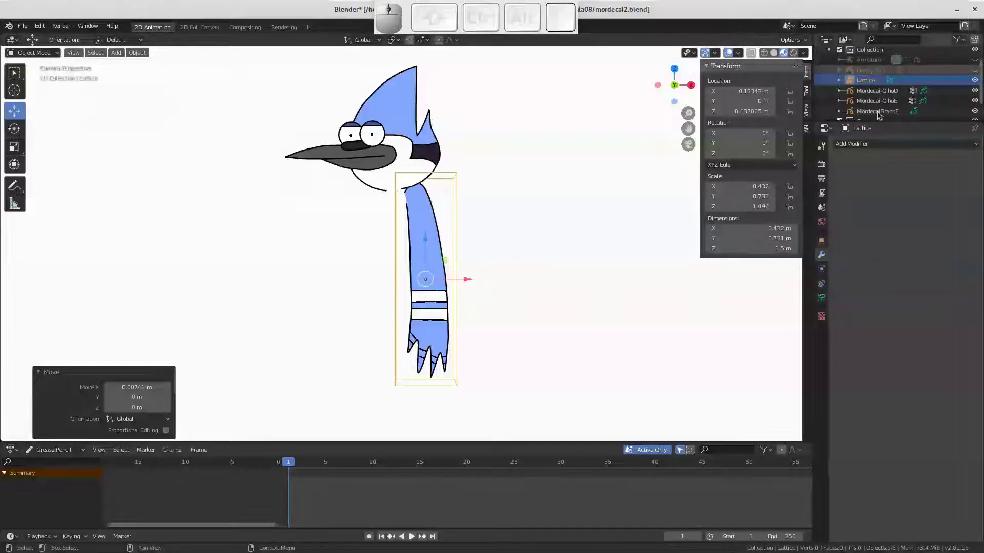
# Give the lattice 6 vertical subdivisions along the arm's length
pyautogui.moveTo(437, 253); pyautogui.dragTo(476, 187)
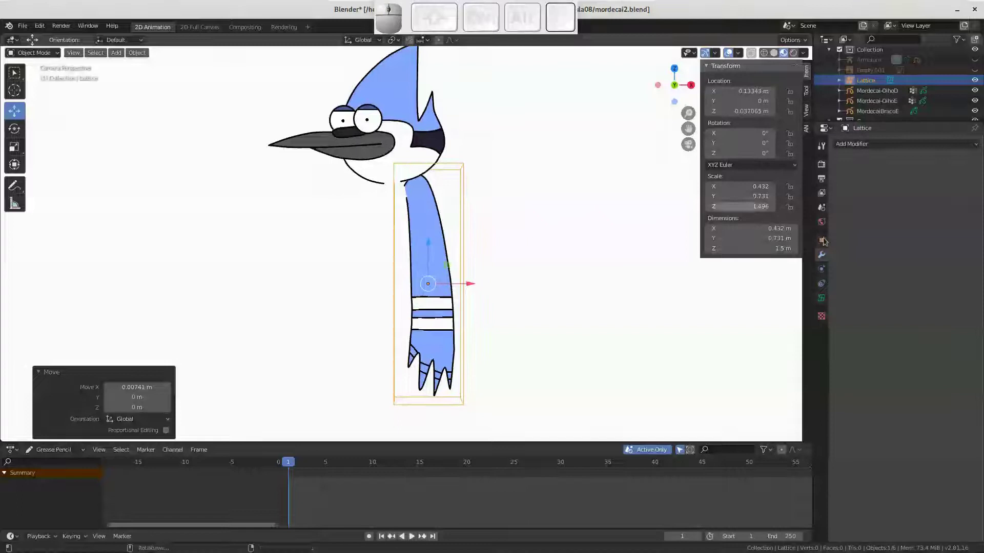
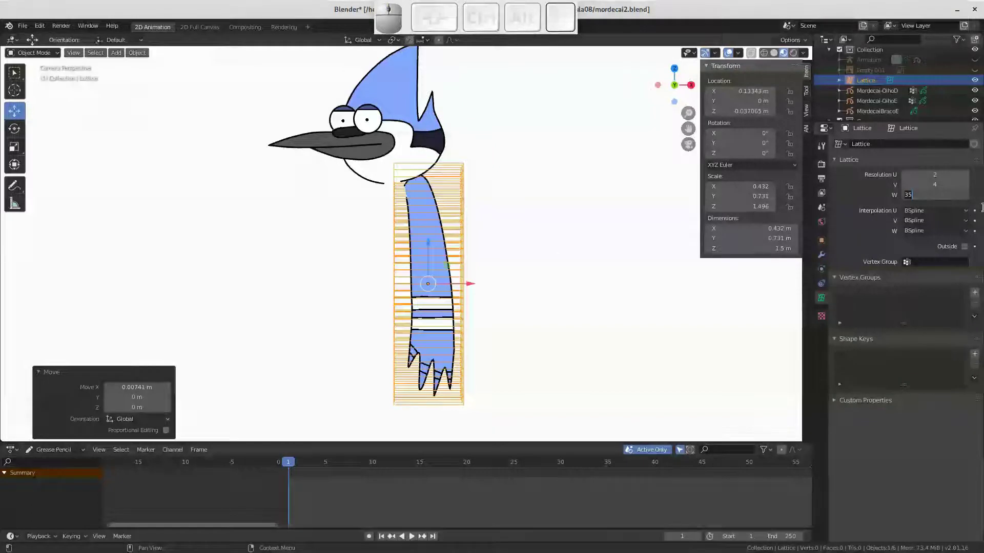
pyautogui.press('6')
pyautogui.press('Return')
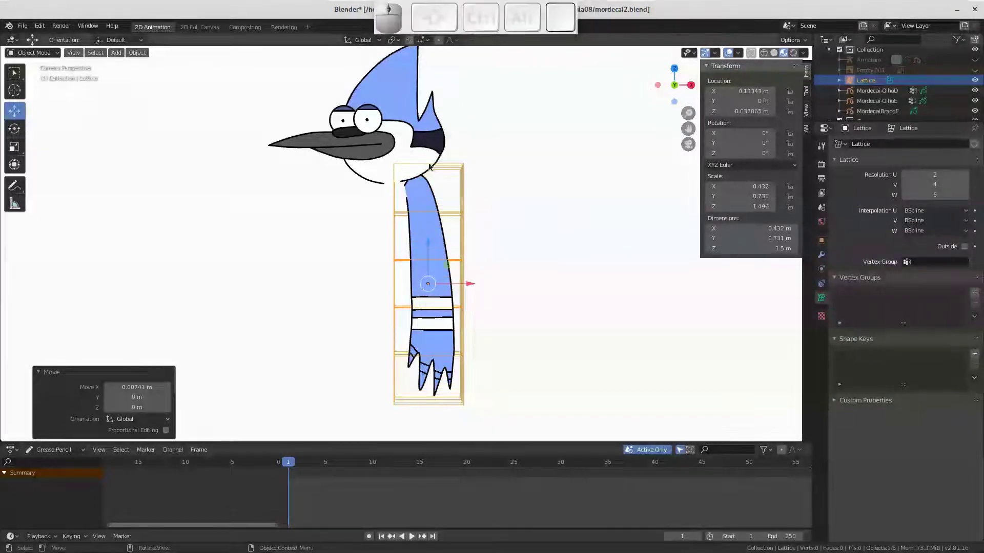
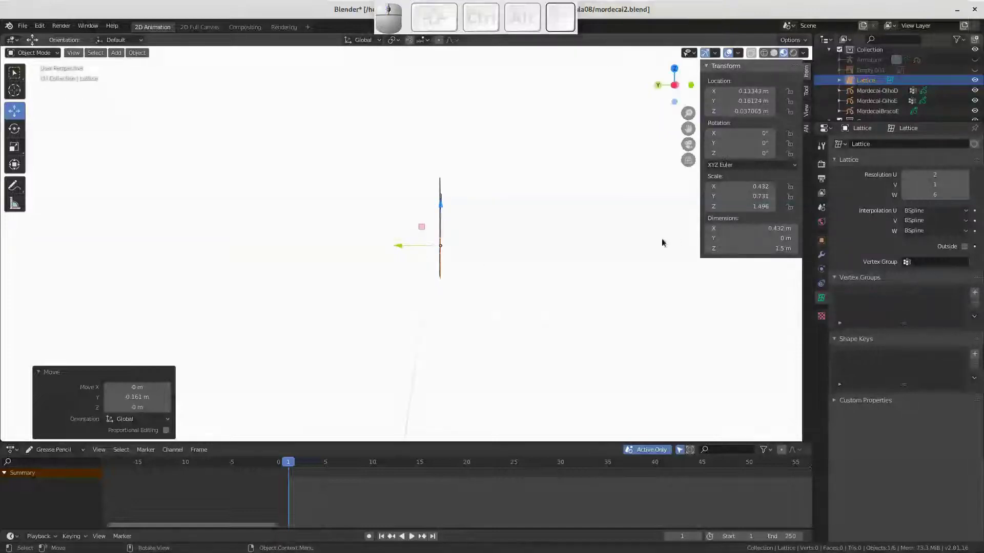
# Back in camera view, move the lattice so it encloses Mordecai's arm drawing
pyautogui.click(692, 147)
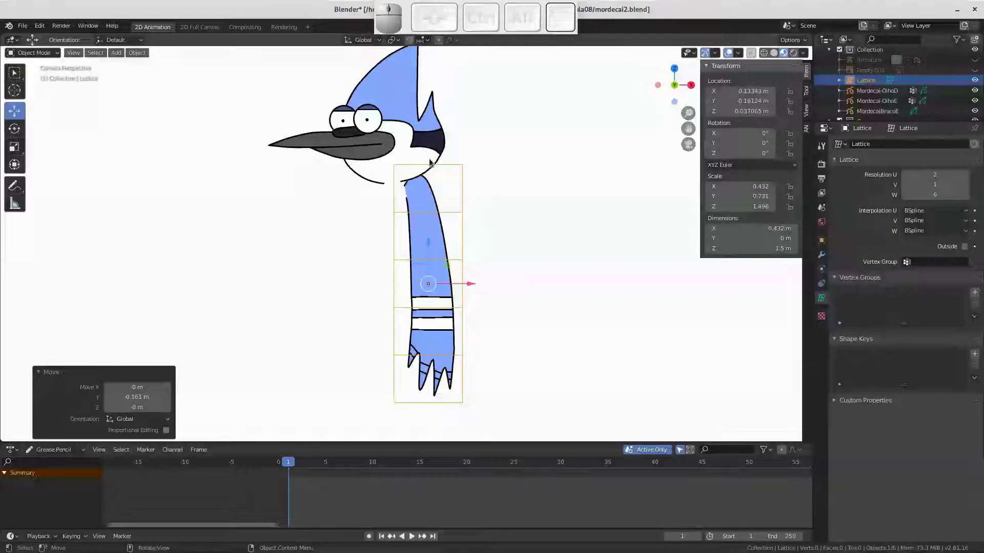
pyautogui.click(450, 169)
pyautogui.press('g')
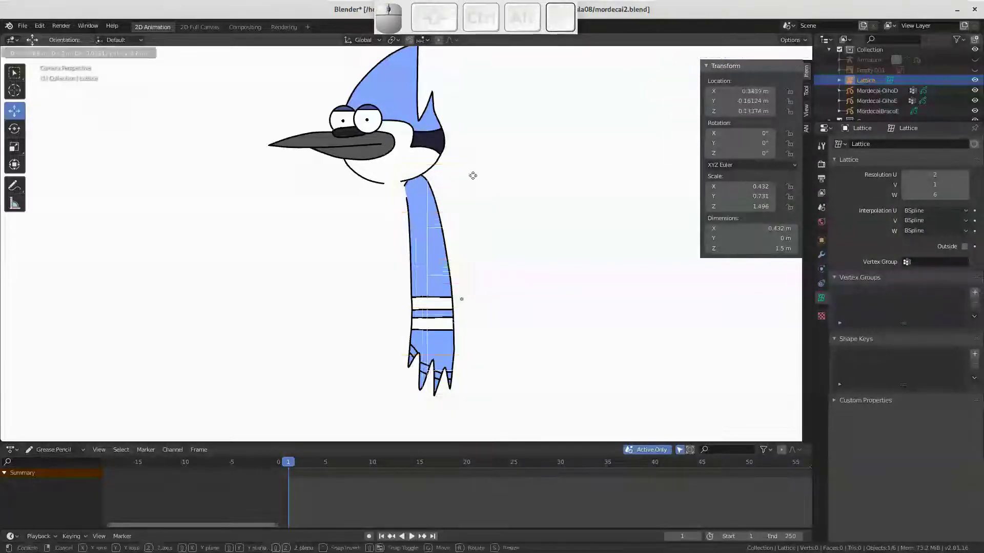
pyautogui.press('Escape')
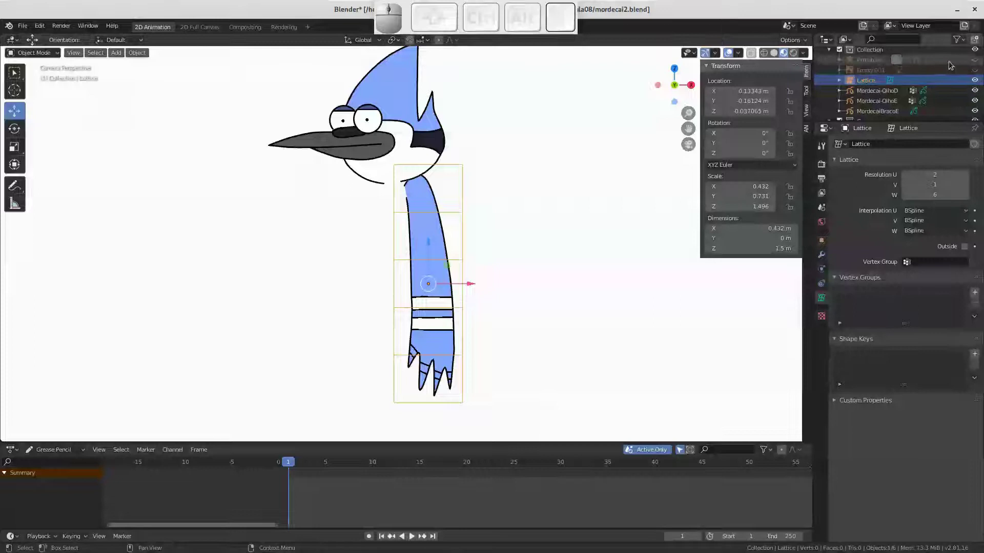
# Unhide the Armature and give the lattice an Armature modifier with Preserve Volume enabled
pyautogui.click(976, 62)
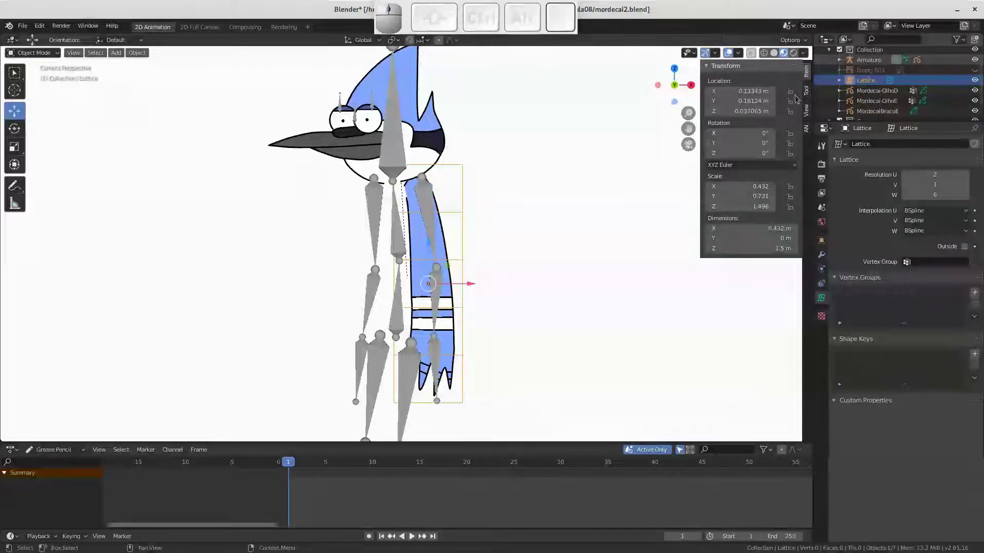
pyautogui.moveTo(446, 250); pyautogui.dragTo(451, 229)
pyautogui.click(451, 229)
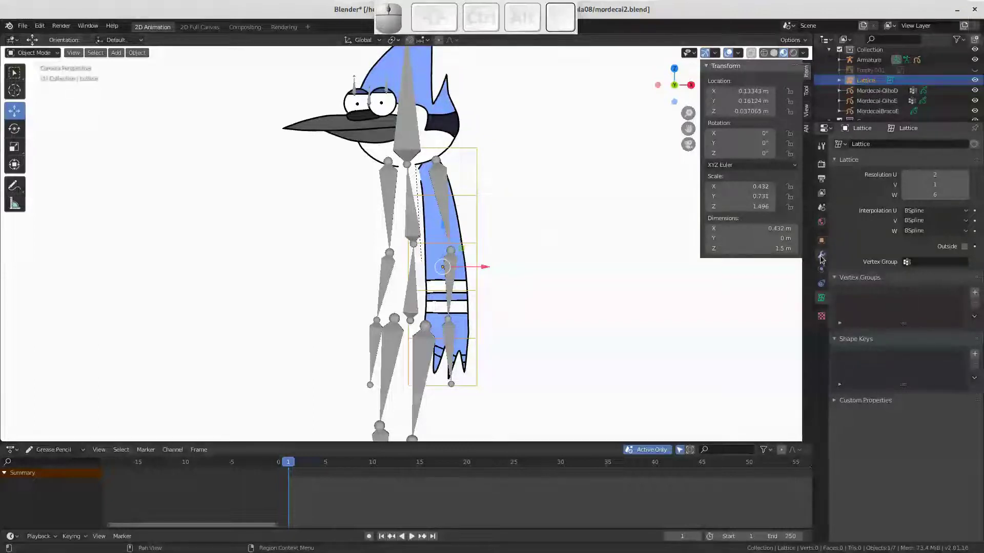
pyautogui.click(823, 255)
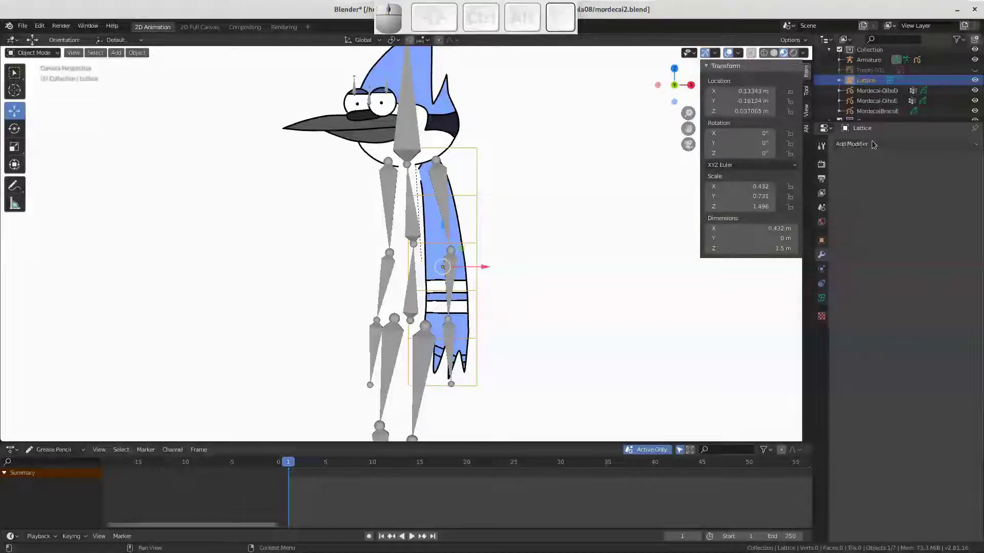
pyautogui.click(864, 146)
pyautogui.click(884, 169)
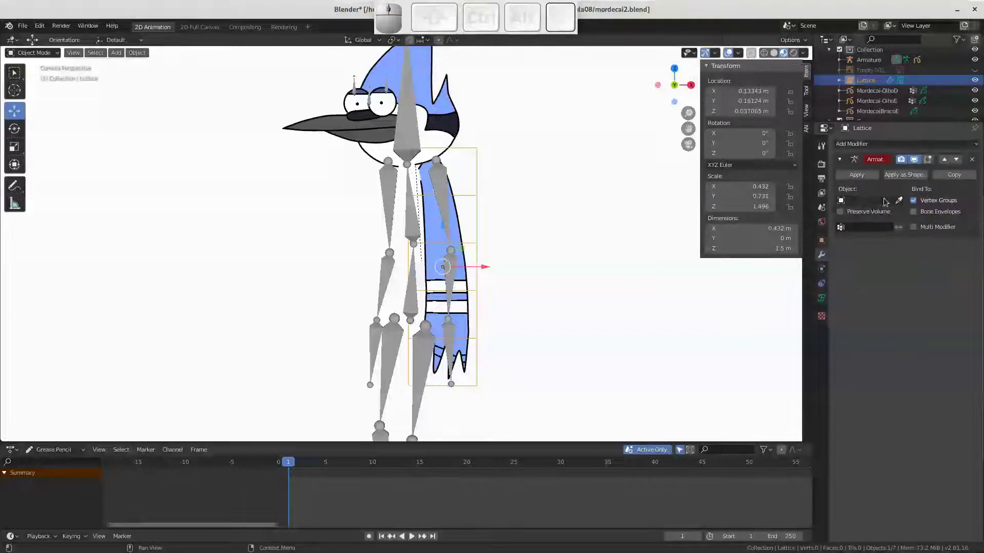
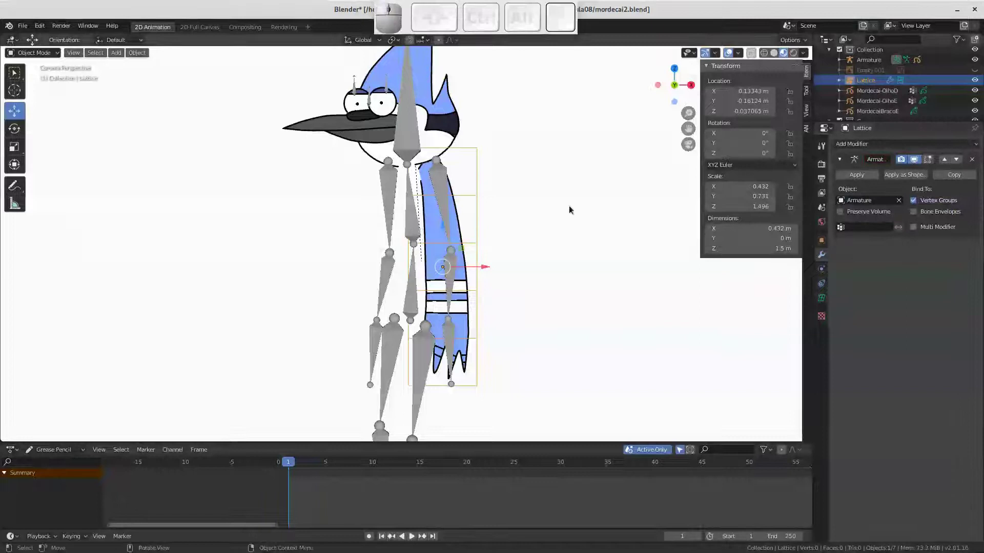
pyautogui.click(840, 219)
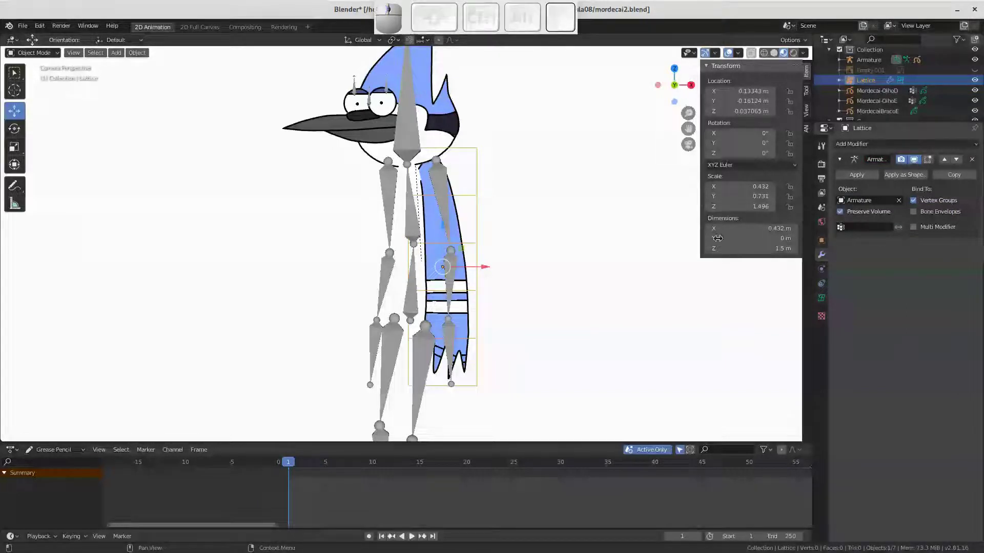
# Add a first vertex group to the lattice in its Object Data settings
pyautogui.click(824, 299)
pyautogui.middleClick(426, 240)
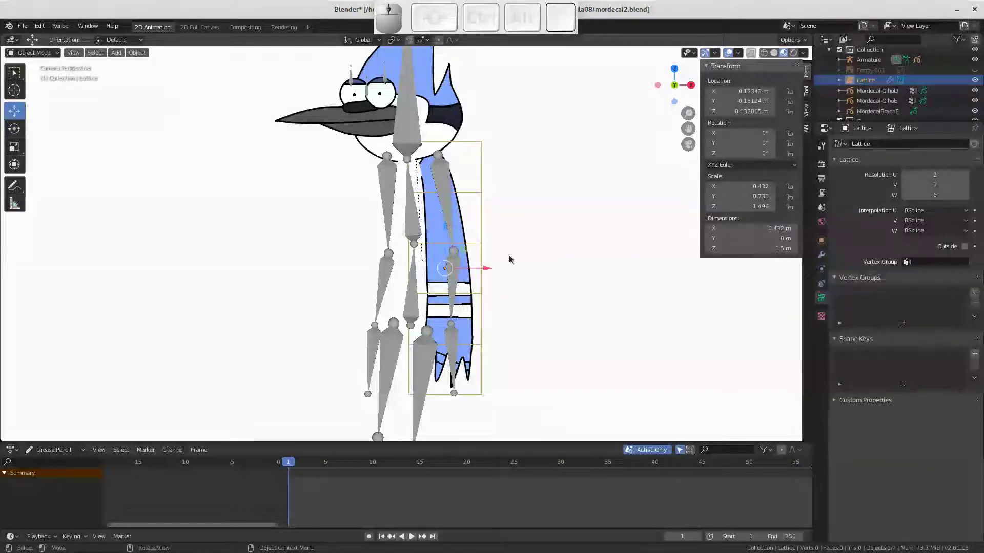
pyautogui.moveTo(977, 293); pyautogui.dragTo(901, 305)
# Add more vertex groups and name them BracoE, AntebracoE and MaoE after the arm bones
pyautogui.click(870, 298)
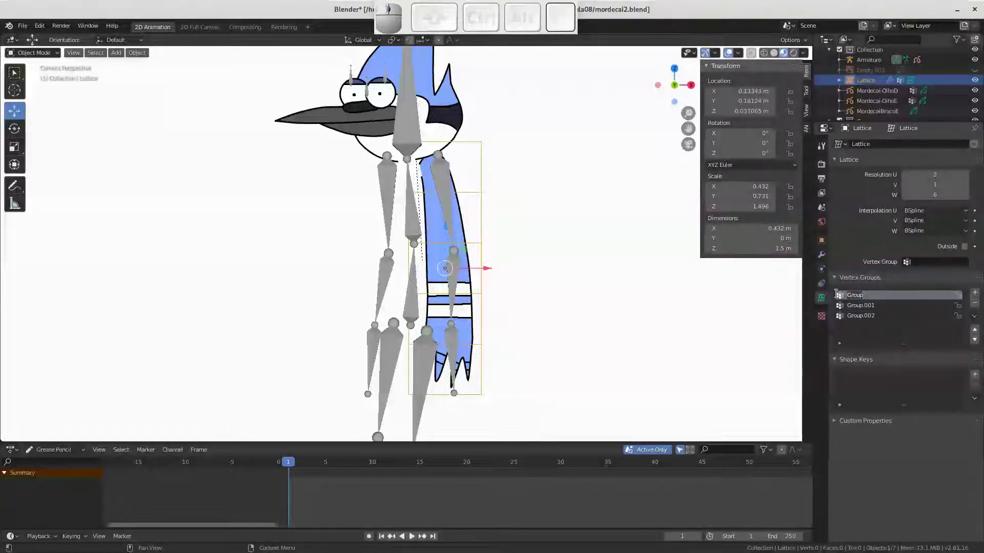
pyautogui.press('shift+b')
pyautogui.press('shift+a')
pyautogui.press('shift+c')
pyautogui.press('shift+o')
pyautogui.press('shift+e')
pyautogui.press('shift+Return')
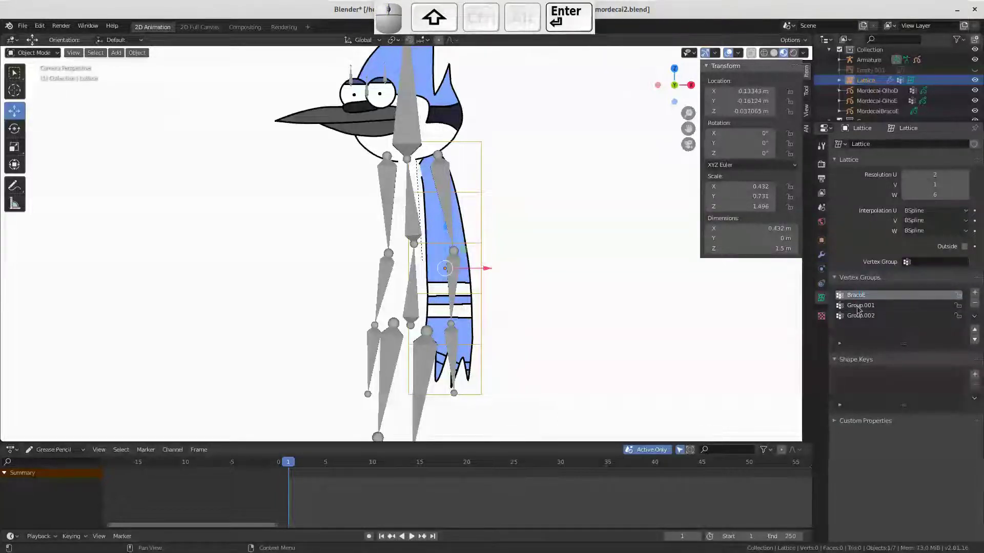
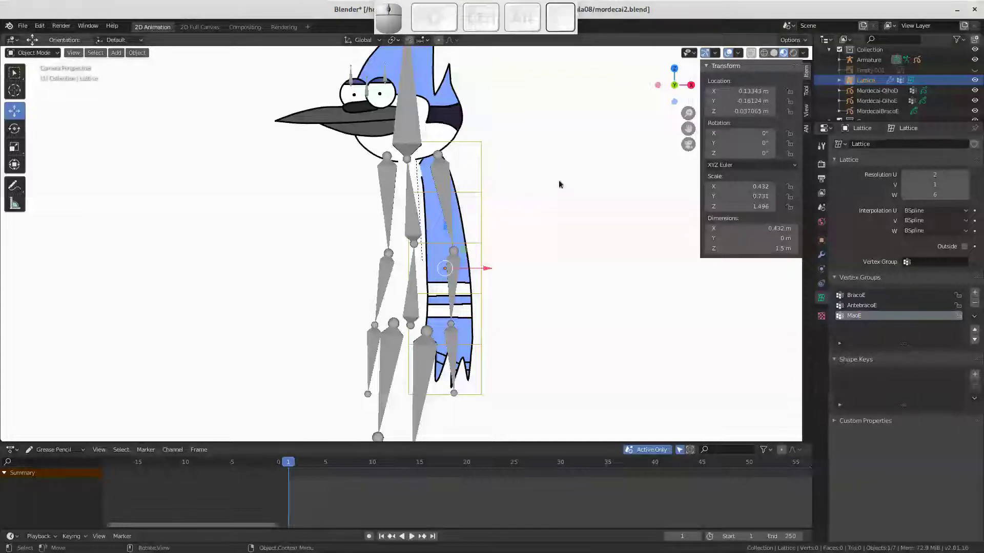
# In Edit Mode assign lattice rows to the forearm and MaoE groups
pyautogui.press('Tab')
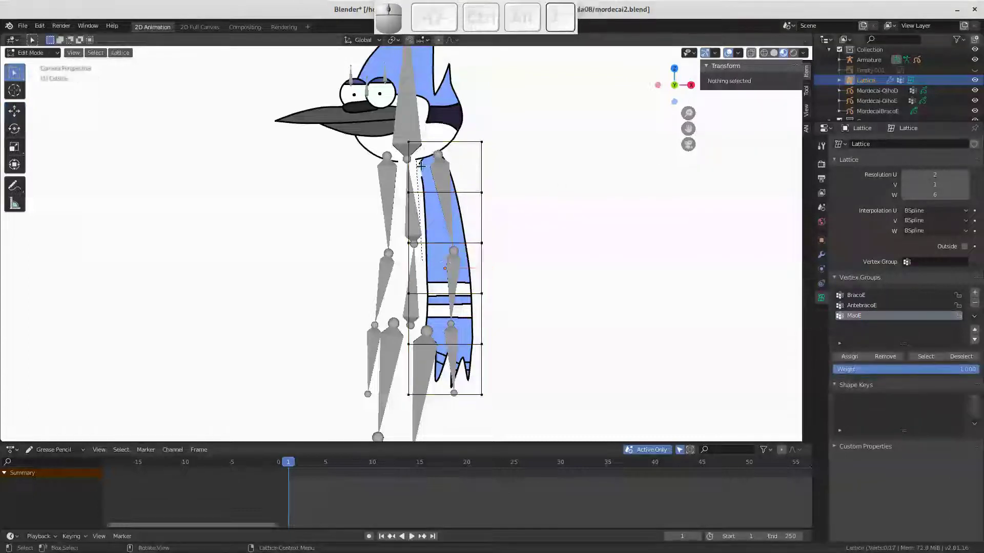
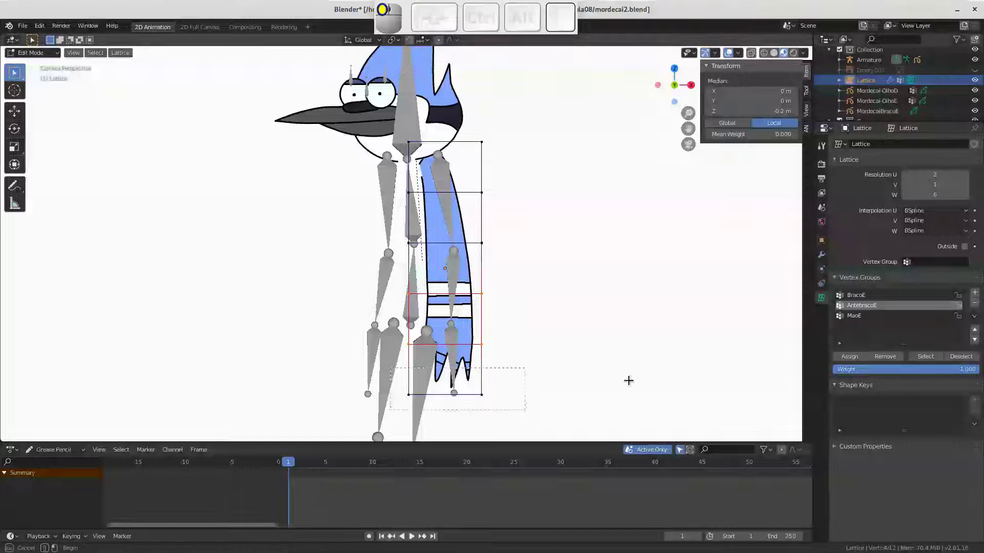
pyautogui.click(862, 319)
pyautogui.click(854, 361)
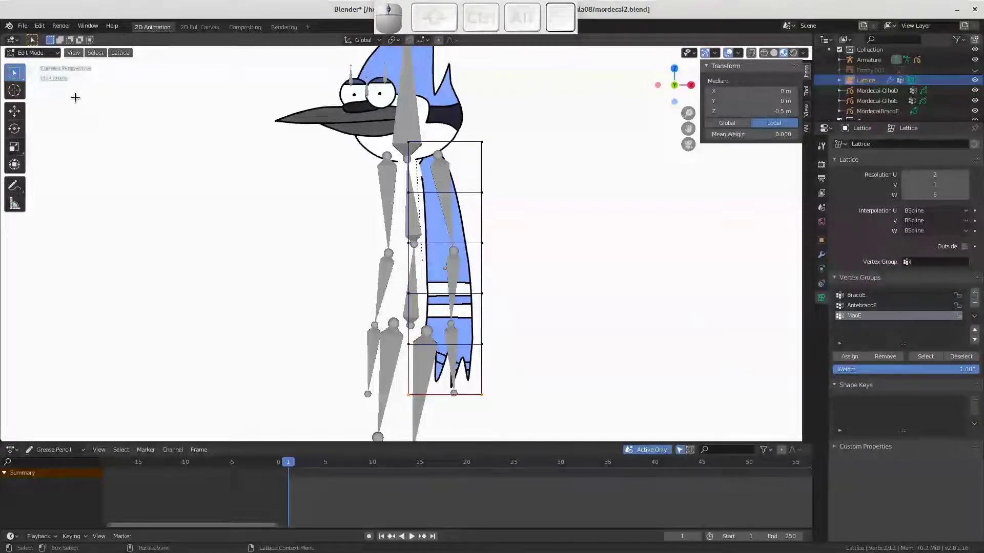
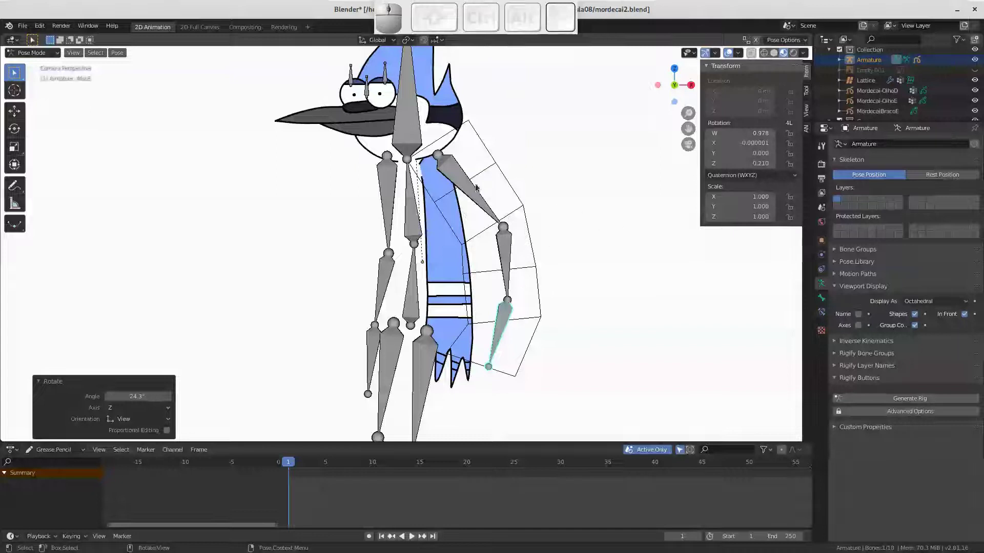
# Test-bend the upper arm, display bones as B-Bones and raise the forearm's bendy segments to 3
pyautogui.moveTo(464, 189); pyautogui.dragTo(475, 186)
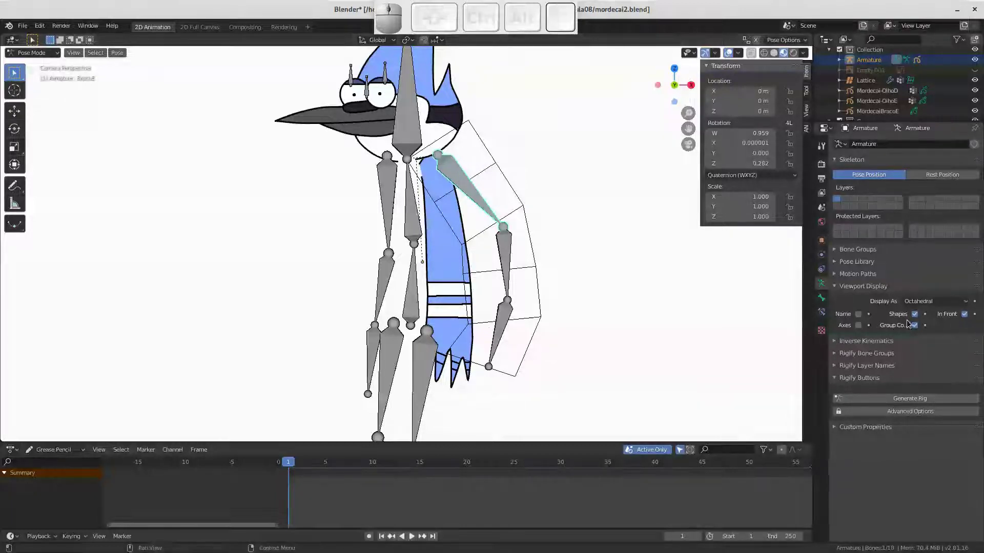
pyautogui.click(934, 303)
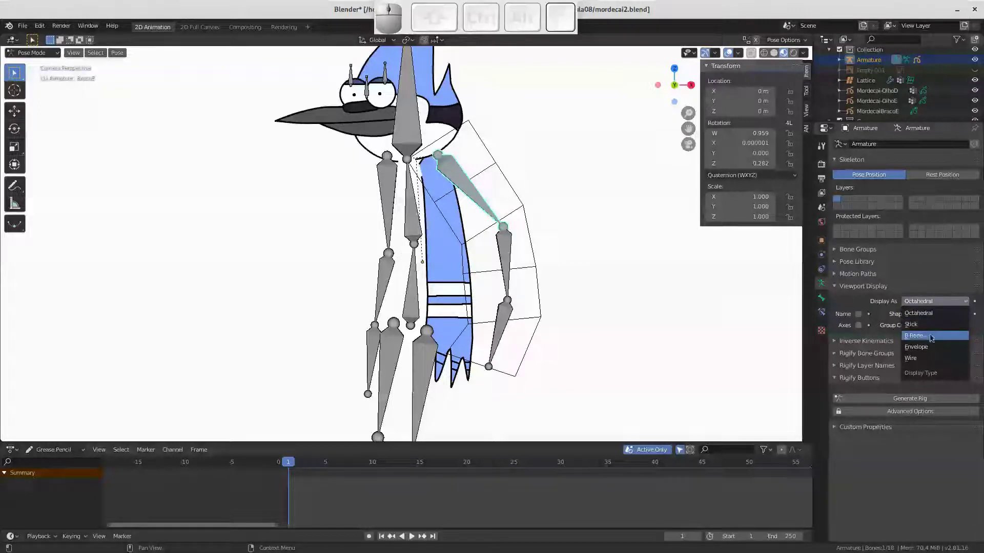
pyautogui.click(930, 336)
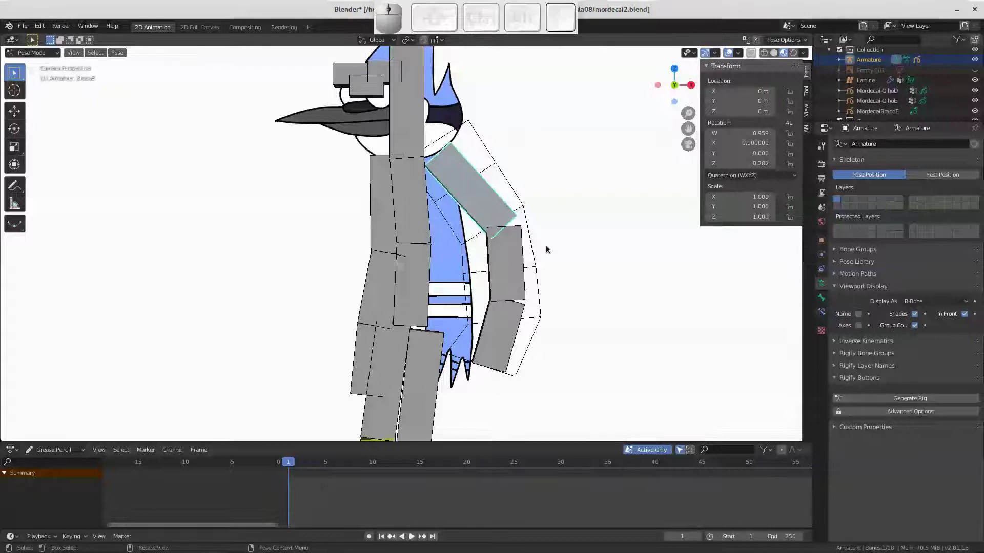
pyautogui.click(826, 303)
pyautogui.click(839, 304)
pyautogui.click(966, 318)
pyautogui.click(971, 319)
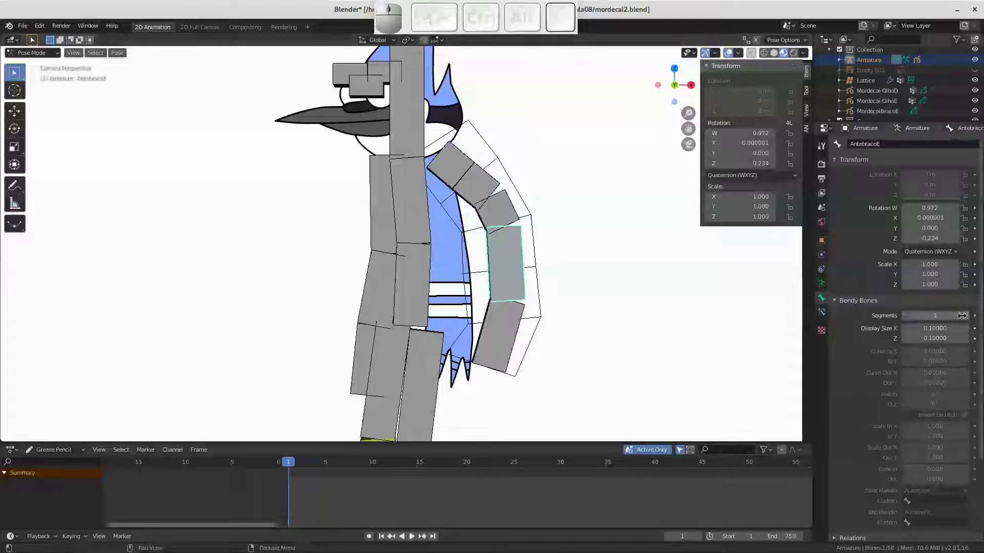
pyautogui.click(967, 321)
pyautogui.click(966, 323)
# Set the hand bone to 3 bendy segments and check the lattice deformation
pyautogui.click(501, 336)
pyautogui.click(966, 317)
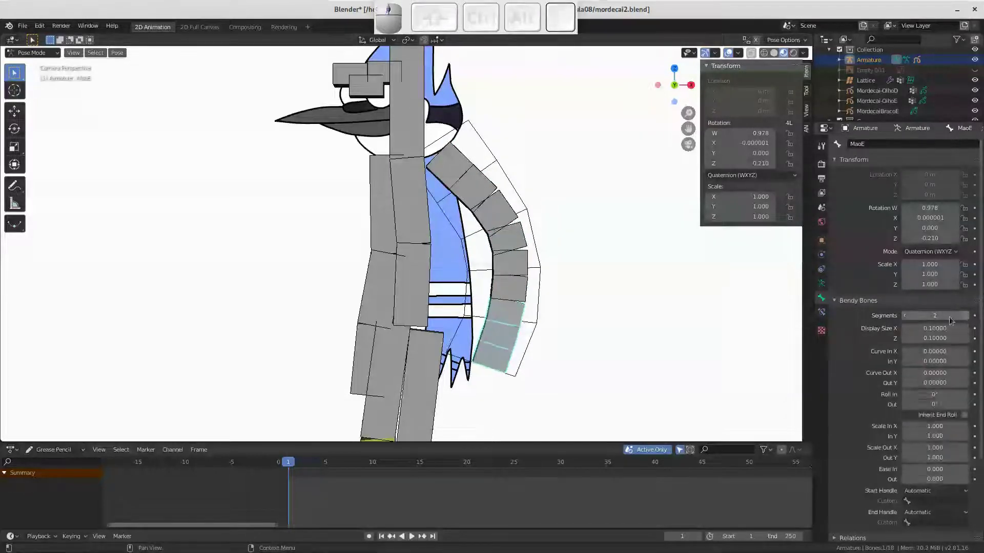
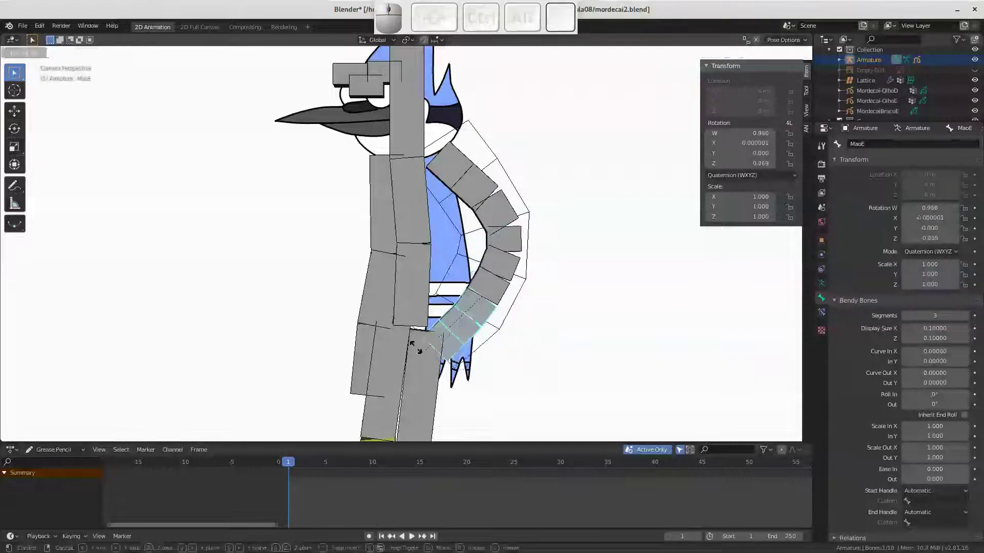
pyautogui.click(435, 308)
pyautogui.click(467, 254)
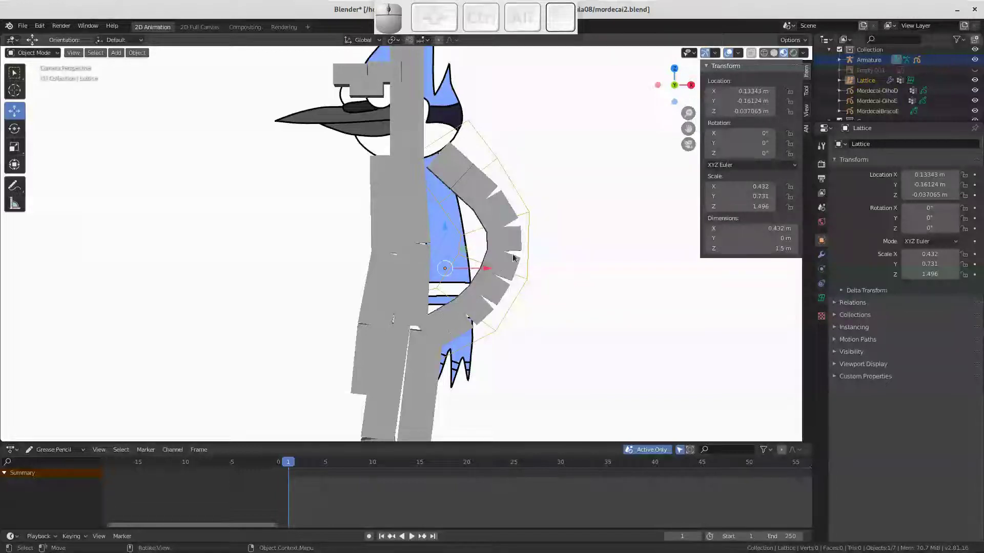
pyautogui.click(485, 203)
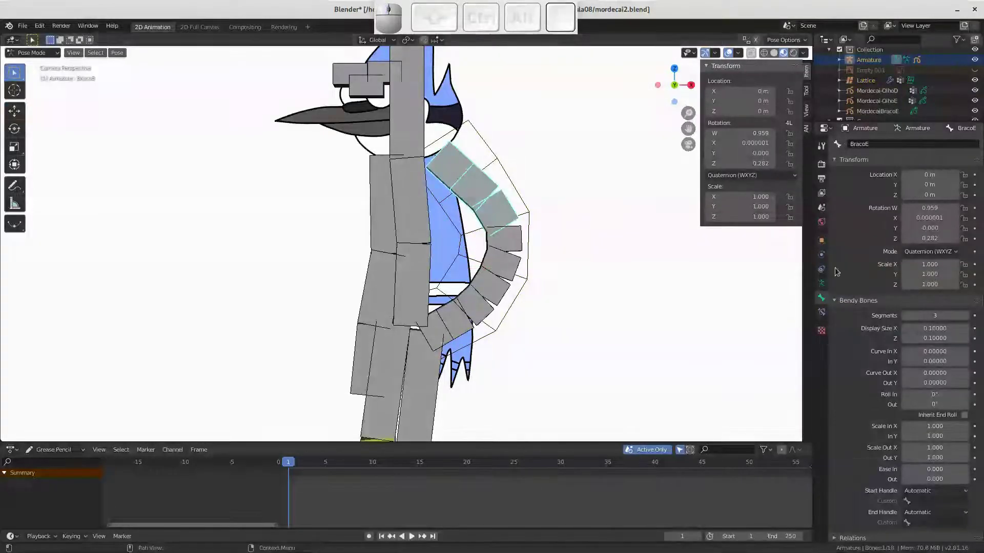
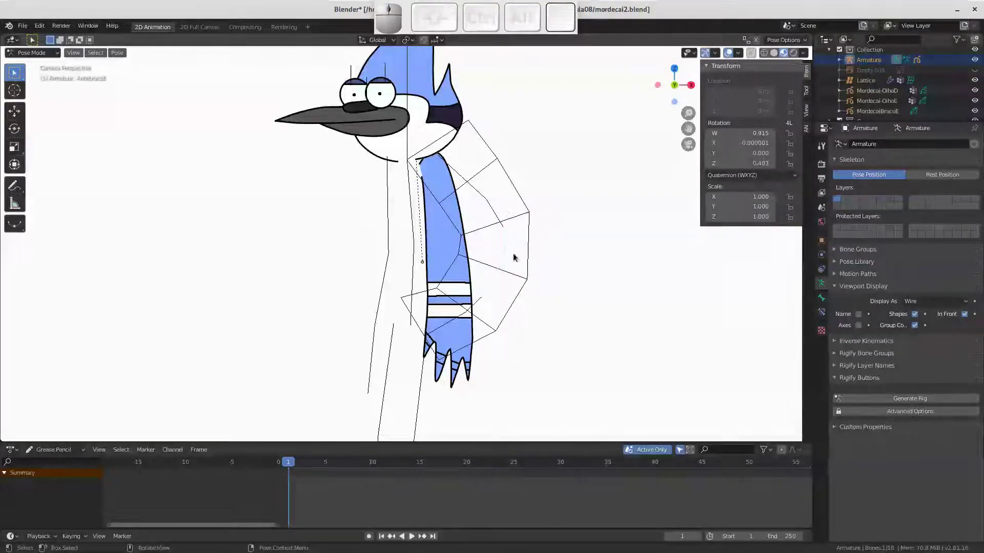
# Select all bones, clear their rotation with Alt+R and return to Object Mode
pyautogui.press('a')
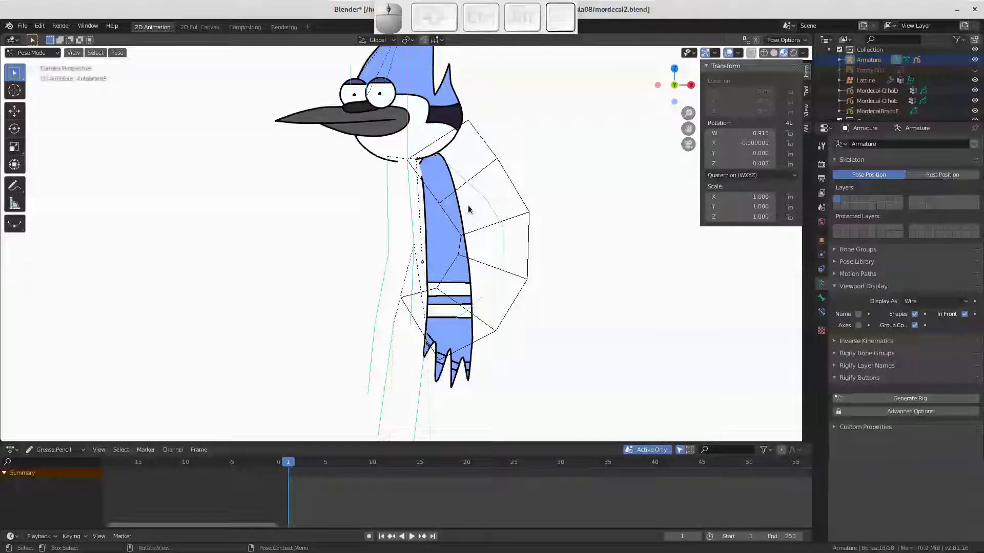
pyautogui.press('alt+r')
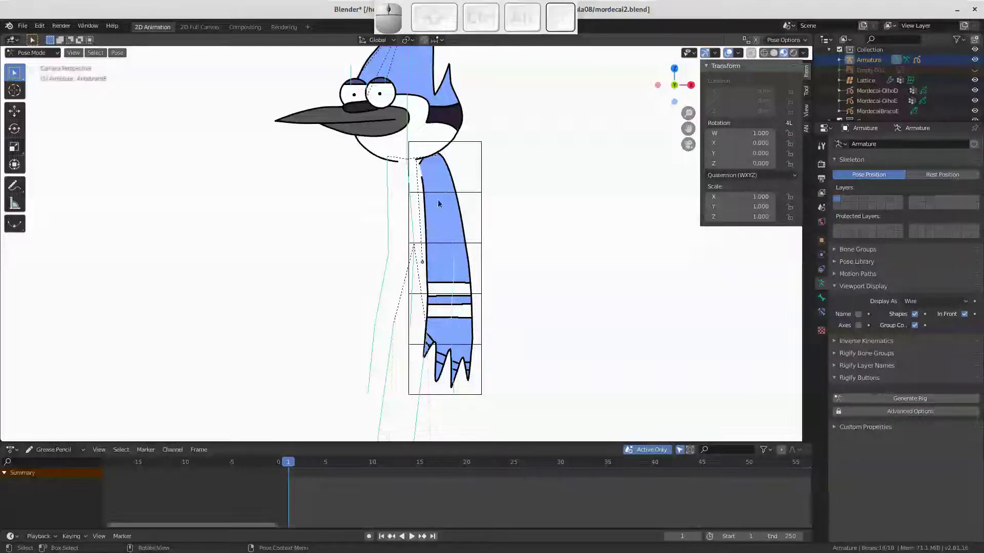
pyautogui.click(449, 219)
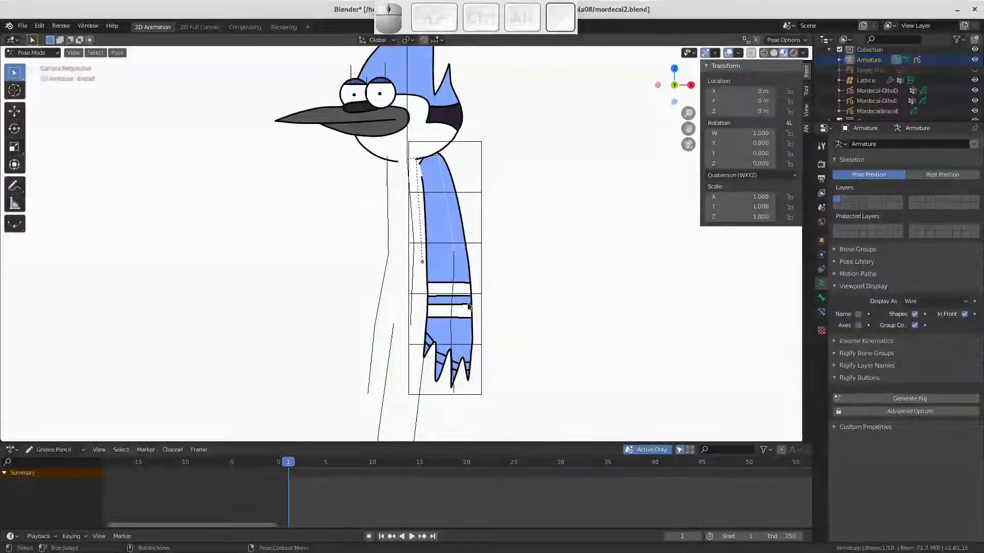
pyautogui.press('space')
pyautogui.moveTo(459, 288); pyautogui.dragTo(487, 269)
# Rotate the hand bone outward and inspect how the lattice bends the arm drawing
pyautogui.click(485, 268)
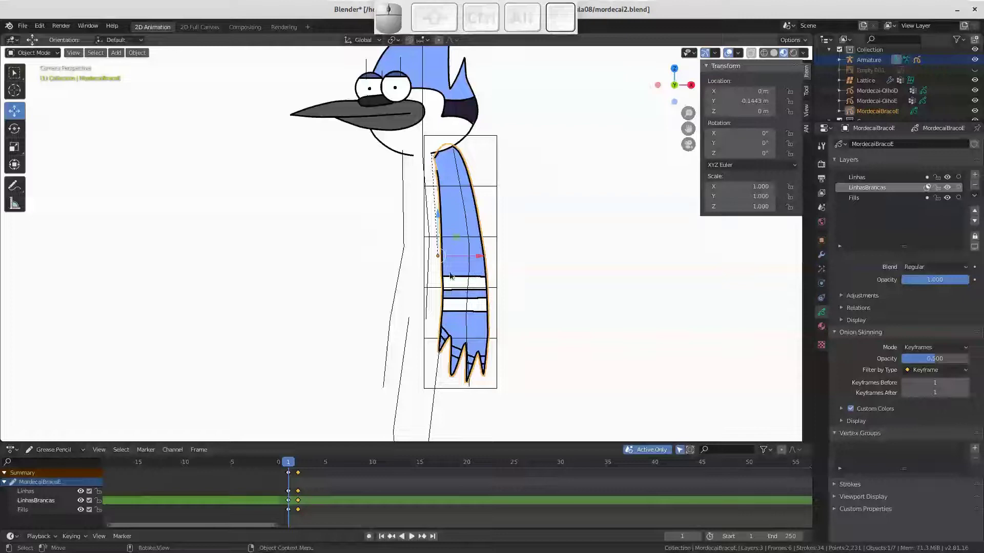
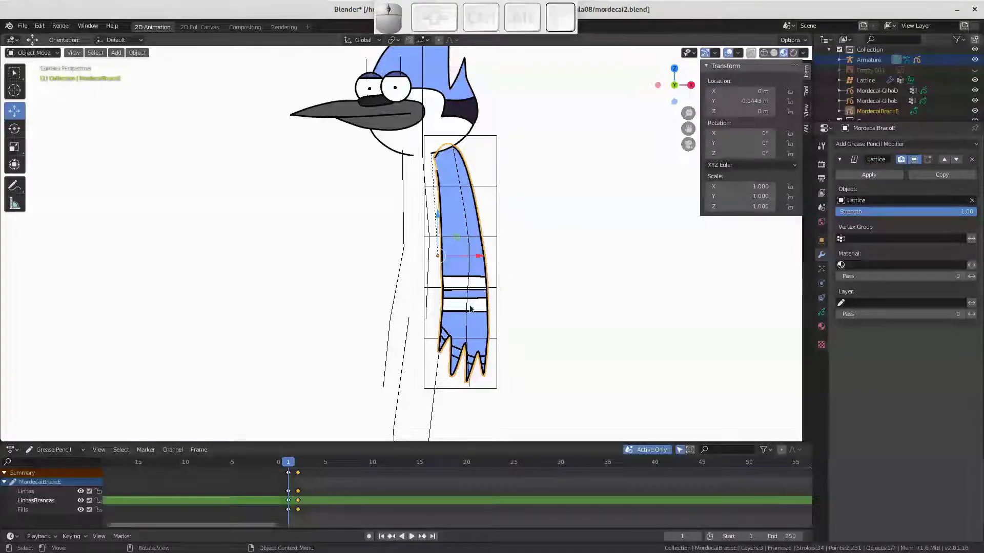
pyautogui.click(472, 315)
pyautogui.press('r')
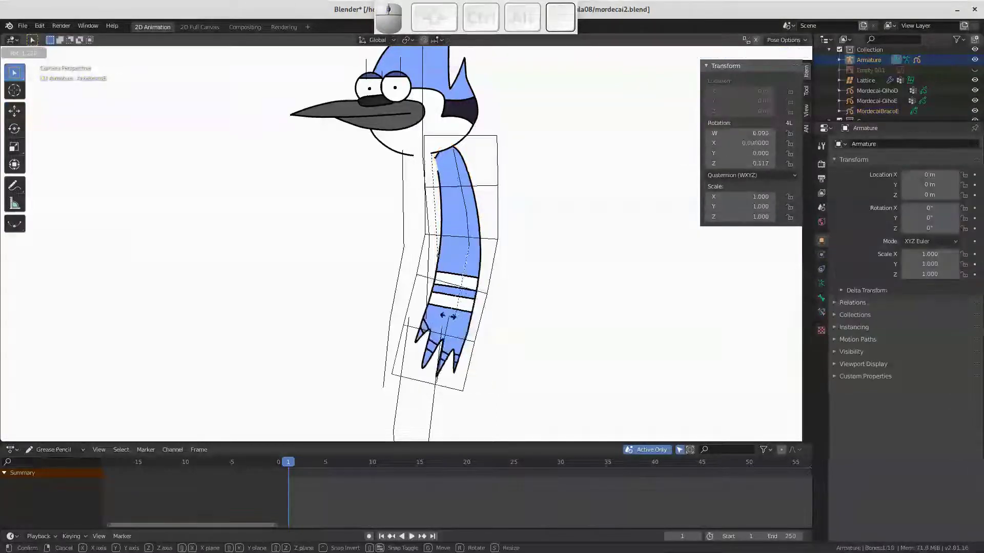
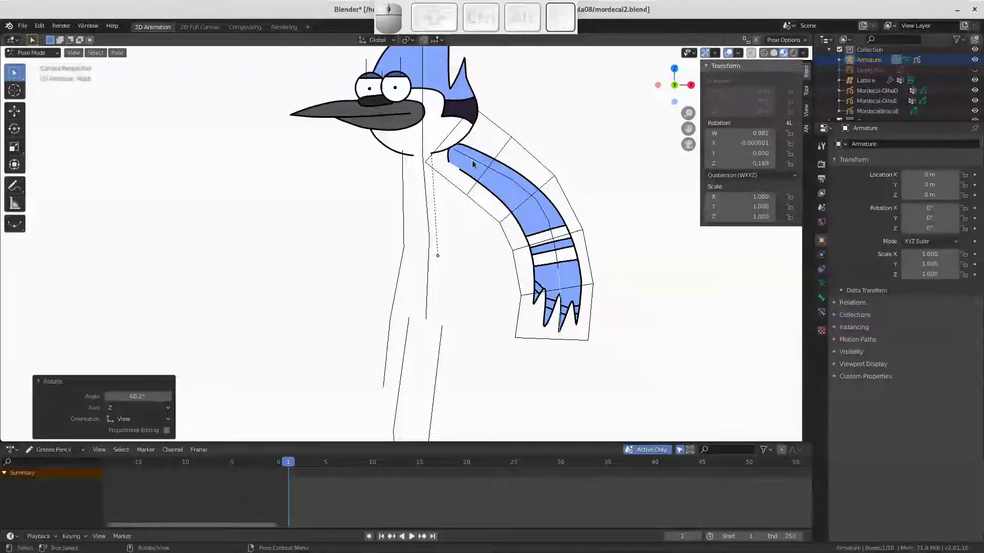
pyautogui.moveTo(476, 161); pyautogui.dragTo(497, 176)
pyautogui.click(496, 193)
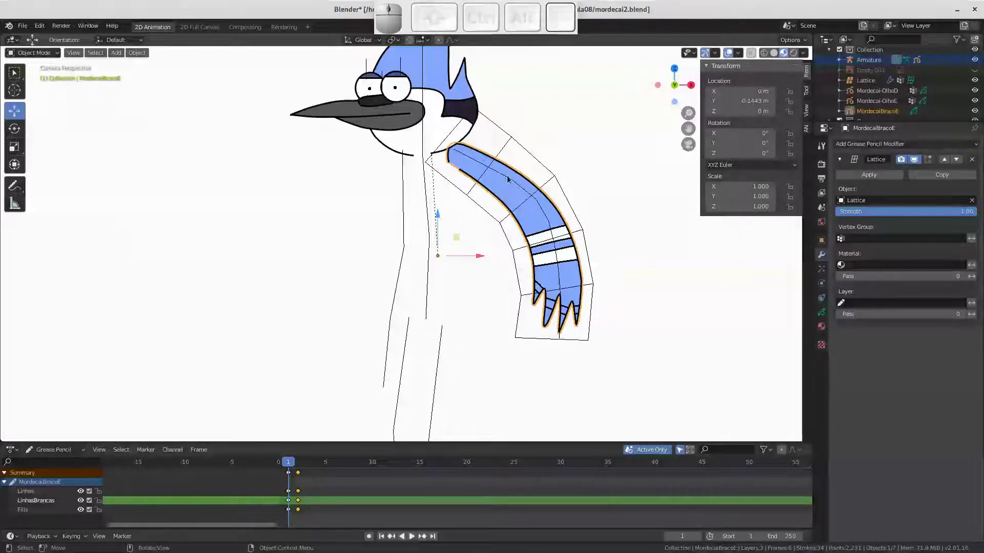
# Scrub through frames to check the arm, clear bone locations and reselect the hand bone
pyautogui.click(508, 178)
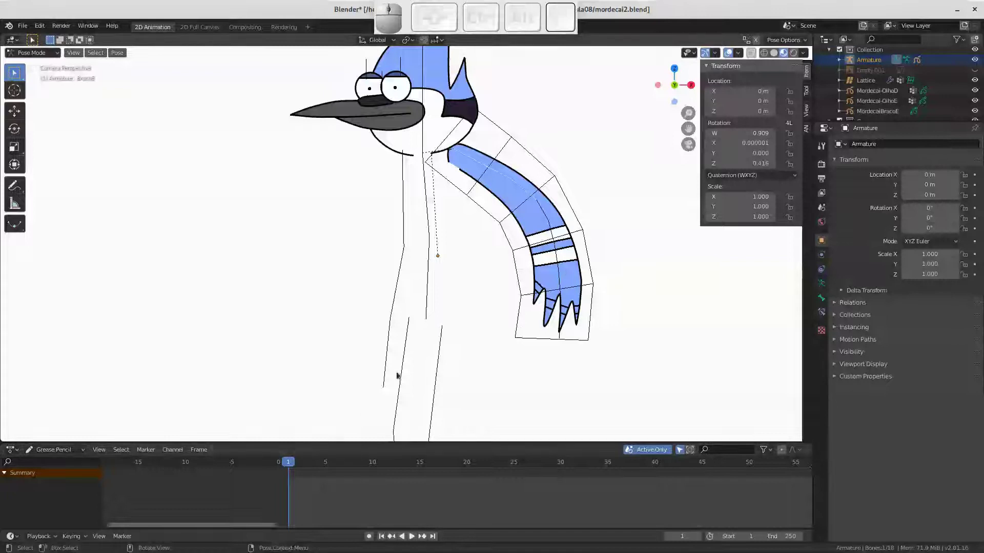
pyautogui.moveTo(292, 463); pyautogui.dragTo(296, 466)
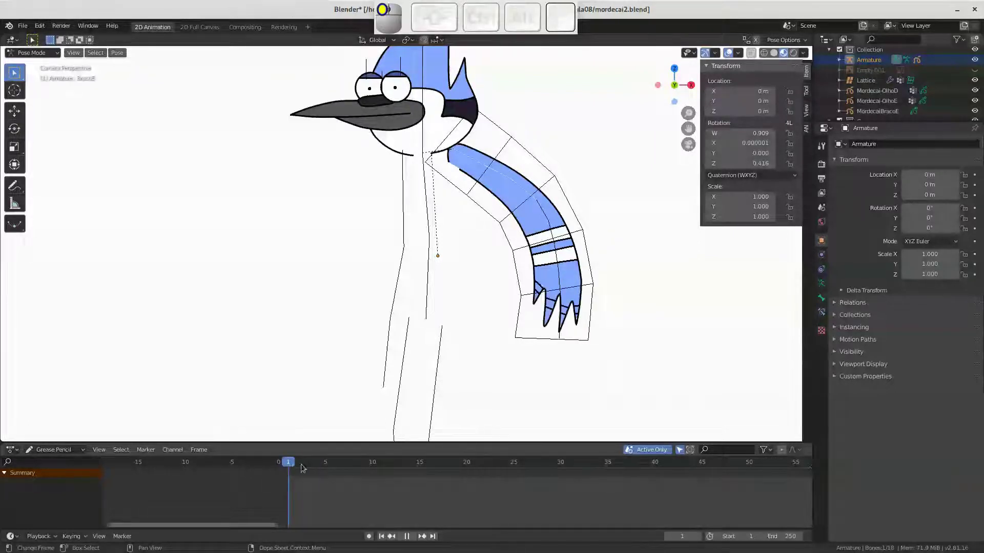
pyautogui.moveTo(288, 467); pyautogui.dragTo(579, 209)
pyautogui.press('a')
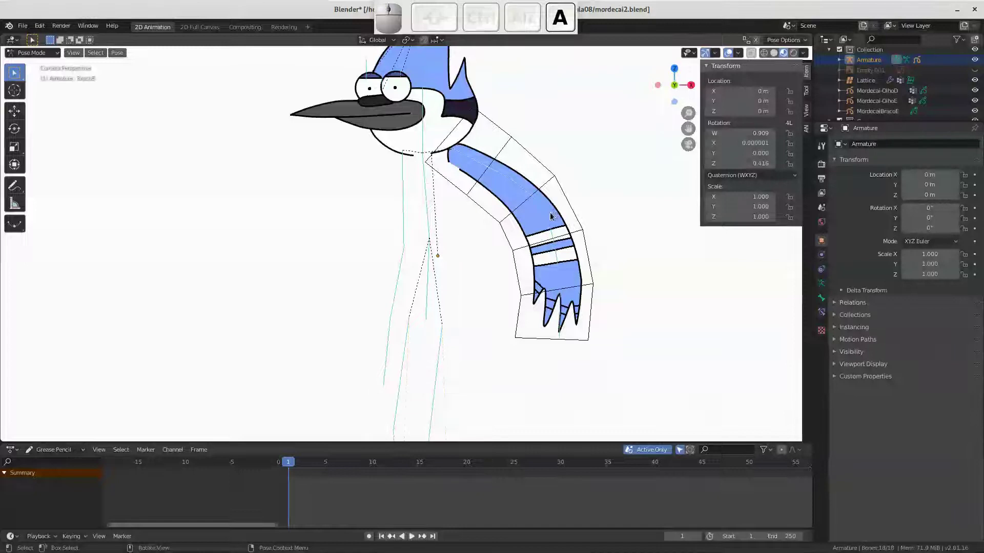
pyautogui.press('alt+g')
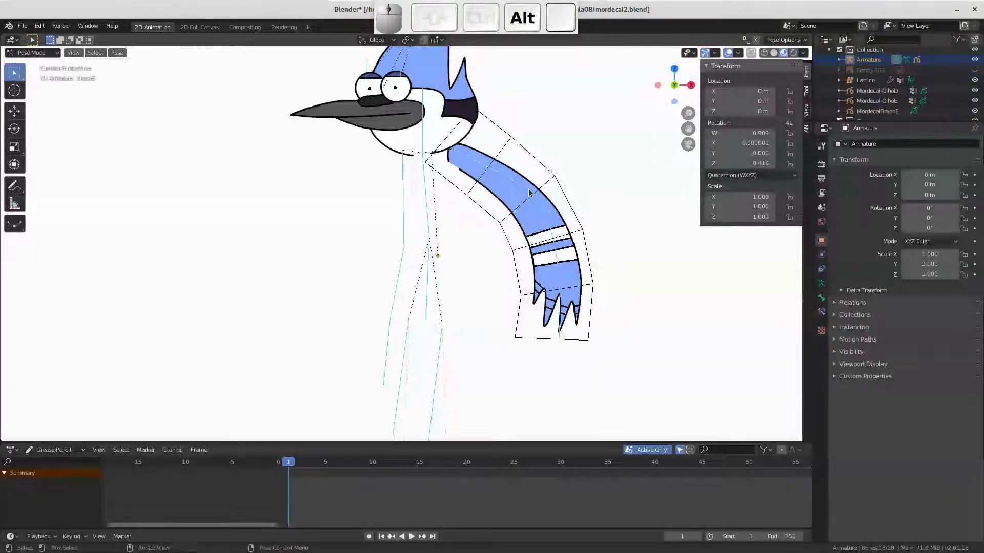
pyautogui.click(563, 309)
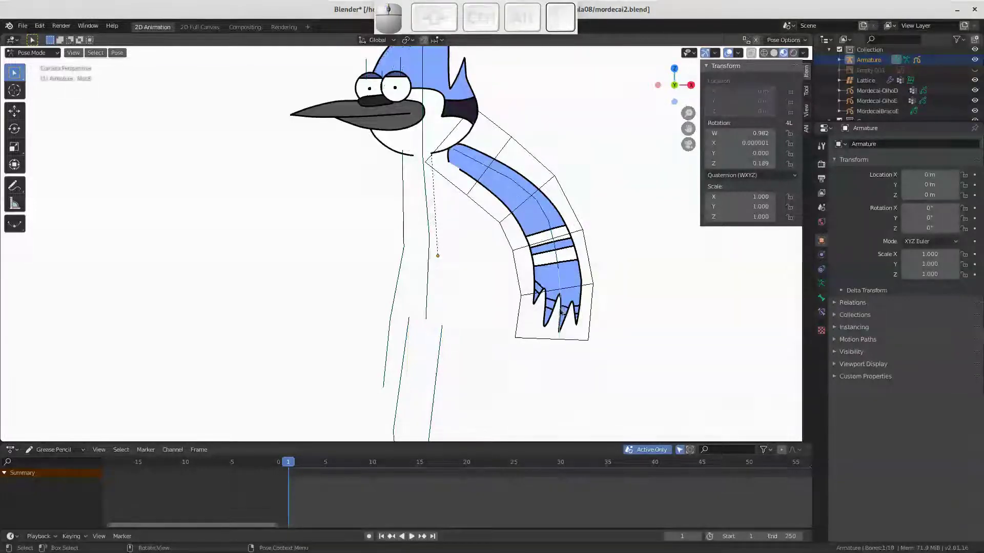
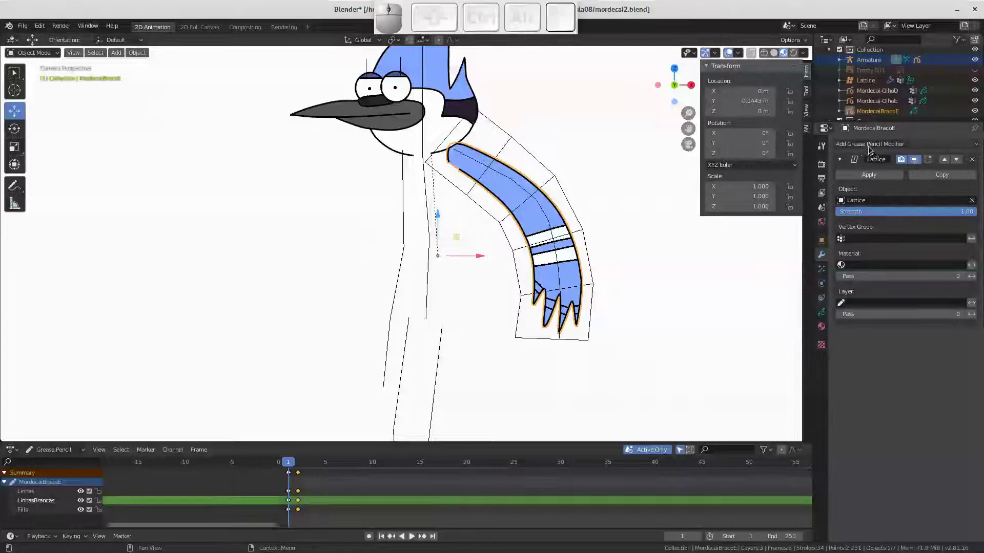
# Add a Time Offset modifier to the arm drawing in Fixed Frame mode, then return to the armature
pyautogui.click(879, 145)
pyautogui.click(879, 247)
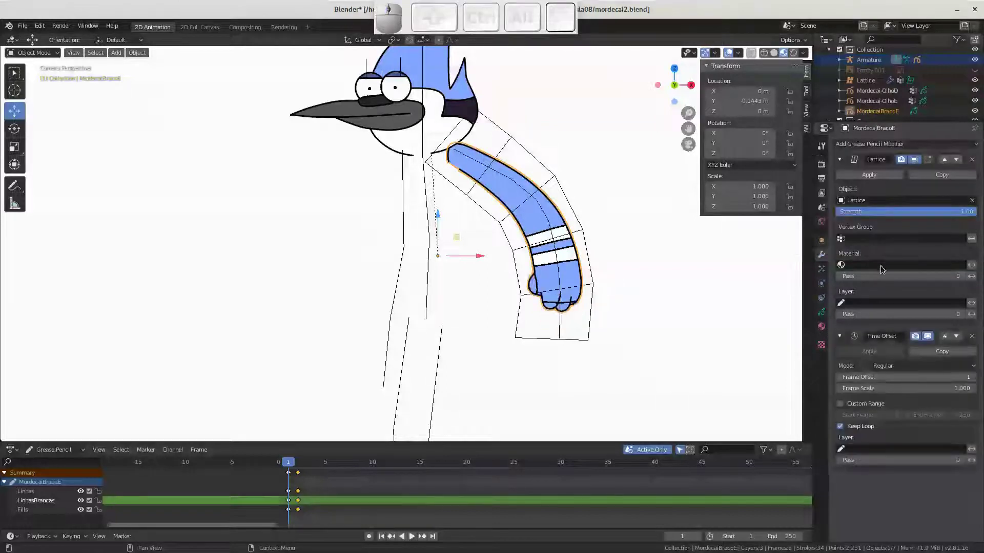
pyautogui.click(913, 368)
pyautogui.click(904, 402)
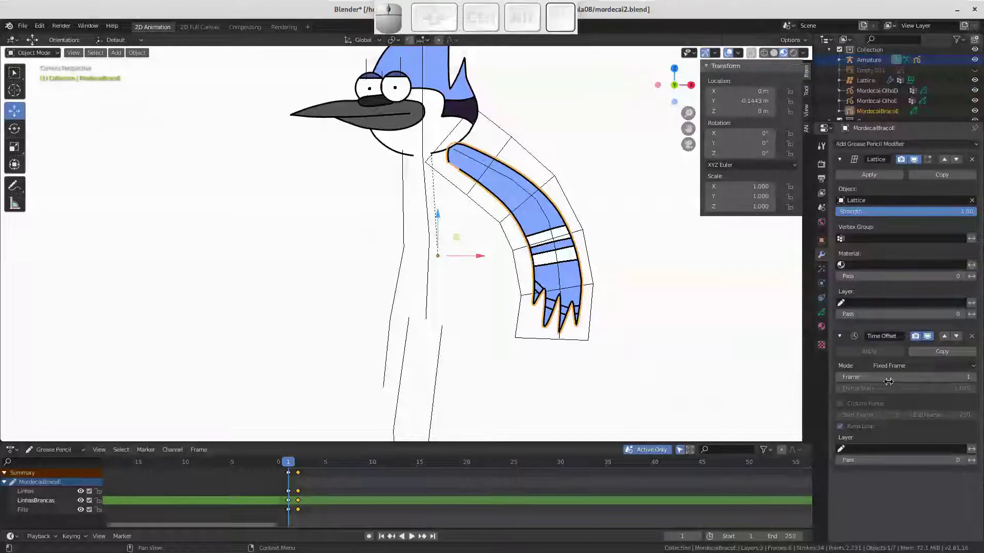
pyautogui.click(560, 326)
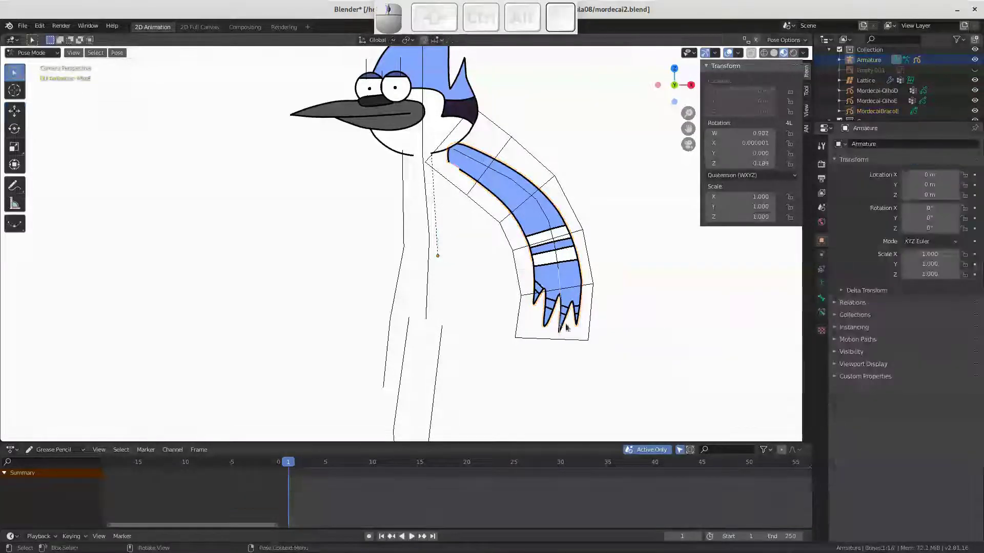
# Add a new custom property to the hand bone and start editing it
pyautogui.click(826, 300)
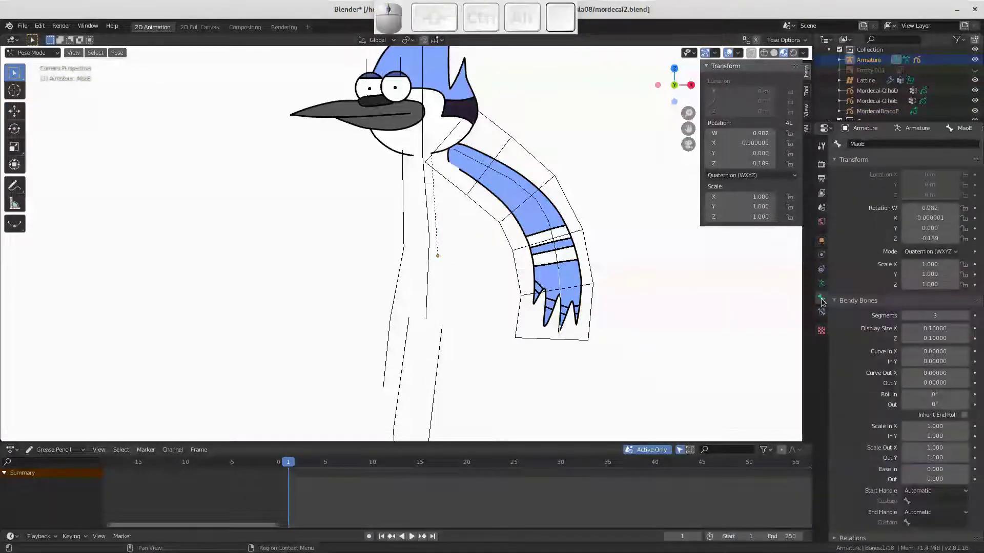
pyautogui.middleClick(863, 461)
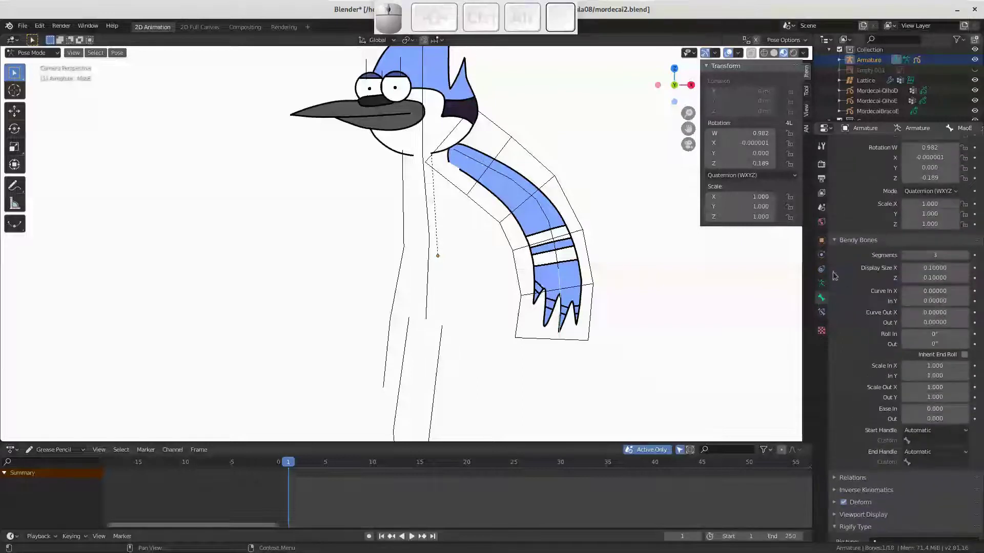
pyautogui.click(839, 242)
pyautogui.click(890, 409)
pyautogui.click(957, 427)
pyautogui.click(898, 439)
# Name the property MaoE with range 0–1, confirm it and show the arm drawing's modifiers
pyautogui.press('shift+m')
pyautogui.press('shift+a')
pyautogui.press('shift+o')
pyautogui.press('shift+e')
pyautogui.press('Tab')
pyautogui.press('1')
pyautogui.press('Tab')
pyautogui.press('1')
pyautogui.press('Tab')
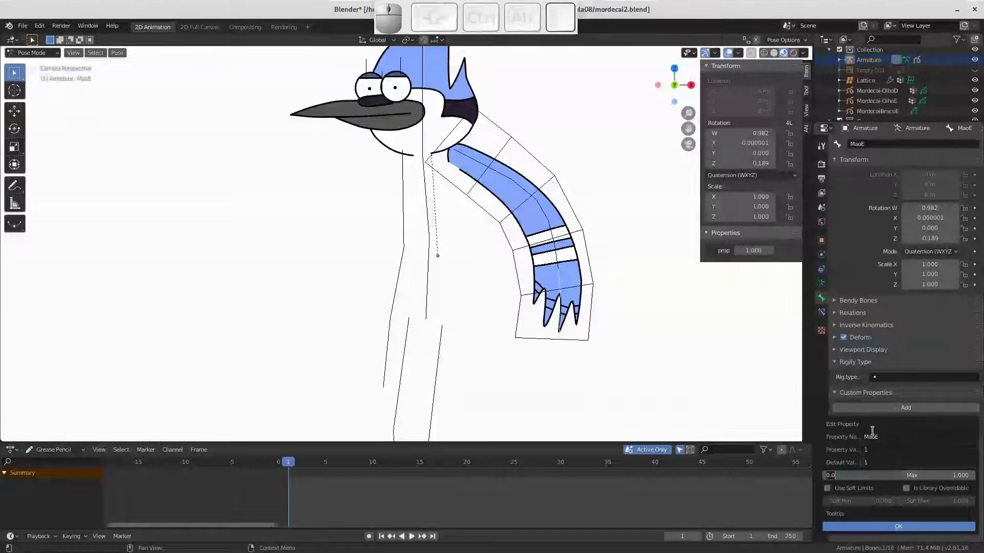
pyautogui.press('1')
pyautogui.press('Tab')
pyautogui.press('2')
pyautogui.press('Return')
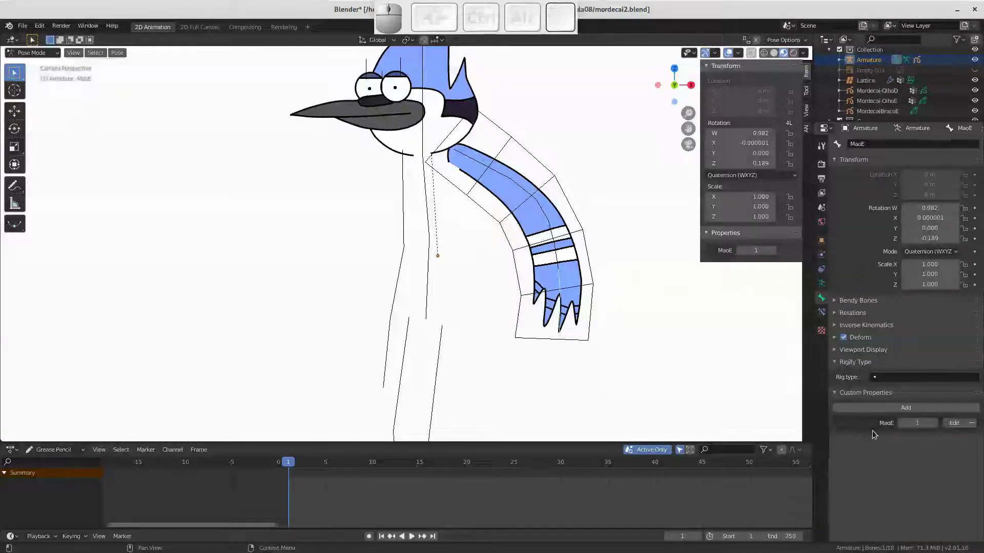
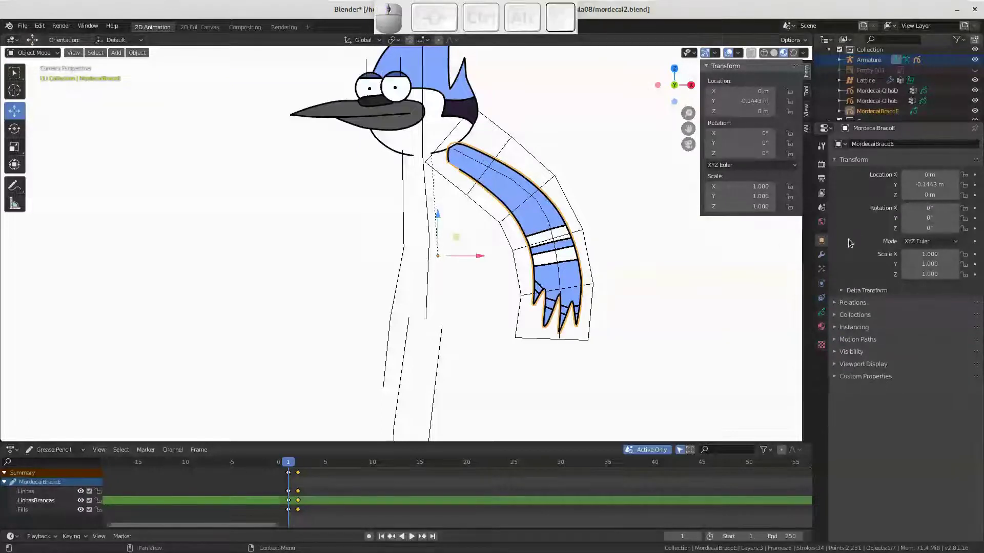
pyautogui.click(824, 257)
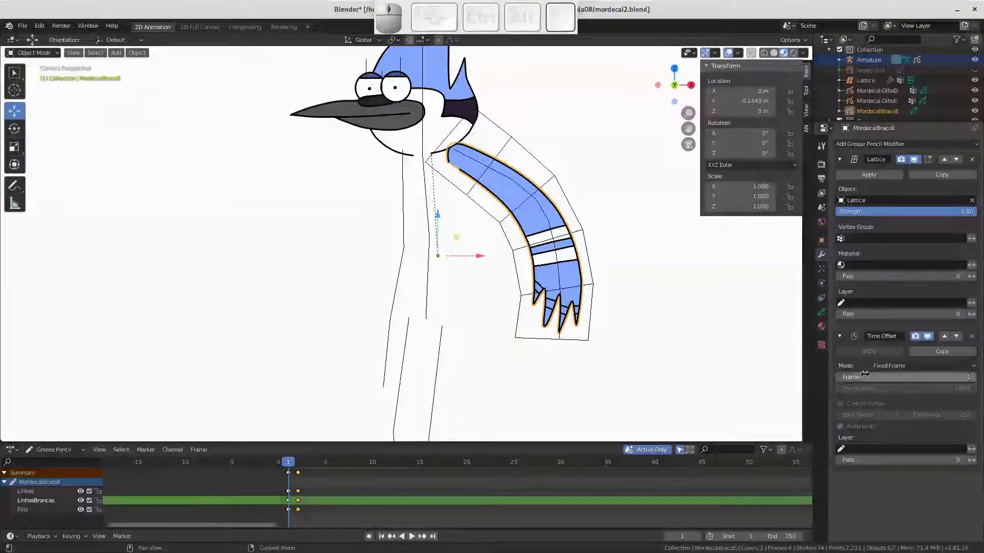
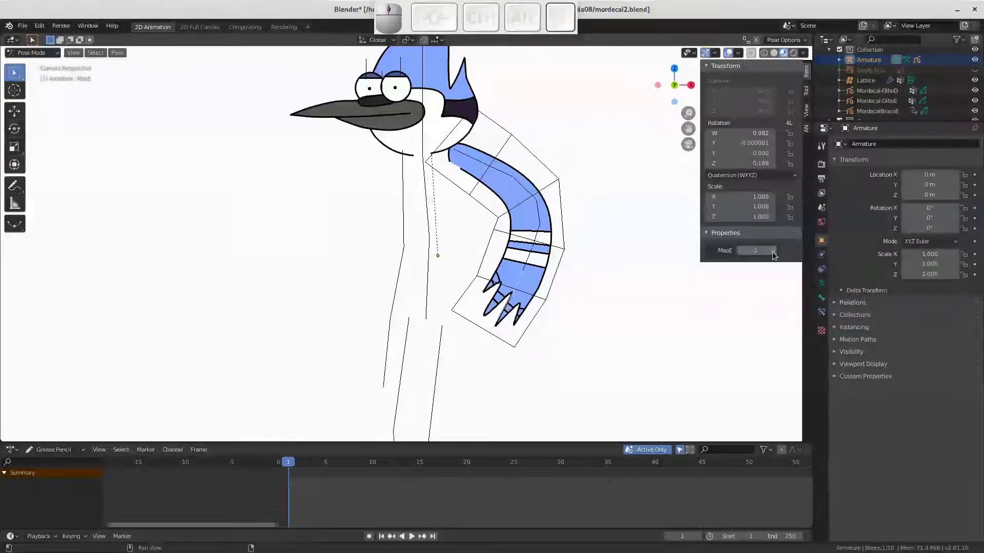
# Zoom out to the full figure and test-move the rig from its root bone, then put it back
pyautogui.click(777, 256)
pyautogui.click(742, 256)
pyautogui.moveTo(740, 256); pyautogui.dragTo(502, 235)
pyautogui.moveTo(500, 241); pyautogui.dragTo(433, 281)
pyautogui.middleClick(400, 258)
pyautogui.click(419, 264)
pyautogui.press('g')
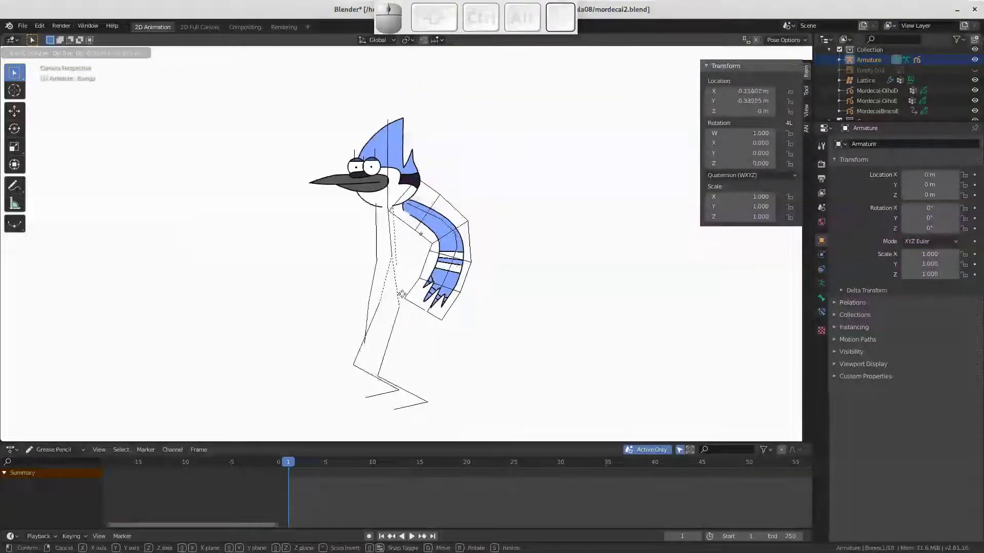
pyautogui.press('Escape')
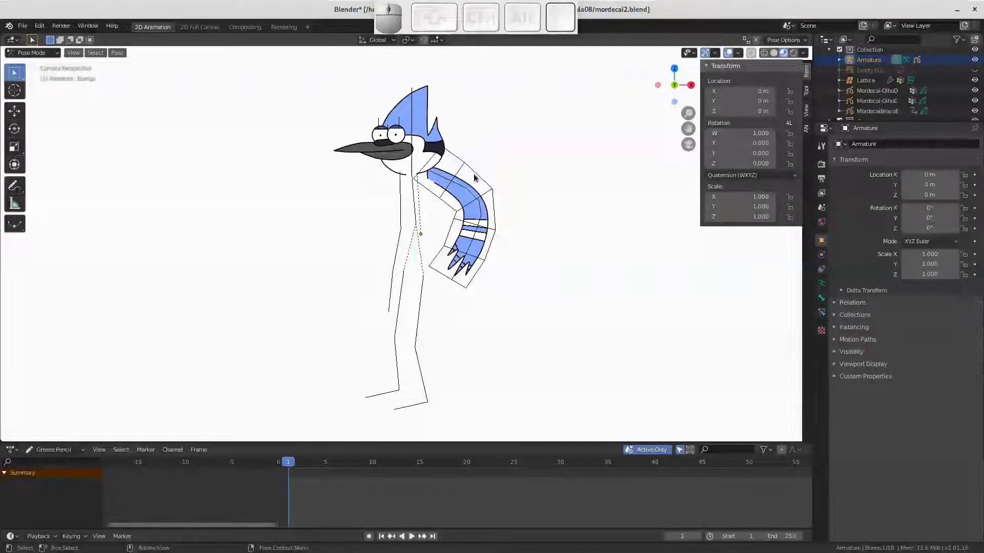
# Select the arm lattice and save the project as mordecai2.blend
pyautogui.click(478, 179)
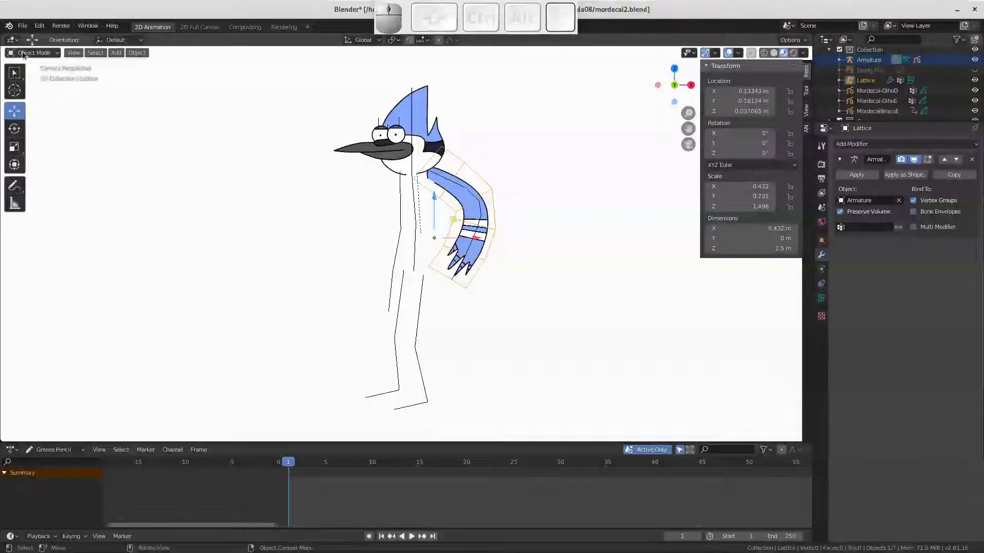
pyautogui.click(26, 29)
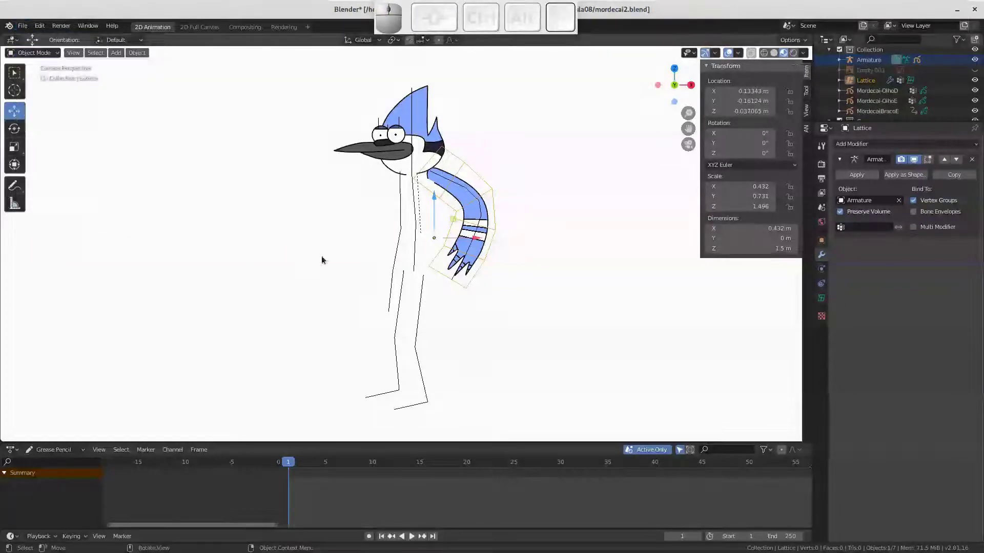
pyautogui.press('ctrl+s')
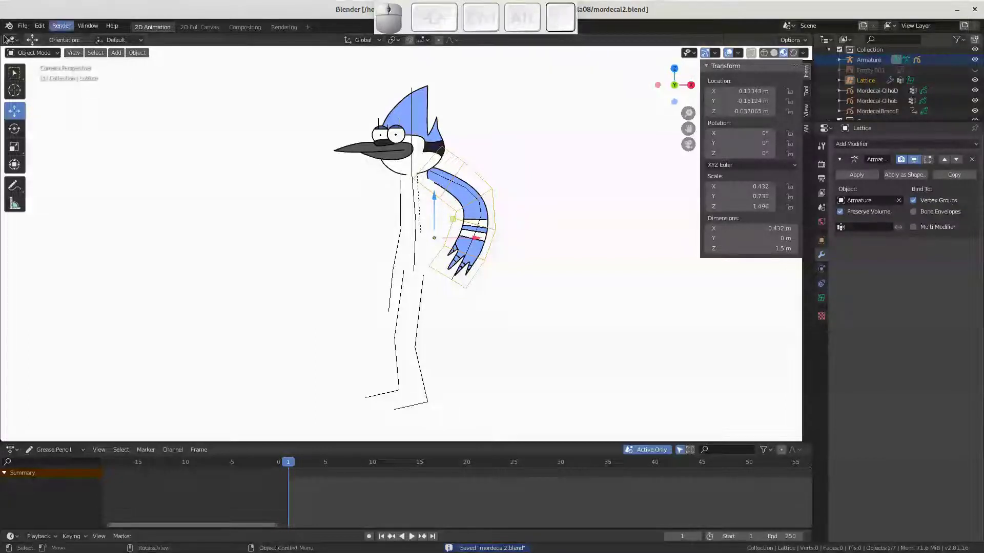
# Open the recent mordecai.blend scene and orbit around its park background
pyautogui.click(26, 32)
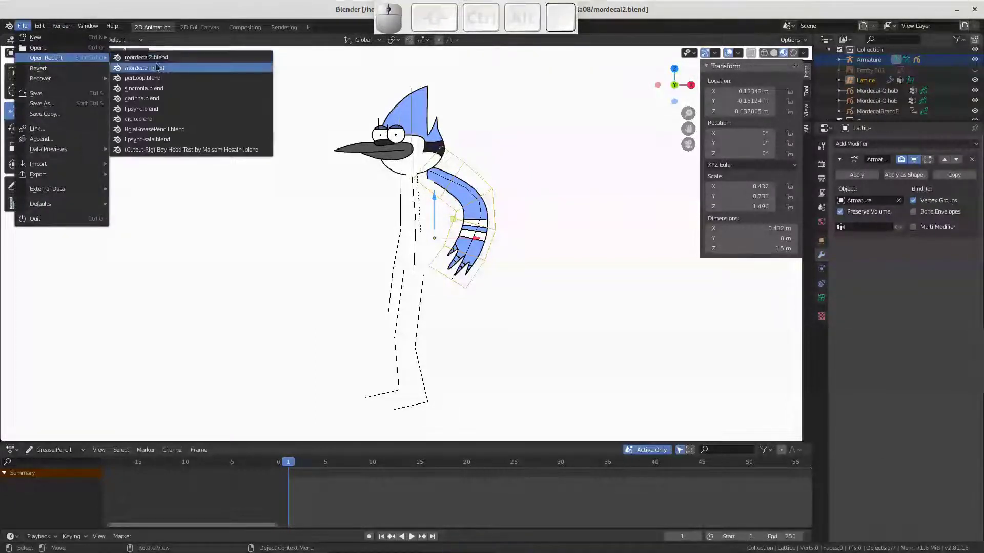
pyautogui.click(157, 69)
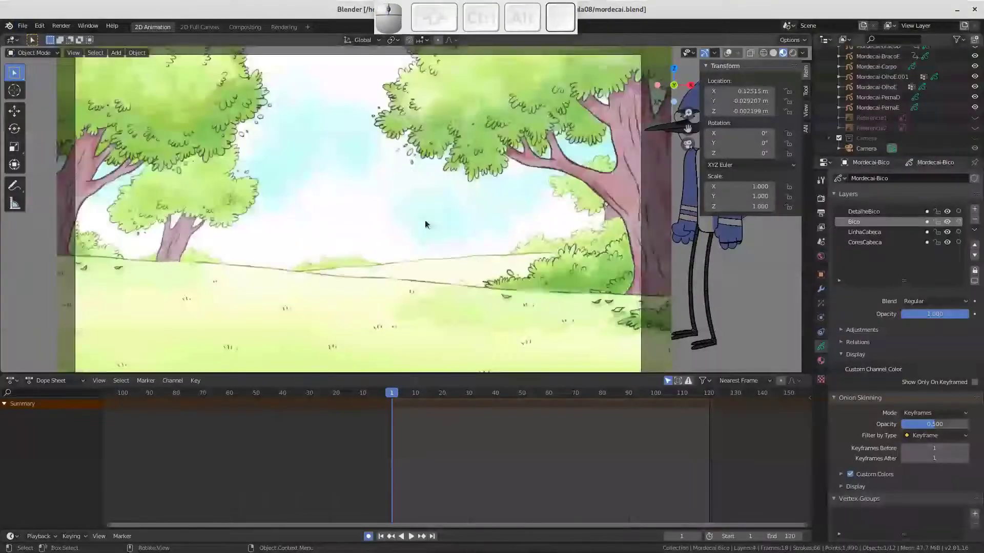
pyautogui.moveTo(424, 235); pyautogui.dragTo(512, 240)
pyautogui.moveTo(511, 241); pyautogui.dragTo(542, 180)
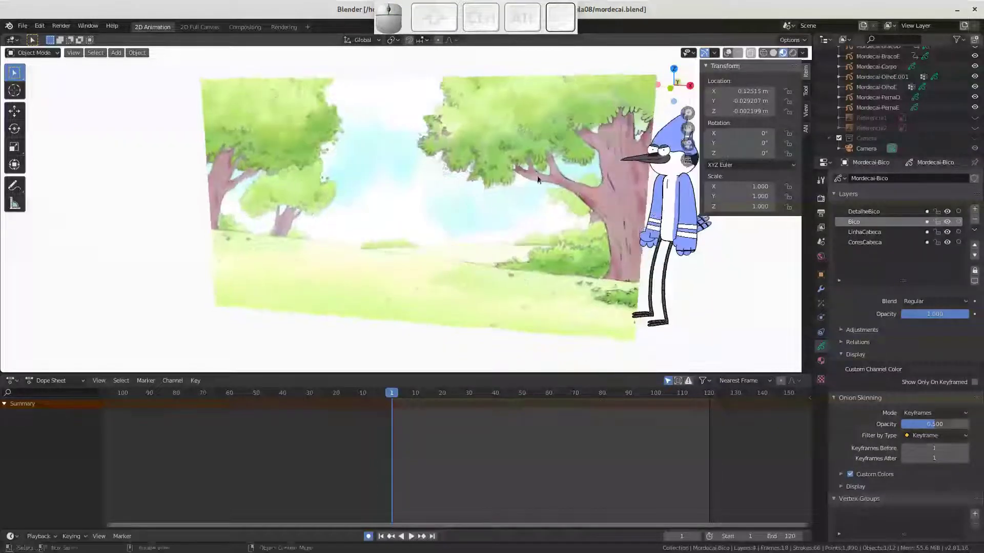
pyautogui.moveTo(516, 184); pyautogui.dragTo(506, 197)
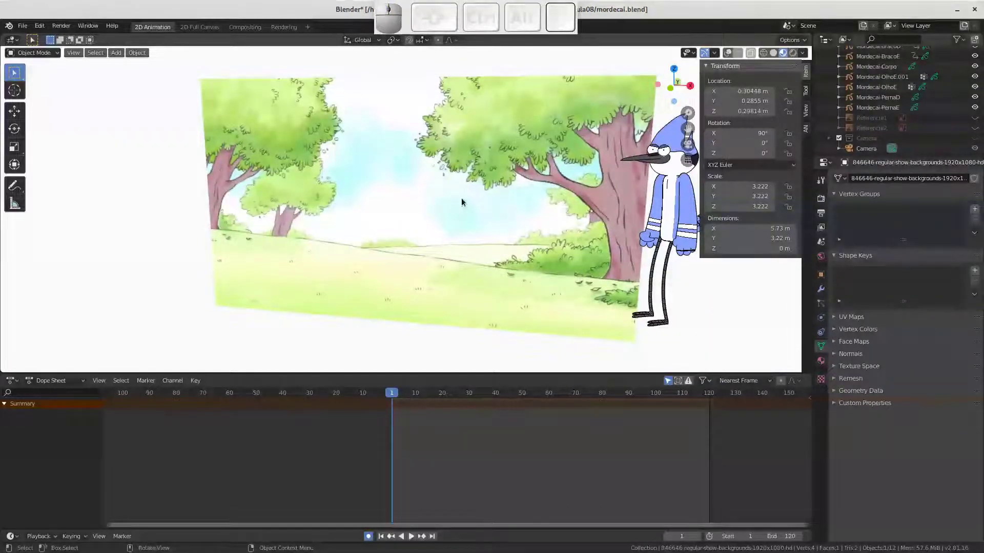
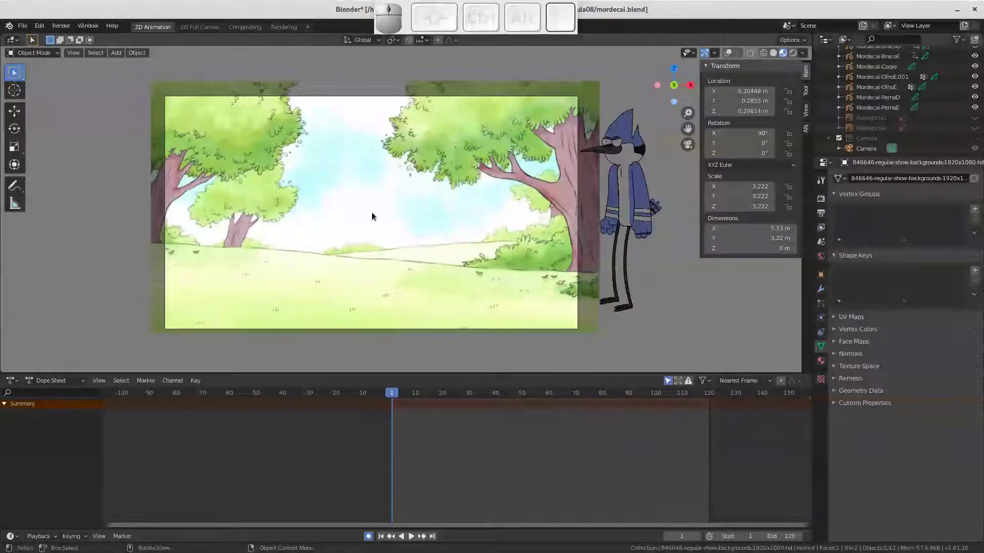
# Select the Regular Show park background image plane and delete it
pyautogui.click(377, 220)
pyautogui.press('x')
pyautogui.press('y')
pyautogui.click(375, 219)
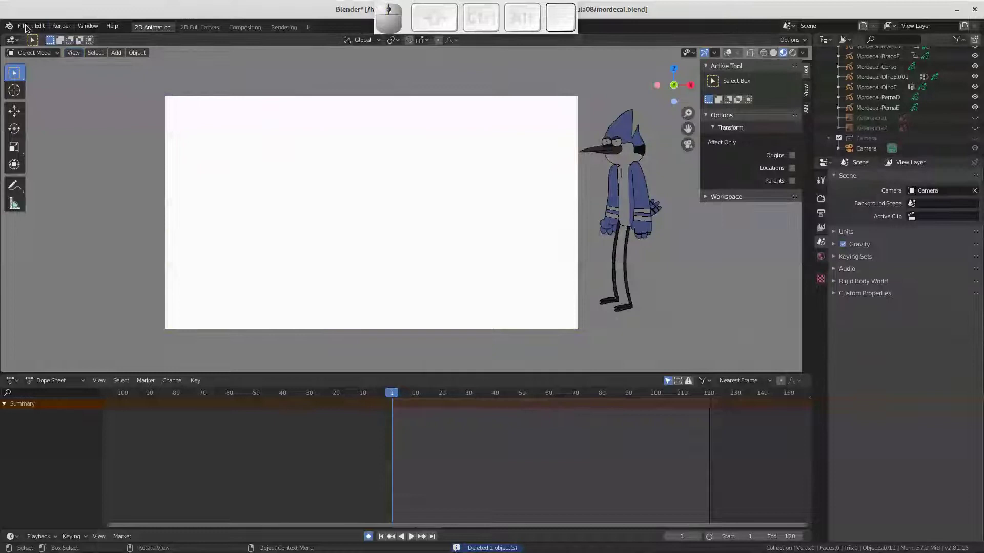
# Open Blender's Preferences from the Edit menu
pyautogui.click(40, 27)
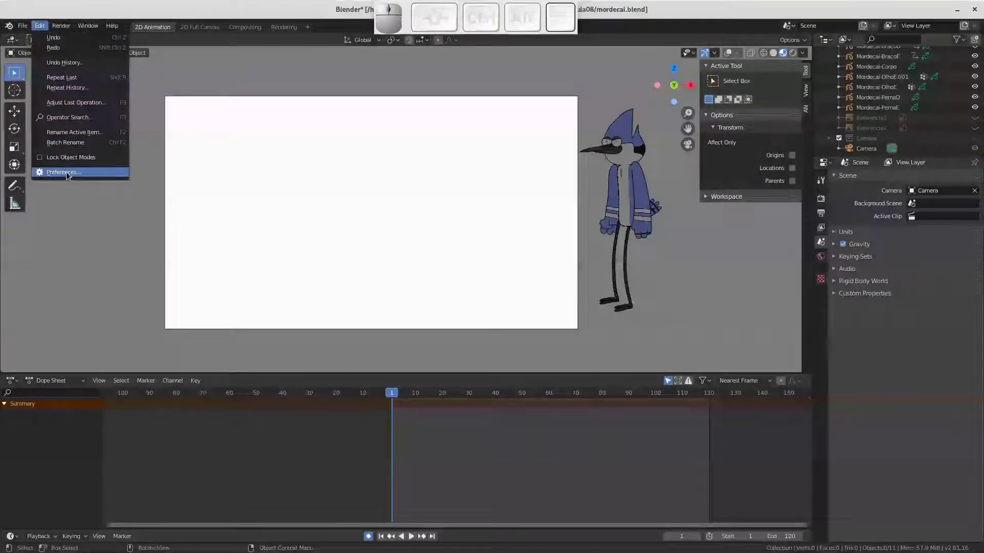
pyautogui.click(72, 178)
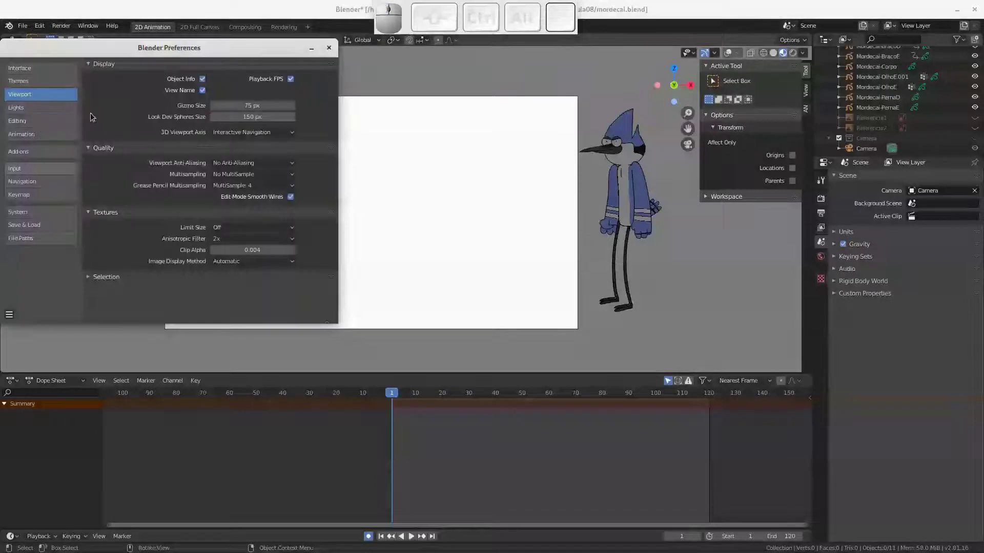
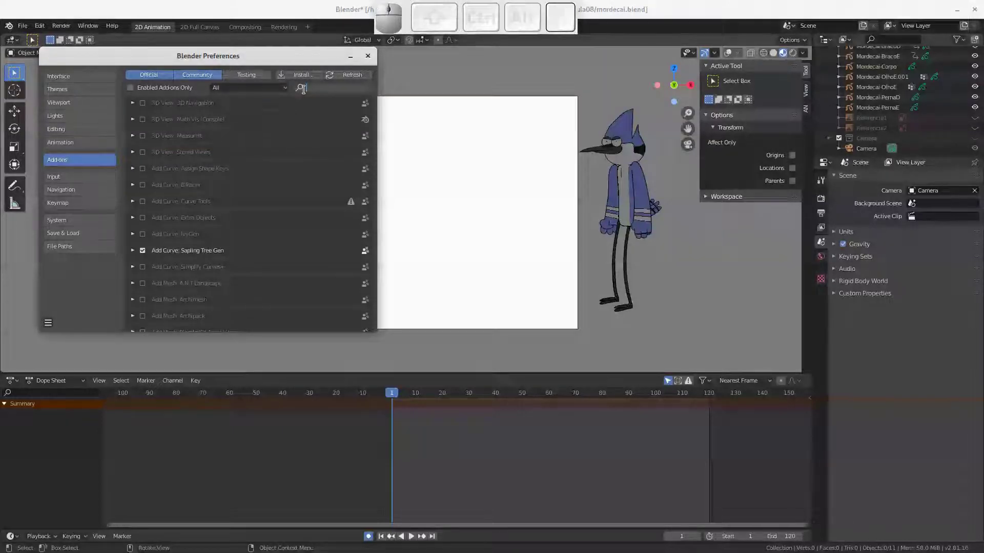
# Search the add-ons for 'images' and enable Import Images as Planes
pyautogui.press('i')
pyautogui.press('m')
pyautogui.press('g')
pyautogui.press('a')
pyautogui.press('e')
pyautogui.press('s')
pyautogui.press('Return')
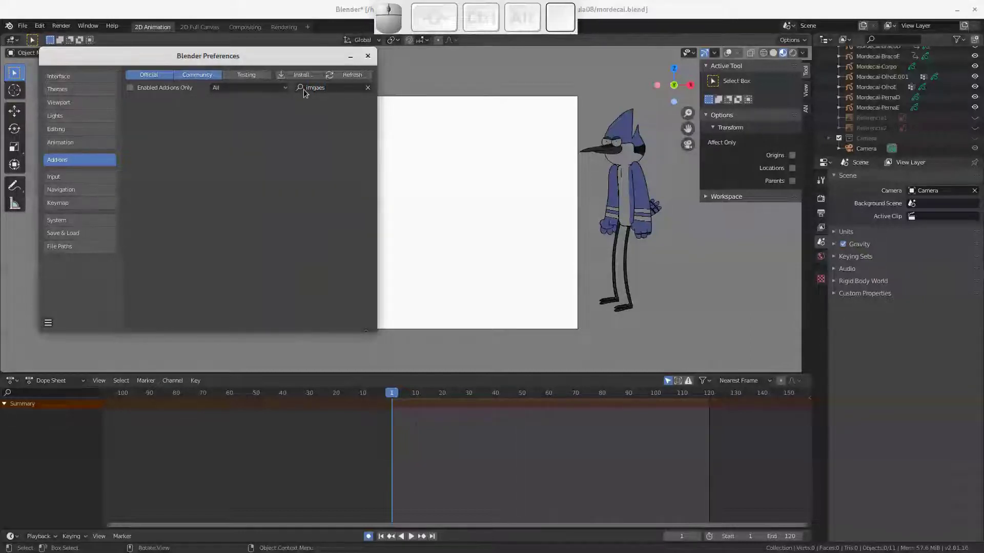
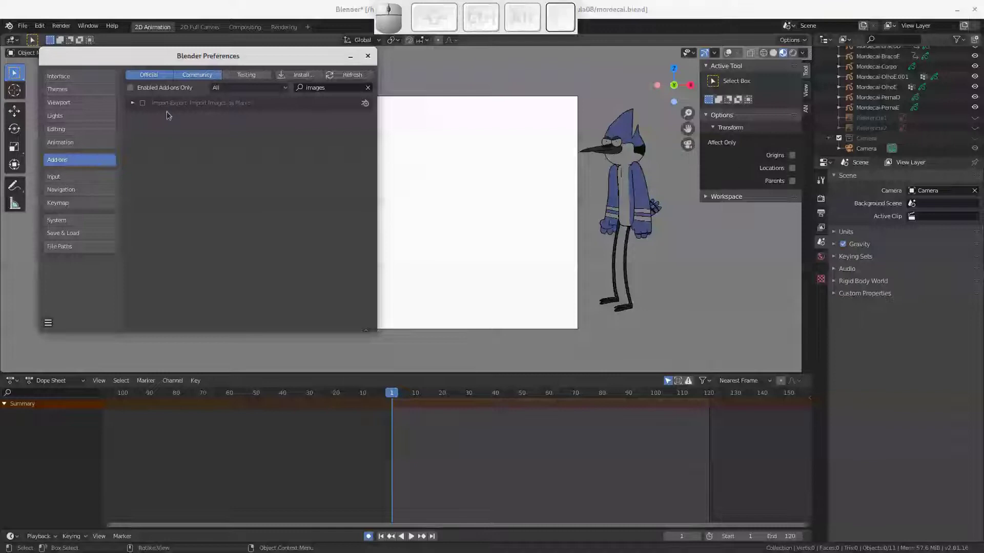
pyautogui.click(145, 107)
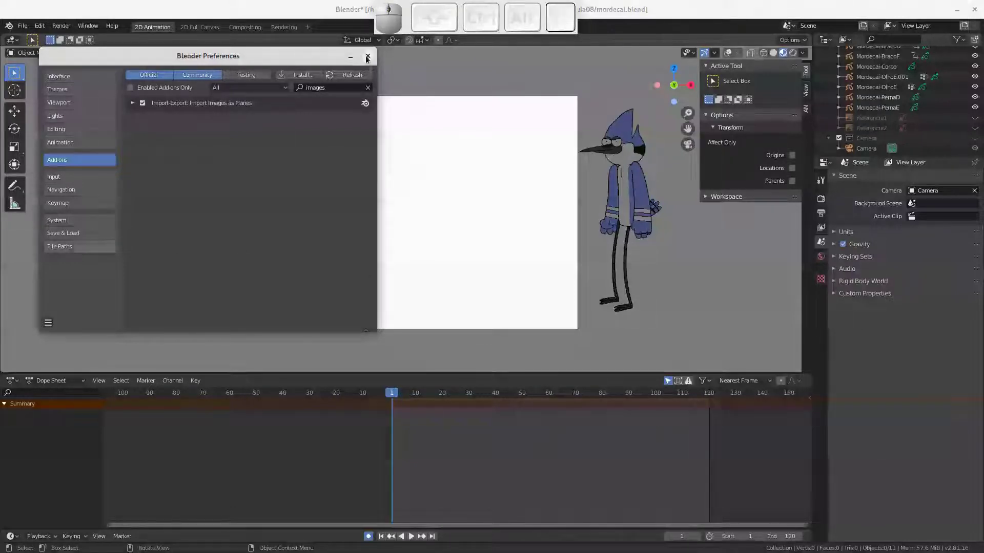
# Import the park background image from the bg folder as an image plane via Shift+A
pyautogui.click(373, 60)
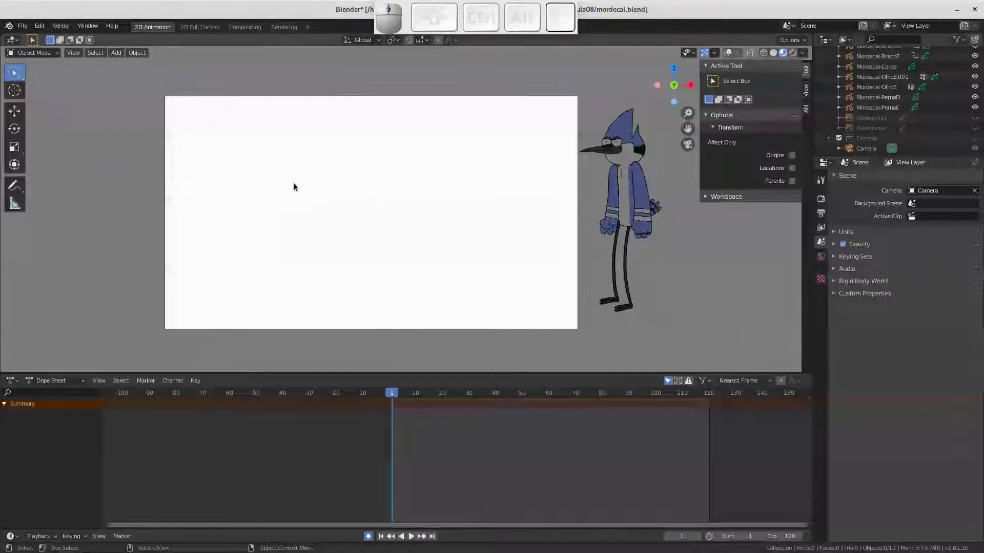
pyautogui.press('shift+a')
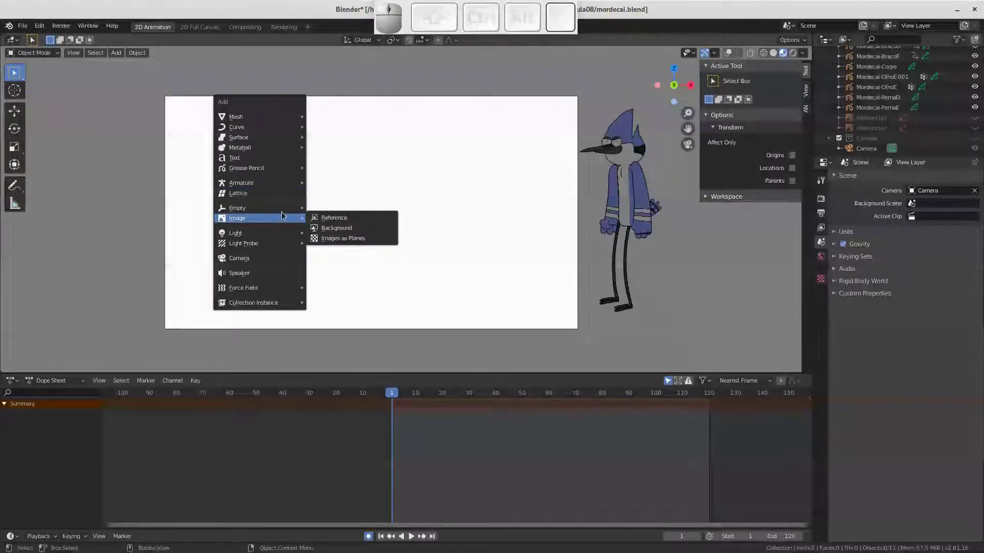
pyautogui.click(348, 241)
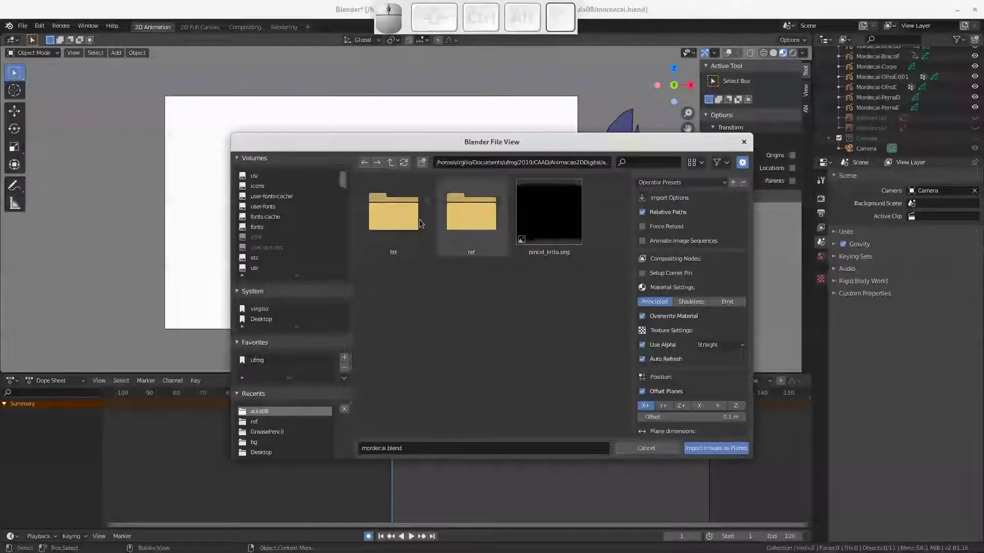
pyautogui.click(400, 223)
pyautogui.click(399, 222)
pyautogui.click(401, 221)
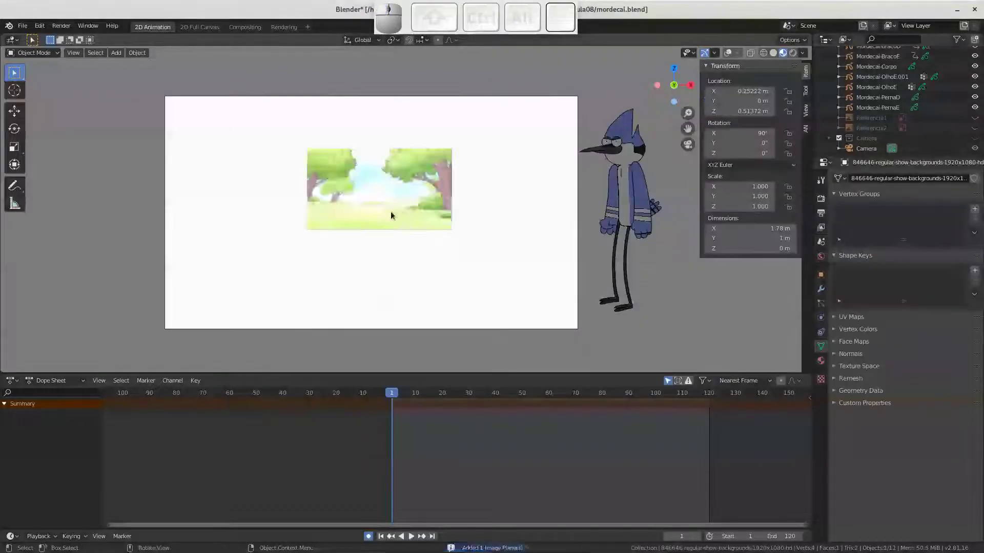
# Scale the background plane to fill the camera frame, preview playback, and show viewport overlays
pyautogui.moveTo(399, 204); pyautogui.dragTo(420, 217)
pyautogui.press('s')
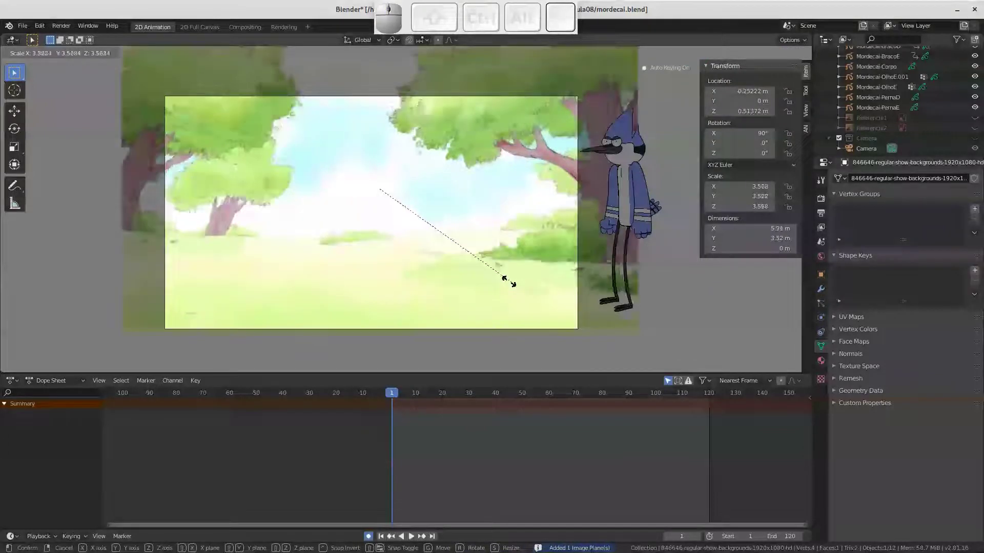
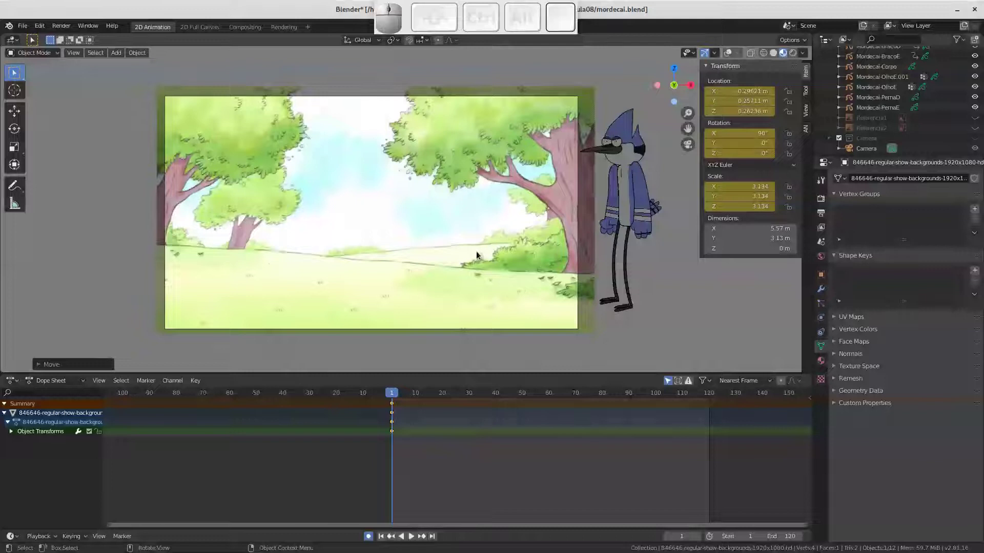
pyautogui.press('space')
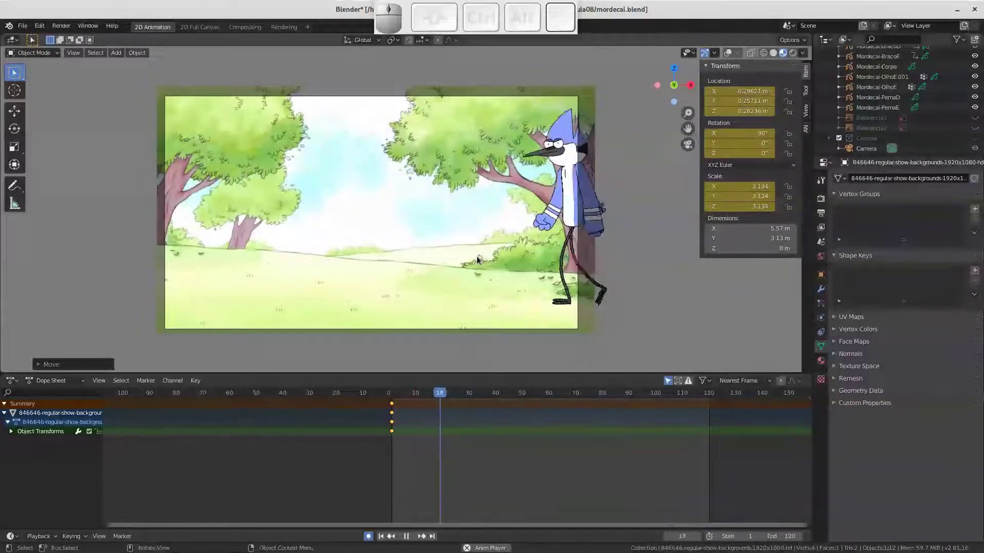
pyautogui.press('Escape')
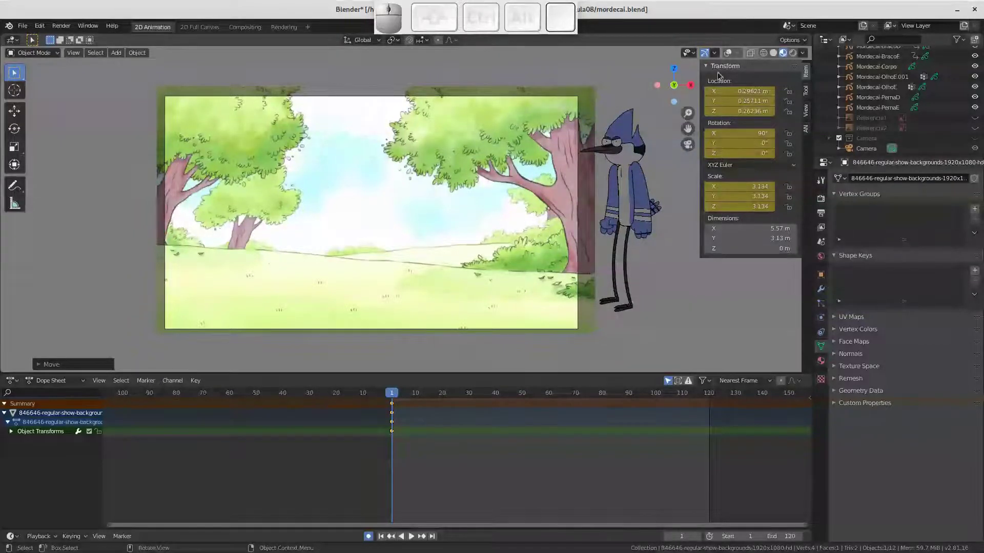
pyautogui.click(729, 57)
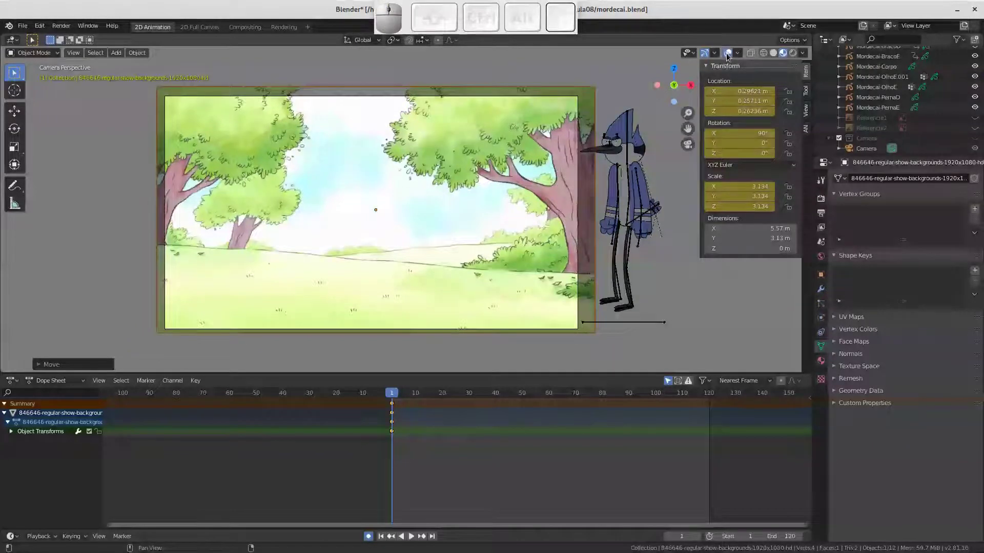
# Toggle the overlay display and scrub through the first animation frames of the walk
pyautogui.click(731, 56)
pyautogui.click(730, 57)
pyautogui.click(731, 55)
pyautogui.click(731, 56)
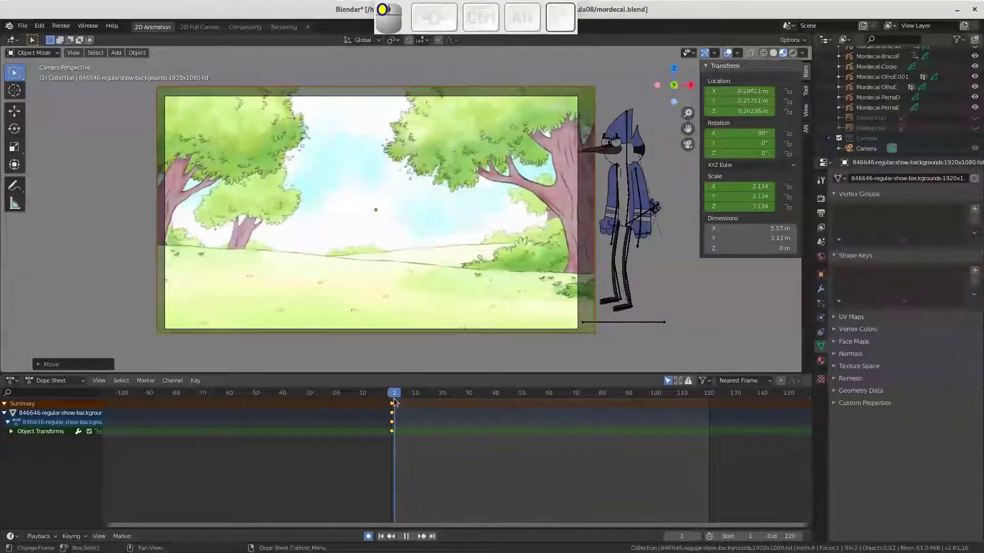
pyautogui.moveTo(394, 400); pyautogui.dragTo(607, 287)
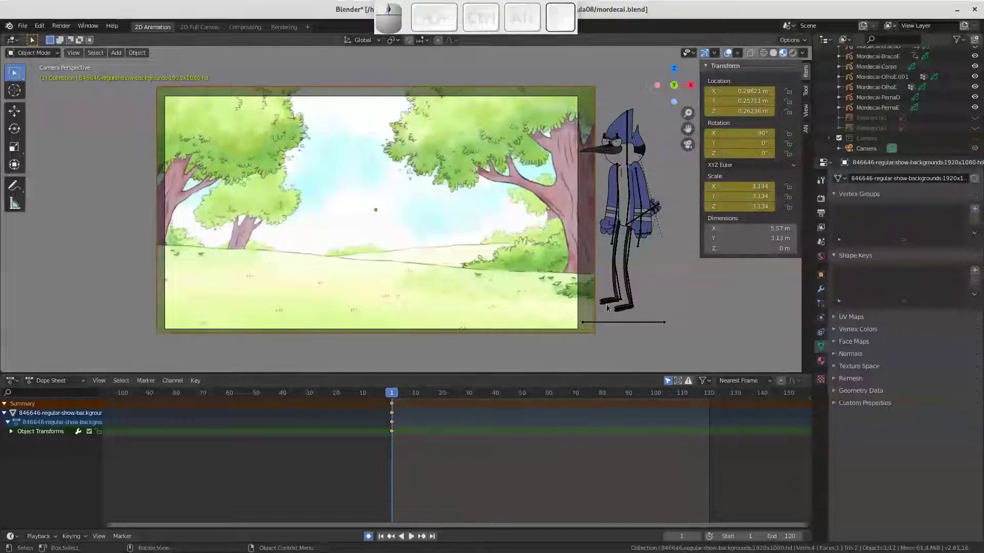
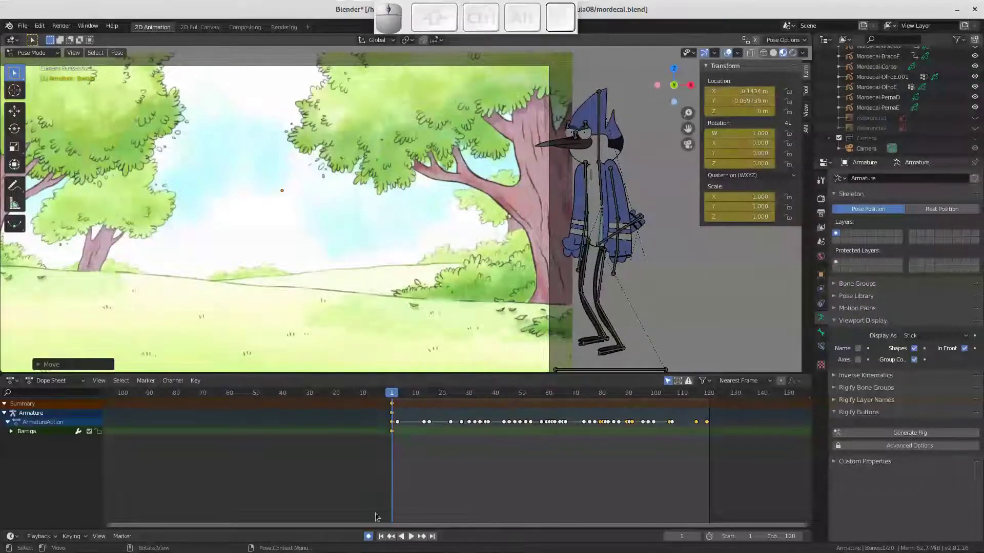
# Move Mordecai's leg bone and move then rotate his arm bone into a stride
pyautogui.click(369, 544)
pyautogui.click(370, 545)
pyautogui.click(587, 348)
pyautogui.press('g')
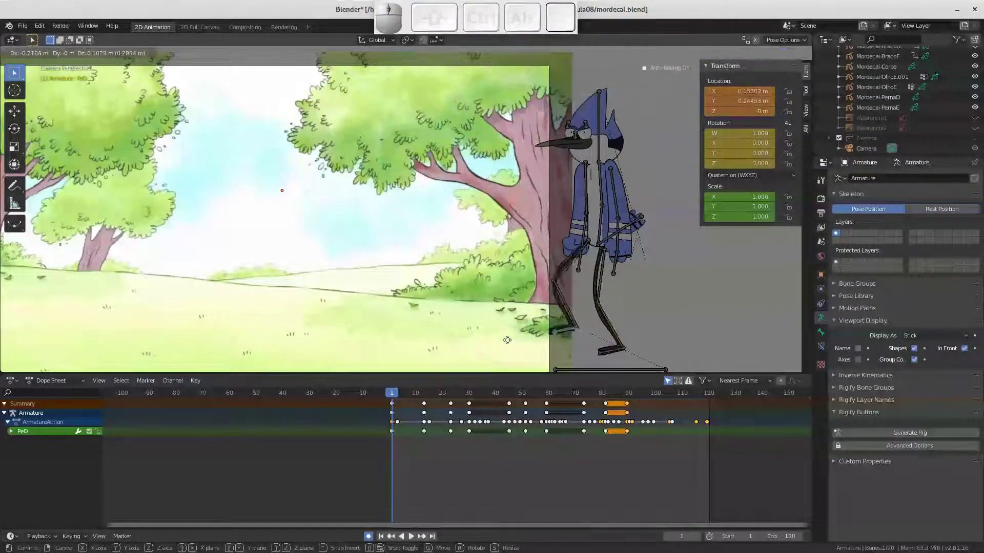
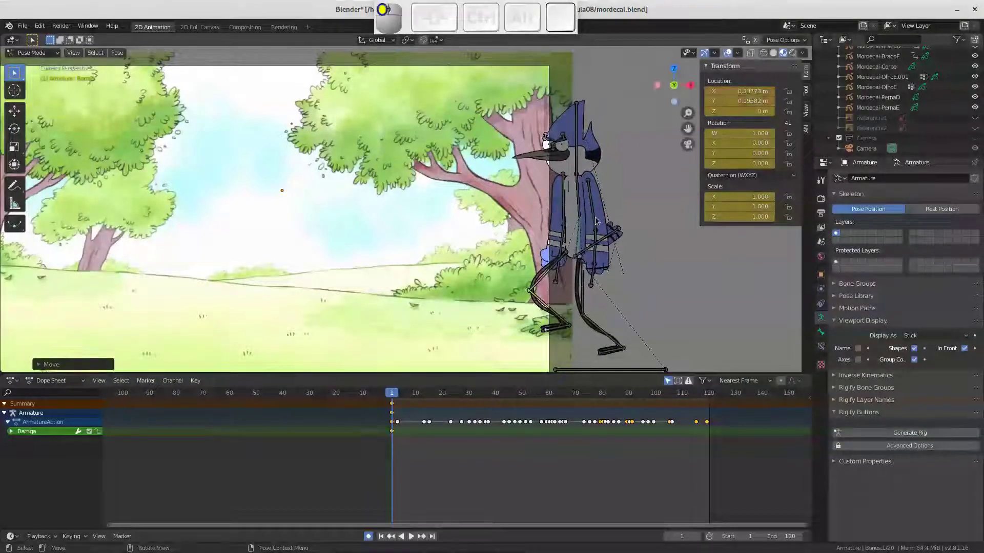
pyautogui.press('g')
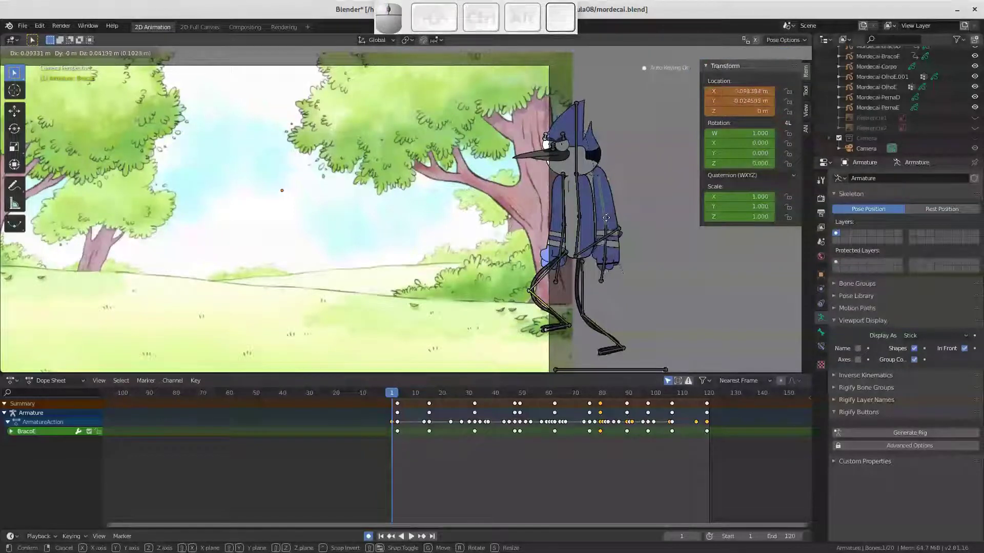
pyautogui.press('Escape')
pyautogui.press('r')
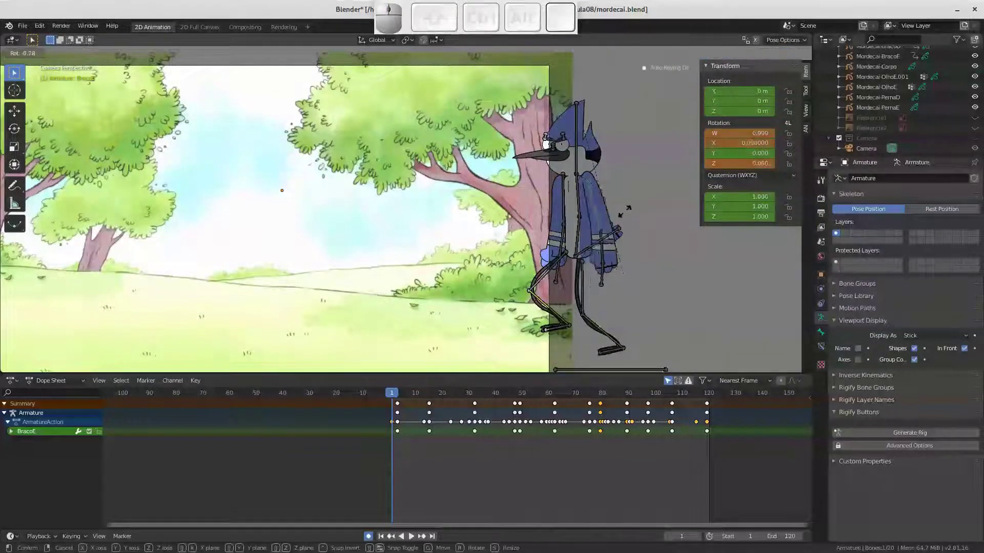
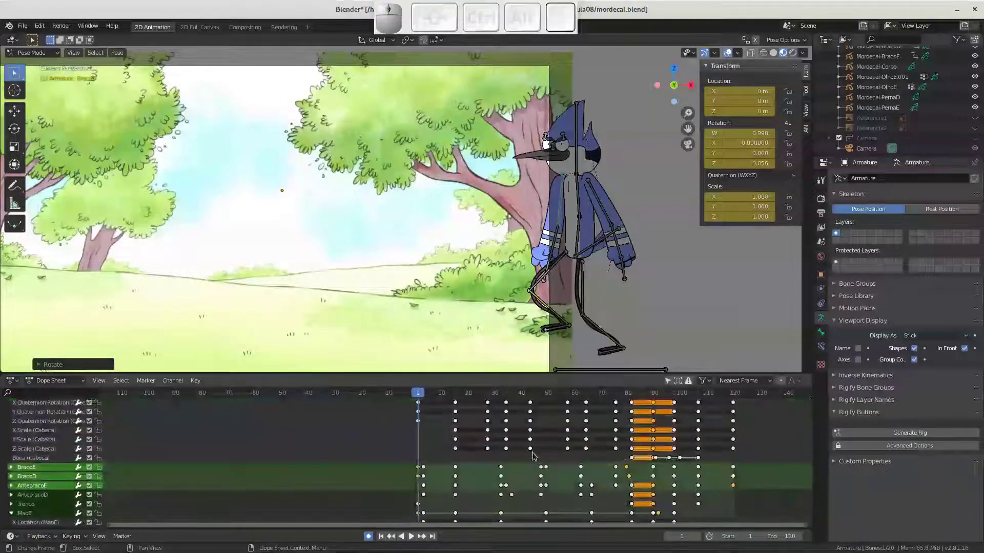
# Select all bones and delete their walk keyframes, then move another bone into the stride
pyautogui.press('a')
pyautogui.press('x')
pyautogui.click(544, 458)
pyautogui.moveTo(557, 336); pyautogui.dragTo(546, 350)
pyautogui.press('g')
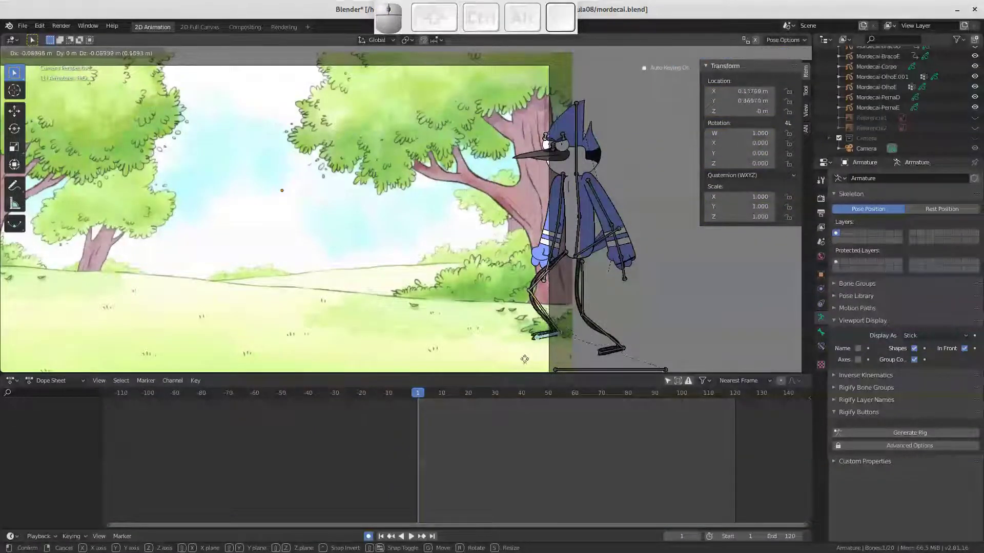
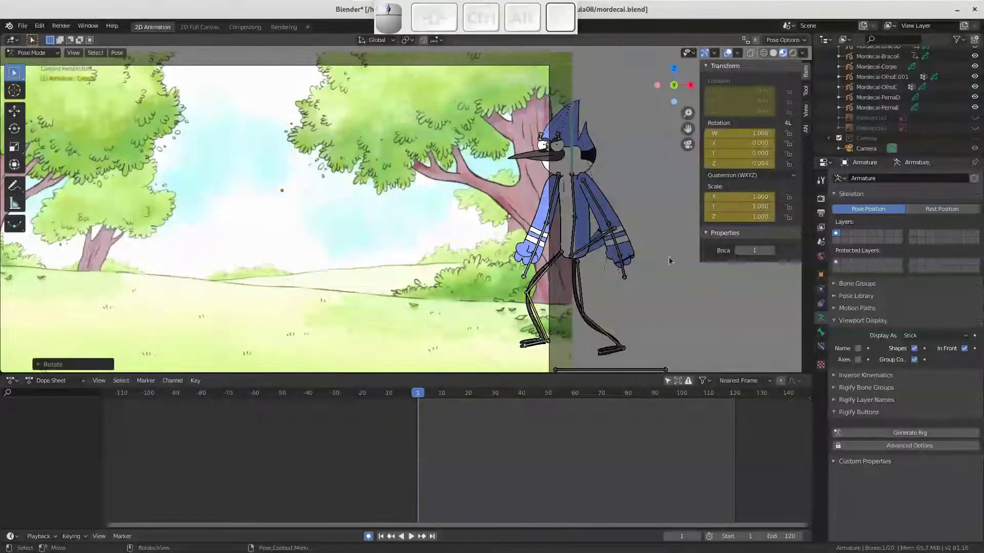
# Key LocRot for all bones at frame 1, then move to frame 9 and grab a bone to pose
pyautogui.press('a')
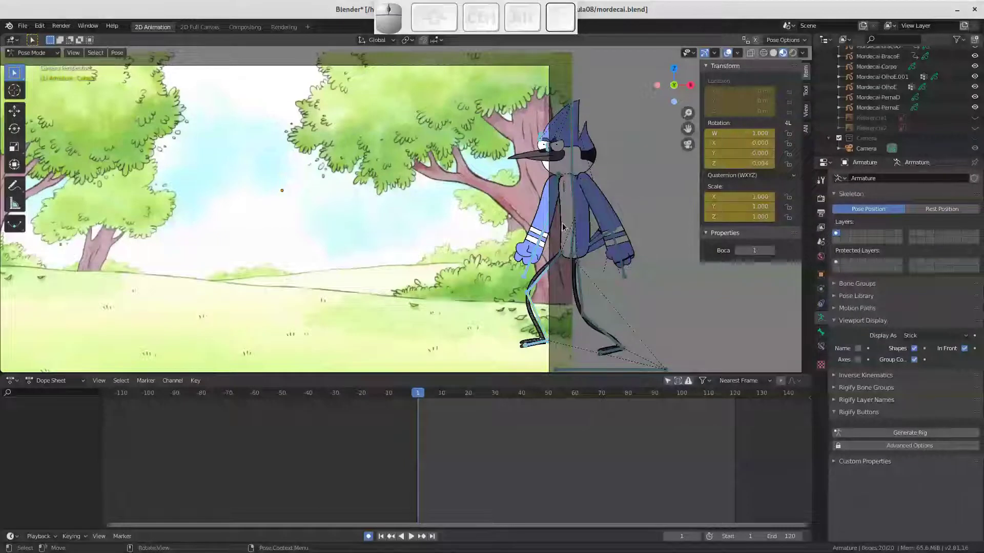
pyautogui.press('i')
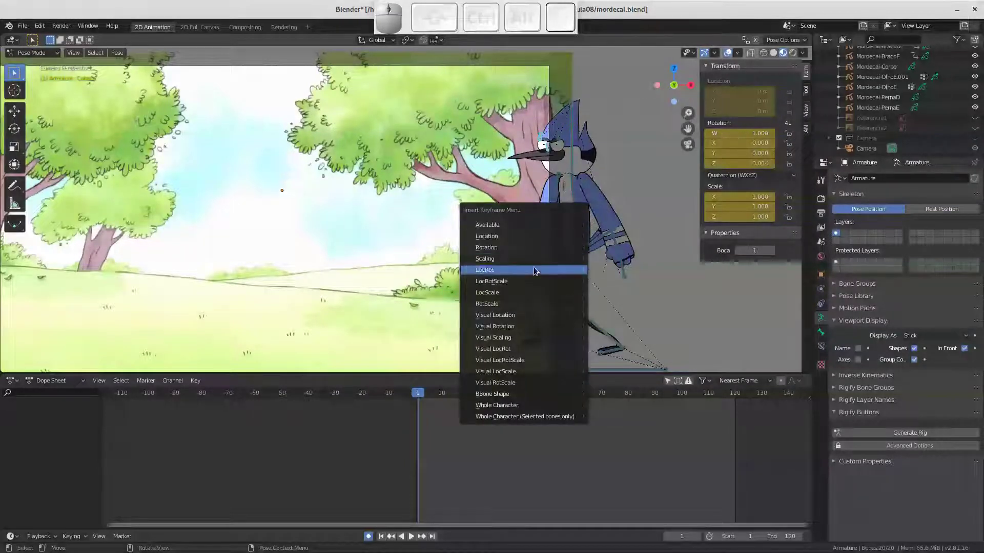
pyautogui.click(517, 284)
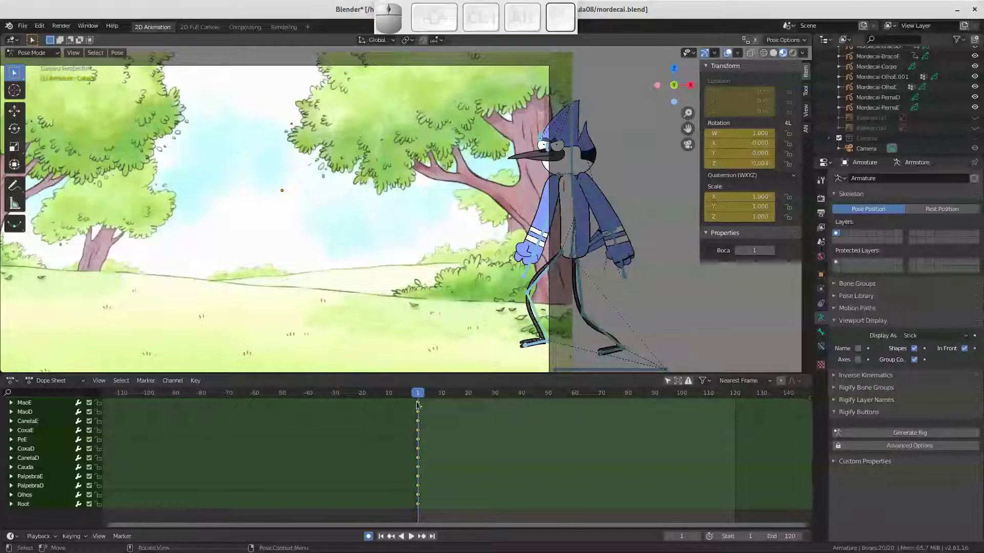
pyautogui.moveTo(419, 397); pyautogui.dragTo(567, 244)
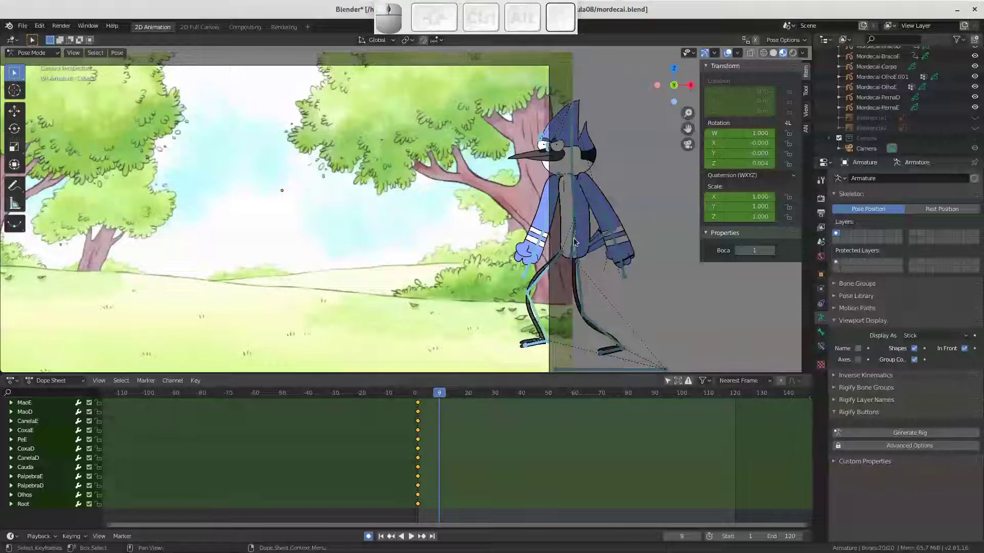
pyautogui.click(573, 247)
pyautogui.press('g')
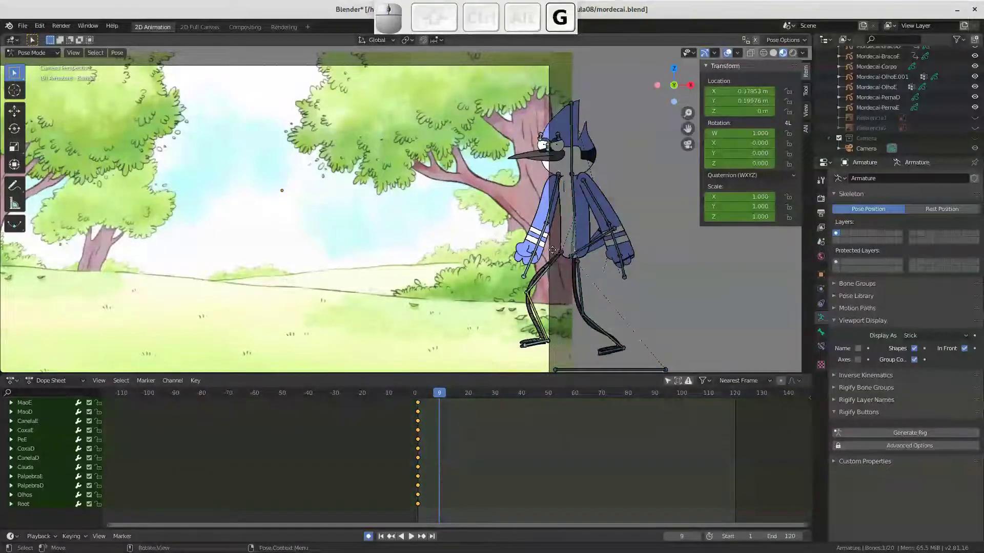
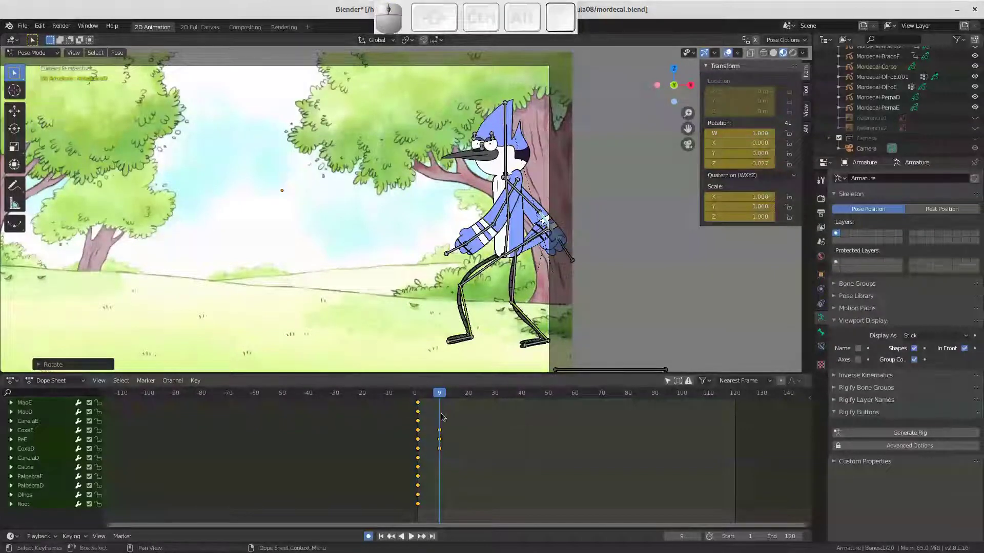
# Keyframe the leaning pose at frame 9 and scrub the timeline to check the lean motion
pyautogui.press('i')
pyautogui.click(440, 419)
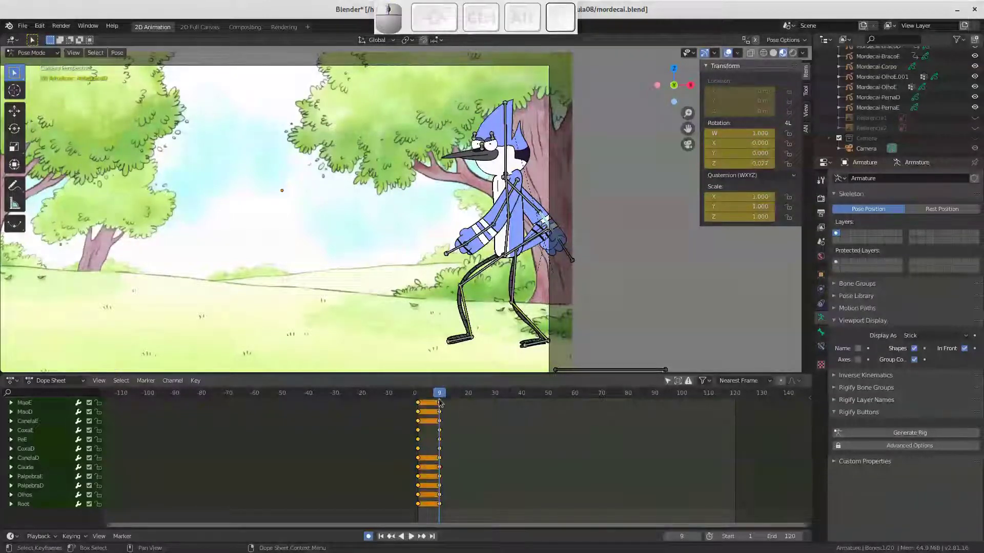
pyautogui.moveTo(442, 397); pyautogui.dragTo(437, 394)
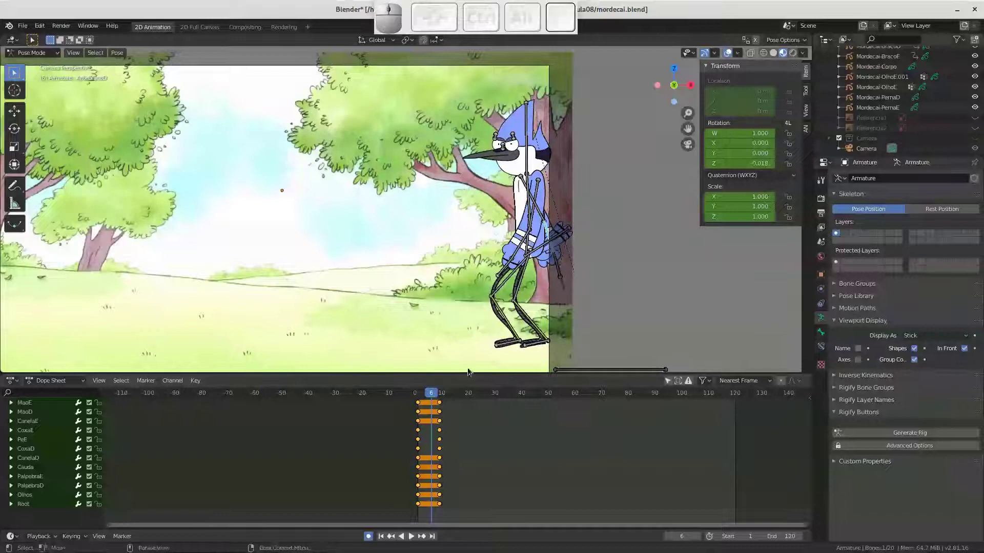
pyautogui.moveTo(433, 396); pyautogui.dragTo(457, 387)
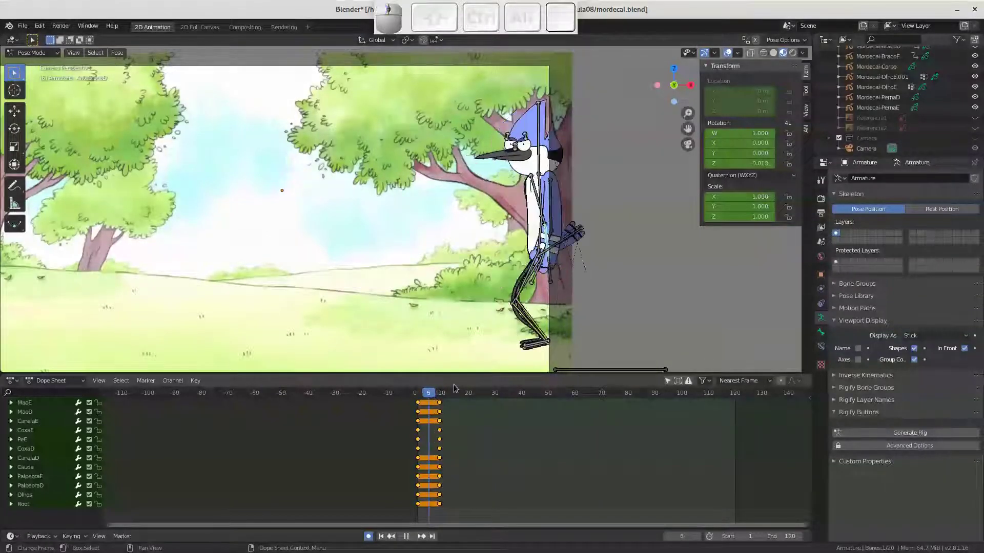
pyautogui.moveTo(497, 233); pyautogui.dragTo(661, 168)
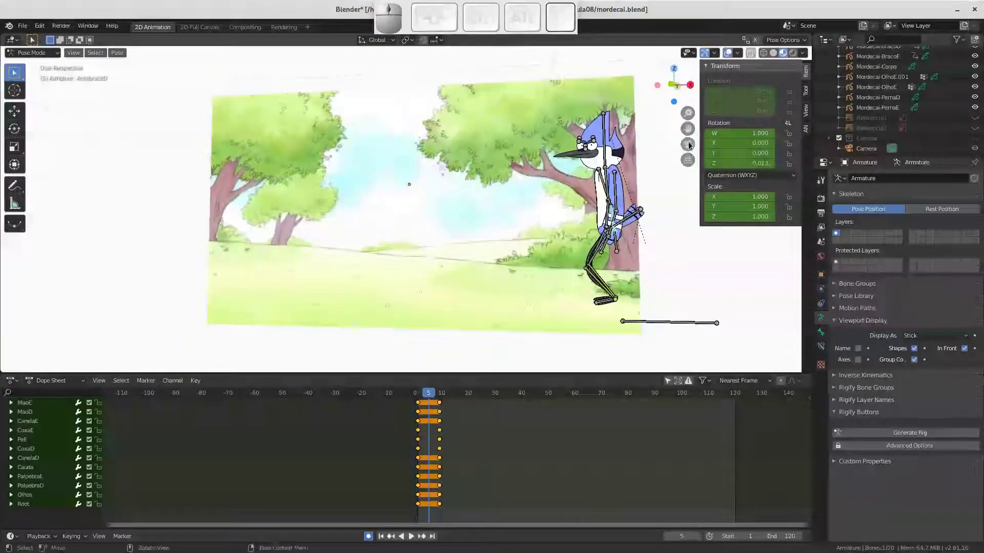
# From camera view, move Mordecai's body bone and adjust another bone, then play back the motion
pyautogui.click(691, 145)
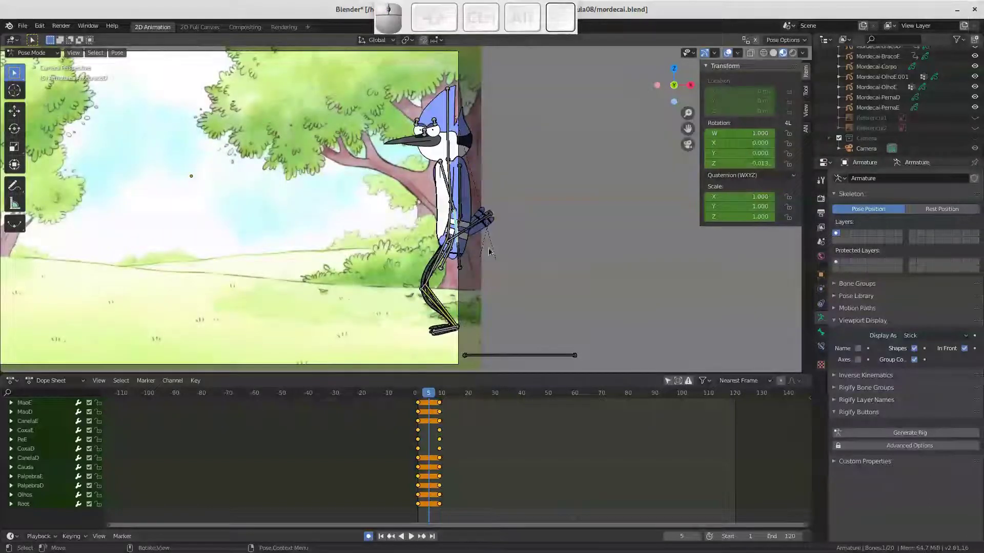
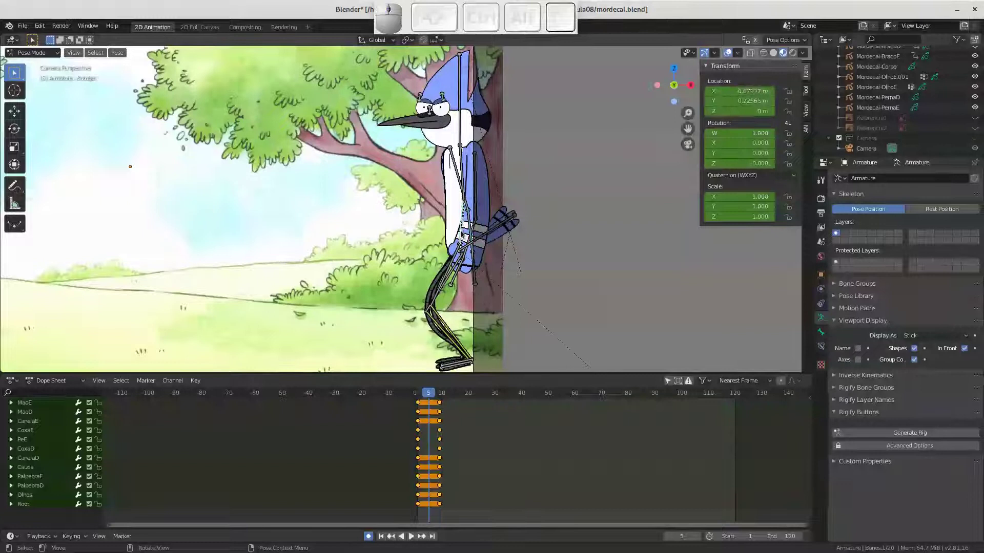
pyautogui.press('g')
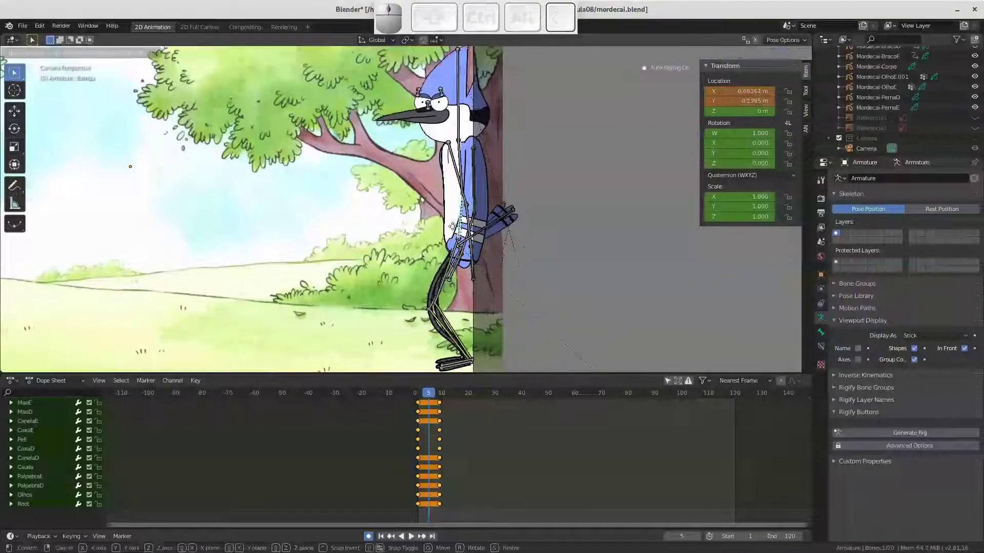
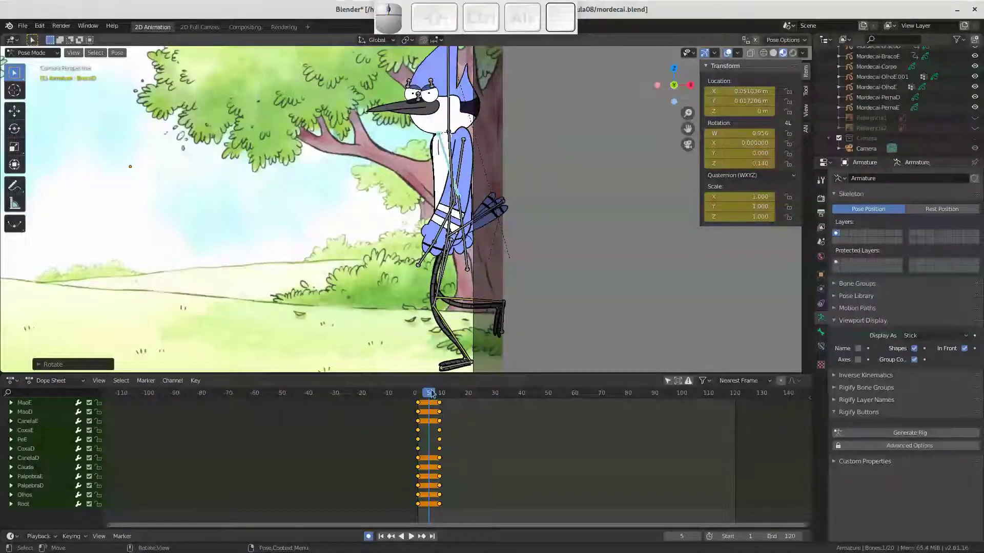
pyautogui.click(432, 394)
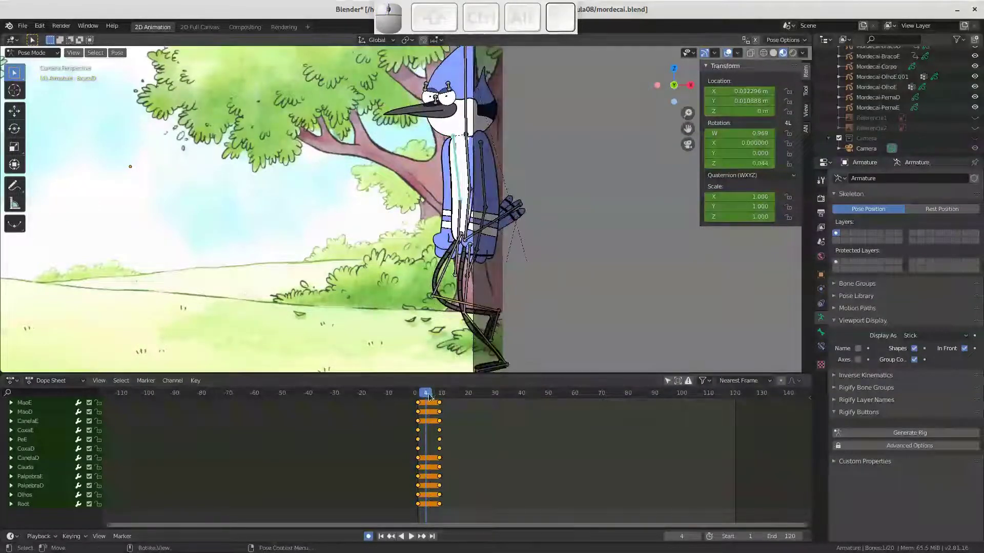
pyautogui.click(431, 396)
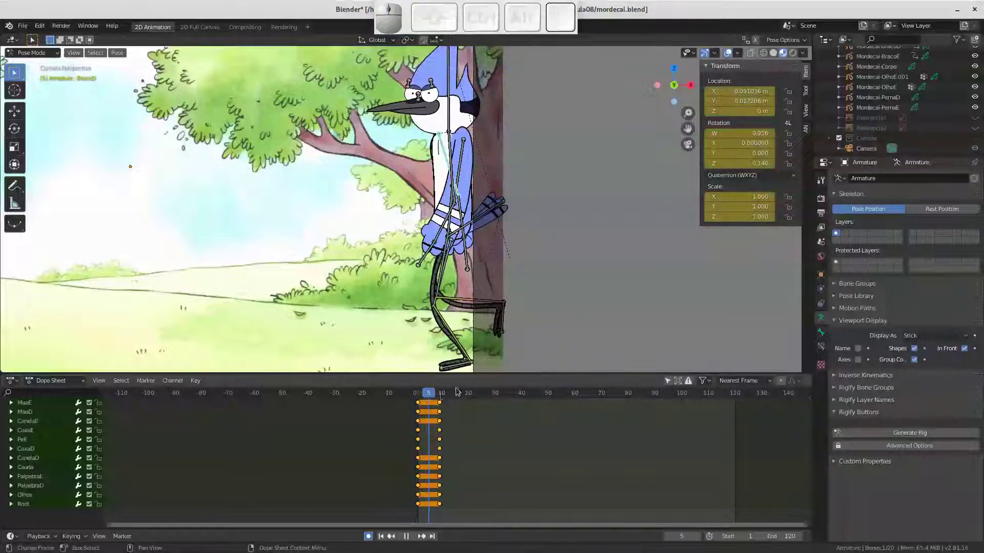
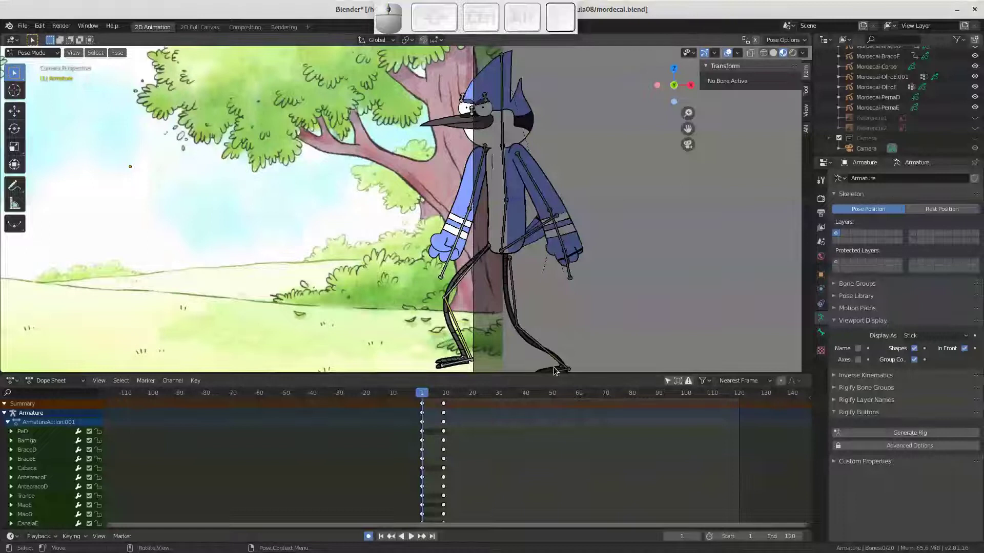
# At frame 5 move the foot bone and shift the Barriga belly bone toward the tree
pyautogui.click(562, 371)
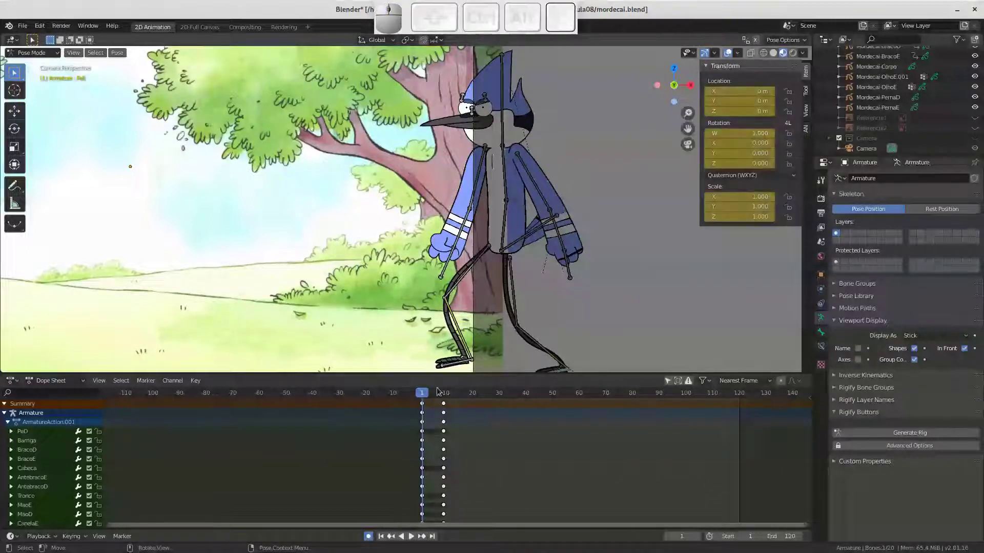
pyautogui.press('Right')
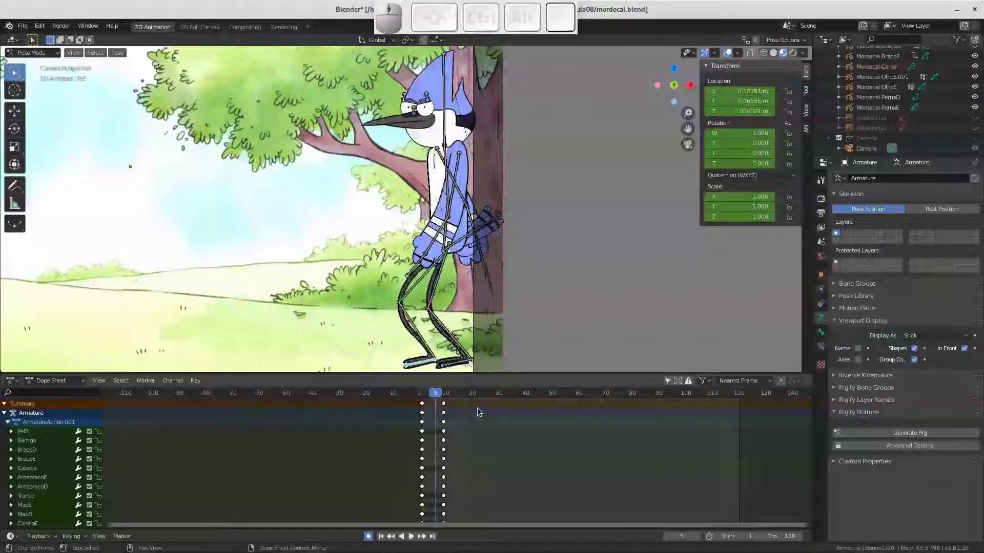
pyautogui.press('Left')
pyautogui.press('g')
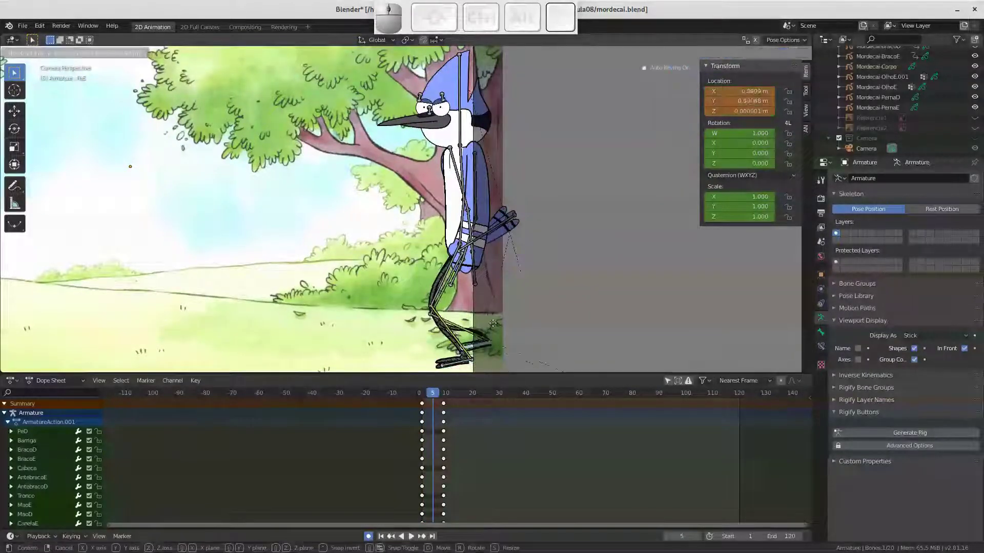
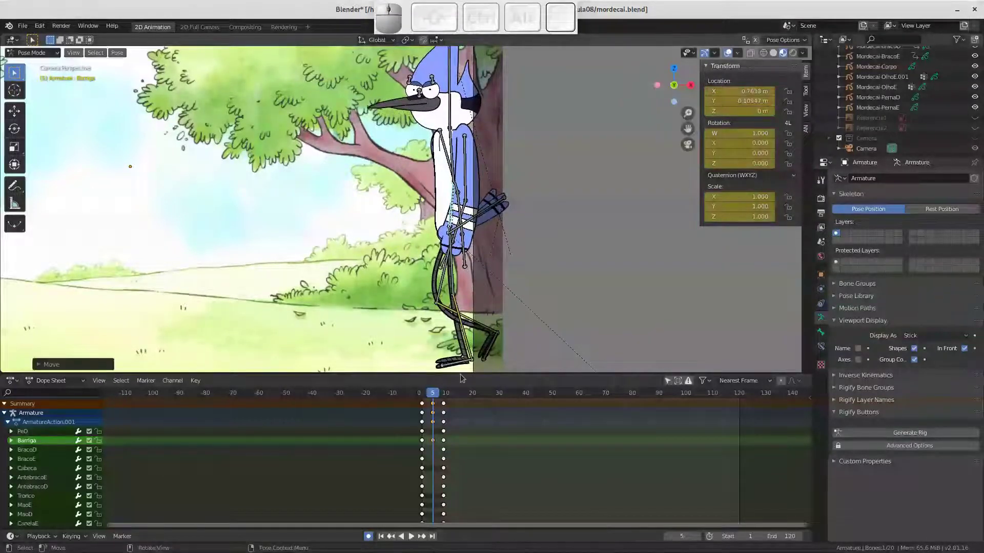
pyautogui.moveTo(434, 393); pyautogui.dragTo(448, 381)
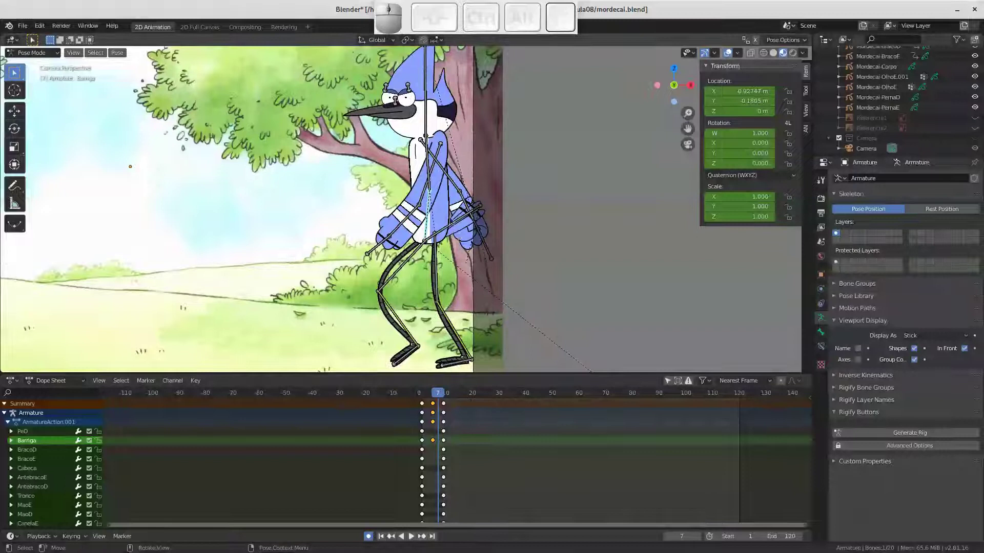
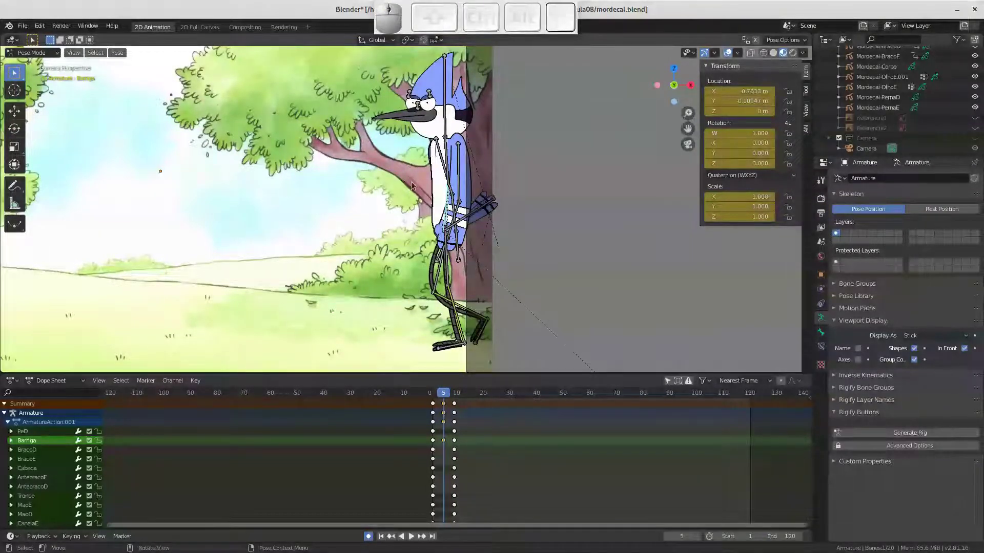
pyautogui.moveTo(457, 248); pyautogui.dragTo(462, 189)
pyautogui.moveTo(462, 189); pyautogui.dragTo(460, 338)
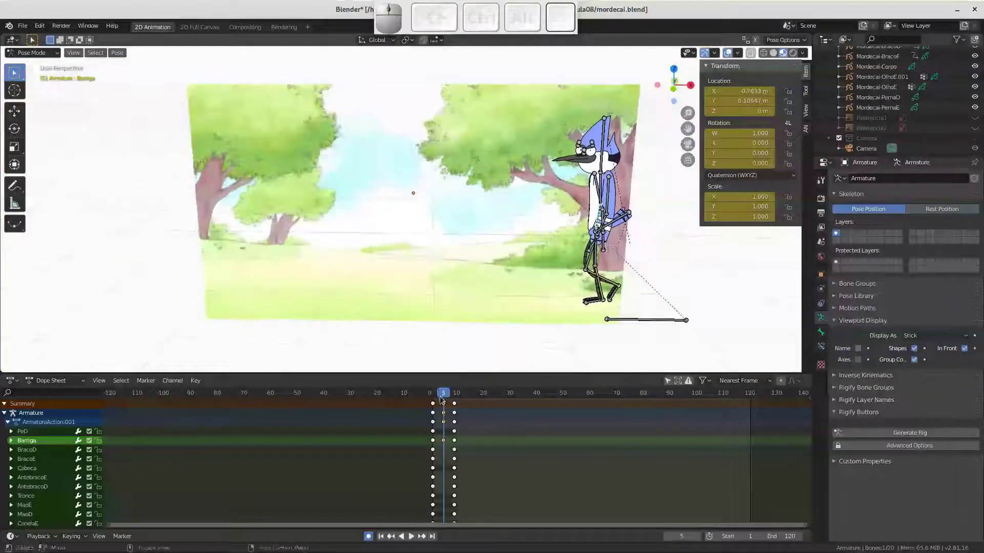
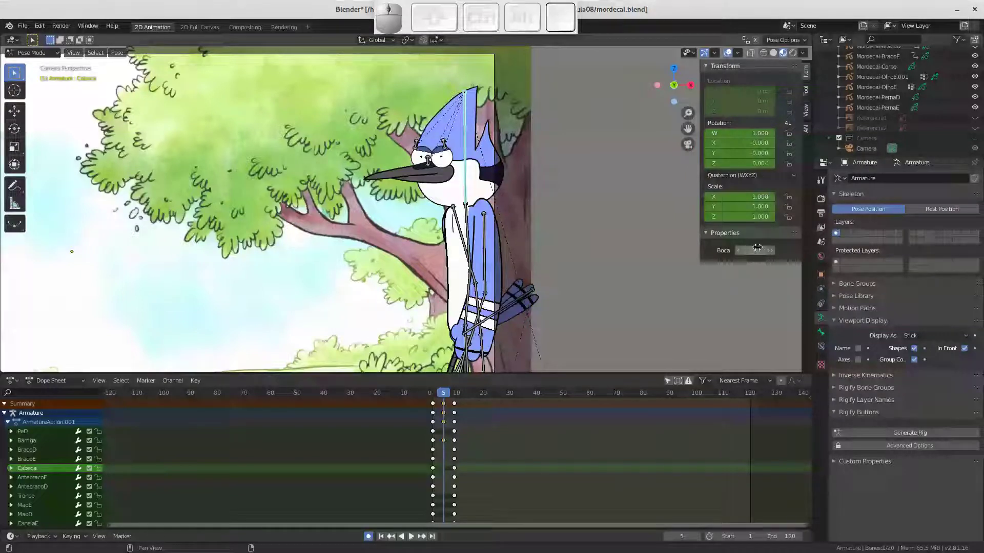
# Key Boca at frame 5, set it to 6 at frame 33 and key it, then scrub the transition
pyautogui.press('i')
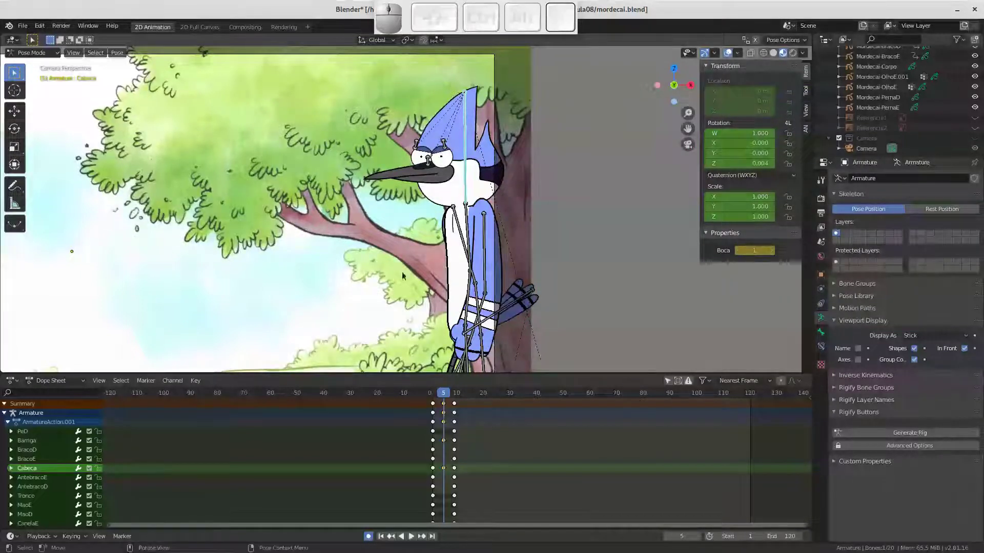
pyautogui.moveTo(448, 393); pyautogui.dragTo(774, 240)
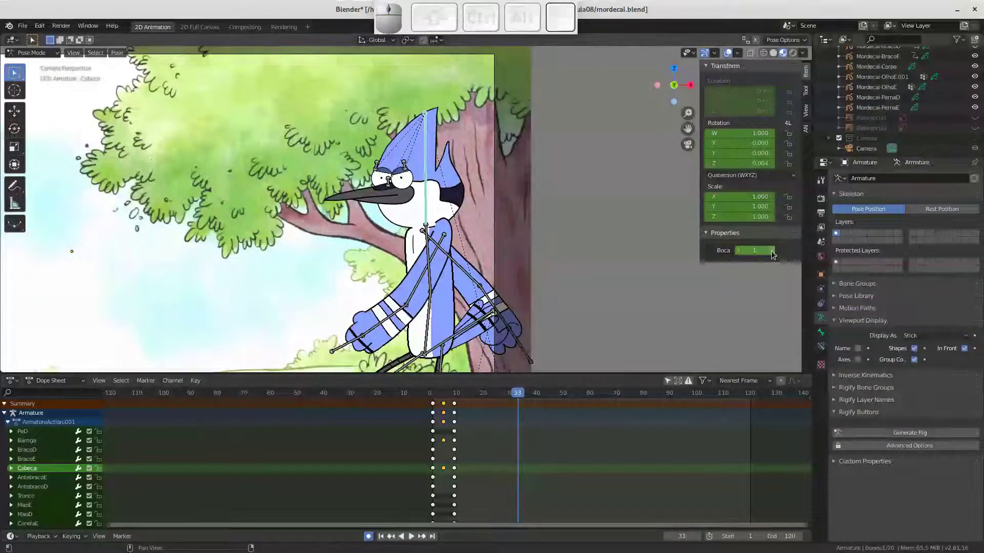
pyautogui.click(775, 254)
pyautogui.middleClick(776, 254)
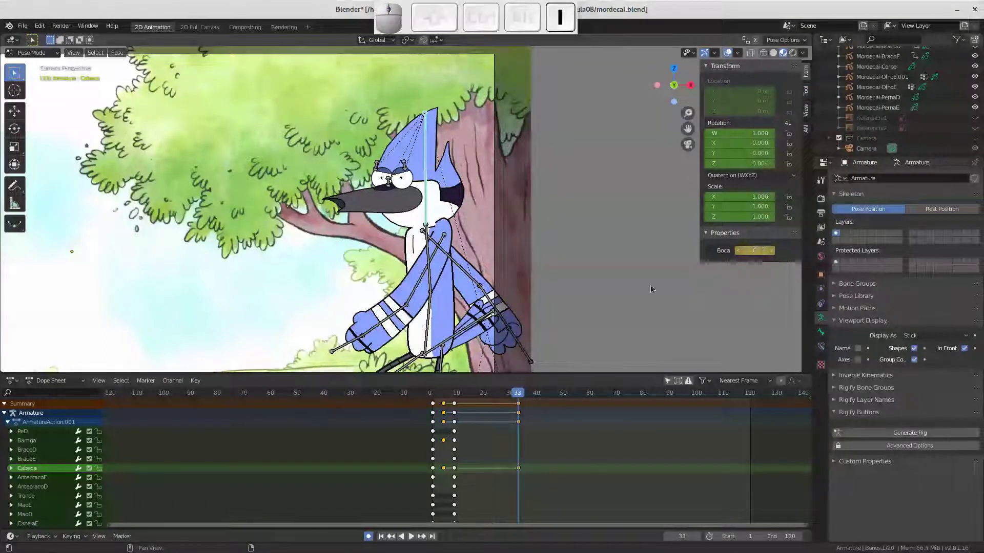
pyautogui.moveTo(514, 395); pyautogui.dragTo(505, 393)
pyautogui.click(521, 395)
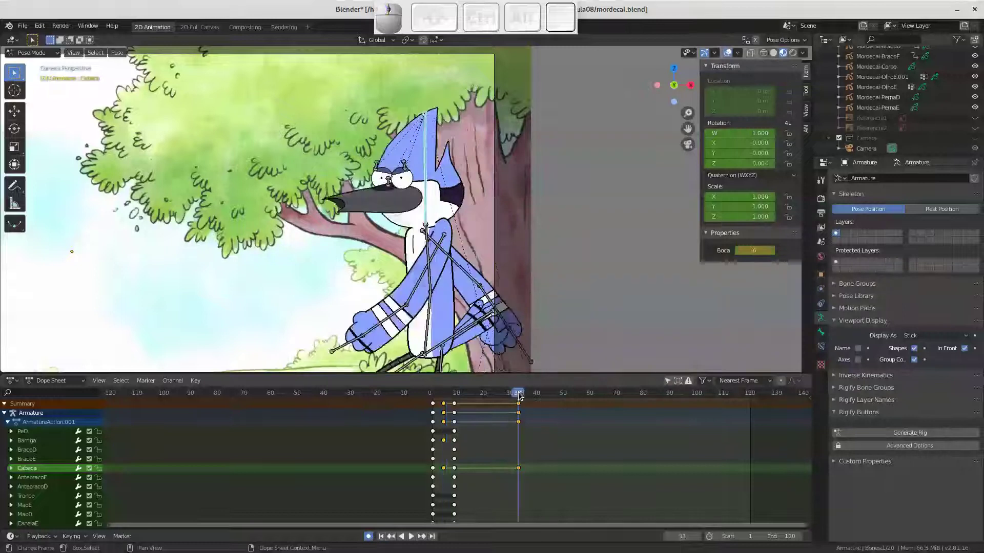
pyautogui.moveTo(519, 395); pyautogui.dragTo(514, 393)
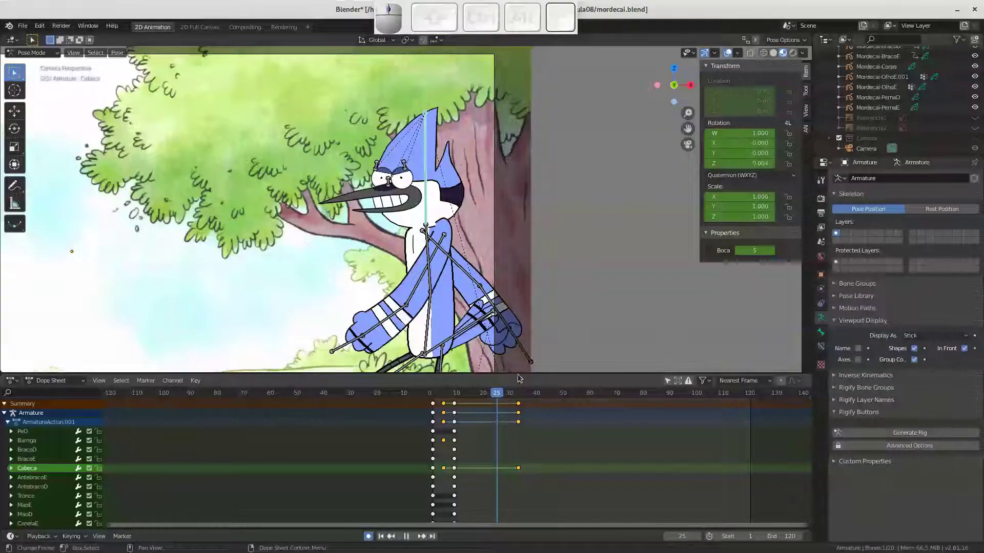
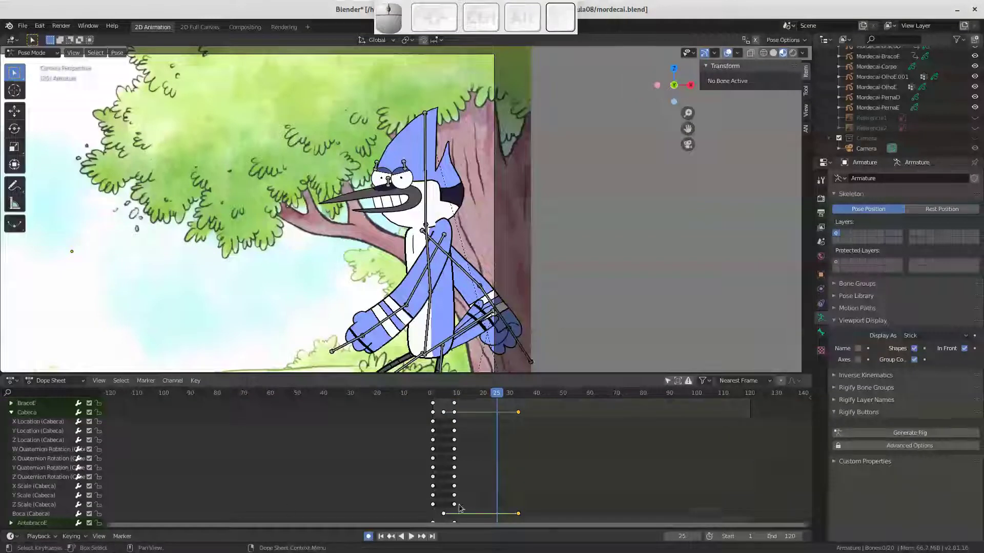
# Select the Cabeca Boca keys and set their interpolation to constant
pyautogui.moveTo(451, 517); pyautogui.dragTo(507, 516)
pyautogui.click(524, 517)
pyautogui.click(520, 519)
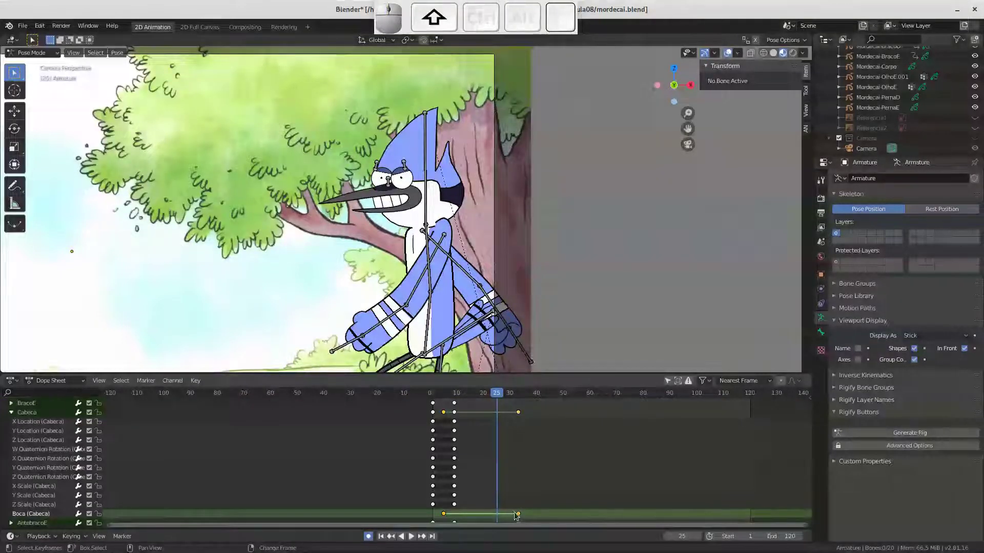
pyautogui.press('t')
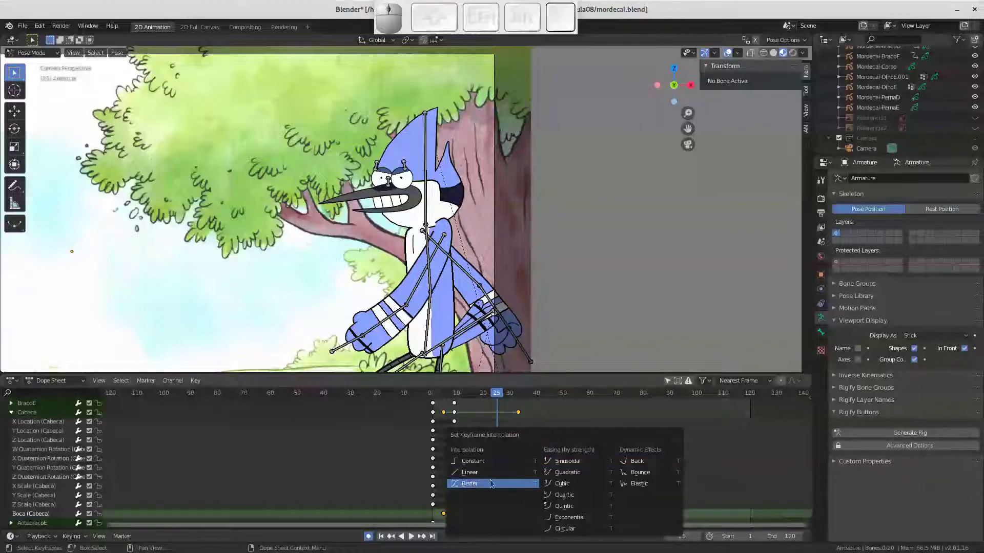
pyautogui.click(481, 465)
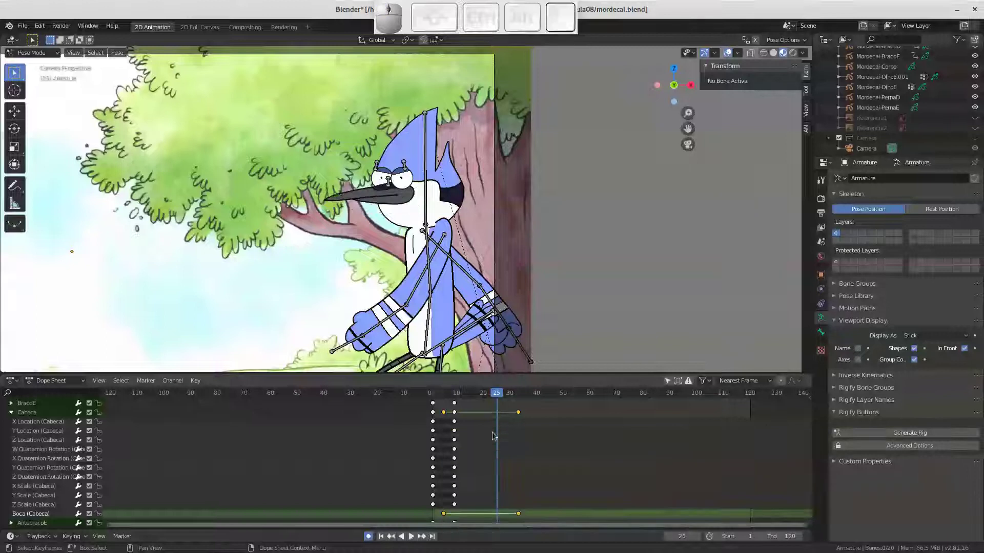
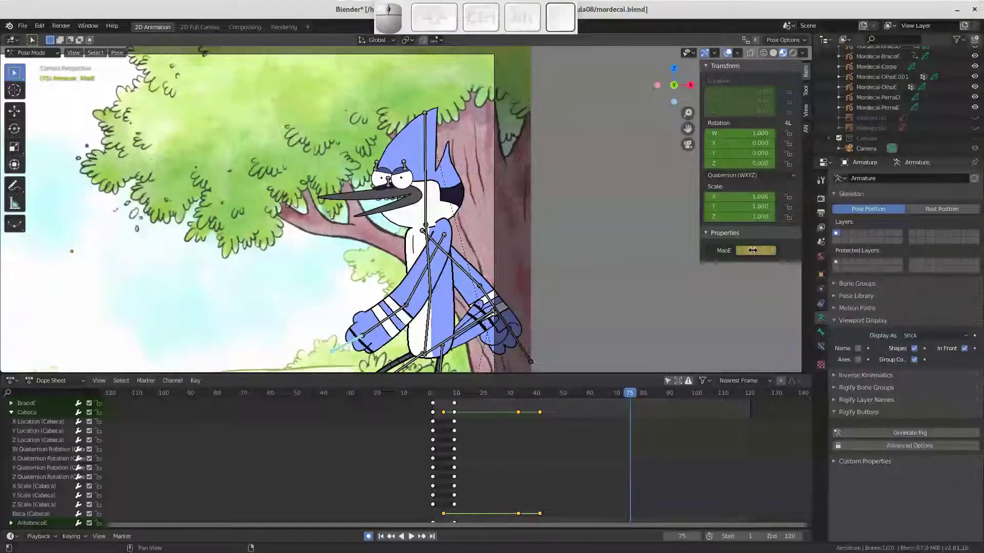
# Adjust the left hand shape value and keyframe it on the rig
pyautogui.press('i')
pyautogui.moveTo(534, 426); pyautogui.dragTo(537, 451)
pyautogui.moveTo(540, 463); pyautogui.dragTo(549, 464)
pyautogui.press('t')
# Scrub the Dope Sheet around frames 75 and 44, play back, and reframe the view on Mordecai
pyautogui.click(530, 463)
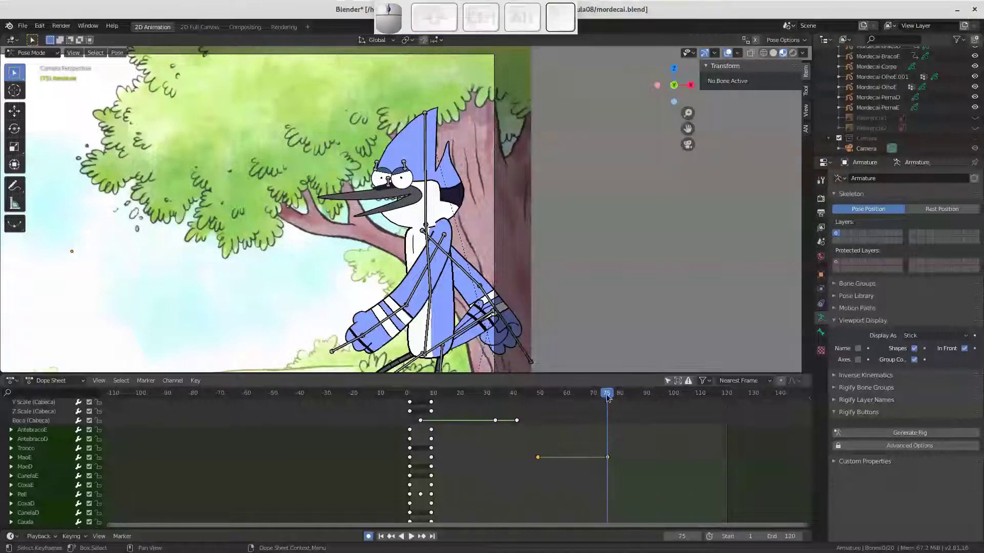
pyautogui.click(585, 398)
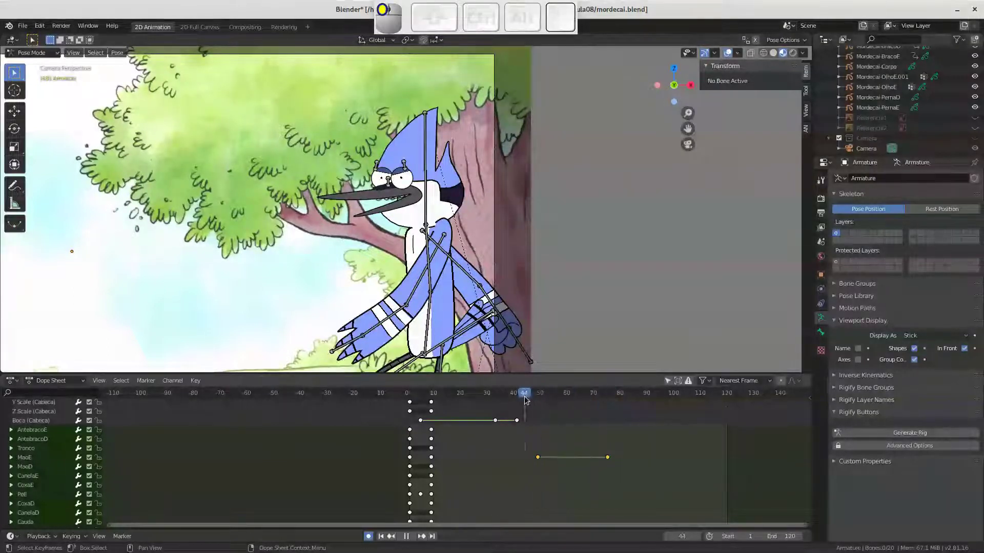
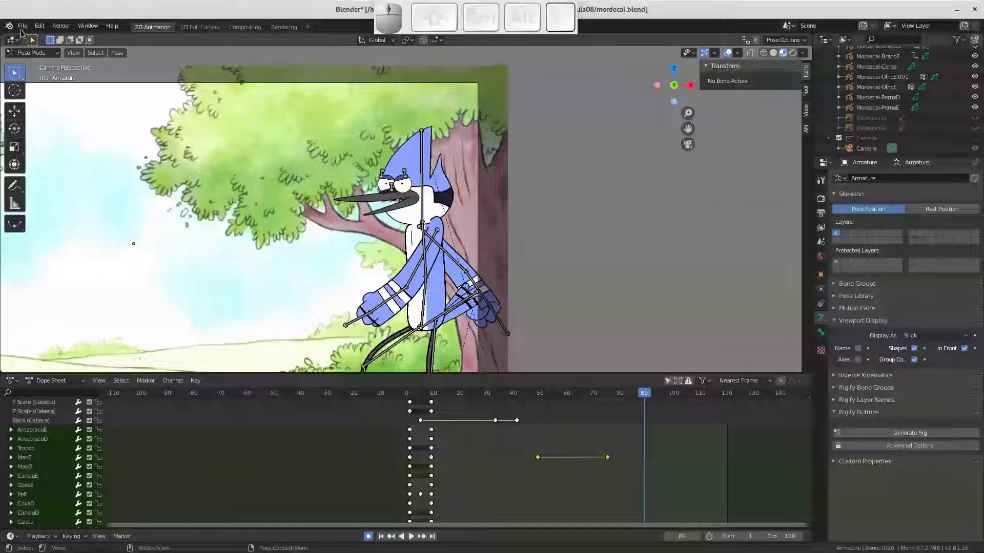
pyautogui.moveTo(343, 228); pyautogui.dragTo(452, 331)
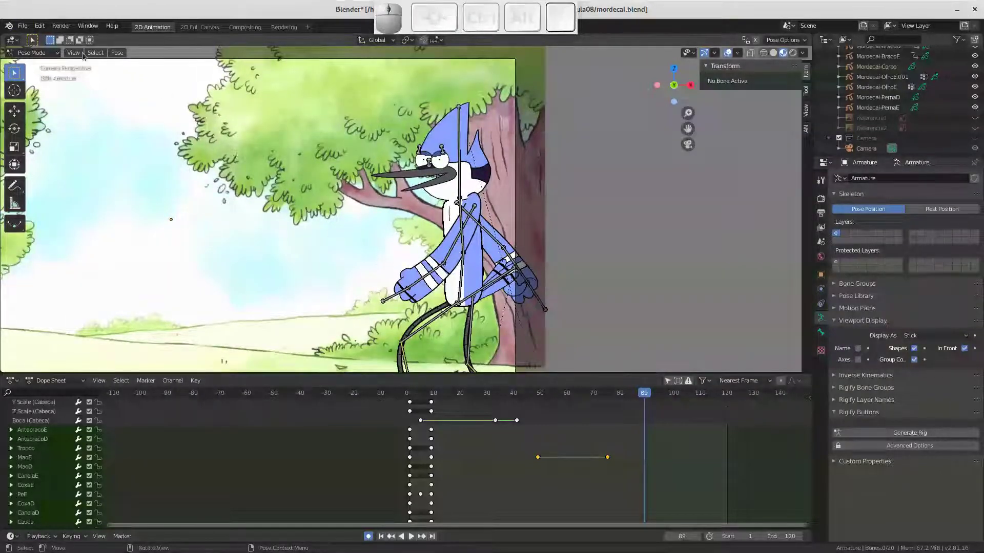
# Load another recent Mordecai file without saving changes and move the playhead to frame 115
pyautogui.click(24, 26)
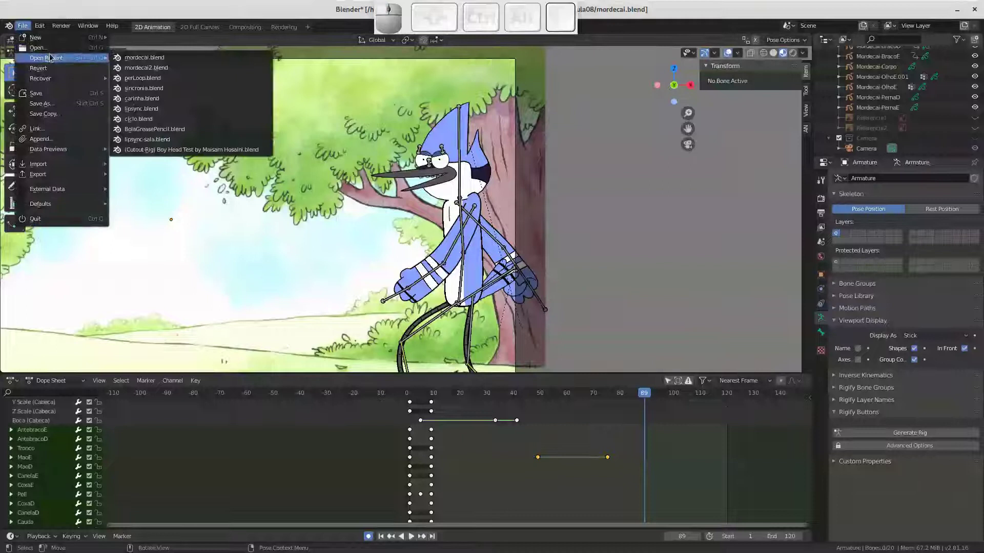
pyautogui.click(140, 60)
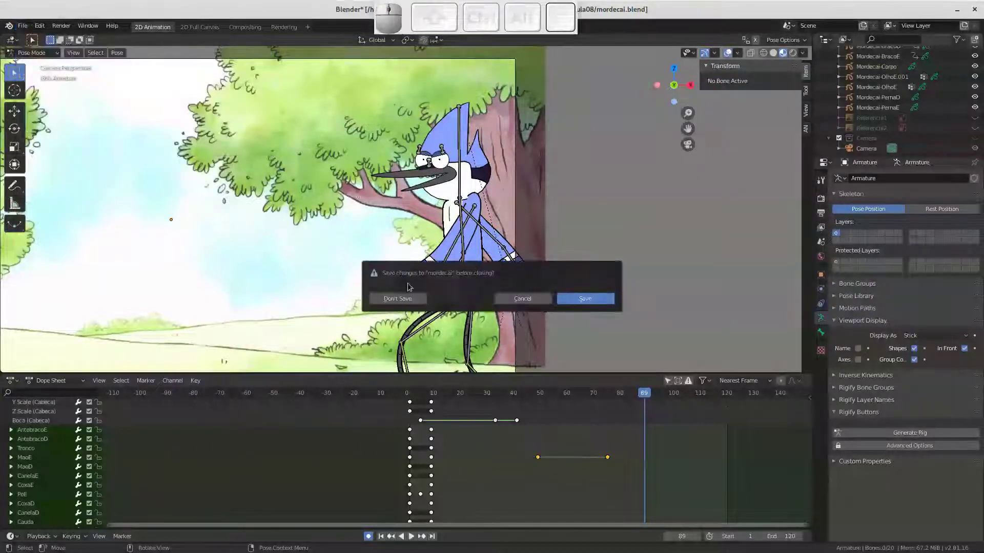
pyautogui.click(408, 302)
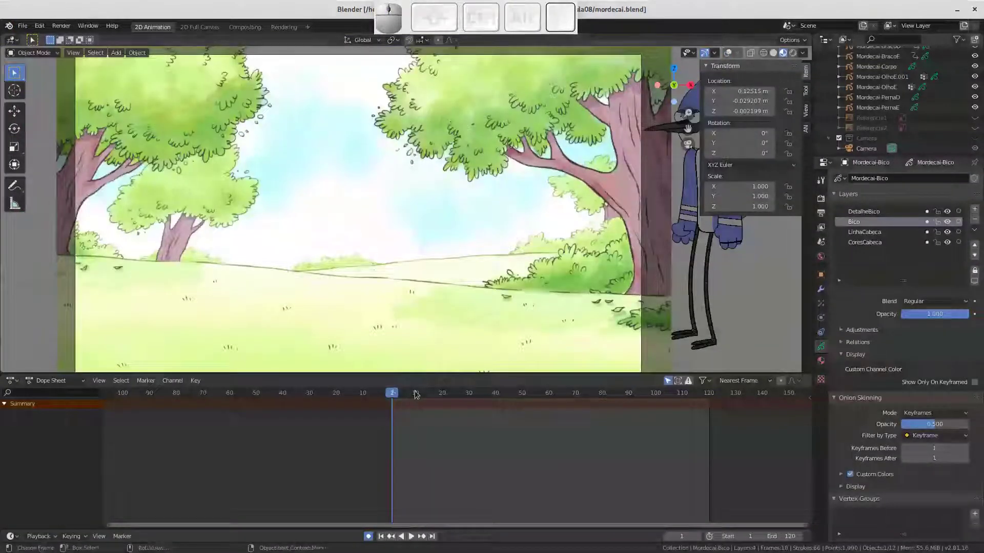
pyautogui.moveTo(450, 393); pyautogui.dragTo(271, 212)
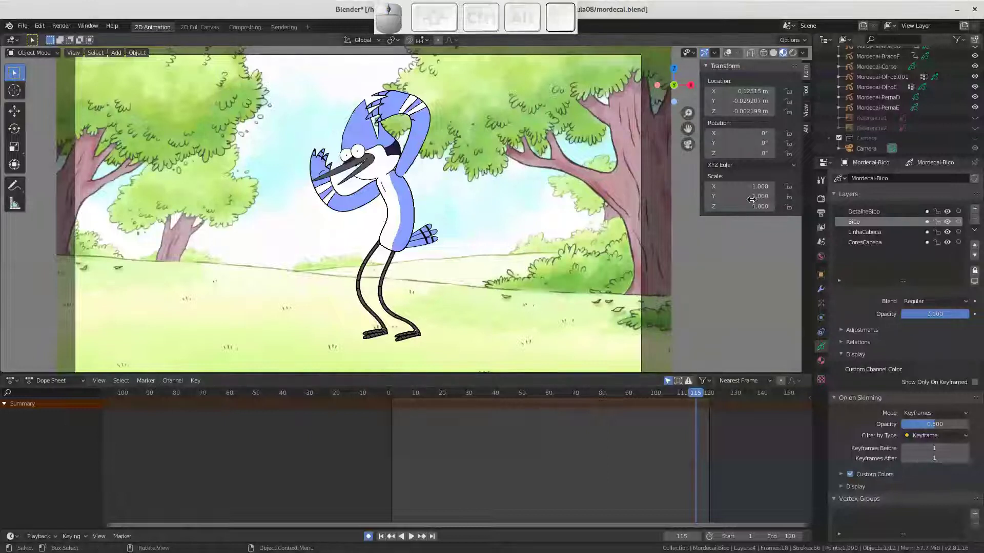
# In Output Properties, replace the /tmp/ render output path with //render/ and confirm it
pyautogui.click(824, 217)
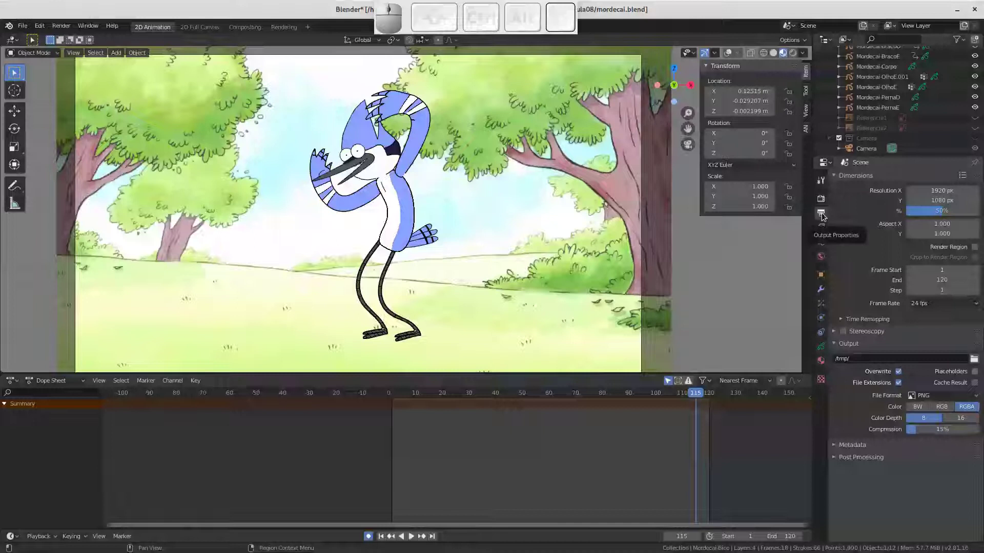
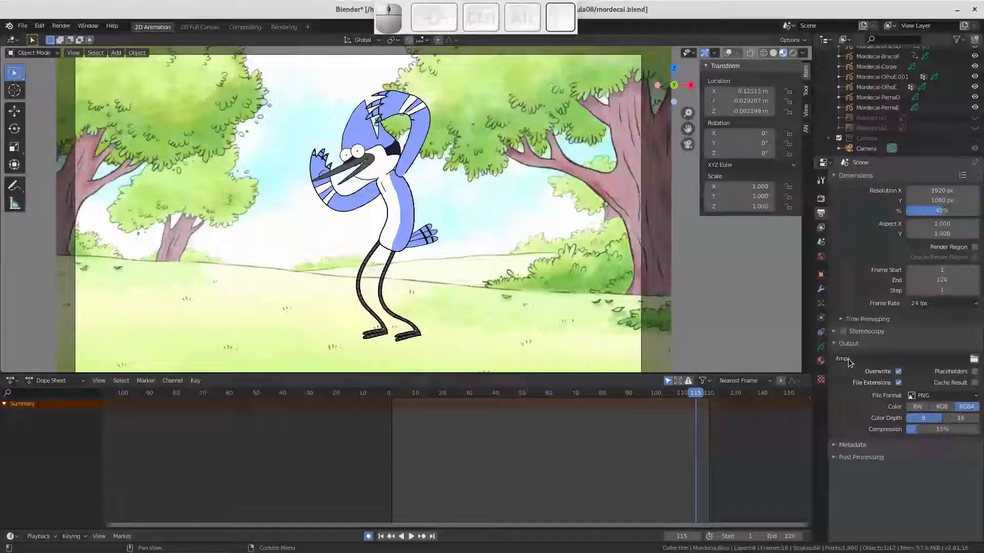
pyautogui.click(856, 360)
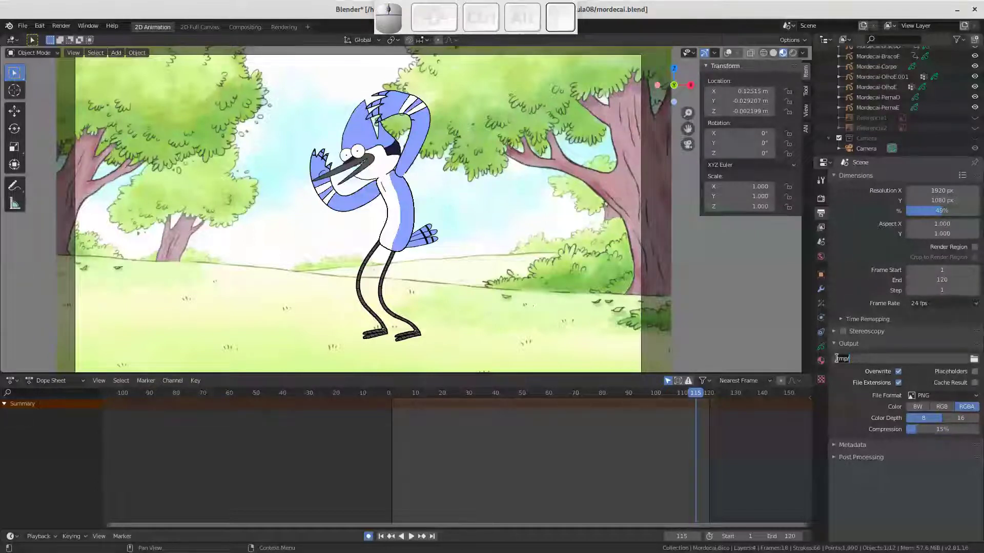
pyautogui.press('/')
pyautogui.press('Return')
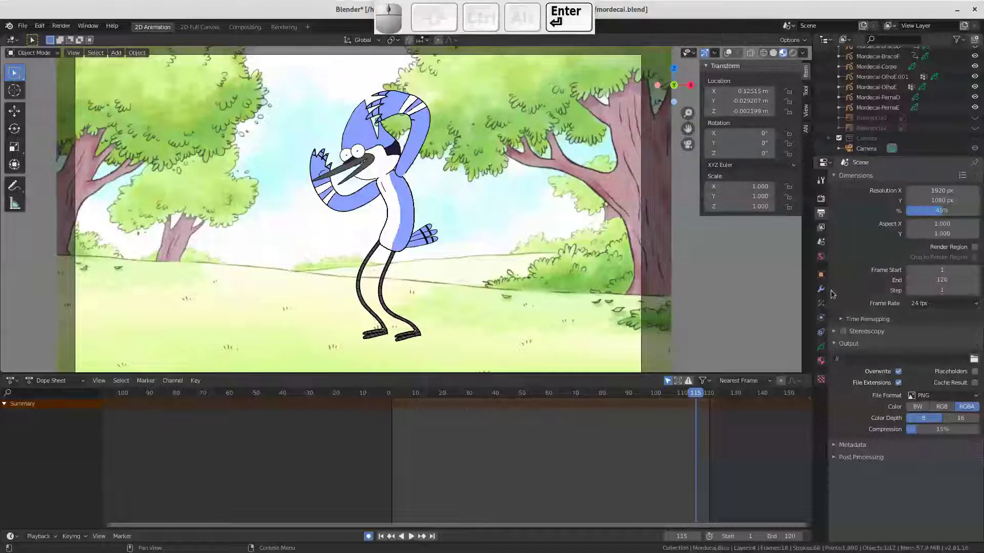
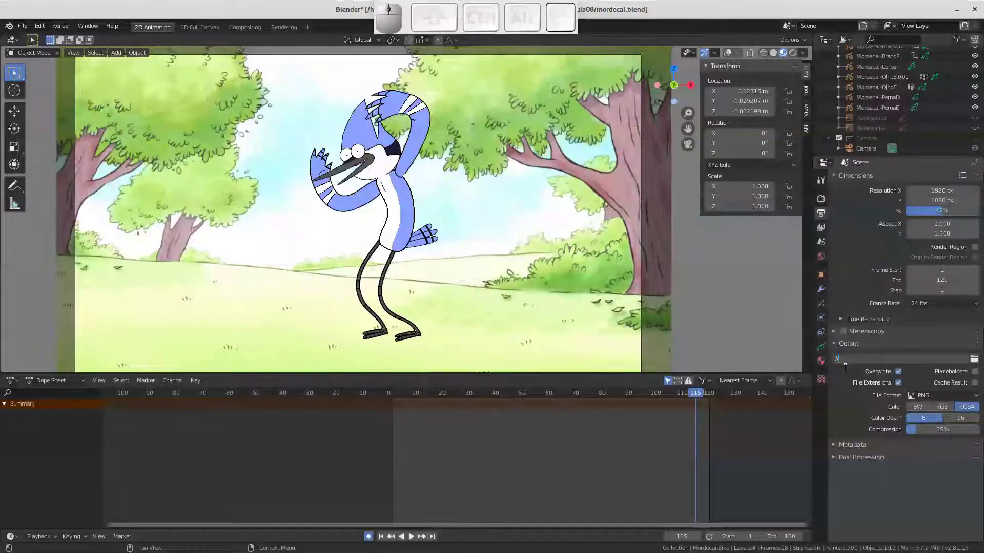
pyautogui.press('r')
pyautogui.press('e')
pyautogui.press('n')
pyautogui.press('d')
pyautogui.press('e')
pyautogui.press('/')
pyautogui.press('Return')
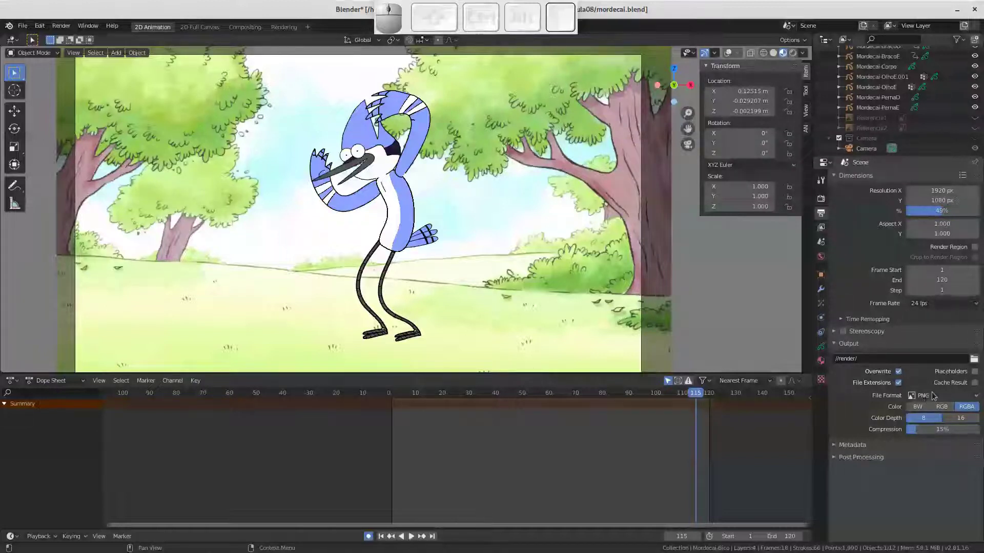
pyautogui.click(938, 397)
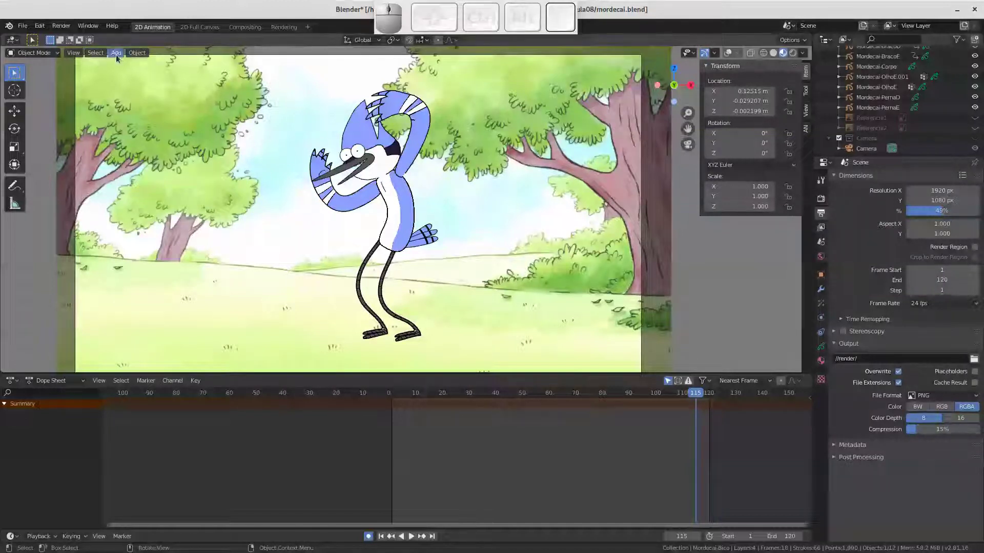
# Run View > Viewport Render Animation, watch the preview play, then close the player window
pyautogui.click(75, 56)
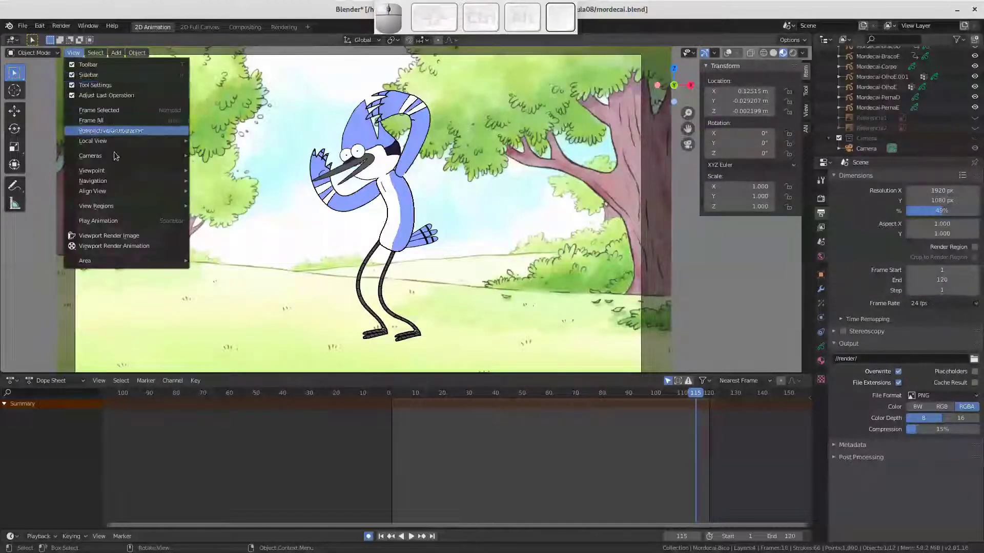
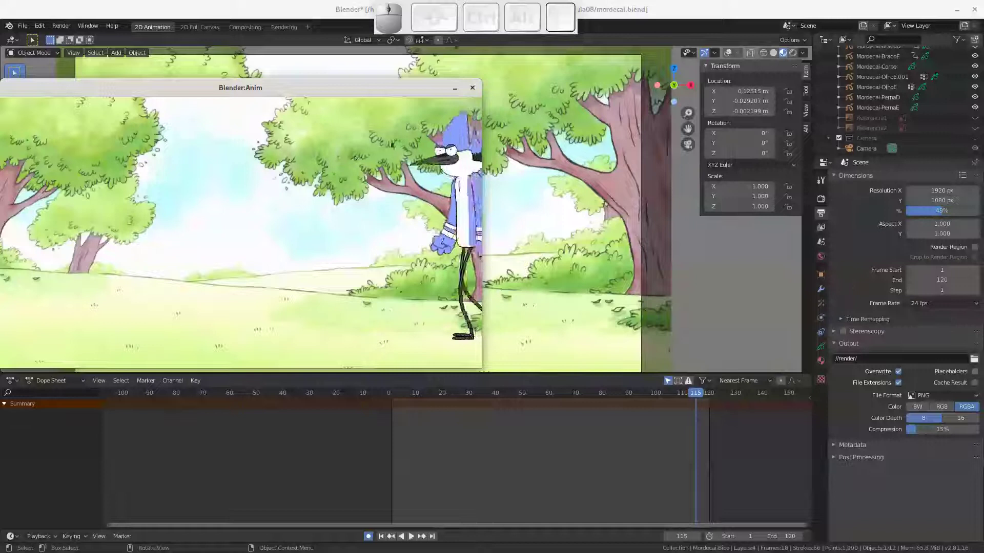
pyautogui.click(479, 90)
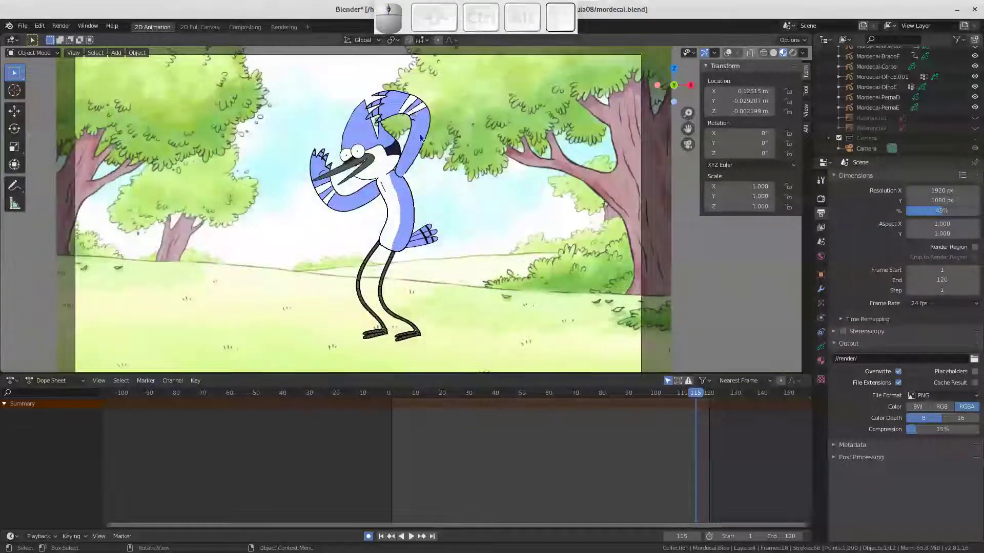
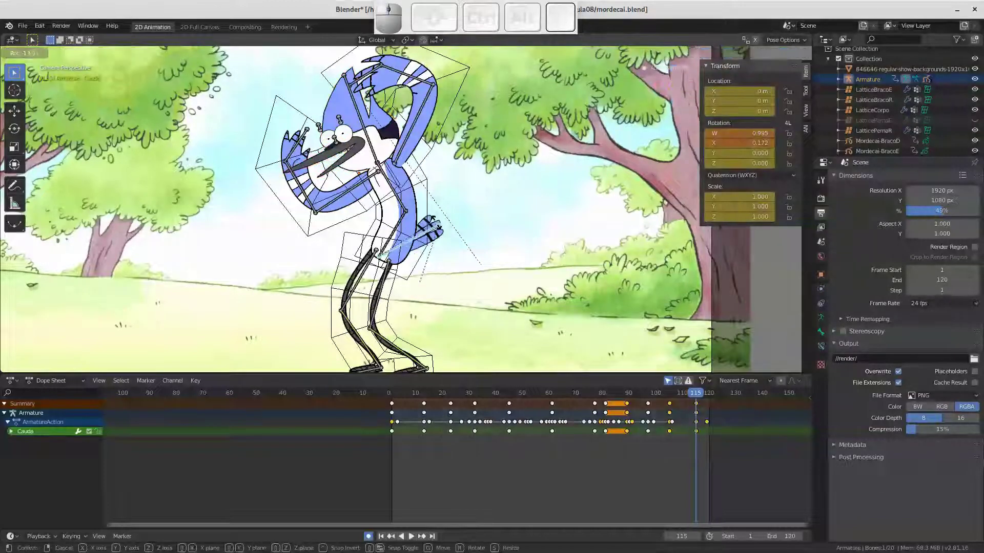
# Exit pose mode and select the Mordecai-Corpo grease pencil body drawing in object mode
pyautogui.press('Escape')
pyautogui.click(430, 217)
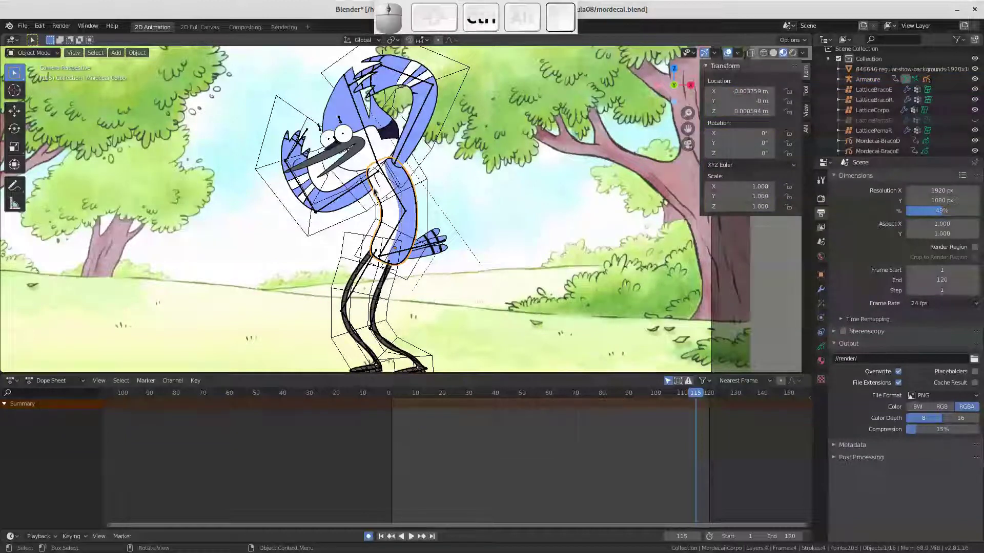
pyautogui.moveTo(372, 199); pyautogui.dragTo(404, 185)
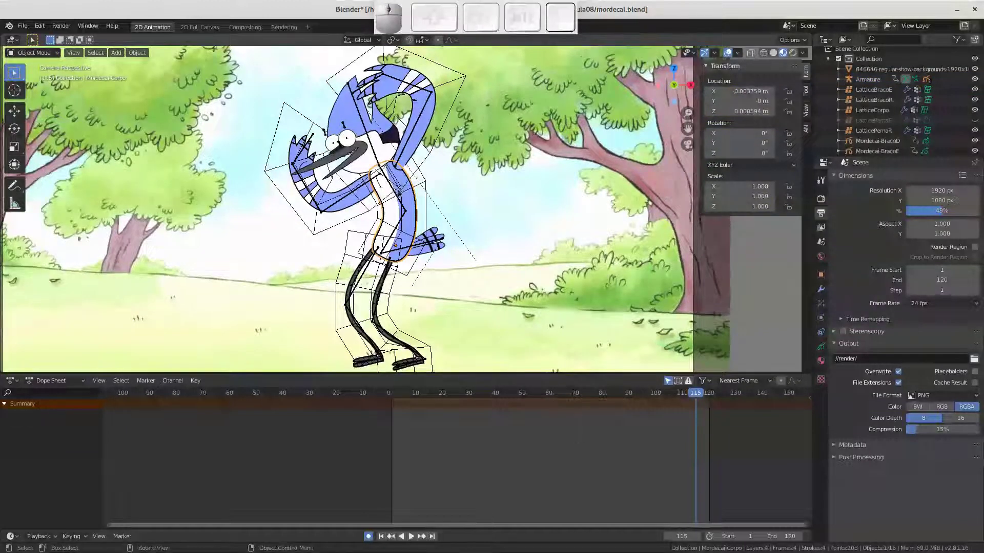